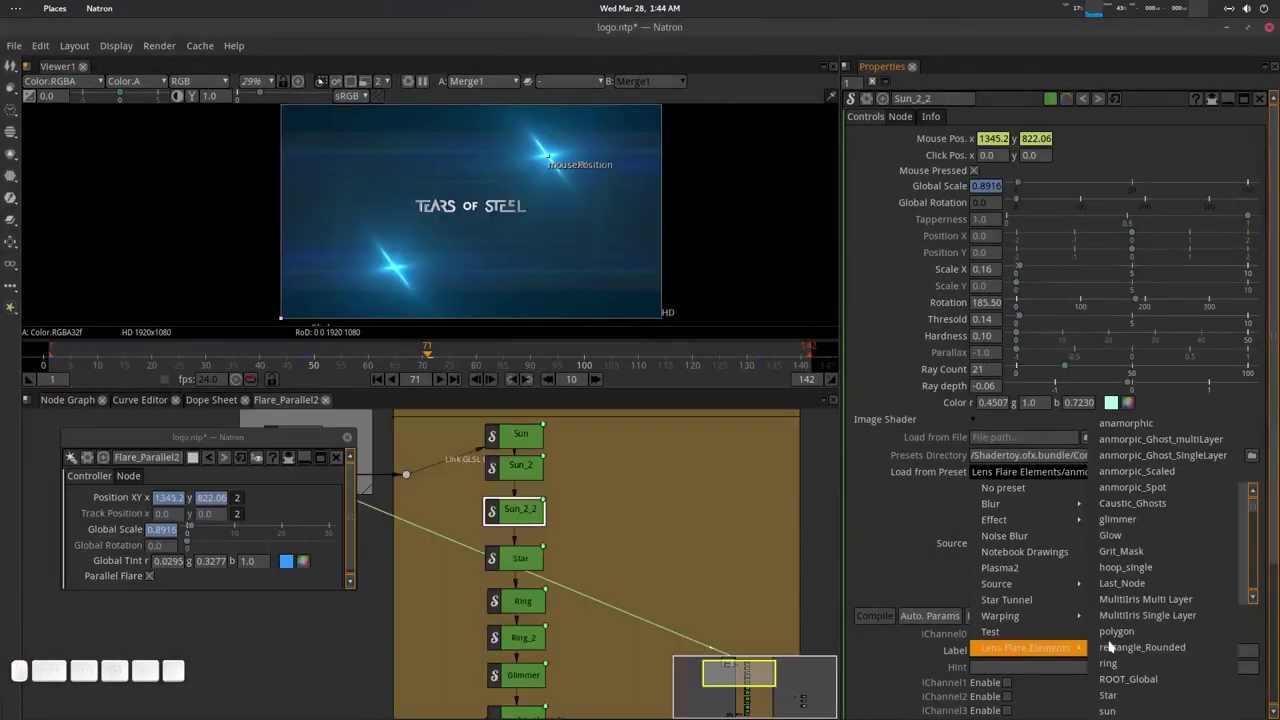
Load the anamorphic Lens Flare Elements preset onto Sun_2_2 and raise its Thickness.
click(1169, 433)
click(1039, 214)
click(1057, 238)
click(1146, 251)
click(1130, 282)
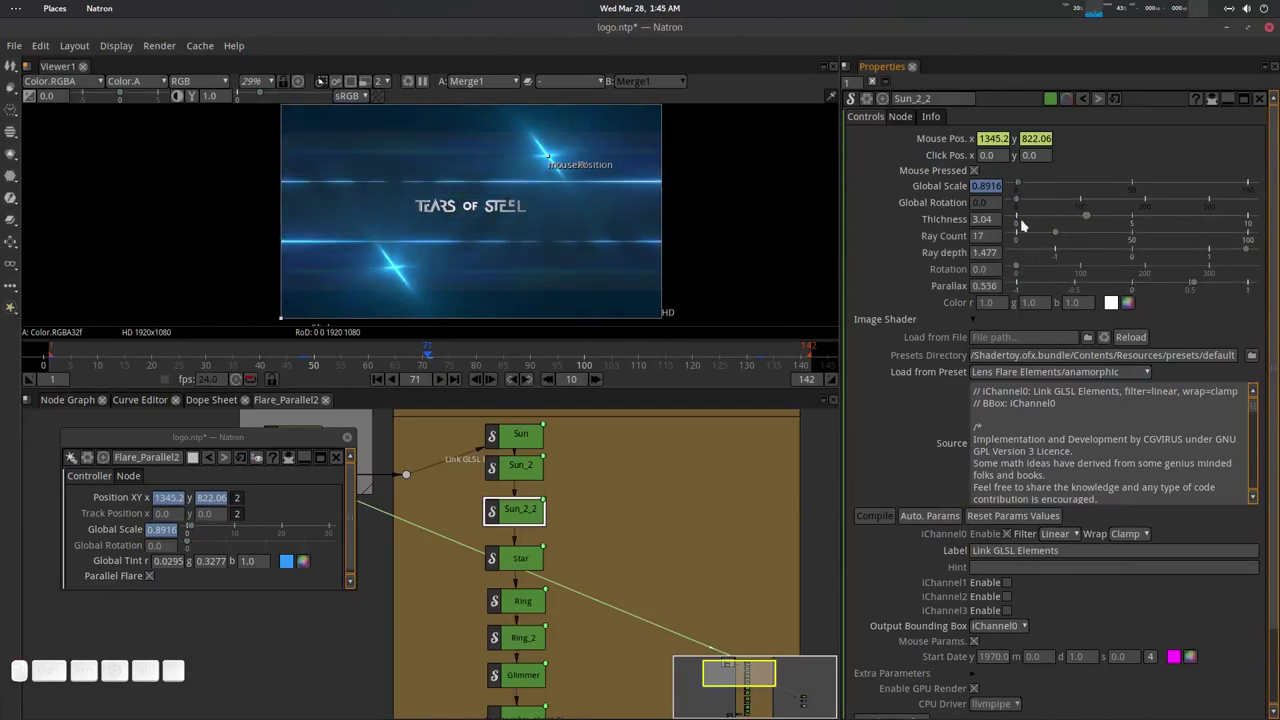
click(1081, 219)
Pick a pale cyan colour for the Sun node in its Color picker.
click(577, 220)
click(385, 384)
click(487, 217)
key(o)
double_click(447, 380)
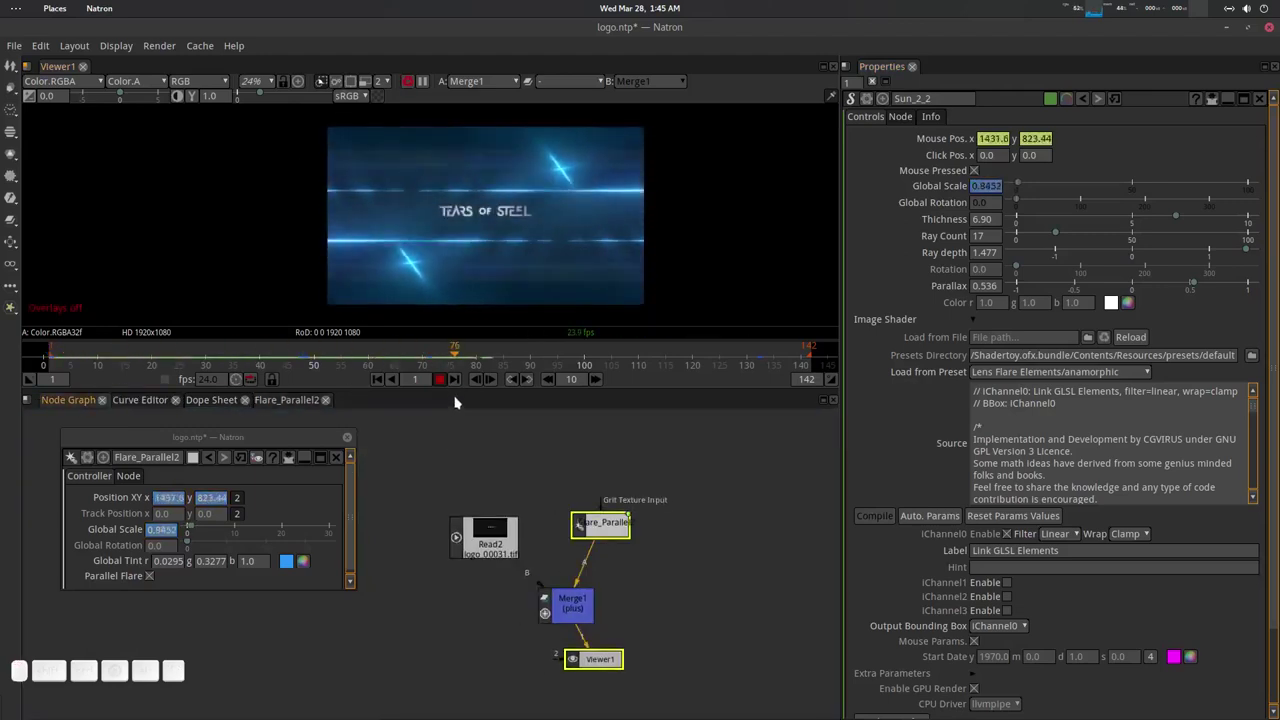
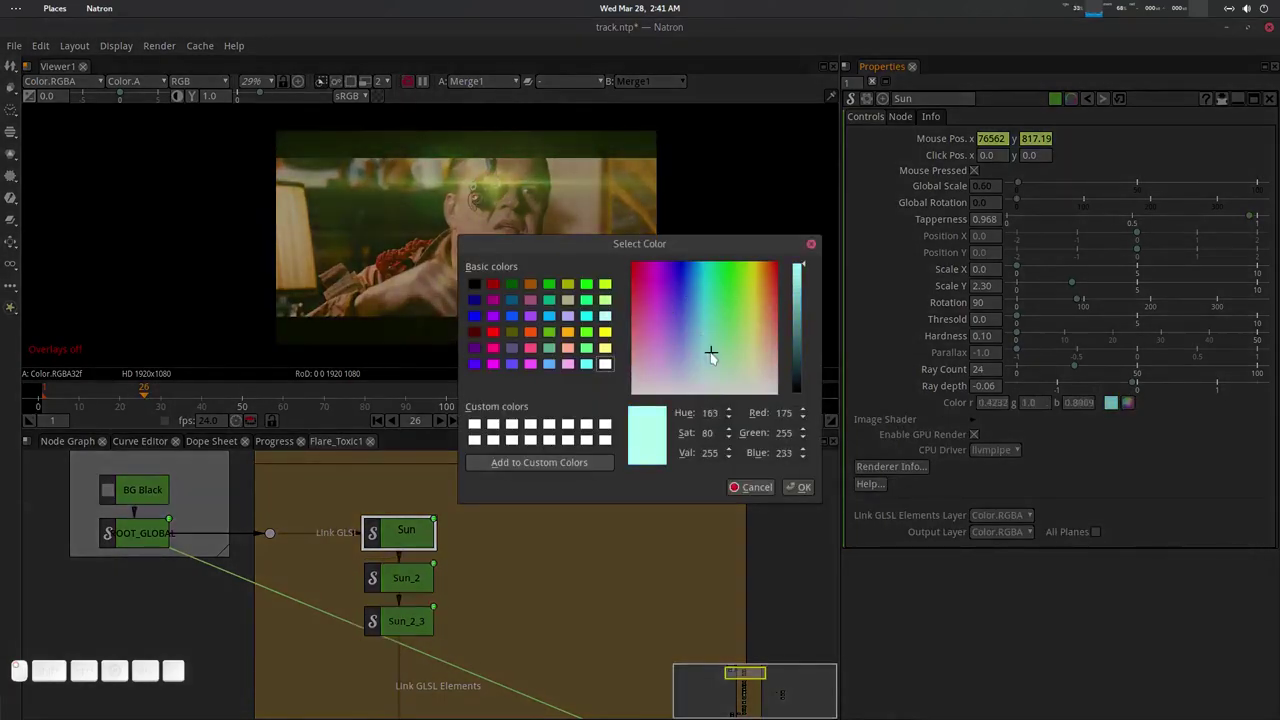
scroll(down, 3)
scroll(up, 3)
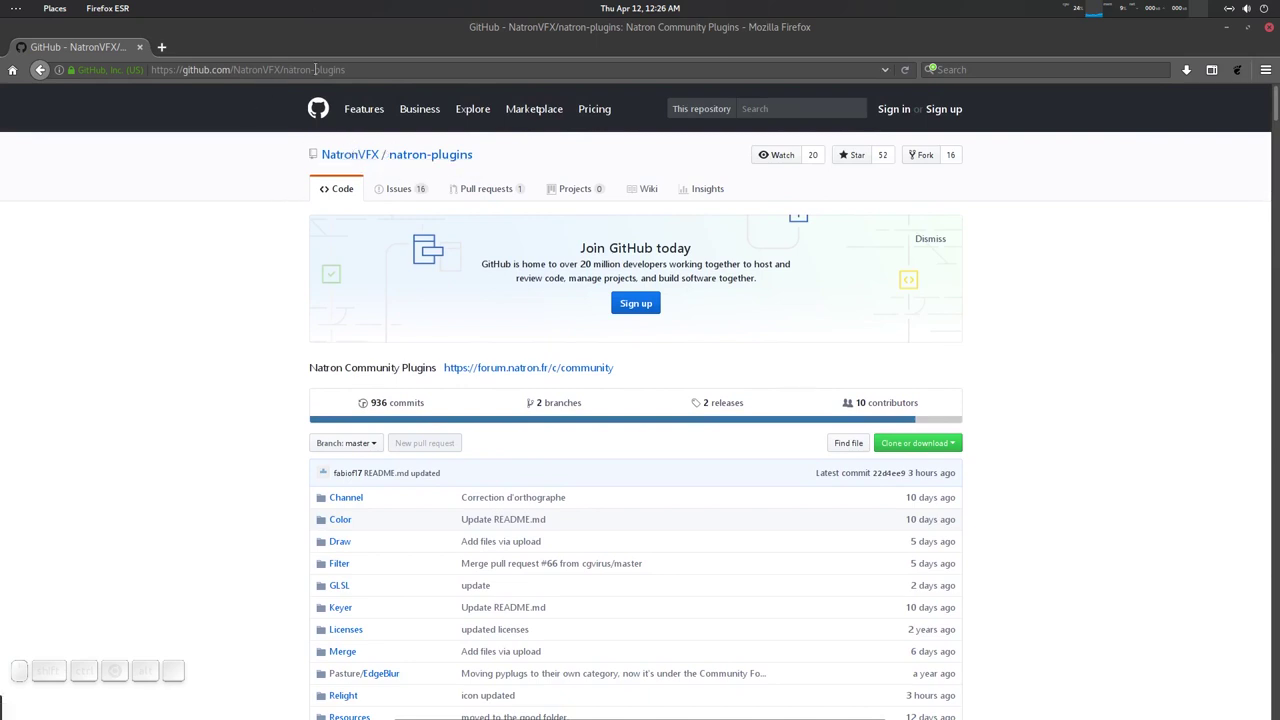
Browse the natron-plugins GitHub repository page and its folder listing.
click(323, 101)
click(355, 462)
click(345, 65)
scroll(up, 3)
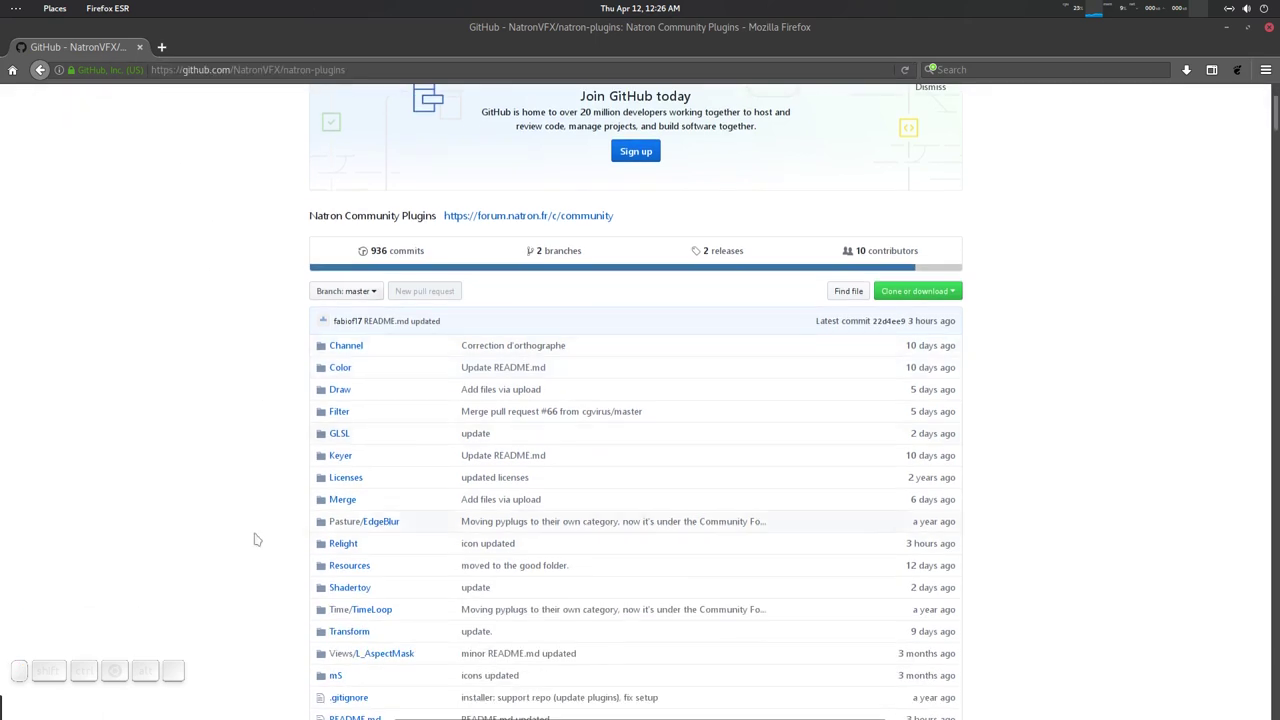
scroll(up, 3)
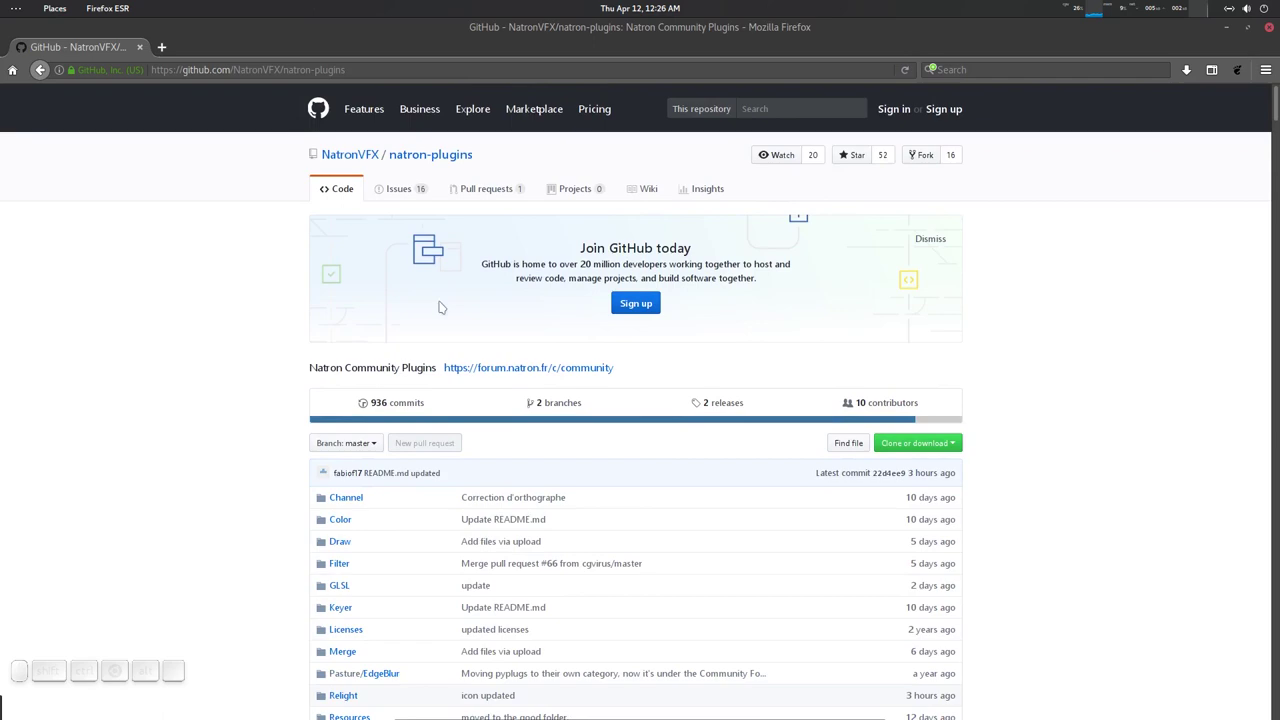
scroll(down, 3)
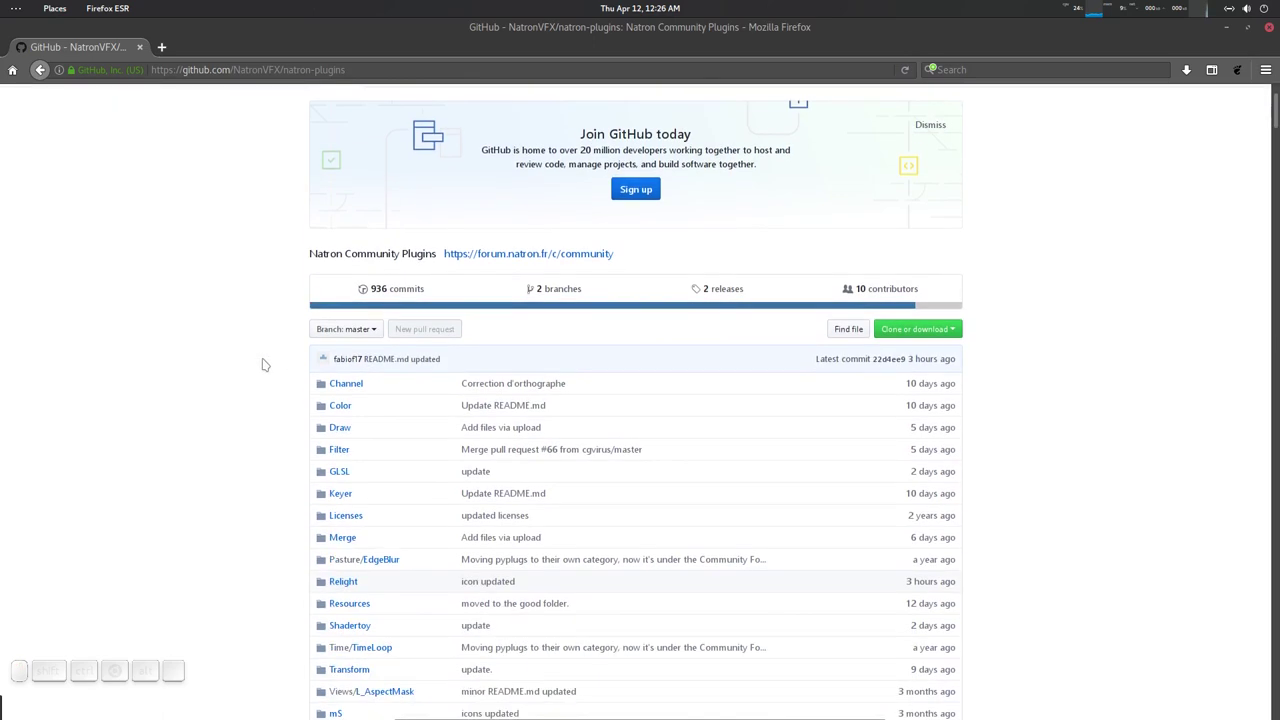
scroll(down, 3)
scroll(down, 3)
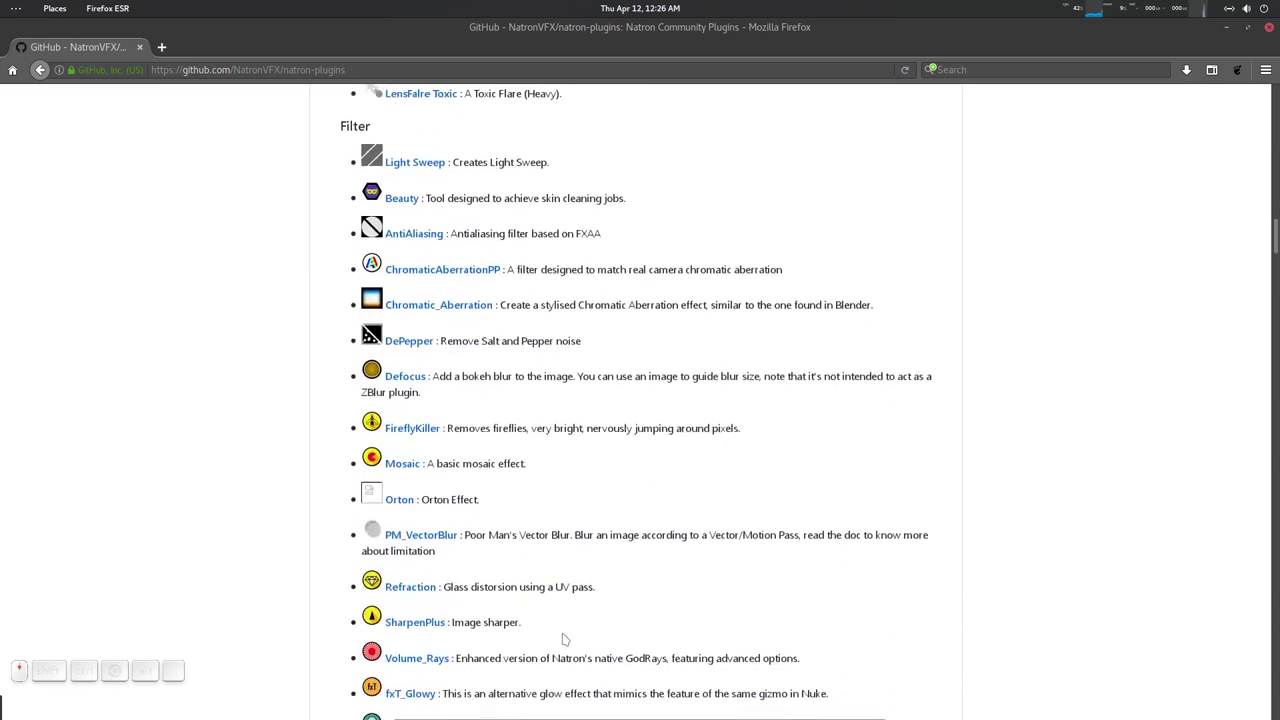
drag(363, 156, 371, 652)
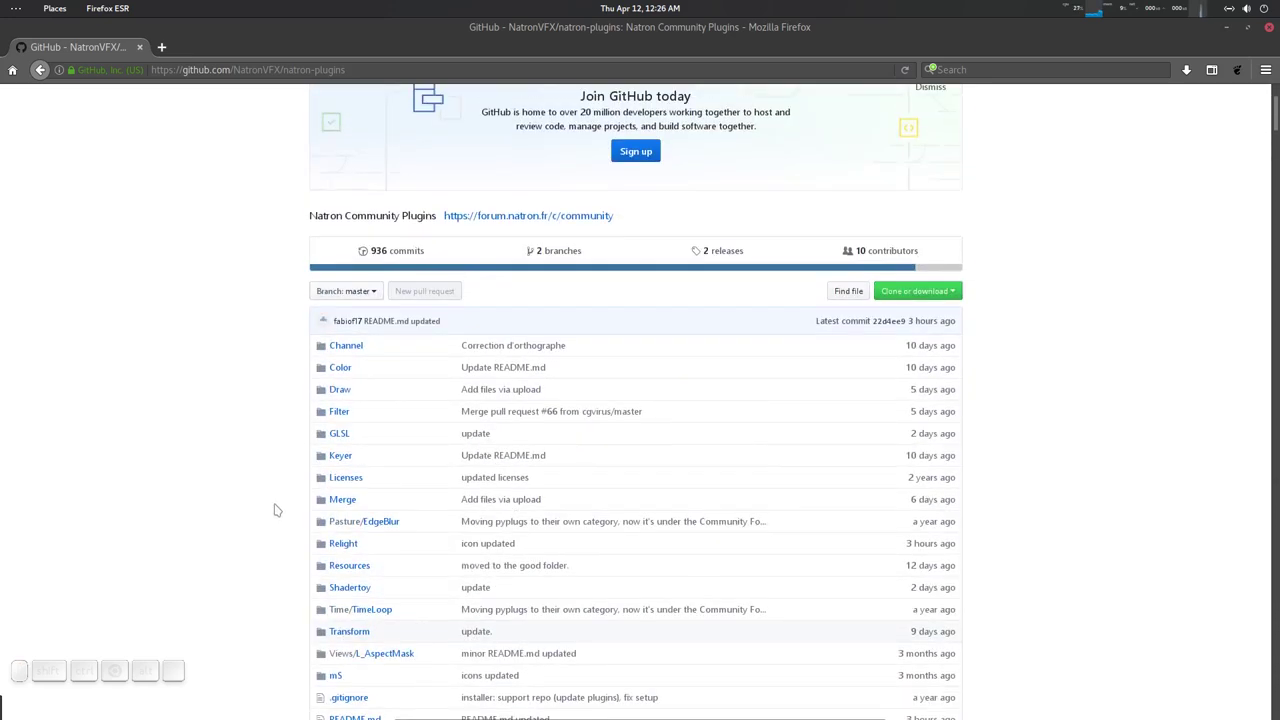
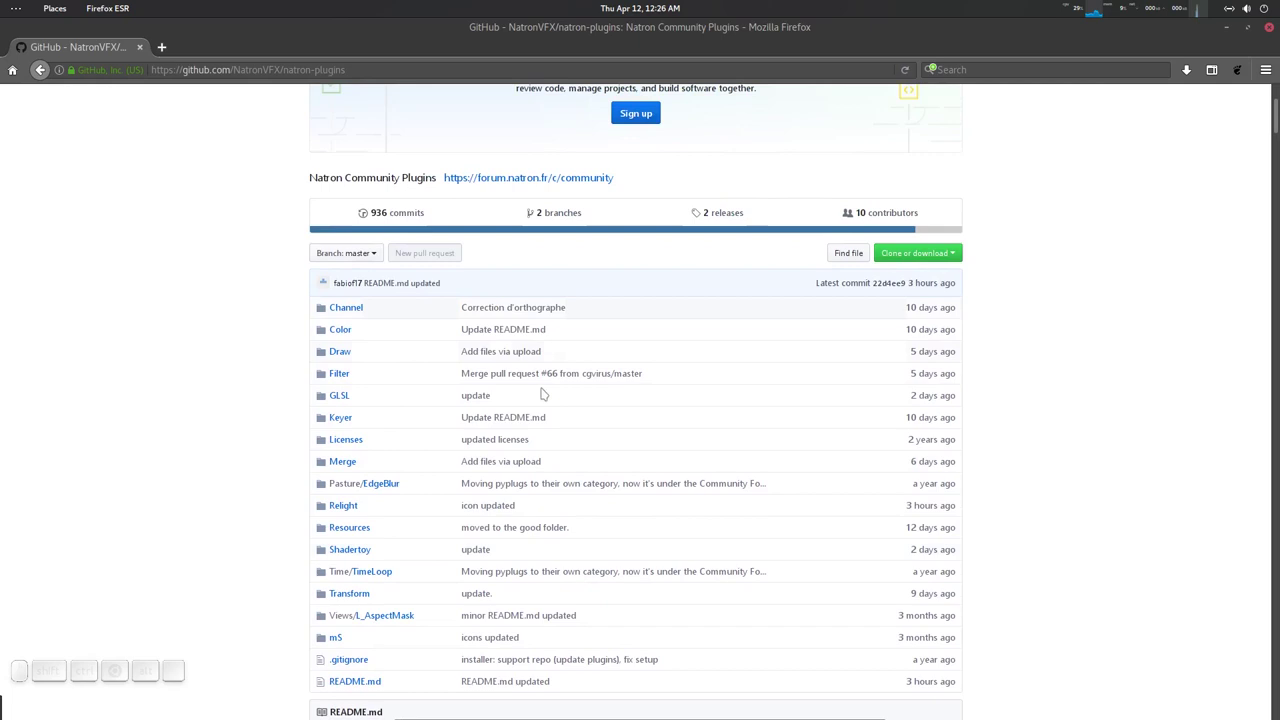
Download the natron-plugins repository as a ZIP via Clone or download.
click(516, 378)
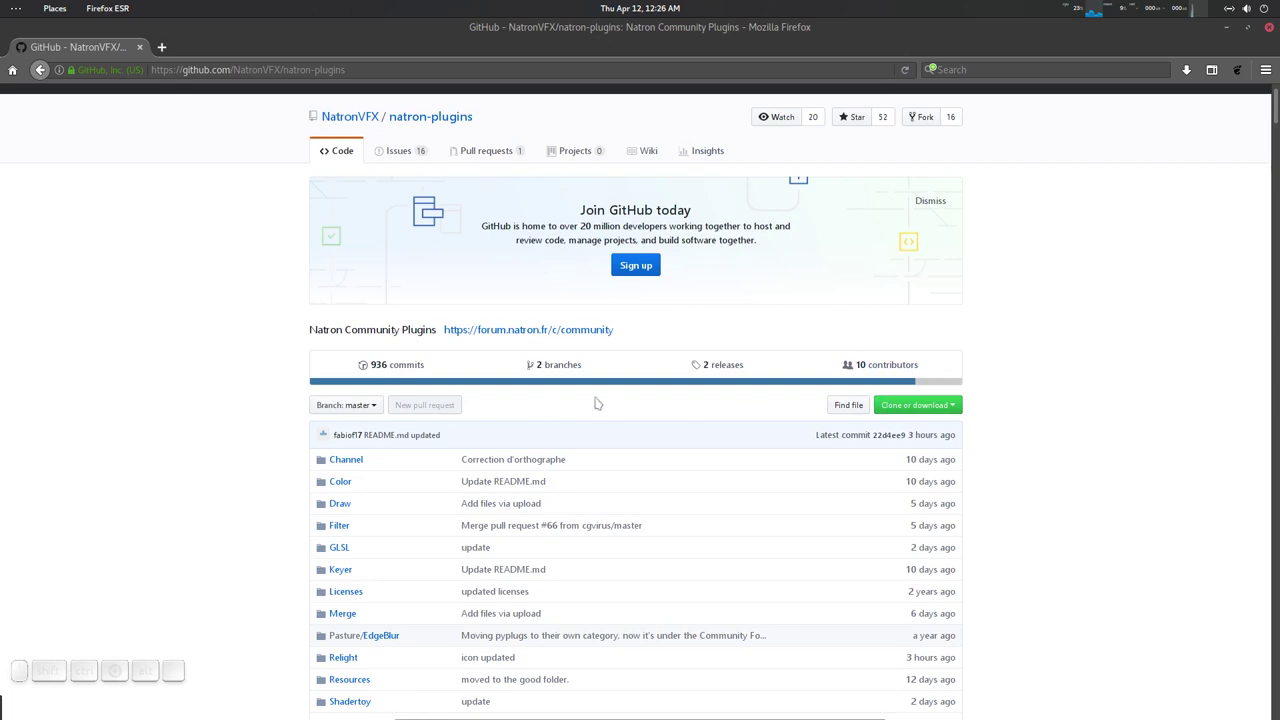
click(516, 530)
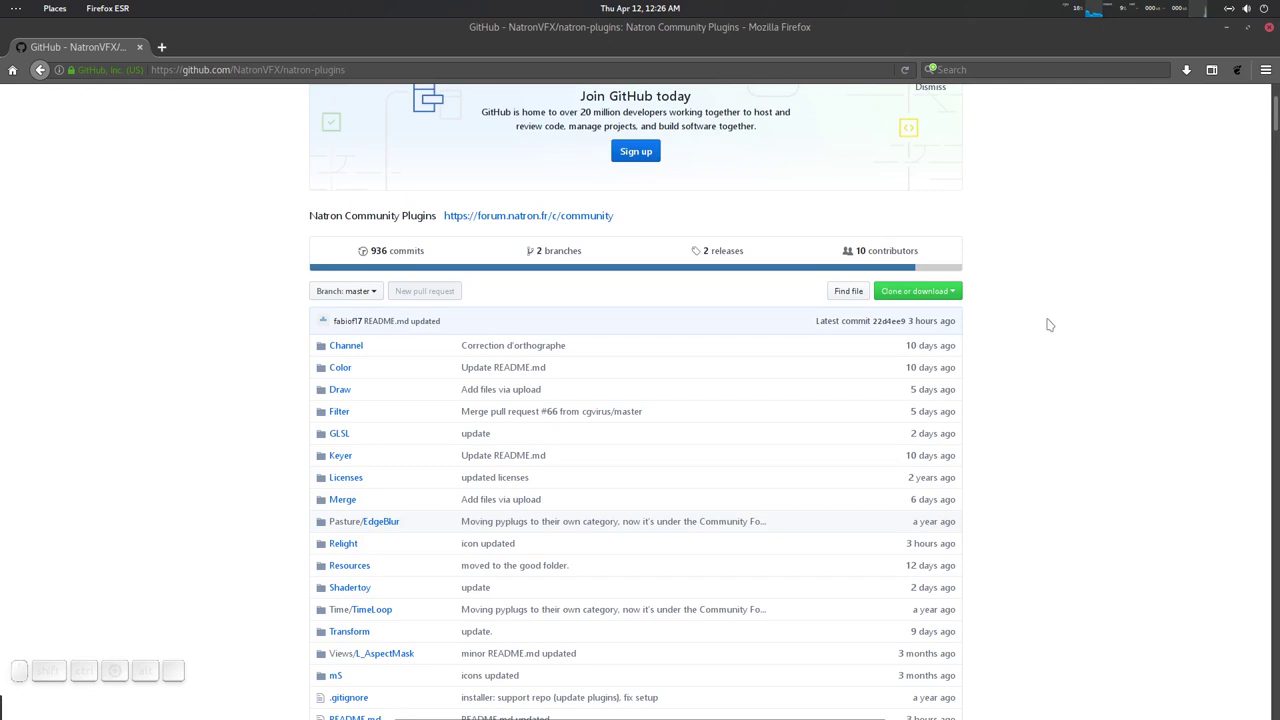
click(516, 416)
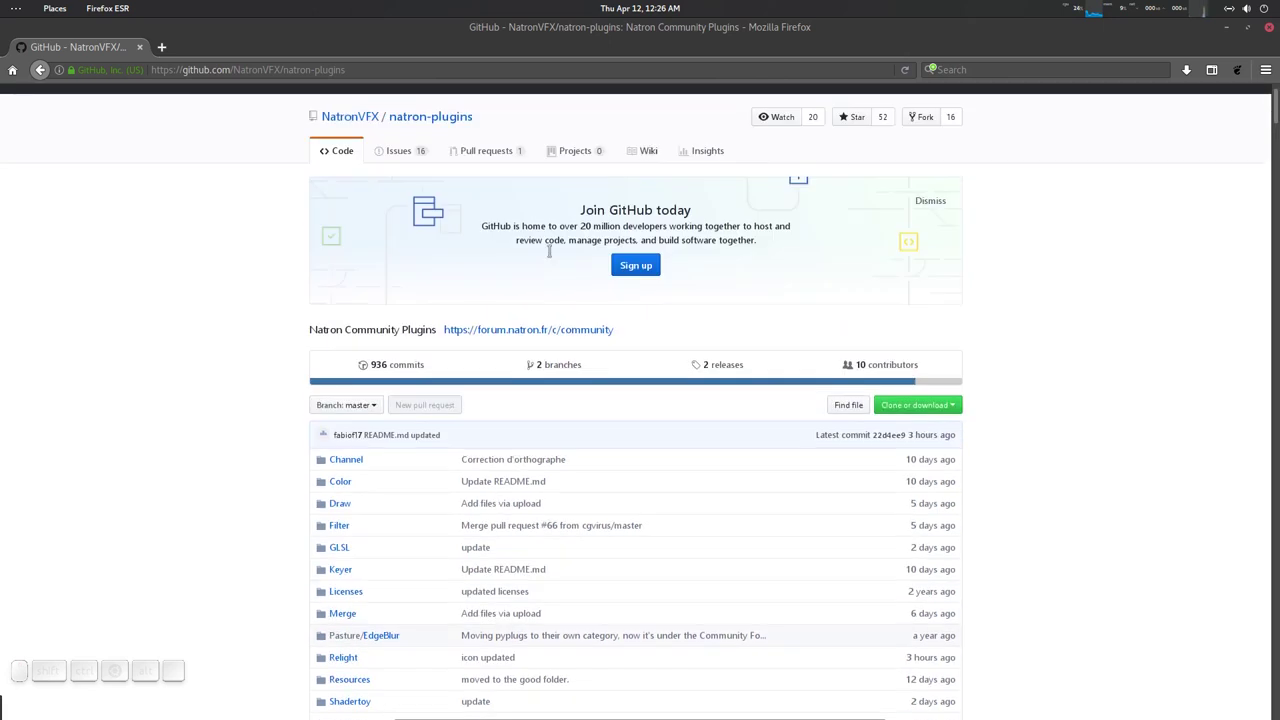
click(516, 530)
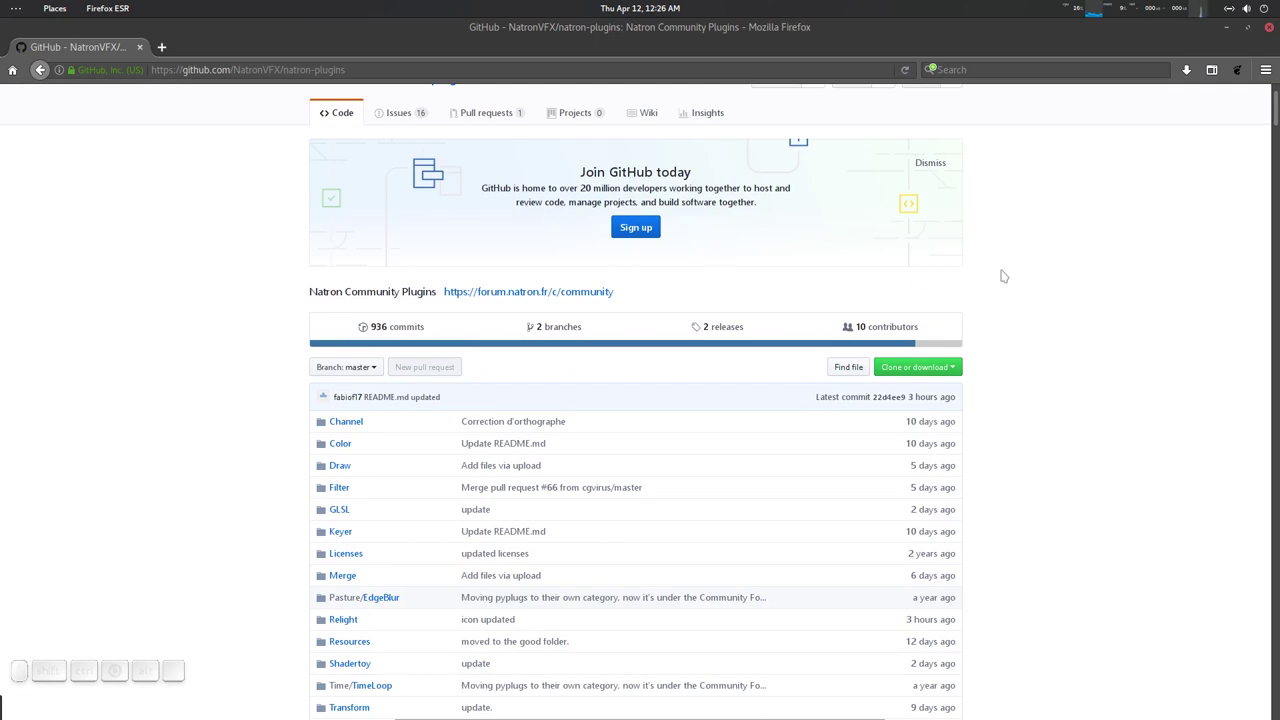
scroll(down, 3)
scroll(up, 3)
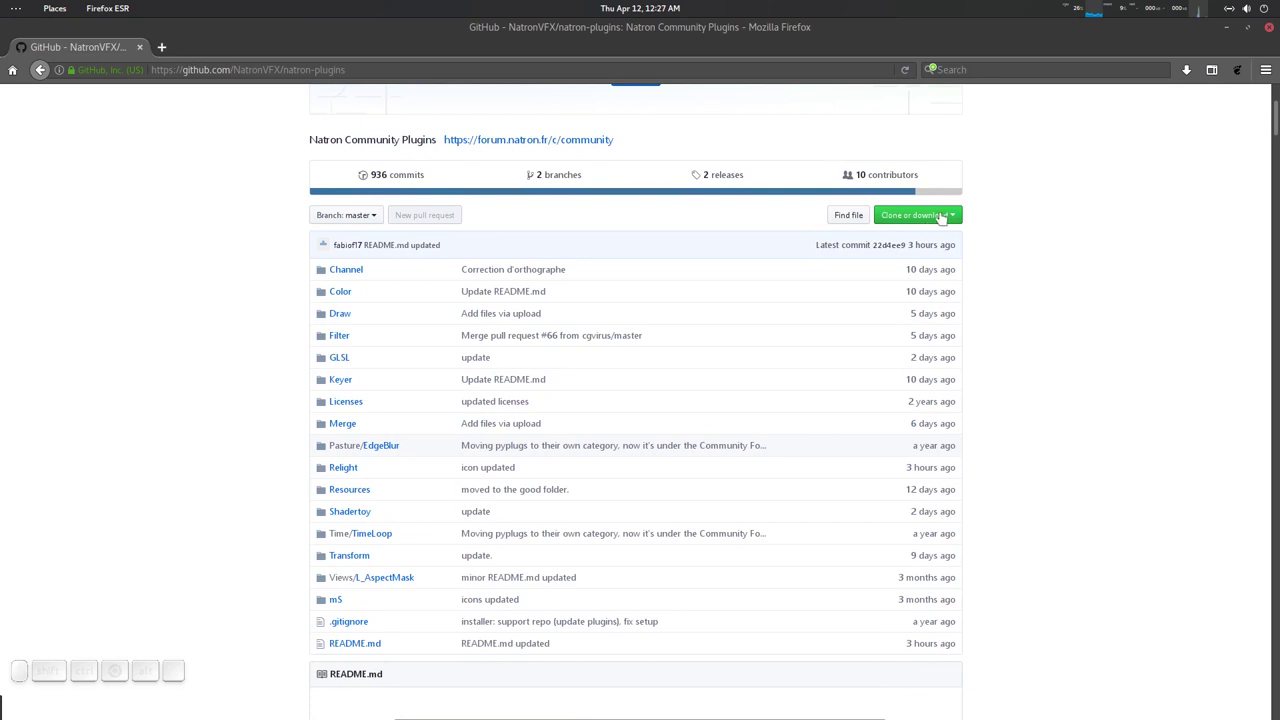
click(516, 340)
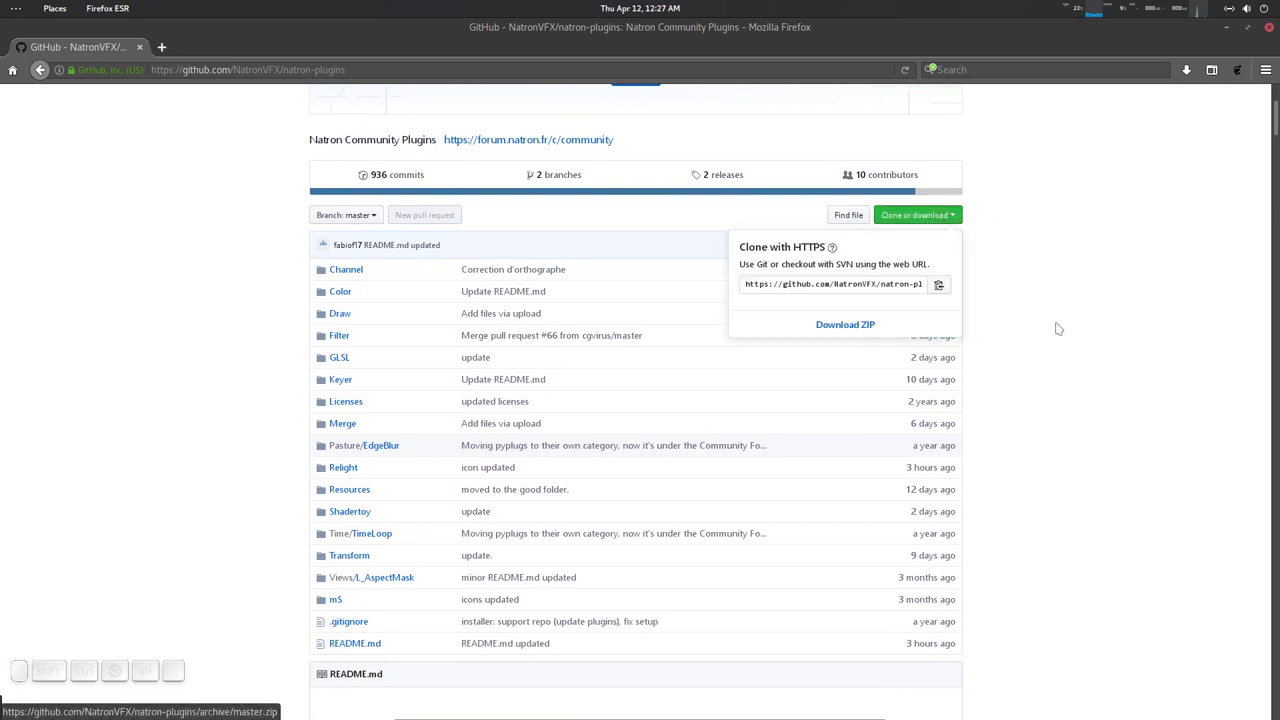
click(516, 340)
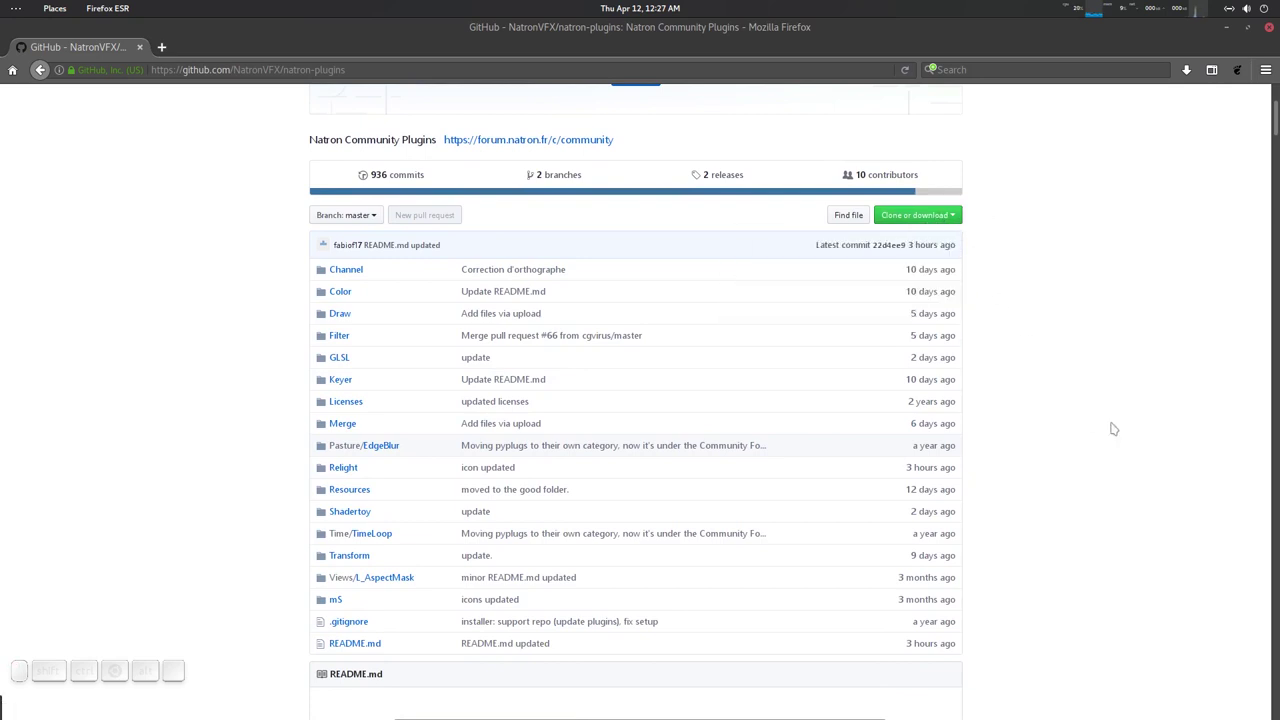
click(516, 340)
Extract the natron-plugins zip here and enter the natron-plugins-master folder.
click(713, 158)
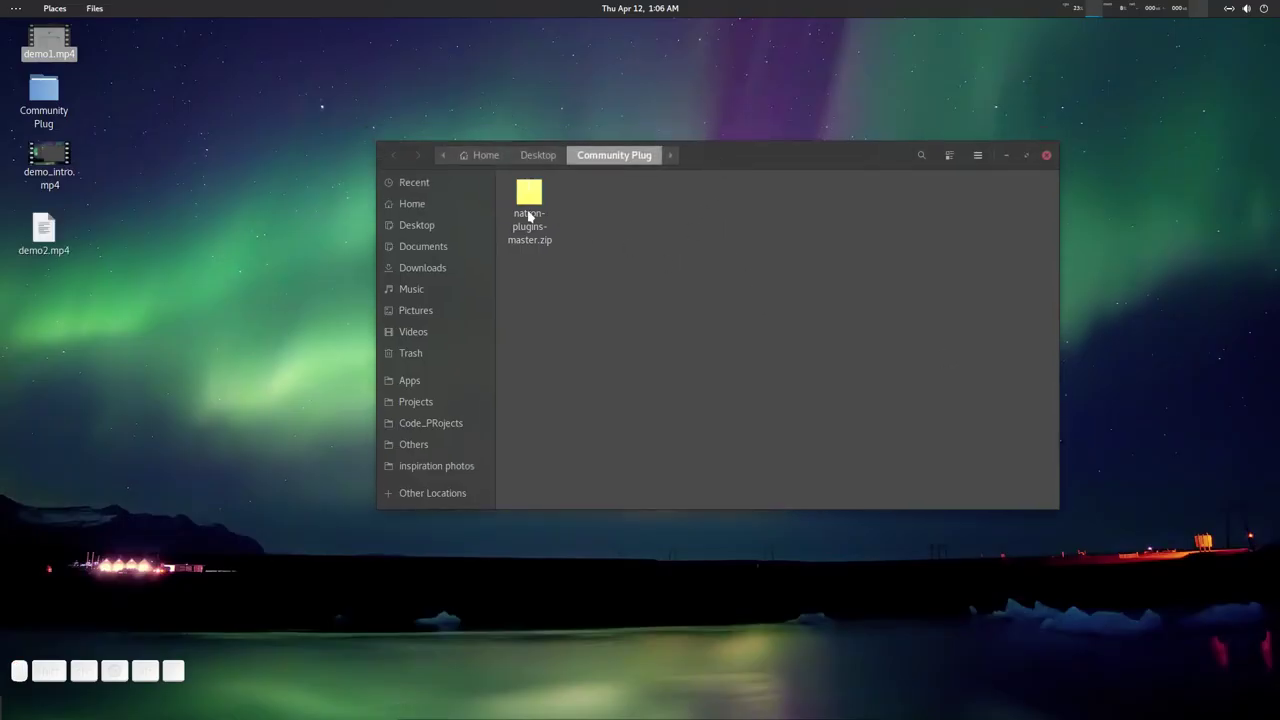
right_click(531, 212)
click(588, 225)
click(669, 261)
click(533, 196)
click(818, 155)
Copy the folder's full location path, then launch Natron from the dock.
key(ctrl+l)
key(ctrl+c)
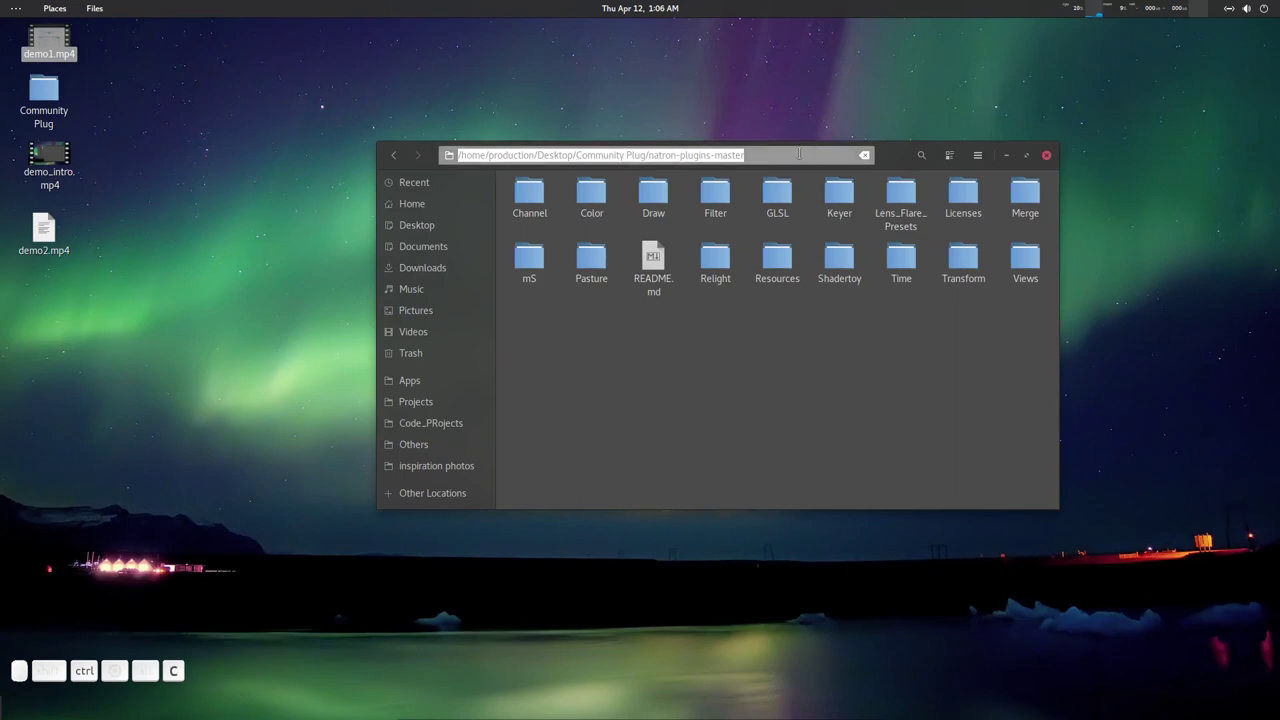
key(Escape)
click(812, 348)
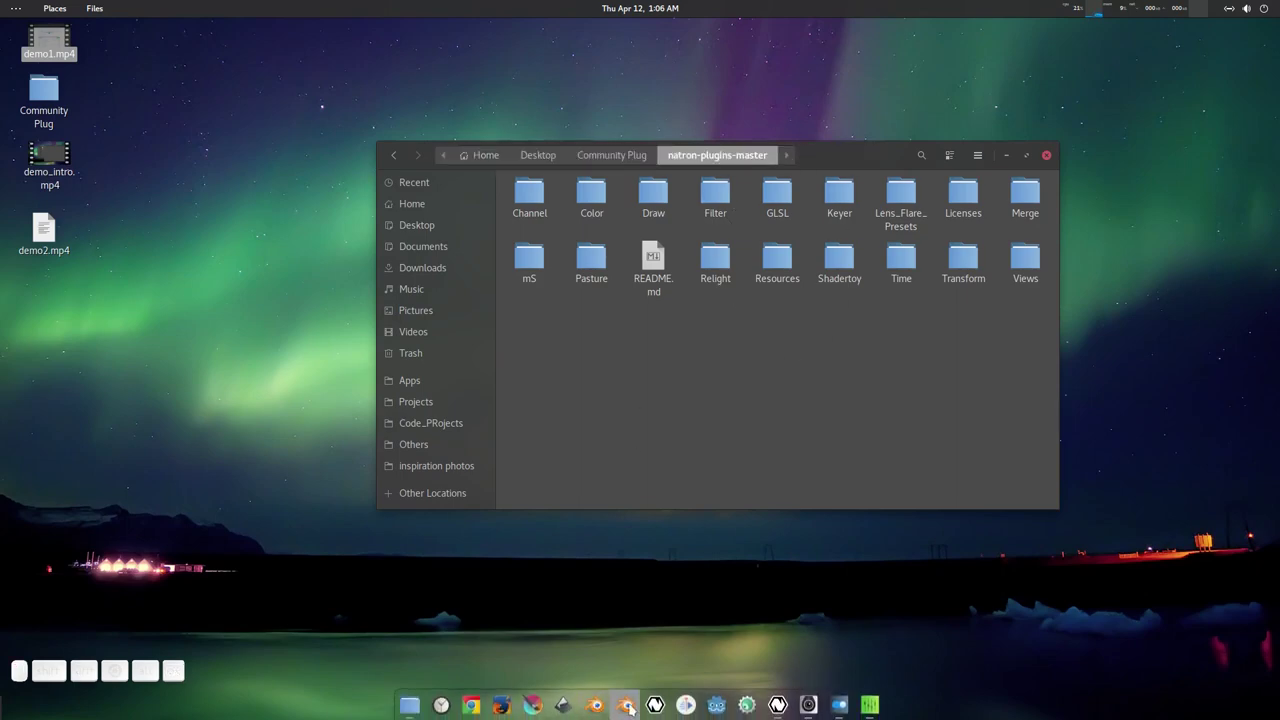
click(691, 699)
Close the untitled project without saving and show the Plug-ins preferences.
click(1275, 30)
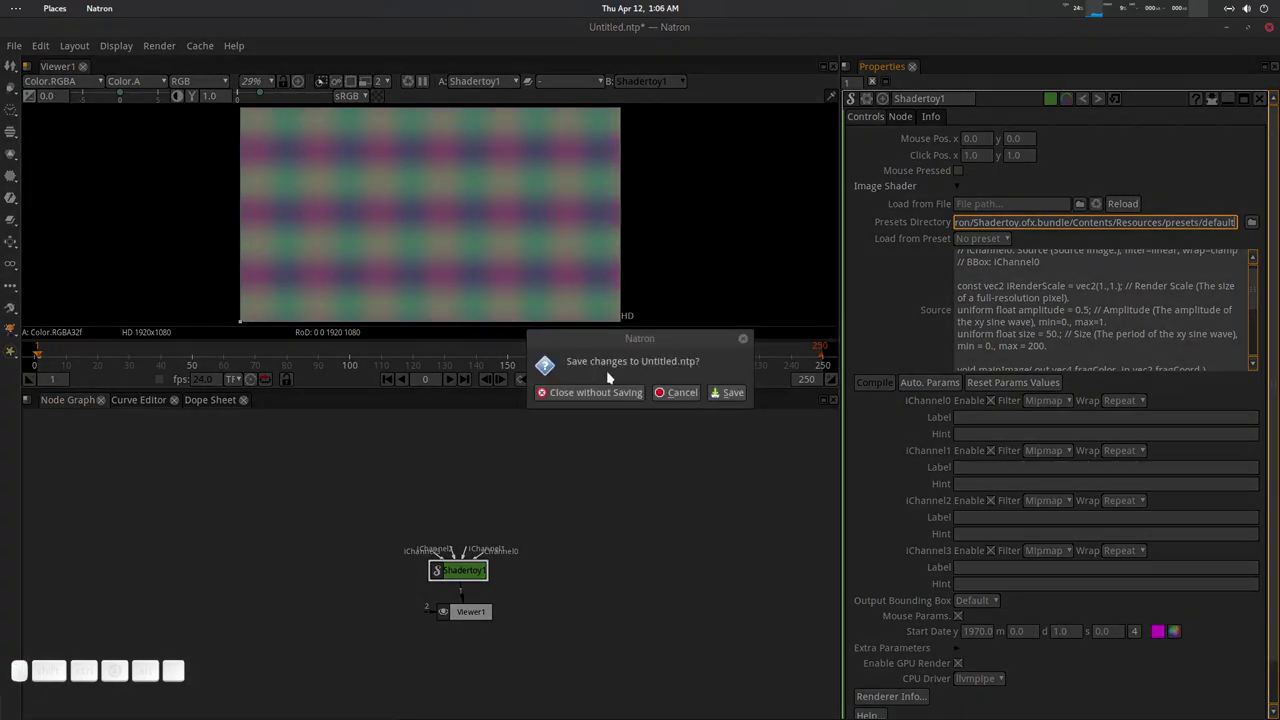
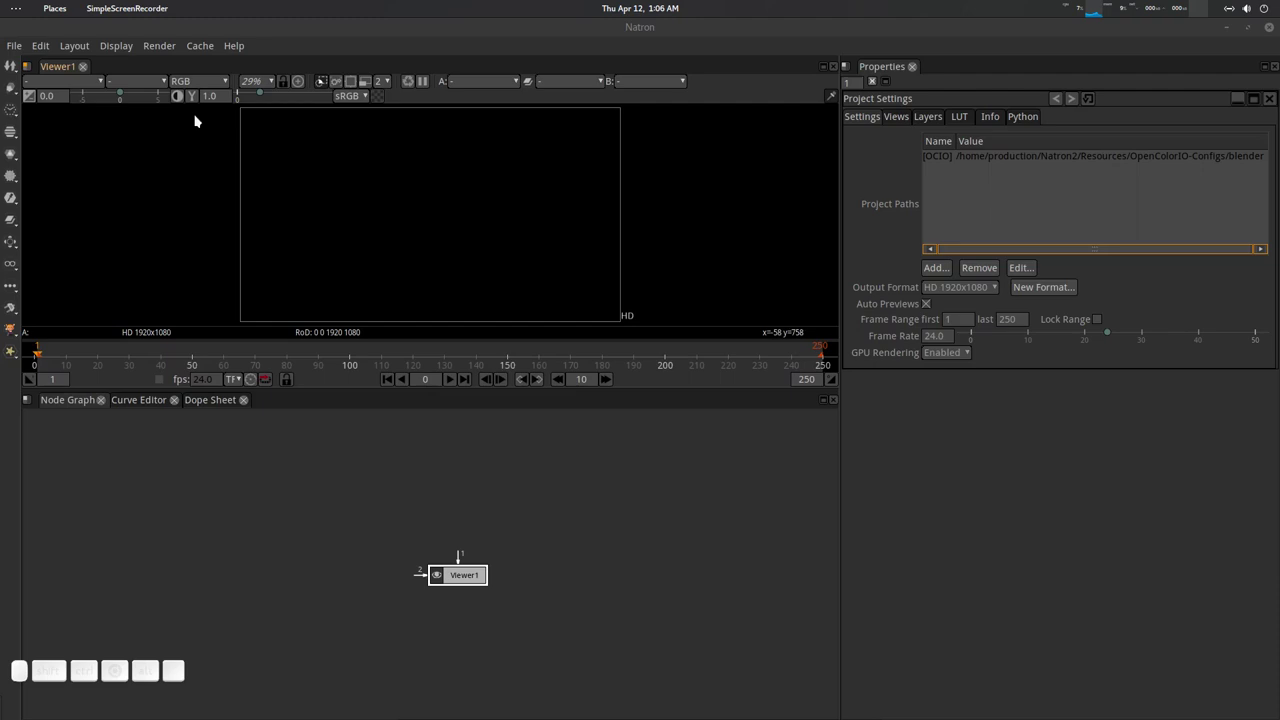
click(49, 55)
click(65, 61)
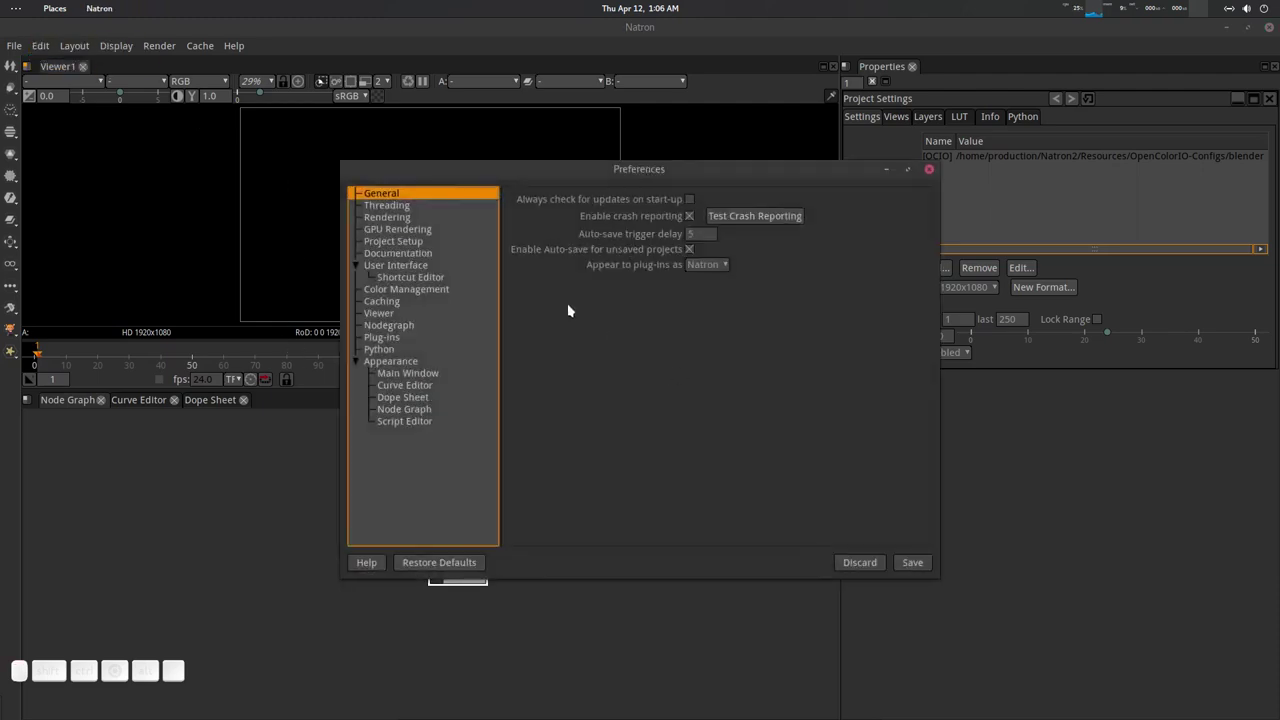
click(393, 345)
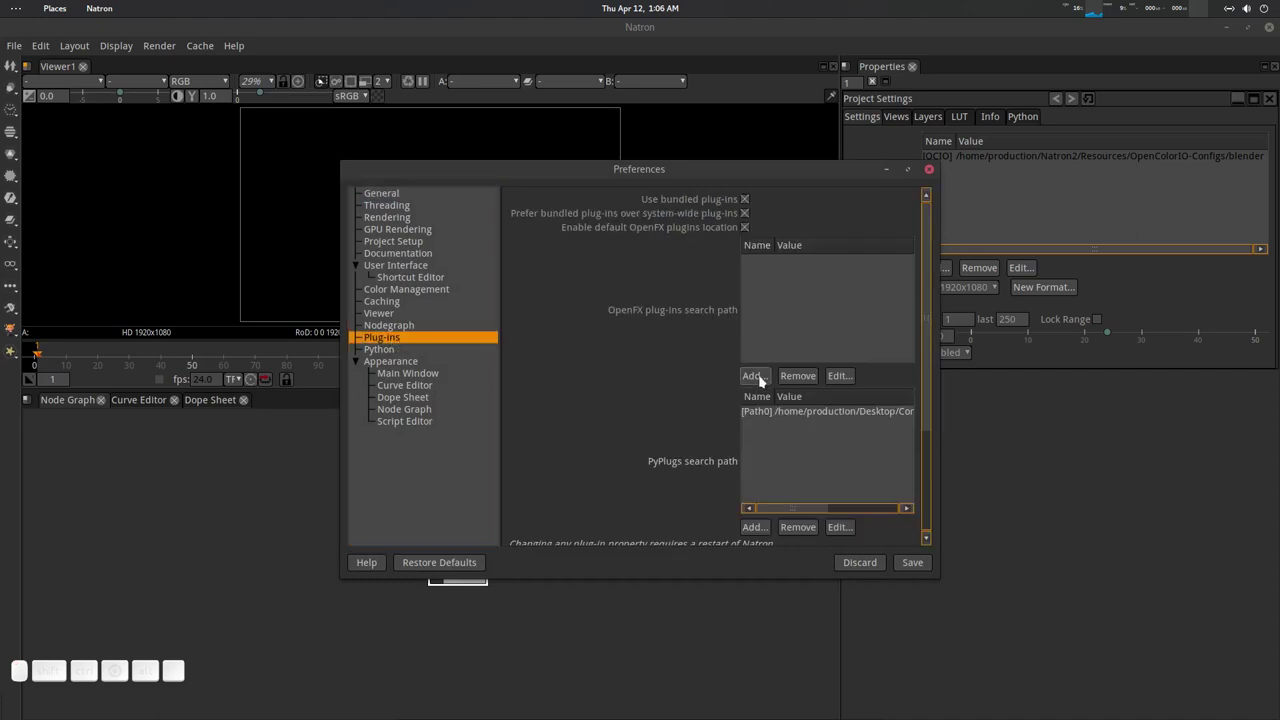
Replace the old PyPlugs search path with the pasted natron-plugins-master folder.
click(823, 417)
click(809, 528)
click(761, 526)
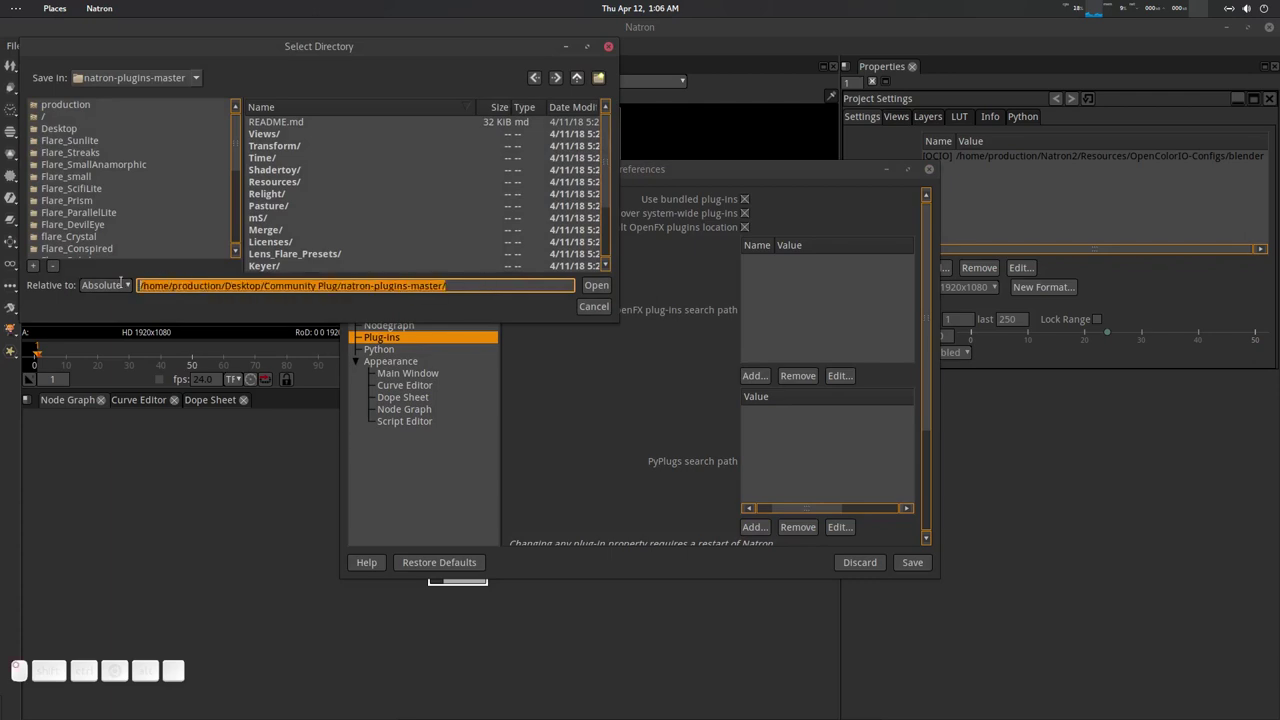
key(ctrl+v)
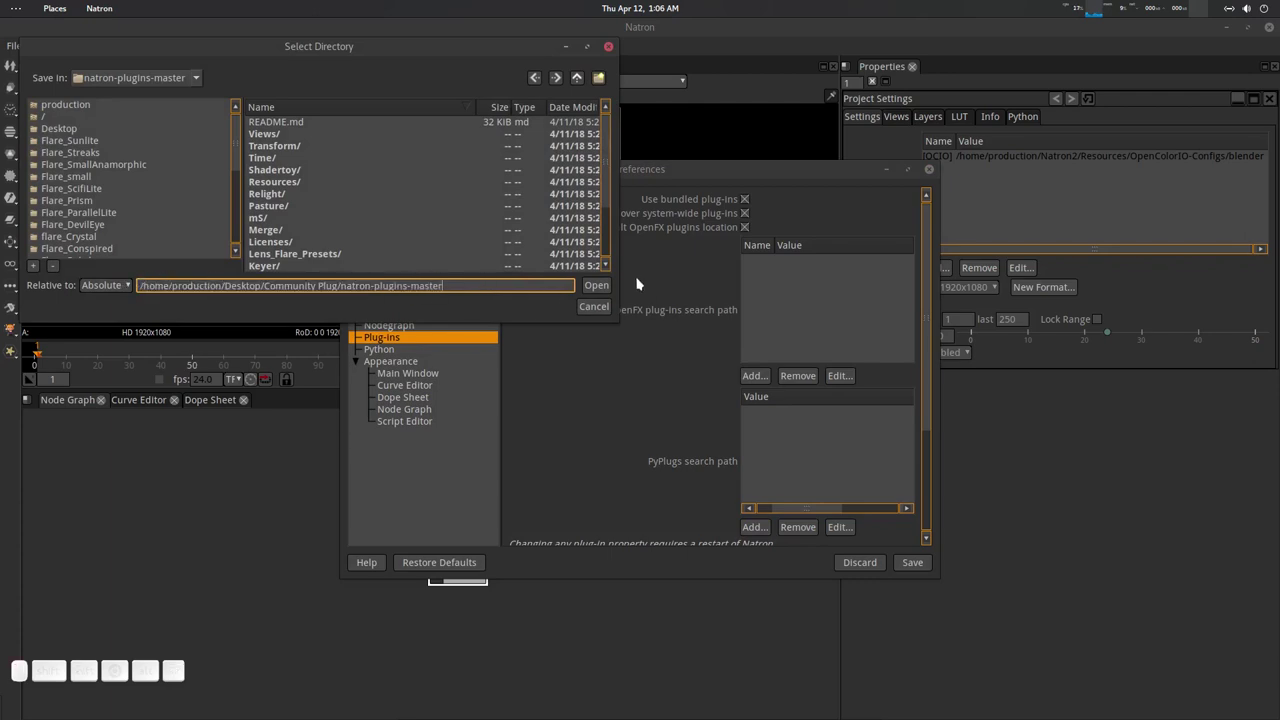
click(607, 288)
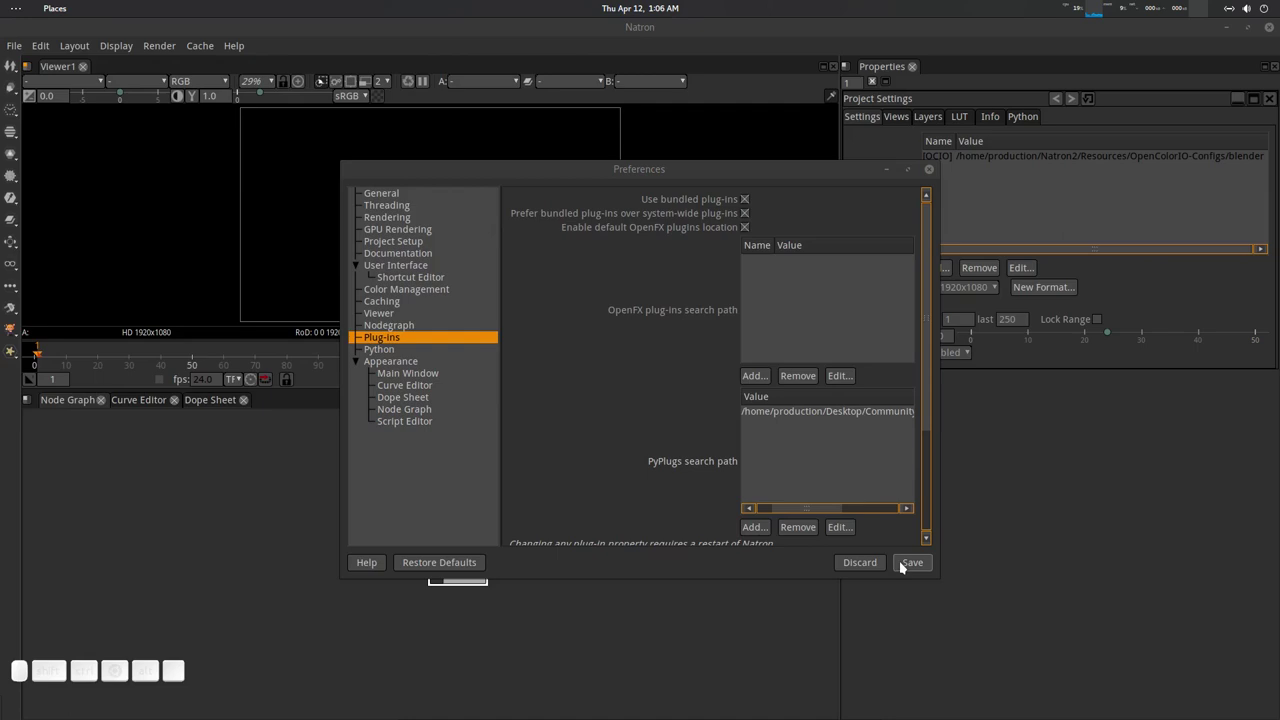
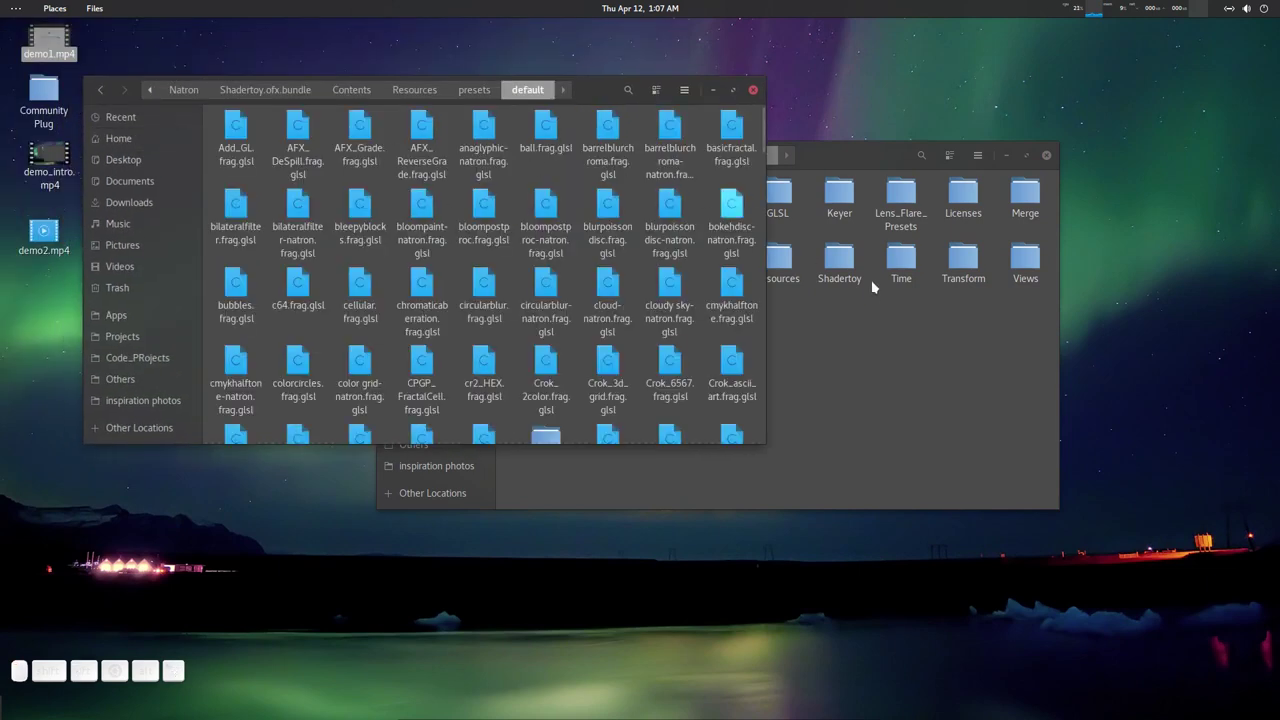
Select all Shadertoy shader items in natron-plugins-master and copy them.
click(906, 363)
click(873, 167)
click(645, 167)
click(550, 222)
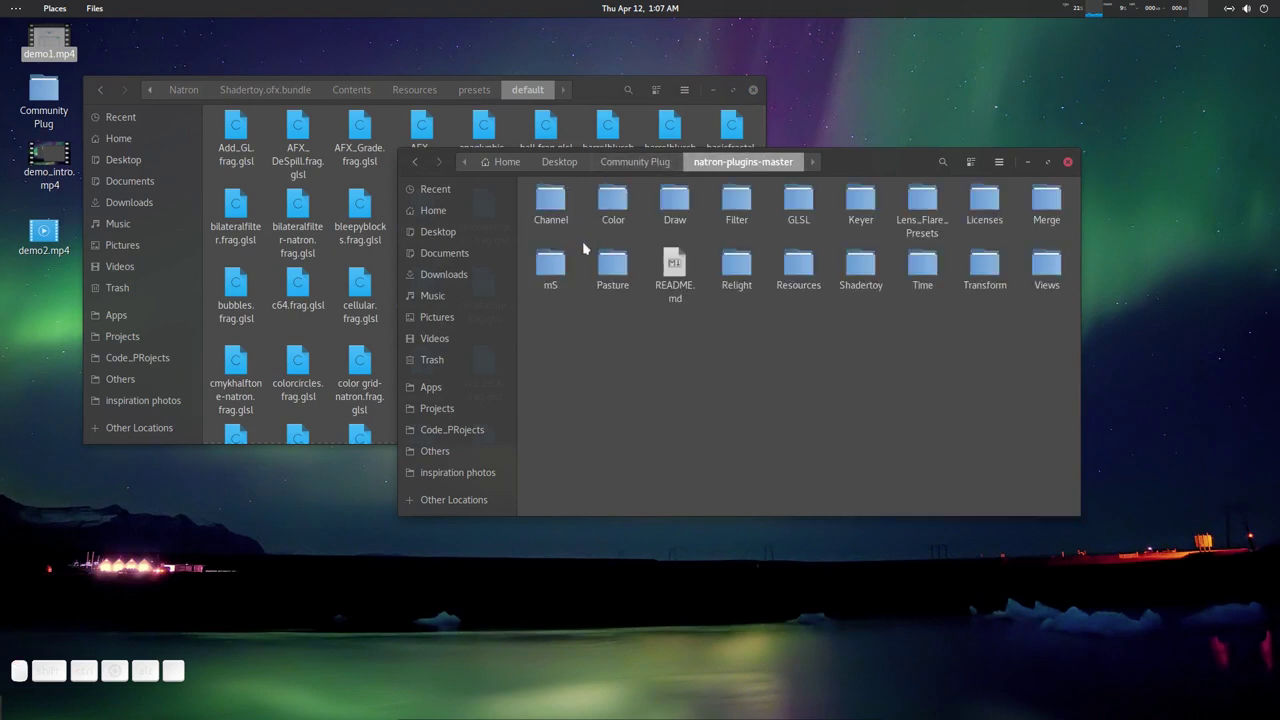
click(778, 319)
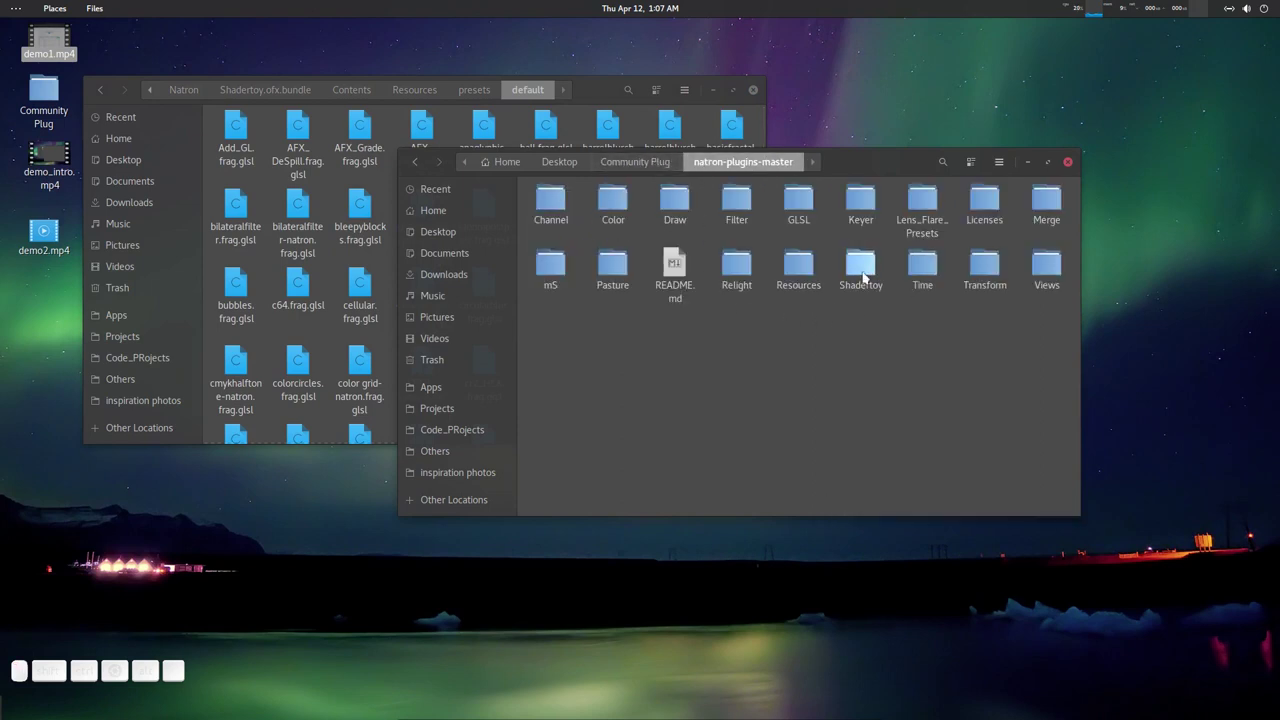
click(864, 270)
click(843, 262)
key(ctrl+a)
key(ctrl+c)
Paste the shaders into the default presets folder, merging Crok_box and other existing folders.
click(611, 93)
click(590, 174)
click(560, 169)
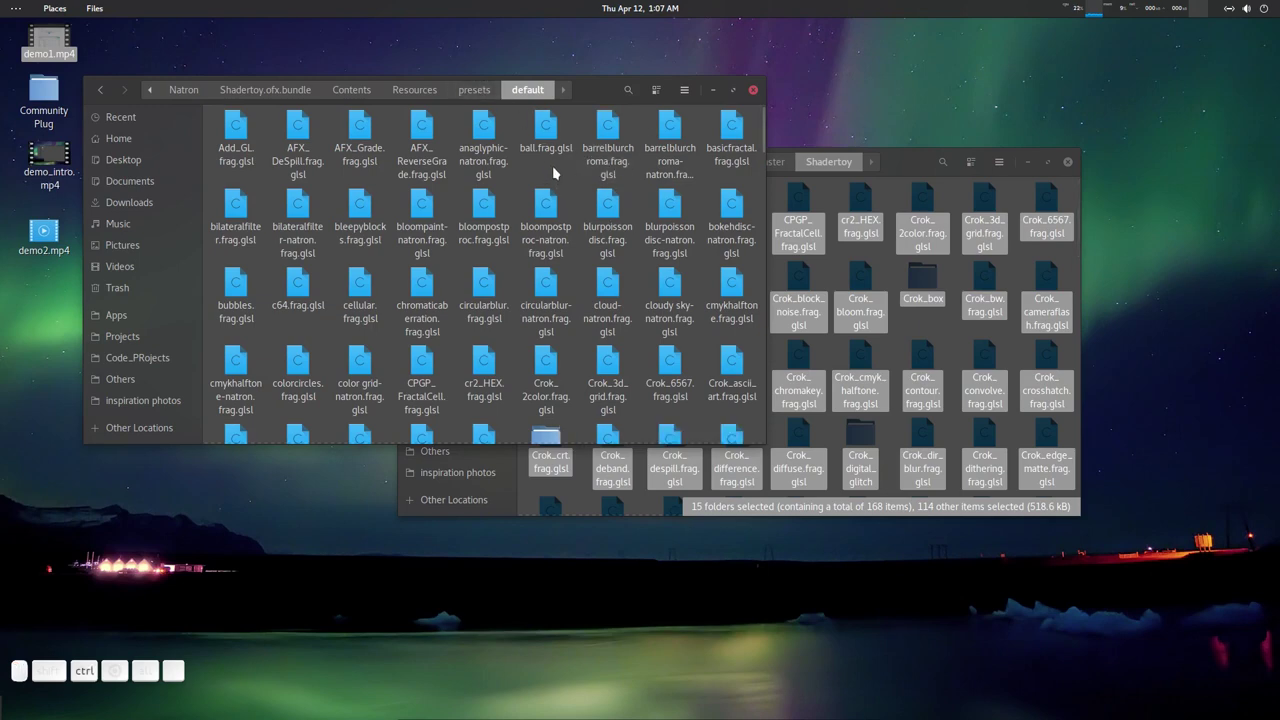
key(ctrl+v)
click(366, 360)
click(517, 163)
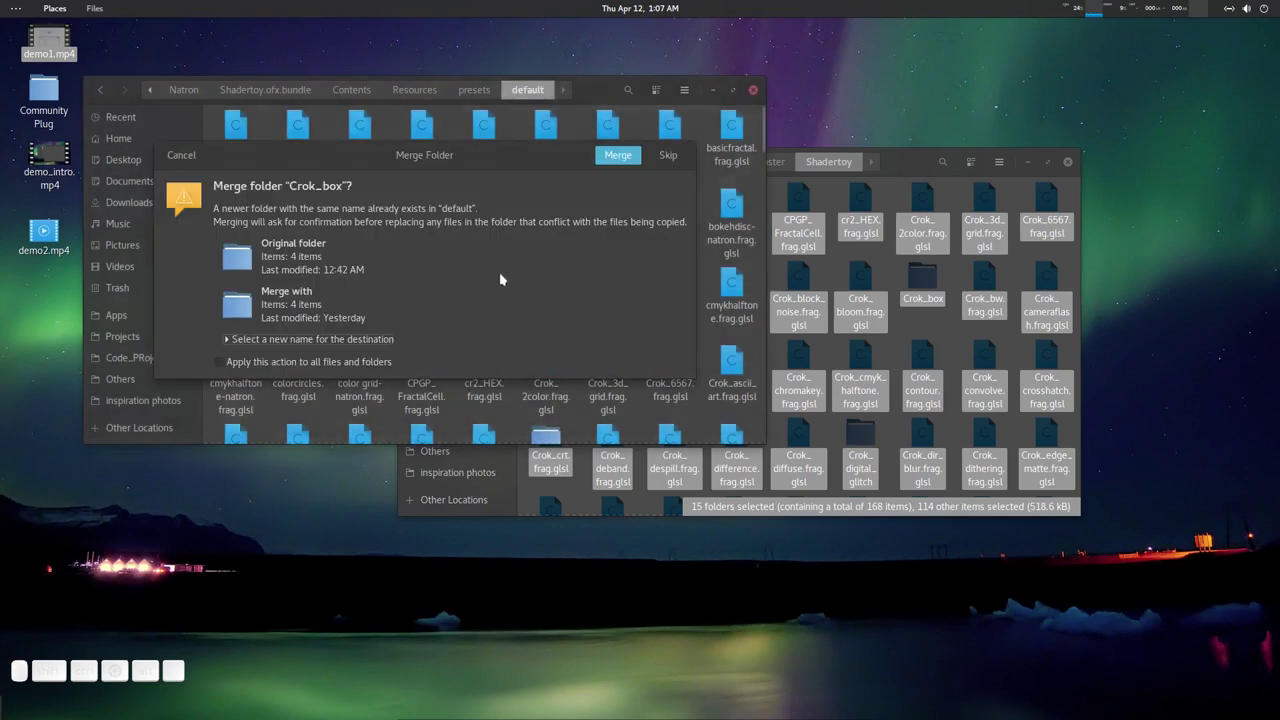
click(295, 368)
click(616, 155)
click(602, 99)
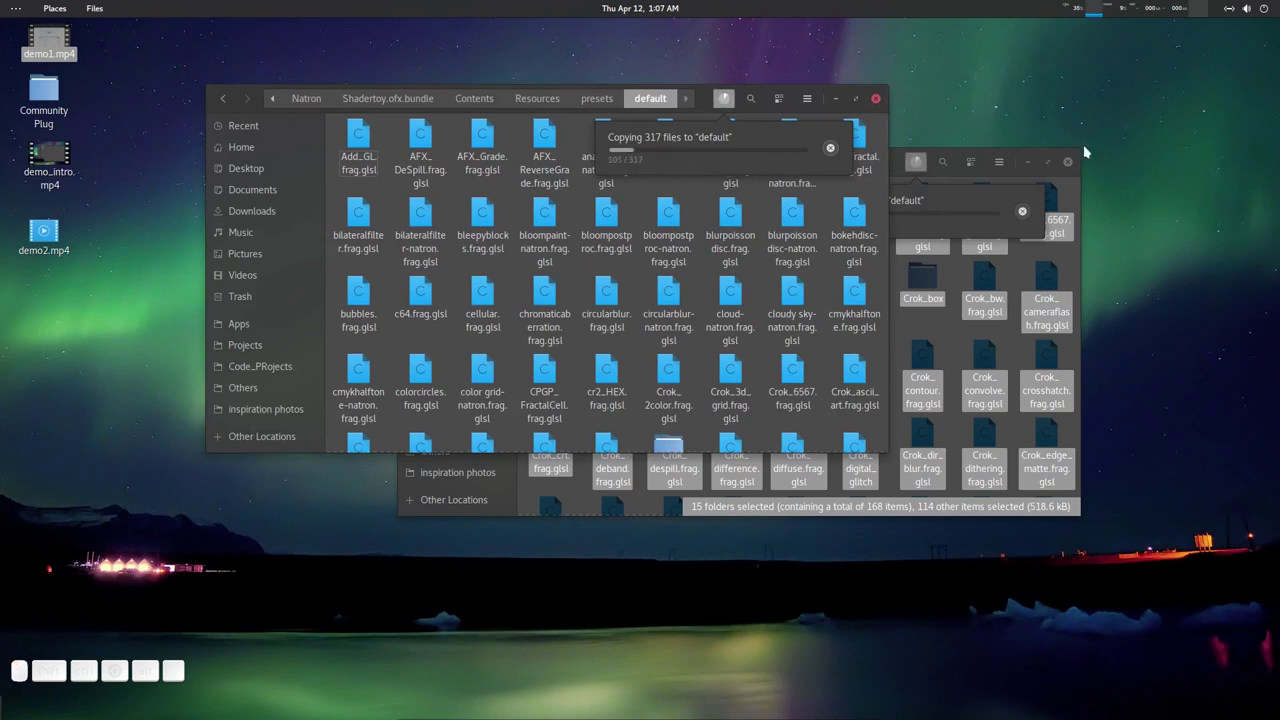
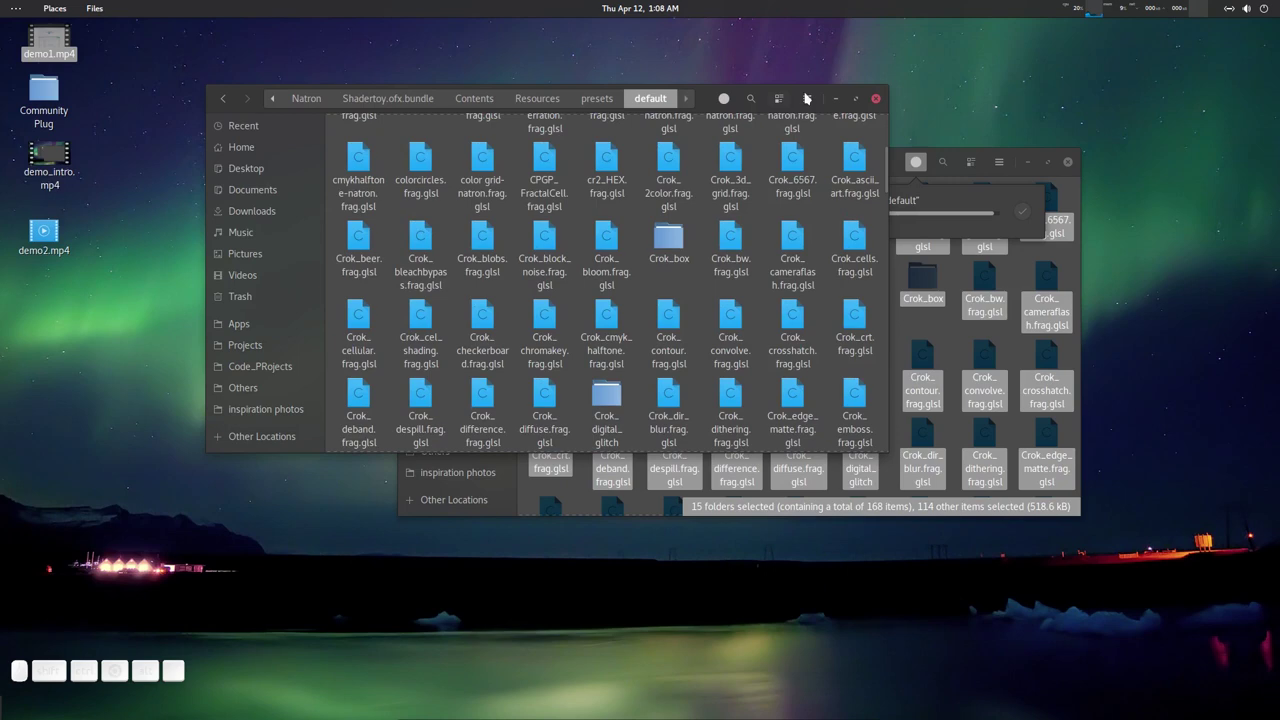
Maximize the default folder window and scroll through the copied files.
click(861, 105)
click(878, 372)
scroll(up, 3)
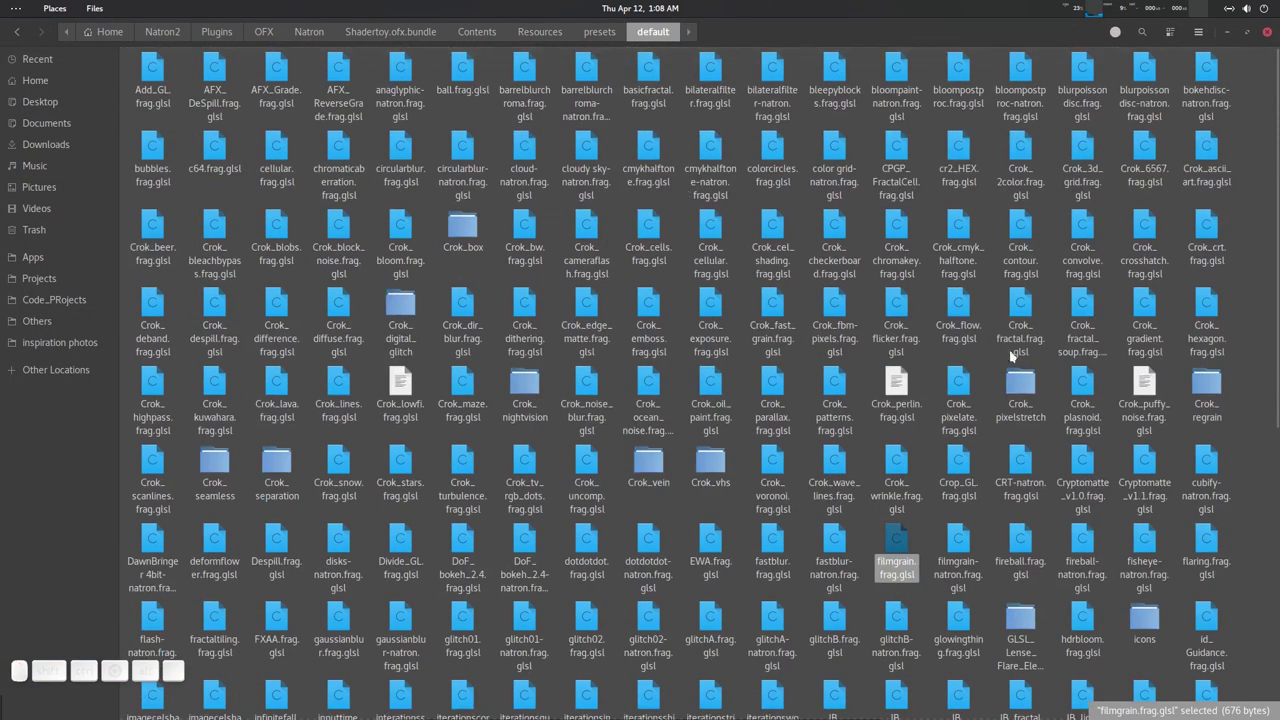
scroll(down, 3)
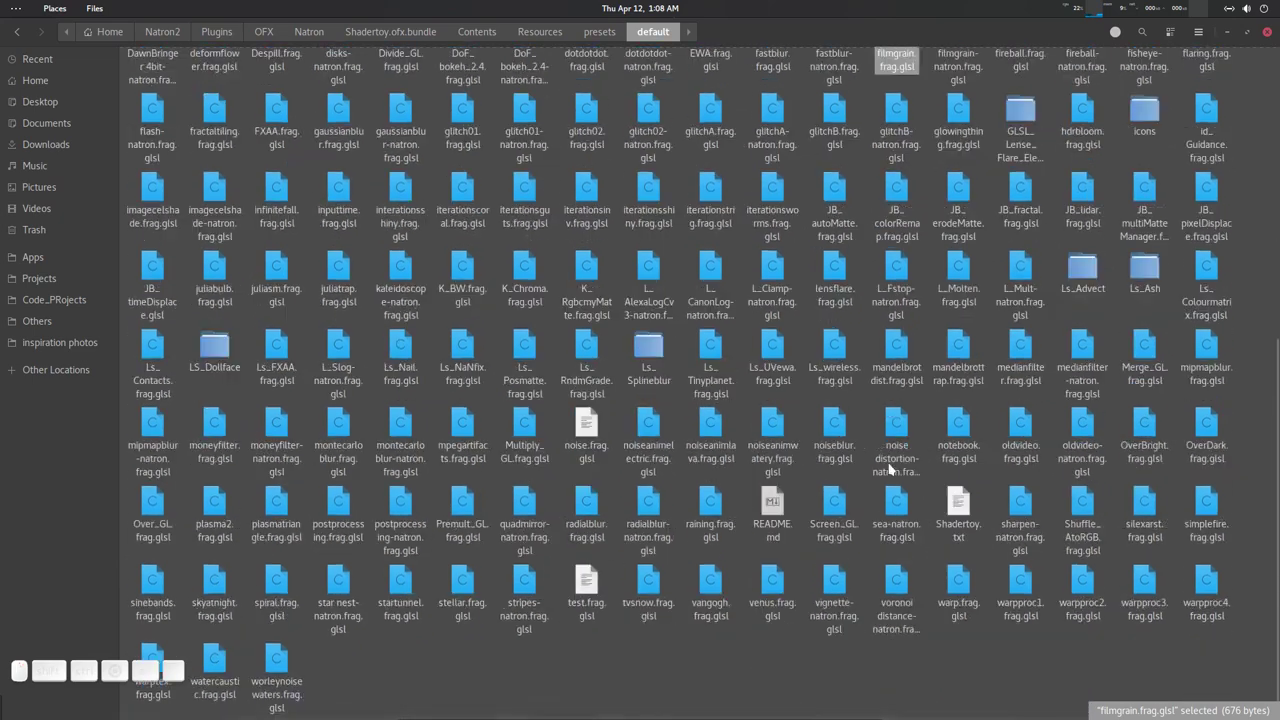
click(858, 482)
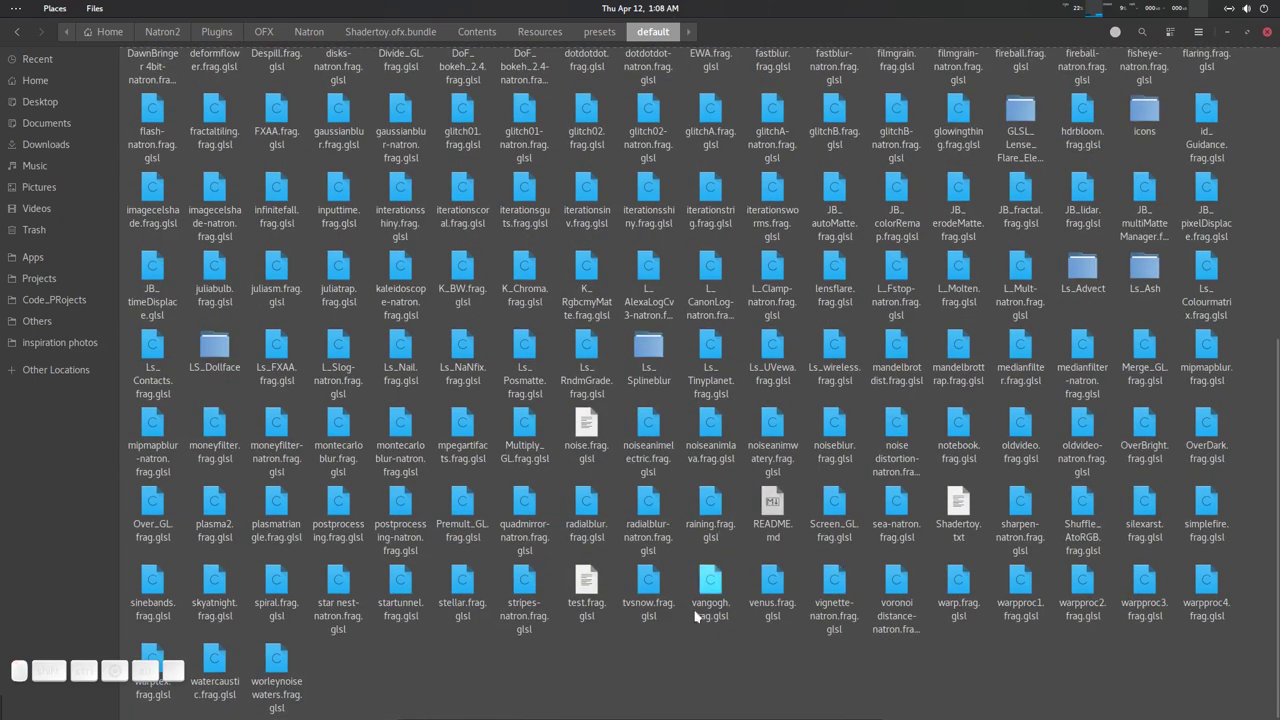
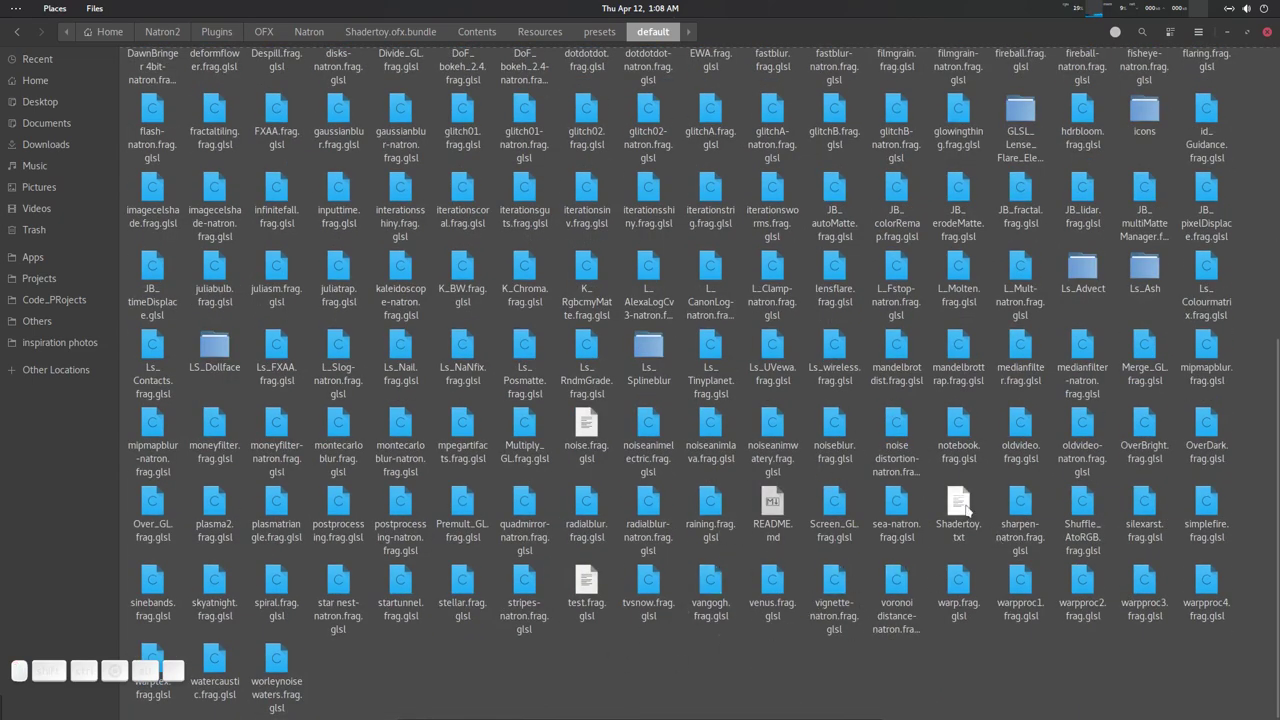
View Shadertoy.txt in Sublime Text and scroll to the #LENS FLARE LISTS entries.
click(967, 510)
scroll(up, 3)
scroll(down, 3)
scroll(up, 3)
scroll(up, 3)
scroll(up, 3)
scroll(down, 3)
scroll(down, 3)
scroll(up, 3)
scroll(down, 3)
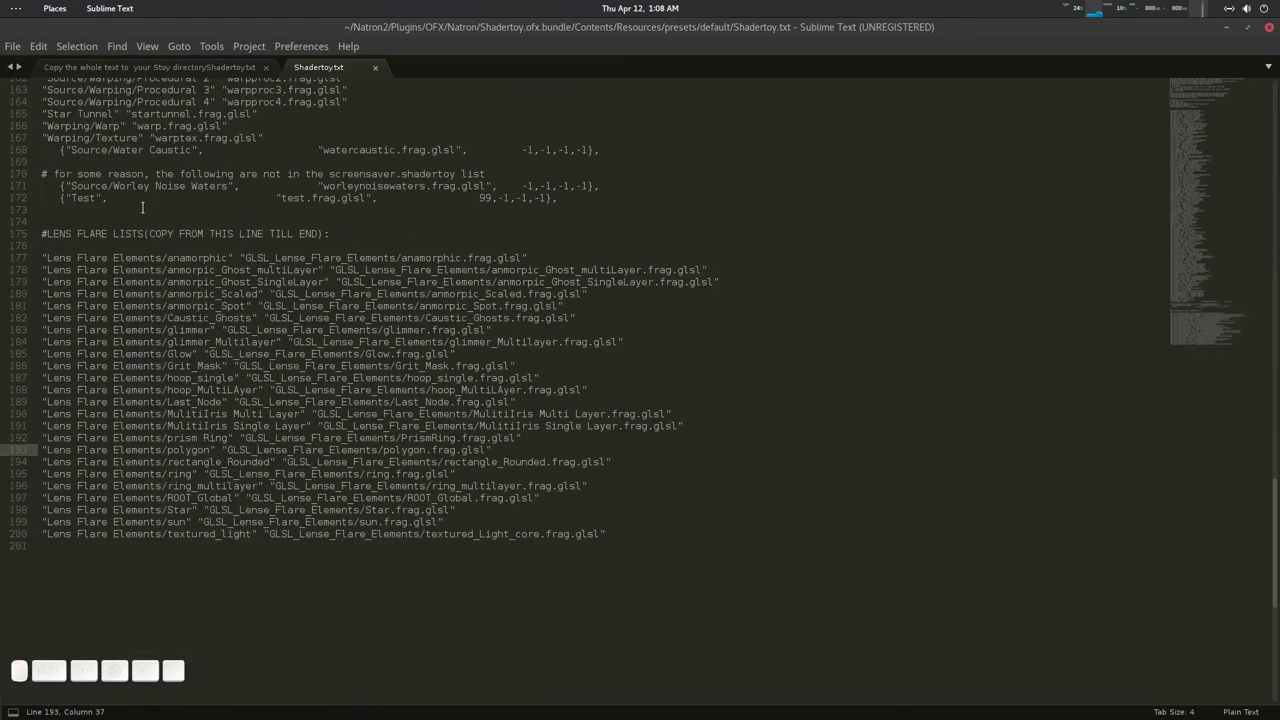
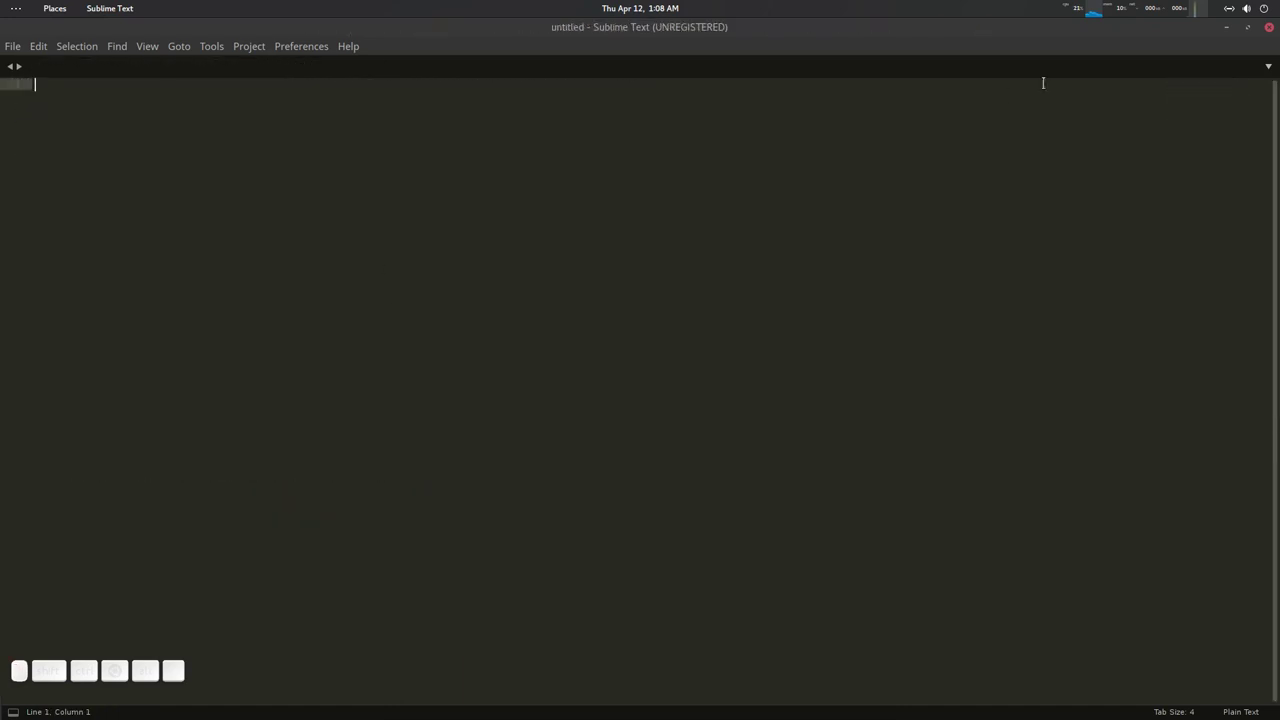
Return to the default presets folder and bring up the applications dock for Natron.
click(1272, 30)
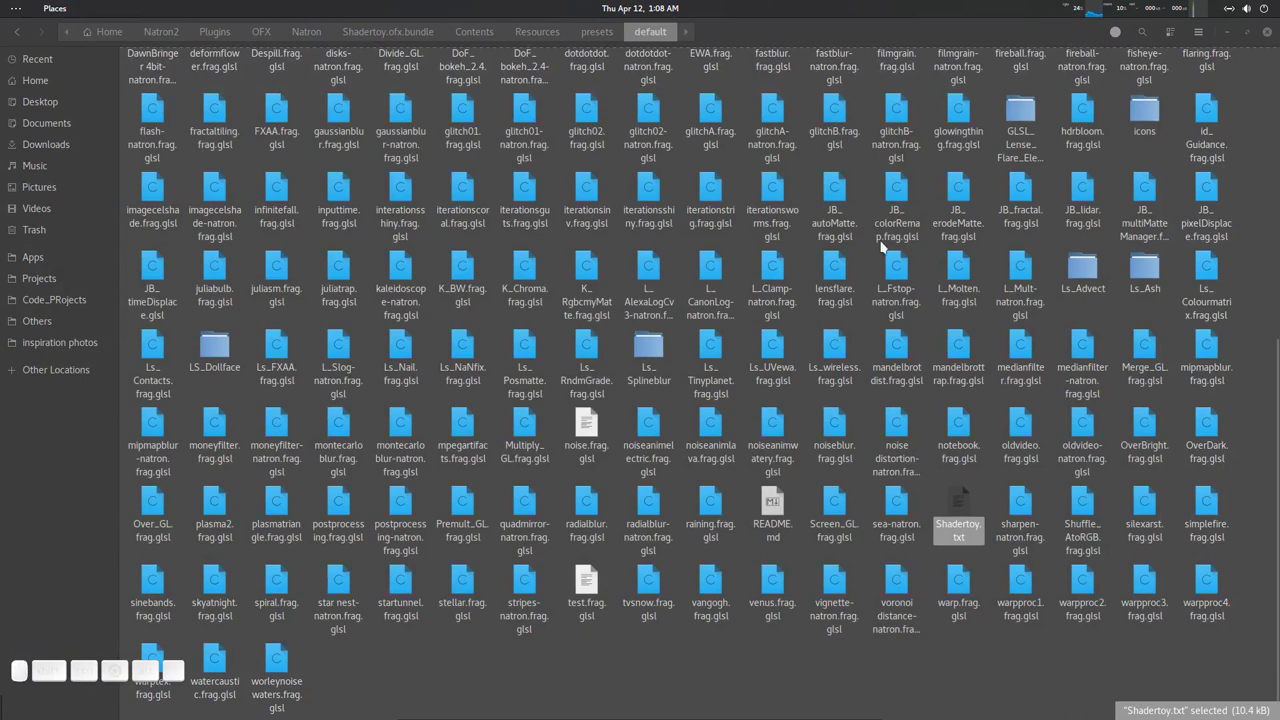
click(804, 304)
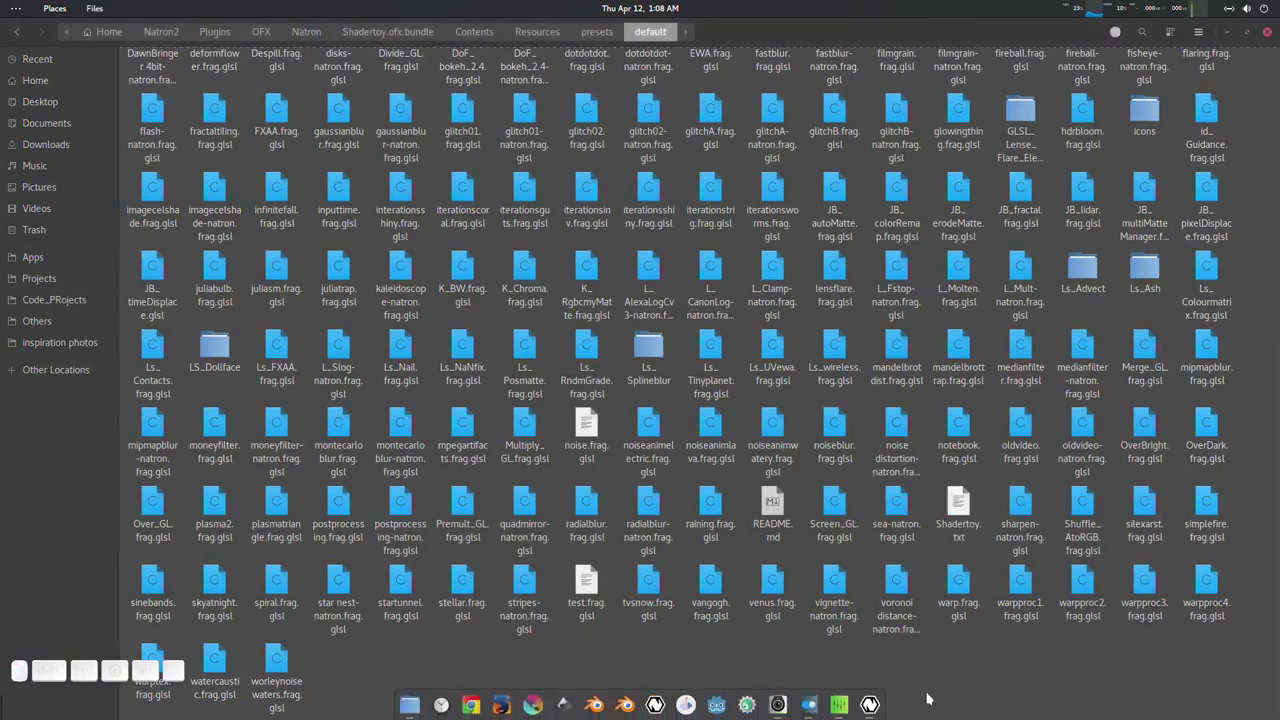
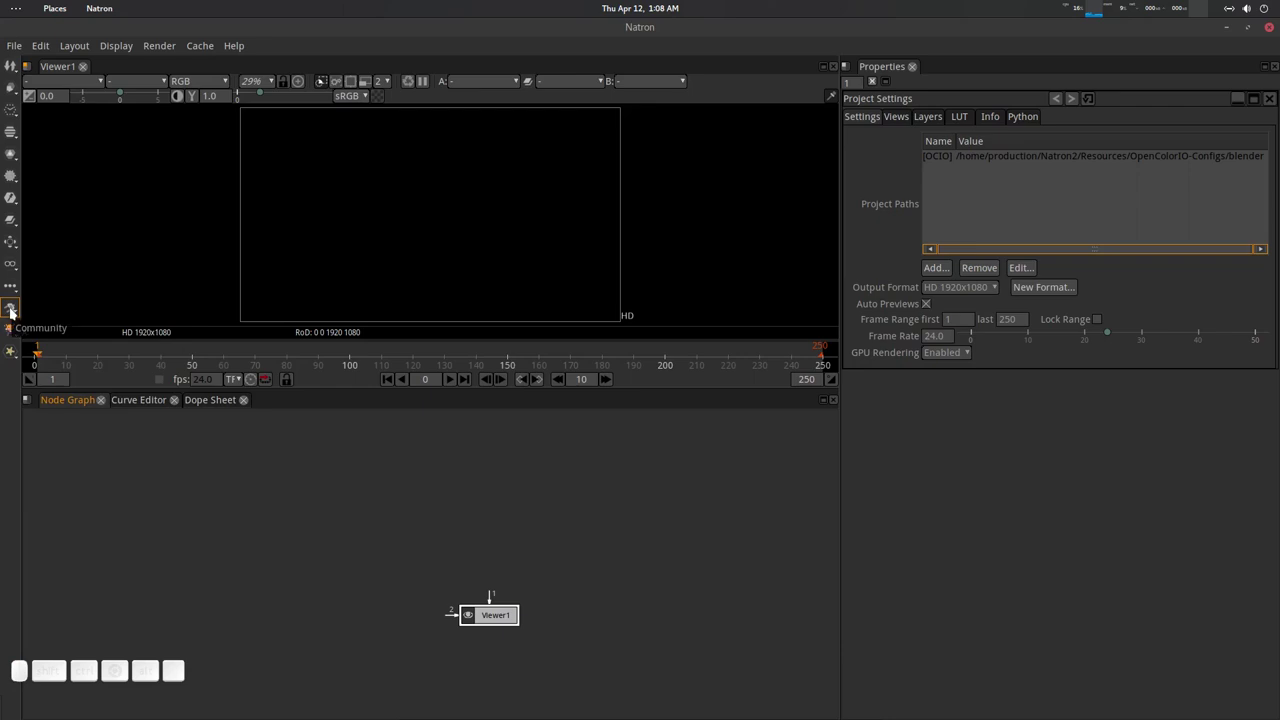
click(17, 310)
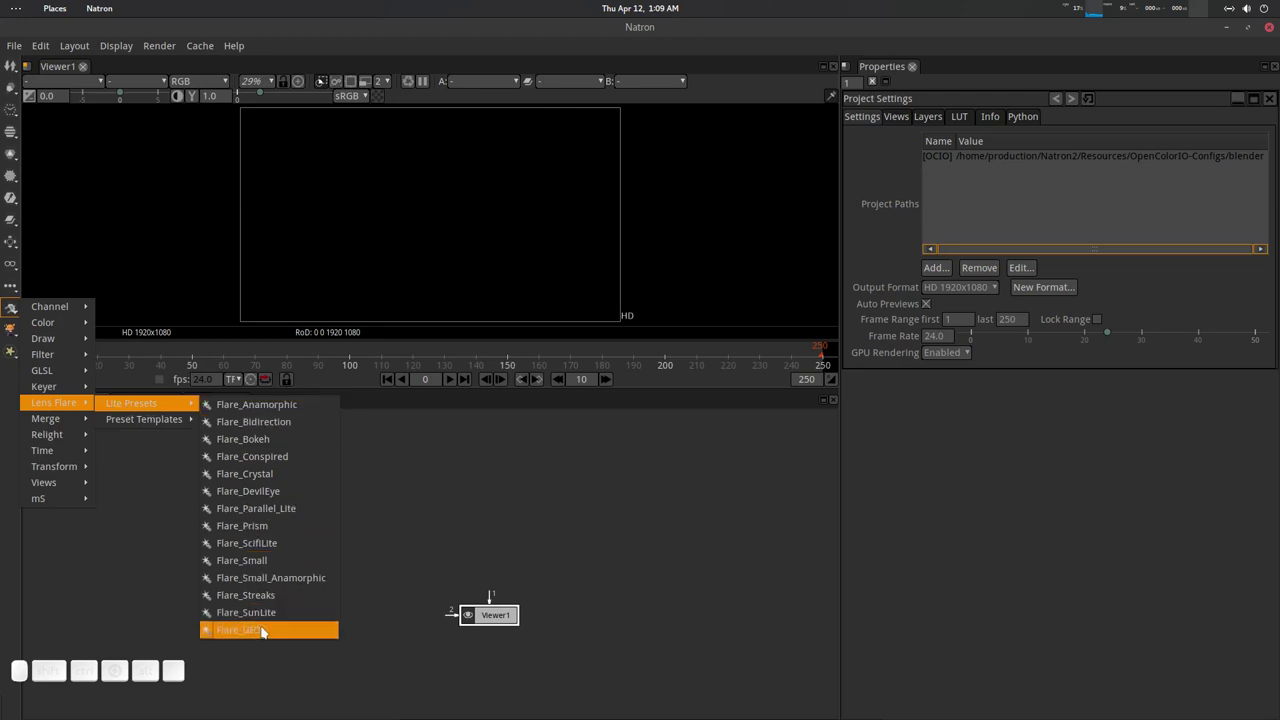
click(281, 410)
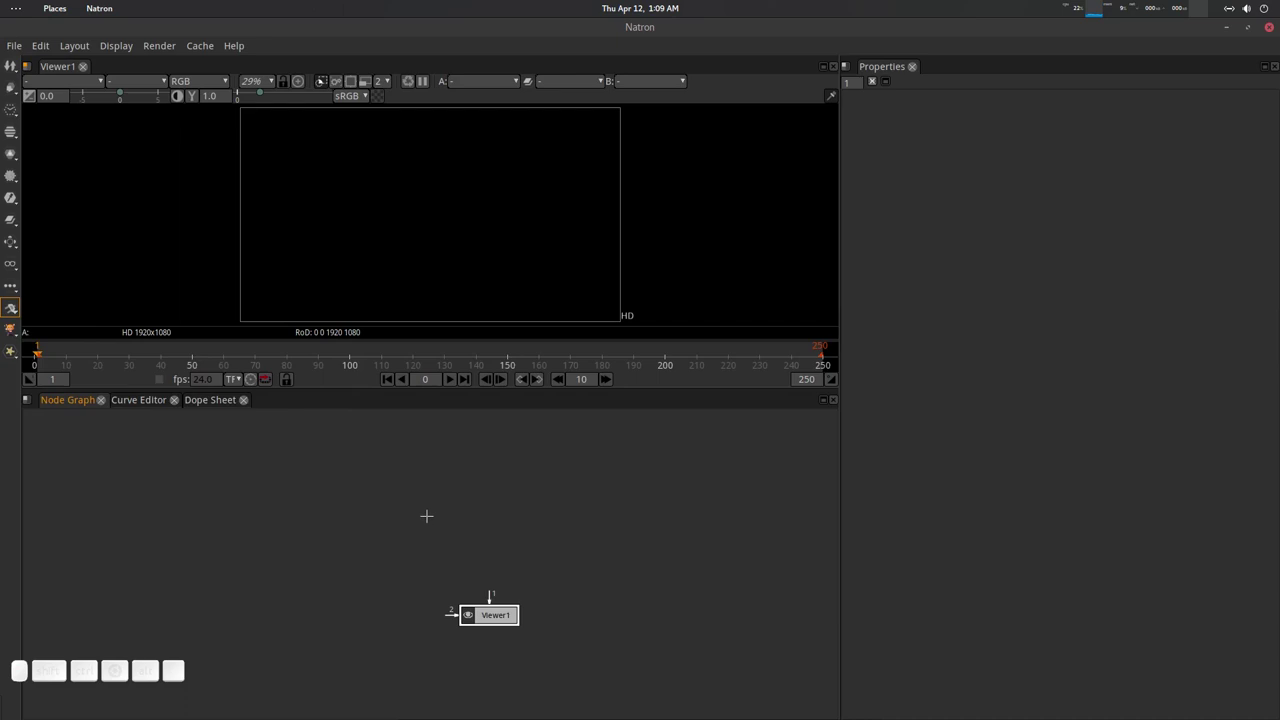
click(498, 566)
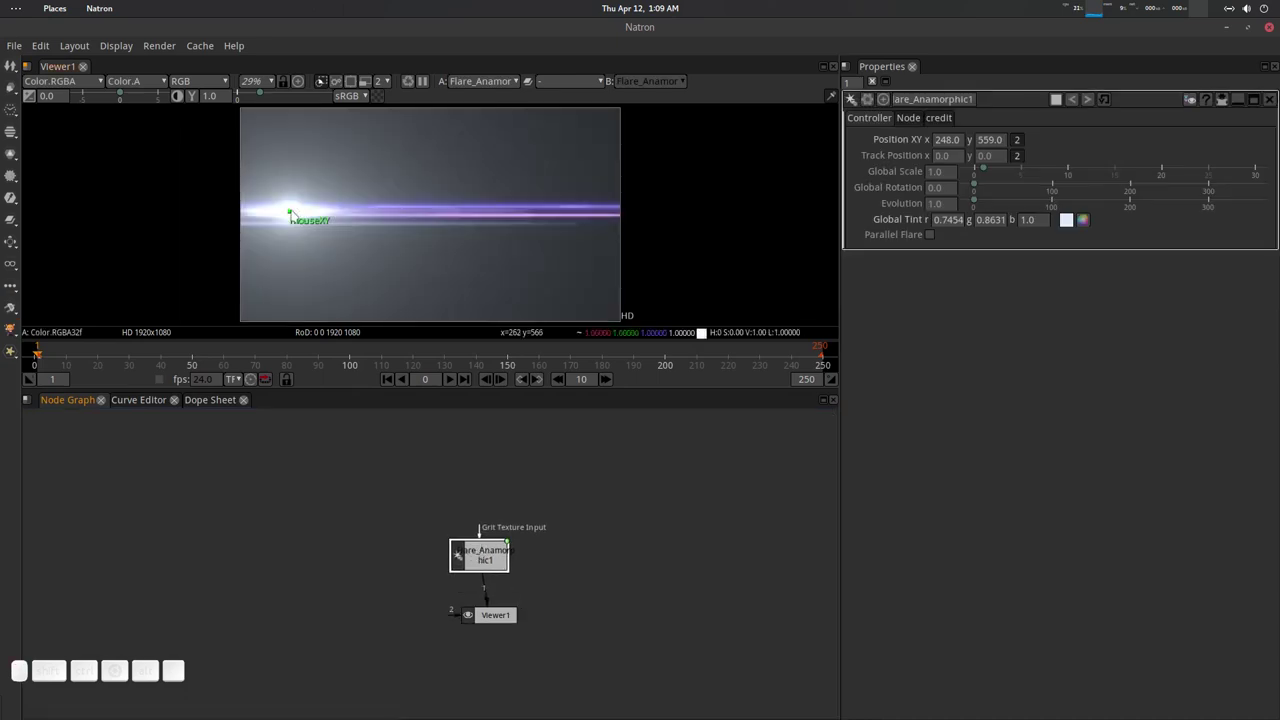
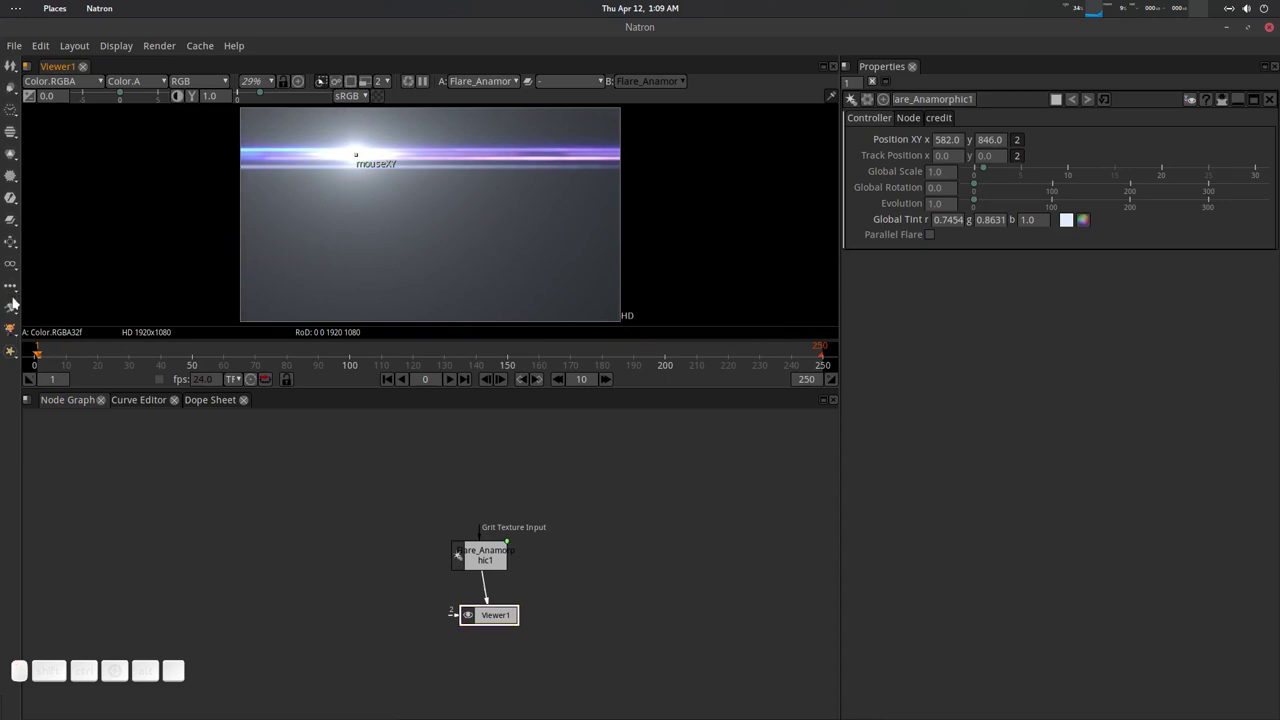
click(20, 305)
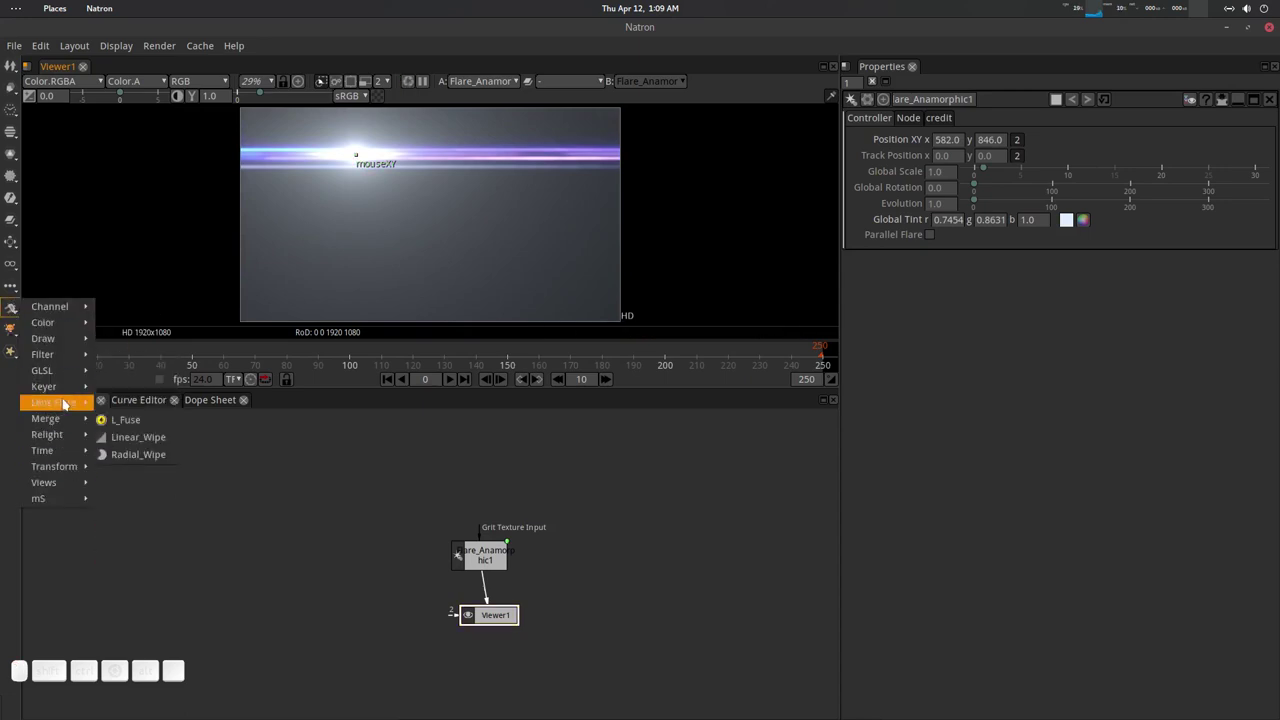
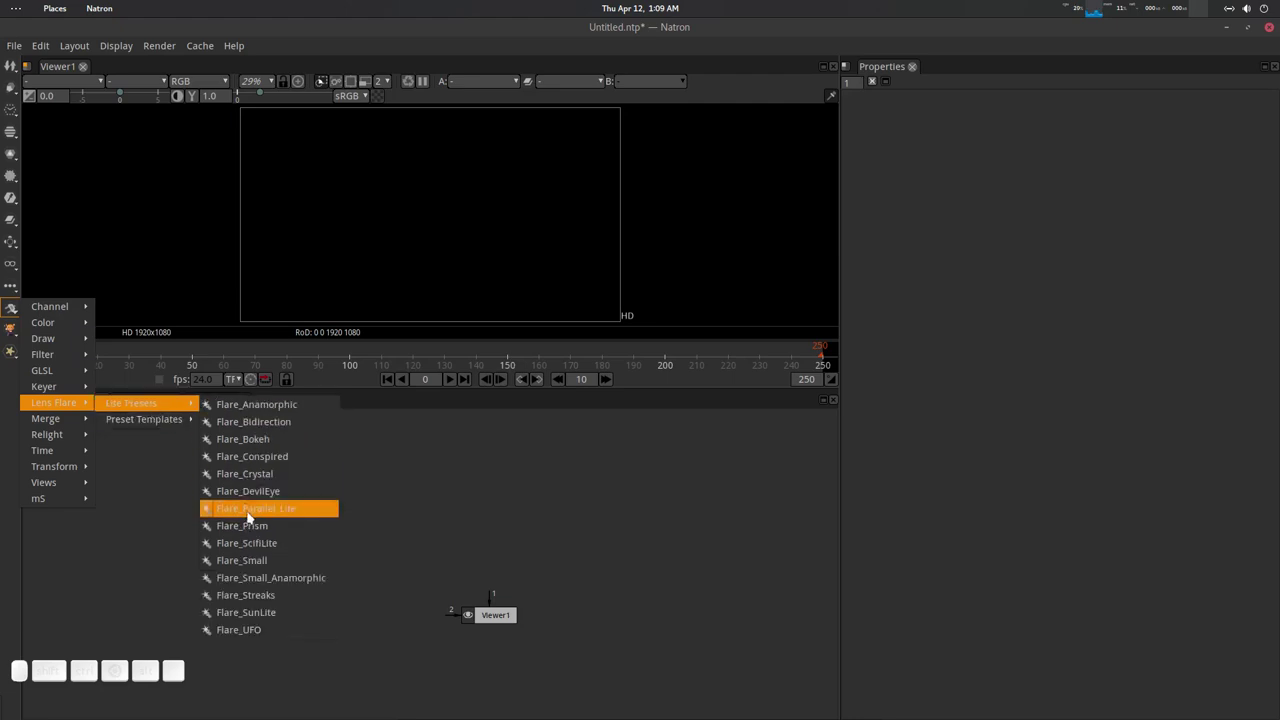
click(283, 530)
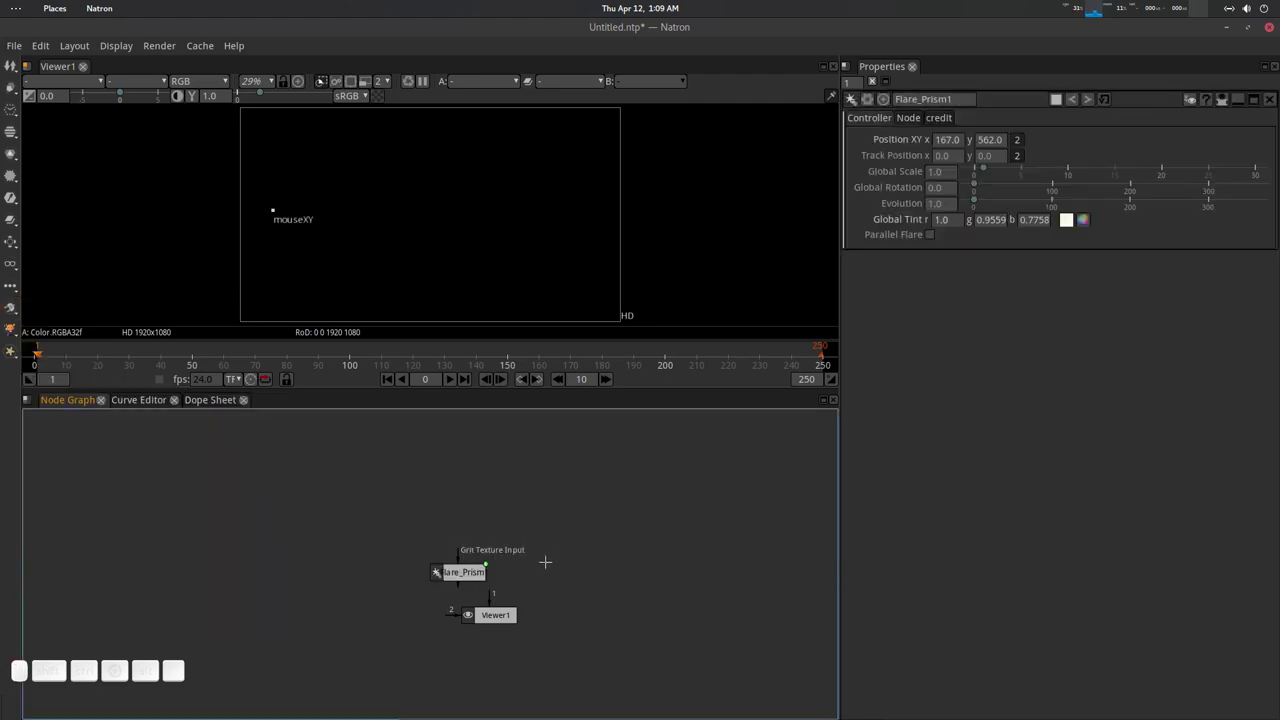
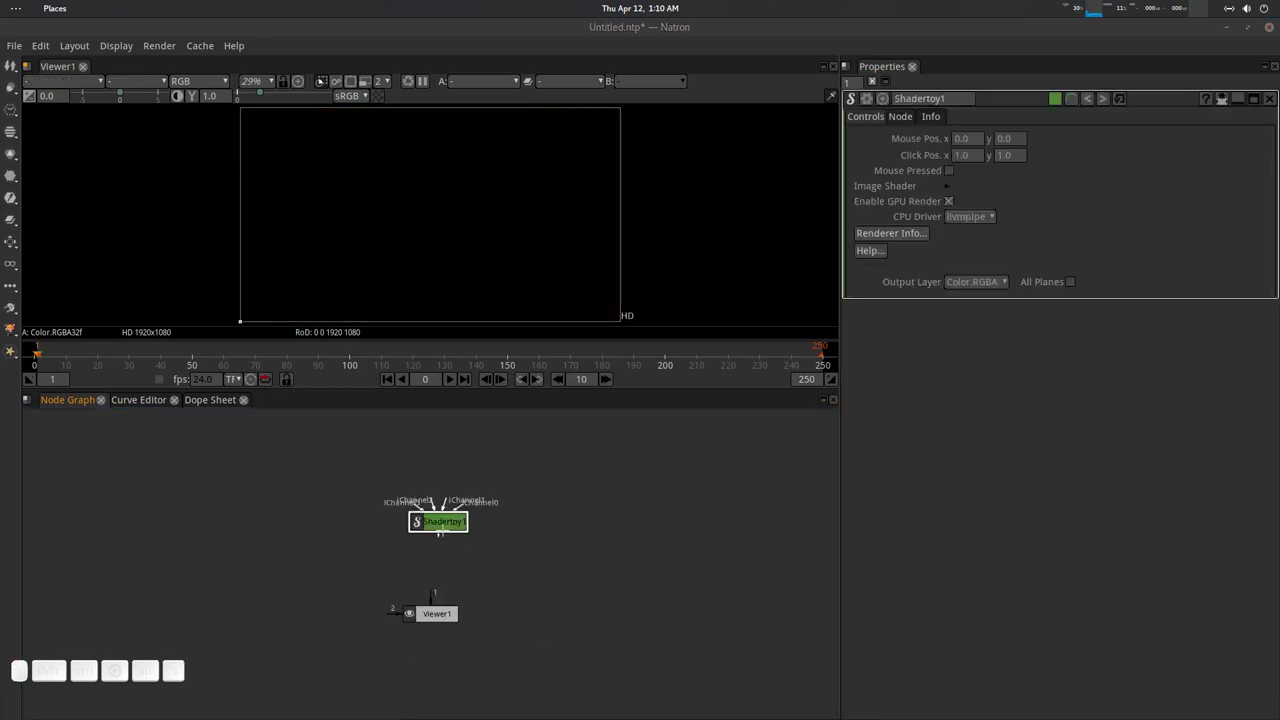
scroll(up, 3)
key(1)
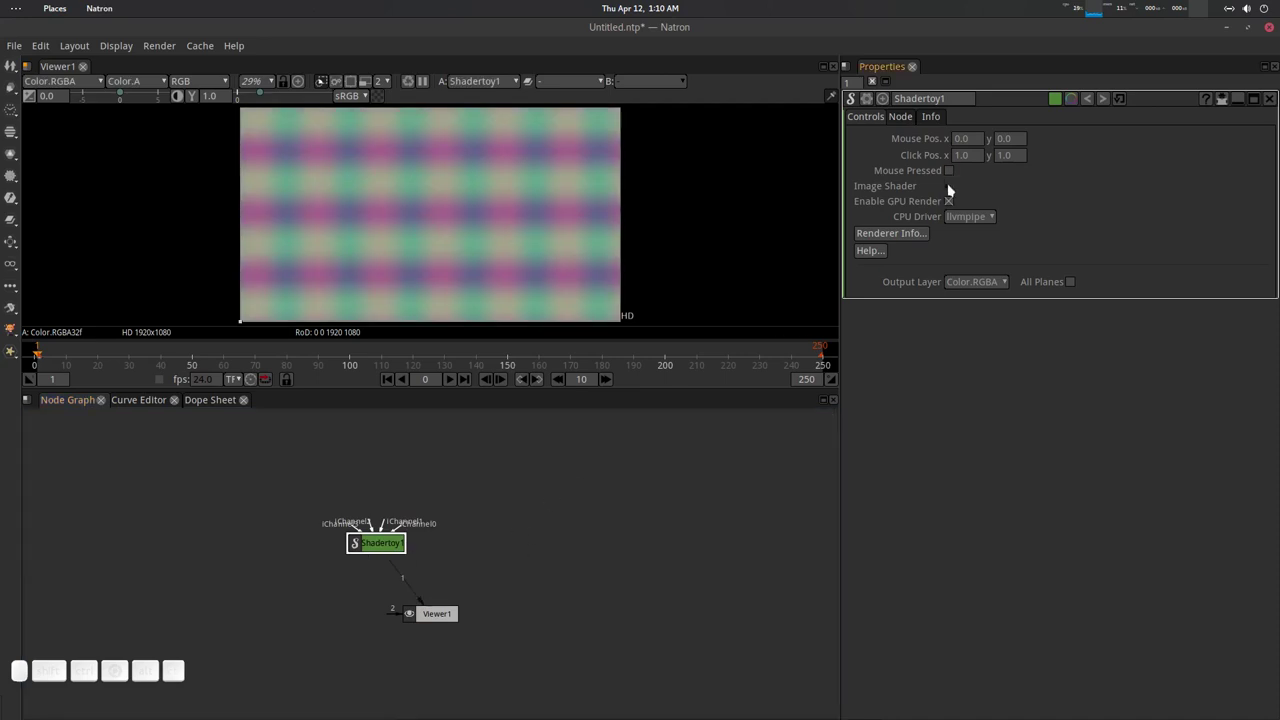
scroll(up, 3)
click(1008, 243)
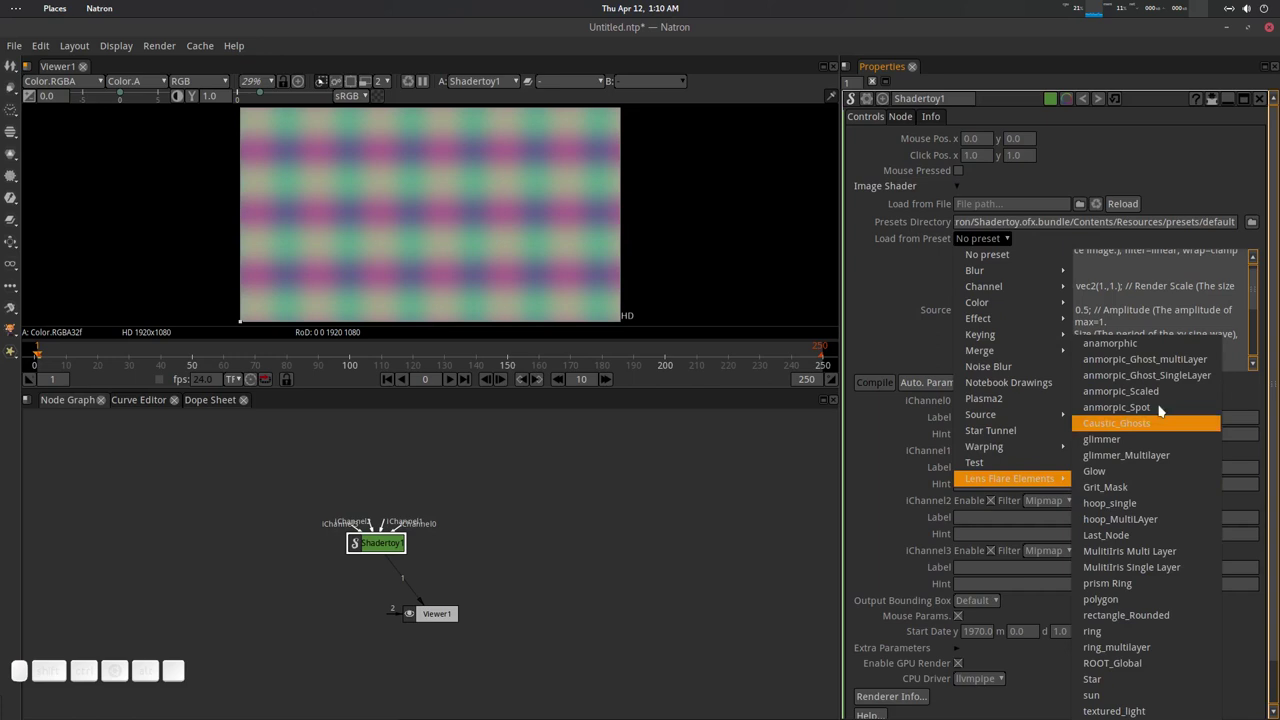
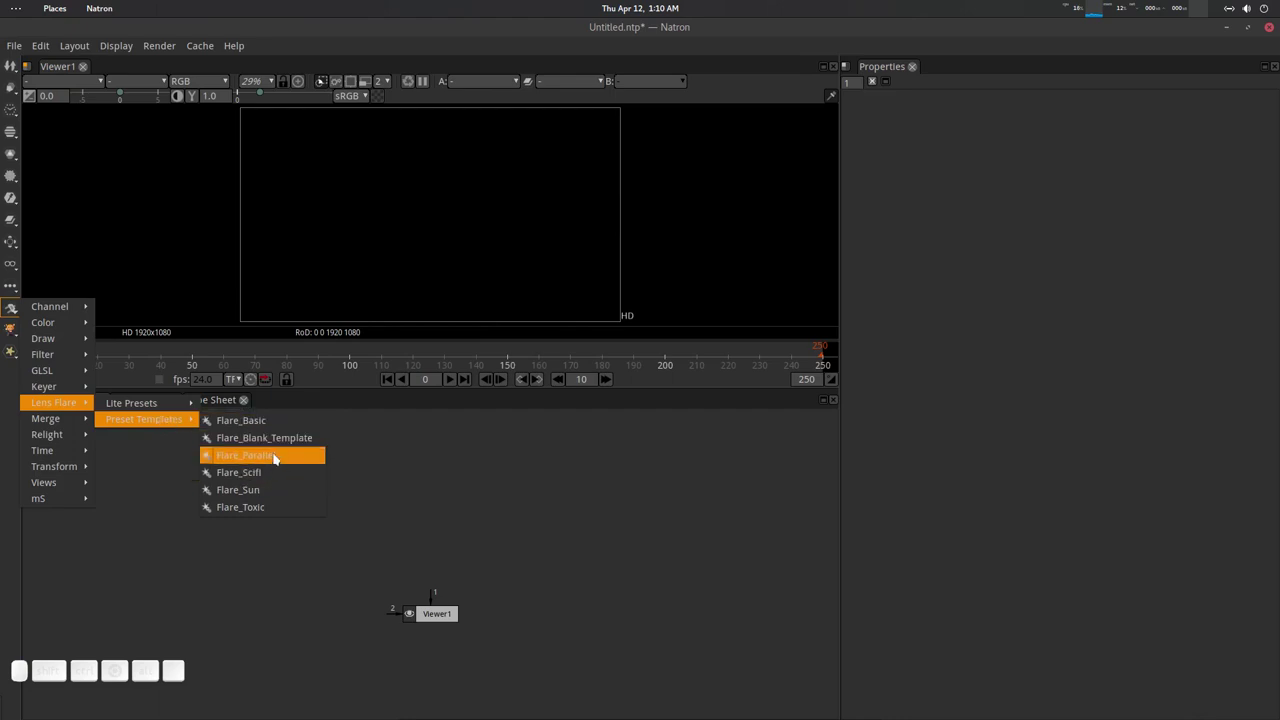
click(267, 458)
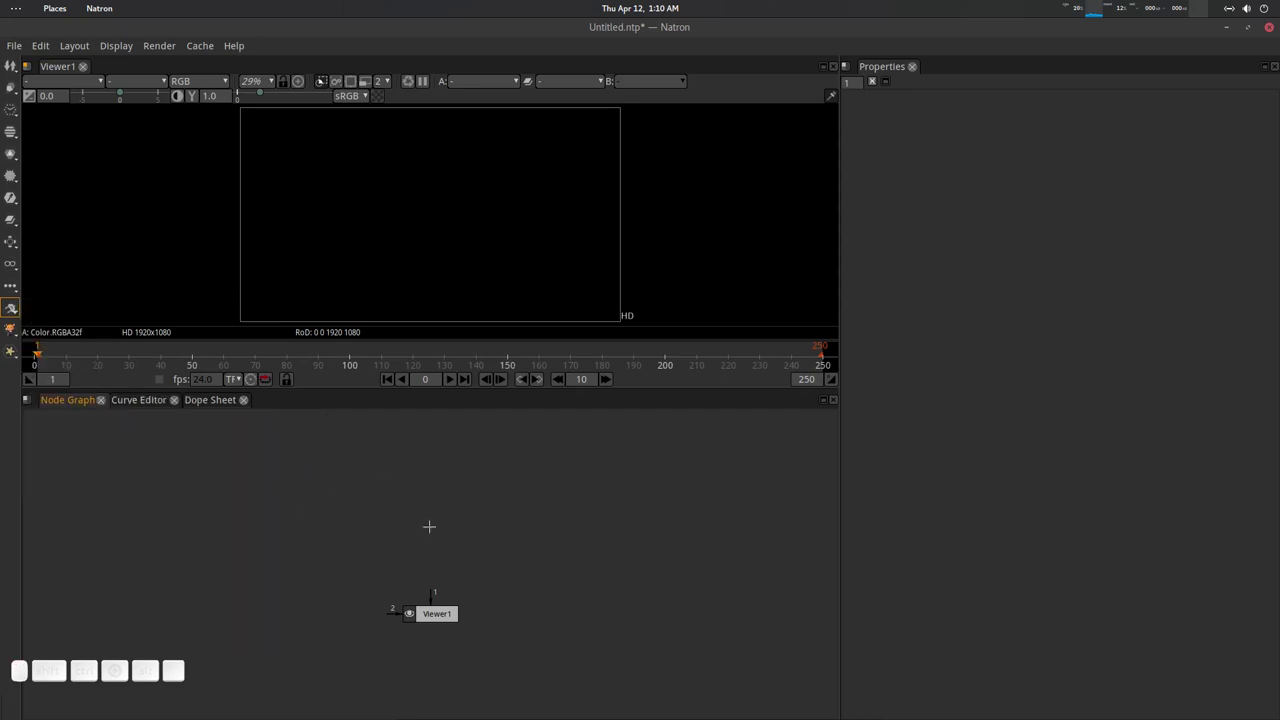
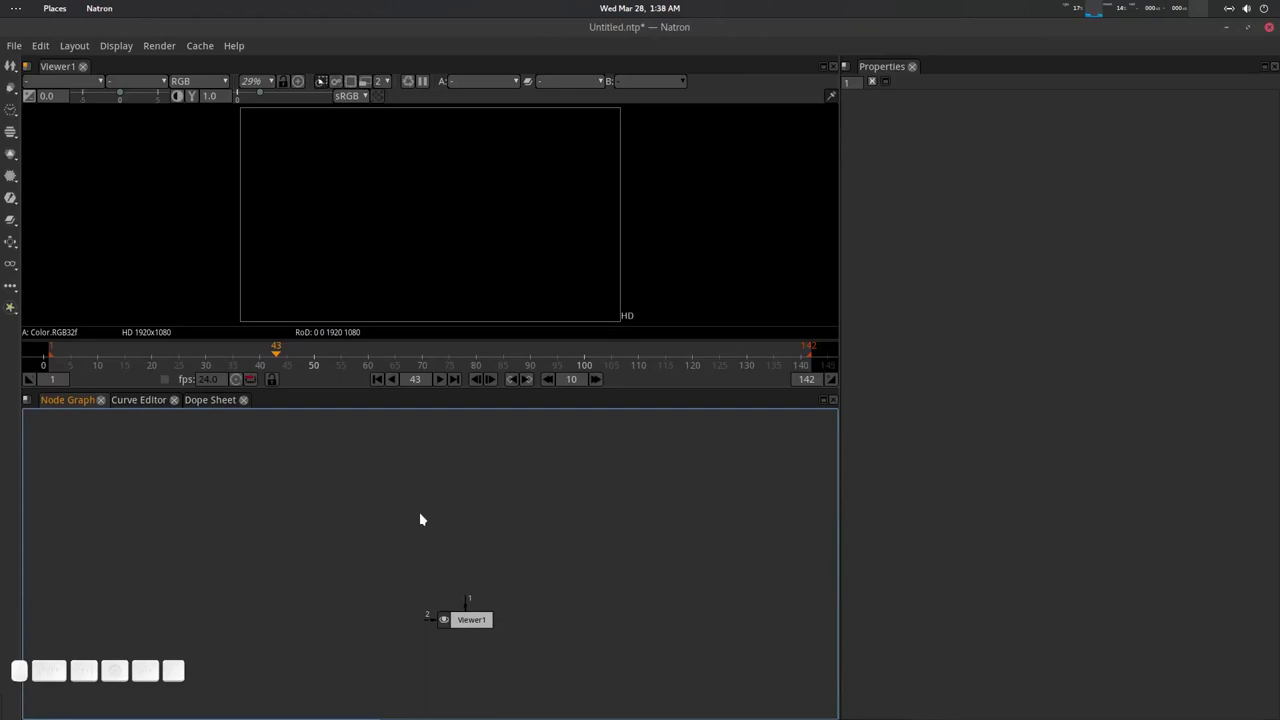
Read in the logo_#####.tif sequence, view Flare_Parallel and move its light source left.
key(r)
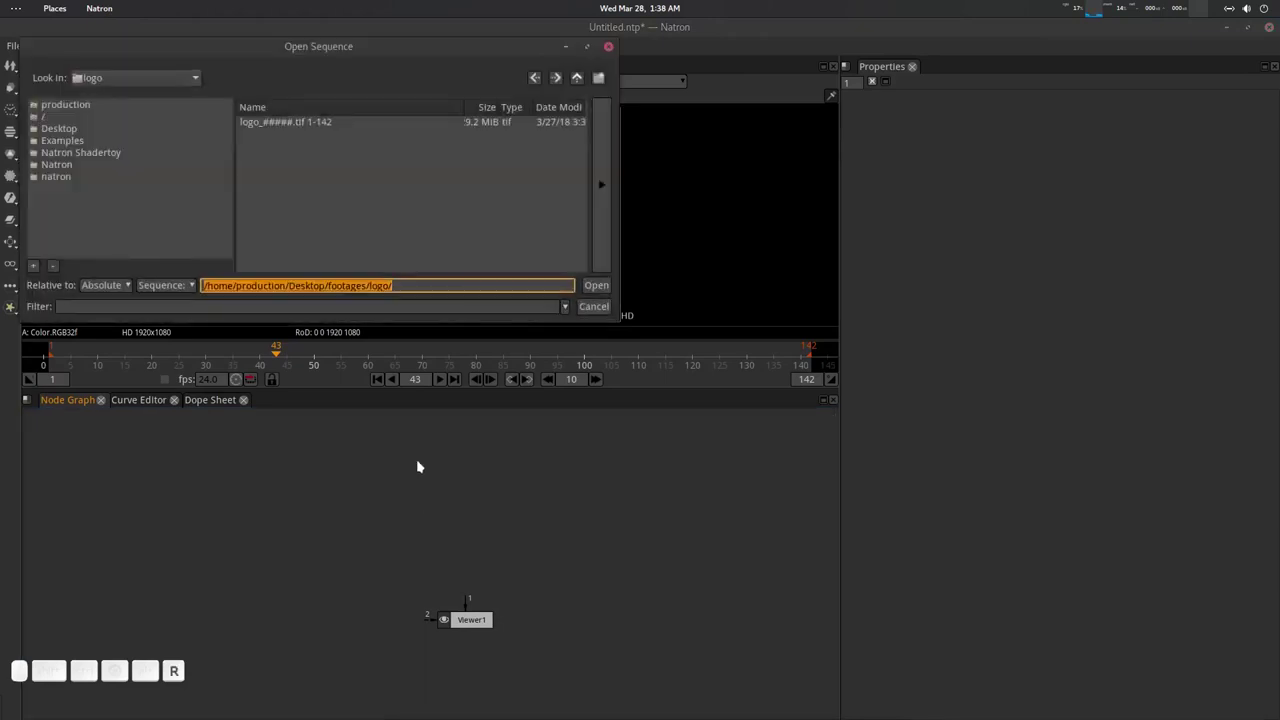
click(322, 122)
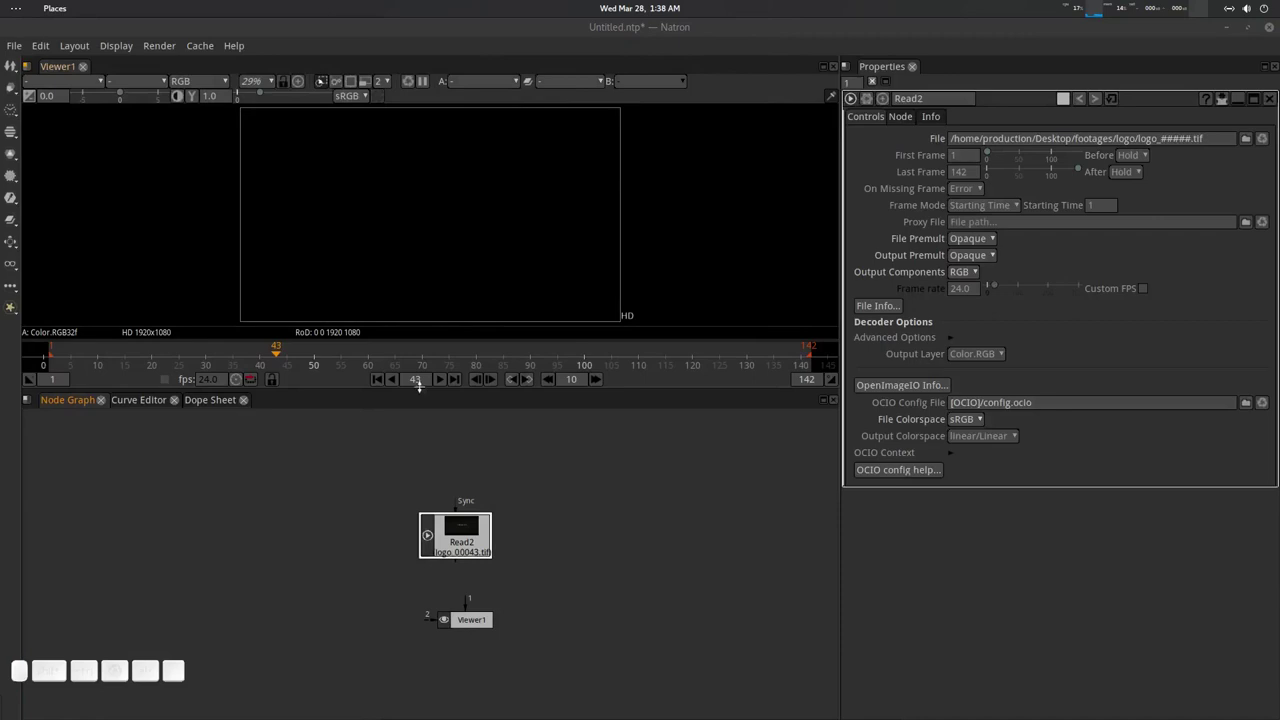
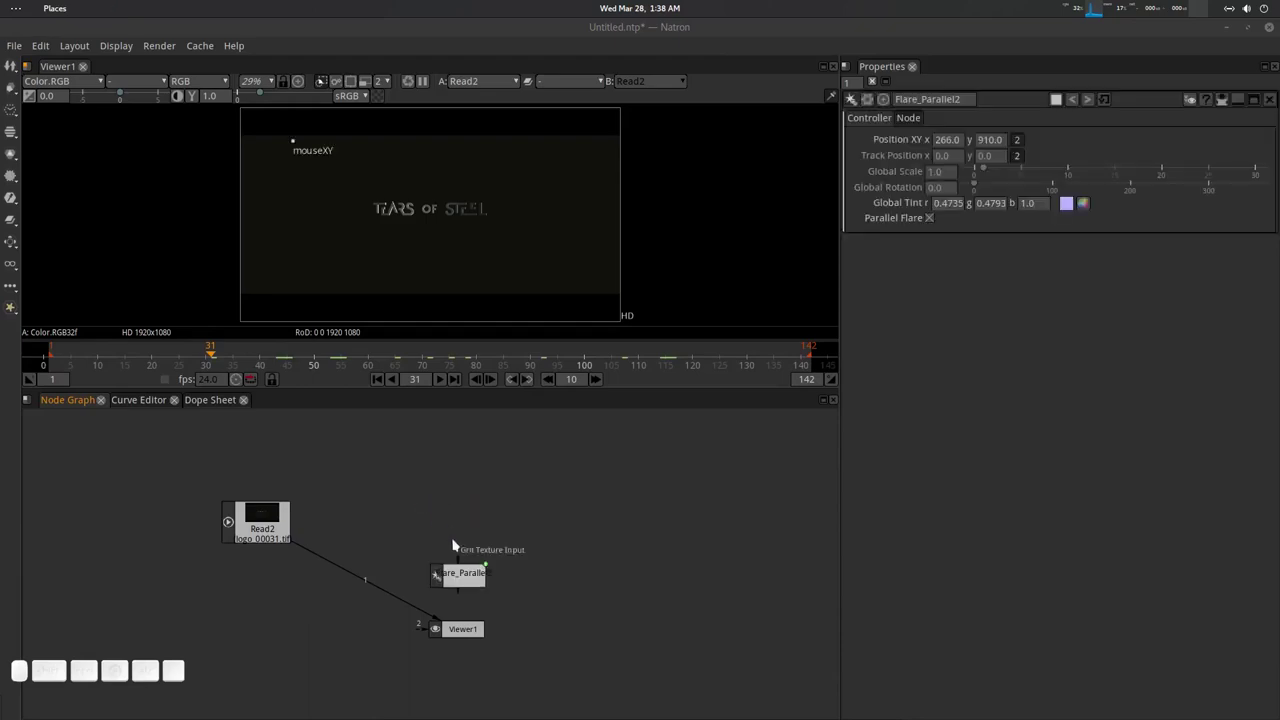
click(470, 566)
key(1)
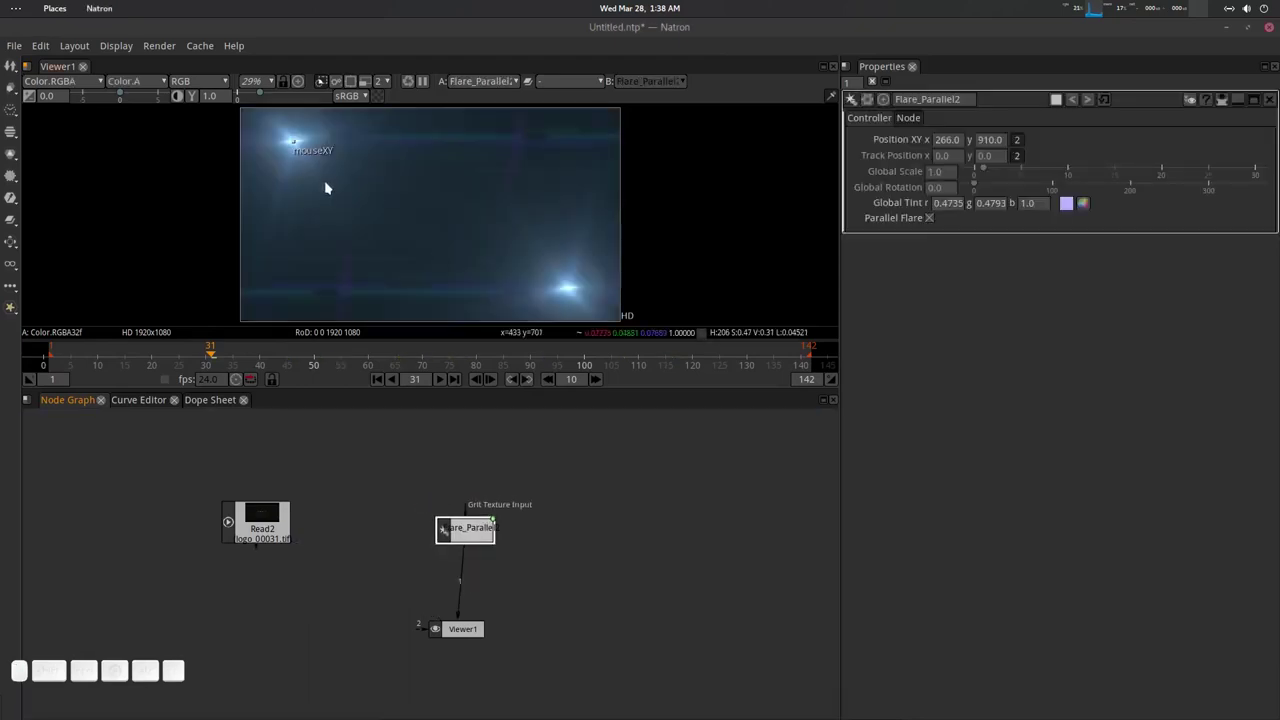
drag(294, 147, 939, 215)
click(939, 215)
click(938, 215)
Arrange the Flare_Parallel and Read2 nodes in the node graph.
click(508, 523)
click(493, 557)
click(530, 628)
click(287, 486)
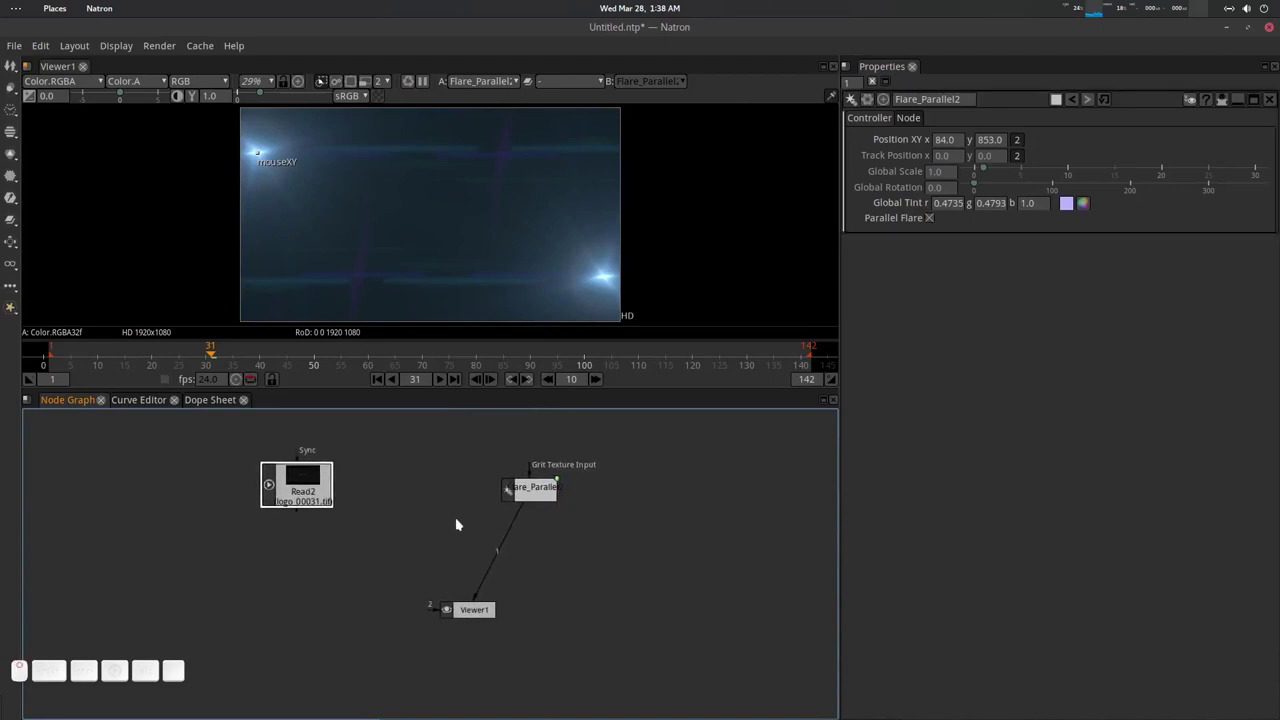
click(446, 521)
Save the project as logo.ntp and nudge the flare centre in the viewer.
key(ctrl+shift+s)
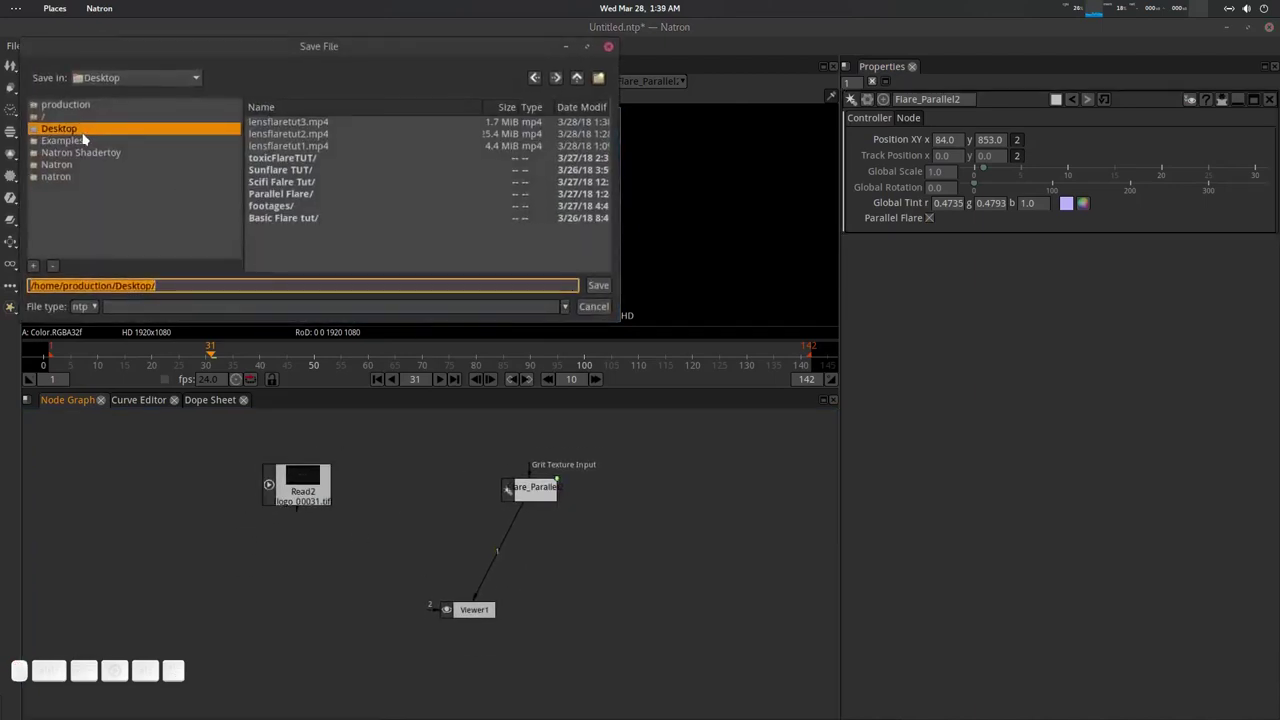
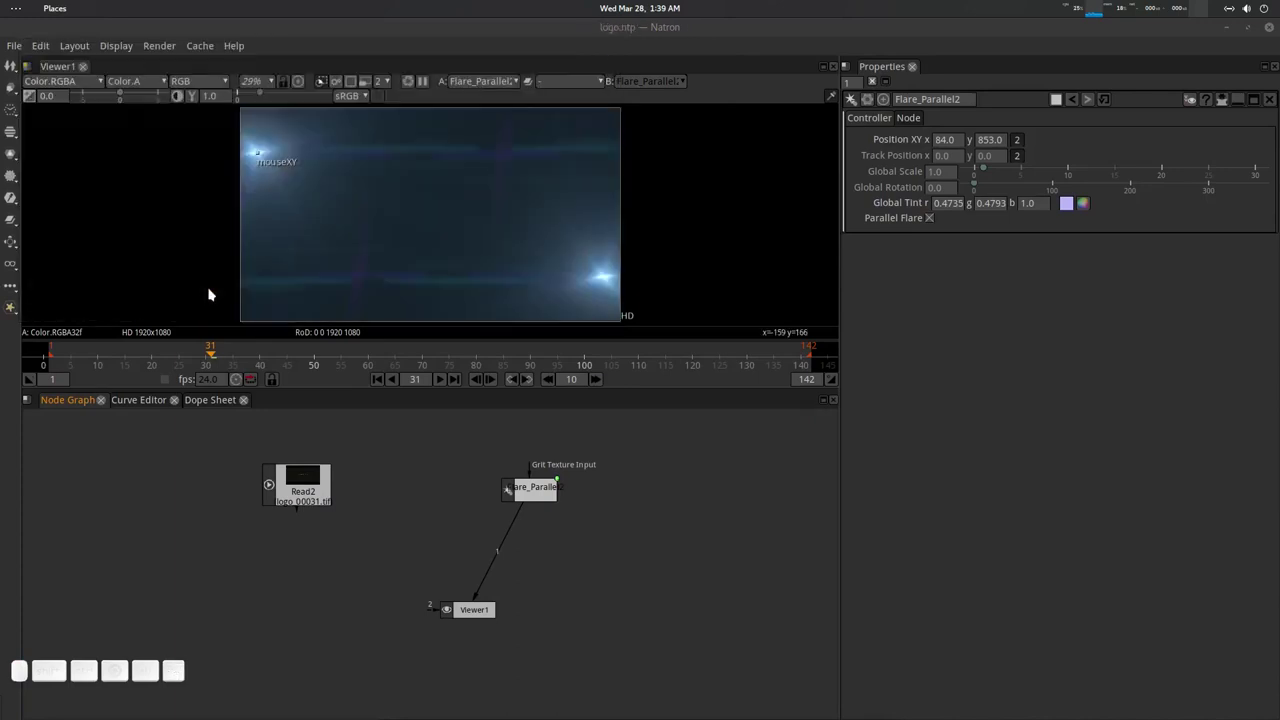
drag(268, 155, 372, 410)
click(396, 531)
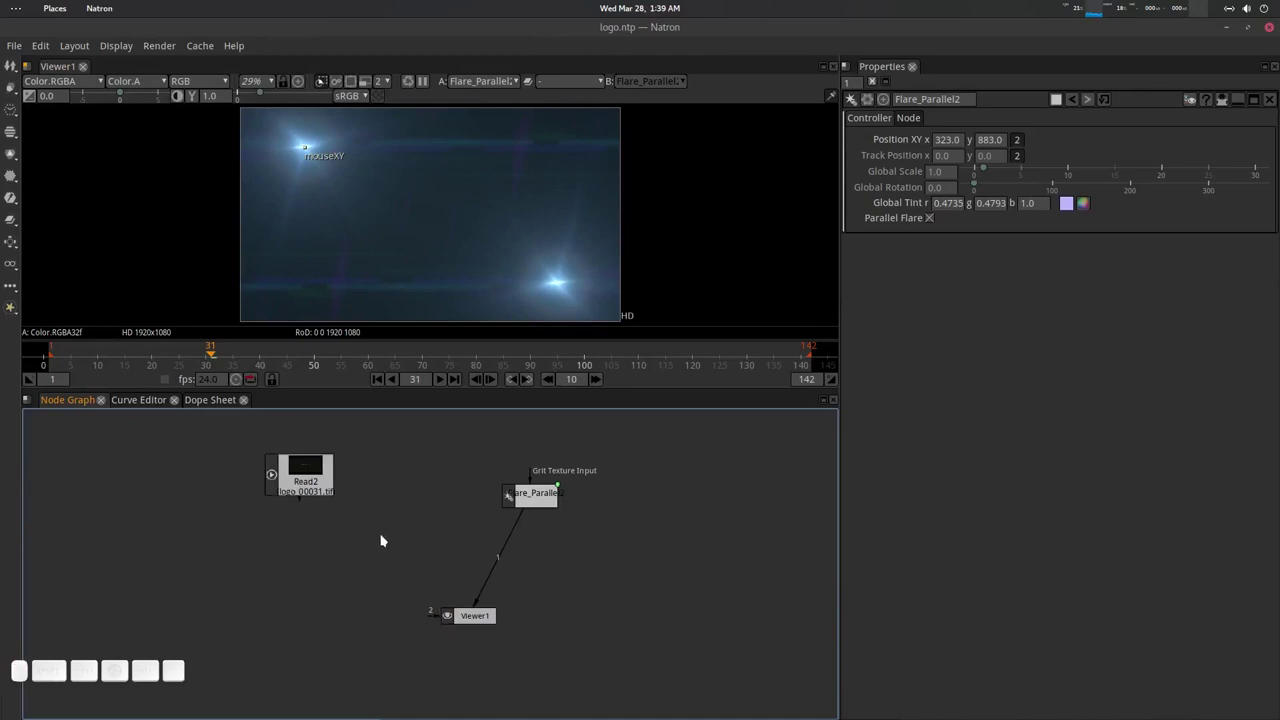
Add a Merge node set to plus layering Flare_Parallel2 over Read2 into Viewer1.
key(m)
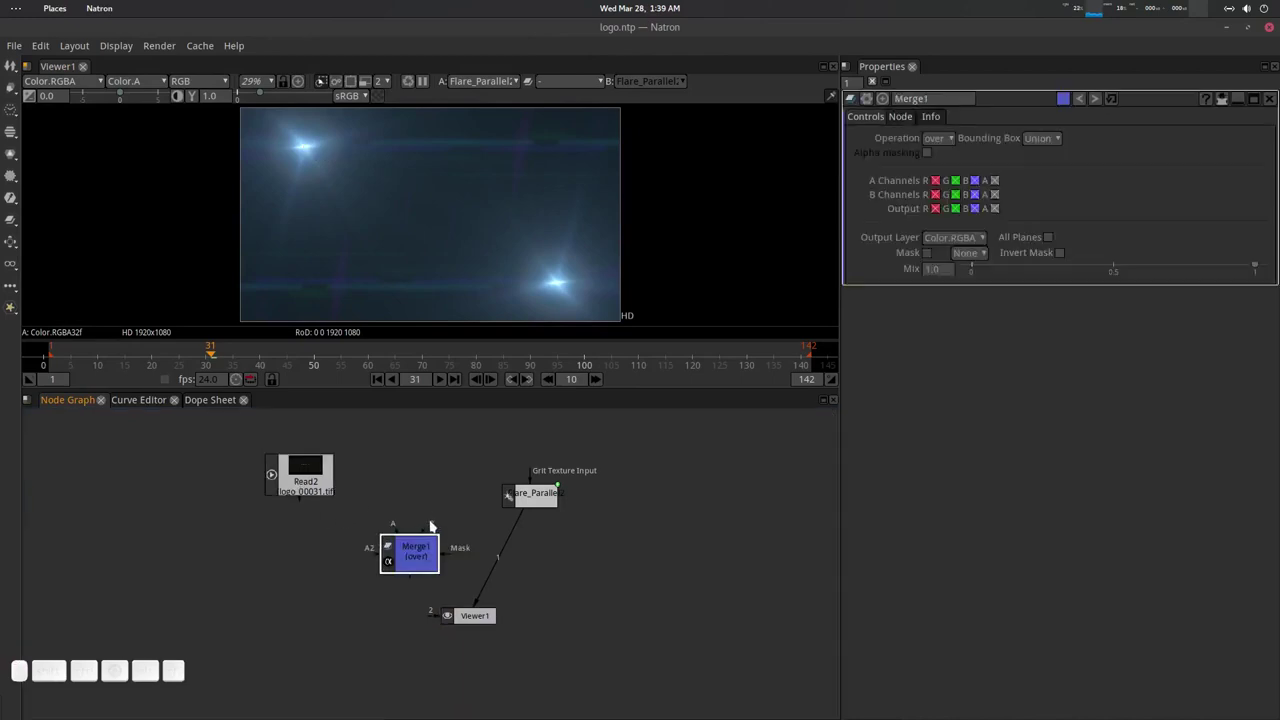
drag(431, 525, 428, 538)
click(428, 538)
drag(947, 140, 991, 615)
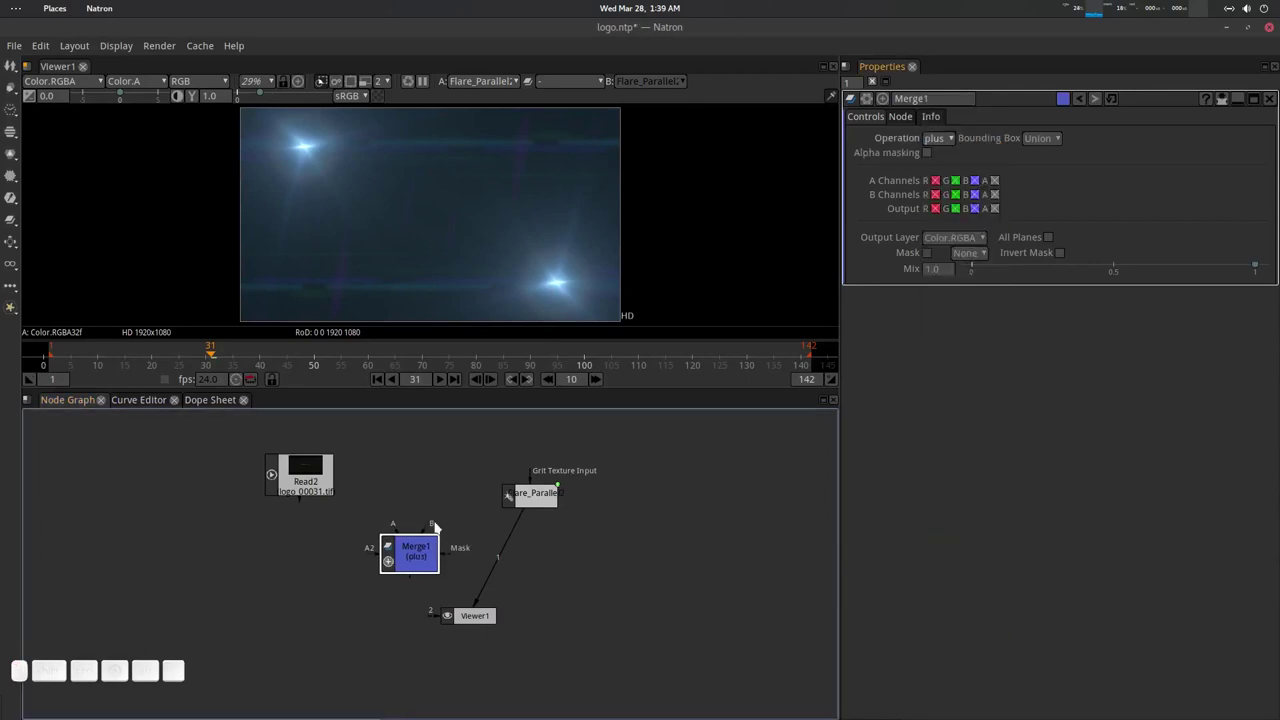
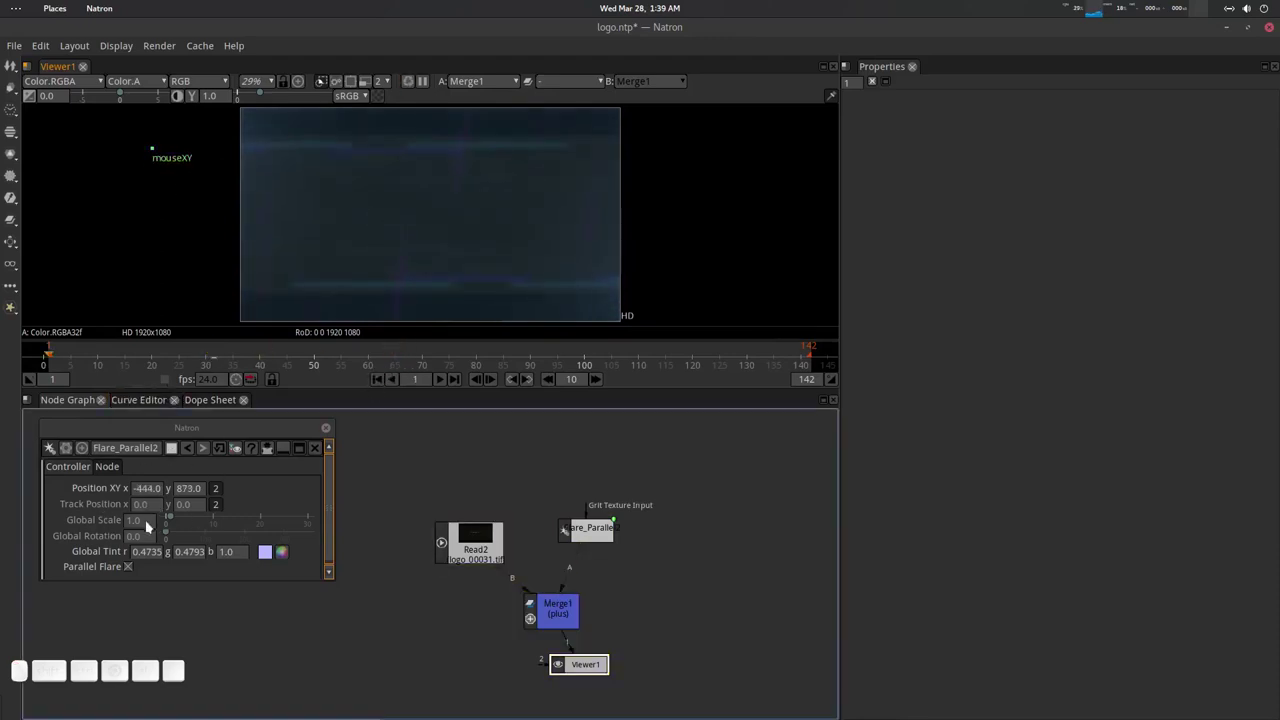
Key Global Scale 0 at frame 1, then scrub to frame 22.
click(149, 519)
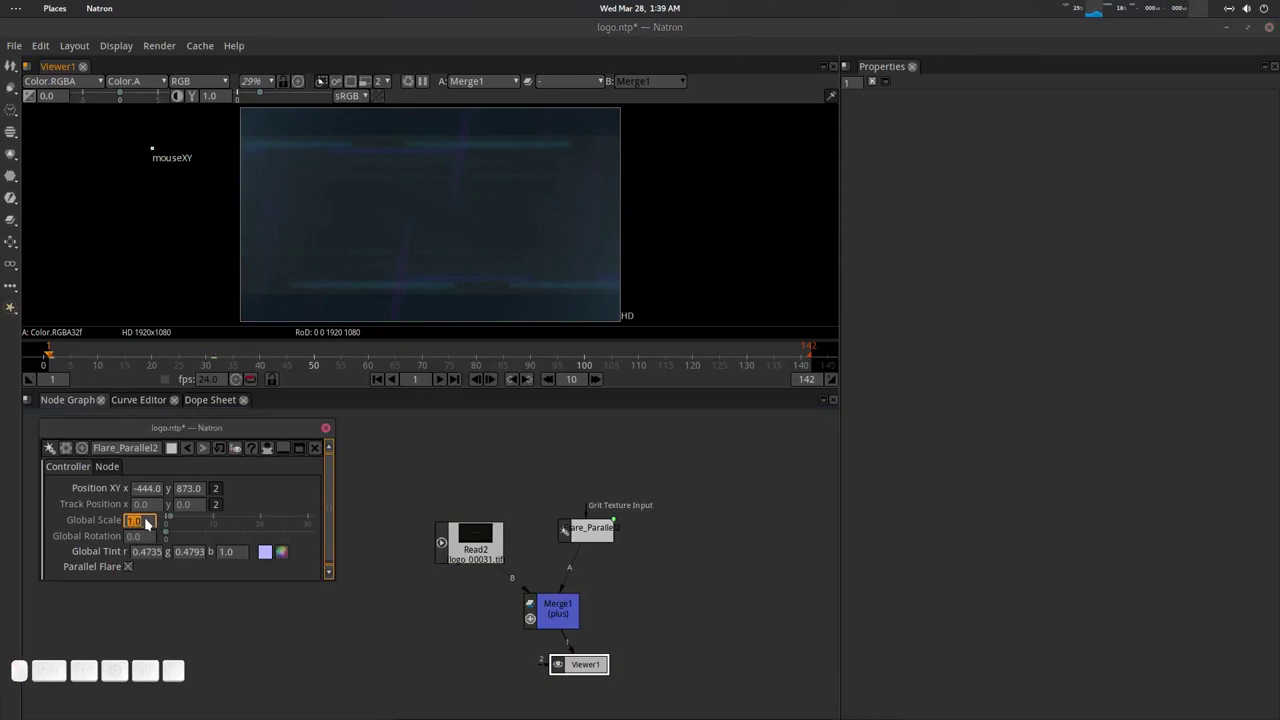
key(0)
key(Return)
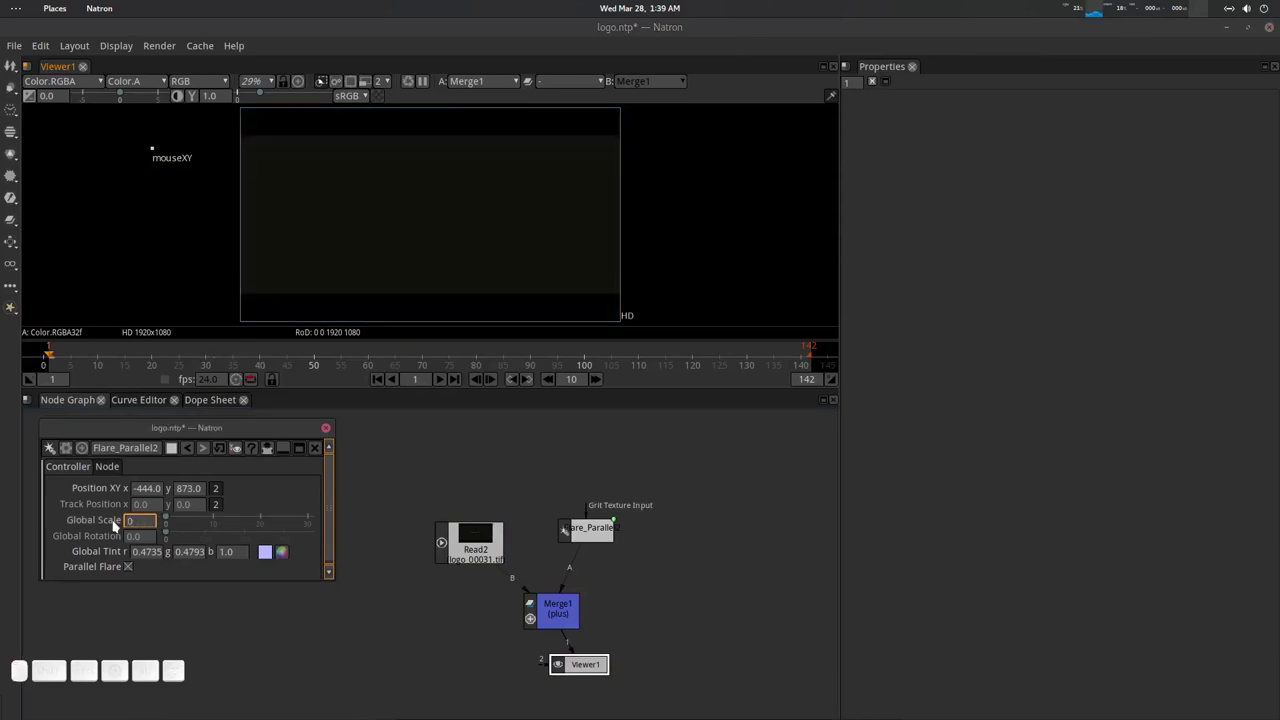
click(116, 521)
click(131, 536)
drag(127, 355, 270, 258)
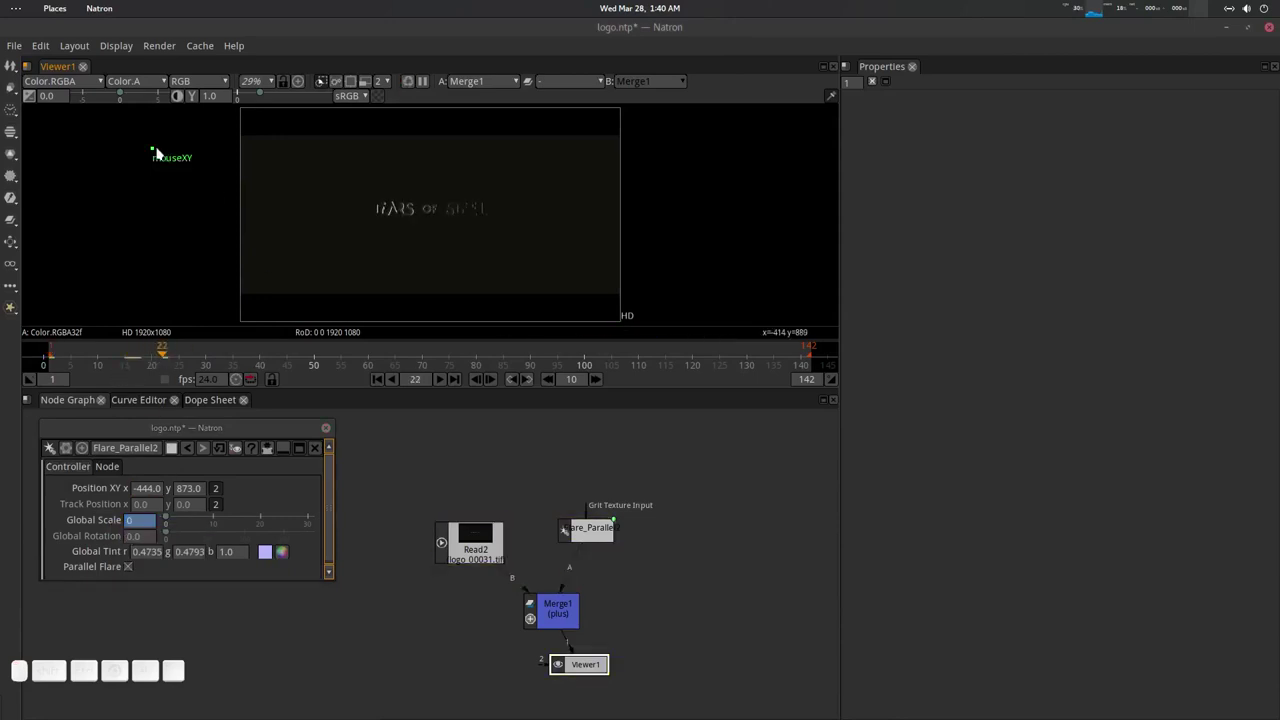
Move the flare across the title and key Global Scale 1 at the later frame.
drag(161, 152, 212, 526)
click(153, 526)
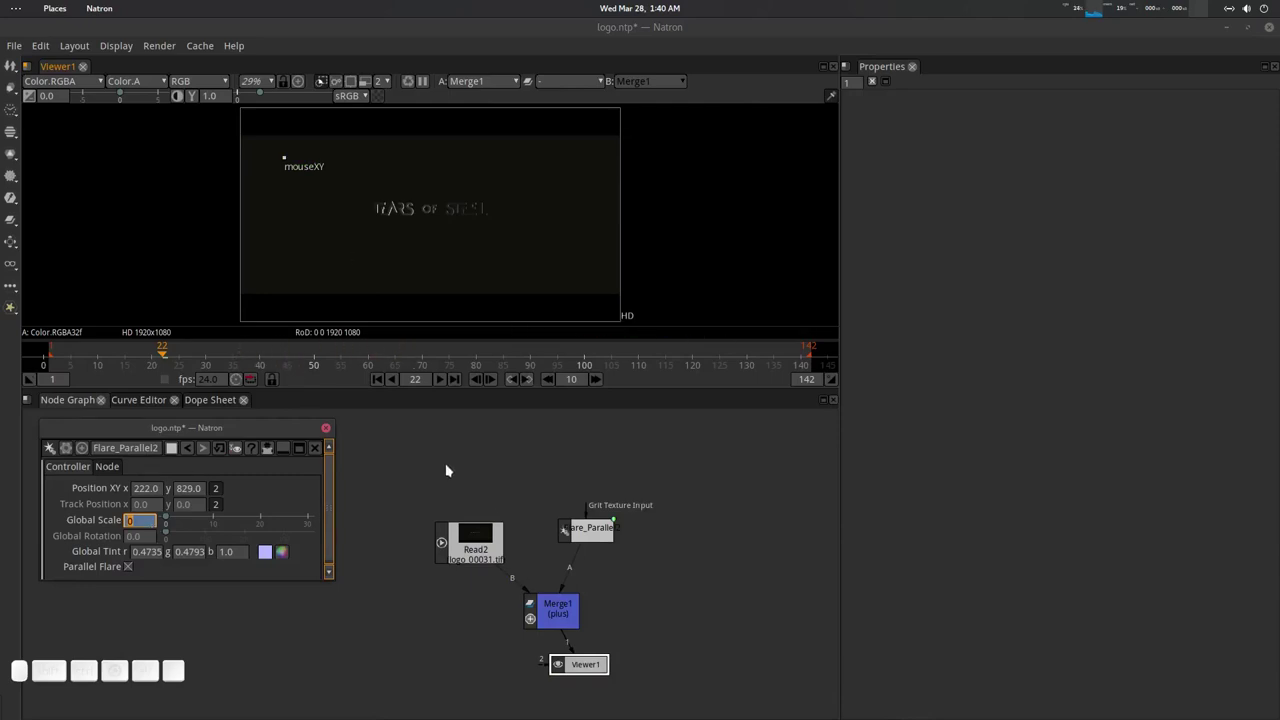
scroll(down, 3)
click(301, 351)
drag(291, 159, 432, 230)
click(156, 523)
key(1)
key(F2)
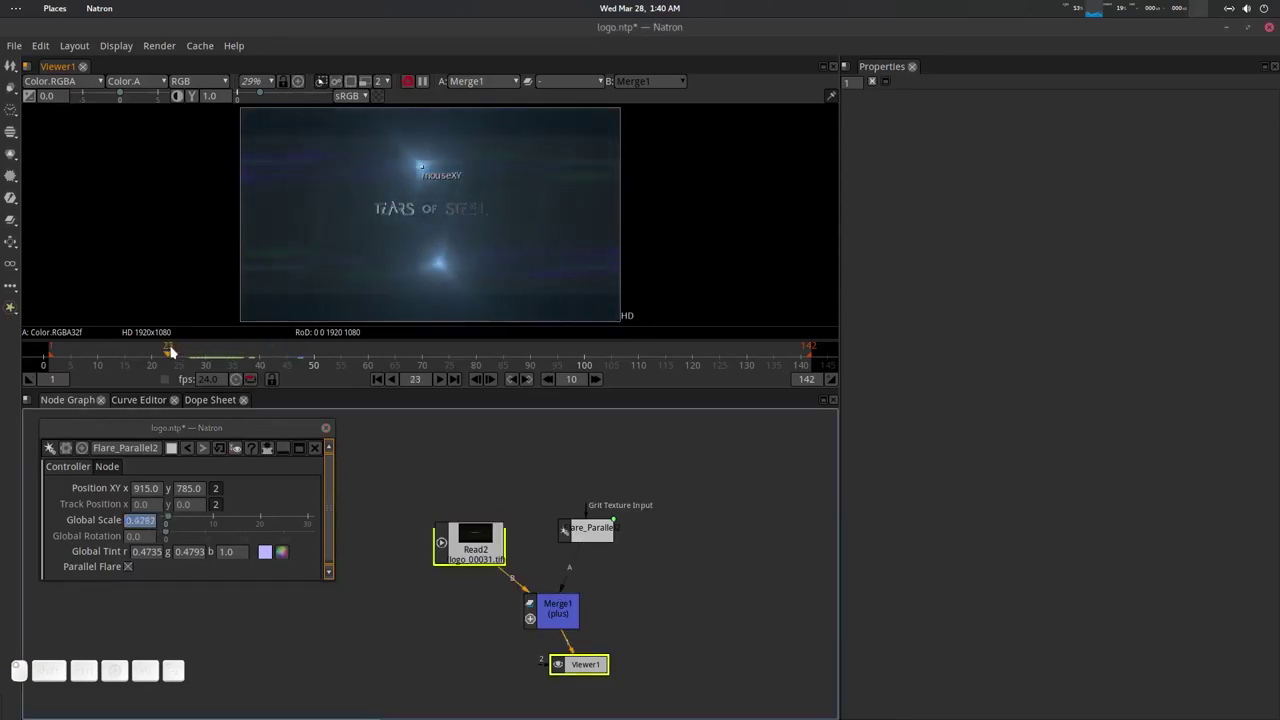
Adjust the flare at an earlier frame, key its Position, and return to frame 1.
drag(229, 351, 375, 406)
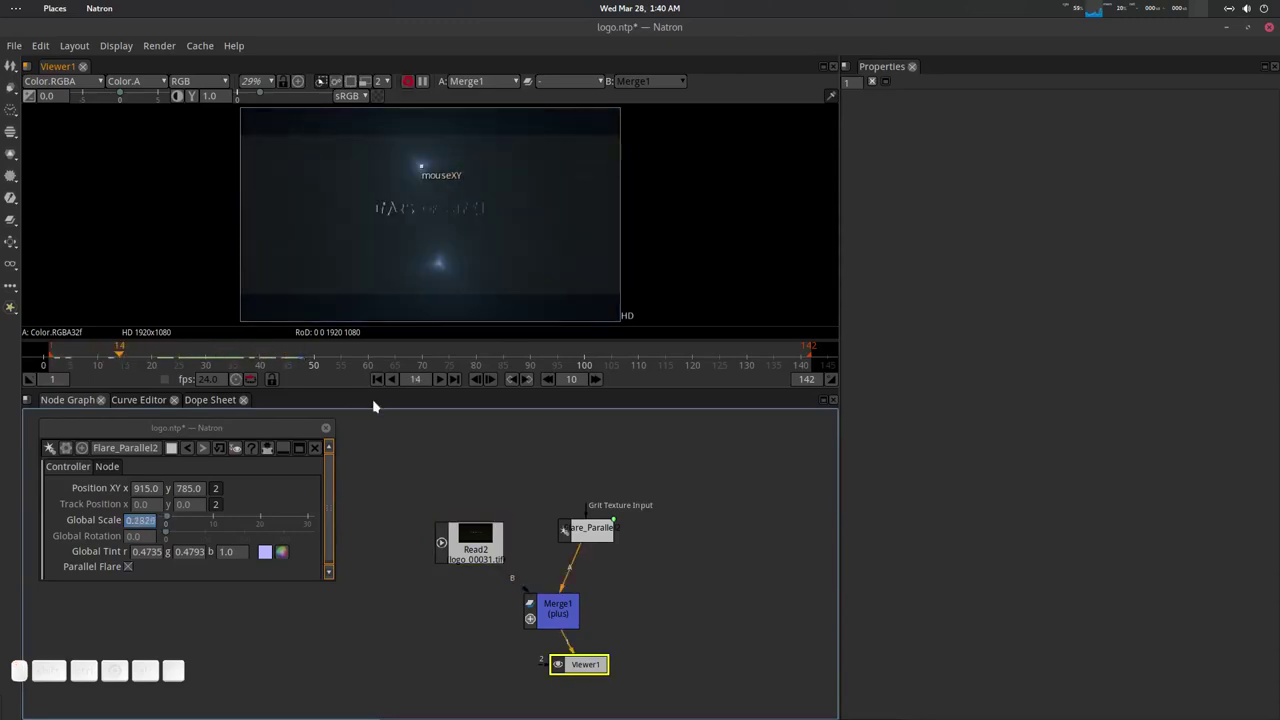
click(380, 383)
drag(429, 169, 202, 398)
right_click(102, 491)
click(123, 498)
click(196, 433)
click(347, 448)
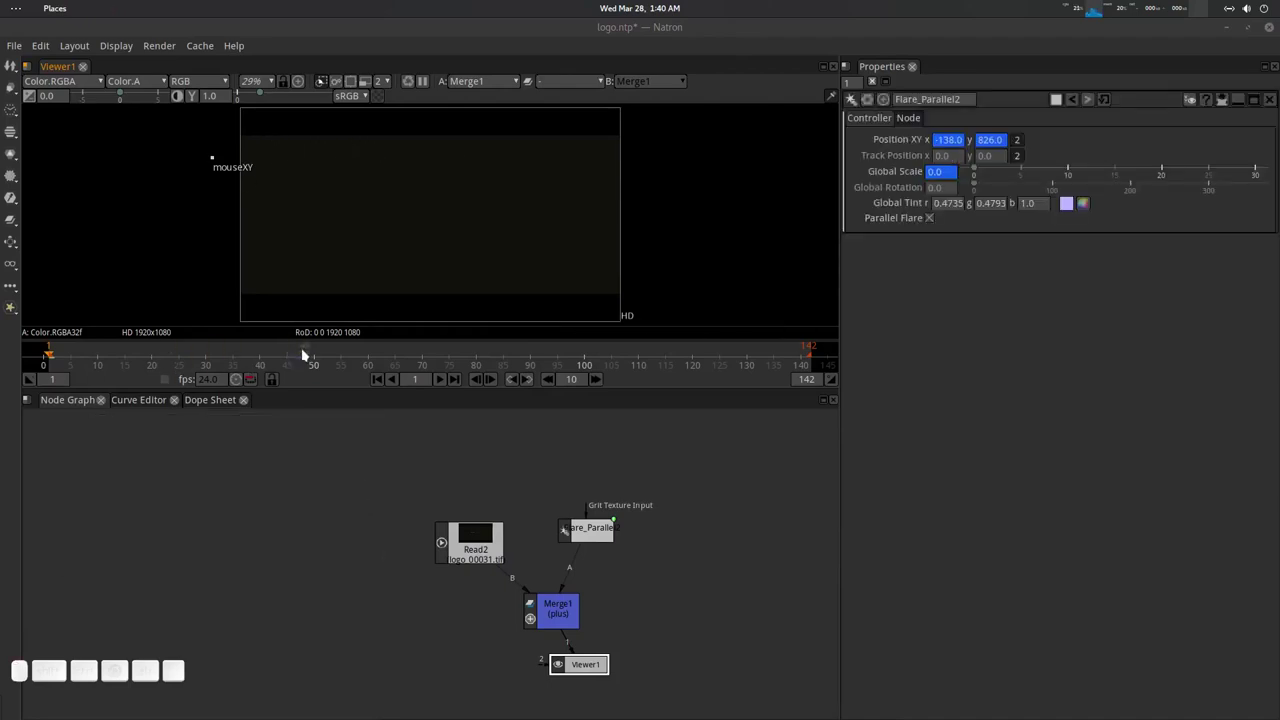
Keyframe the flare's Position XY at 2344 far to the right by frame 132.
click(306, 355)
drag(219, 159, 432, 161)
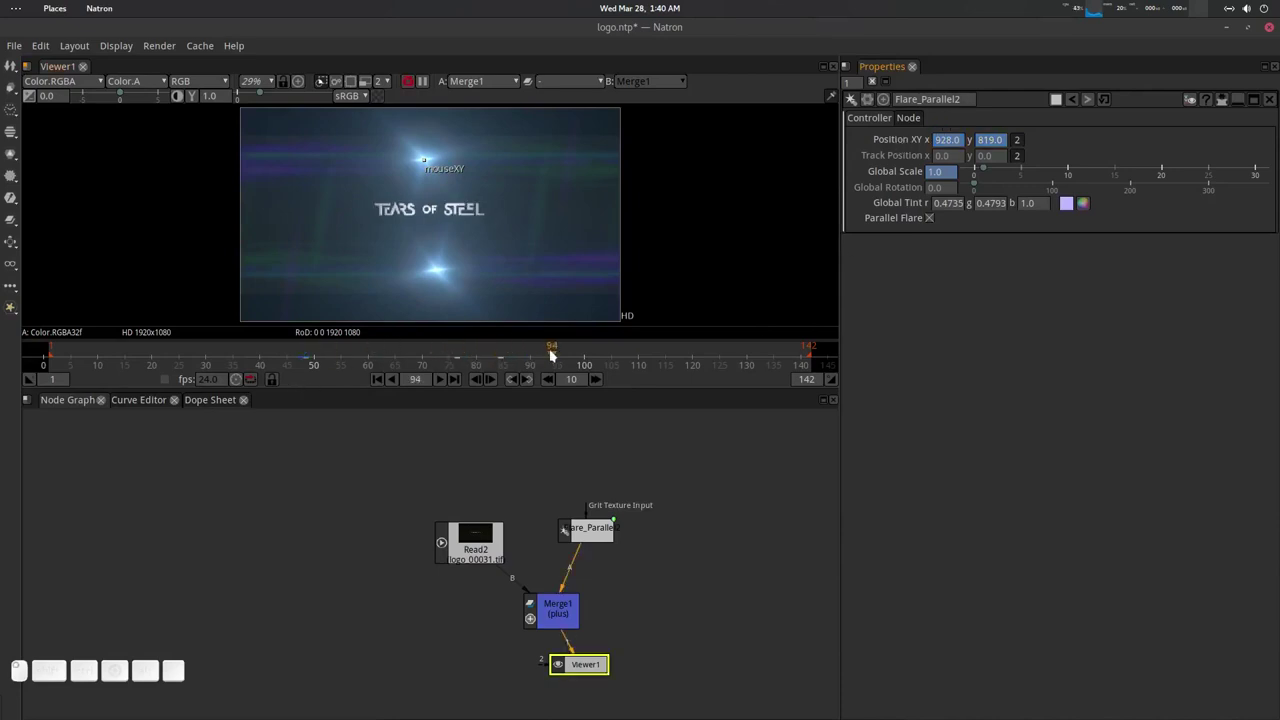
click(673, 347)
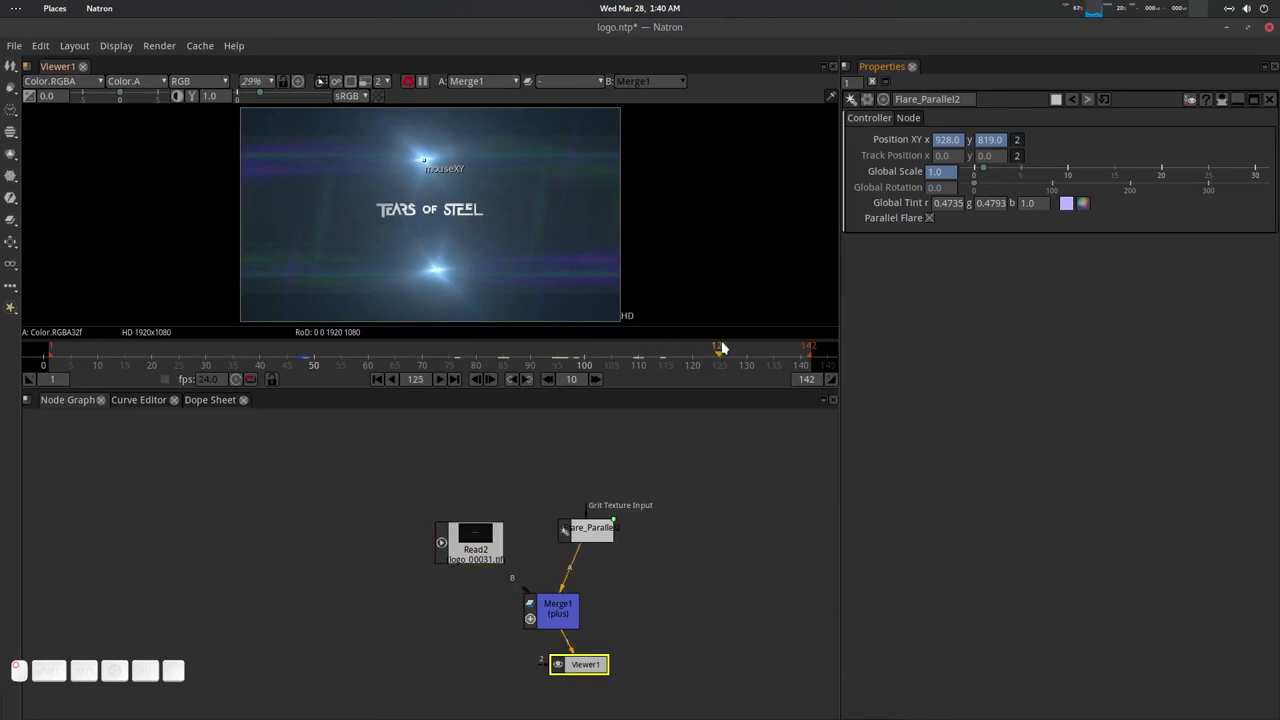
click(725, 352)
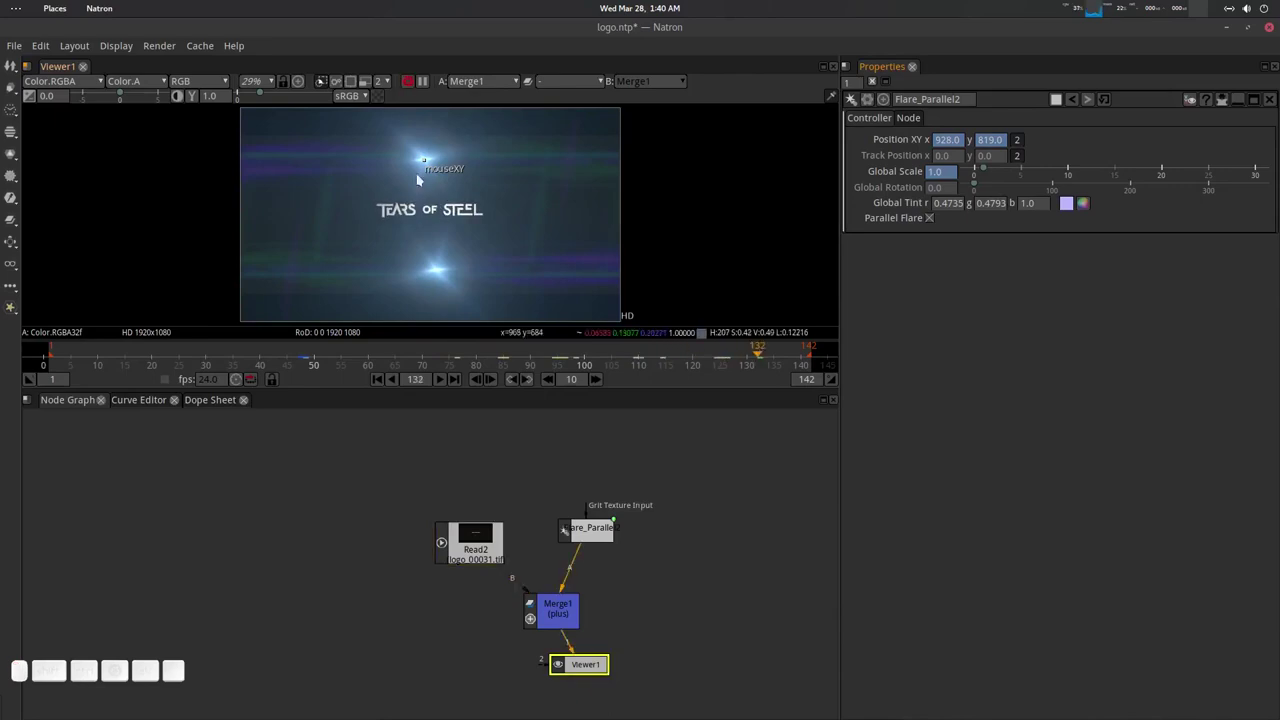
drag(426, 164, 848, 168)
right_click(907, 146)
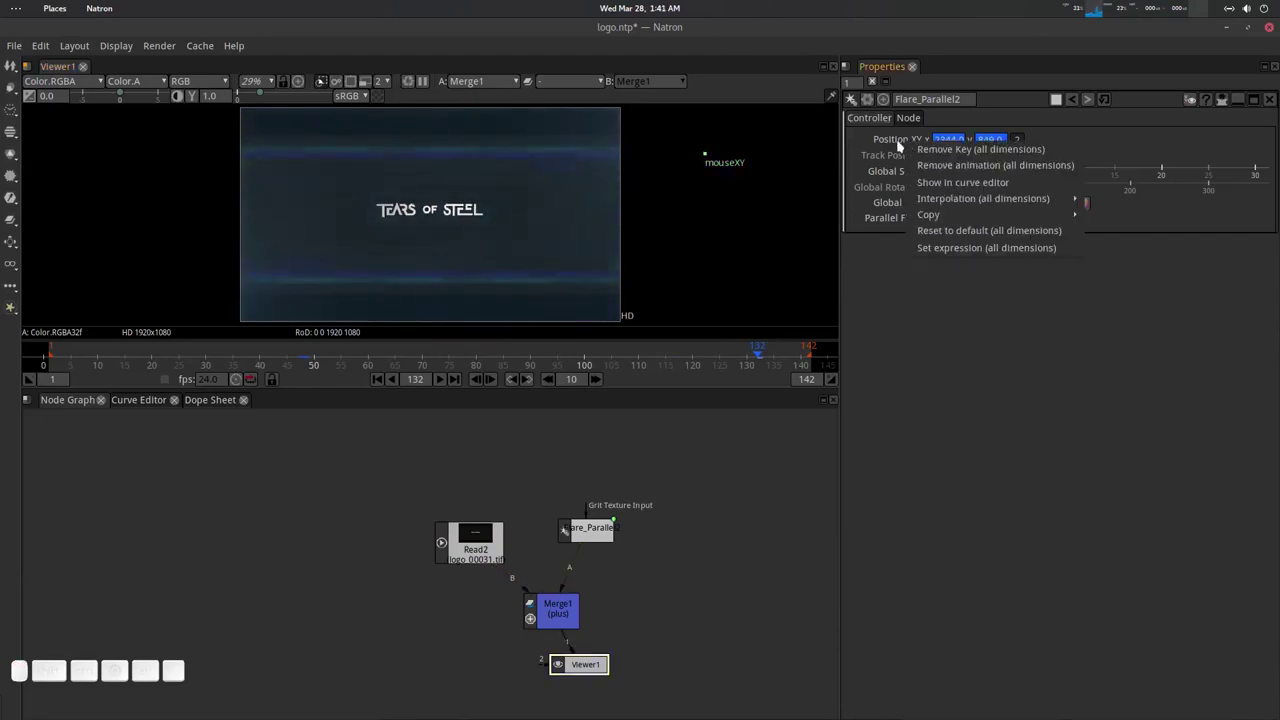
click(895, 144)
Keyframe Global Scale to 0 at frame 132 and preview the shrink across frames.
drag(638, 347, 762, 358)
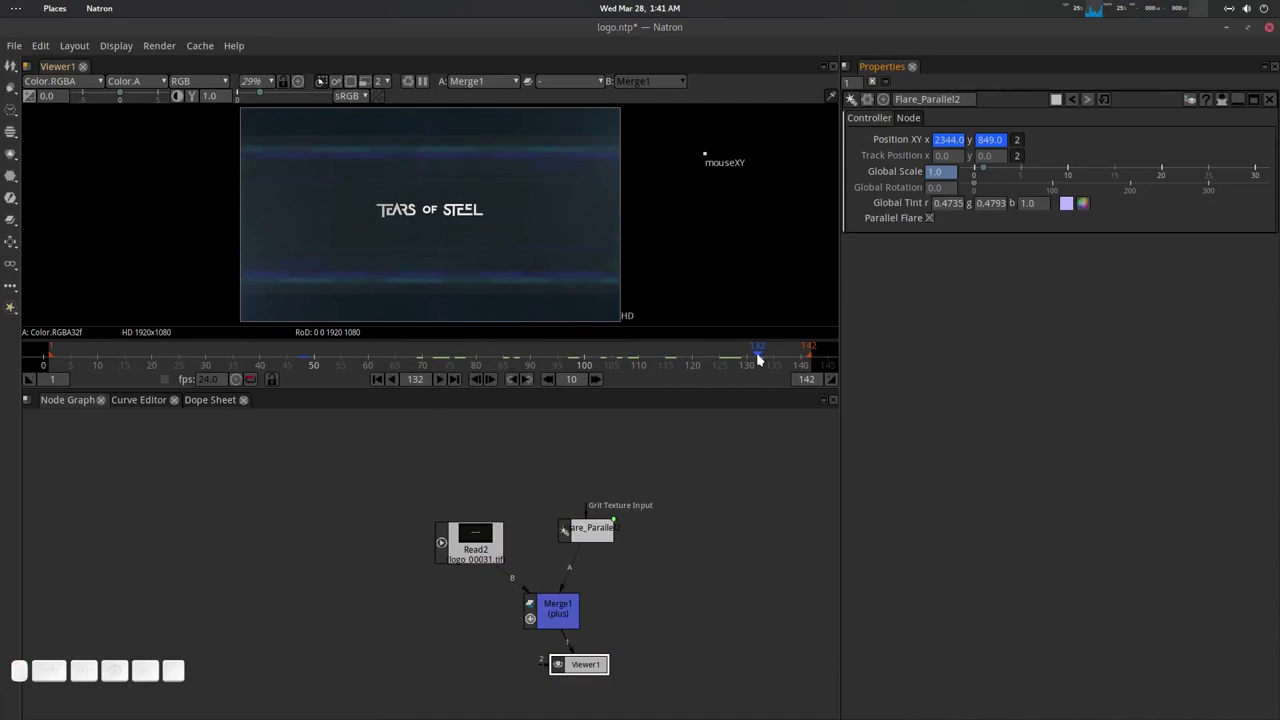
click(763, 356)
click(991, 171)
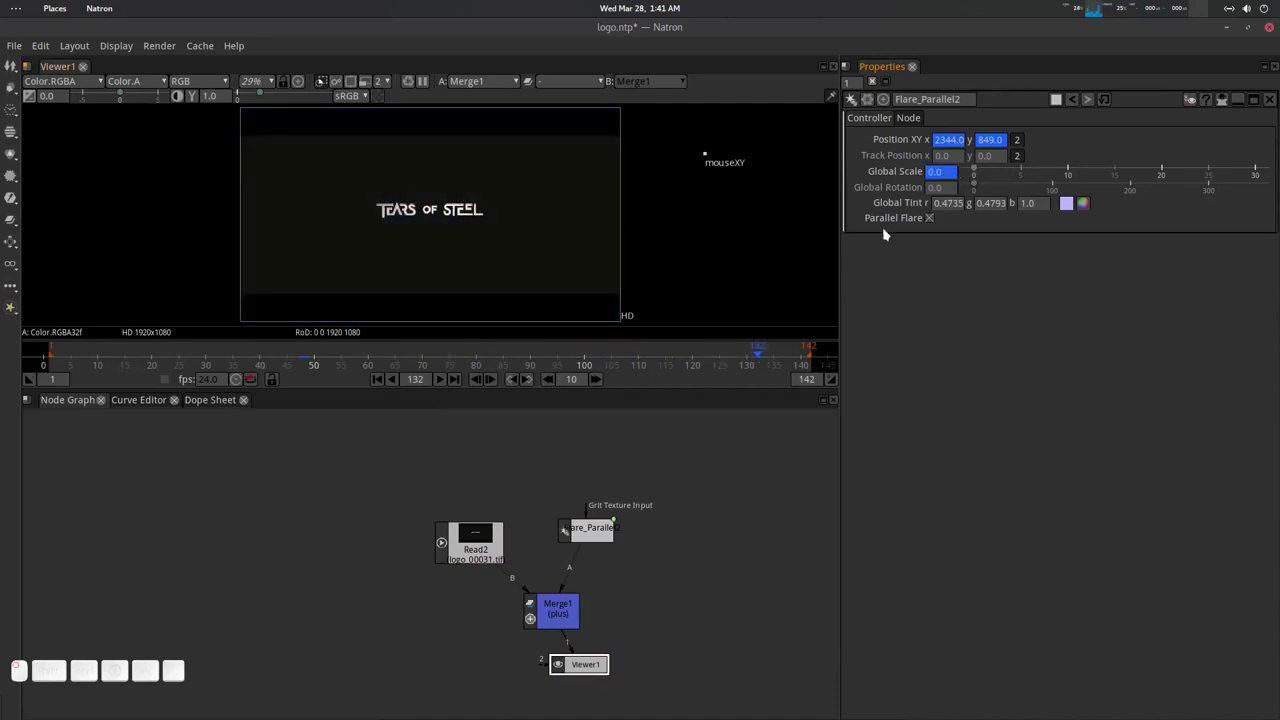
drag(753, 358, 1049, 180)
drag(981, 187, 889, 235)
Zoom and recentre the viewer on the flare over the title.
scroll(down, 3)
click(554, 229)
scroll(up, 3)
middle_click(570, 227)
click(565, 223)
scroll(up, 3)
Hide viewer overlays, shift the Global Tint towards teal and play the sequence forward.
key(o)
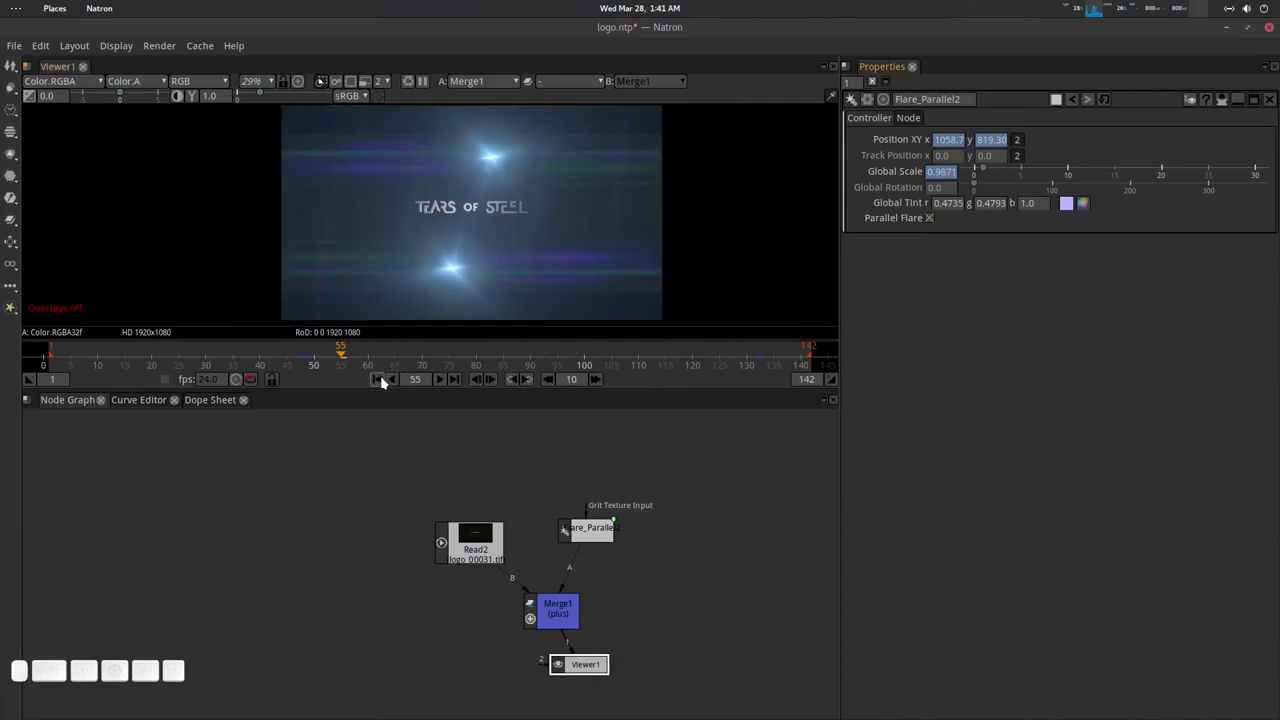
click(1085, 205)
drag(718, 313, 793, 524)
click(807, 493)
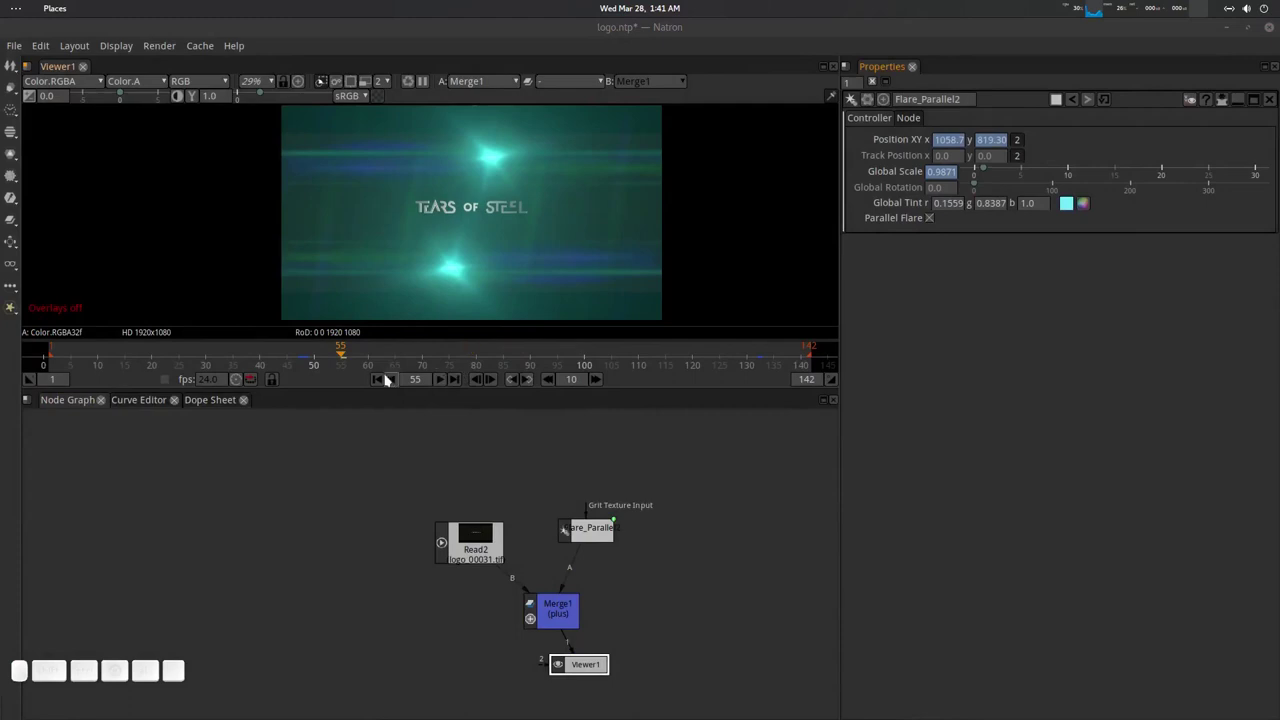
click(381, 377)
click(448, 382)
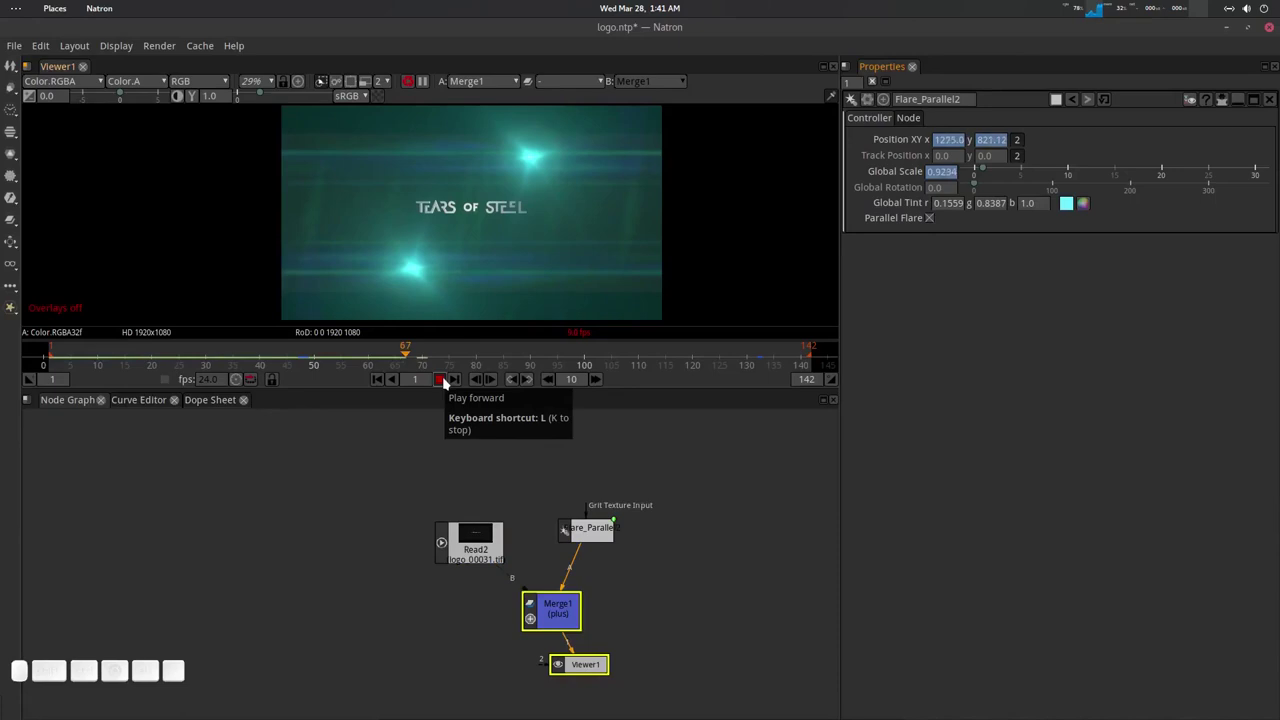
click(448, 382)
Deepen the Global Tint to blue (r 0.0295 g 0.3277 b 1.0) and loop playback.
drag(449, 356, 946, 205)
click(1086, 207)
drag(719, 323, 777, 473)
click(795, 491)
click(376, 387)
click(449, 382)
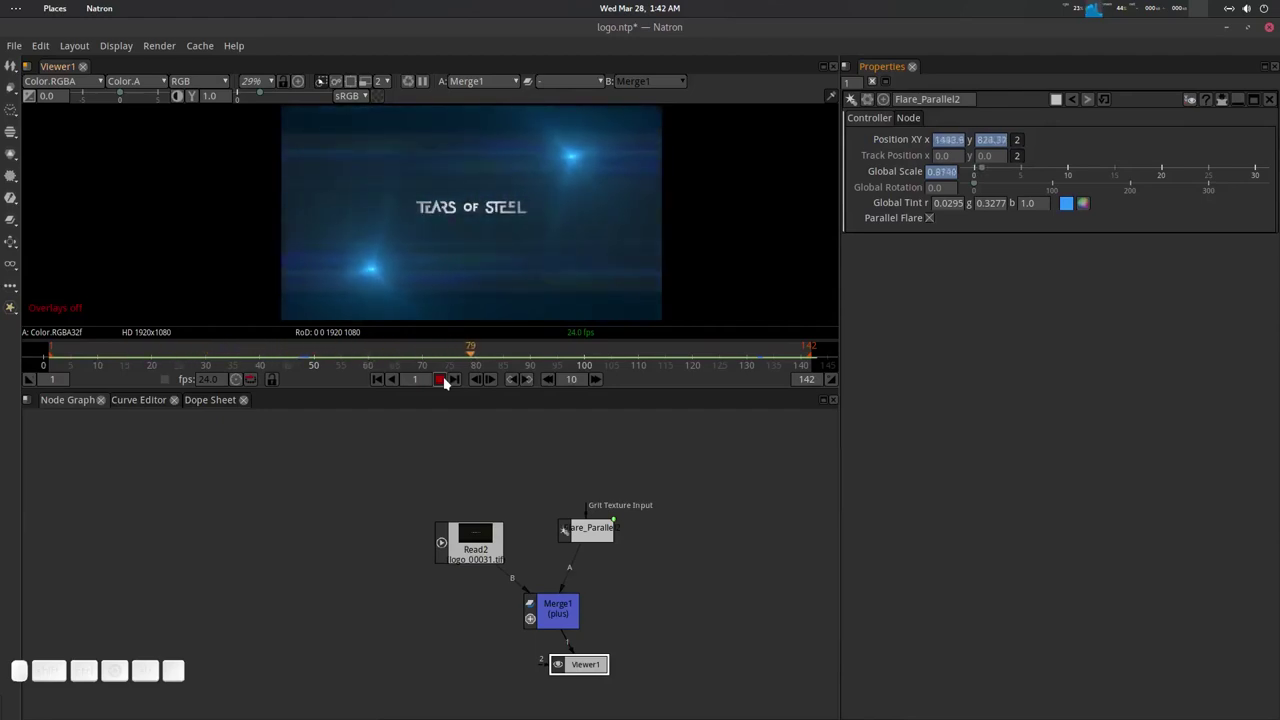
Stop playback at frame 71 and select Flare_Parallel2 in the Node Graph.
click(449, 382)
click(462, 358)
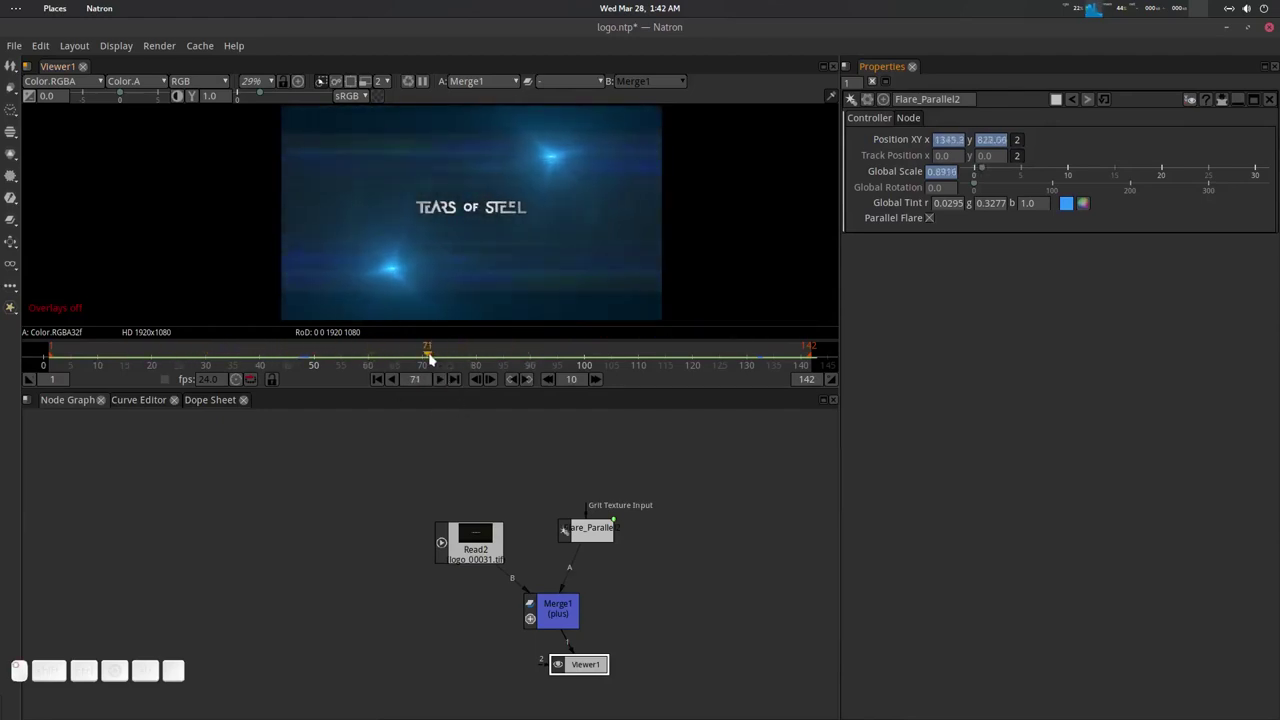
click(563, 517)
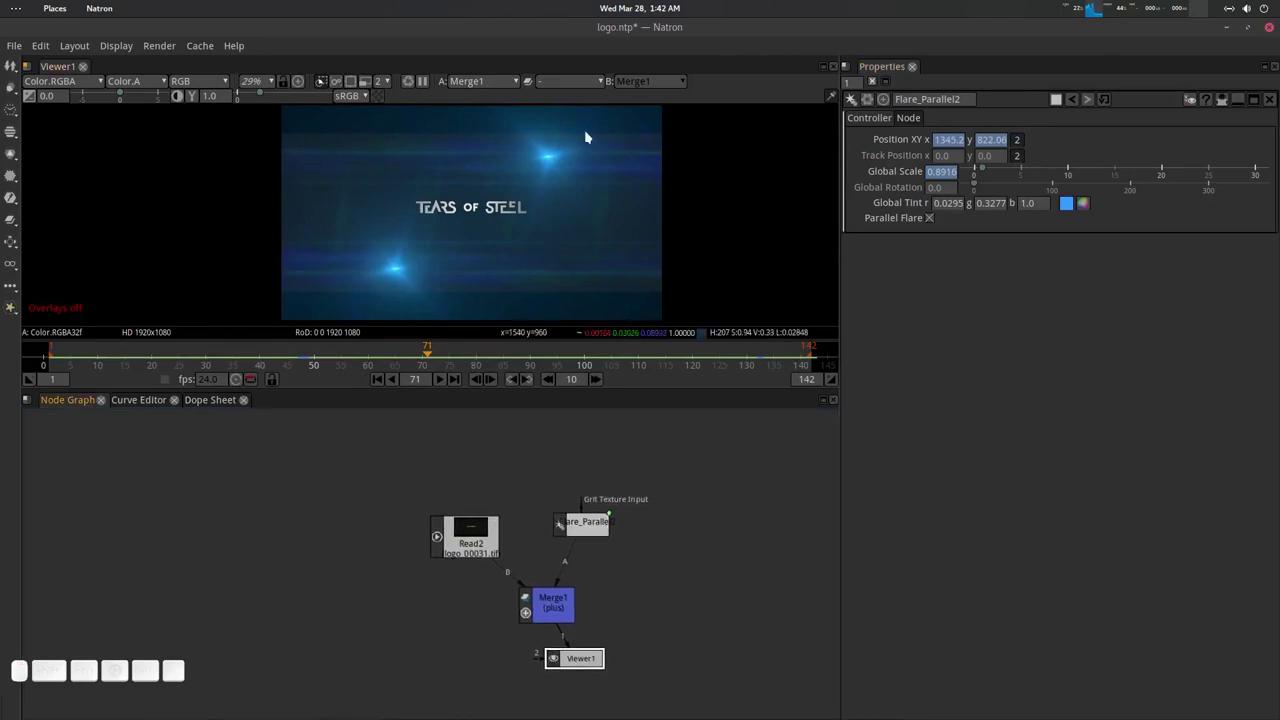
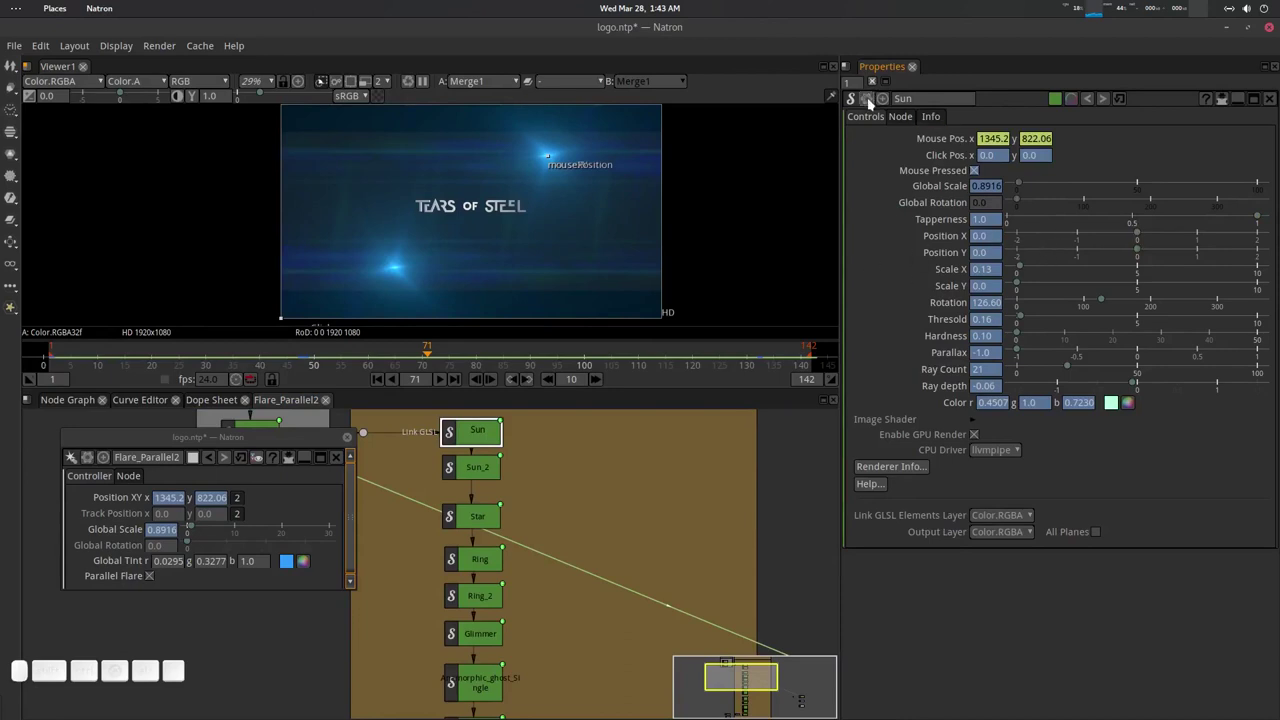
Remove animation from all Sun parameters and stretch its rays to Scale X 0.30.
click(873, 103)
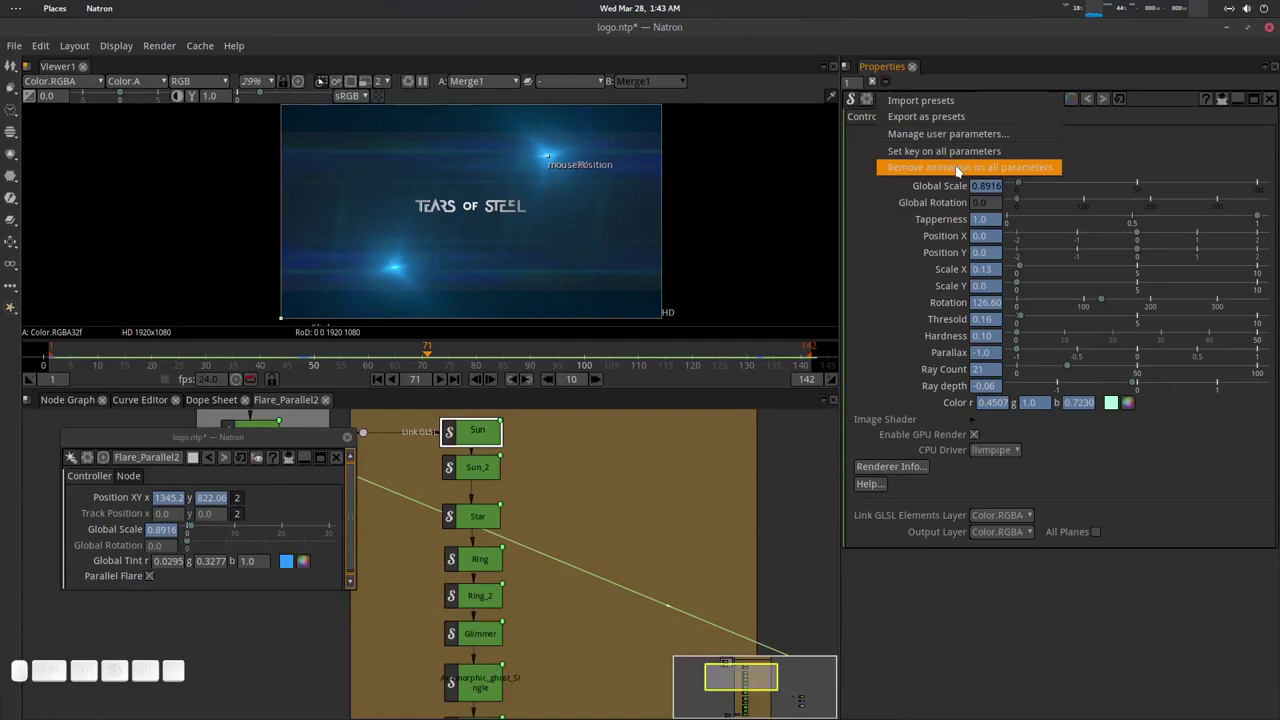
click(961, 170)
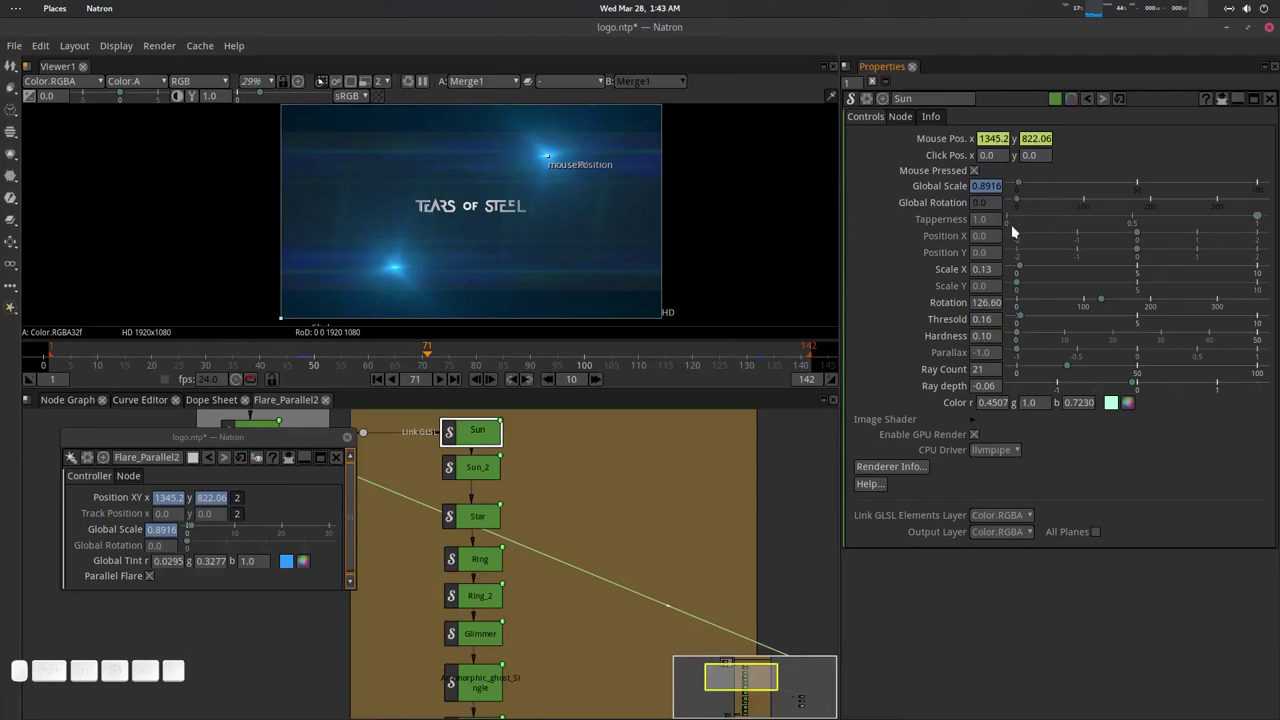
drag(1024, 270, 1044, 276)
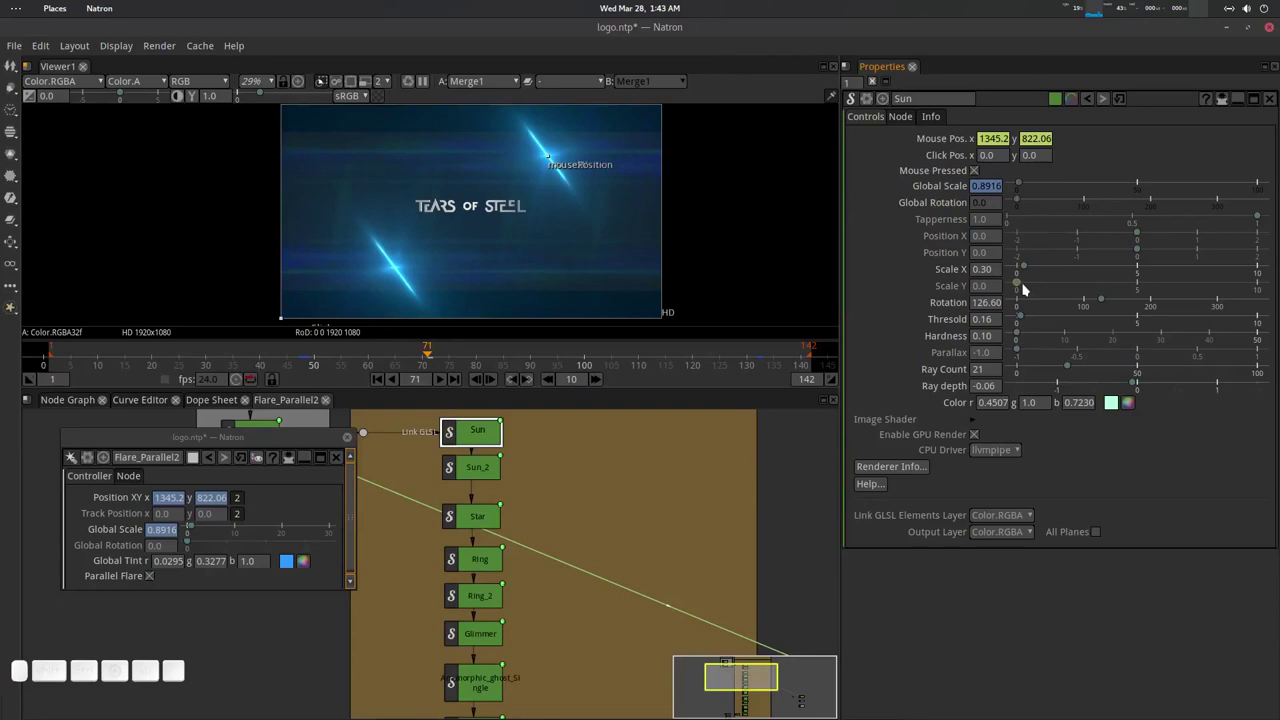
drag(1026, 284, 584, 429)
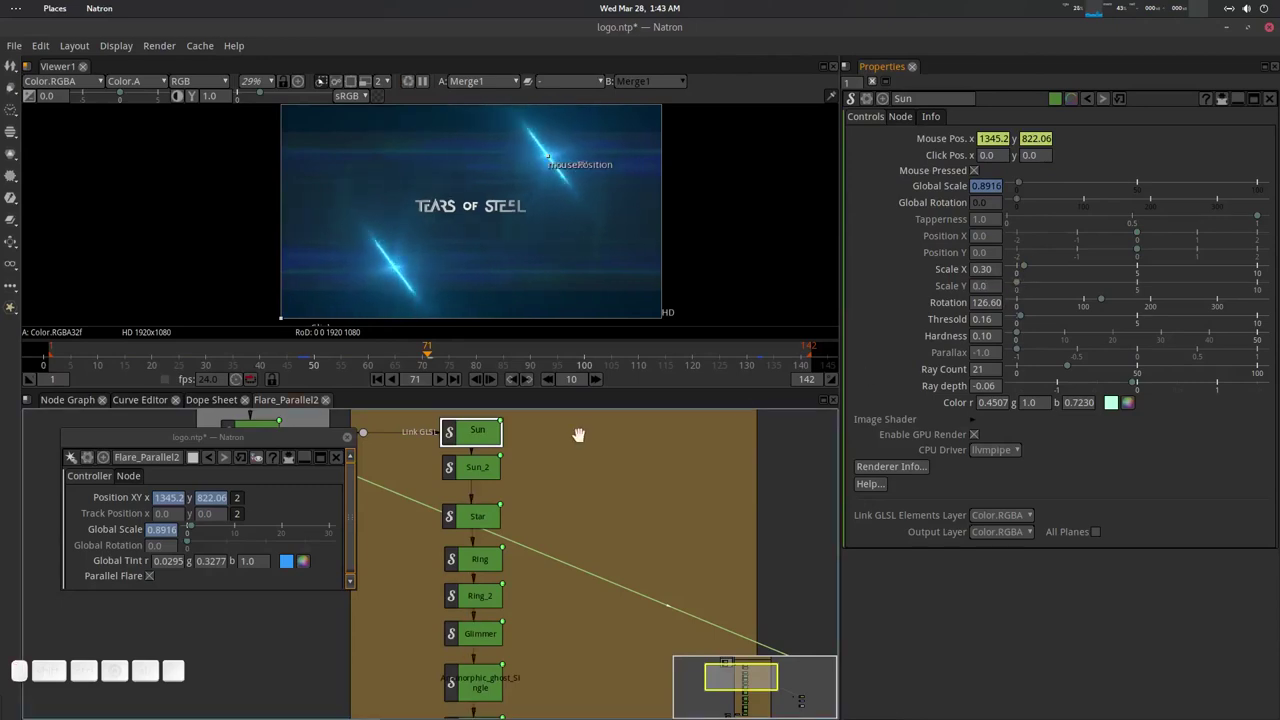
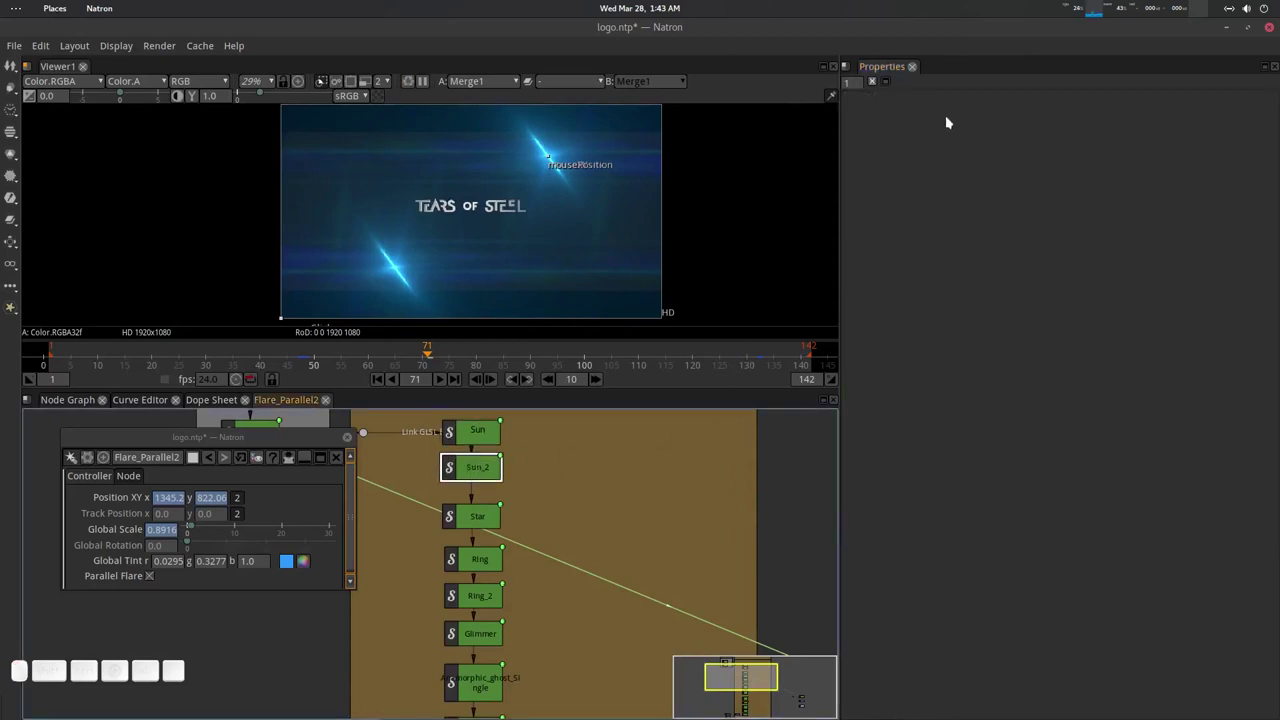
Widen the Sun_2 element's rays to Scale X 0.16.
click(874, 103)
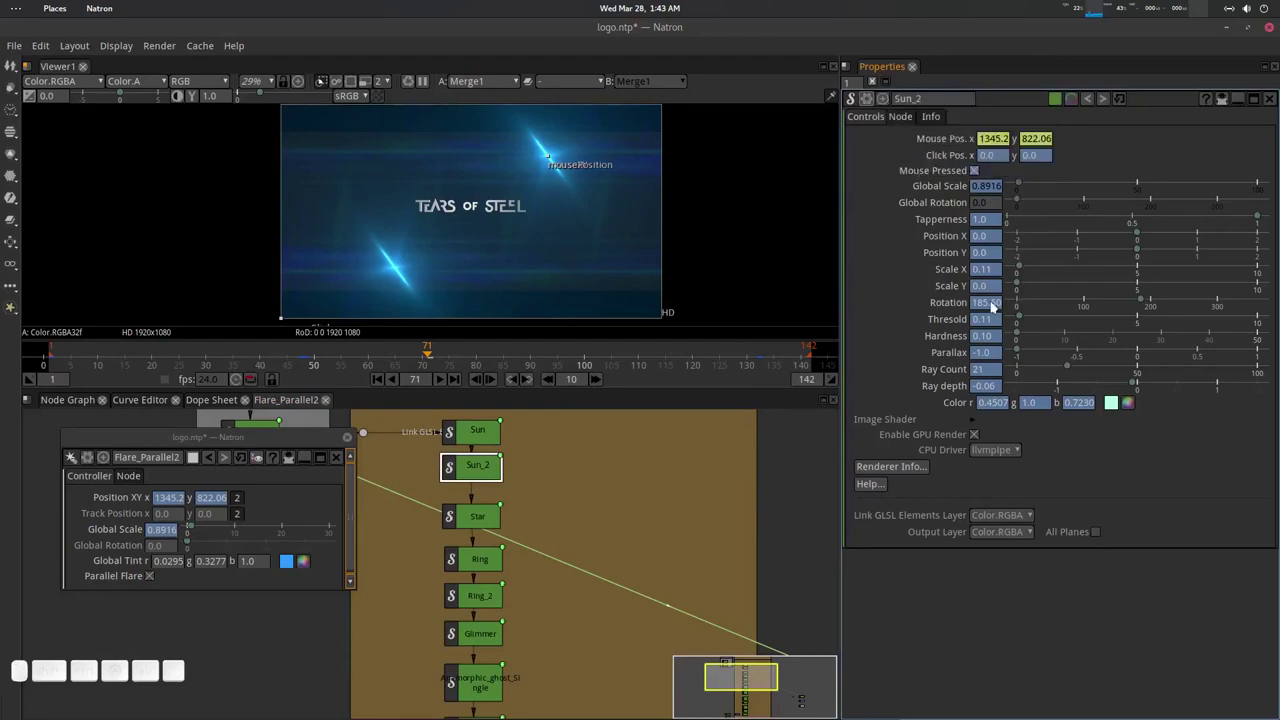
drag(1023, 268, 909, 363)
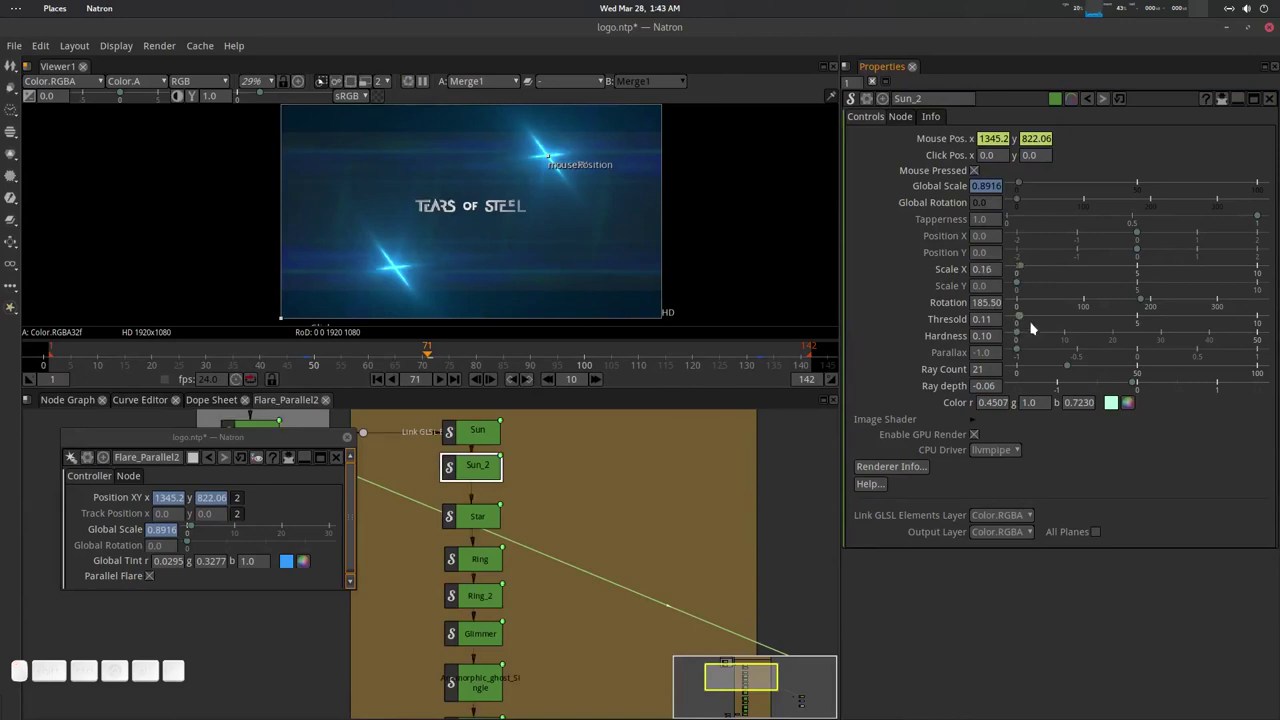
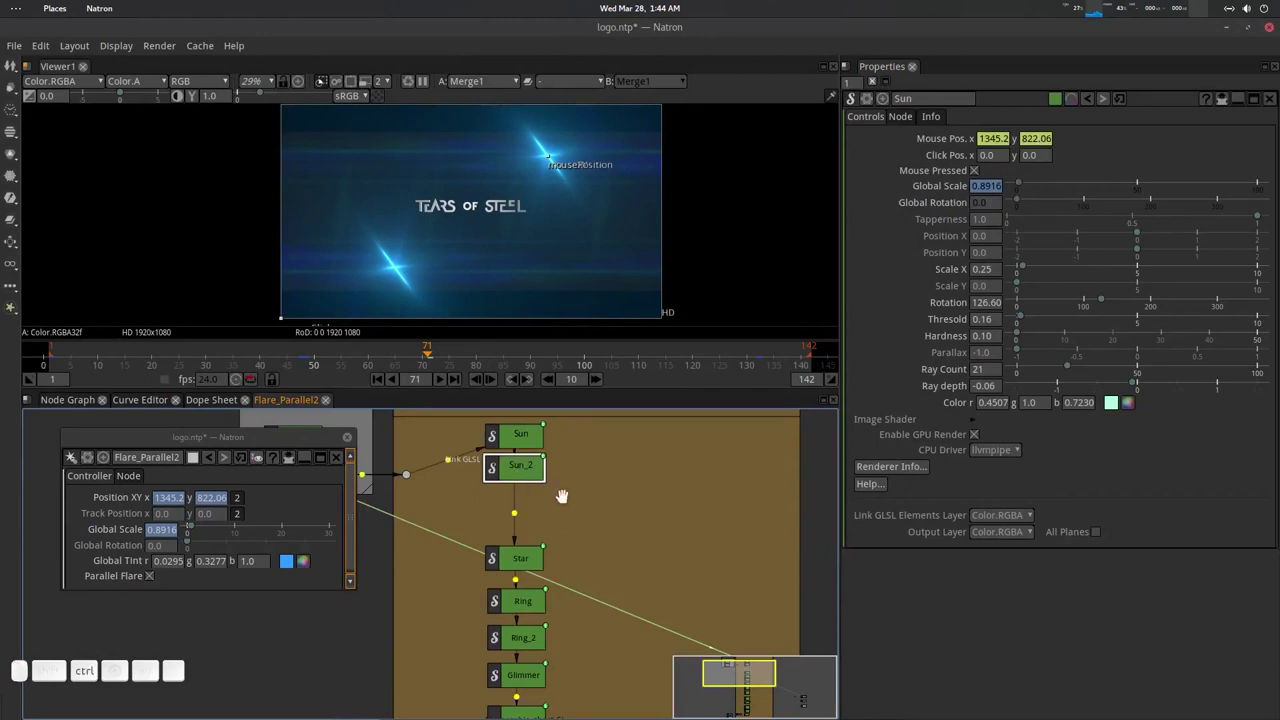
Copy-paste Sun_2 as Sun_2_2 onto the link to Star and list the Lens Flare Elements presets.
key(ctrl+c)
click(589, 491)
key(ctrl+v)
click(627, 515)
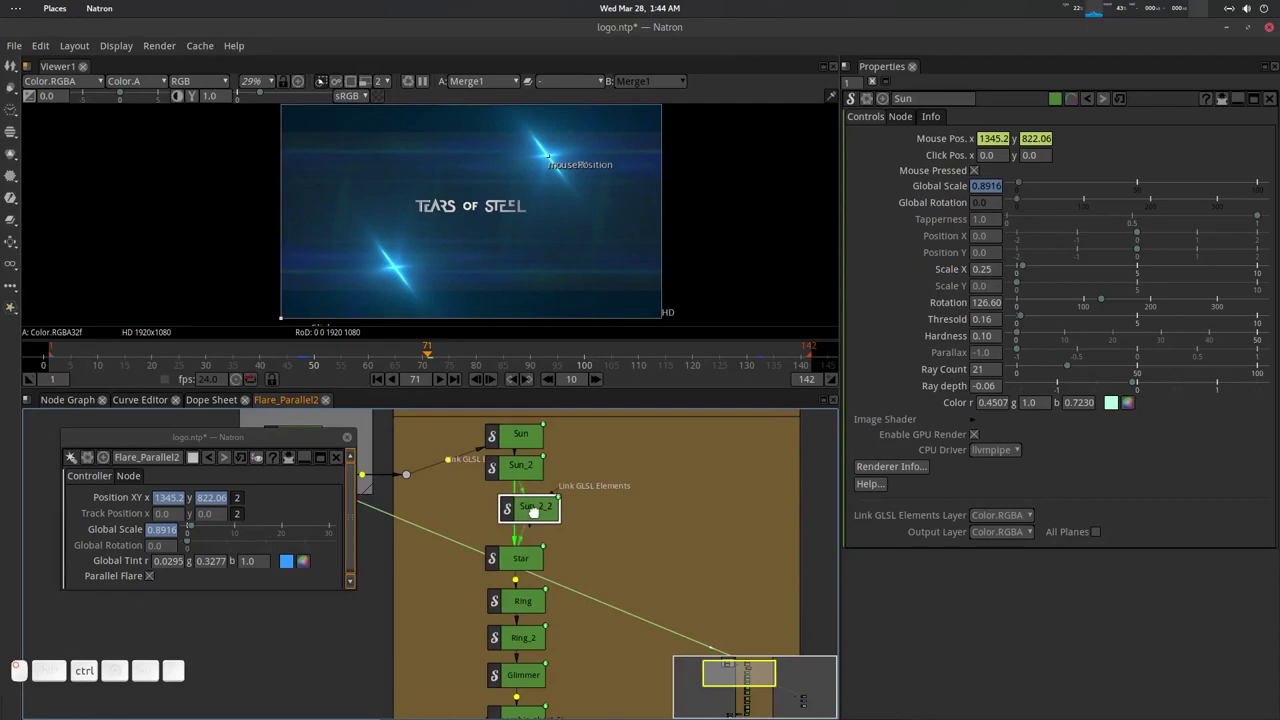
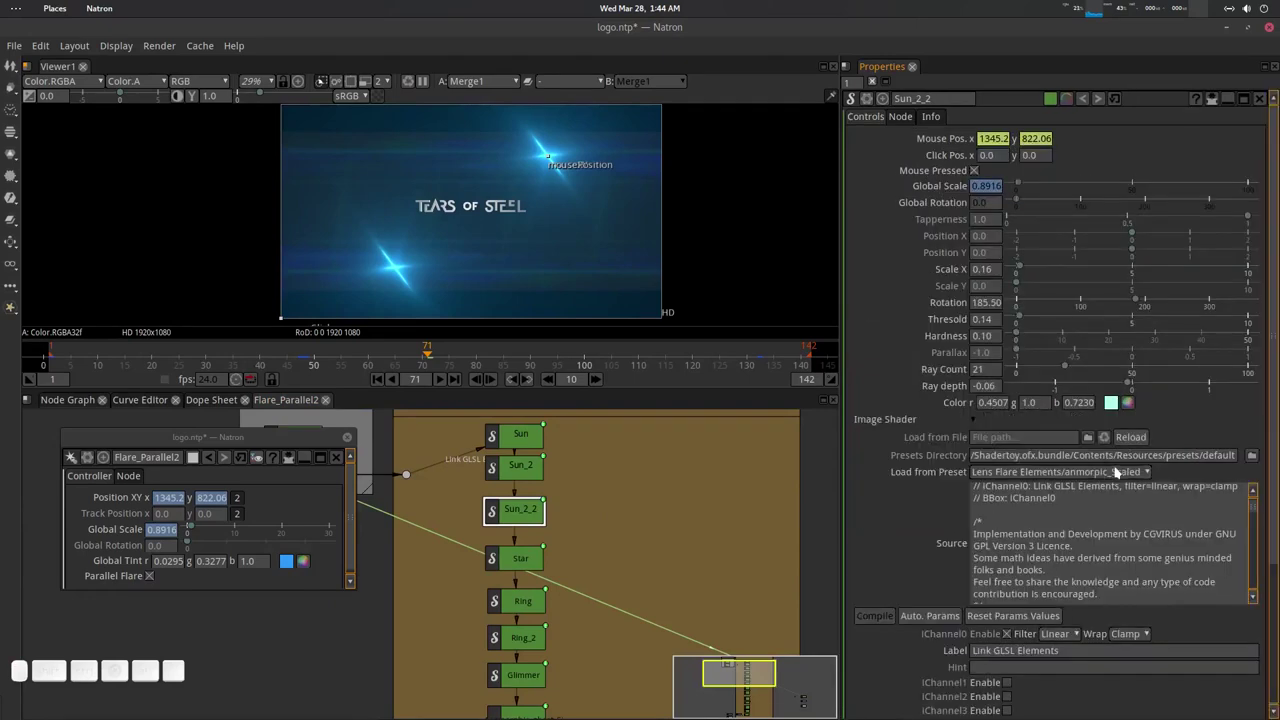
click(1105, 479)
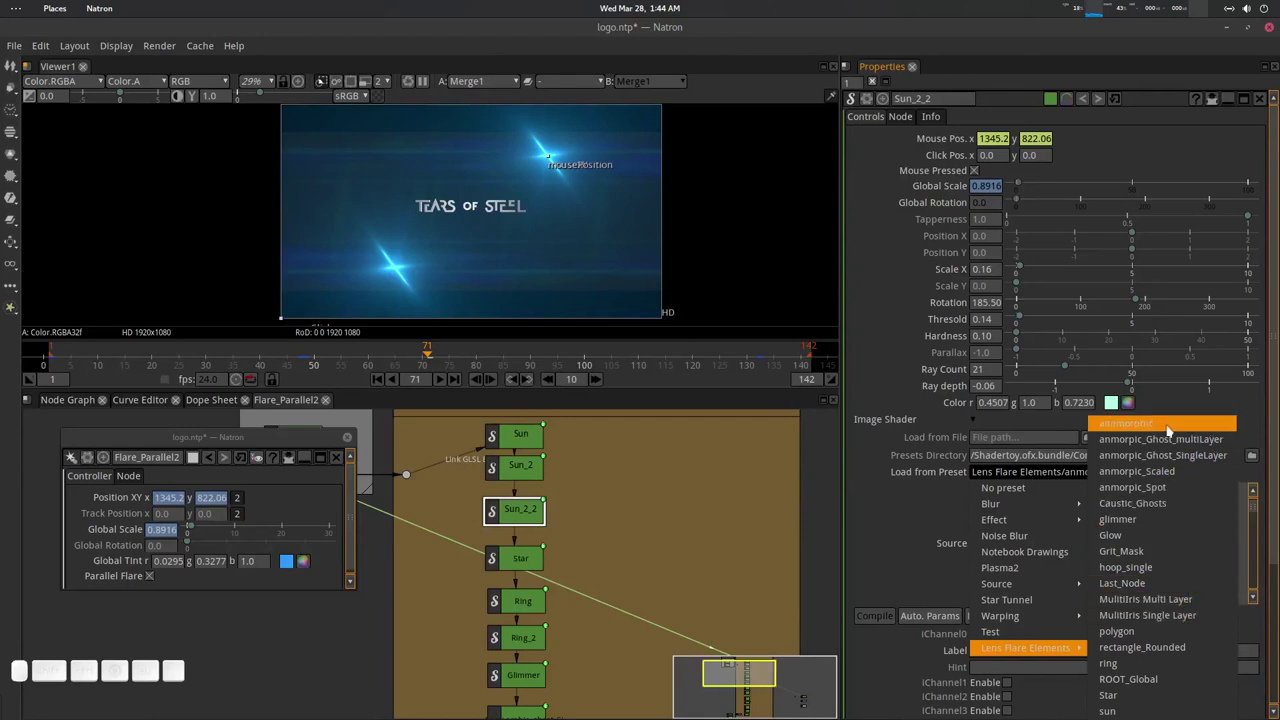
Load the anamorphic preset with Thickness 6.90, 17 rays, deeper ray depth and Parallax 0.536.
click(1169, 433)
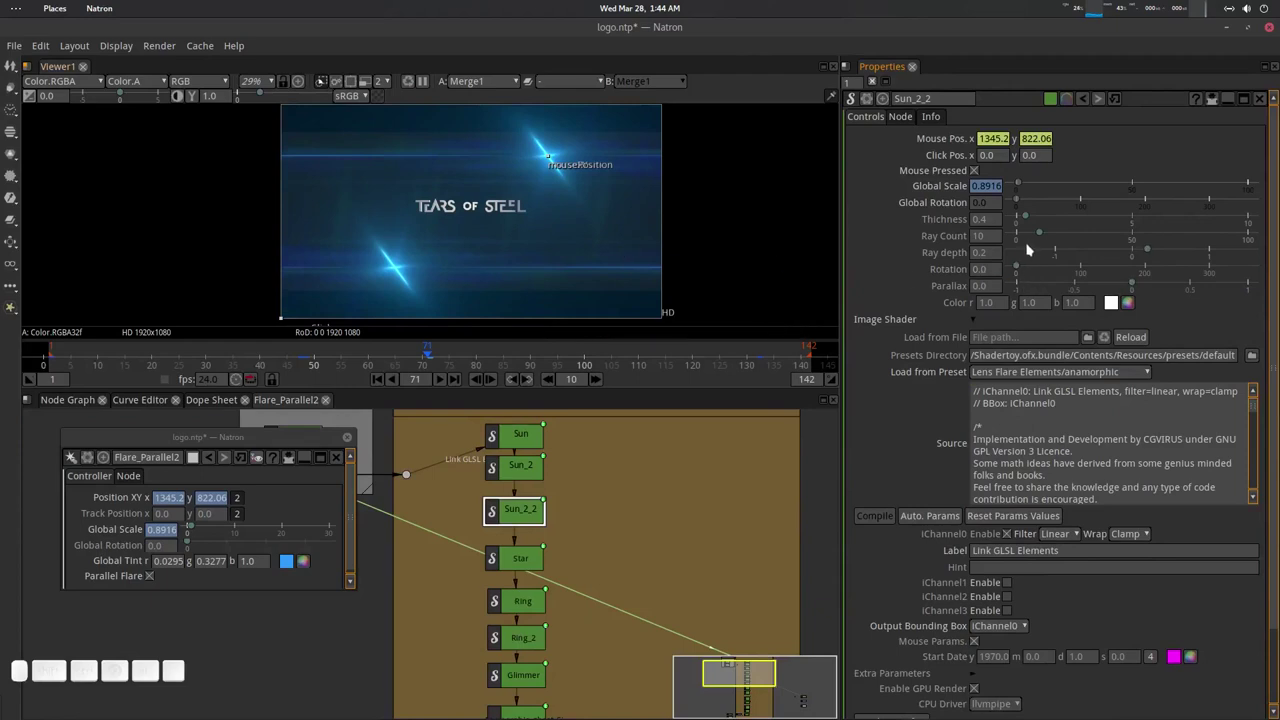
drag(1037, 216, 1070, 244)
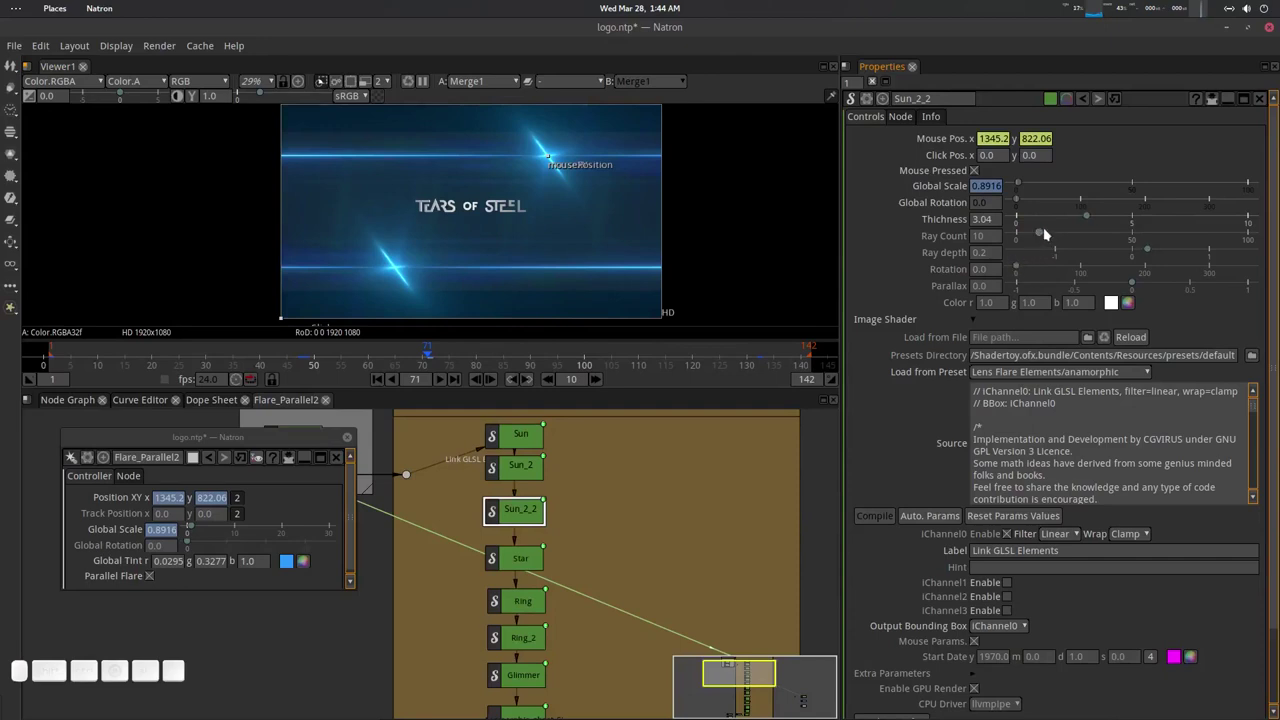
drag(1044, 234, 1051, 269)
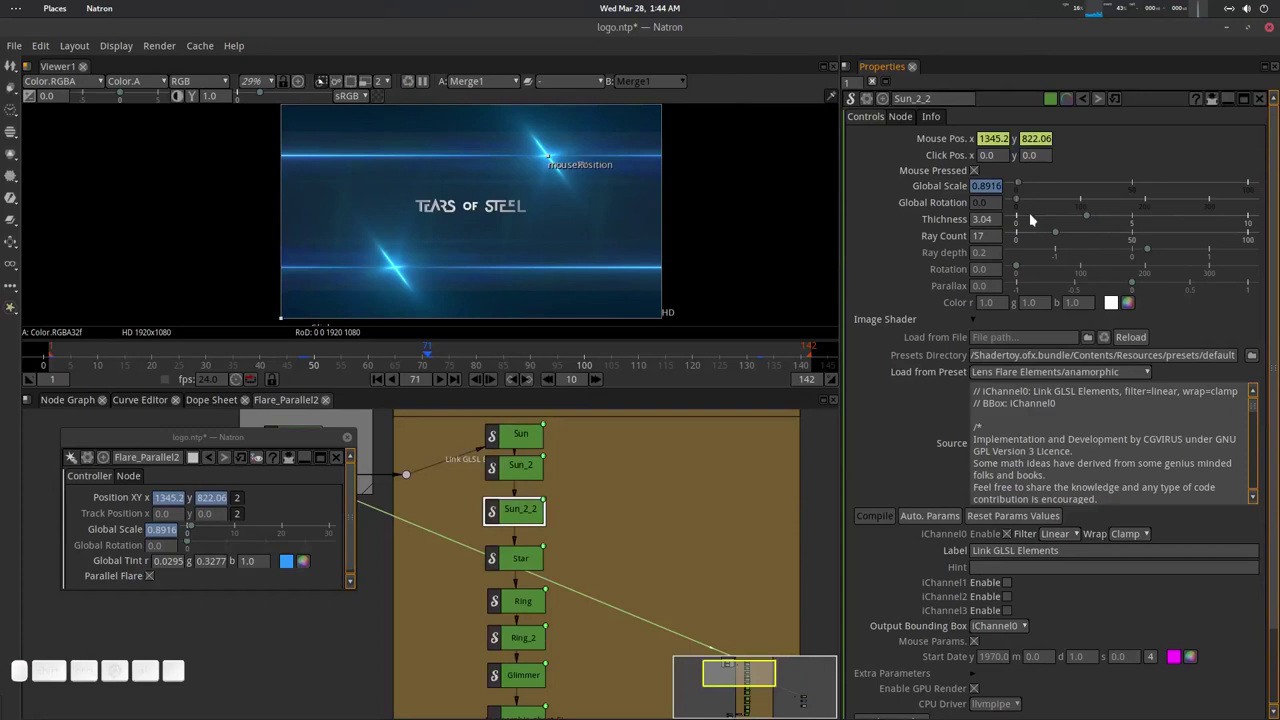
drag(1151, 251, 1053, 287)
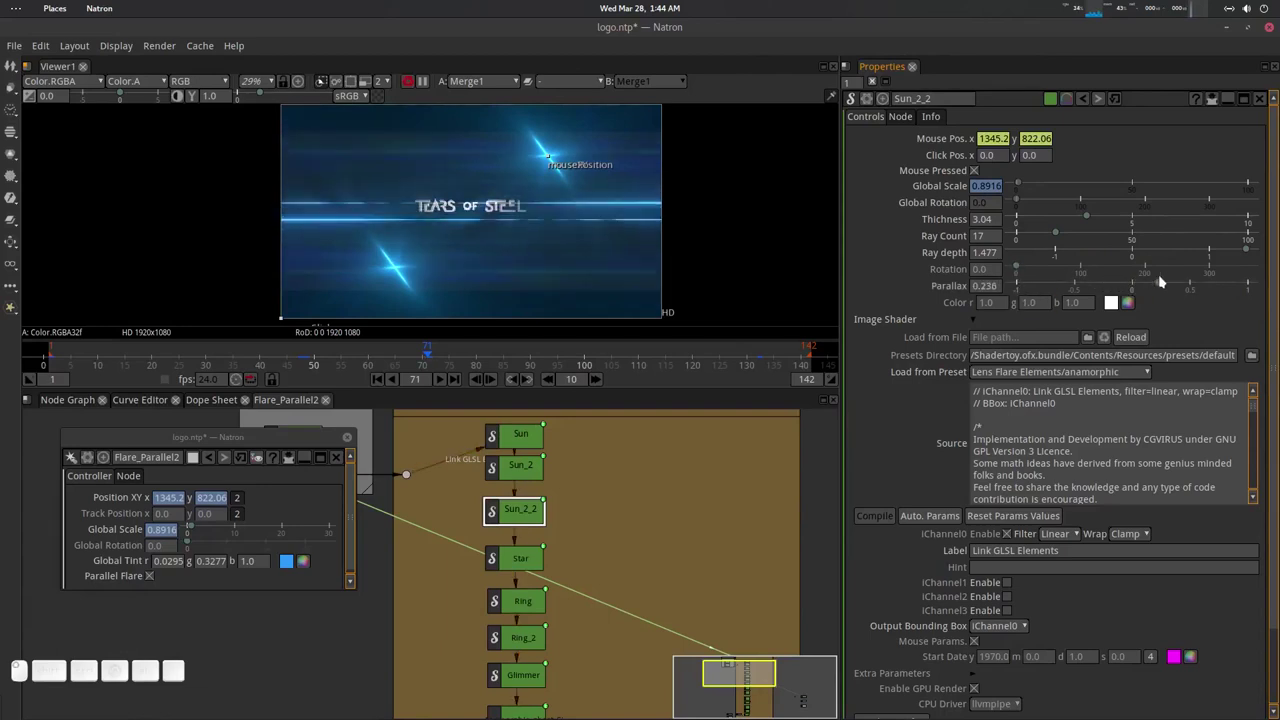
drag(1178, 278, 1001, 301)
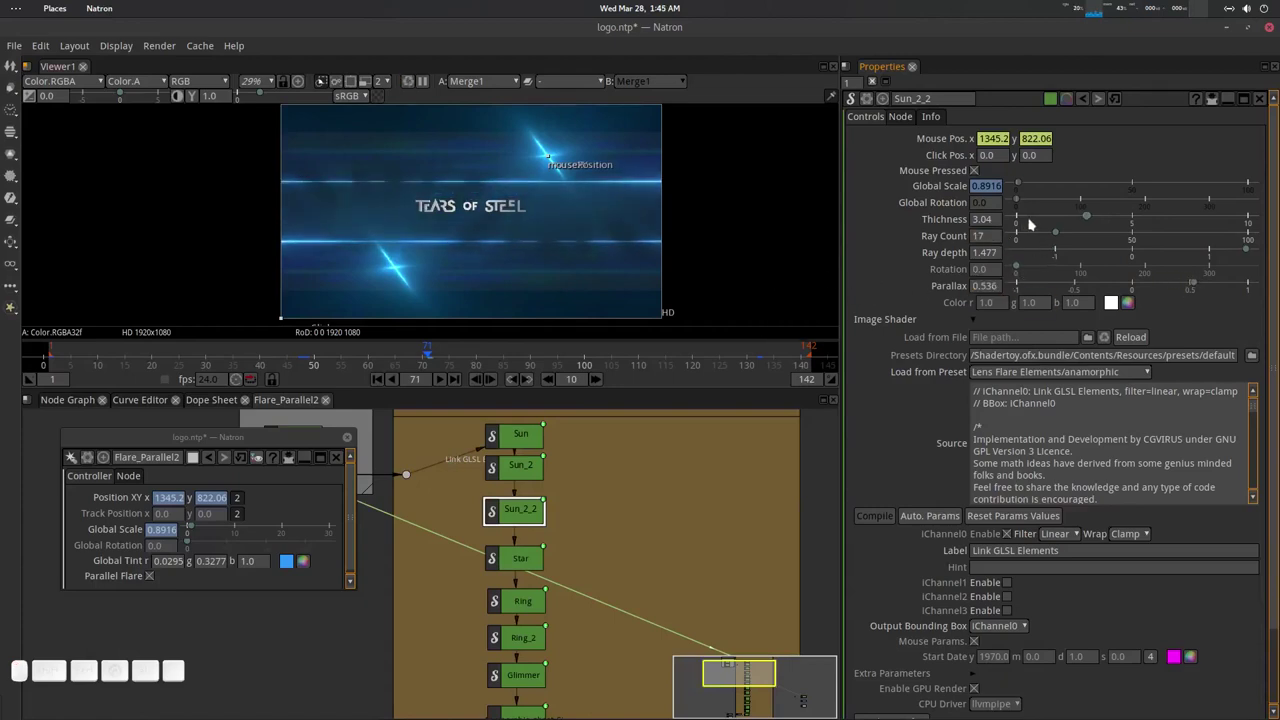
drag(1088, 214, 723, 328)
scroll(down, 3)
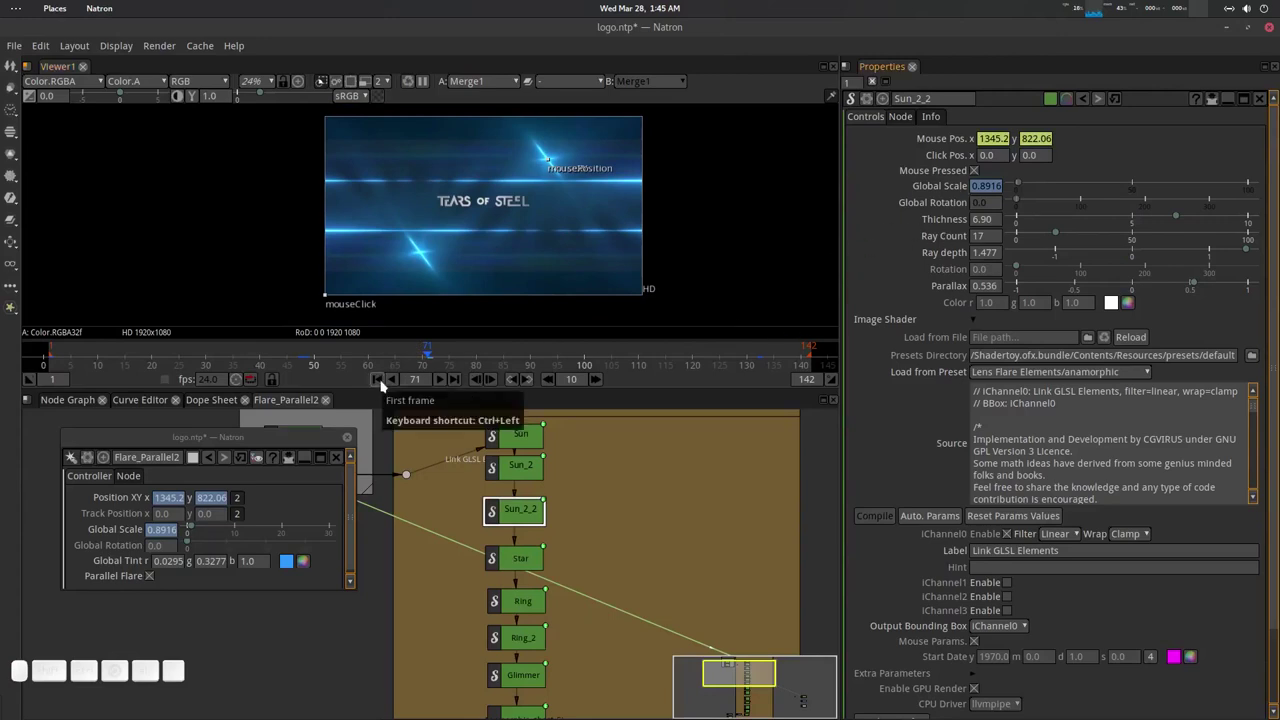
click(382, 385)
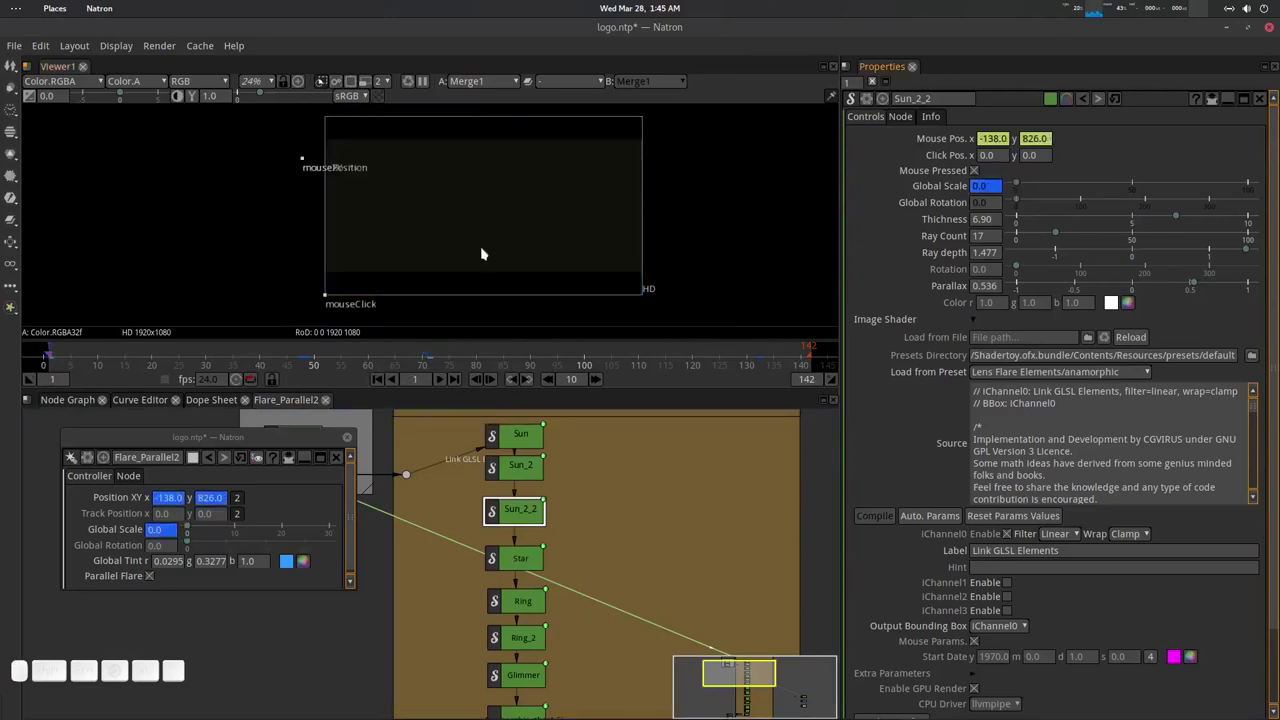
click(491, 217)
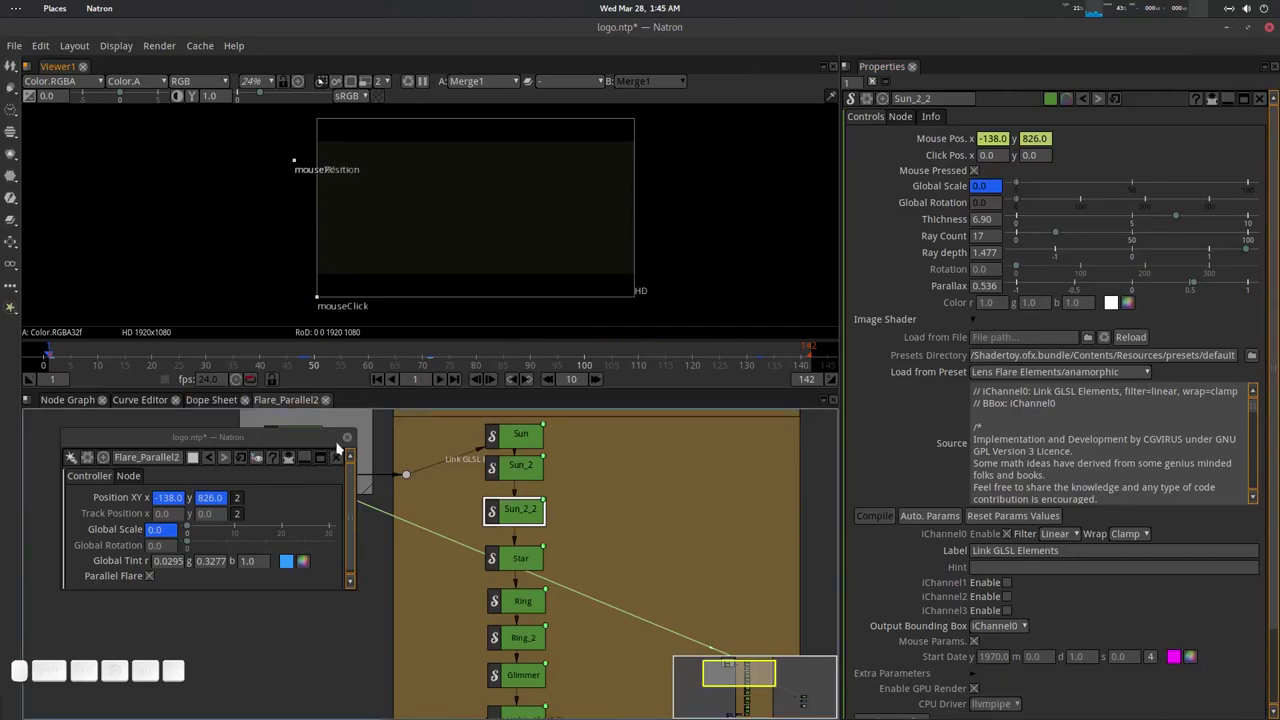
click(471, 253)
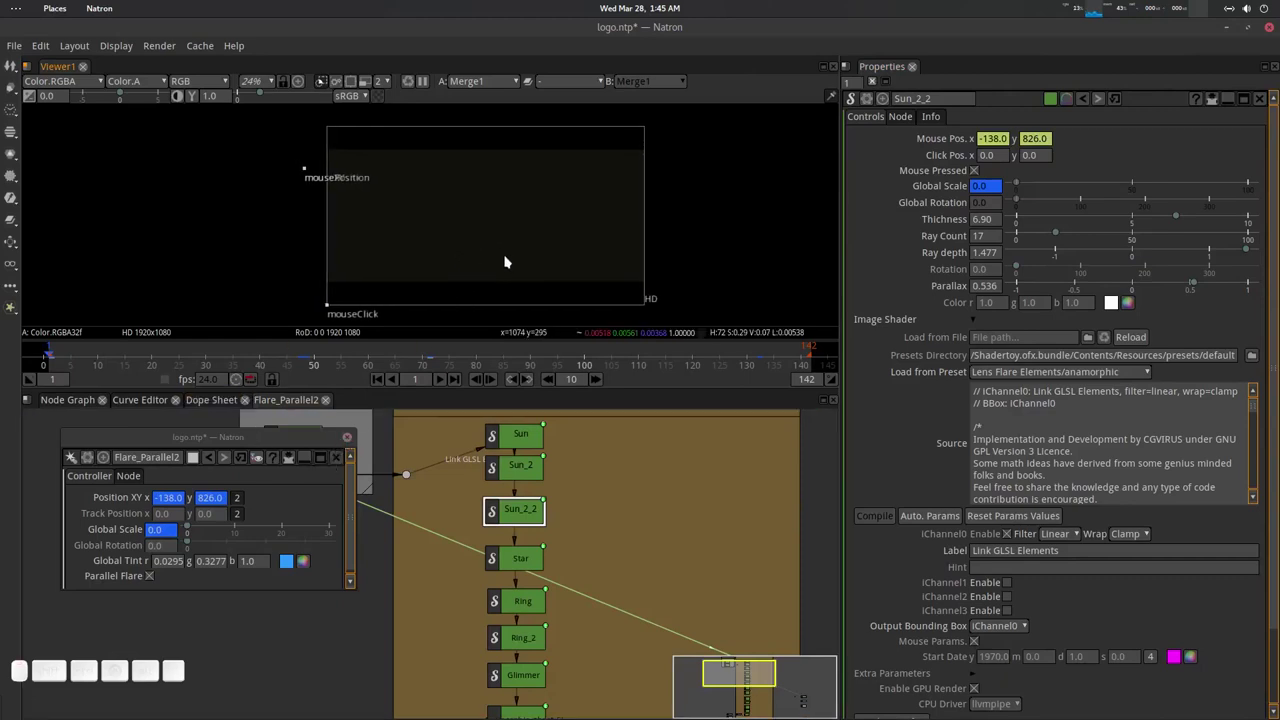
key(o)
click(80, 405)
click(452, 457)
click(446, 382)
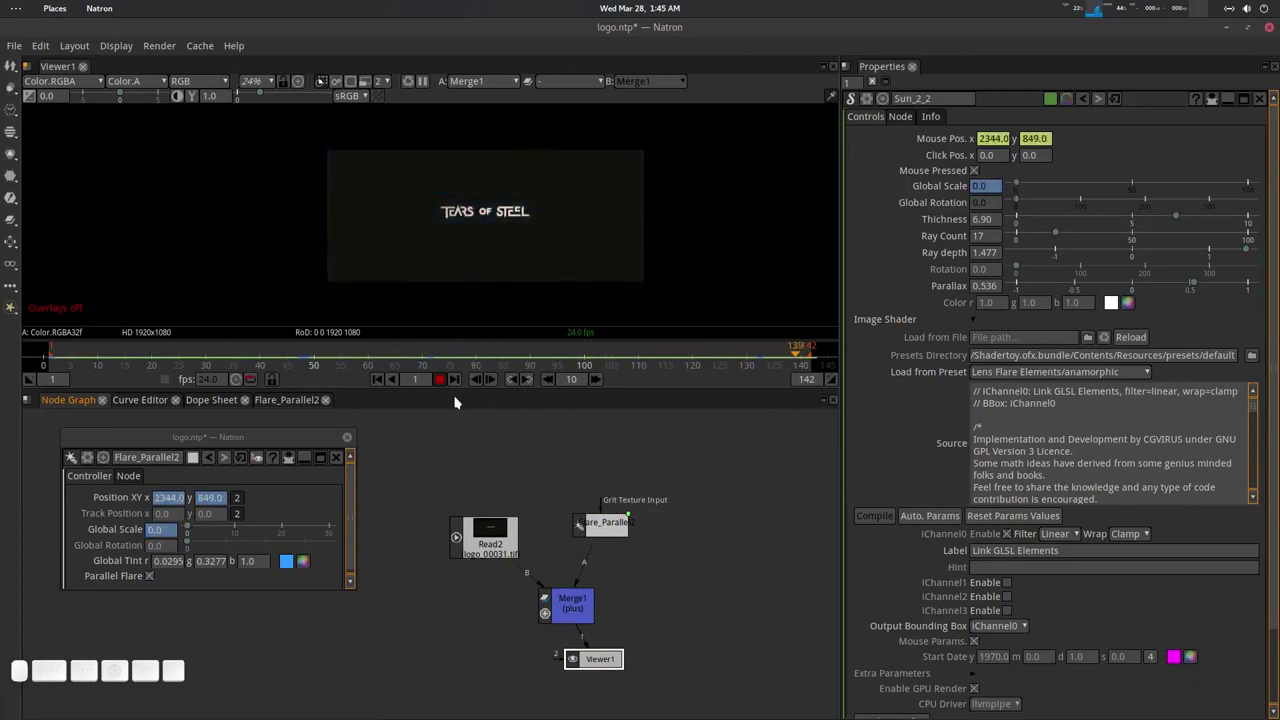
click(446, 384)
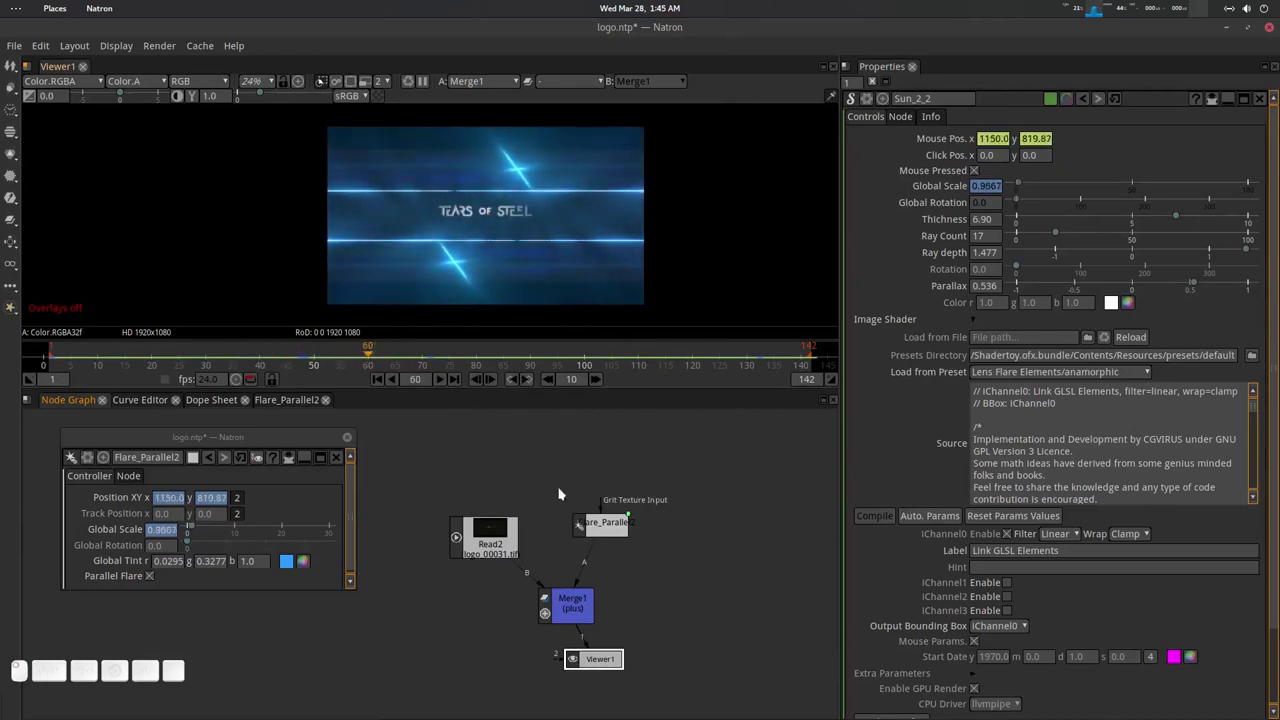
click(608, 517)
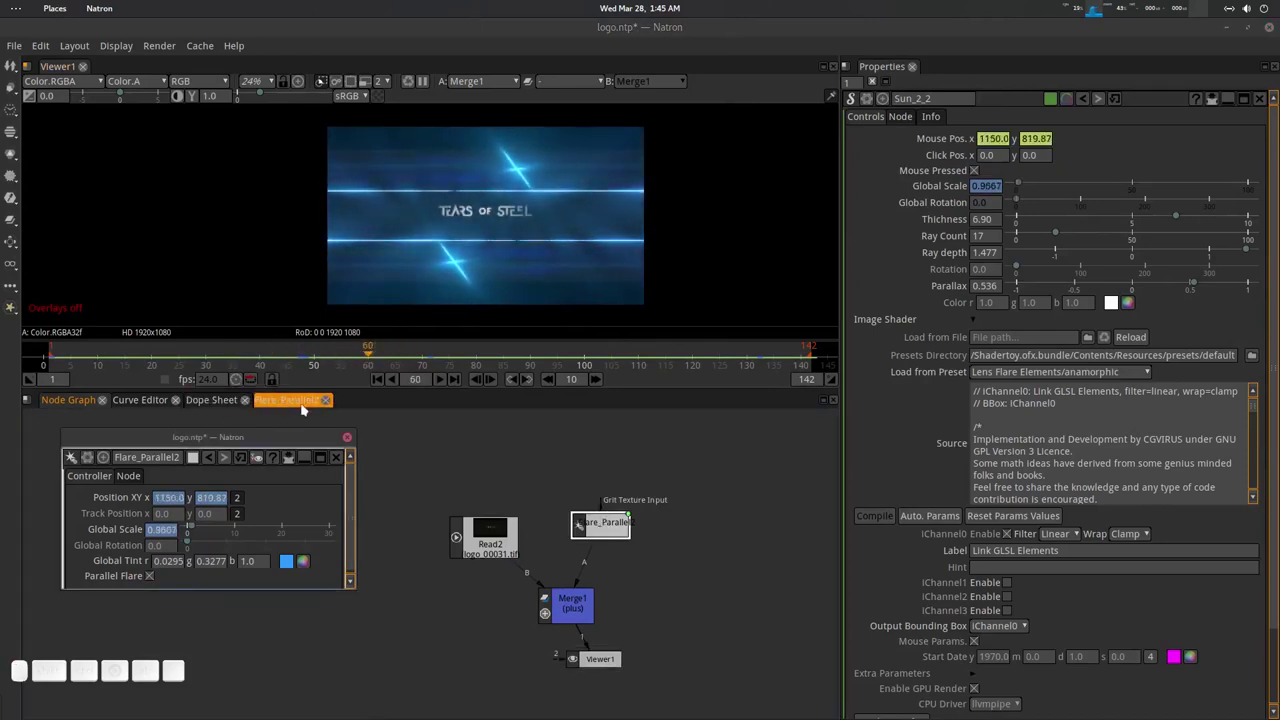
scroll(up, 3)
click(522, 519)
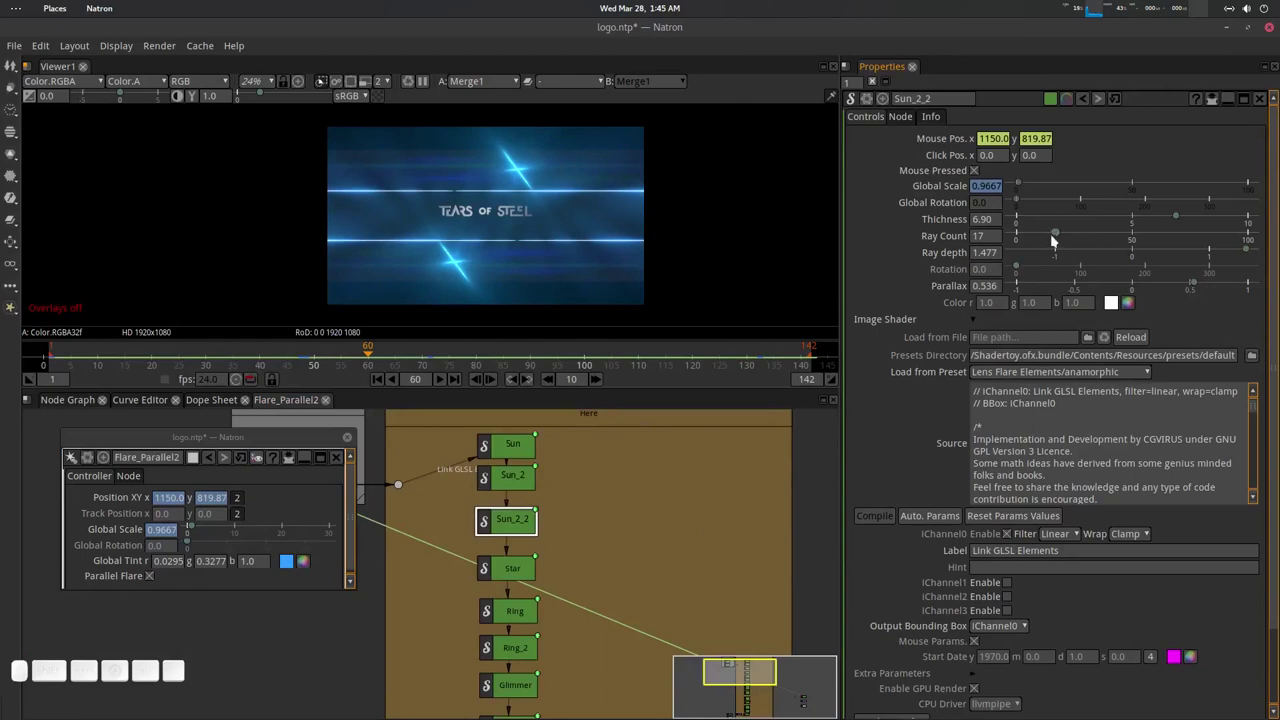
Raise Sun_2_2 to Ray Count 19 and maximum Thickness 10.0.
drag(1056, 237, 1073, 252)
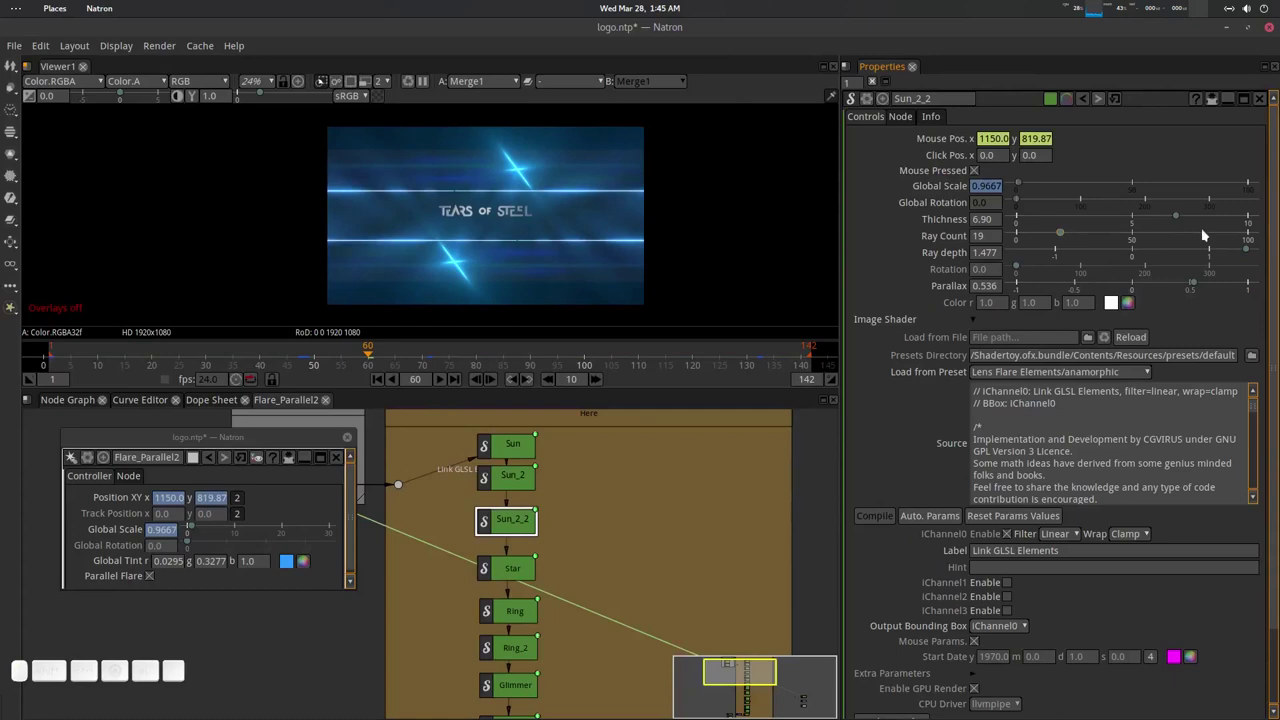
drag(1179, 221, 1151, 225)
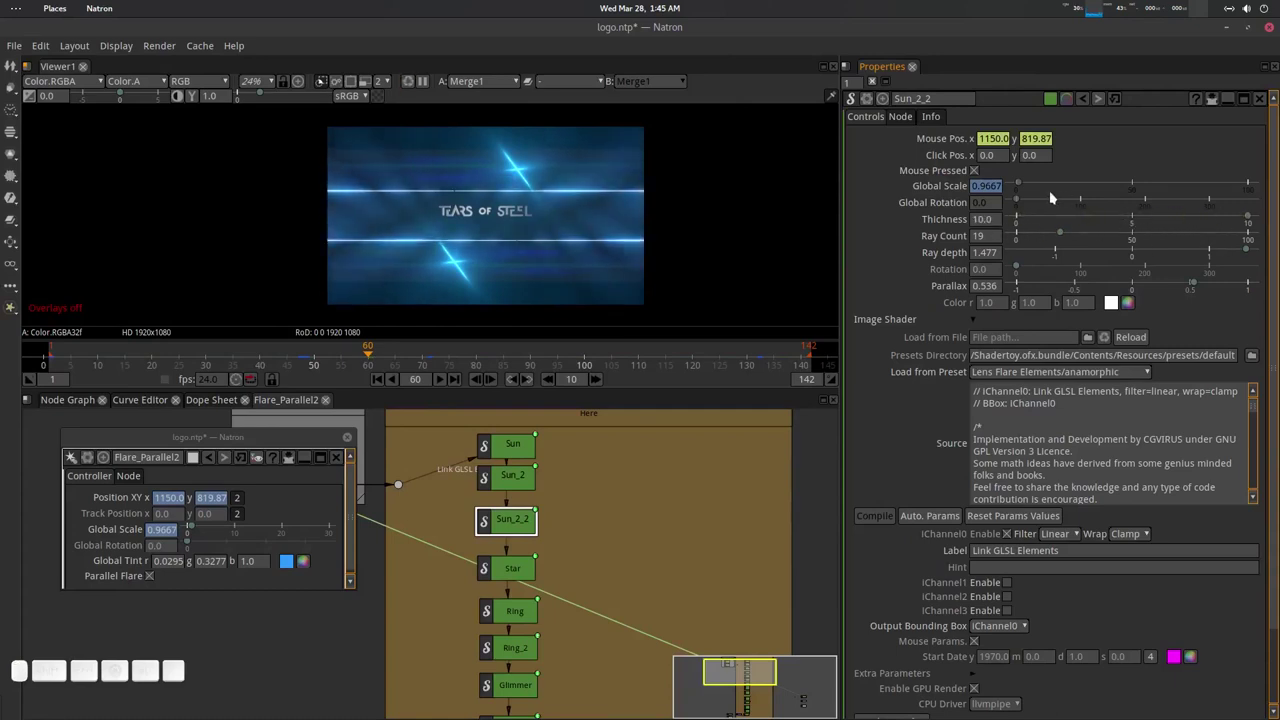
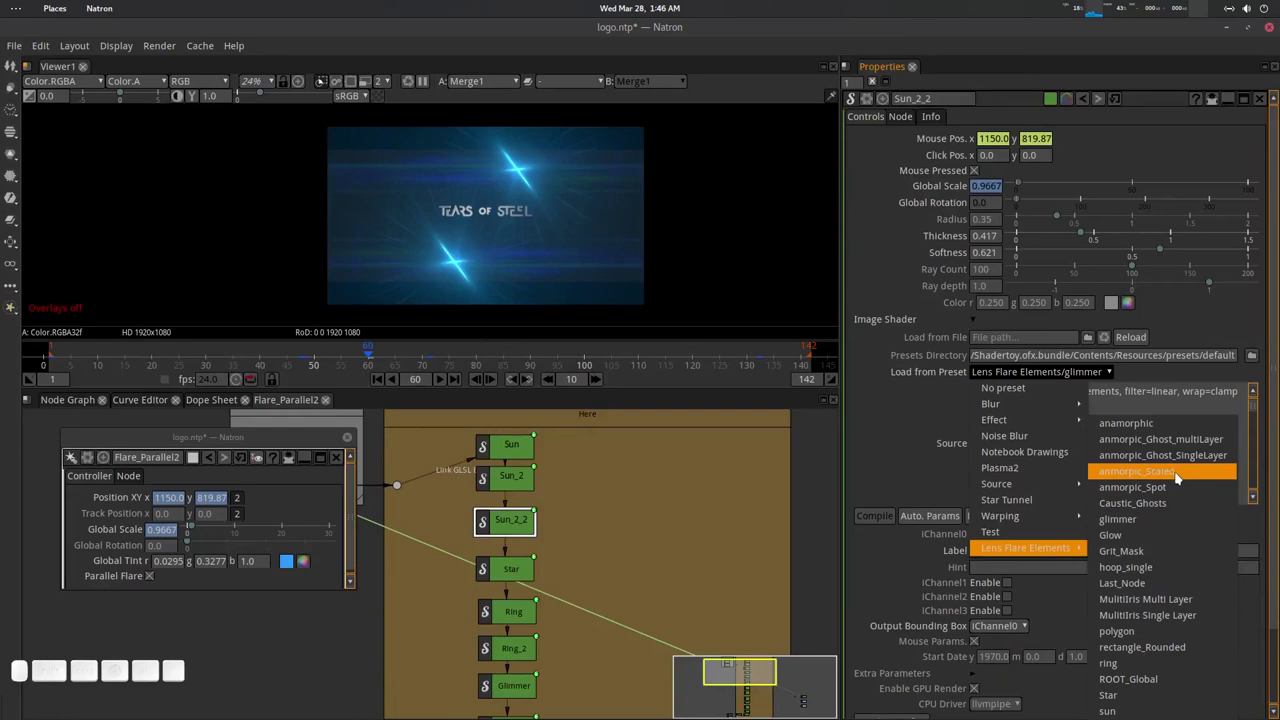
Reload the anamorphic preset with Thickness 10, Ray Count 65 and Ray depth 0.397.
click(1165, 423)
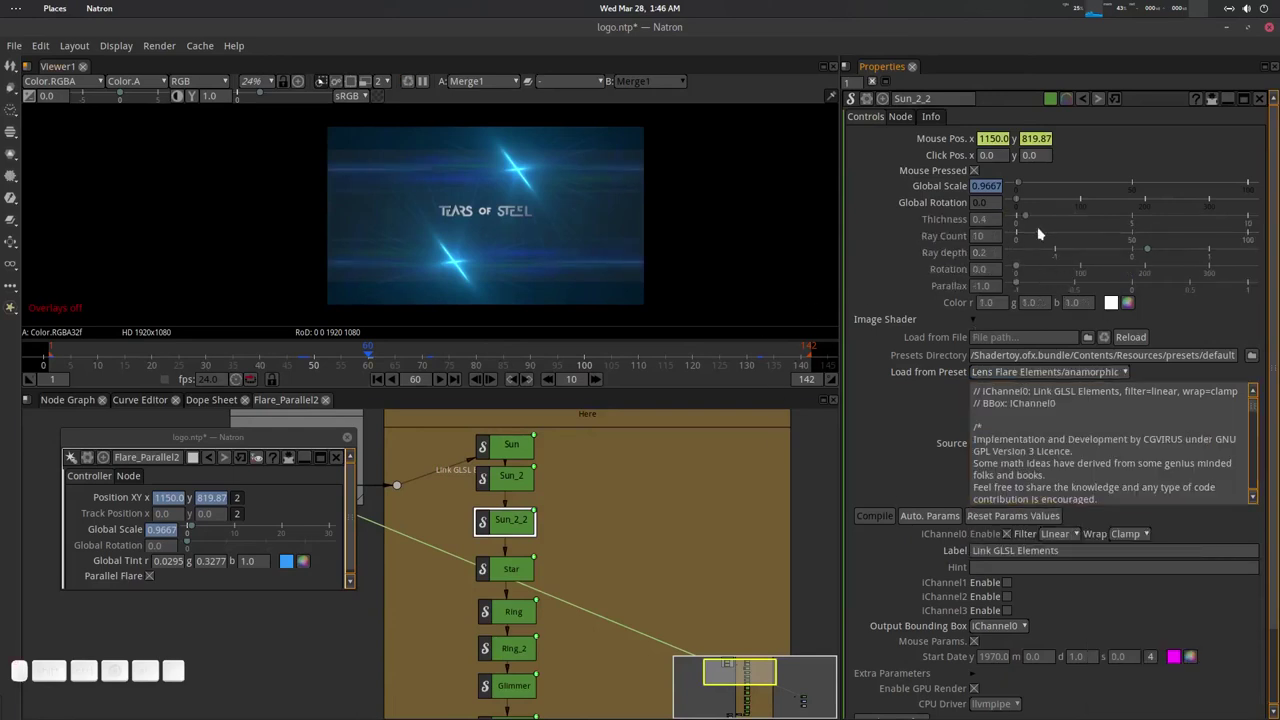
drag(1047, 237, 1014, 272)
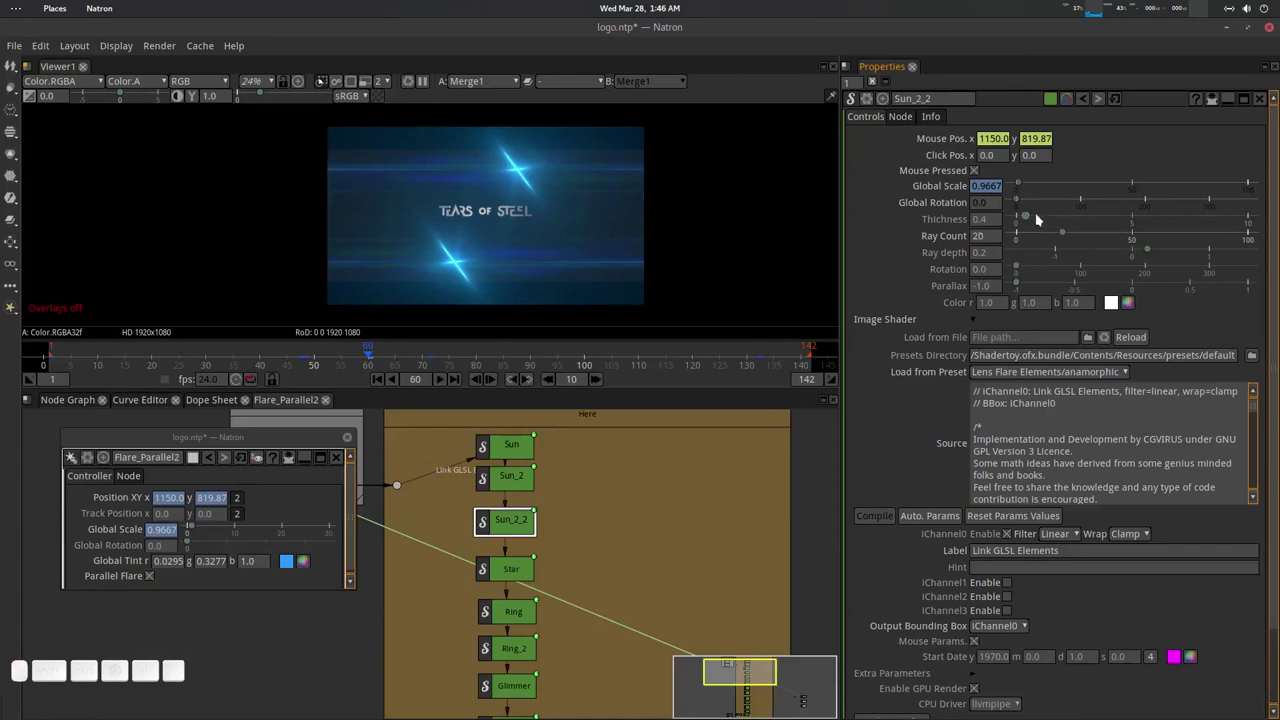
drag(1027, 218, 1000, 245)
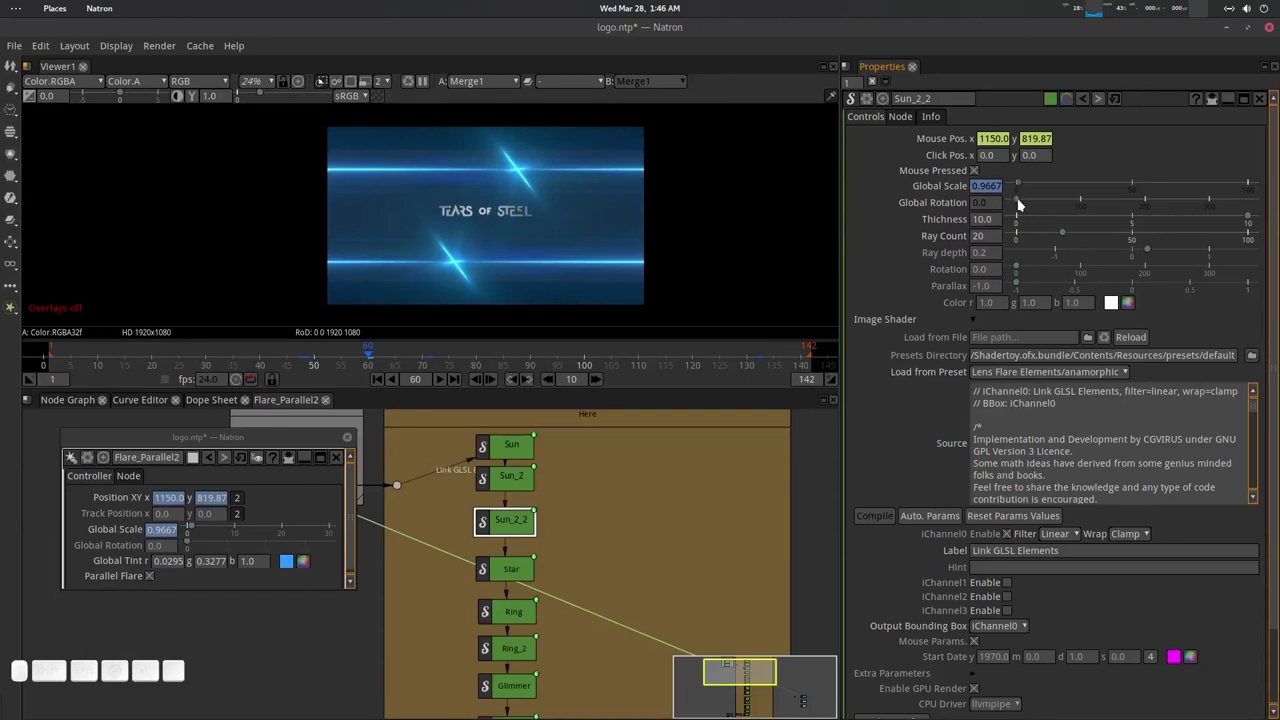
drag(1061, 234, 1062, 266)
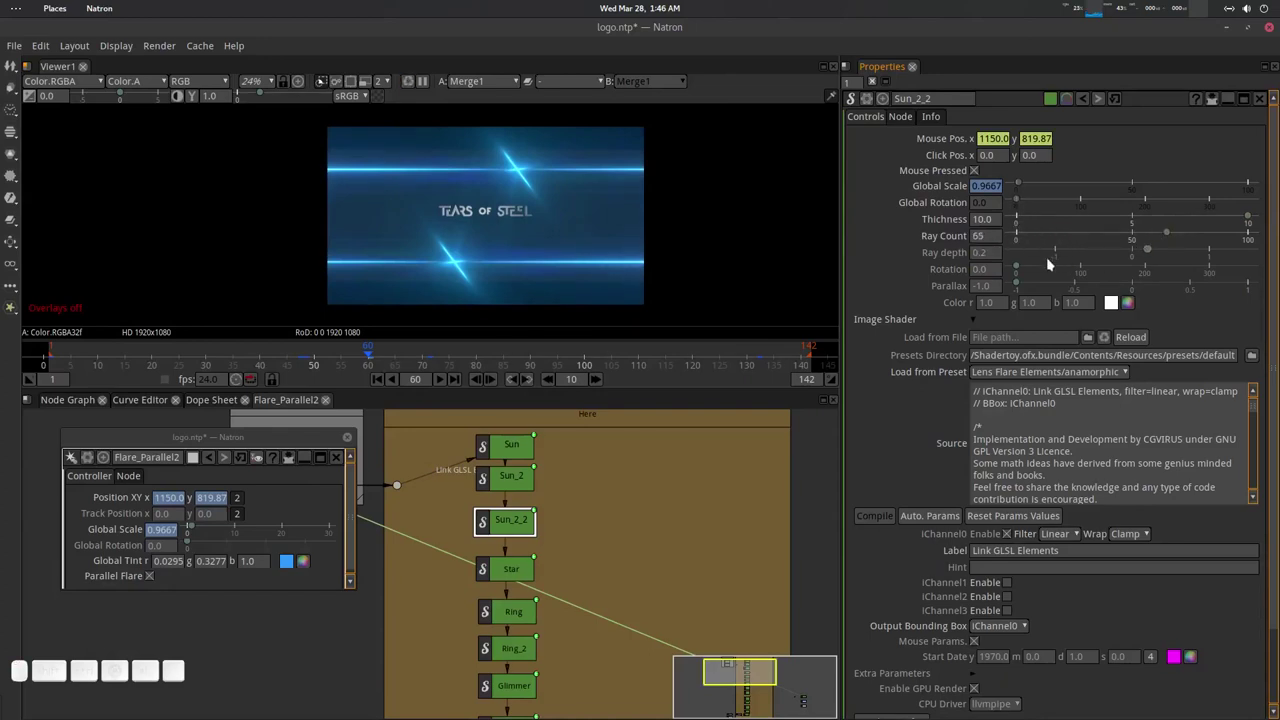
drag(1026, 268, 1105, 258)
drag(1153, 253, 456, 378)
Play the shot from the start to check the streaks.
click(377, 382)
click(442, 385)
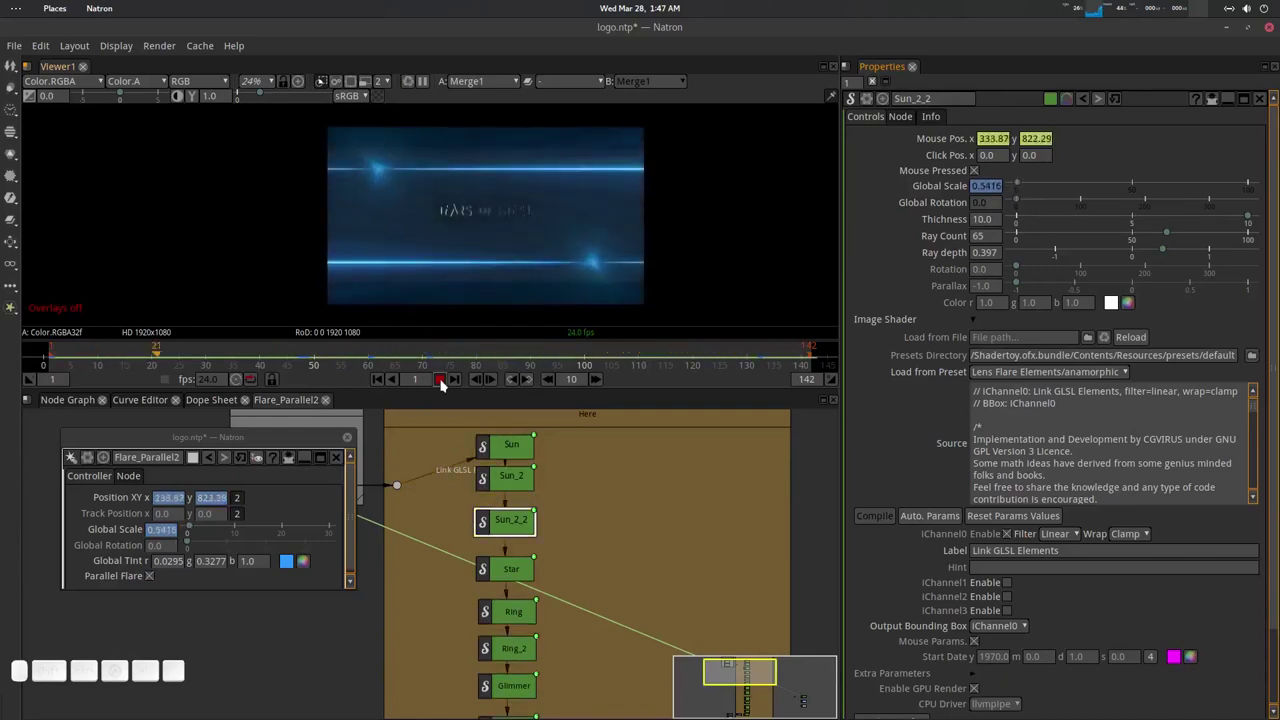
Stop playback at frame 48 and select through the flare group's nodes.
click(442, 385)
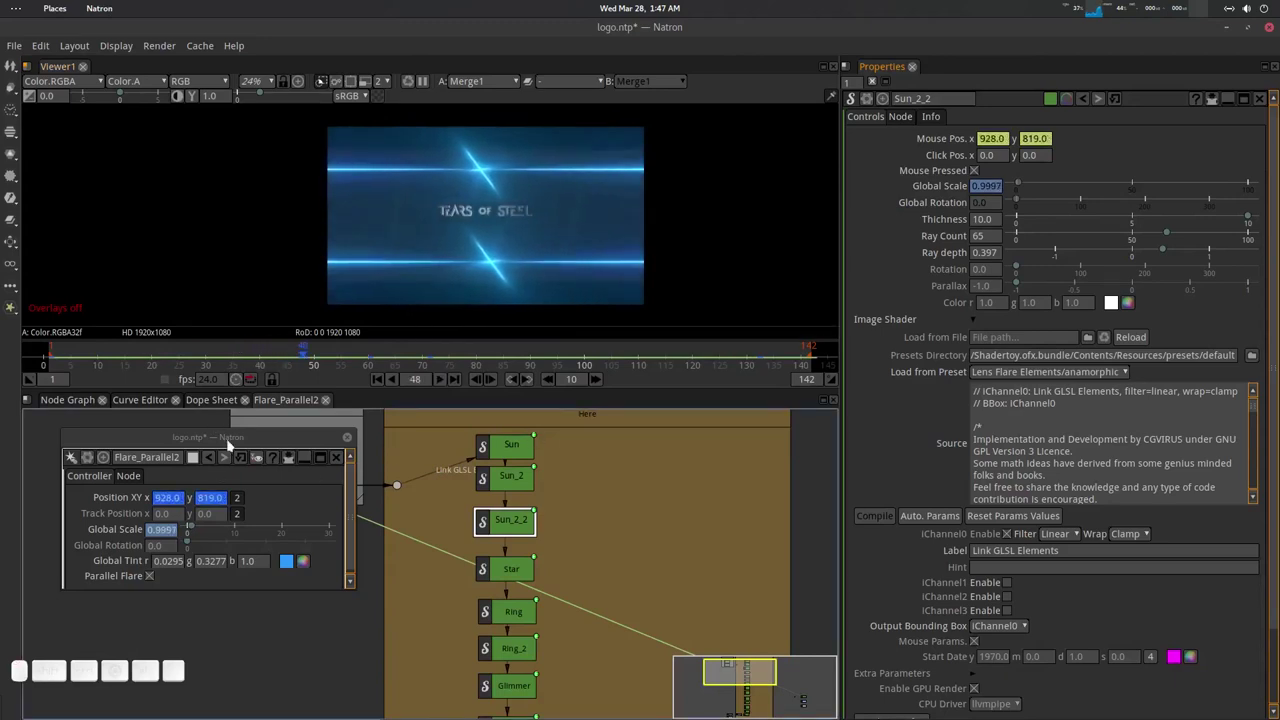
click(521, 500)
click(579, 495)
click(638, 506)
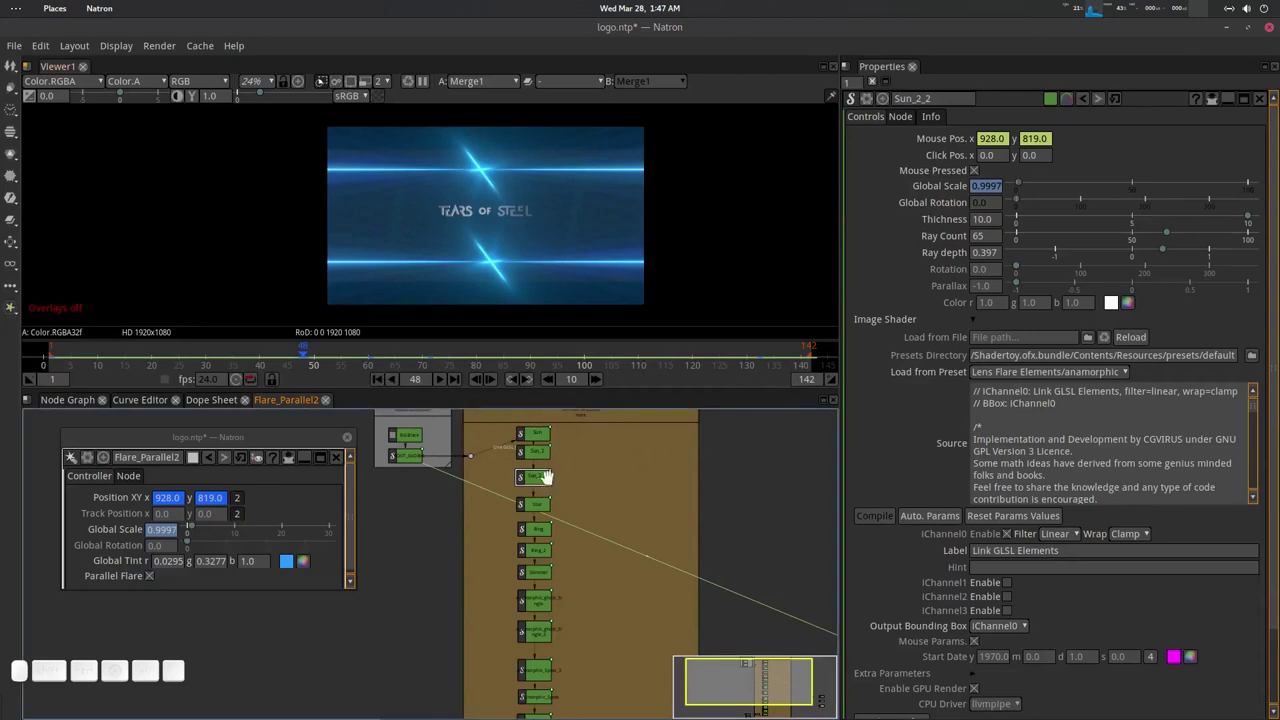
click(551, 473)
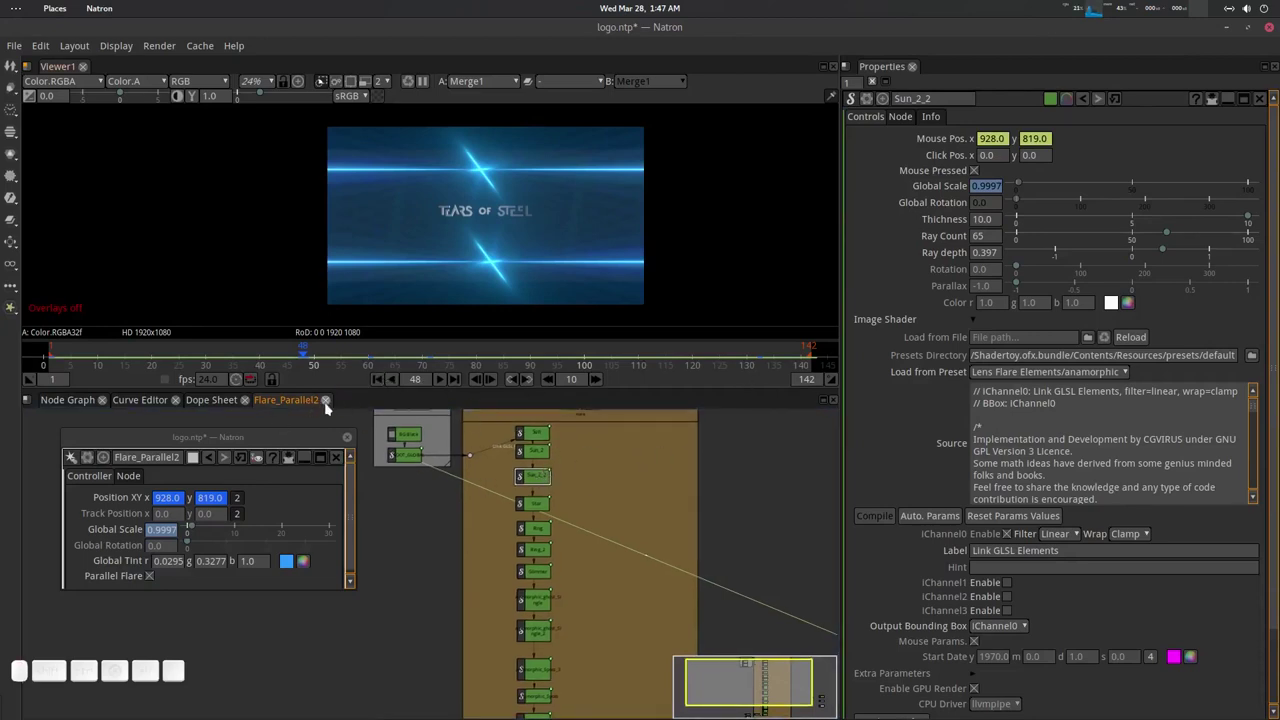
Close the Flare_Parallel2 inner graph tab and the Sun_2_2 properties panel.
click(334, 400)
click(634, 477)
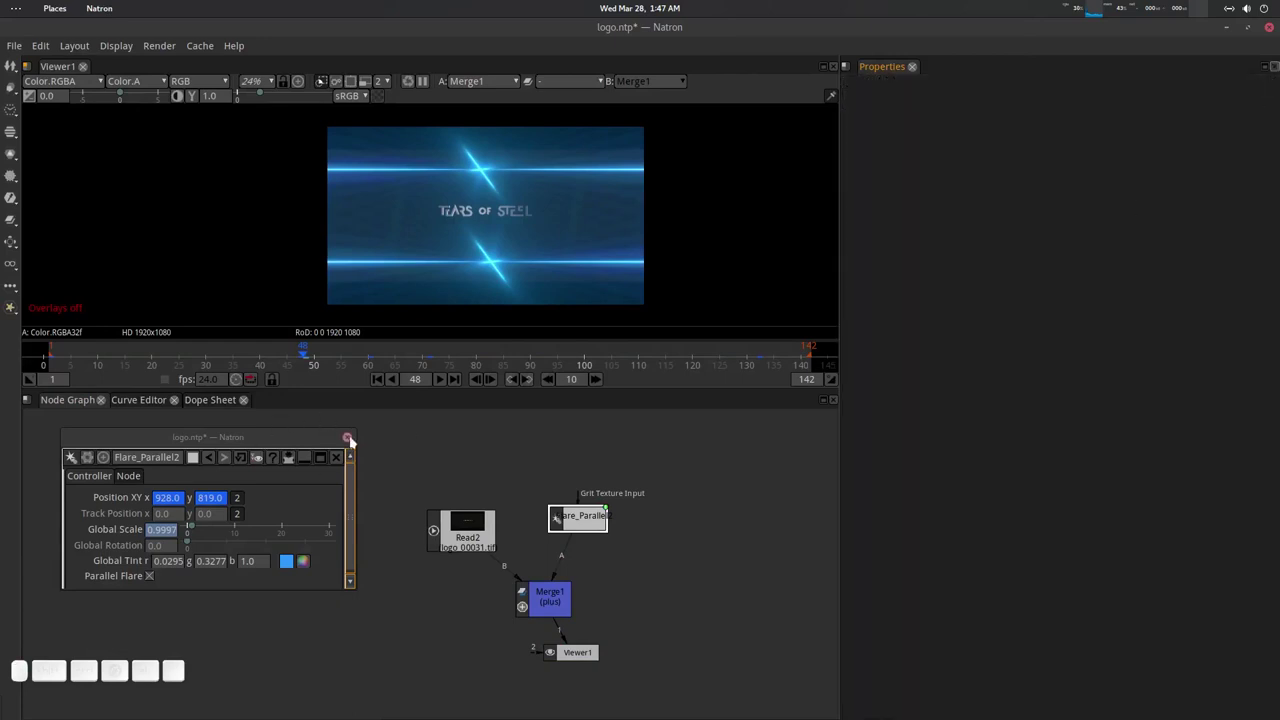
Bring the viewer back, save the project and restore the default workspace layout.
click(350, 443)
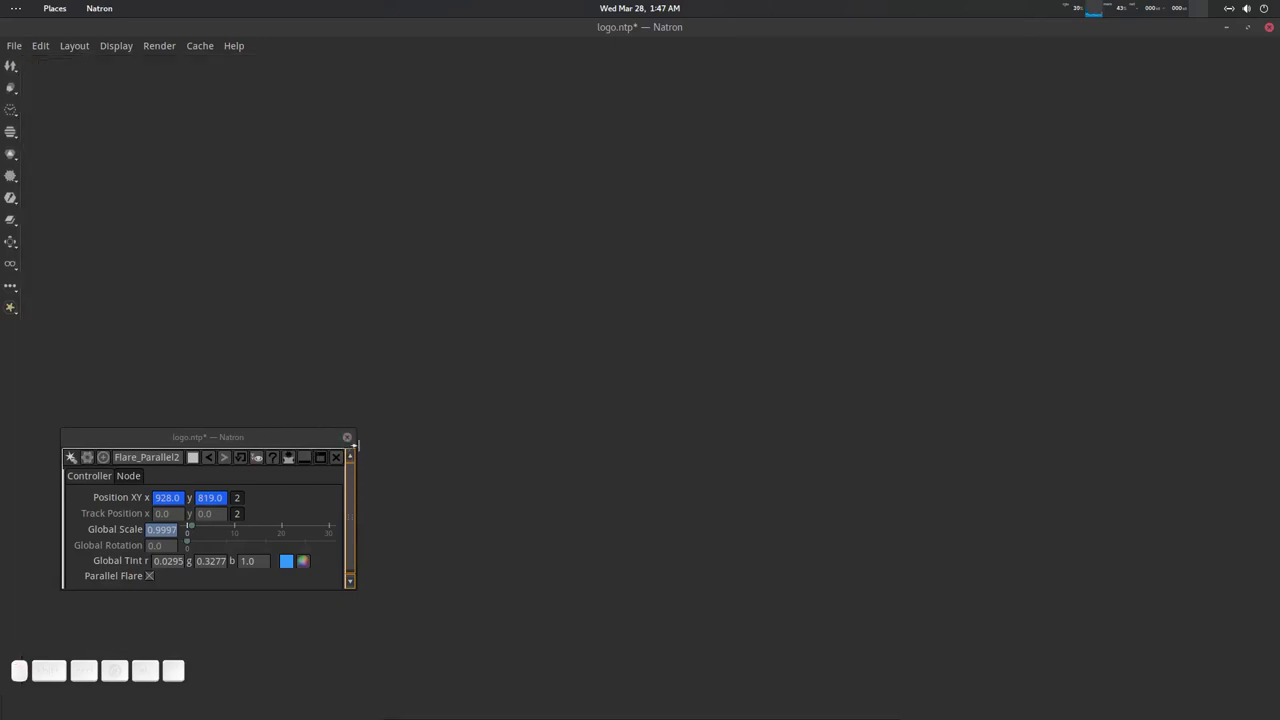
click(351, 438)
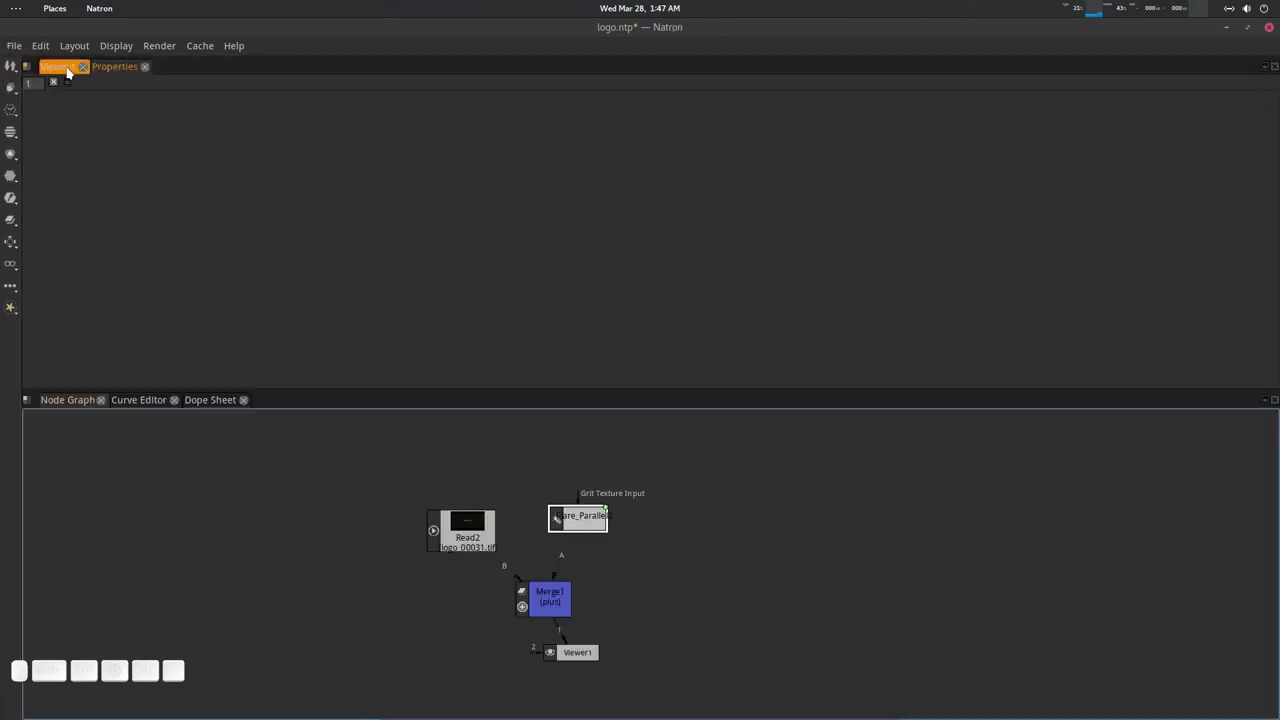
click(69, 71)
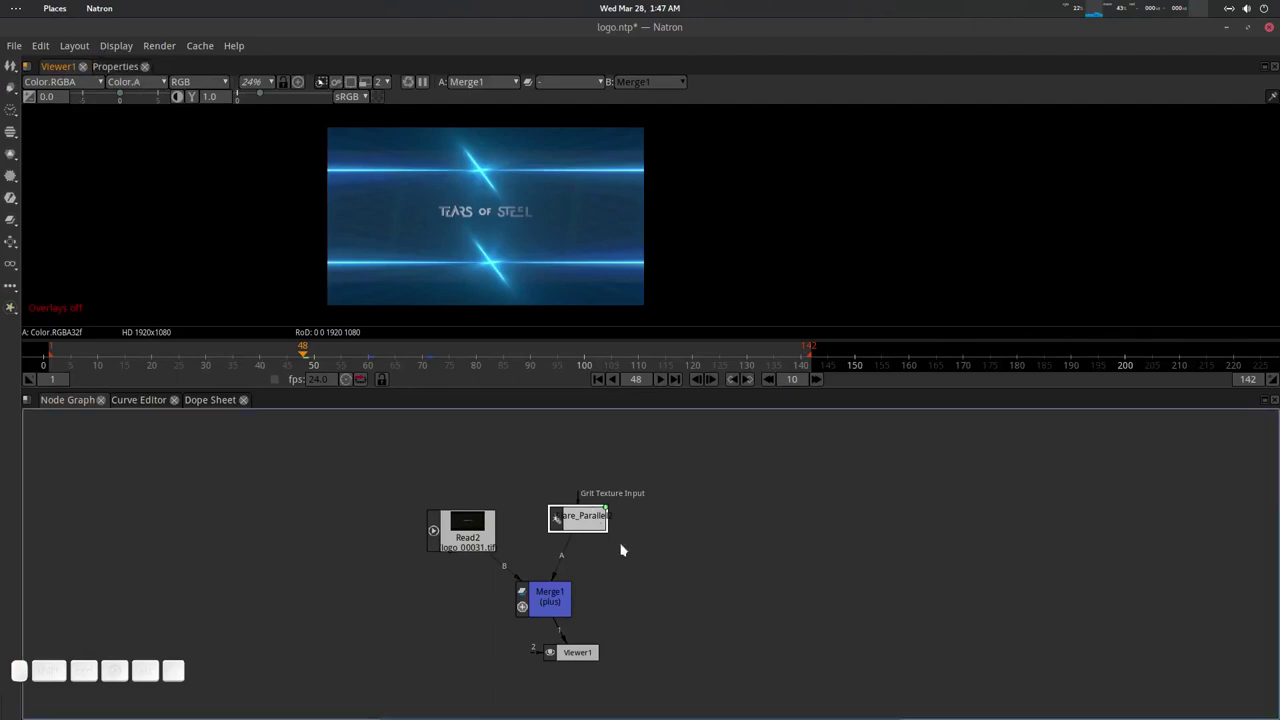
click(698, 543)
click(125, 55)
click(123, 99)
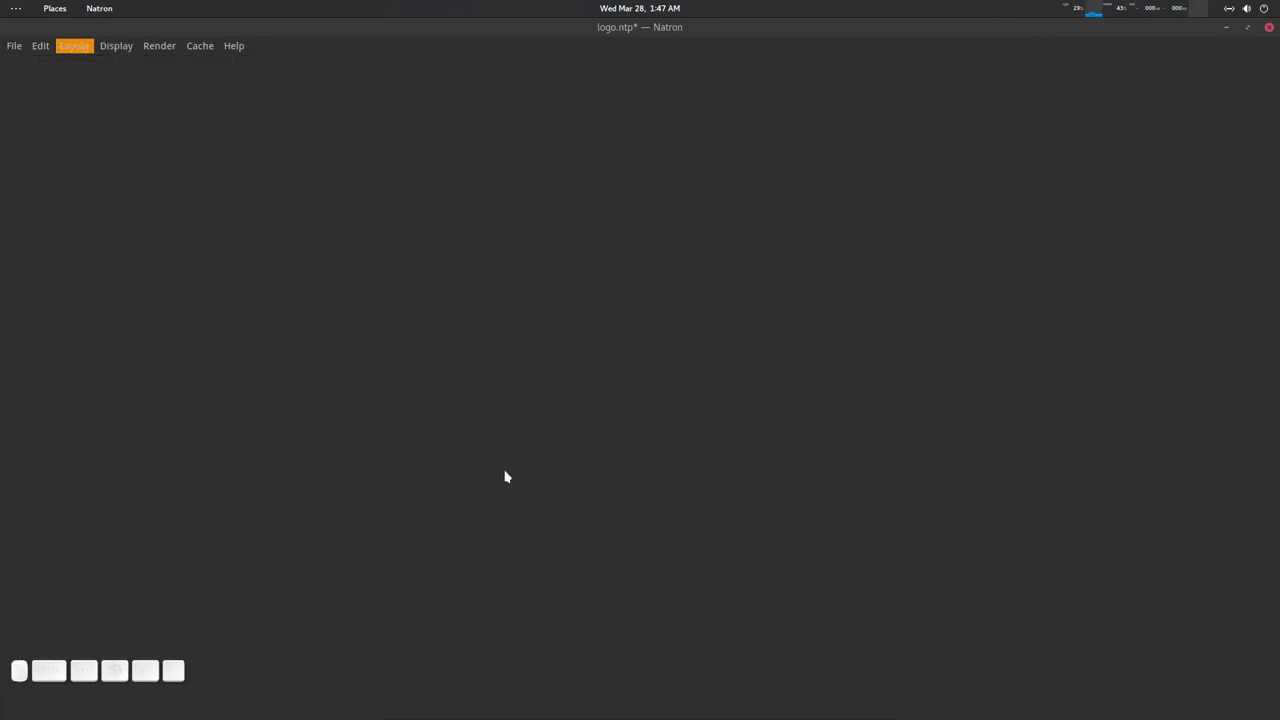
click(591, 479)
key(ctrl+s)
click(536, 508)
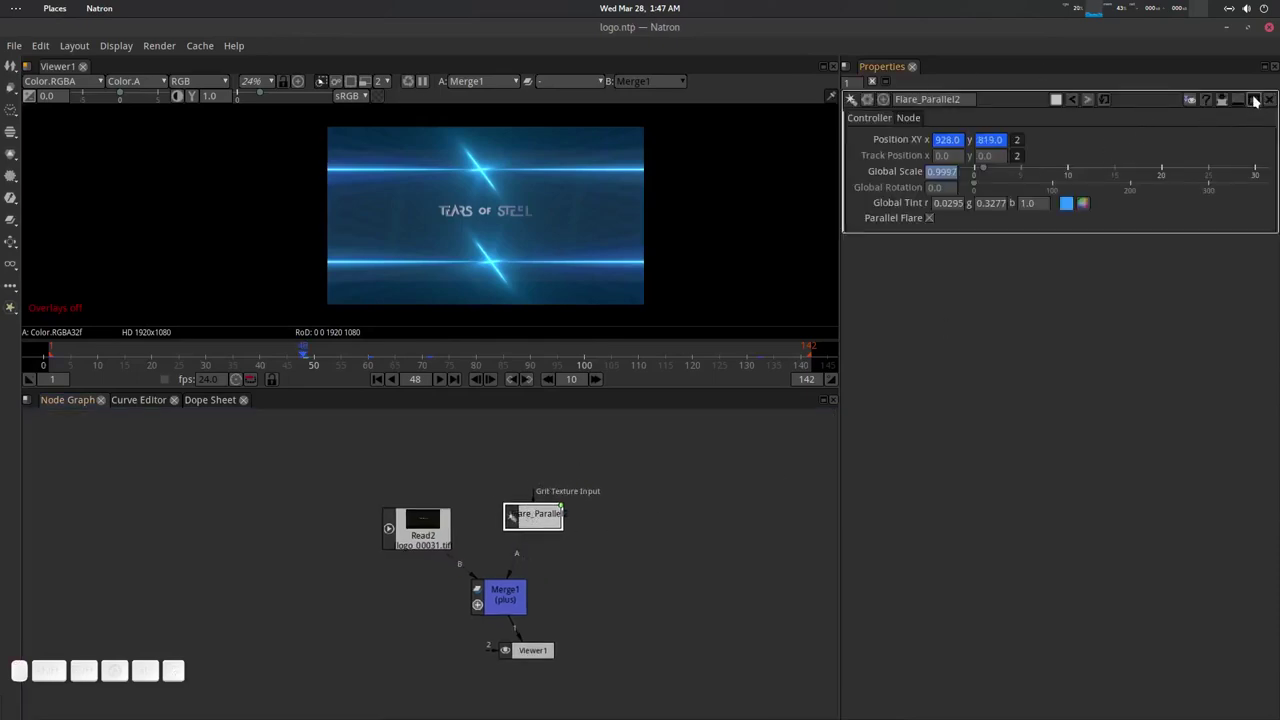
Float the Flare_Parallel2 properties, show its overlay handle and nudge the flare position.
click(1260, 98)
click(537, 239)
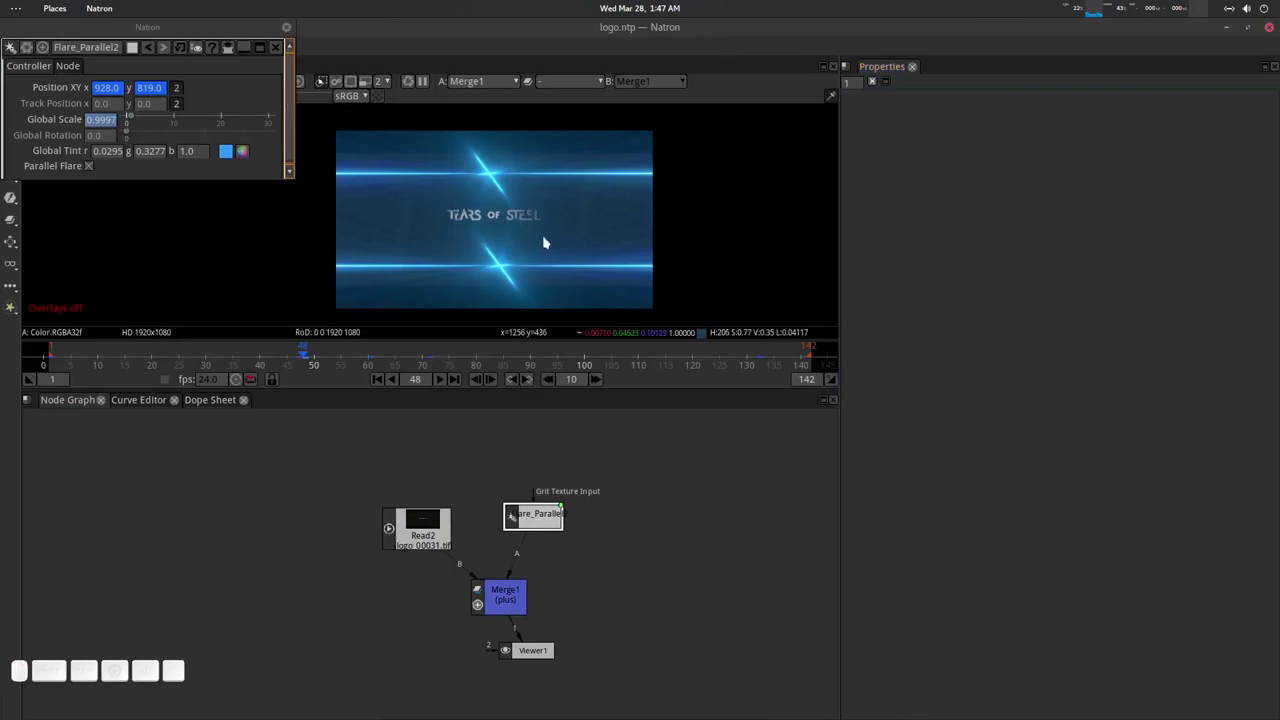
key(o)
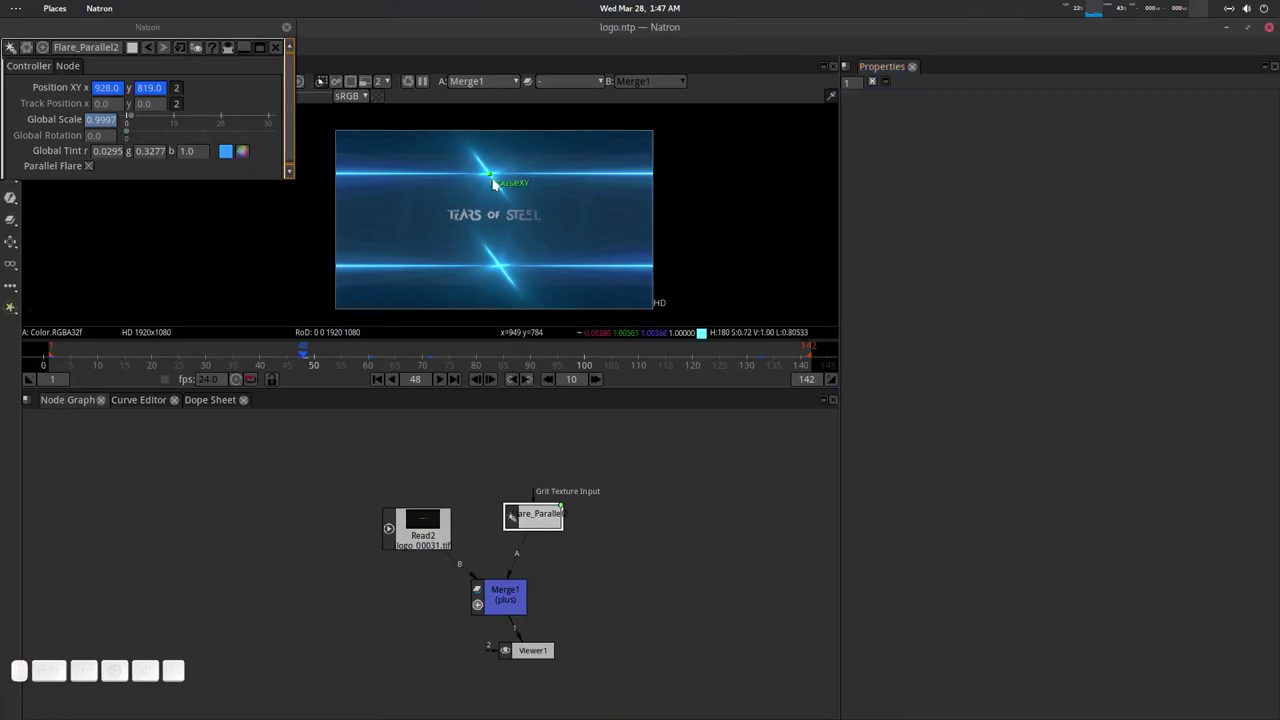
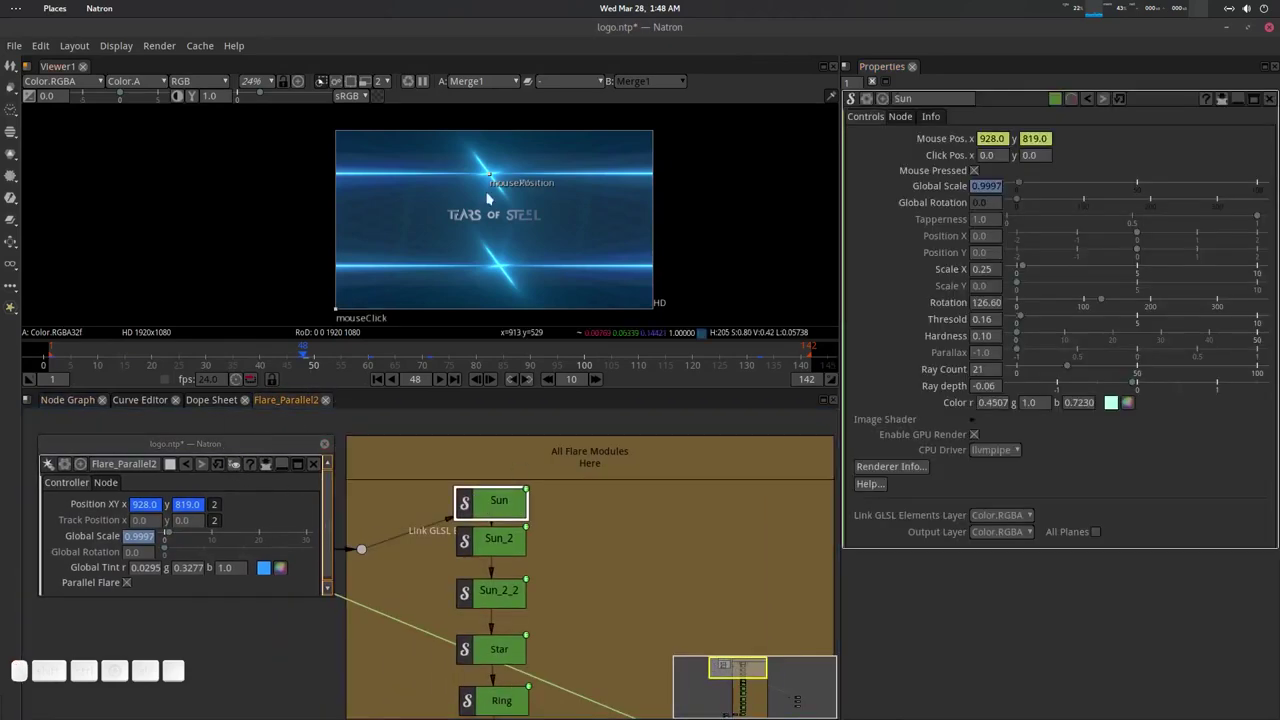
drag(493, 180, 544, 243)
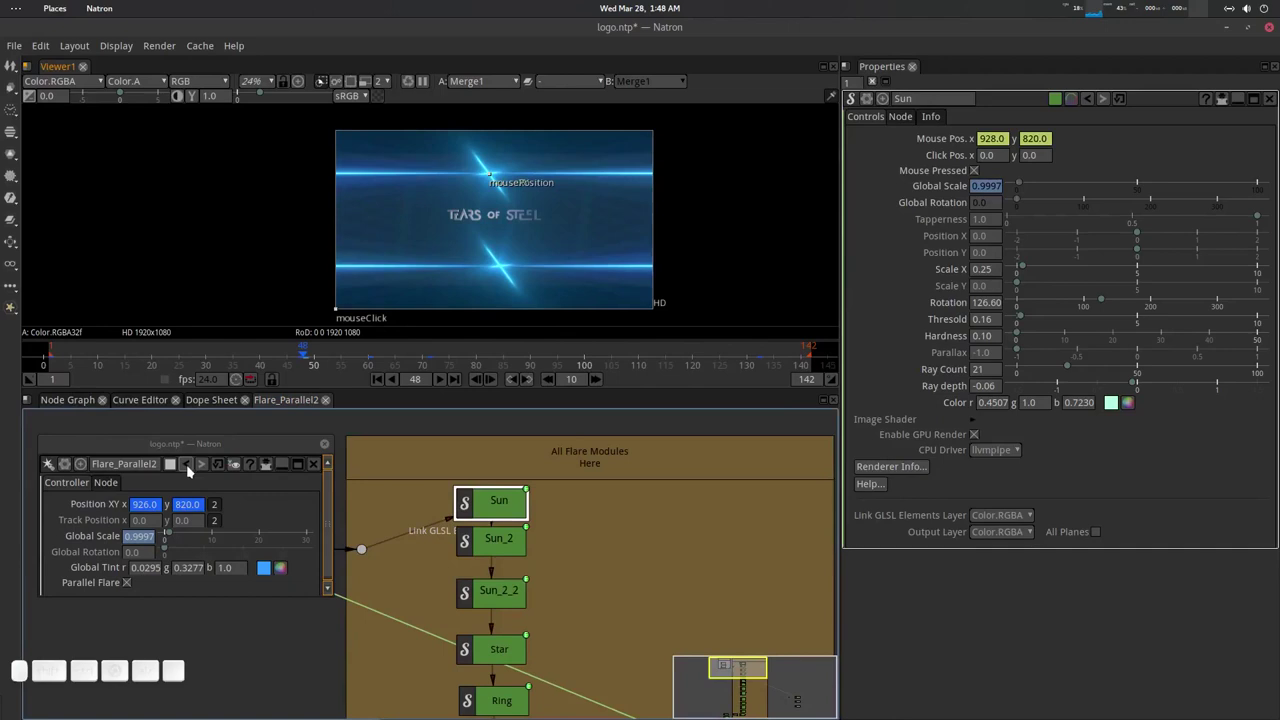
Test a paler Global Tint, revert to the original blue, and scrub to frame 31.
click(193, 468)
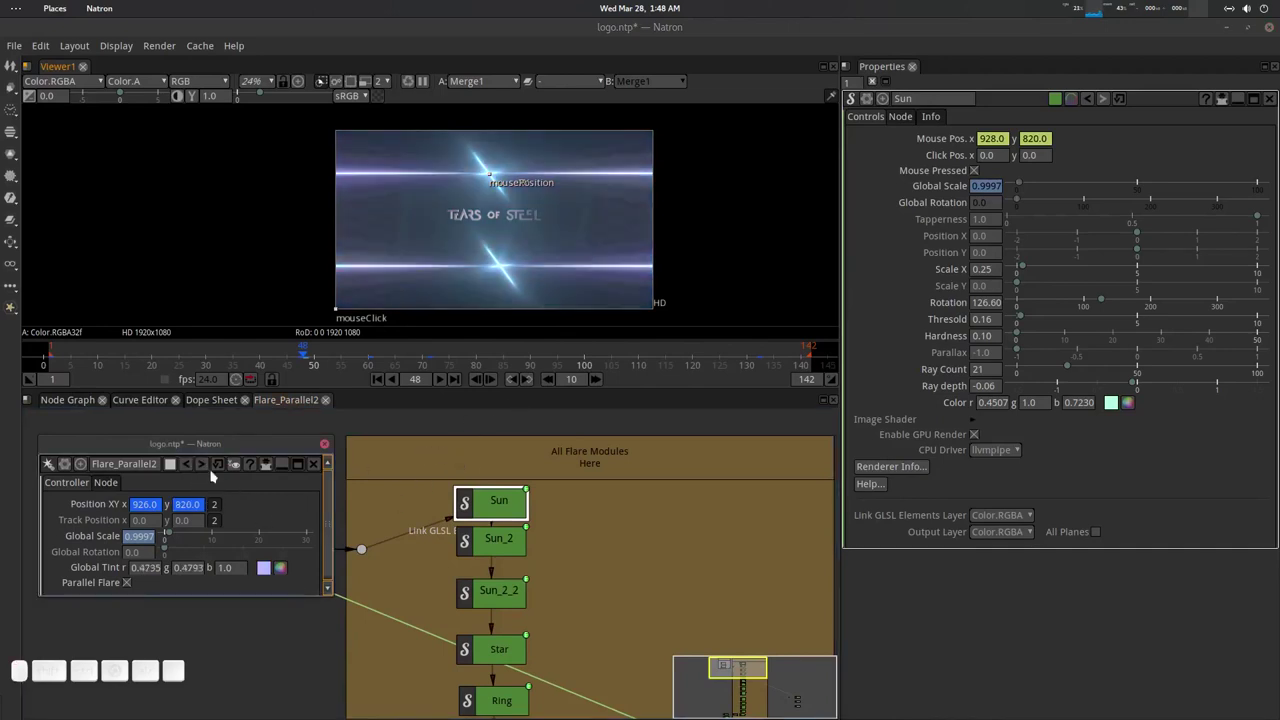
click(205, 465)
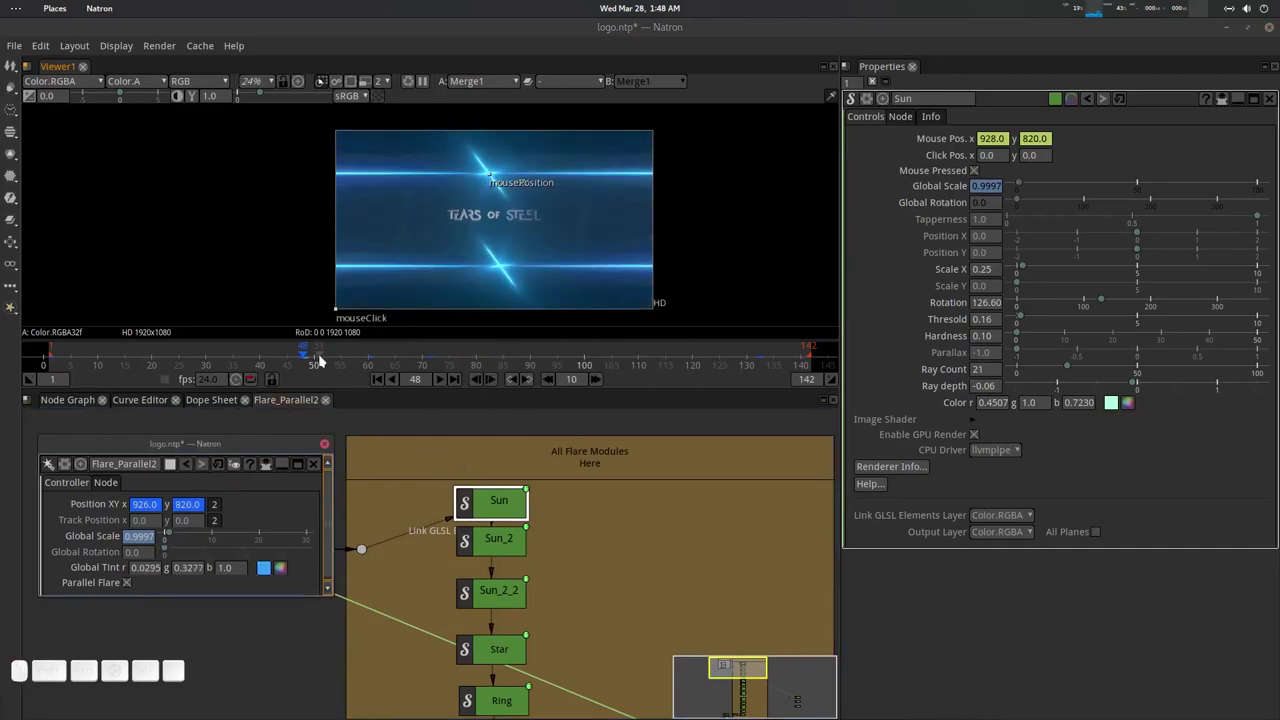
drag(320, 351, 406, 471)
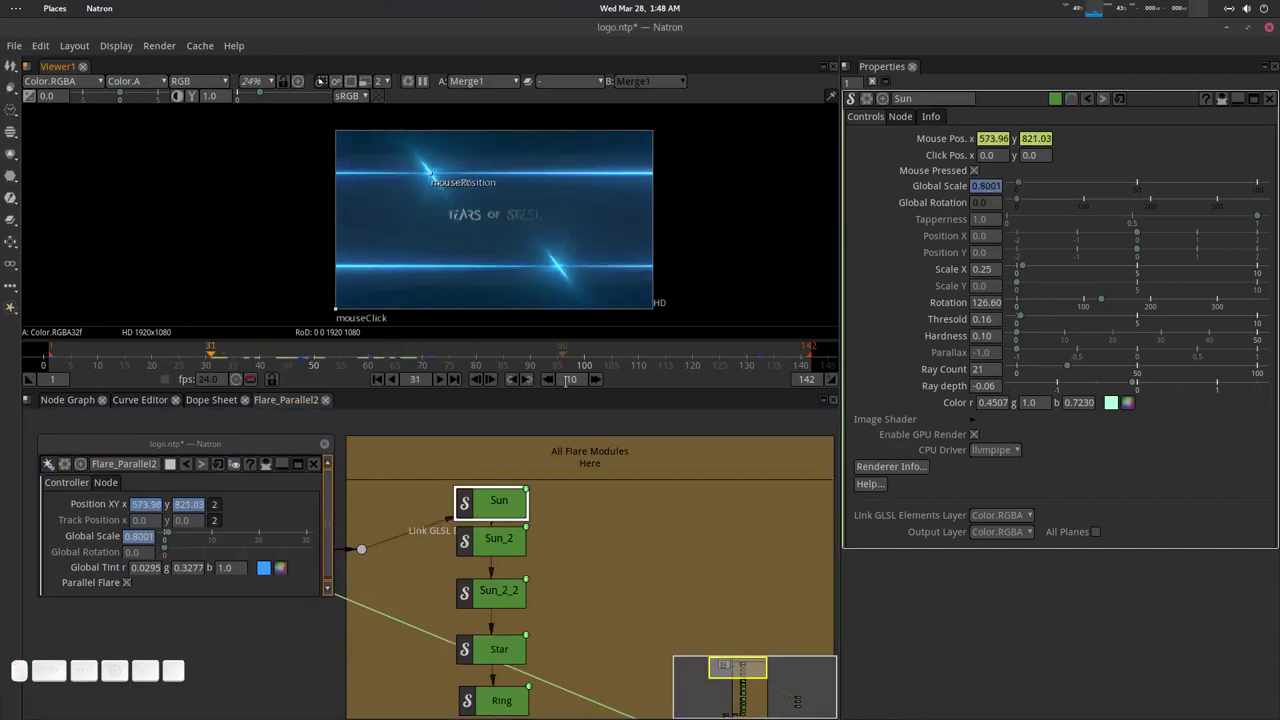
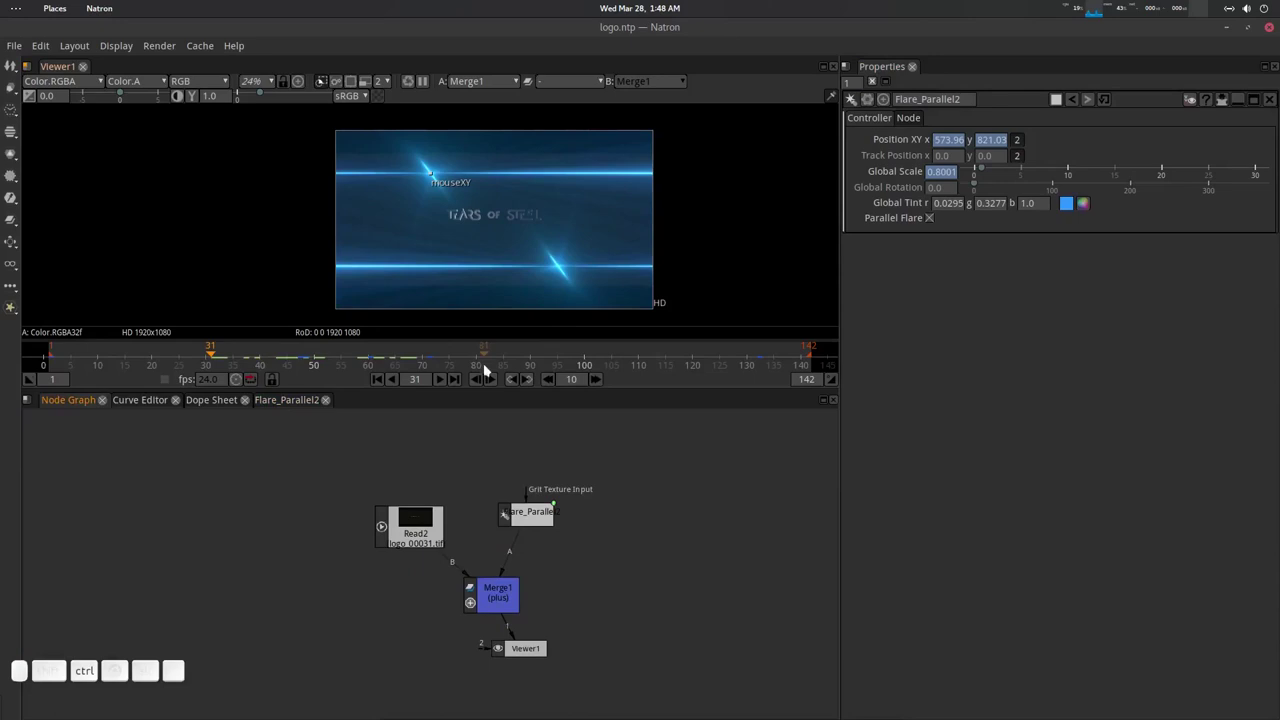
Save the project and play the flare animation forward over the title, then stop it.
middle_click(547, 195)
key(o)
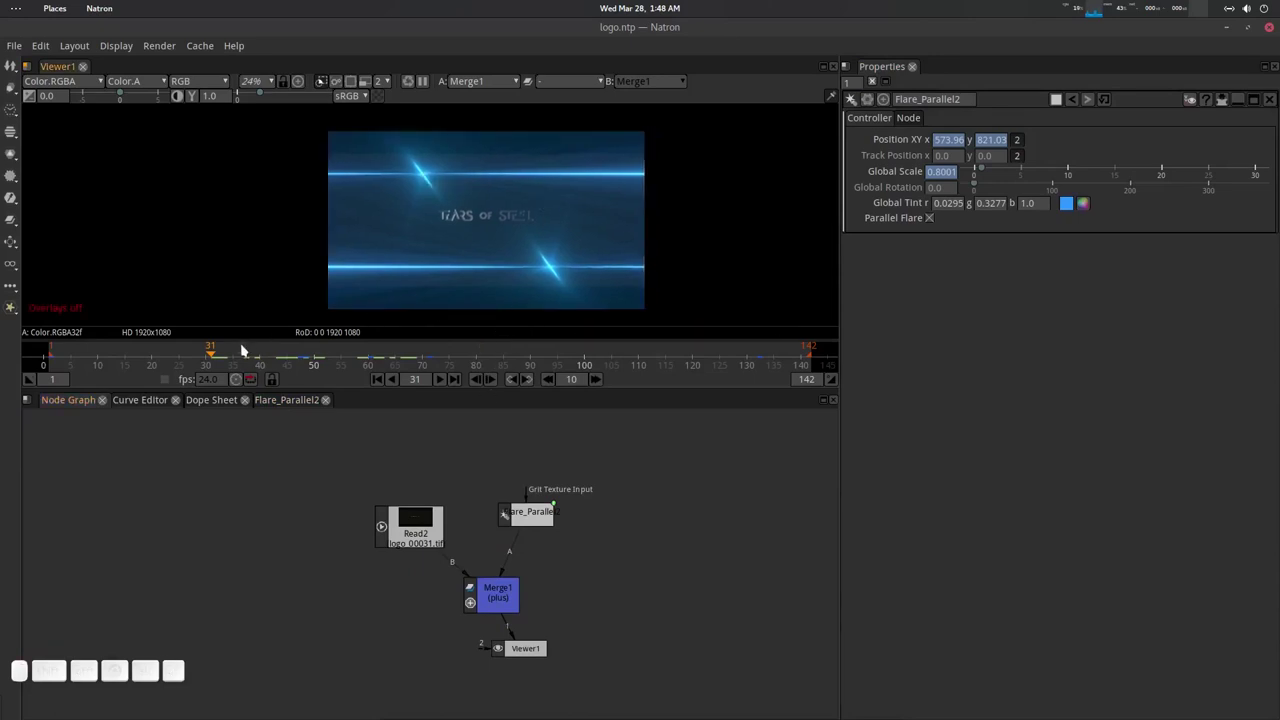
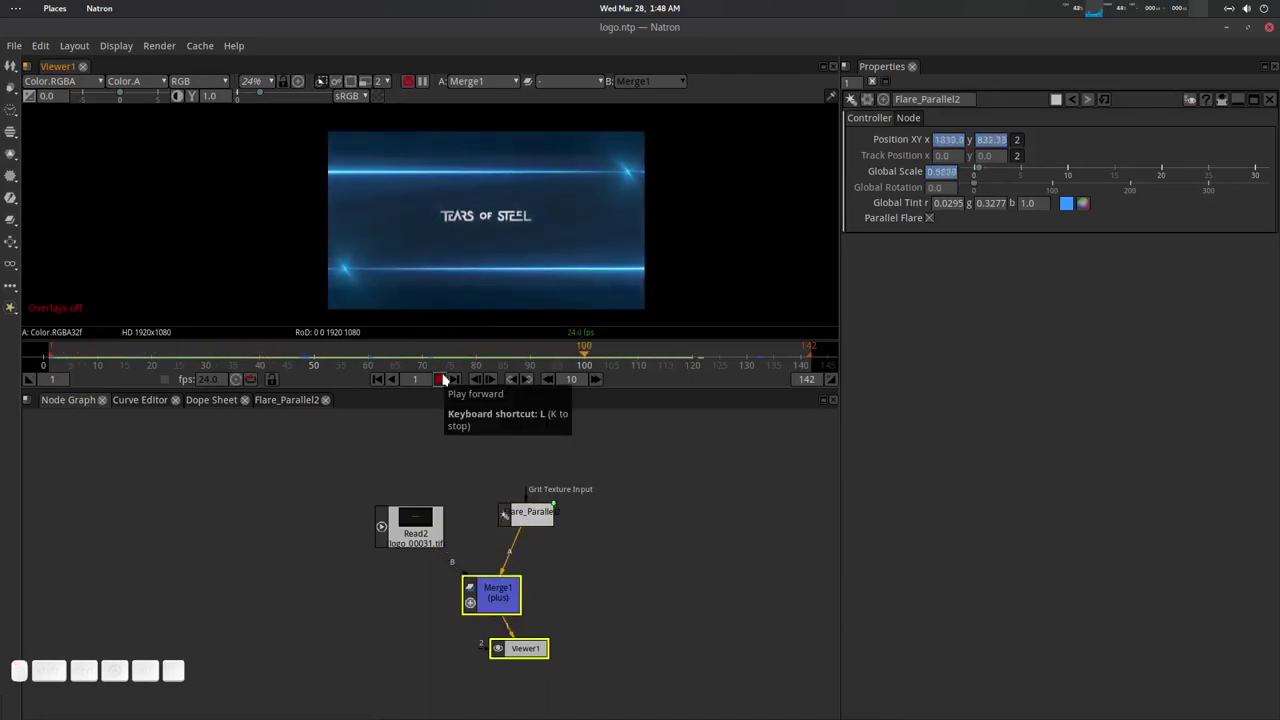
click(447, 378)
click(677, 486)
key(ctrl+s)
Look at the Open Recent project list and dismiss it without choosing anything.
click(18, 48)
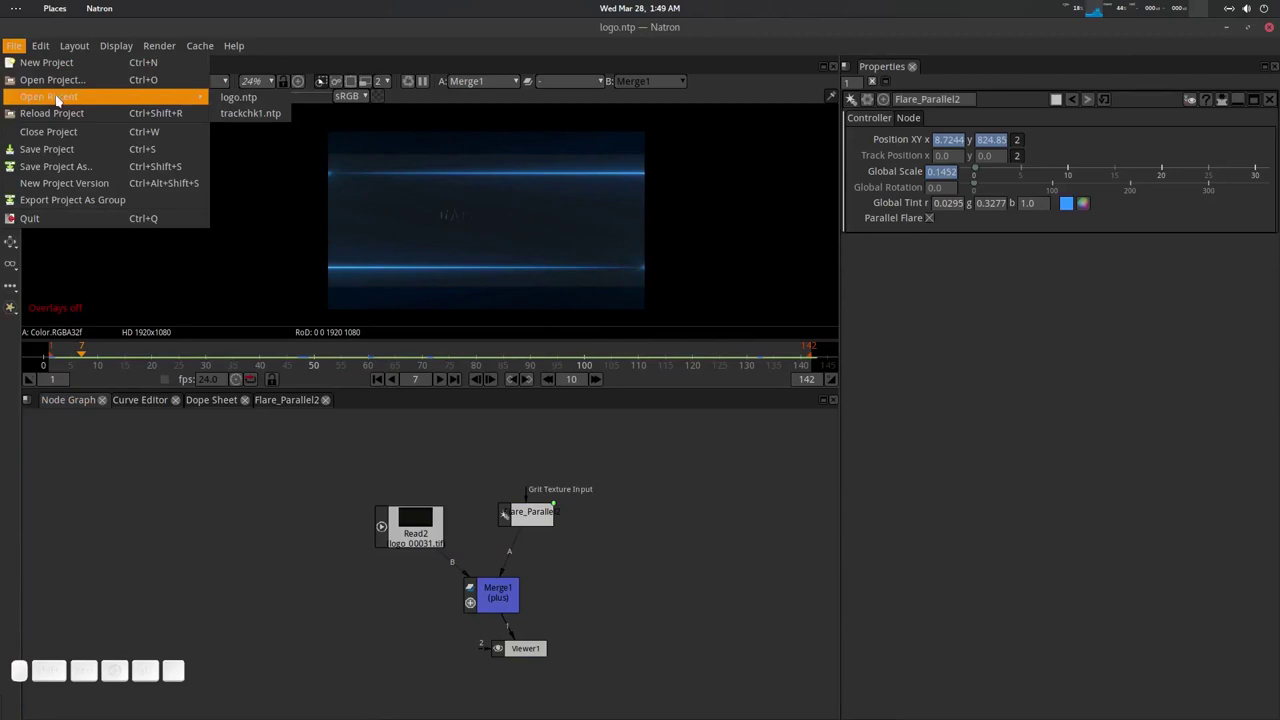
click(226, 99)
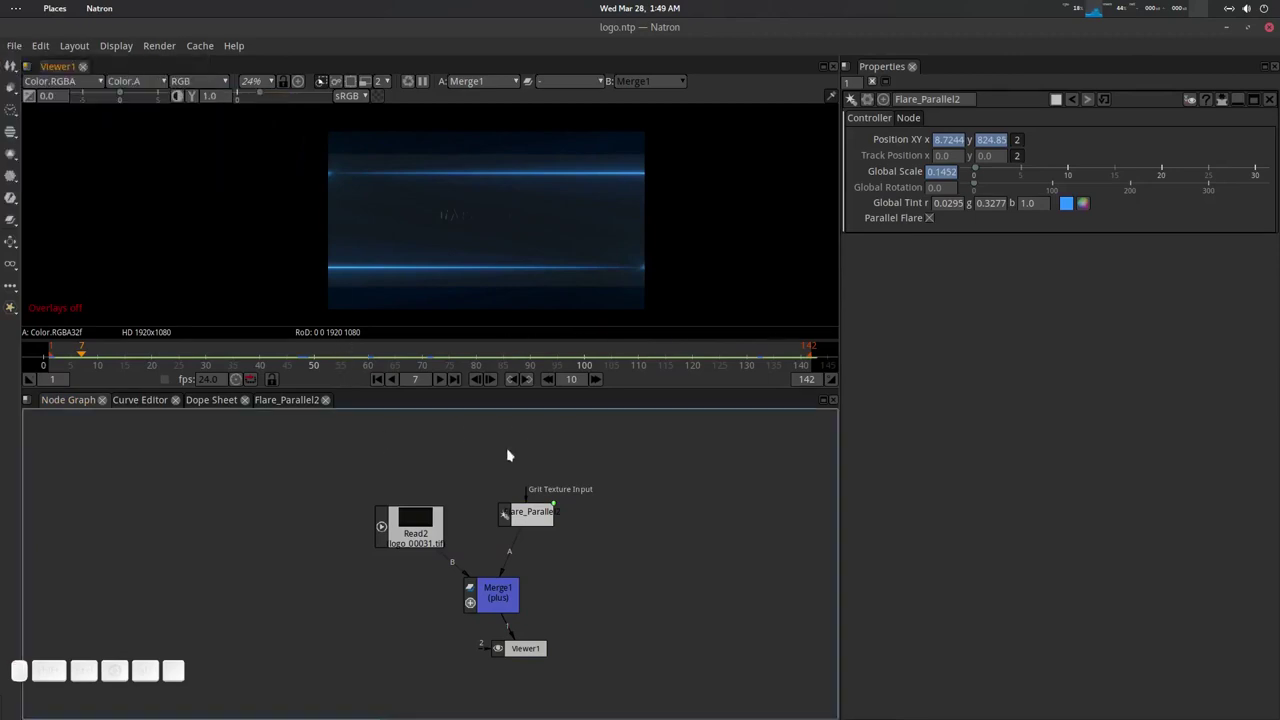
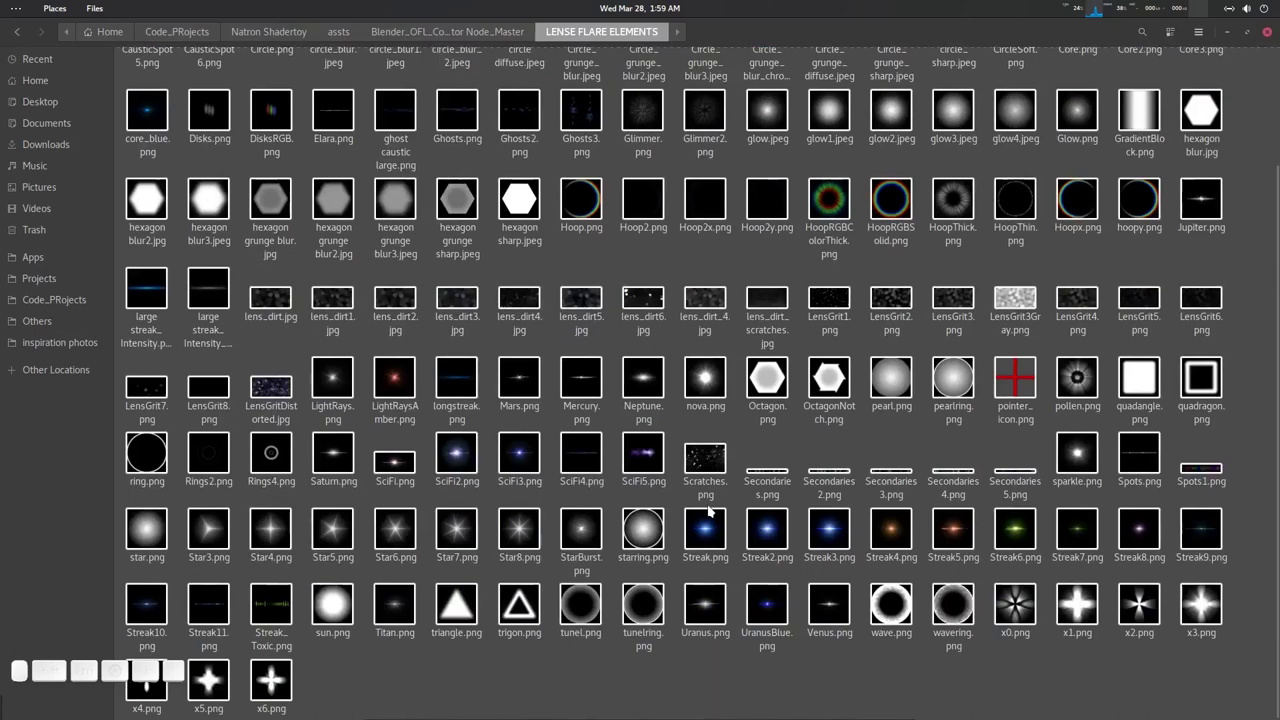
Preview lens_dirt_4 and lens_dirt4 in Shotwell, closing each preview.
scroll(up, 3)
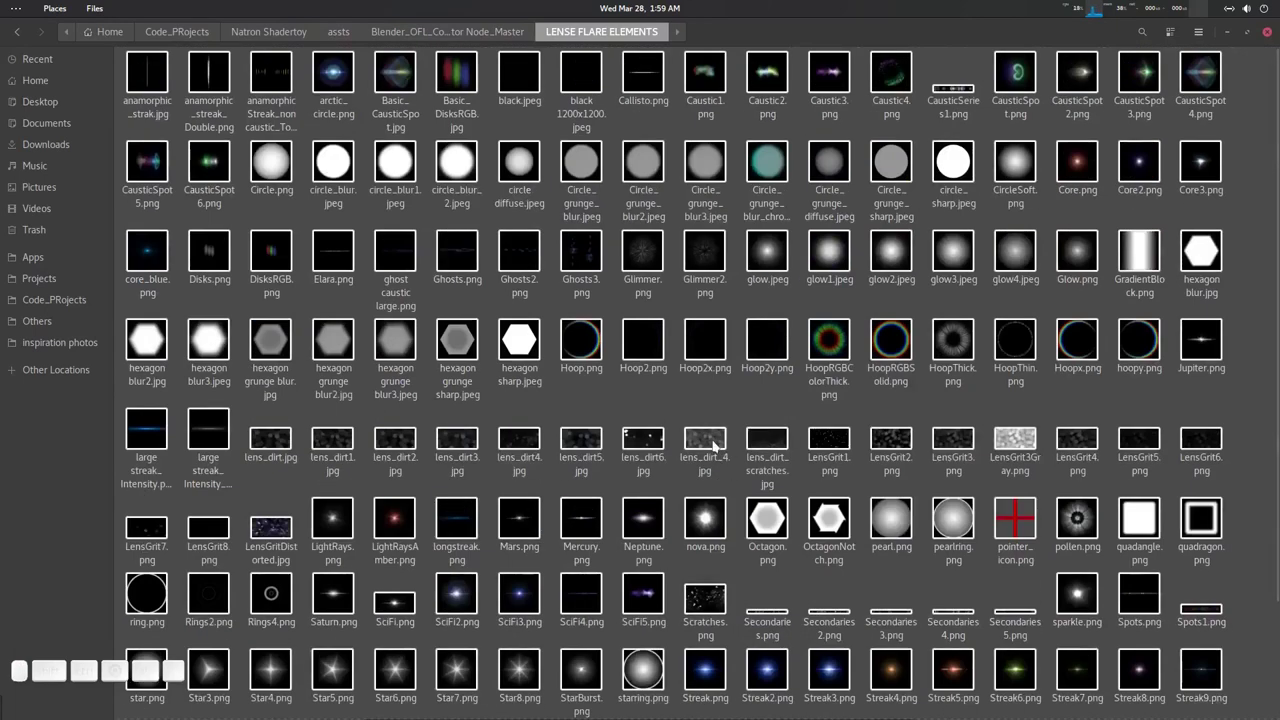
click(706, 515)
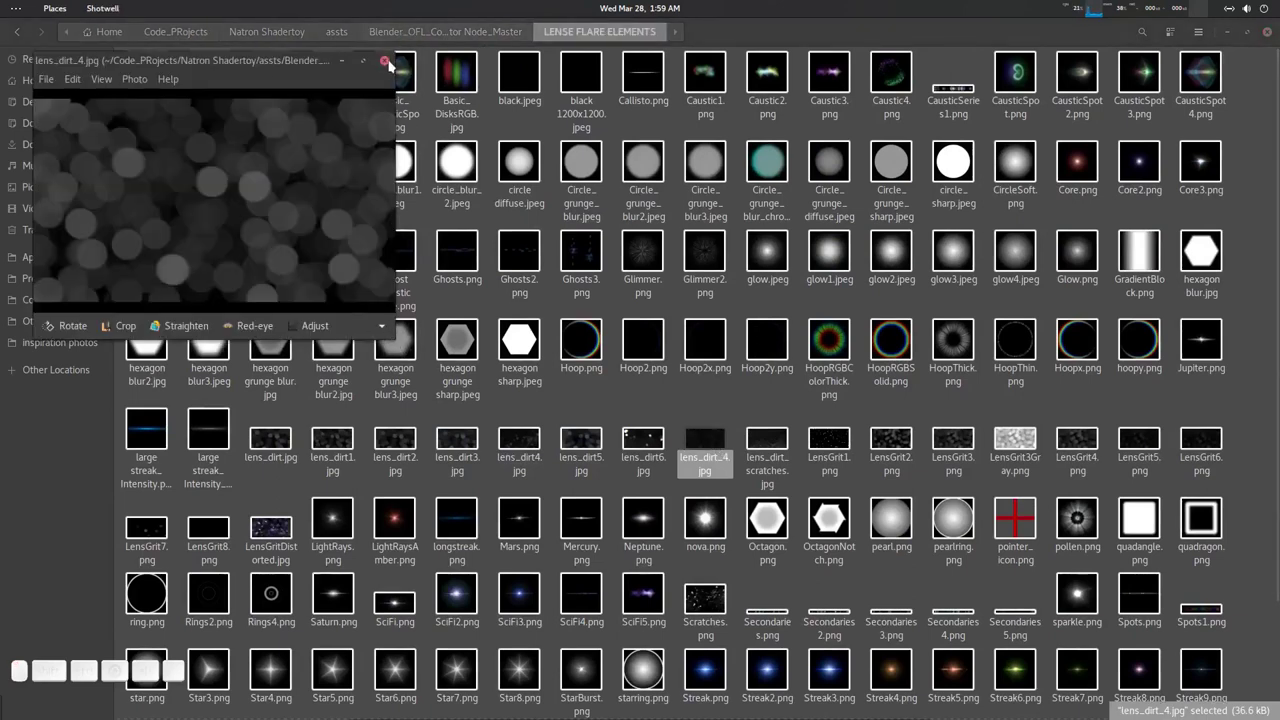
click(526, 327)
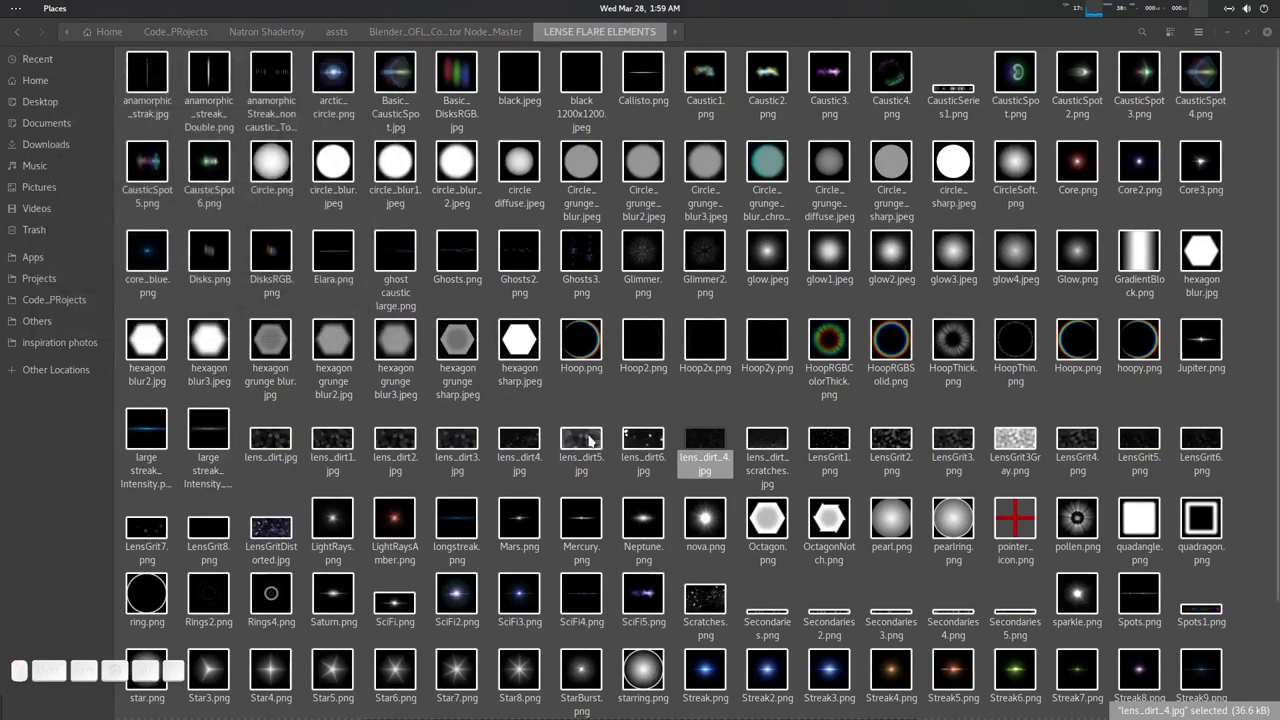
click(404, 152)
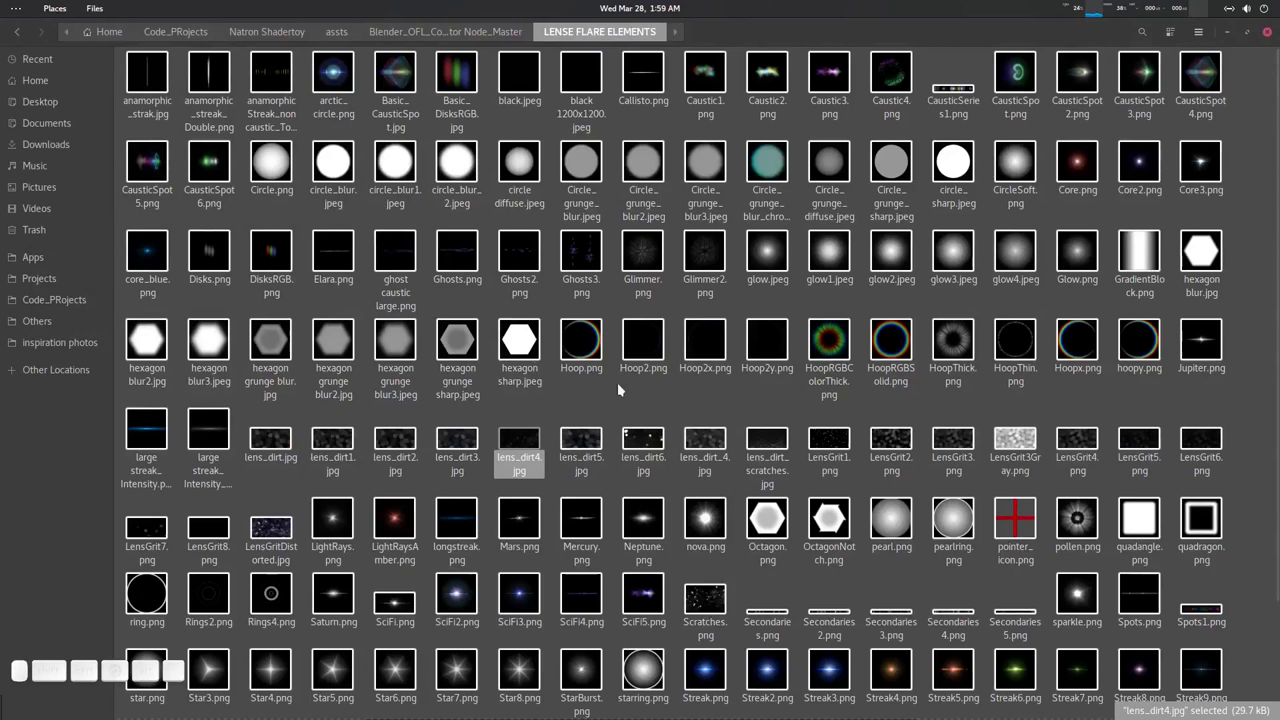
click(404, 151)
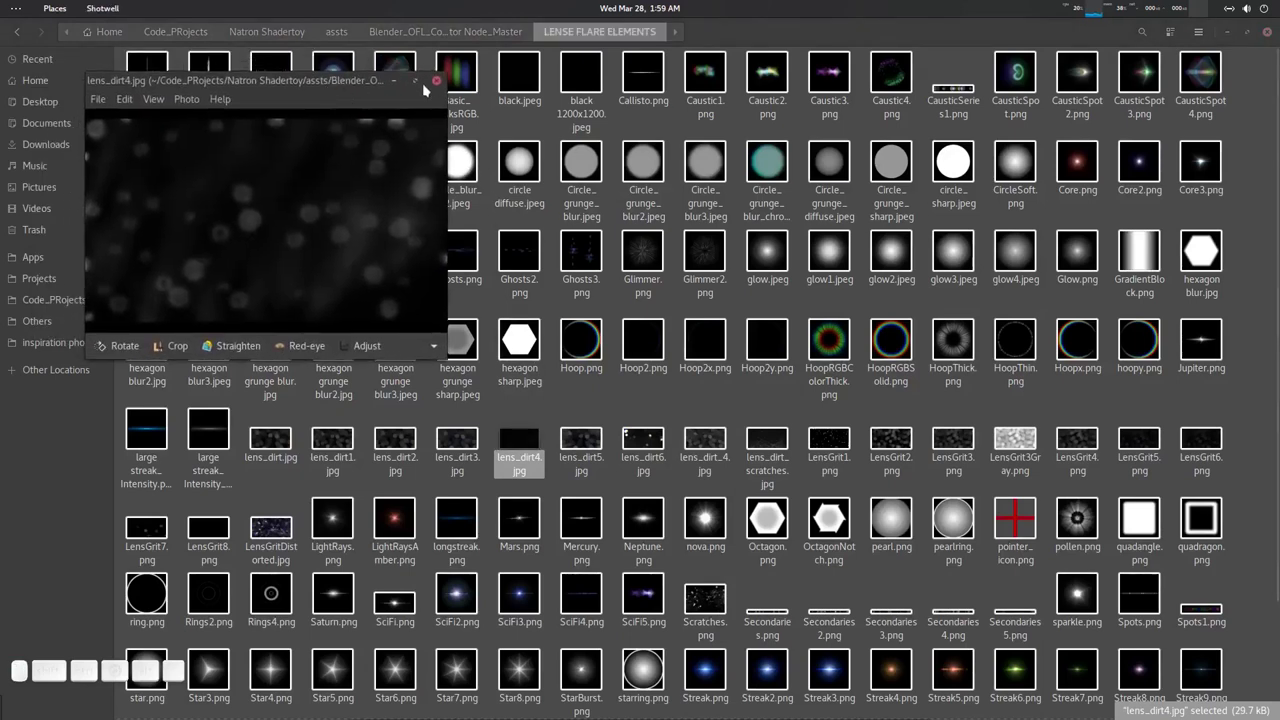
click(445, 84)
Preview lens_dirt3, close it, then leave lens_dirt.jpg shown in the preview.
click(477, 444)
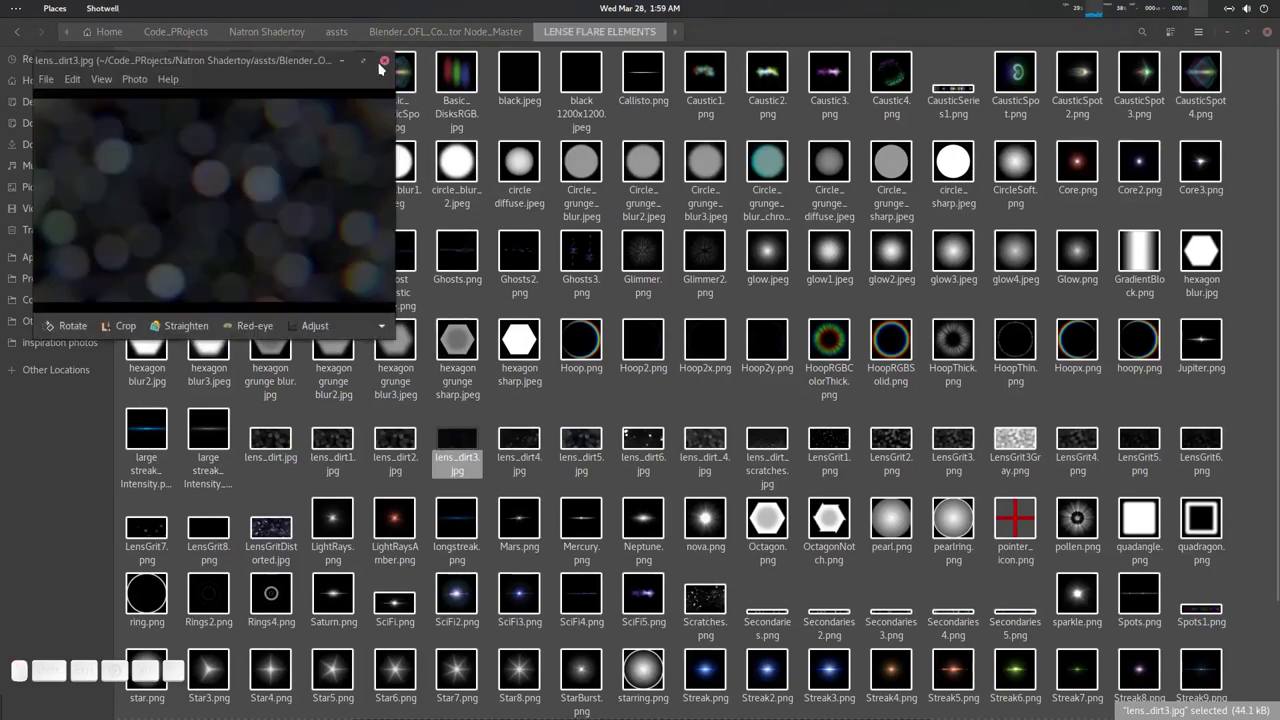
click(390, 59)
click(385, 67)
click(289, 448)
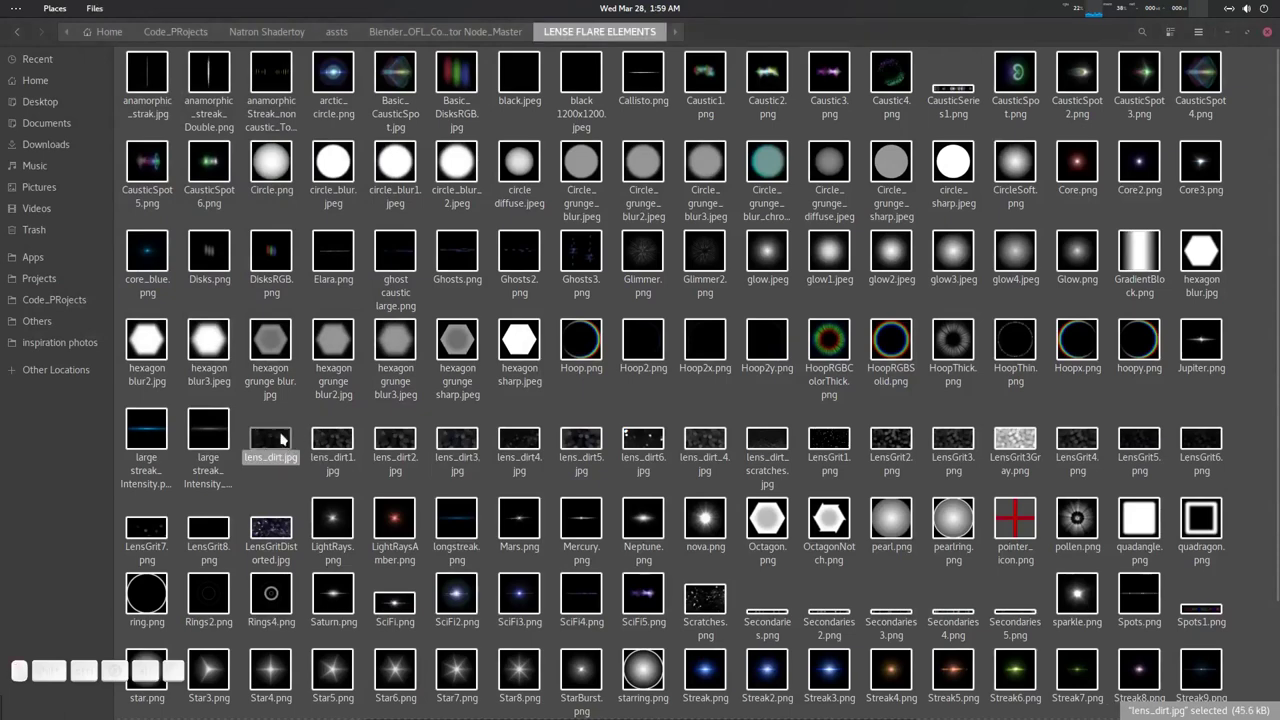
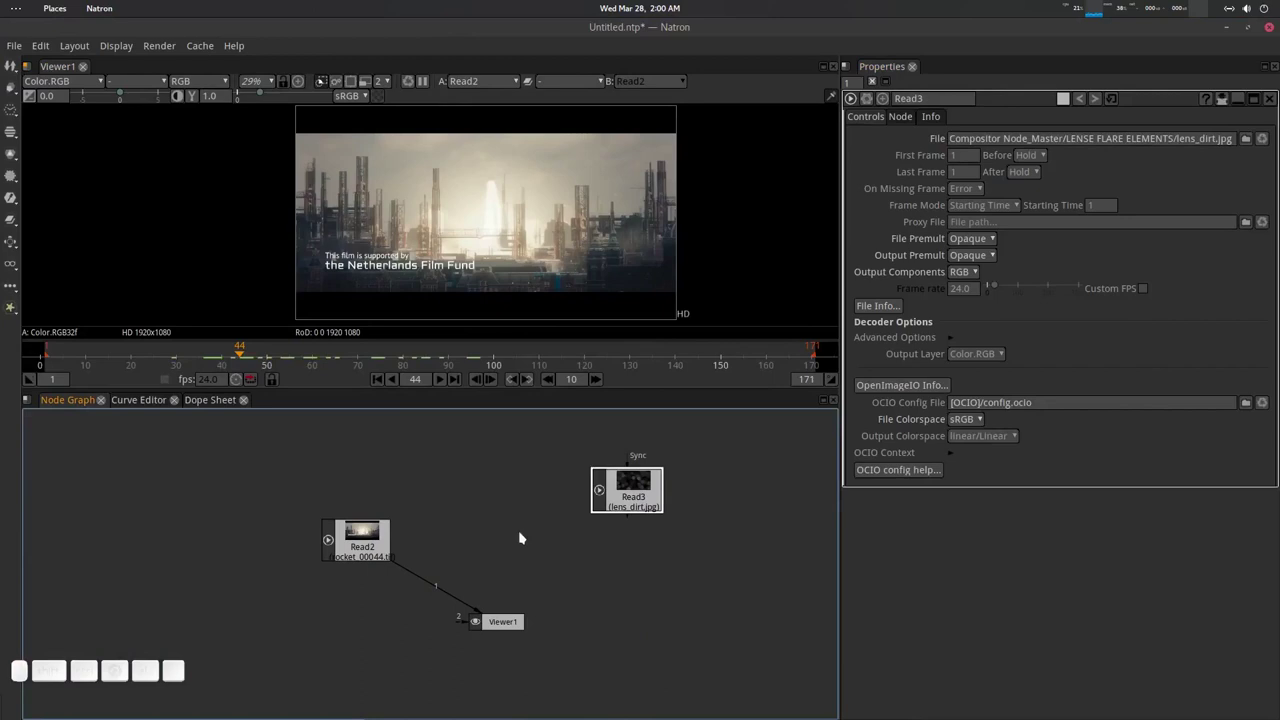
Review the viewer, lens_dirt read and footage read nodes in the graph.
click(503, 624)
middle_click(514, 590)
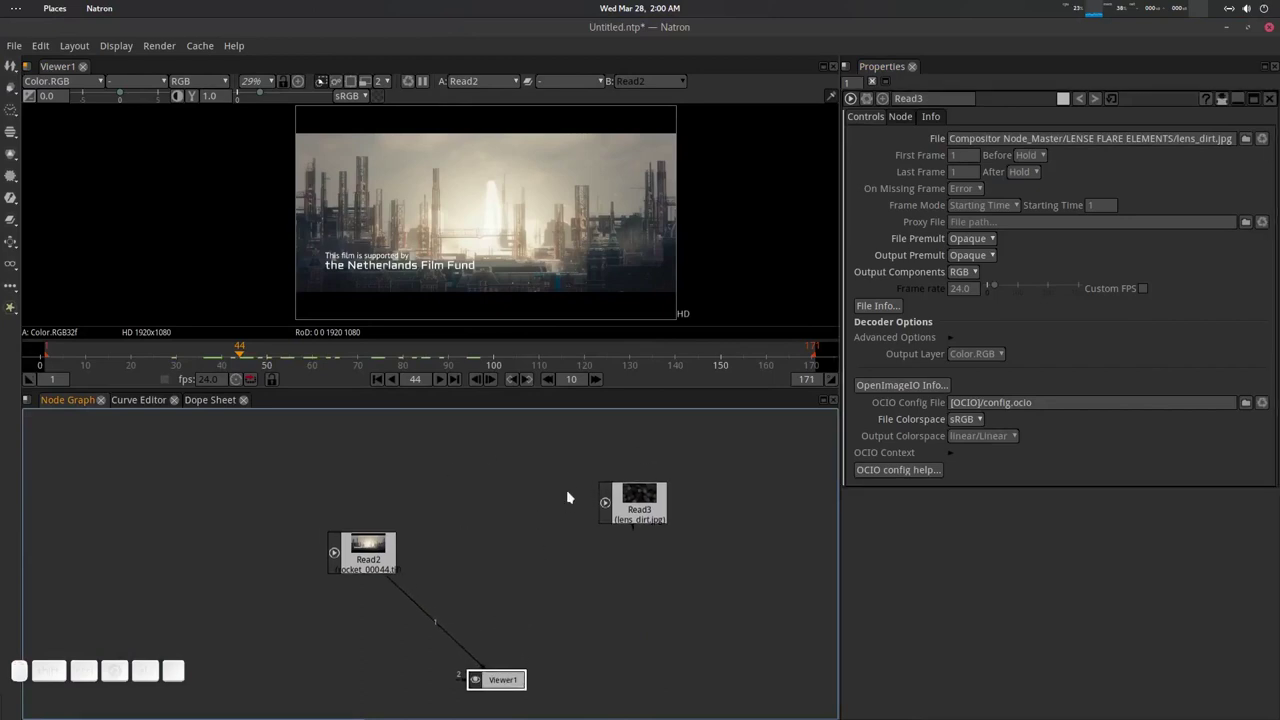
click(663, 496)
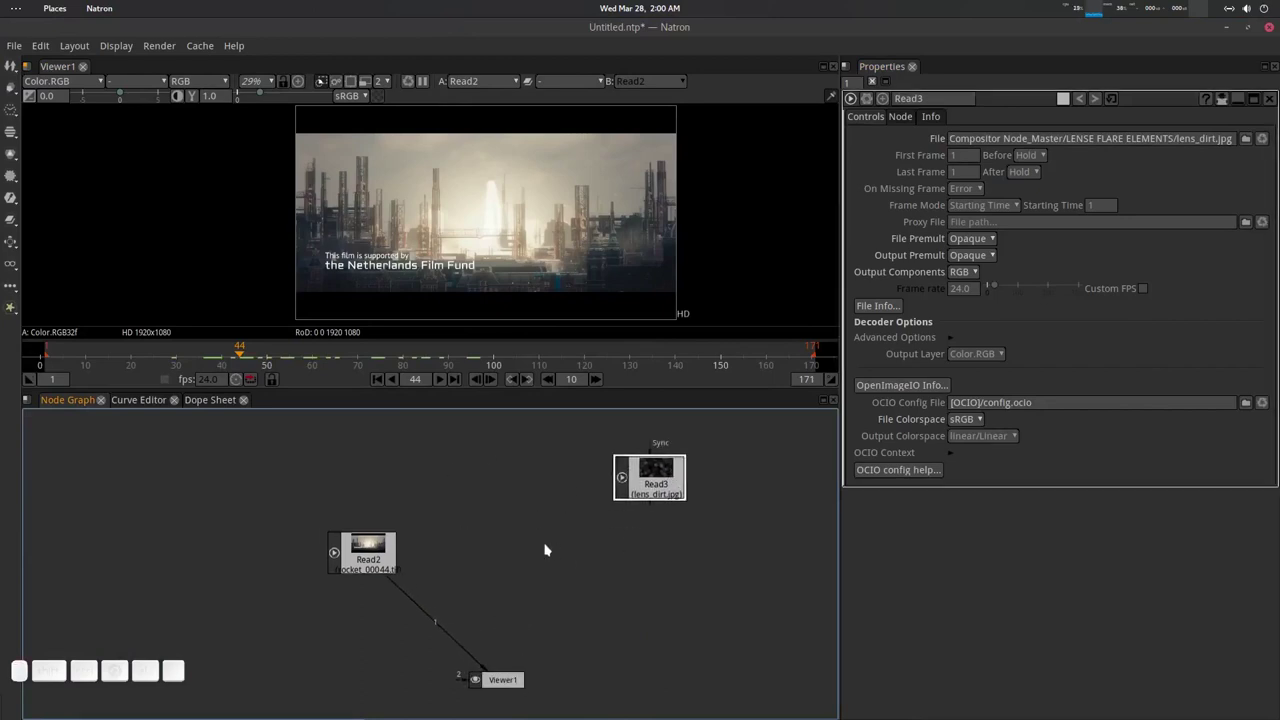
click(383, 542)
middle_click(503, 538)
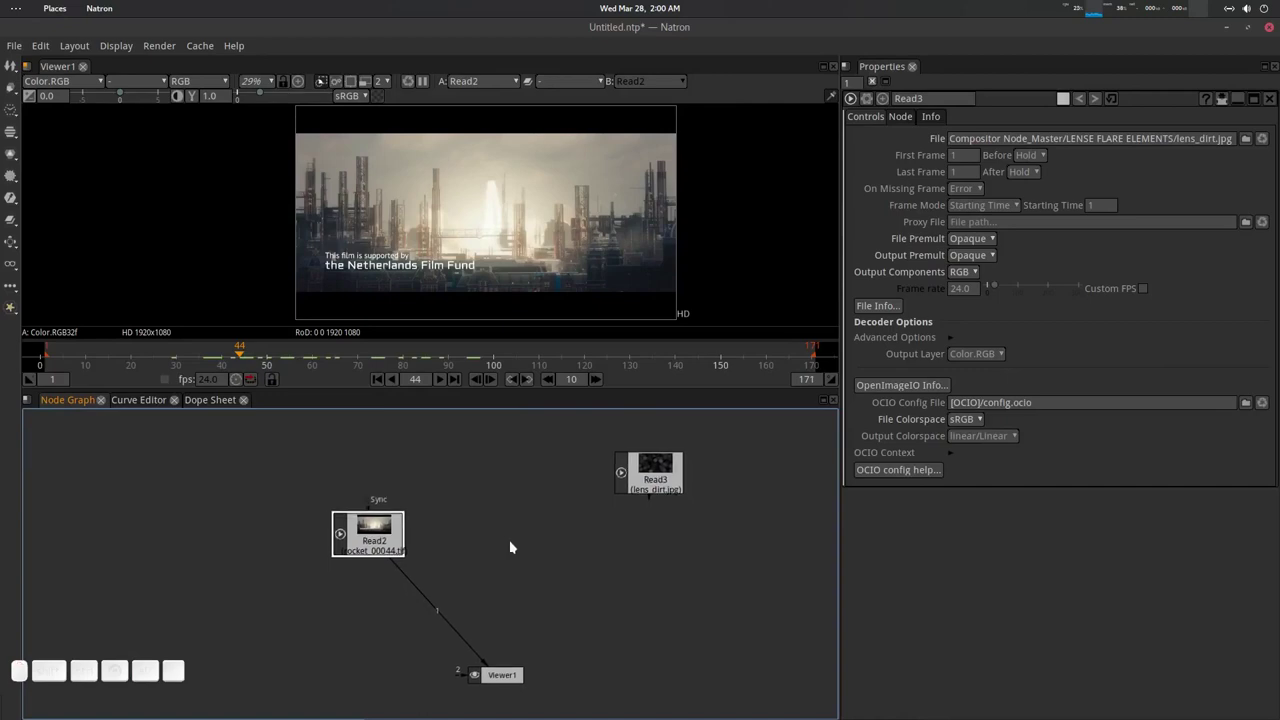
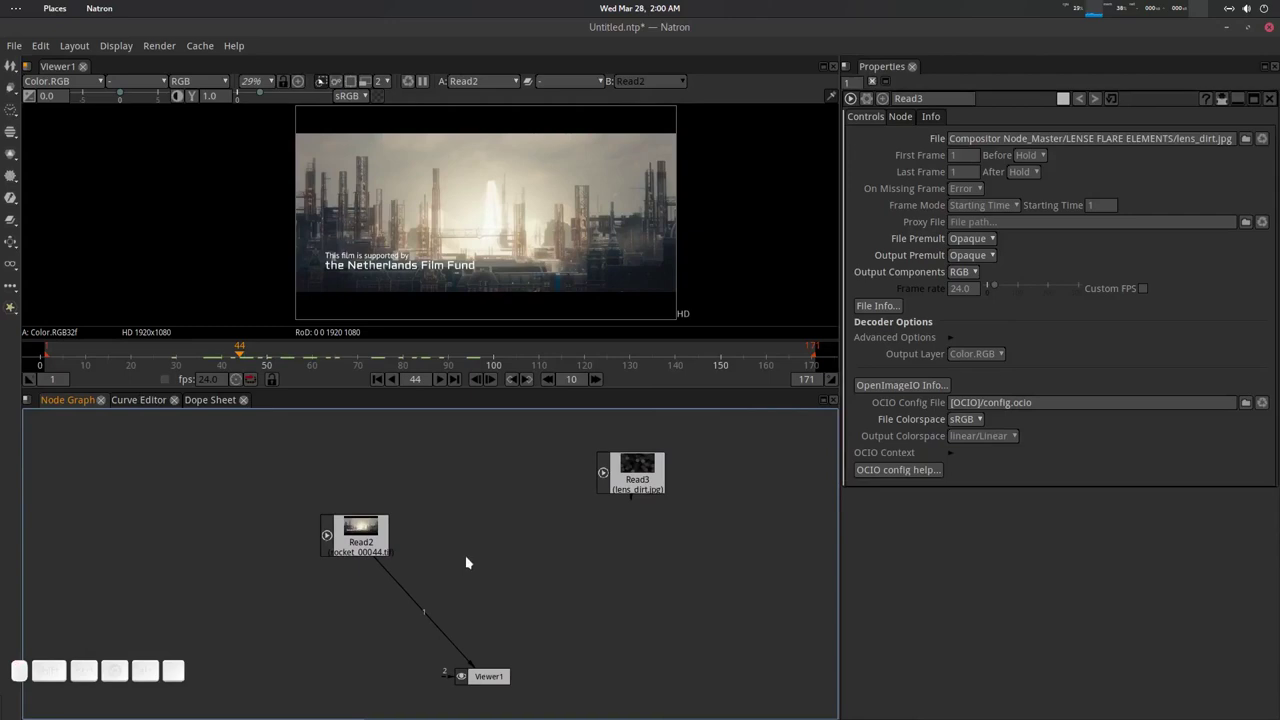
Add a Flare_Sun1 node via the Tab search and connect it to Viewer1.
key(Tab)
key(BackSpace)
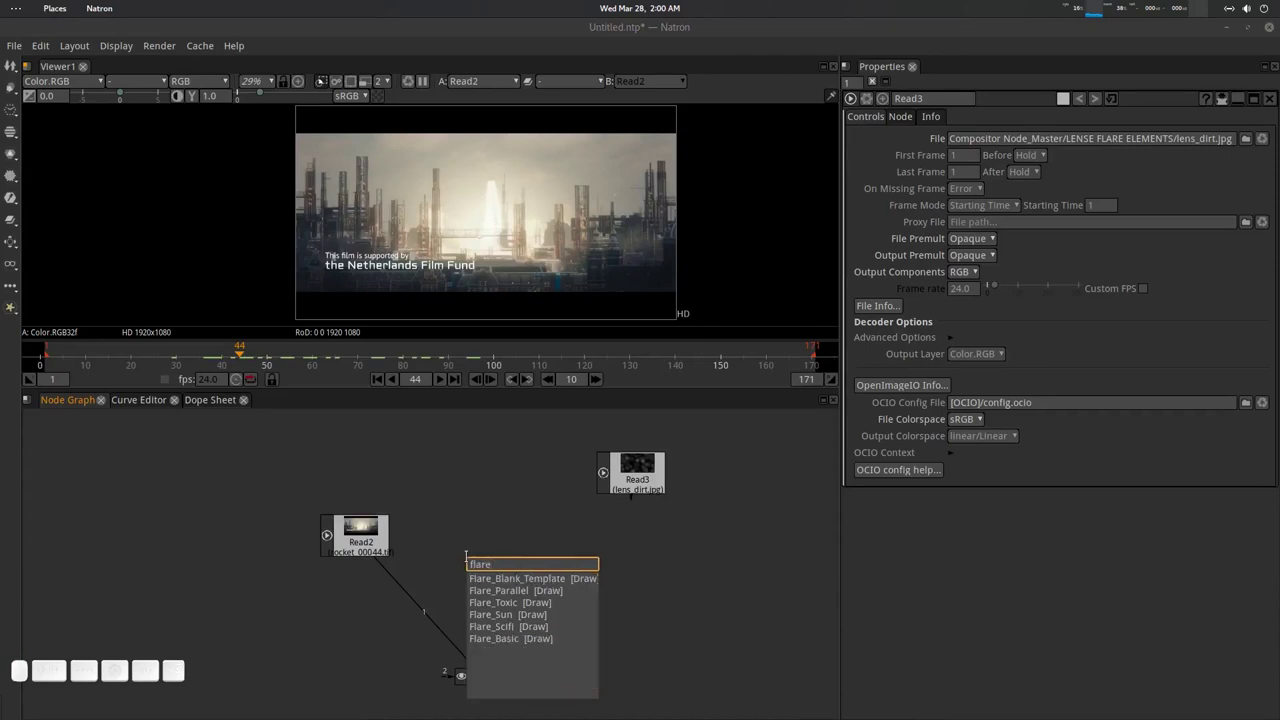
key(Down)
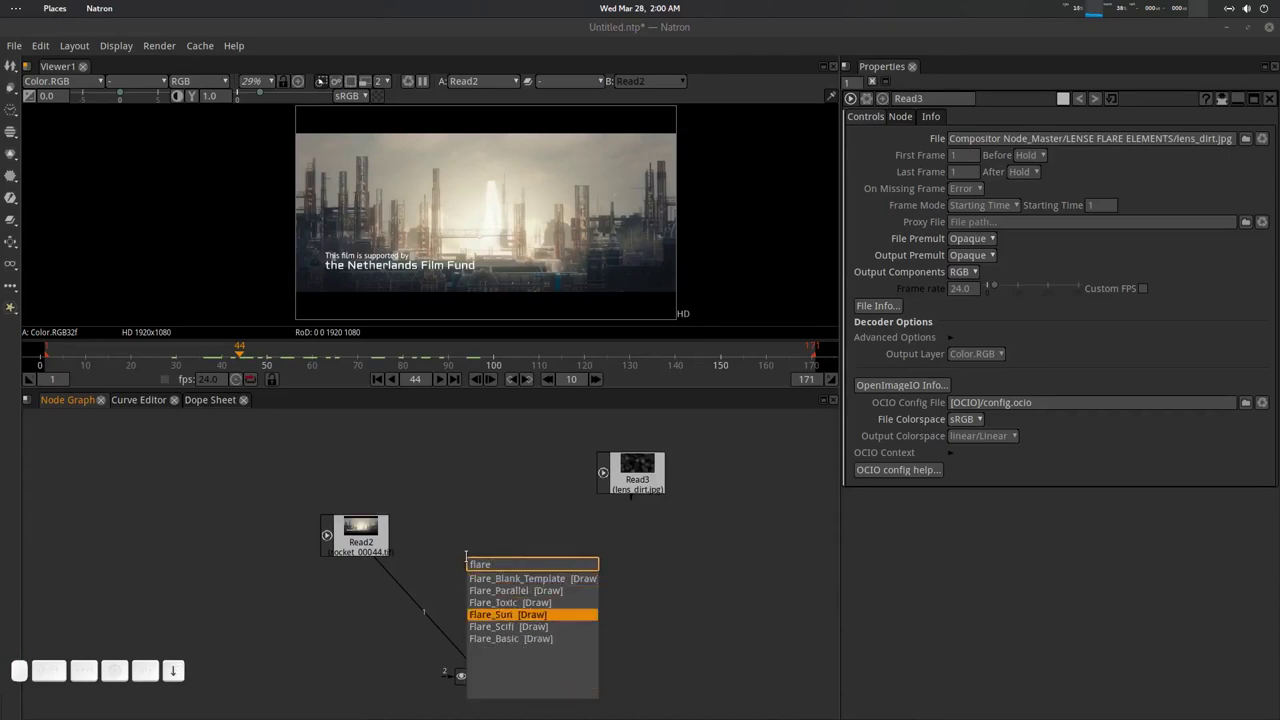
key(Return)
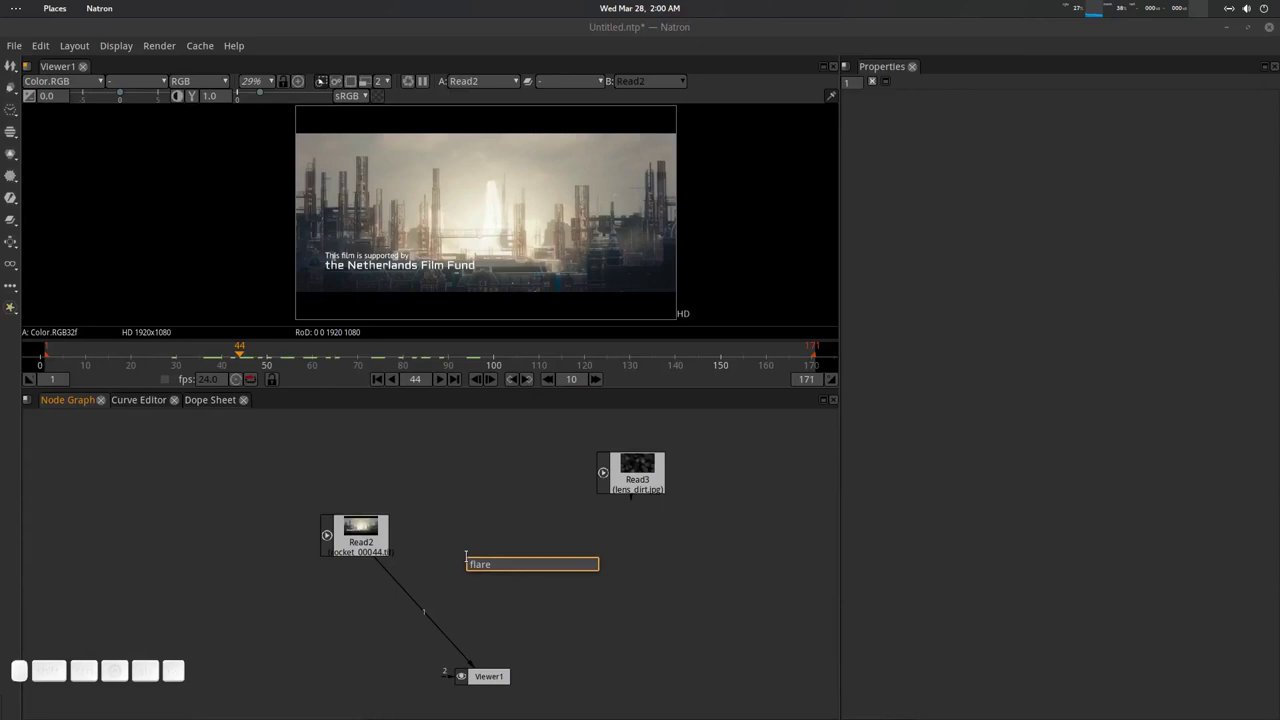
click(487, 574)
key(1)
drag(359, 162, 367, 420)
scroll(down, 3)
click(479, 248)
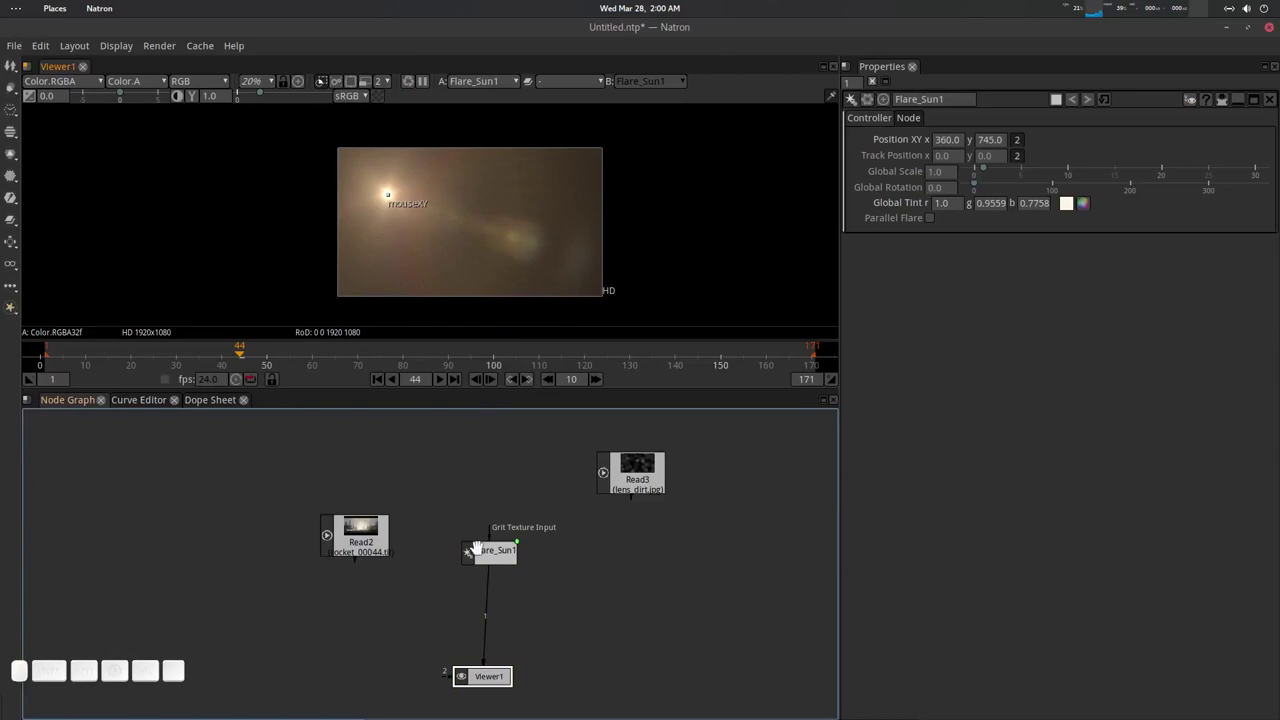
View Flare_Sun1, then add a Flare_Parallel1 node from the node search.
click(490, 547)
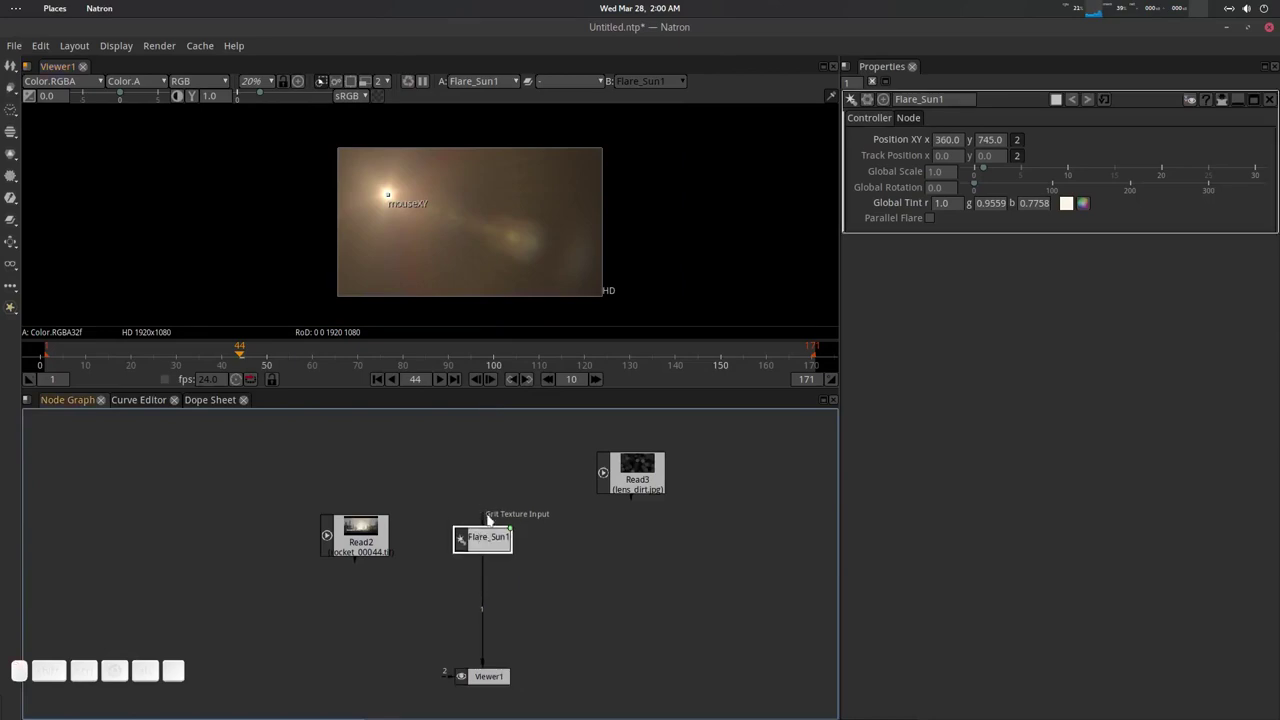
click(551, 564)
click(496, 539)
key(1)
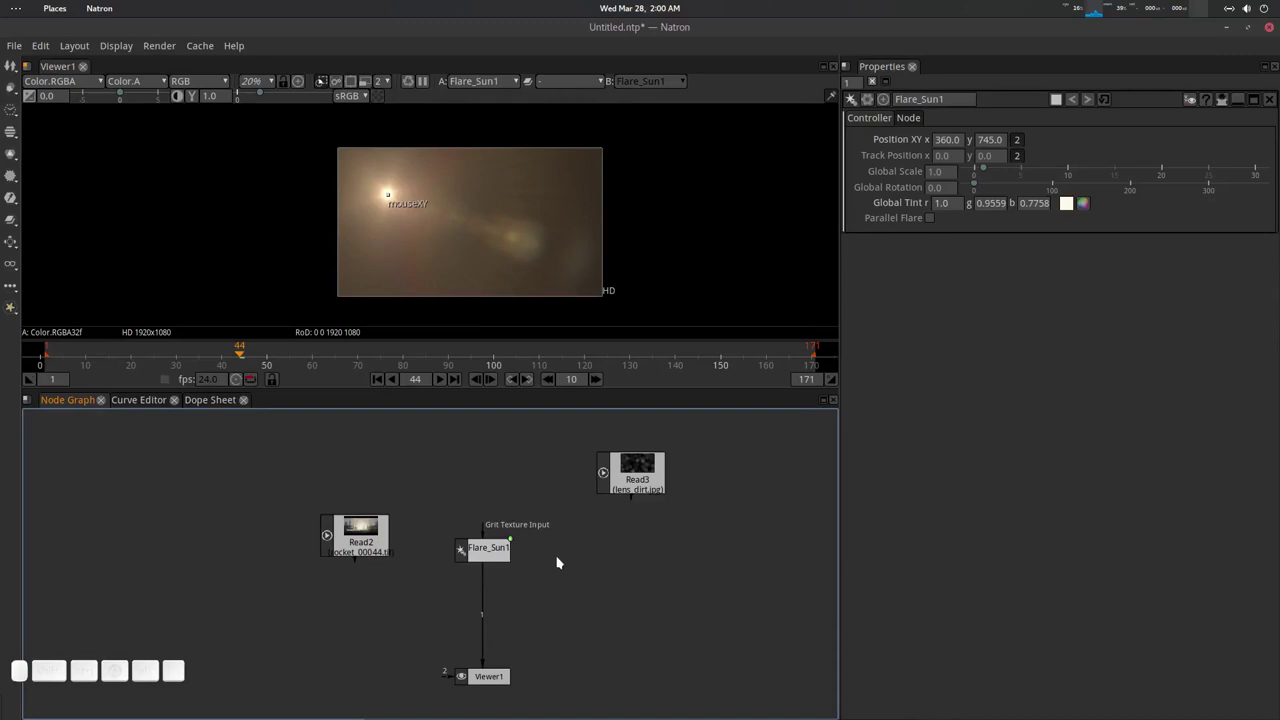
key(Tab)
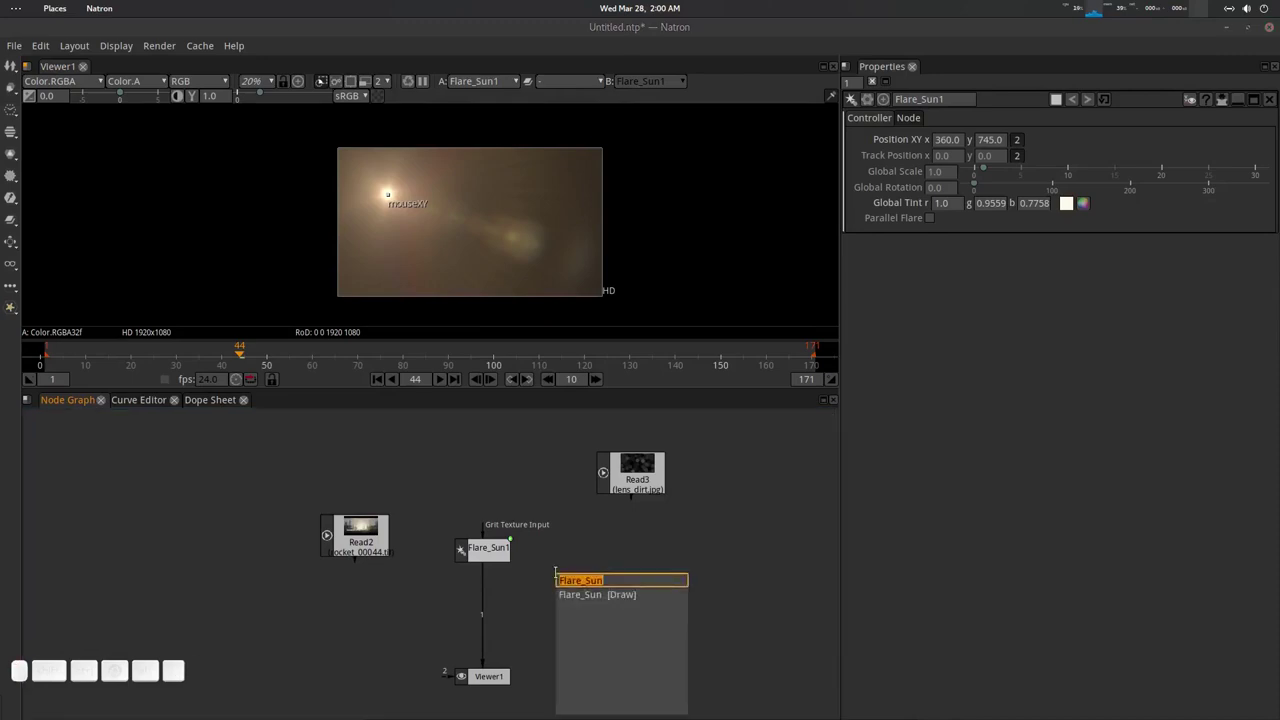
key(Down)
key(Up)
key(Return)
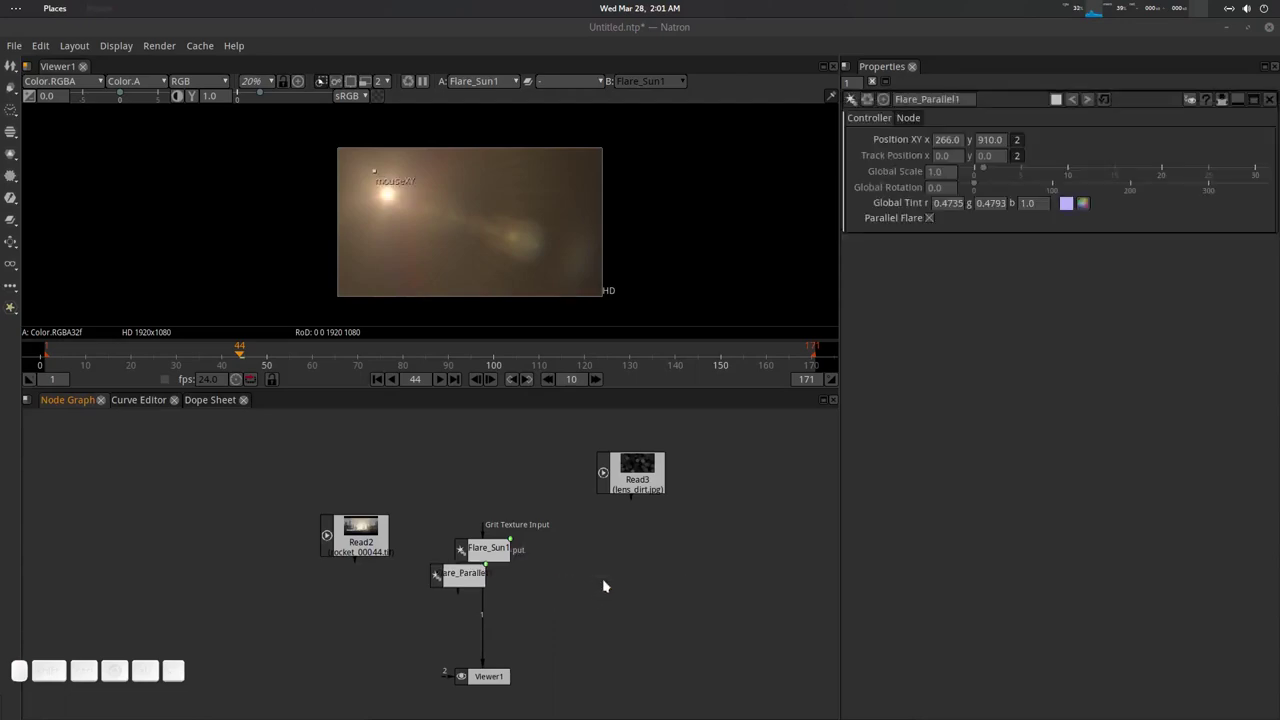
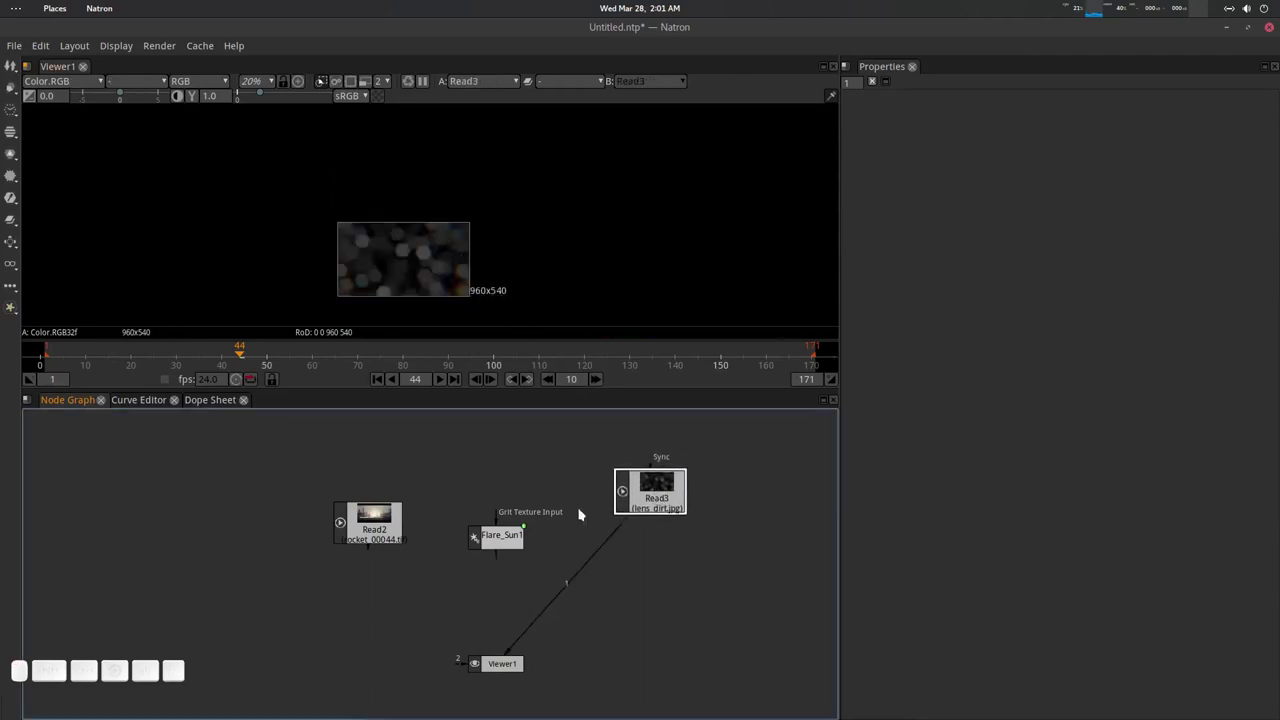
Compare the lens dirt image, rocket footage and flare result in Viewer1.
click(511, 535)
key(1)
click(389, 525)
key(1)
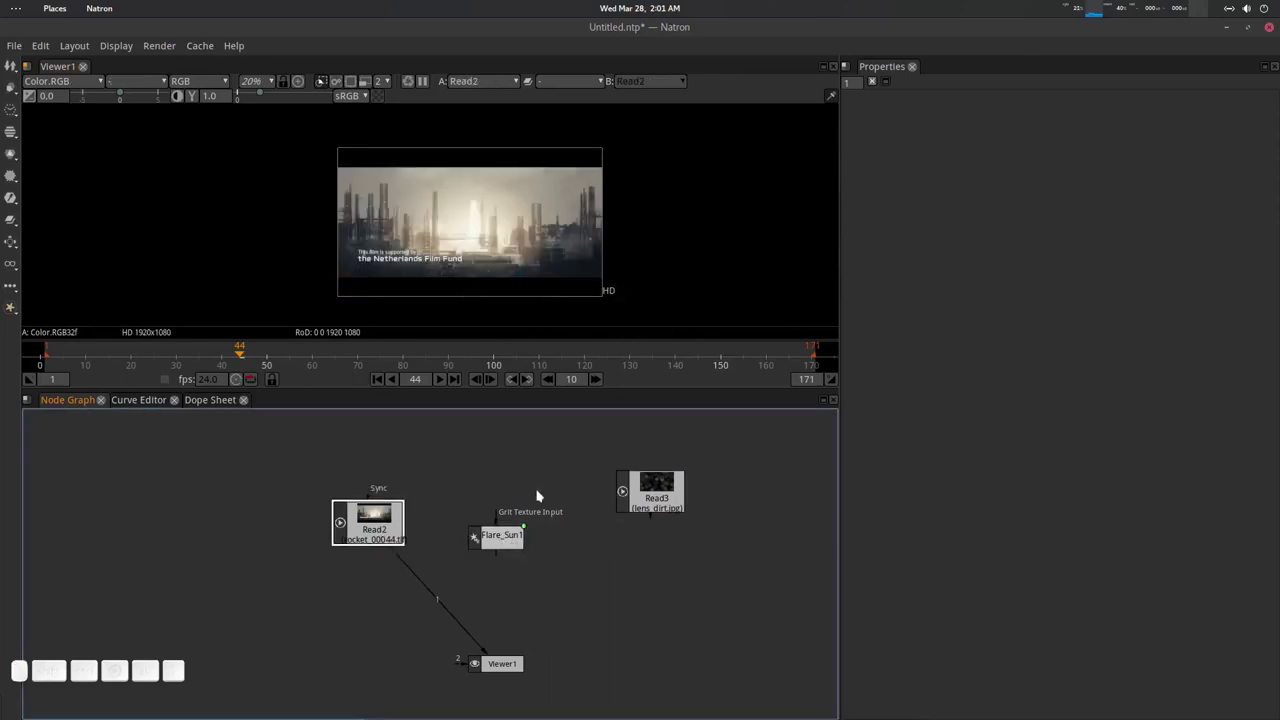
click(513, 525)
key(1)
Add Reformat1 after Read3 set to HD 1920x1080 and feed it into Flare_Sun1's Grit Texture Input.
click(661, 497)
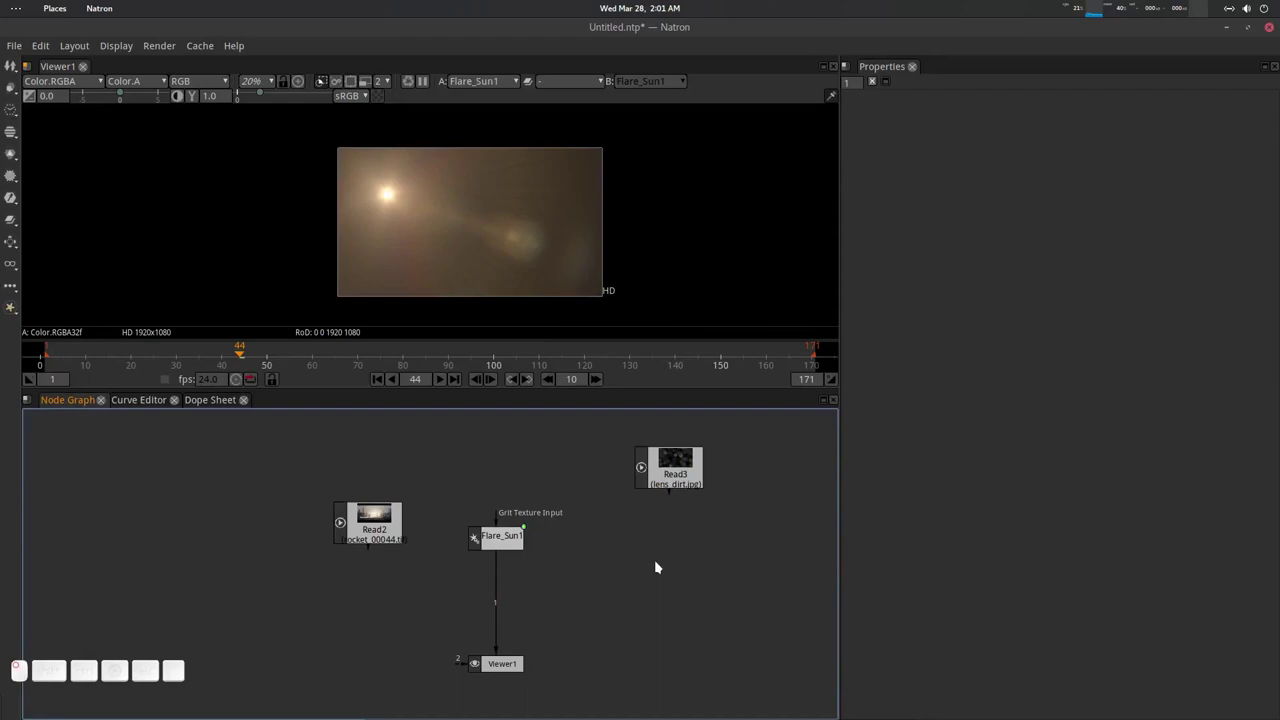
key(Tab)
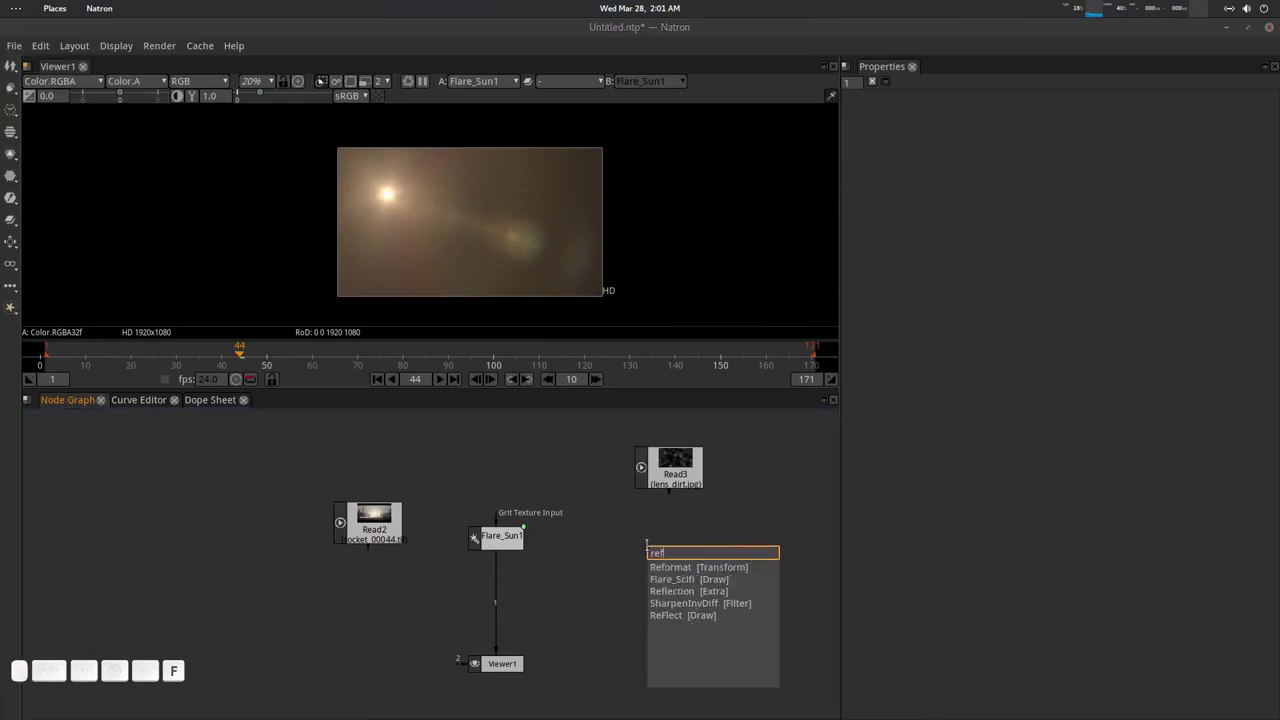
key(Return)
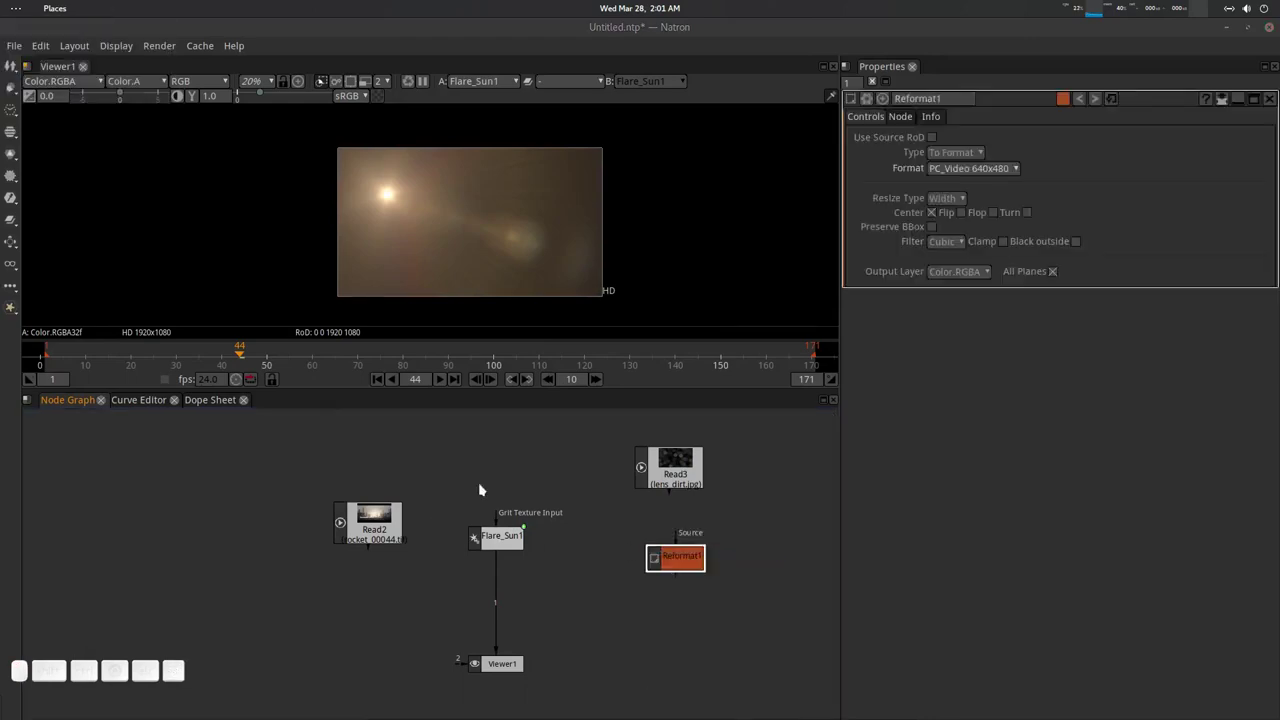
scroll(up, 3)
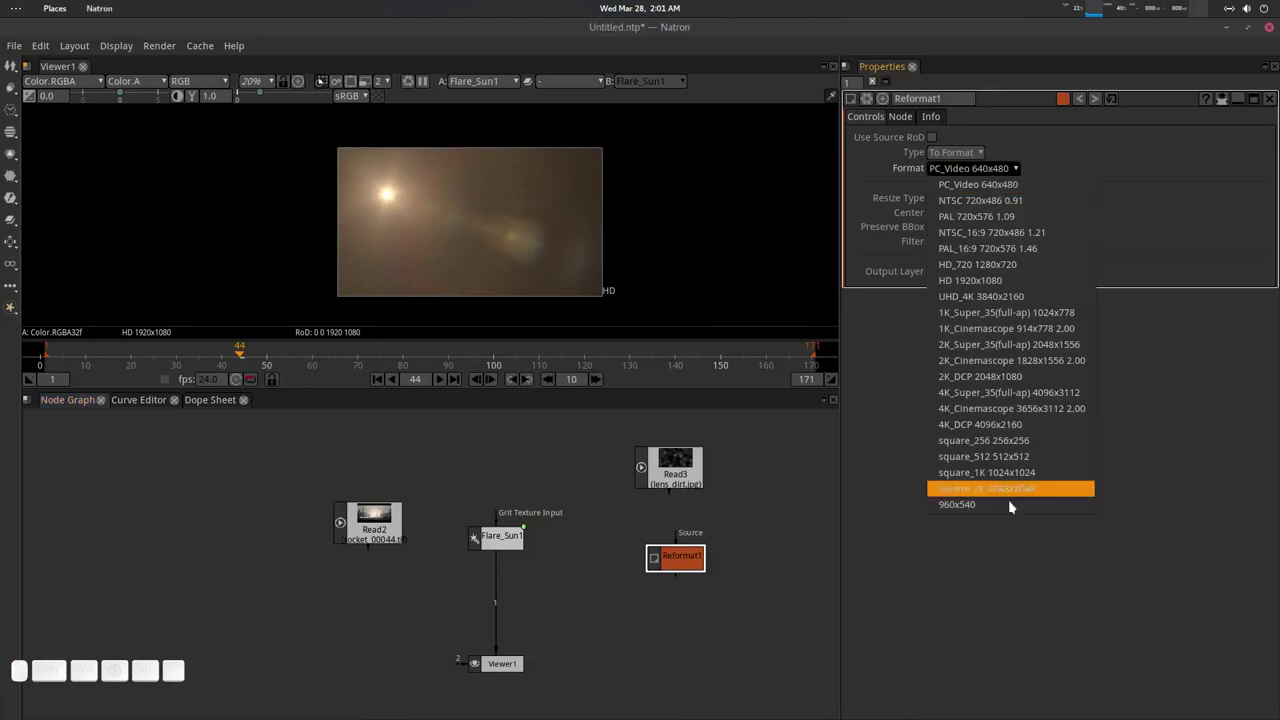
scroll(up, 3)
scroll(up, 3)
scroll(up, 3)
key(1)
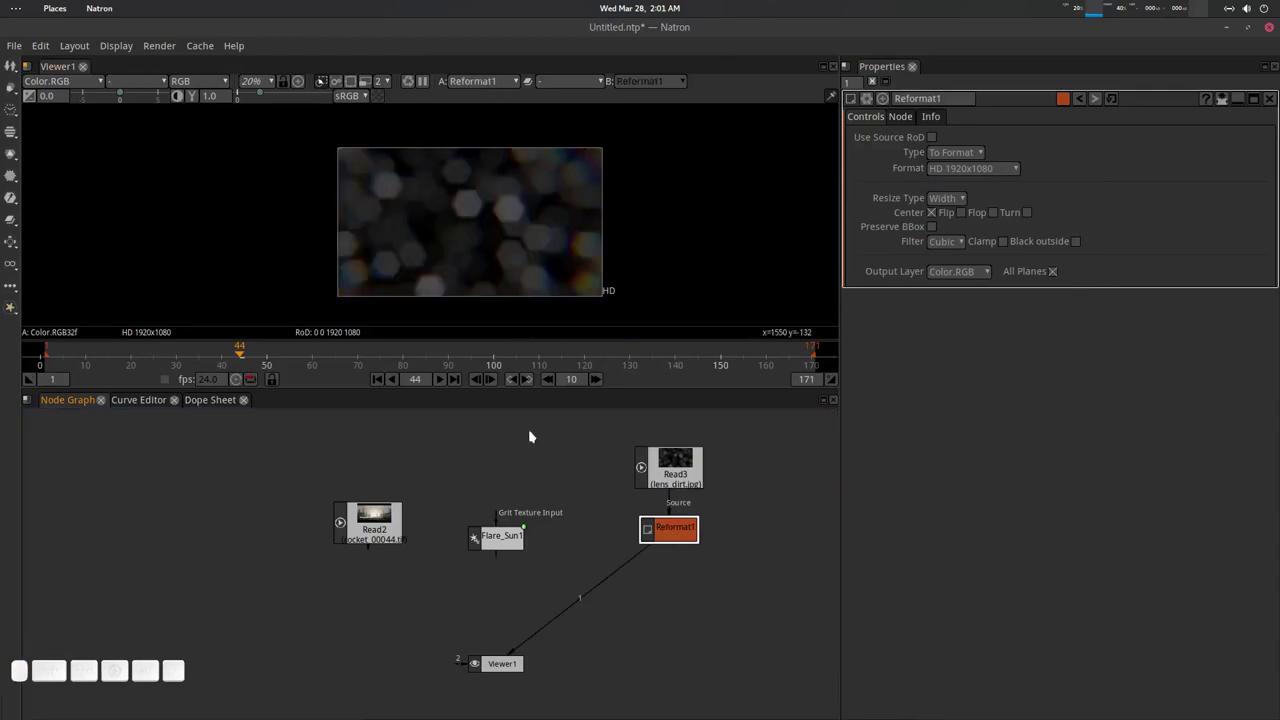
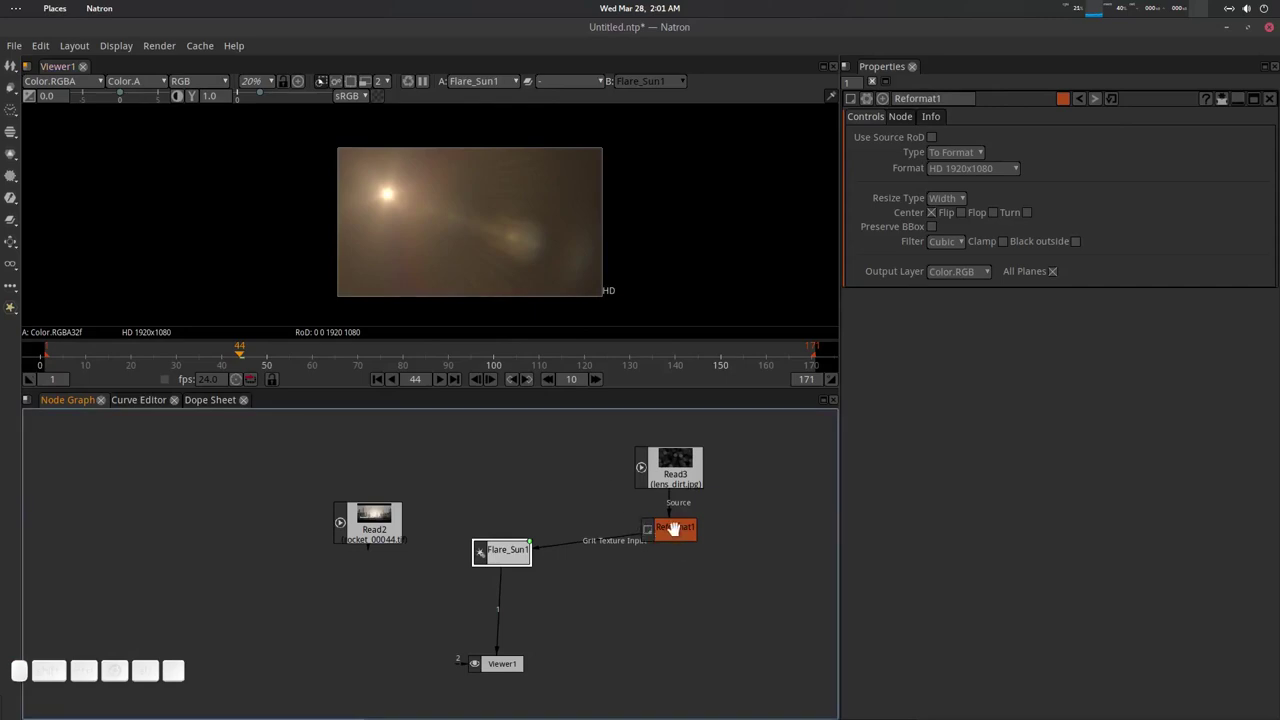
click(505, 559)
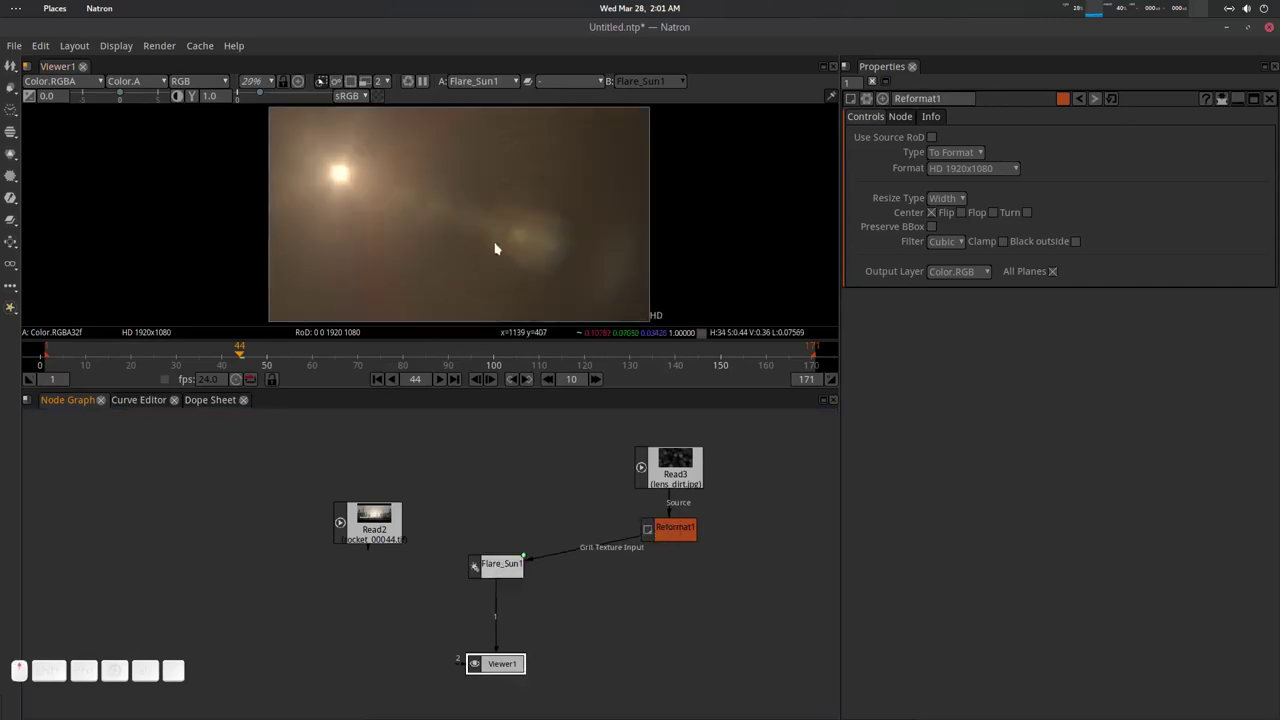
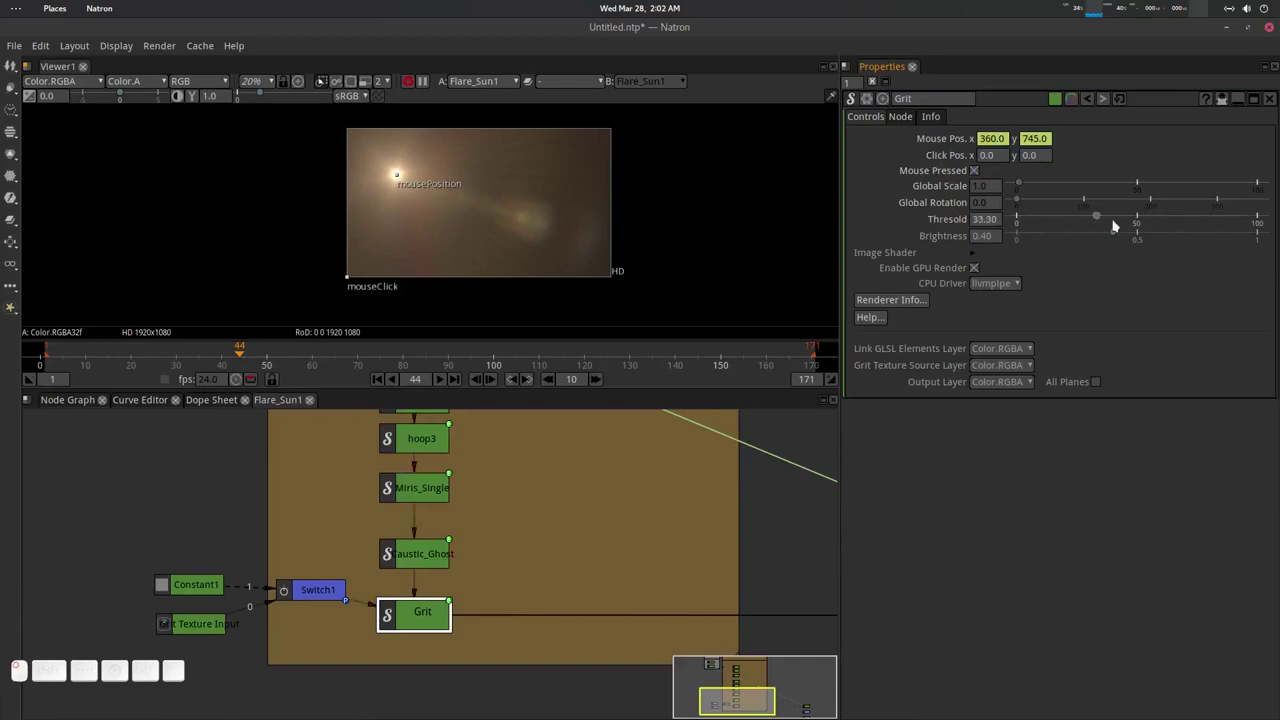
Set the Grit element's Threshold to about 76 and Brightness to about 0.63.
drag(1123, 236, 1044, 229)
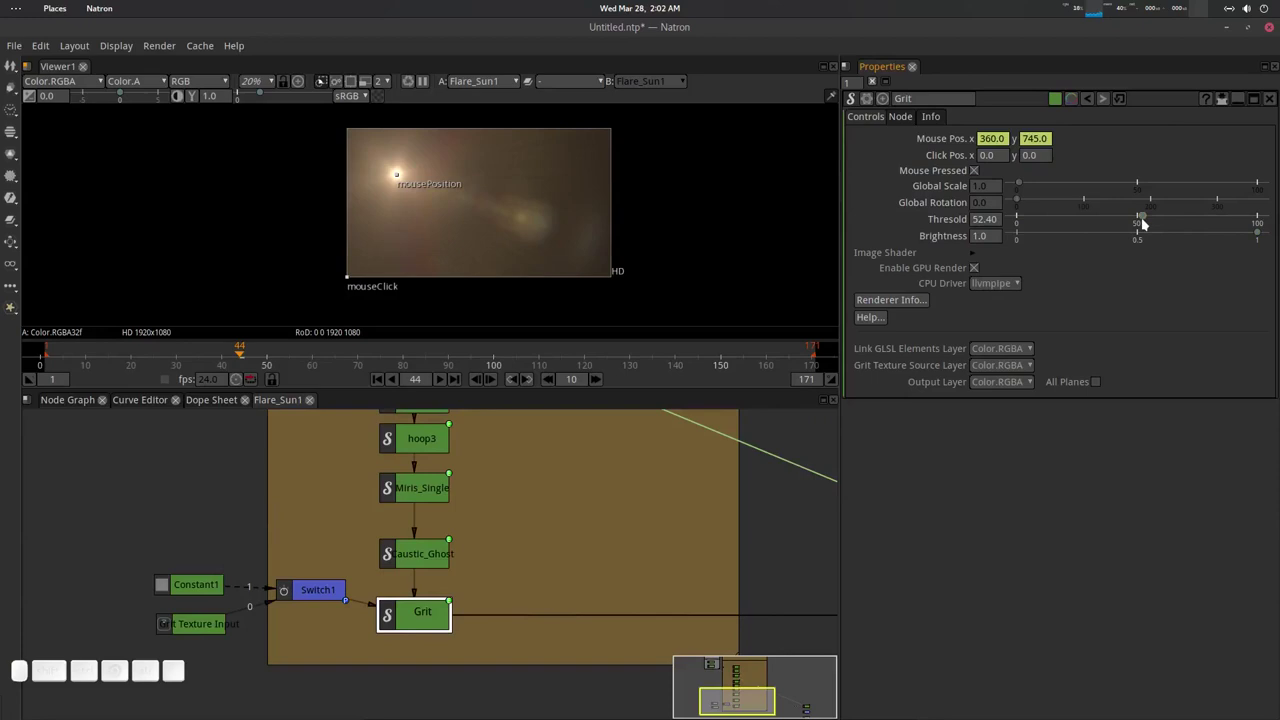
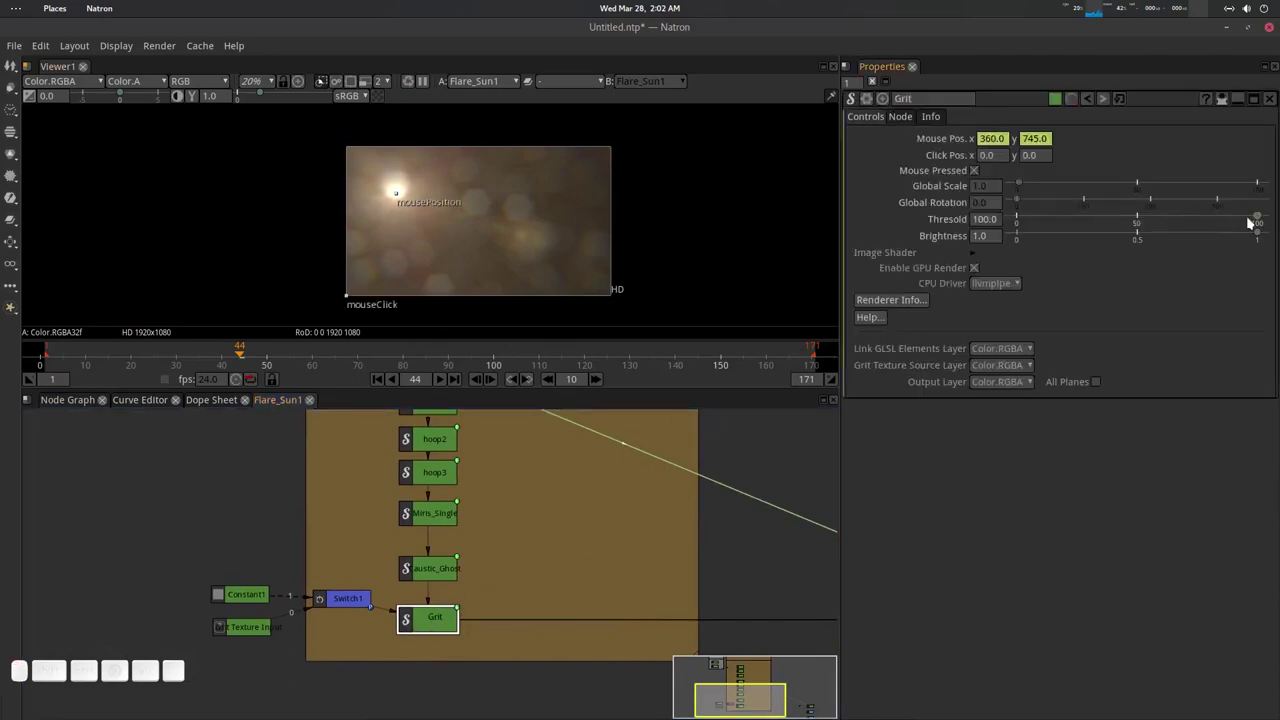
drag(1252, 221, 1171, 244)
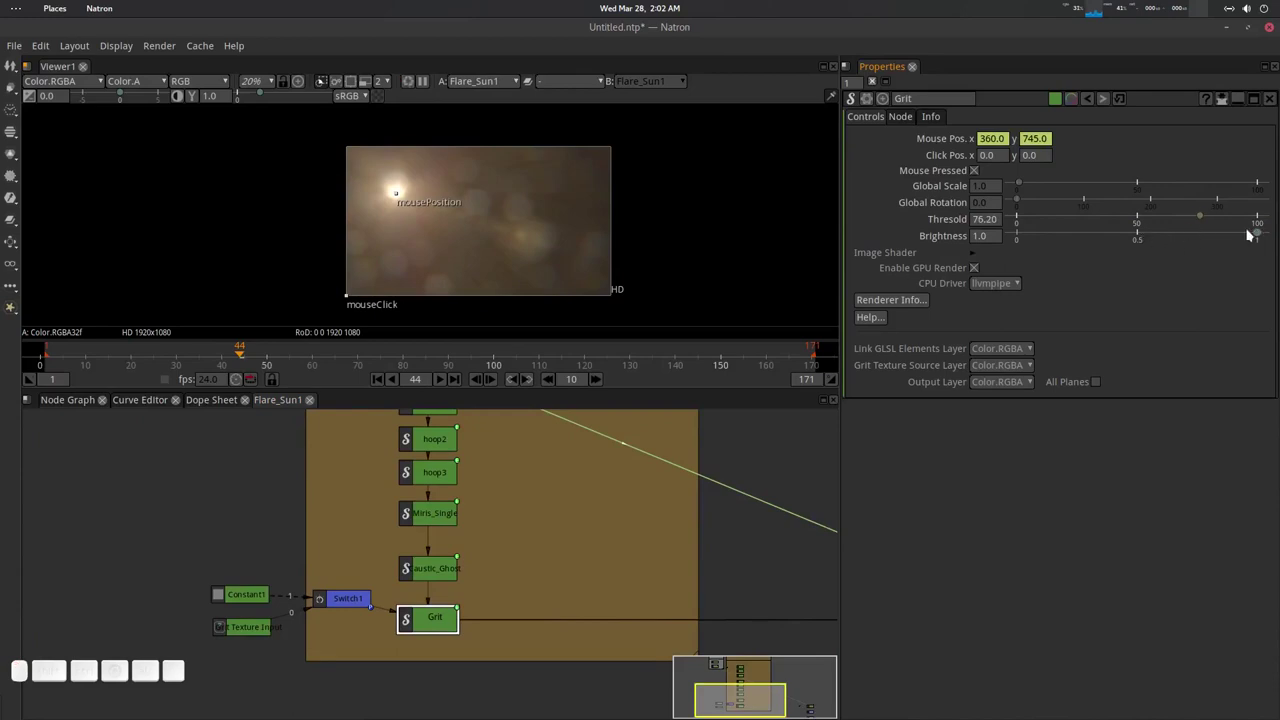
drag(1256, 235, 1153, 225)
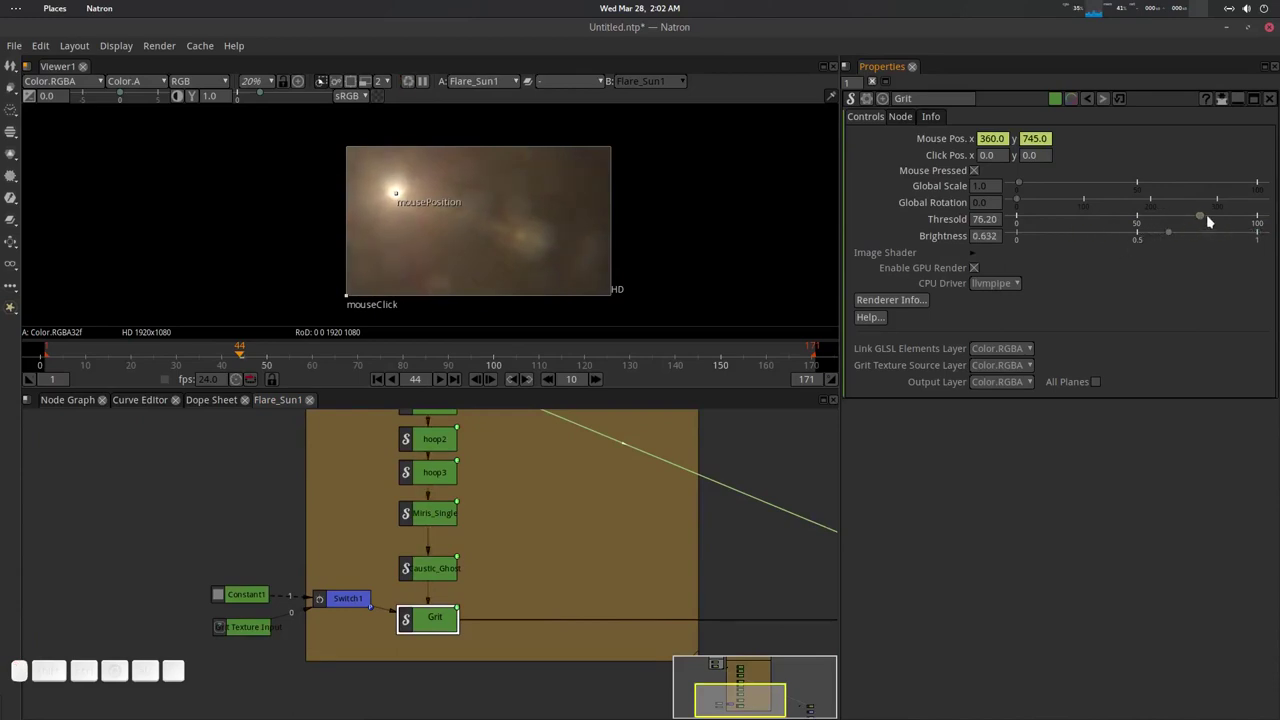
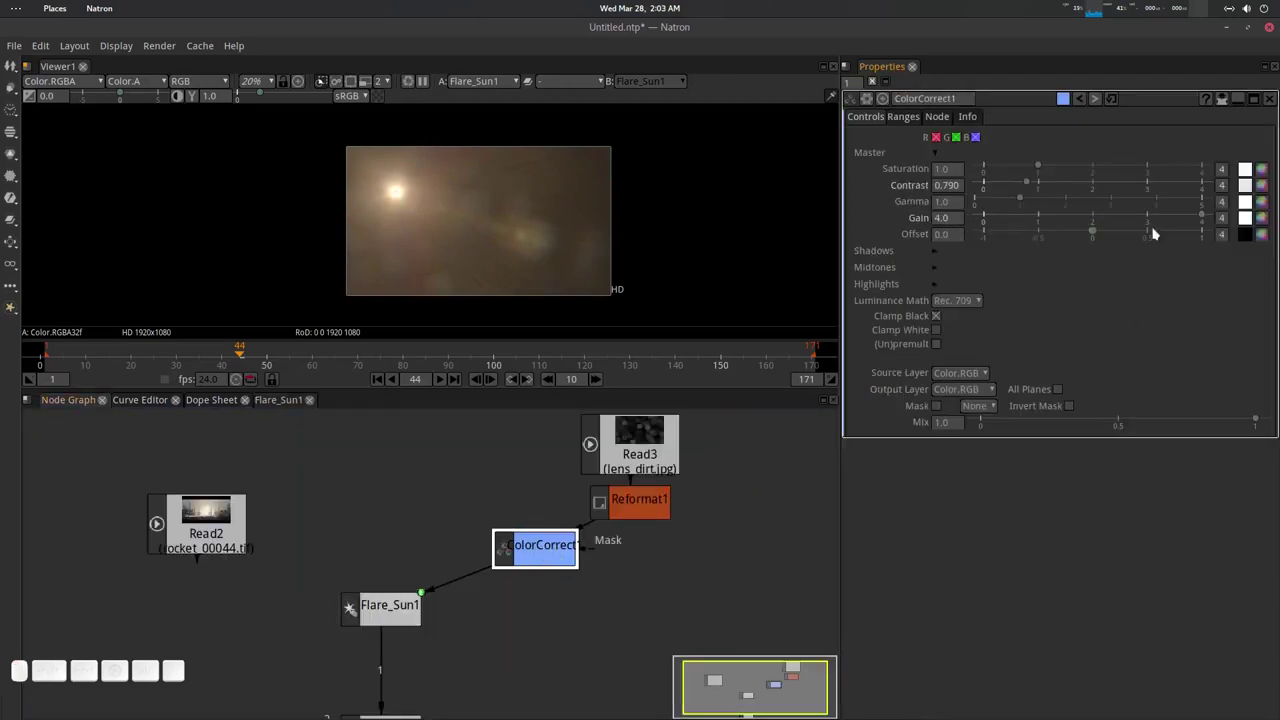
Set ColorCorrect1 Offset to 0.073 and Gamma to 1.16 on the dirt texture.
drag(1099, 235, 971, 199)
click(1091, 234)
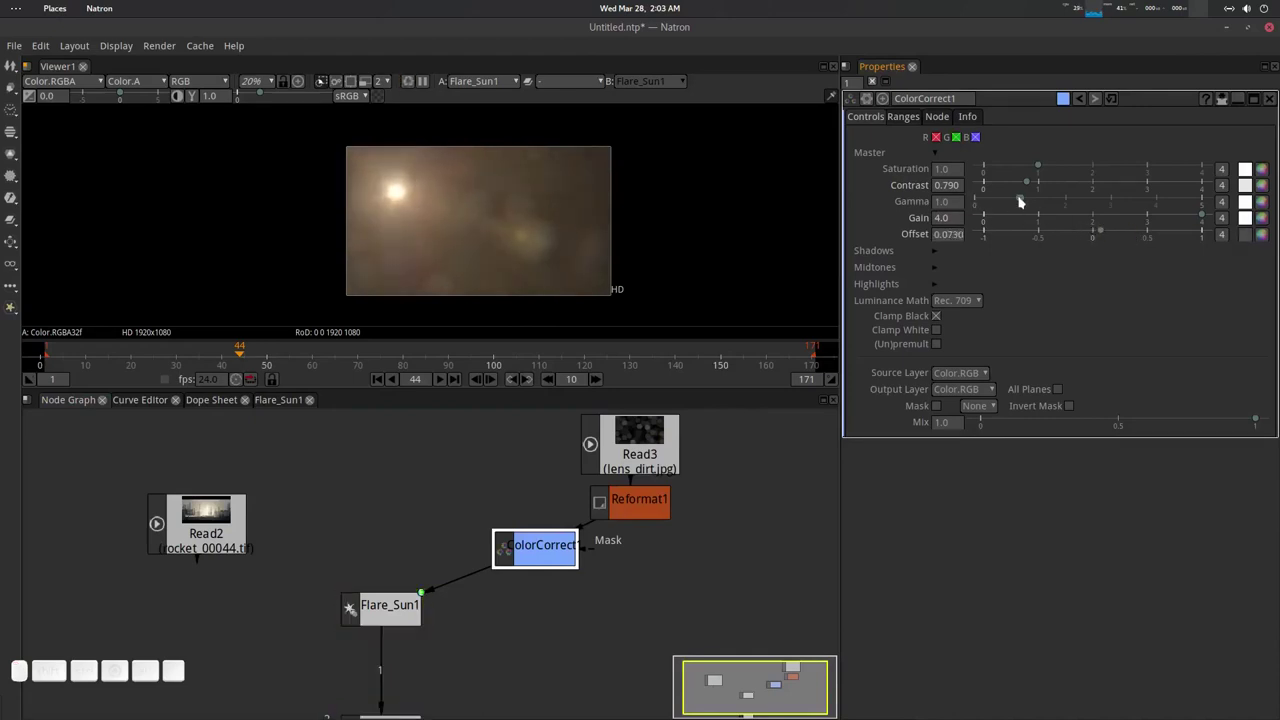
drag(1026, 200, 491, 430)
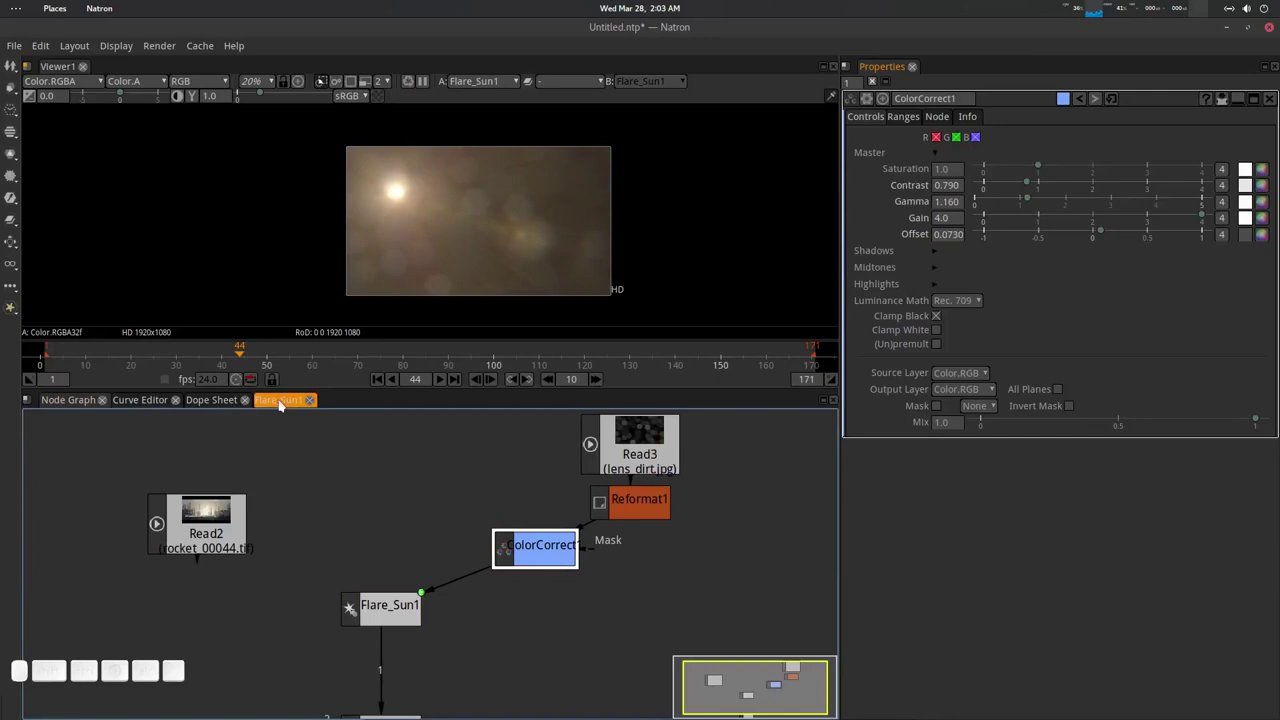
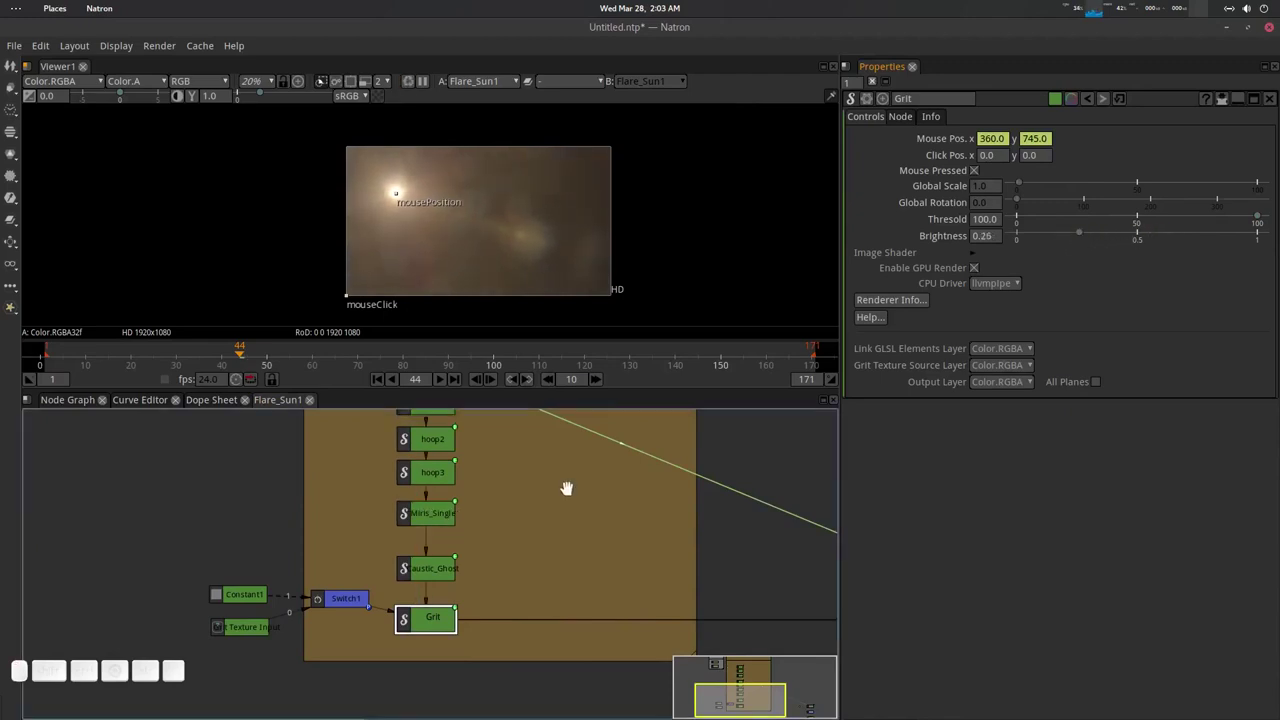
Save as grit.ntp and drag Flare_Sun1's Global Scale down to 0.90 in the floating panel.
click(561, 487)
click(60, 407)
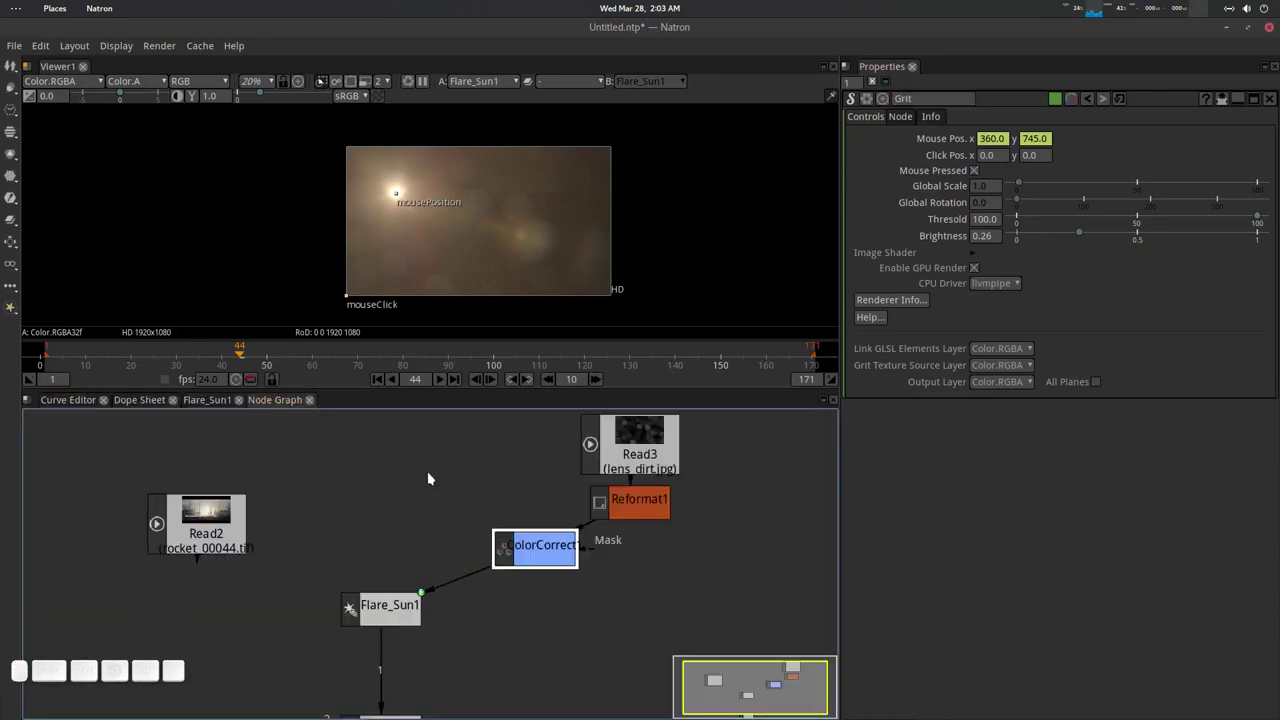
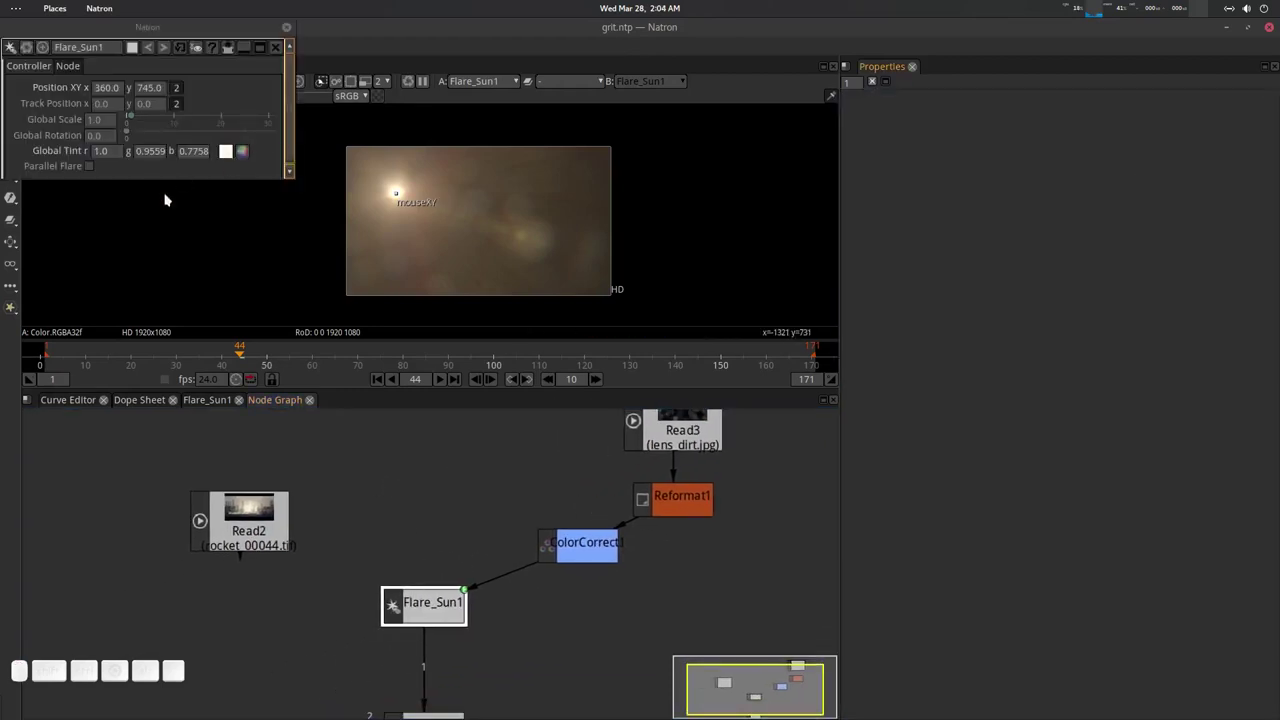
drag(137, 120, 375, 466)
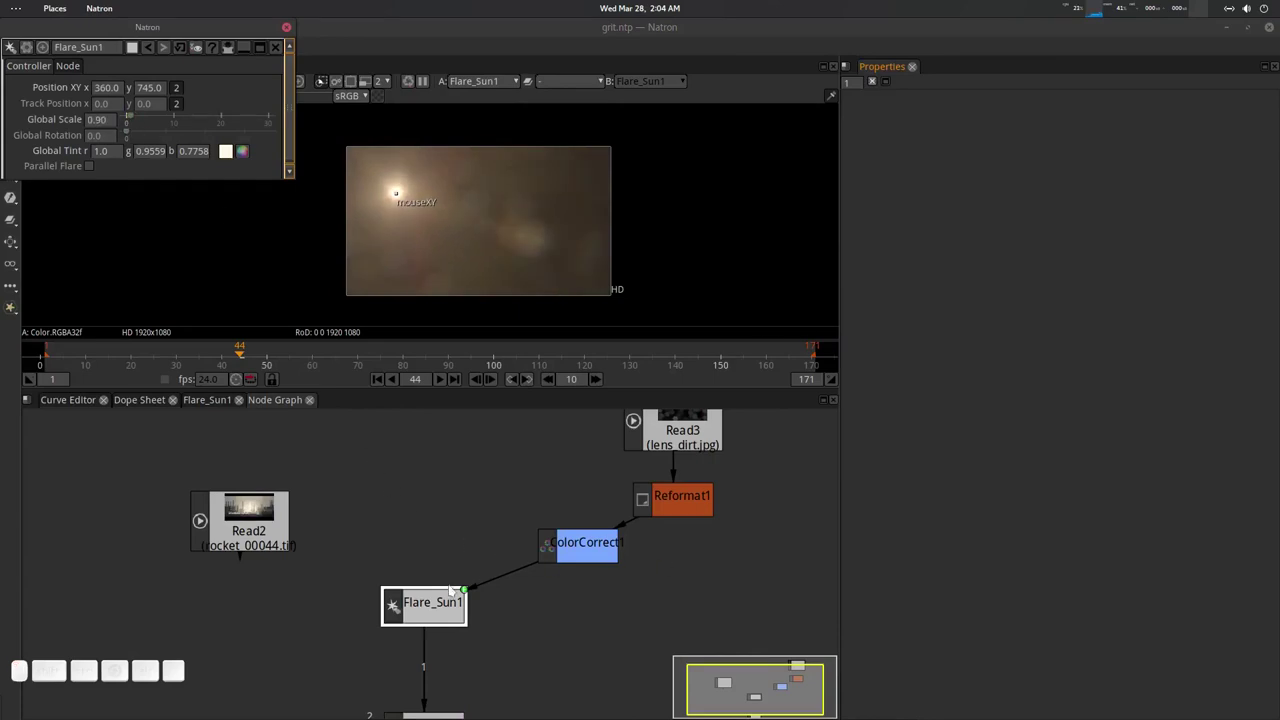
click(433, 621)
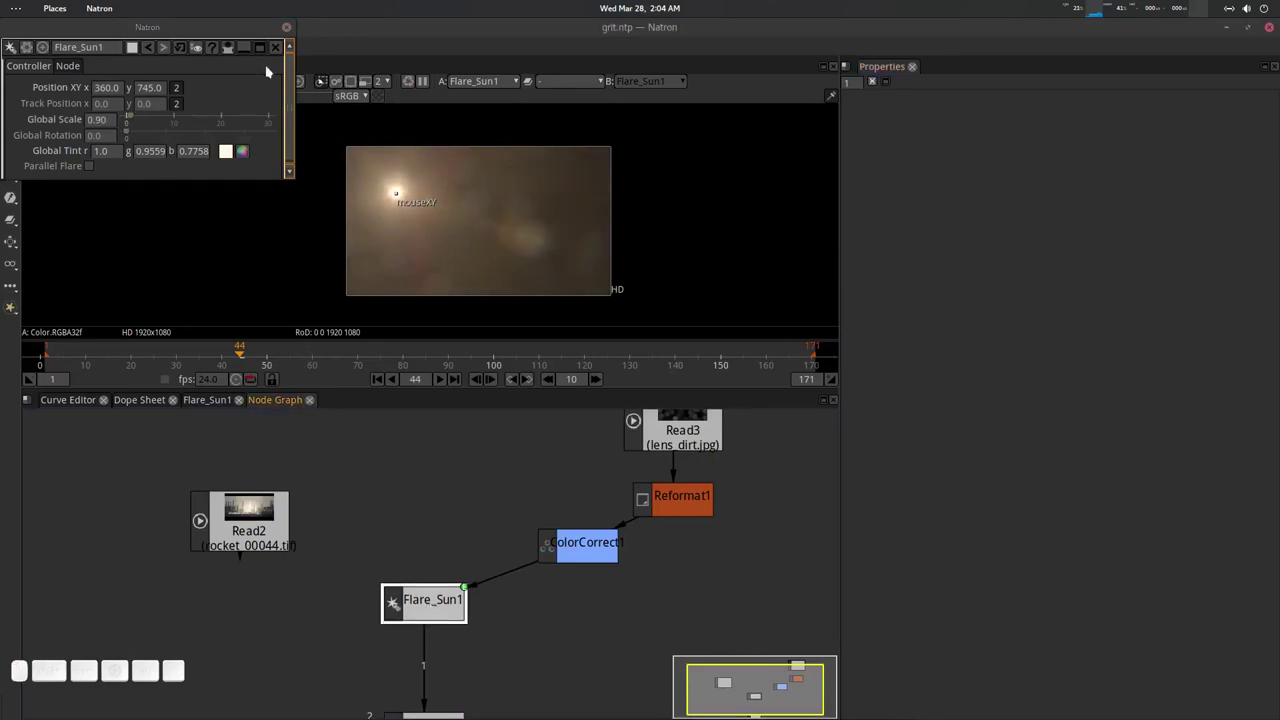
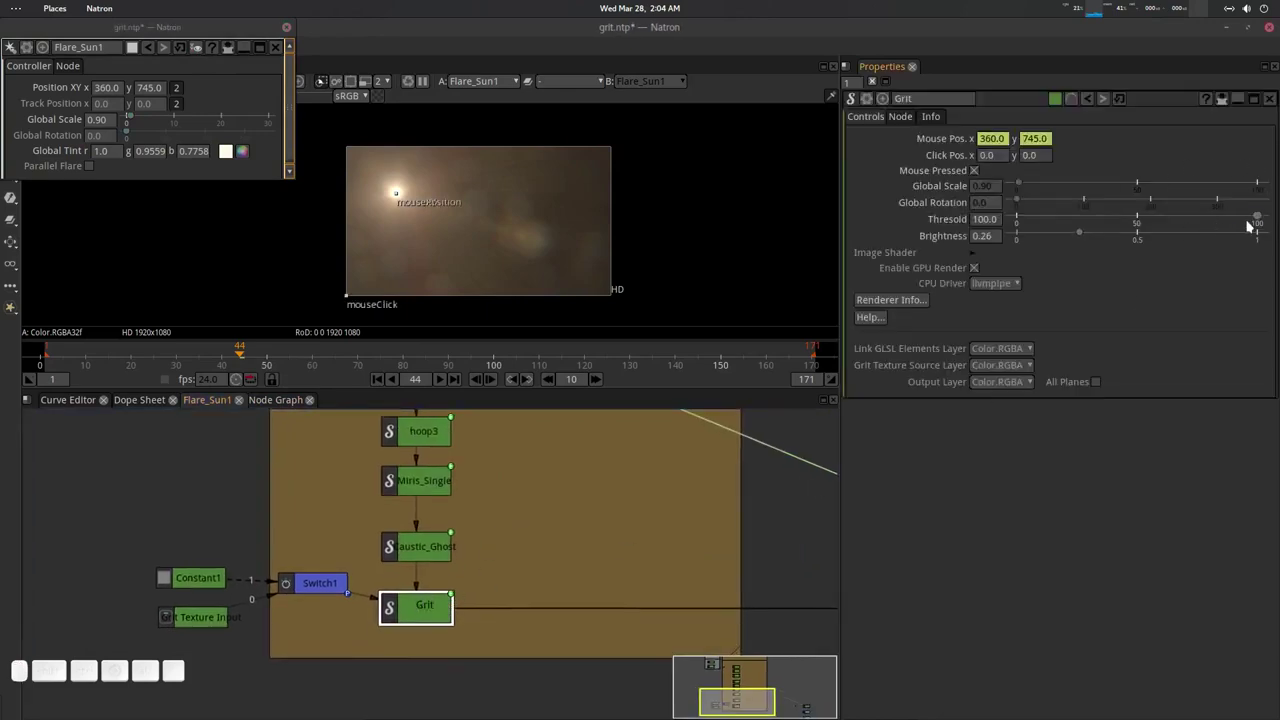
Lower the Grit Threshold to about 42, raise Brightness to 1.0 and enlarge the Global Scale.
drag(1250, 213, 1122, 228)
drag(1087, 232, 1244, 215)
drag(1197, 218, 128, 168)
drag(134, 119, 458, 347)
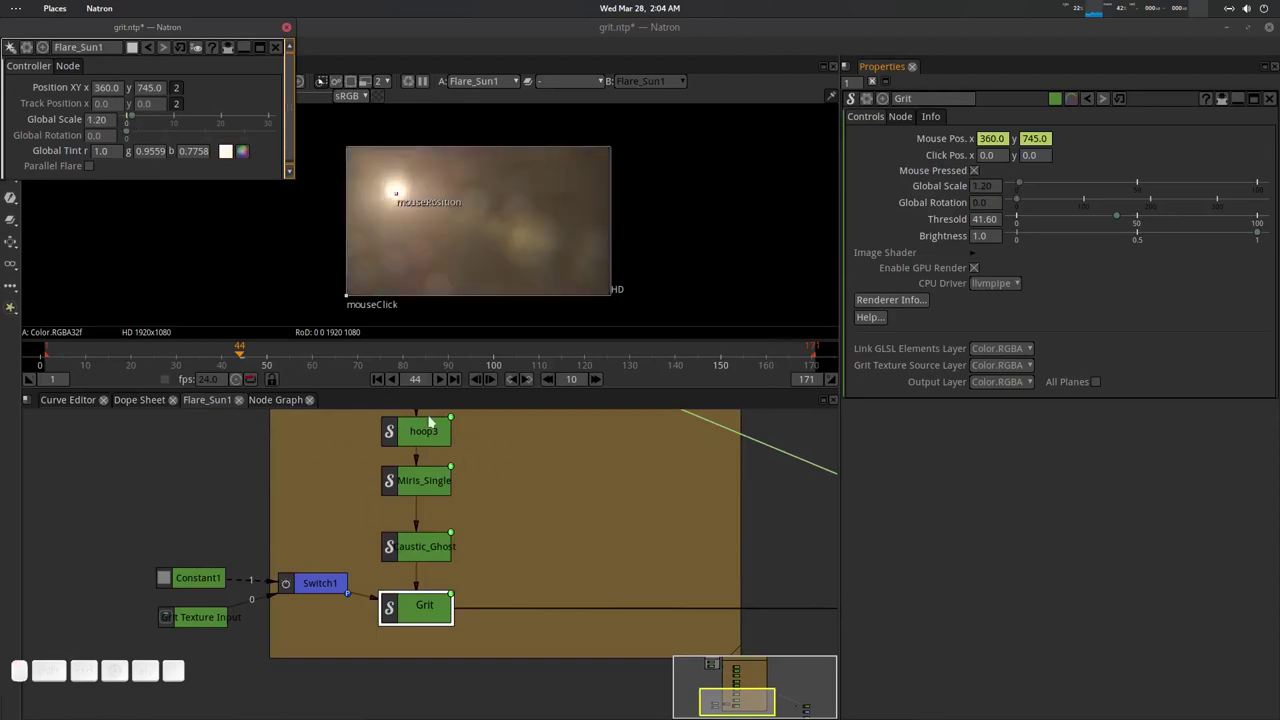
click(575, 463)
scroll(up, 3)
click(497, 230)
scroll(up, 3)
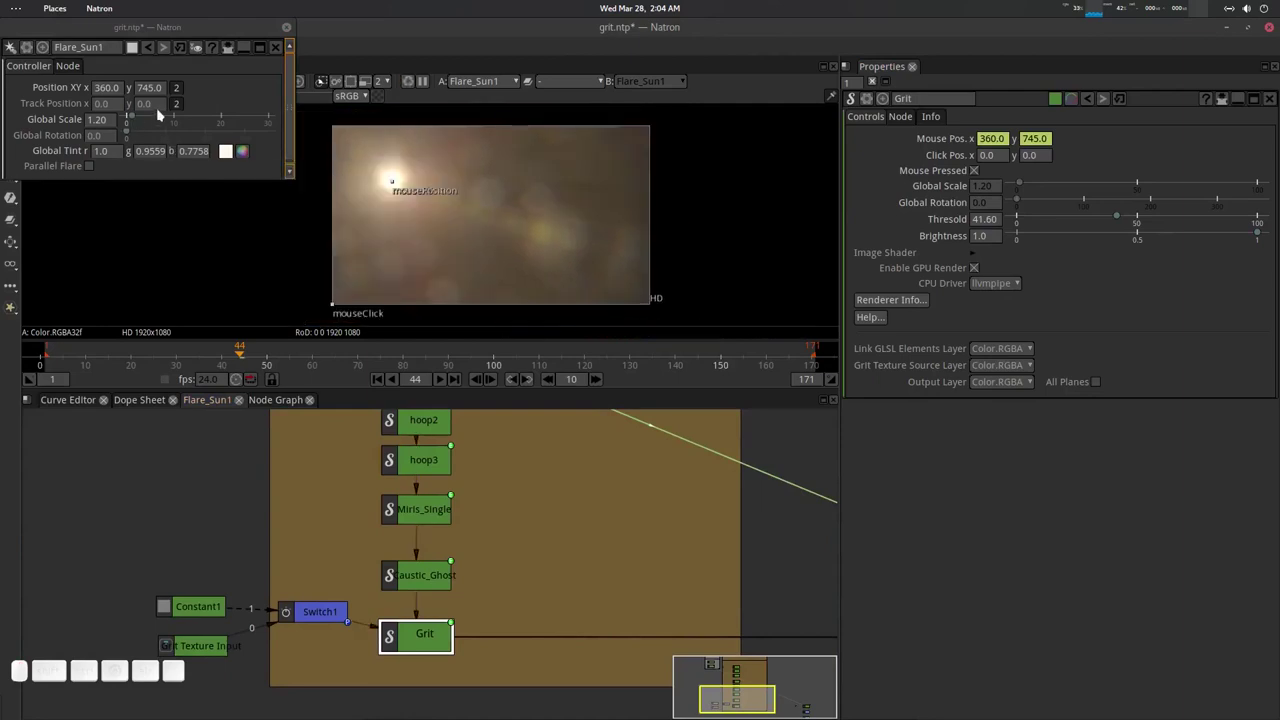
Return Global Scale to 1.0, fine-tune Threshold to 43.8 and move the flare to the upper right.
drag(139, 116, 232, 147)
drag(232, 147, 232, 147)
drag(232, 147, 232, 147)
drag(232, 147, 232, 147)
drag(232, 147, 232, 147)
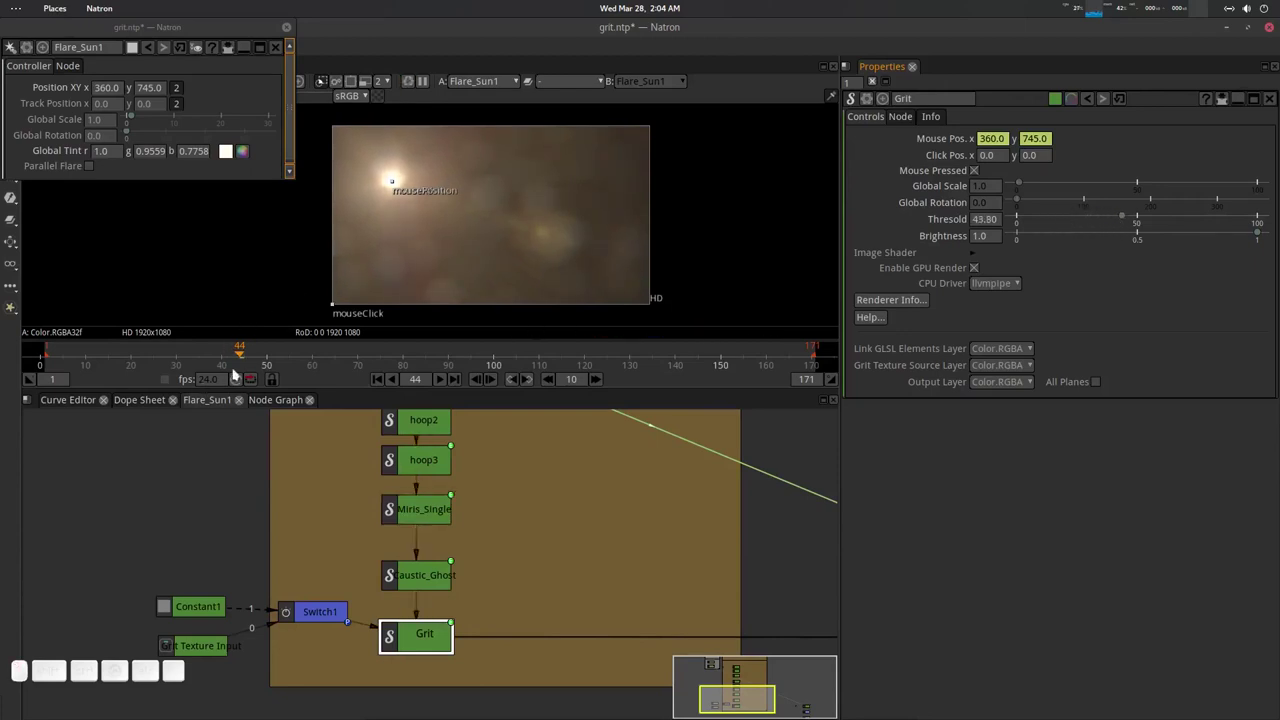
drag(232, 147, 232, 147)
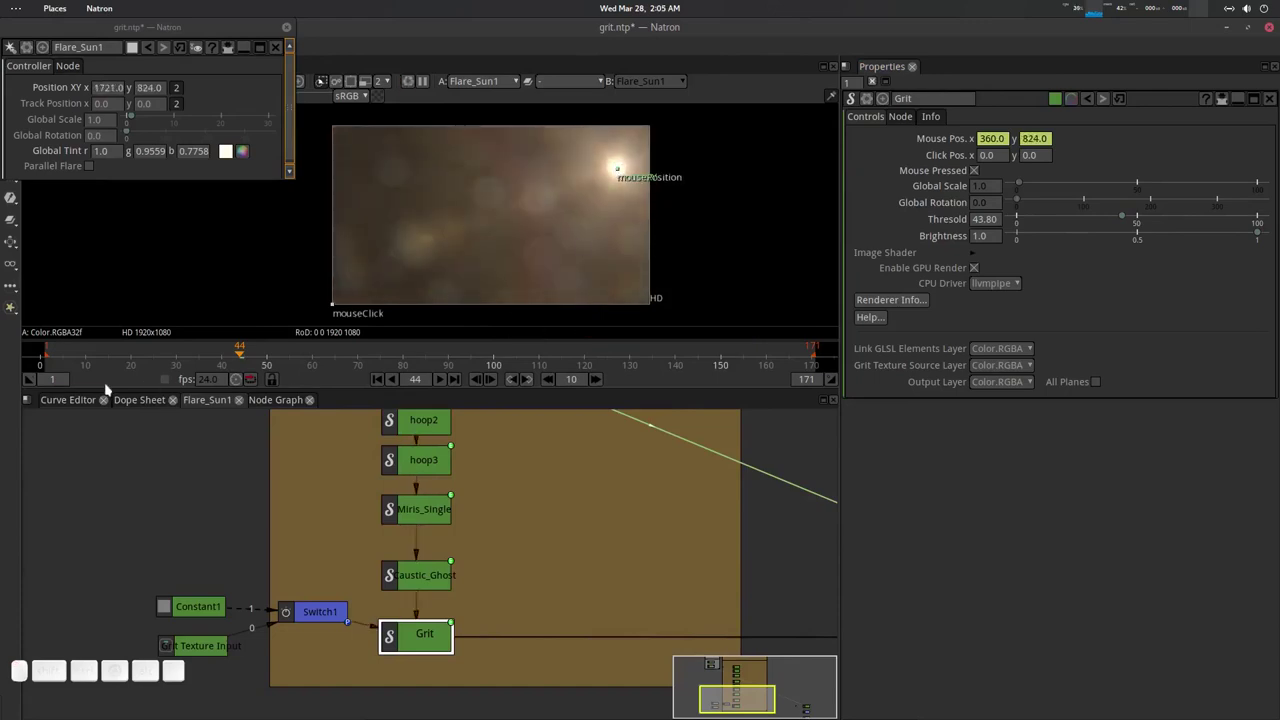
Return to the main node graph and arrange the view around Flare_Sun1 and Read2.
click(232, 147)
click(232, 147)
click(232, 147)
click(232, 147)
middle_click(232, 147)
scroll(down, 3)
click(232, 147)
middle_click(232, 147)
click(232, 147)
click(232, 147)
click(232, 147)
scroll(up, 3)
Merge Flare_Sun1 (A) over the rocket footage Read2 (B) with Merge1 and view the result.
key(m)
click(232, 147)
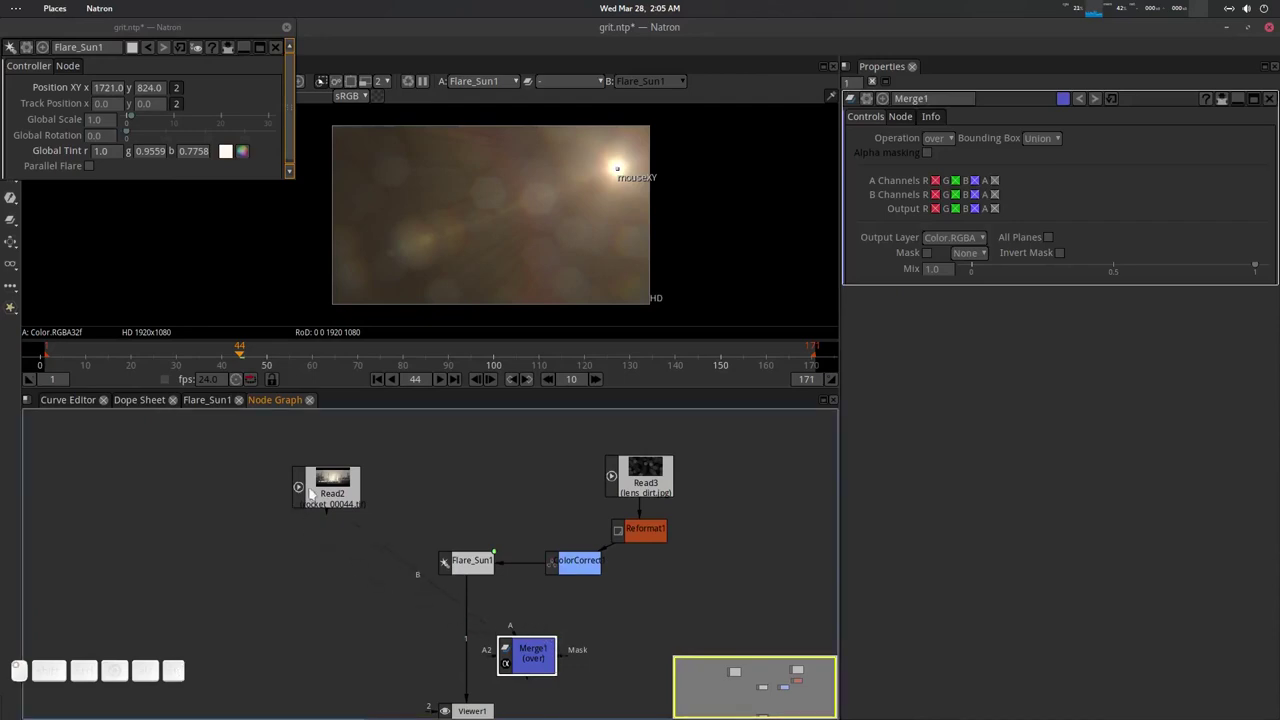
click(232, 147)
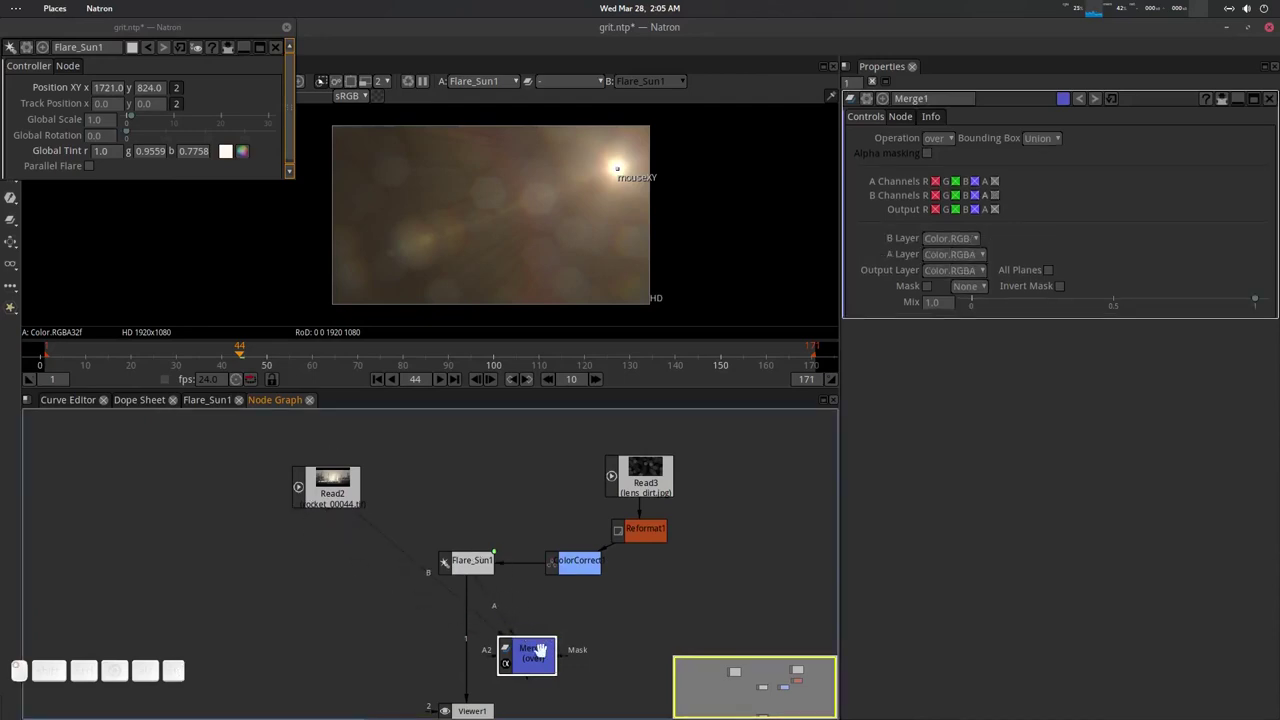
click(232, 147)
key(1)
click(232, 147)
drag(232, 147, 232, 147)
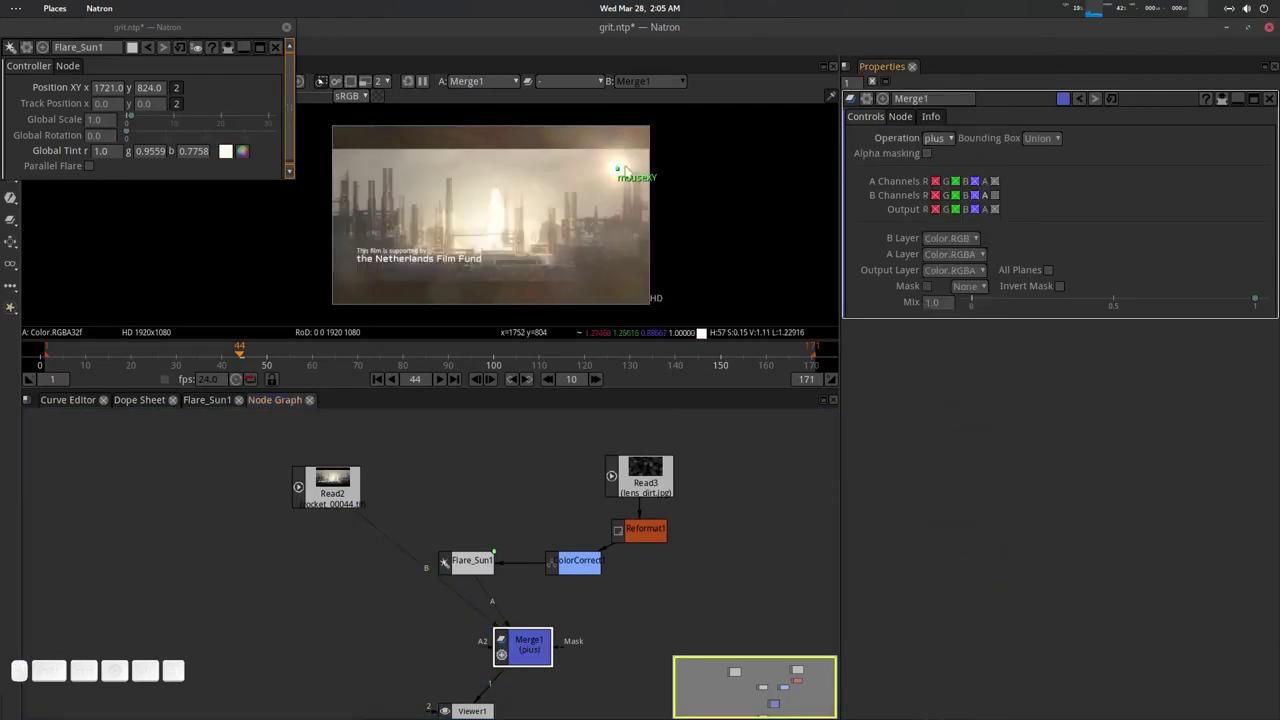
Move the sun flare to the frame centre and set Flare_Sun1 Global Scale to 0.5.
drag(232, 147, 232, 147)
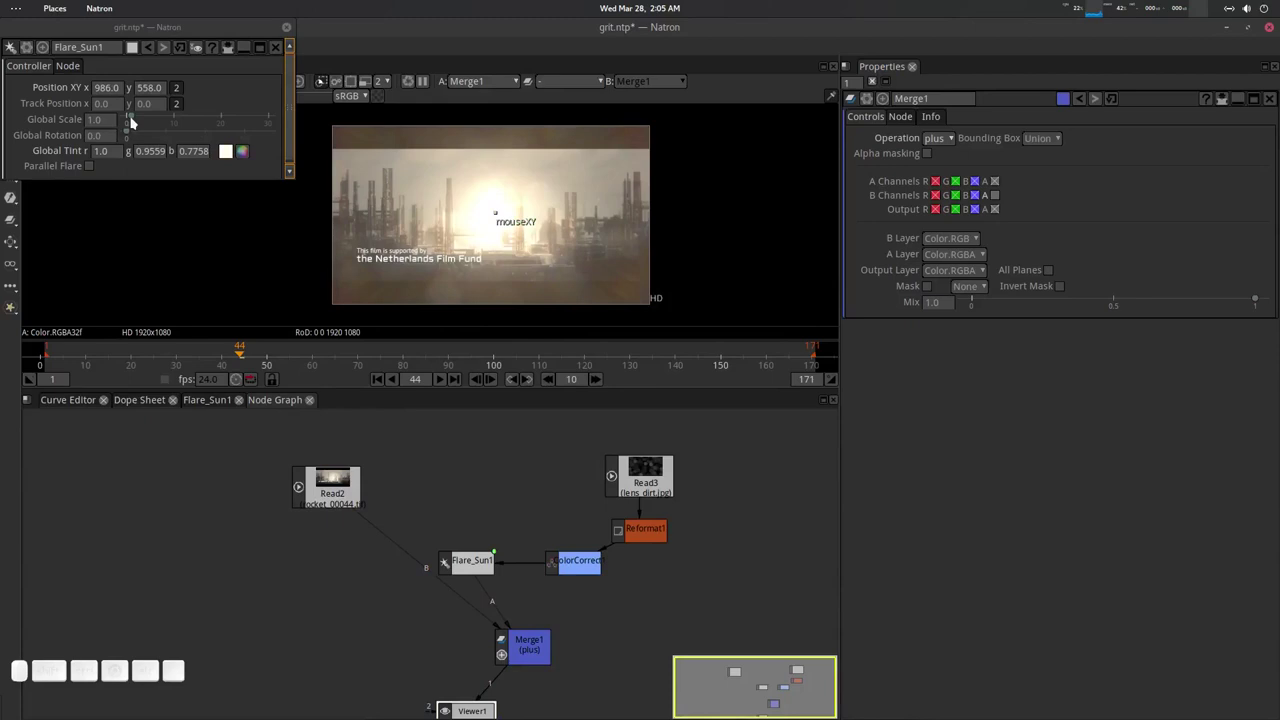
drag(232, 147, 232, 147)
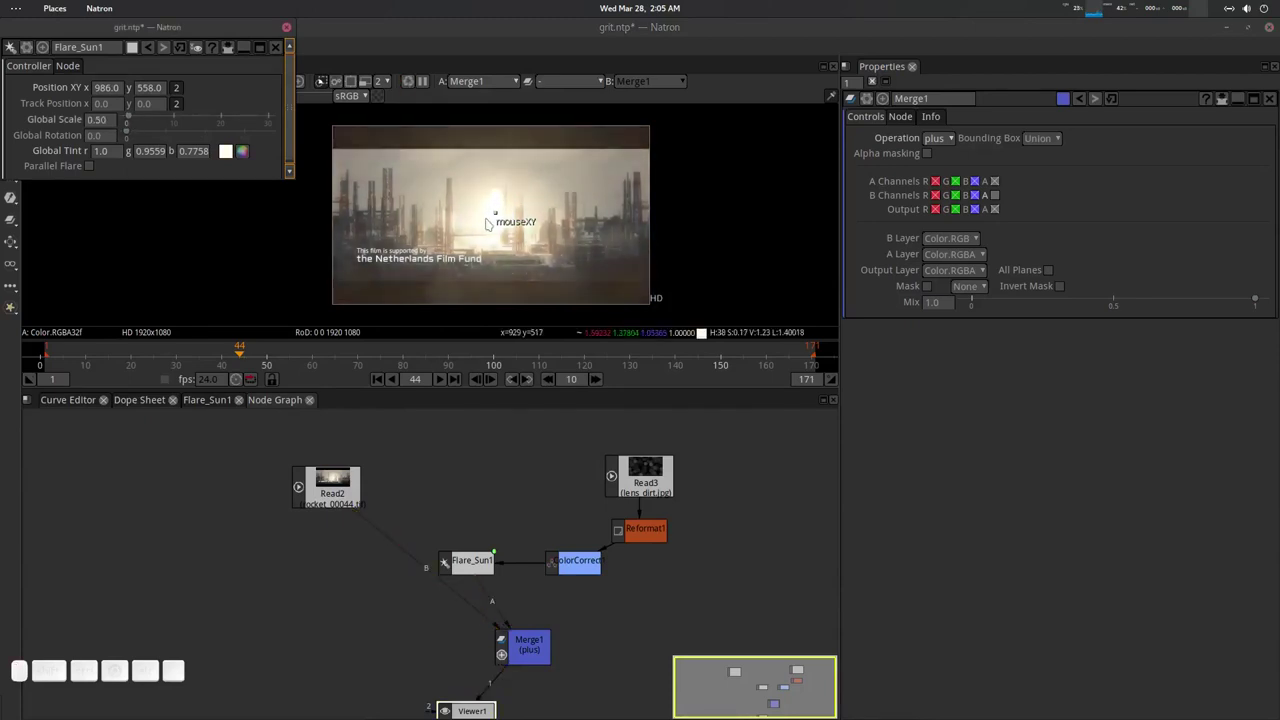
drag(232, 147, 232, 147)
scroll(up, 3)
middle_click(232, 147)
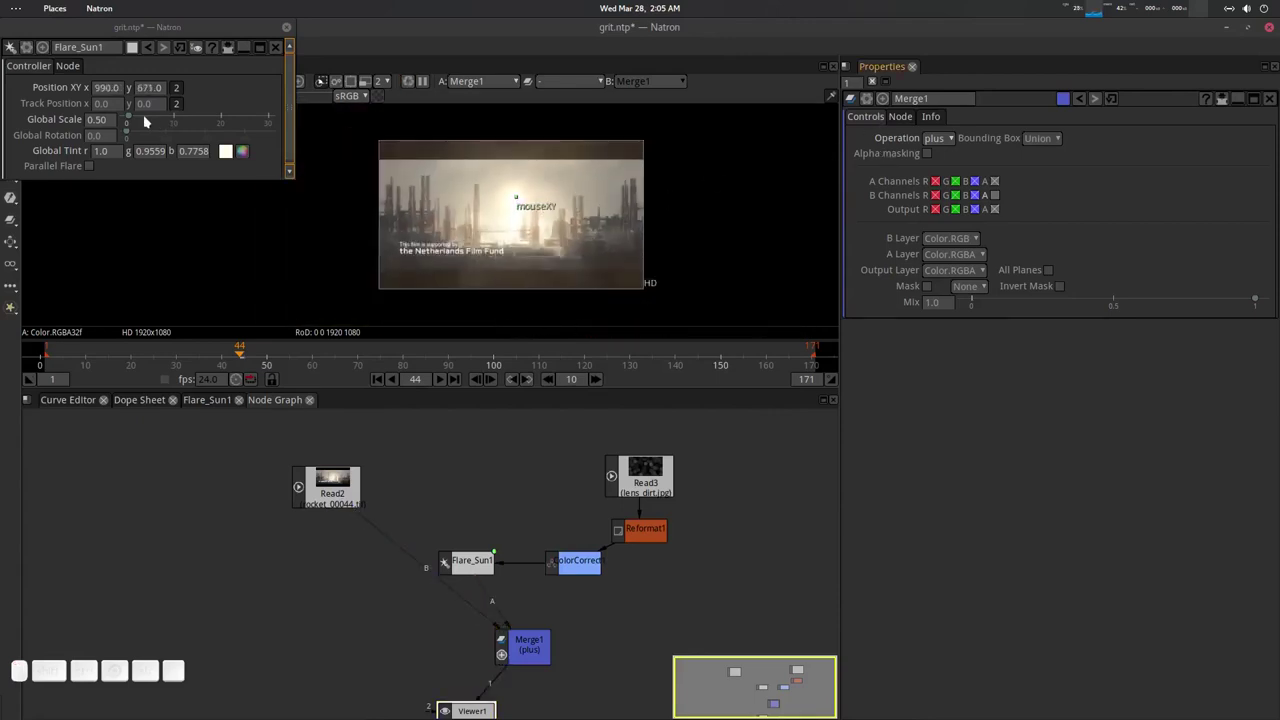
scroll(up, 3)
click(232, 147)
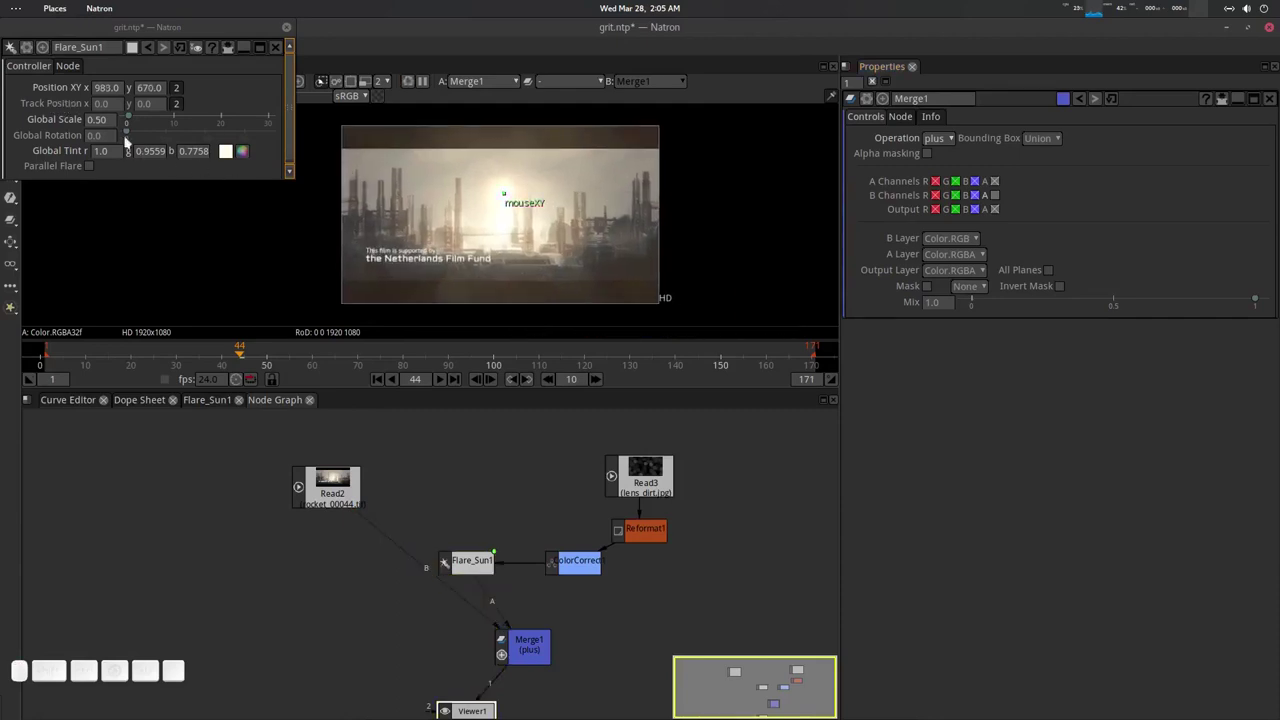
Give Flare_Sun1 a warm yellow Global Tint via the colour picker.
click(245, 154)
drag(231, 137, 382, 255)
click(351, 276)
click(581, 571)
Raise ColorCorrect1 Master Contrast to 2.38 and move the flare back near the frame centre.
drag(1034, 203, 1059, 194)
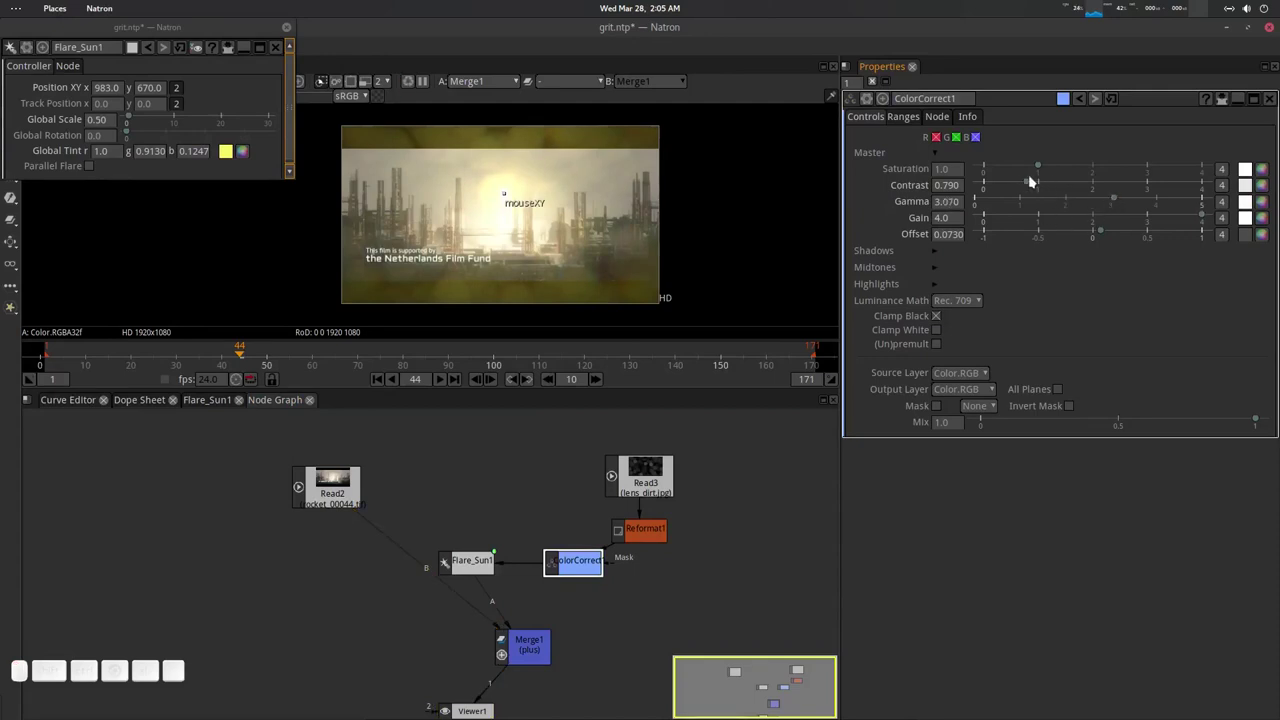
drag(1035, 181, 979, 262)
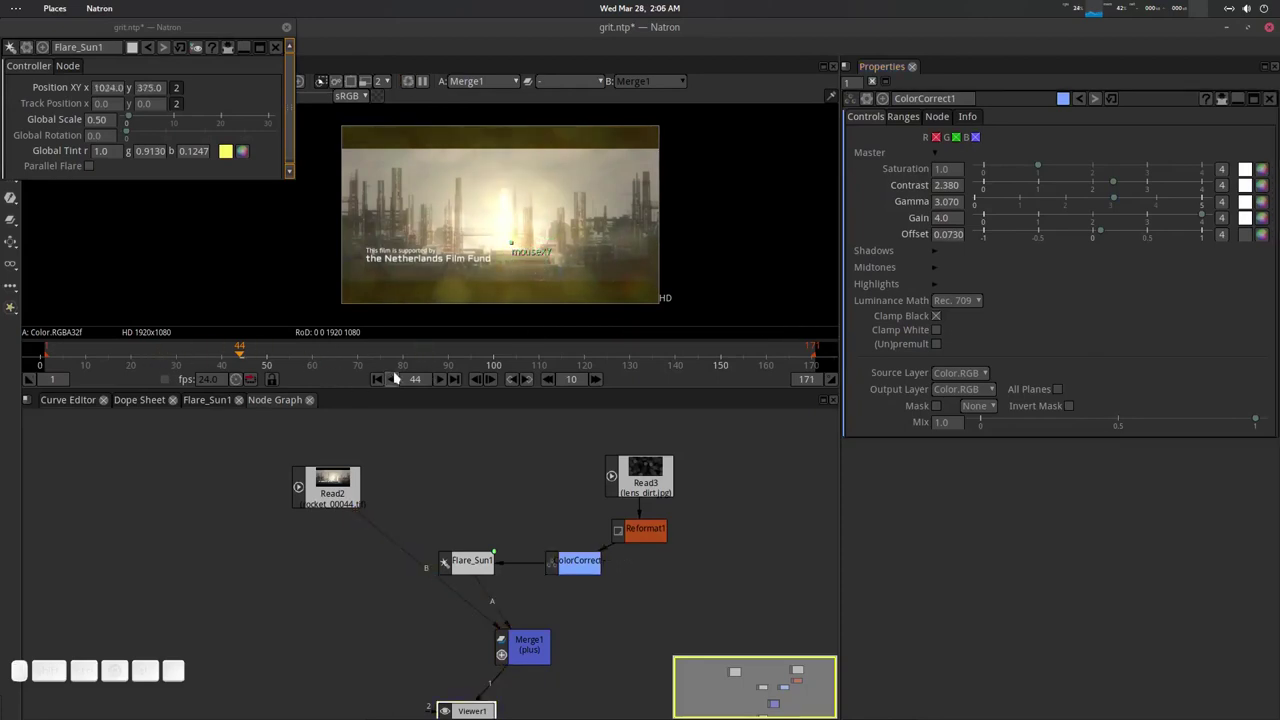
drag(512, 250, 159, 194)
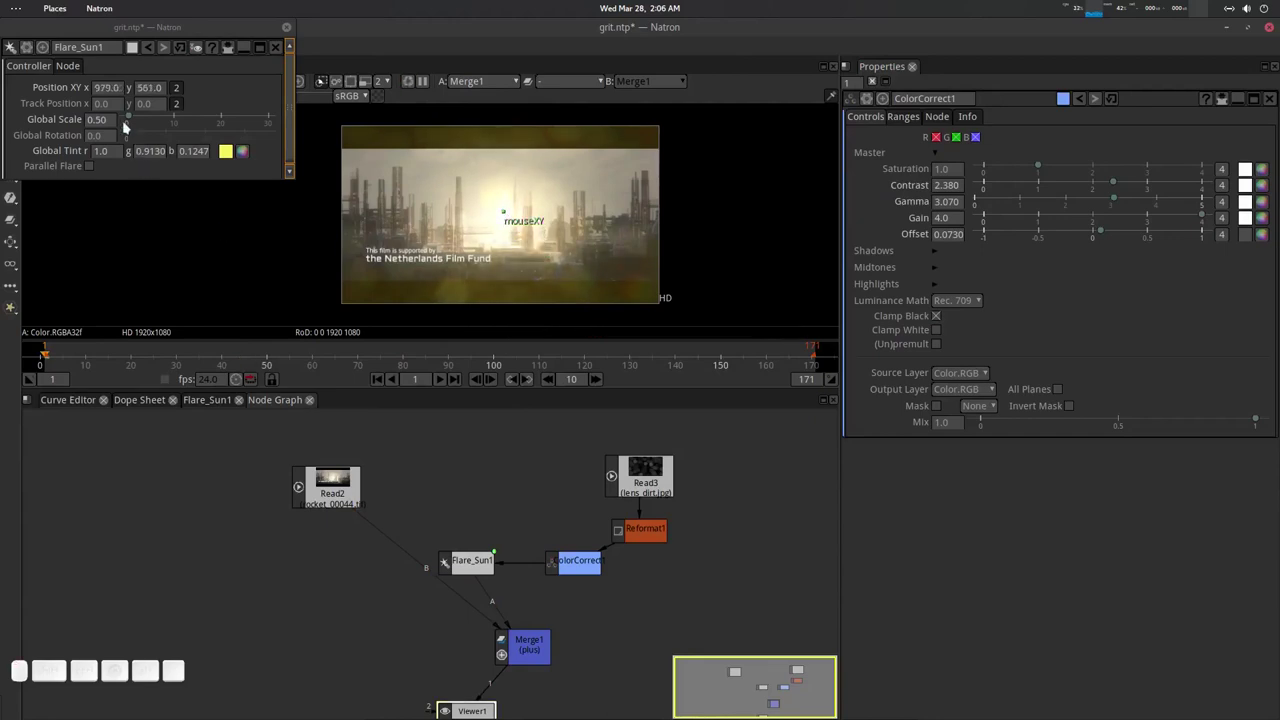
Key Flare_Sun1 position and Global Scale at frame 1, then enlarge and tint it blue at frame 169.
right_click(71, 122)
click(86, 136)
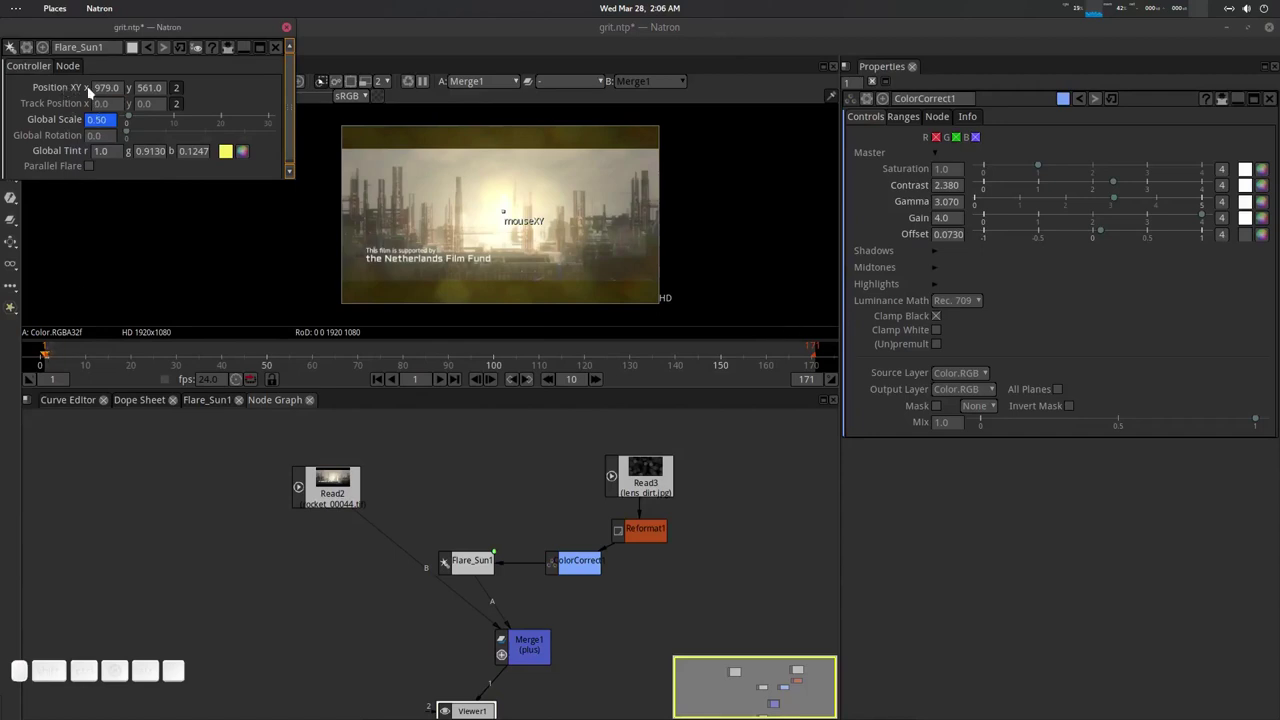
click(92, 96)
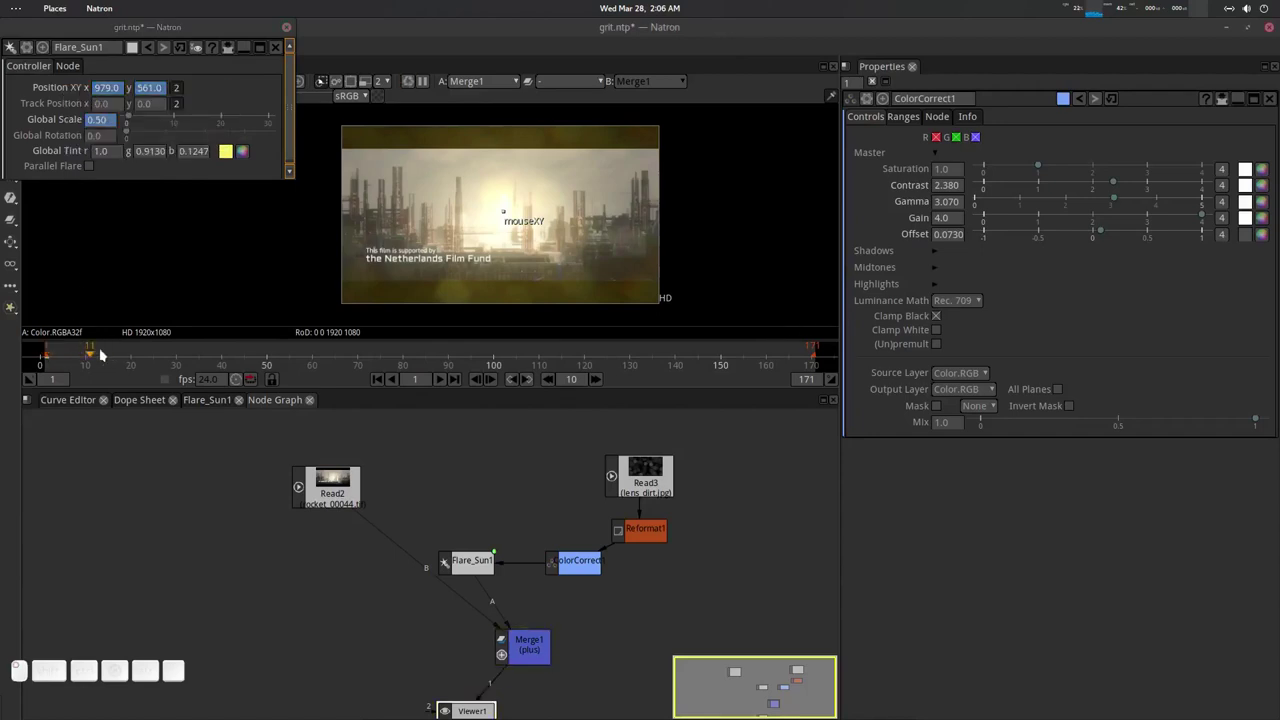
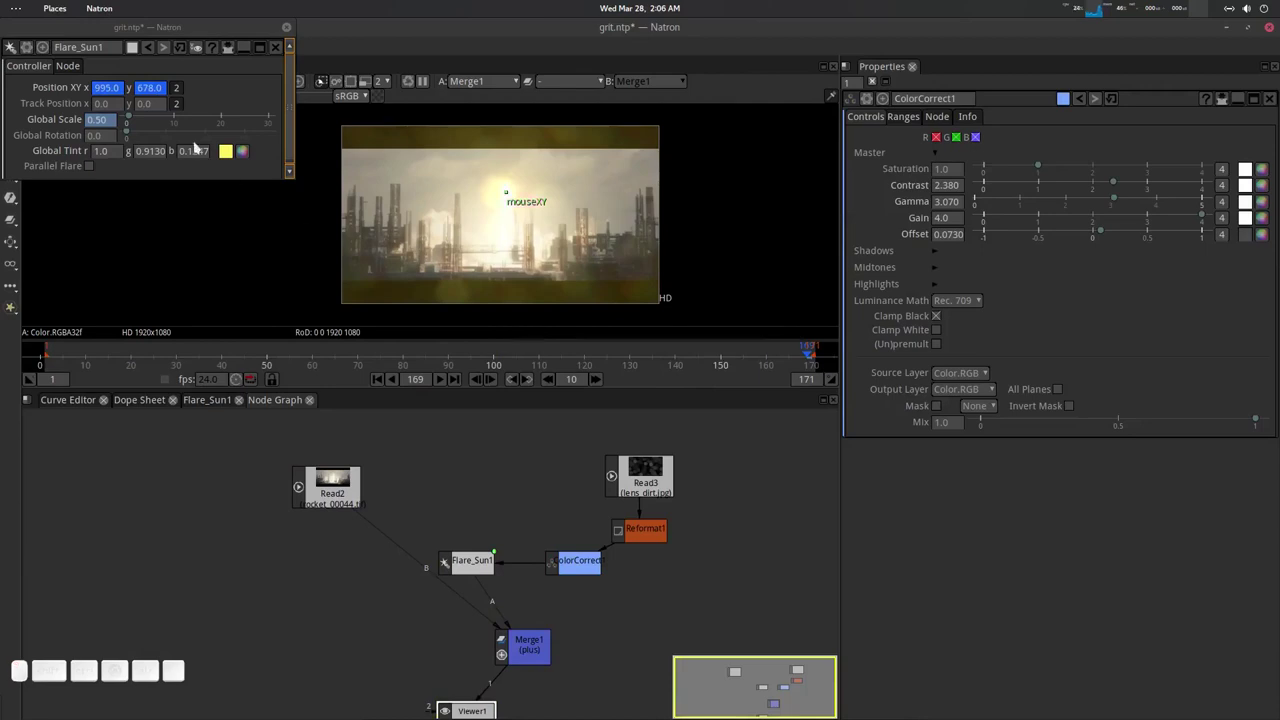
drag(136, 116, 139, 119)
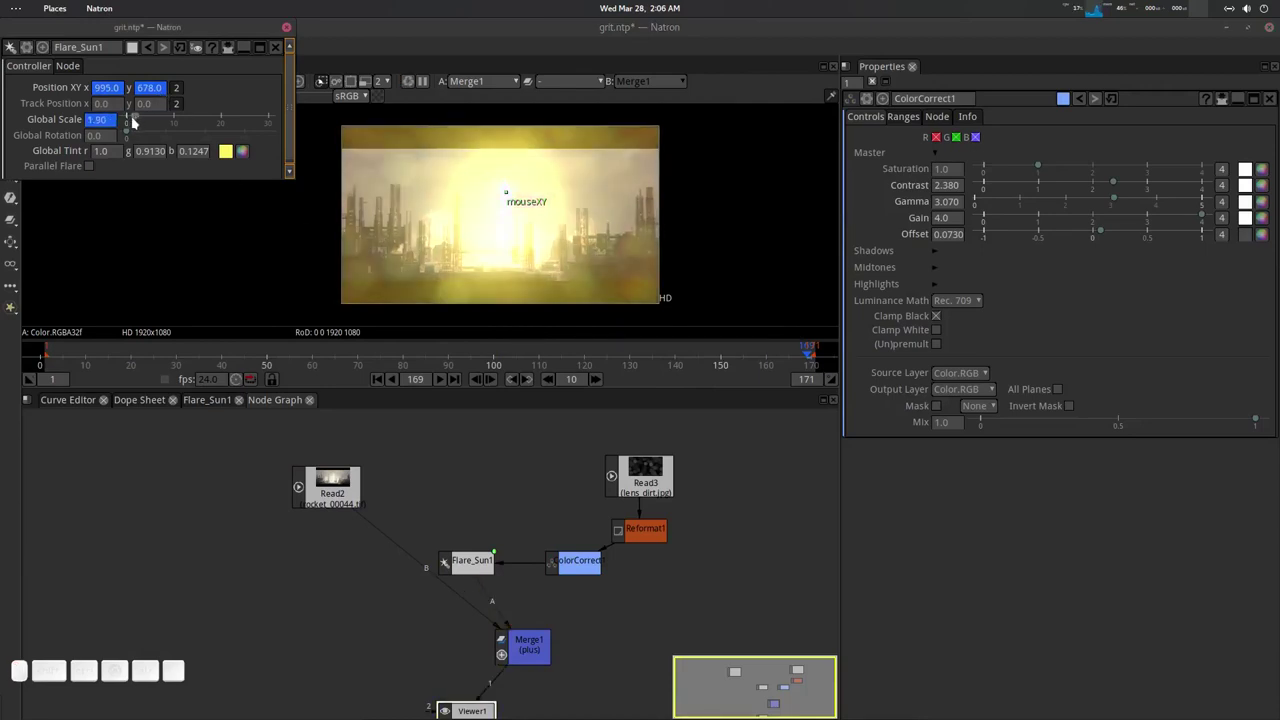
click(245, 156)
drag(236, 88, 318, 233)
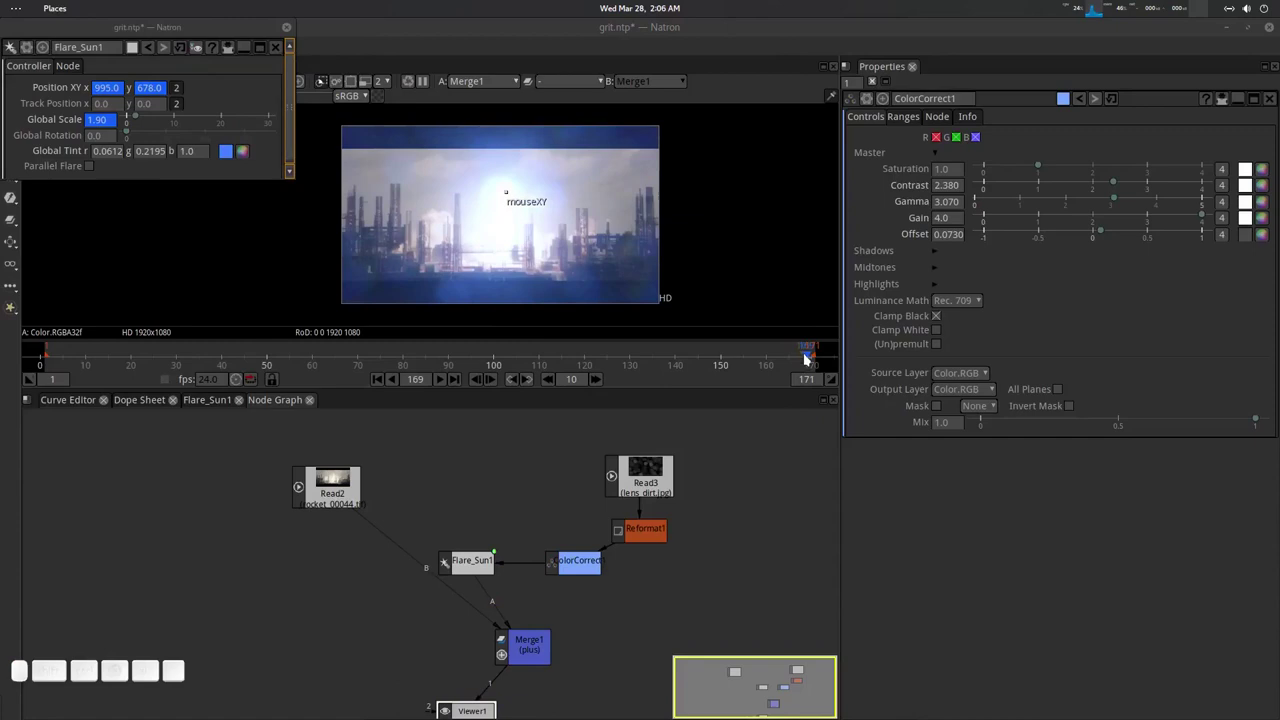
drag(806, 351, 153, 345)
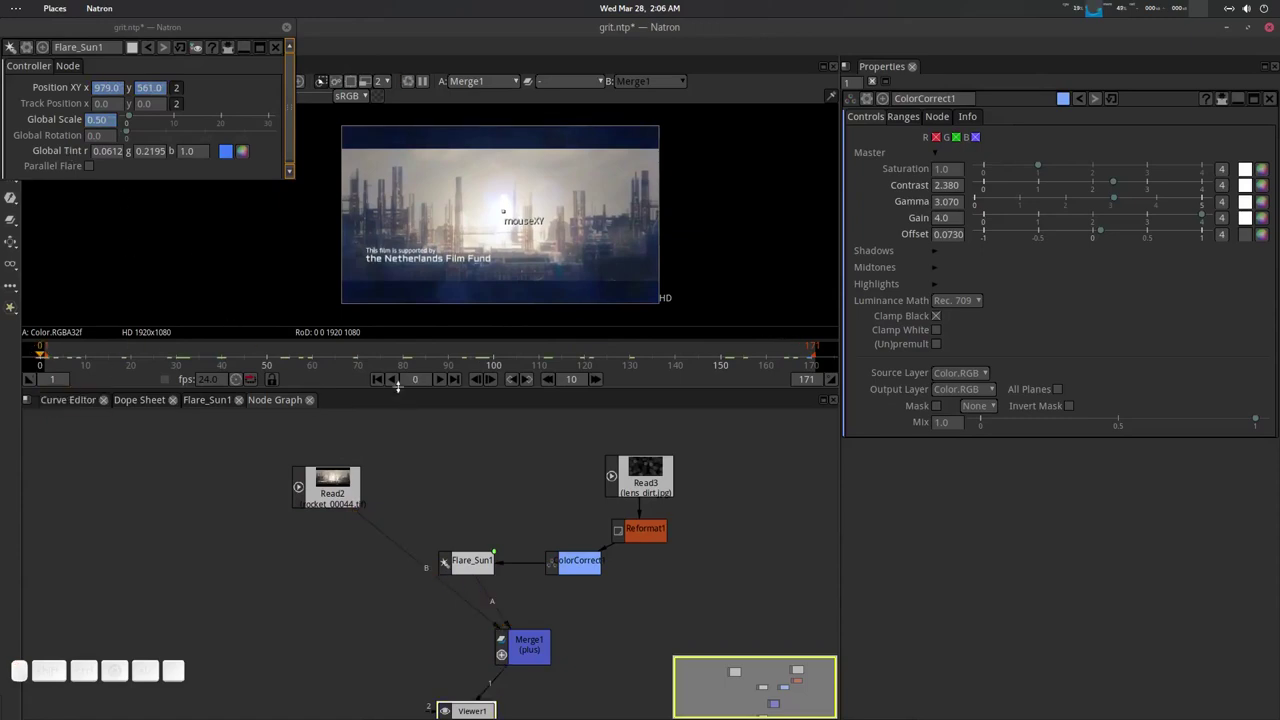
Key the Global Tint at frame 1 with a yellow-green colour.
click(381, 382)
drag(381, 389, 79, 151)
right_click(79, 151)
click(103, 160)
click(250, 148)
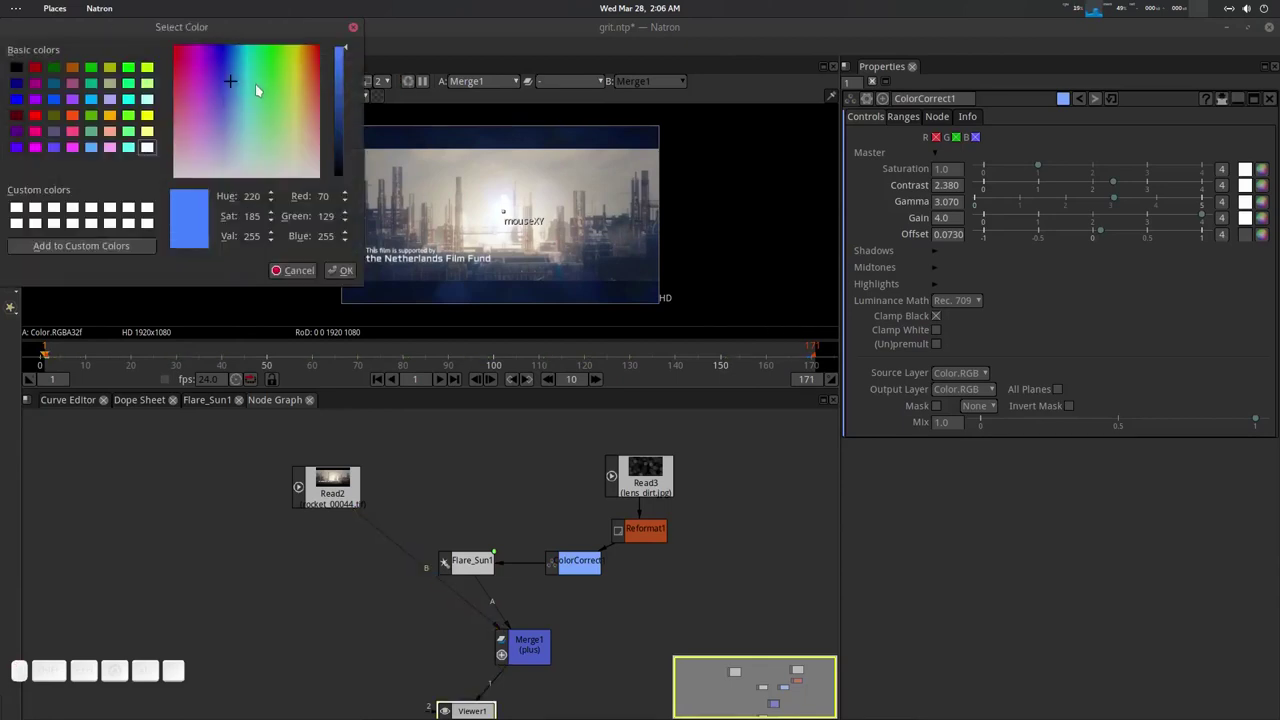
click(292, 107)
click(353, 275)
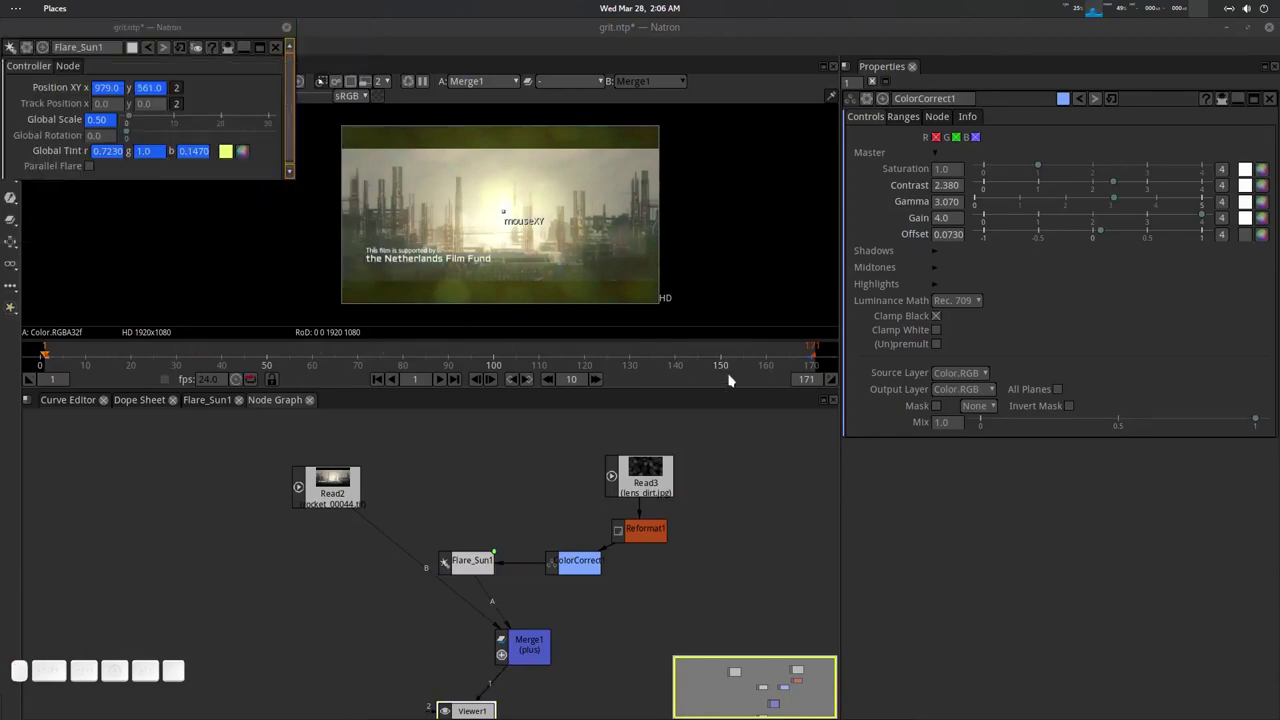
Set a pale white-blue tint at frame 169, then return the timeline to frame 1.
click(810, 350)
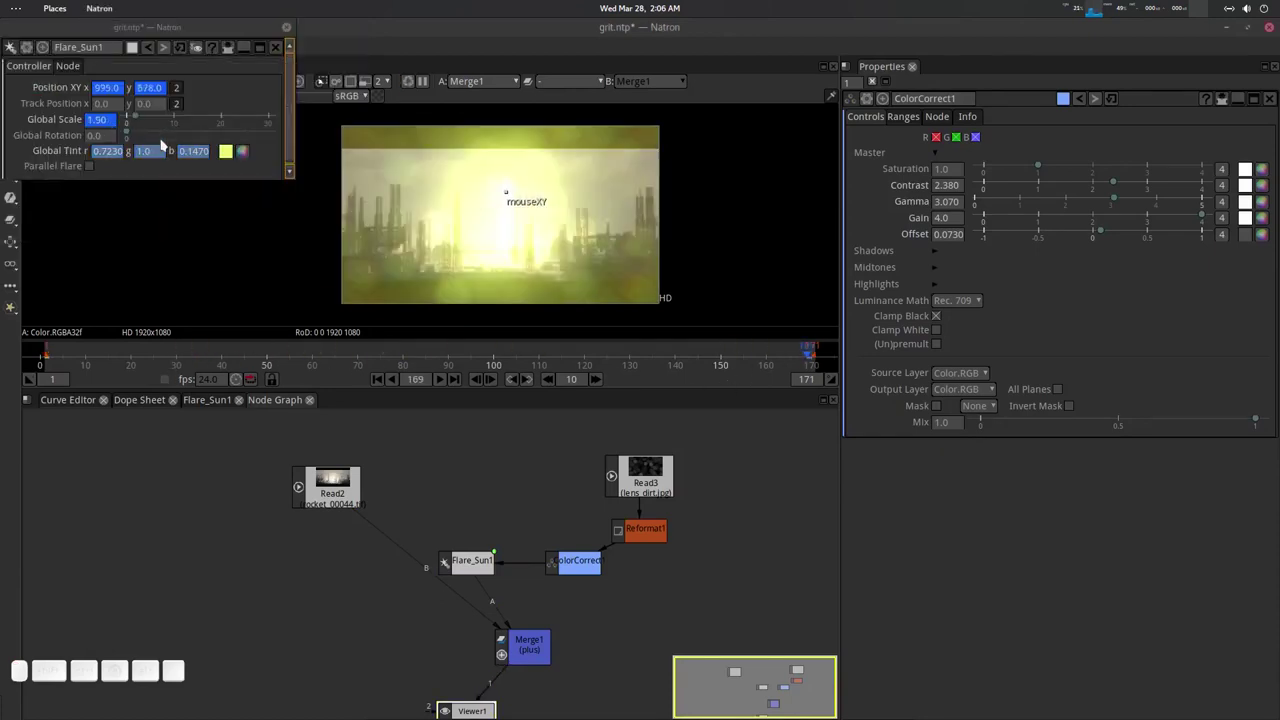
click(244, 153)
drag(221, 76, 208, 237)
click(358, 271)
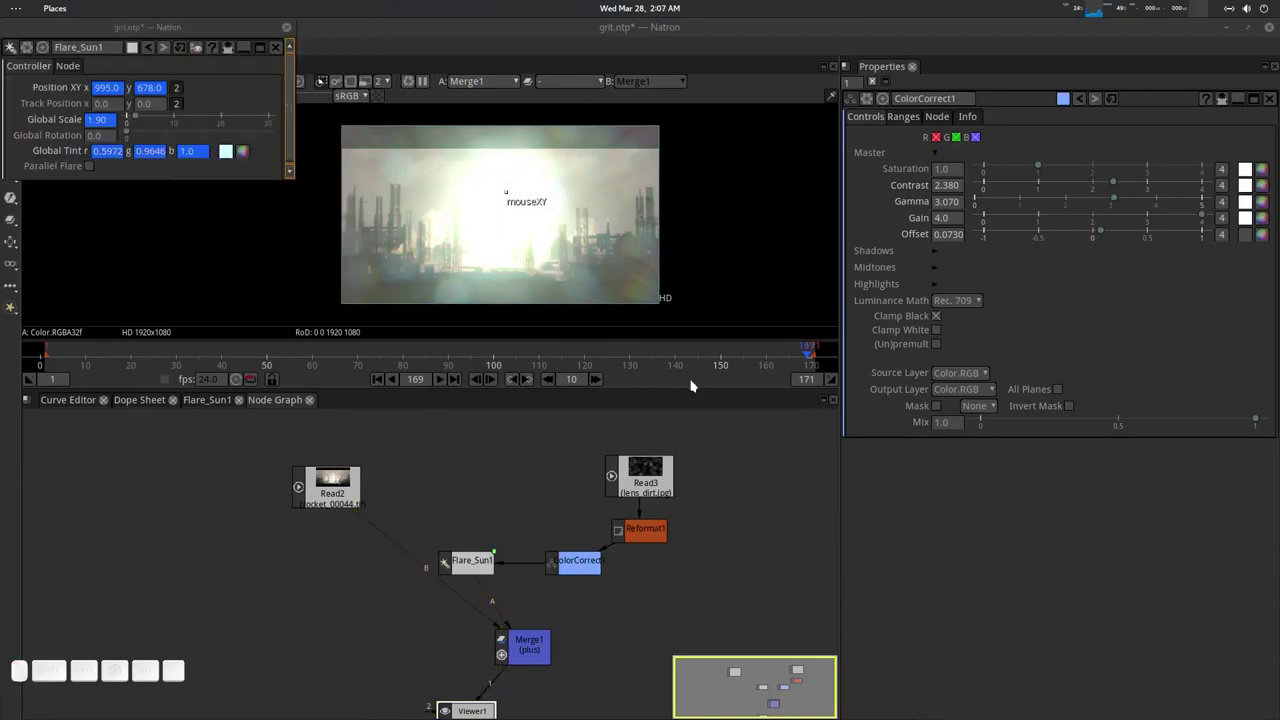
drag(342, 348, 232, 147)
click(232, 147)
click(232, 147)
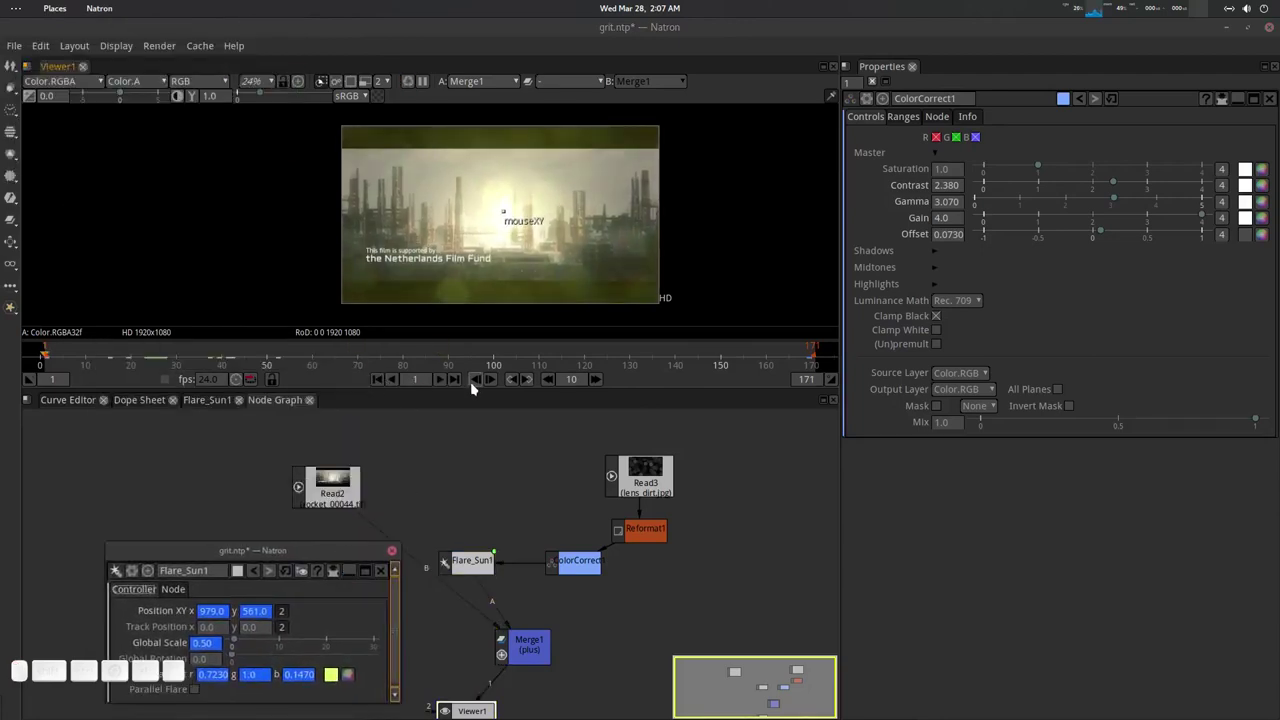
Play the shot with viewer overlays hidden (O), then jump to frame 169.
click(445, 382)
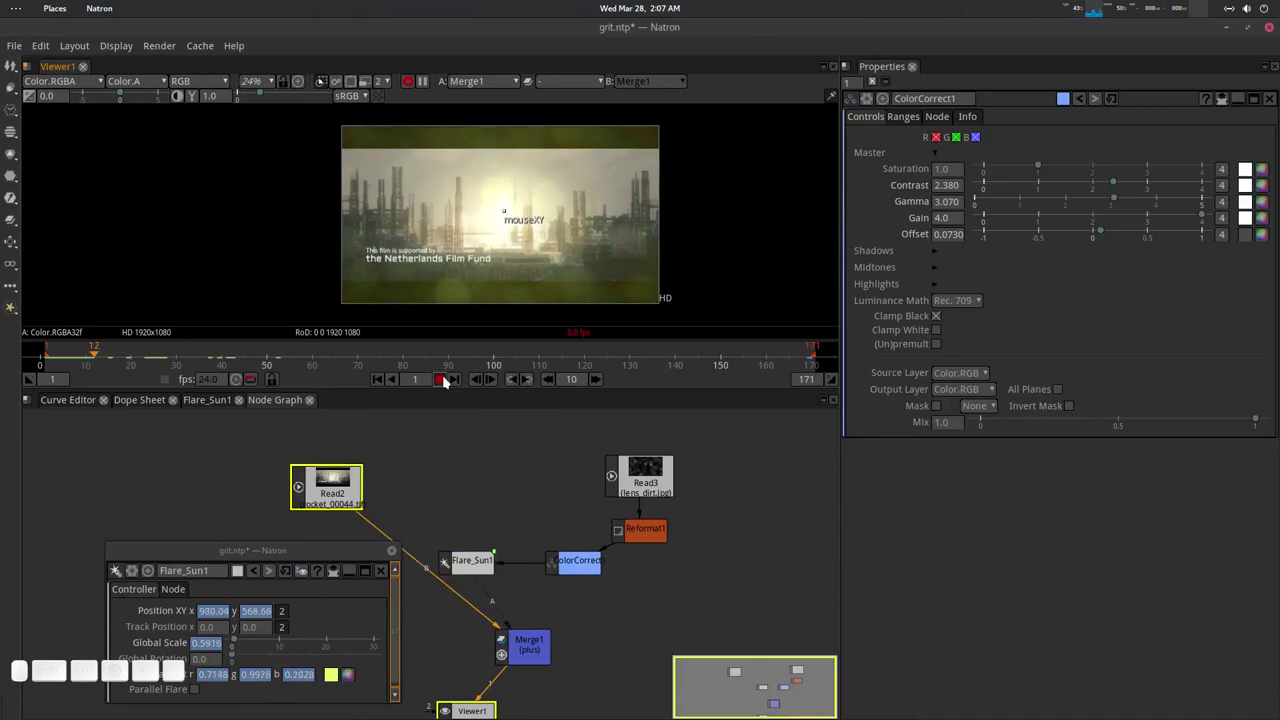
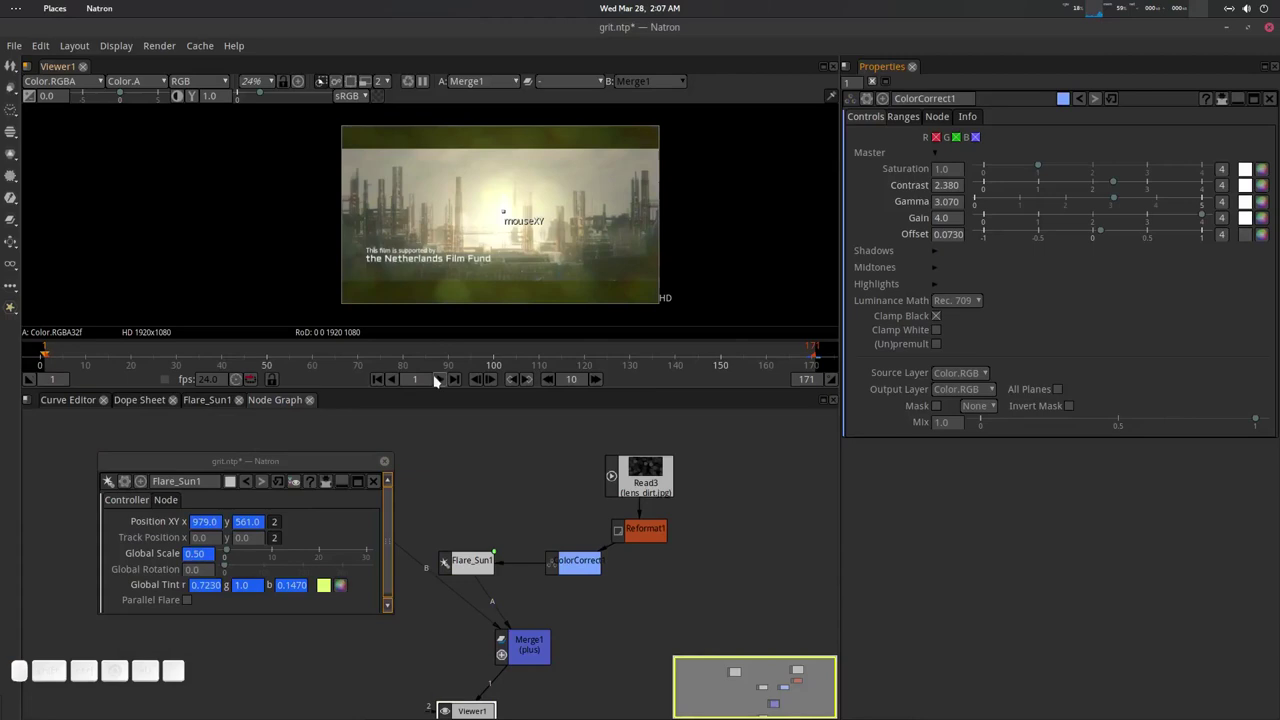
click(441, 385)
click(588, 185)
key(o)
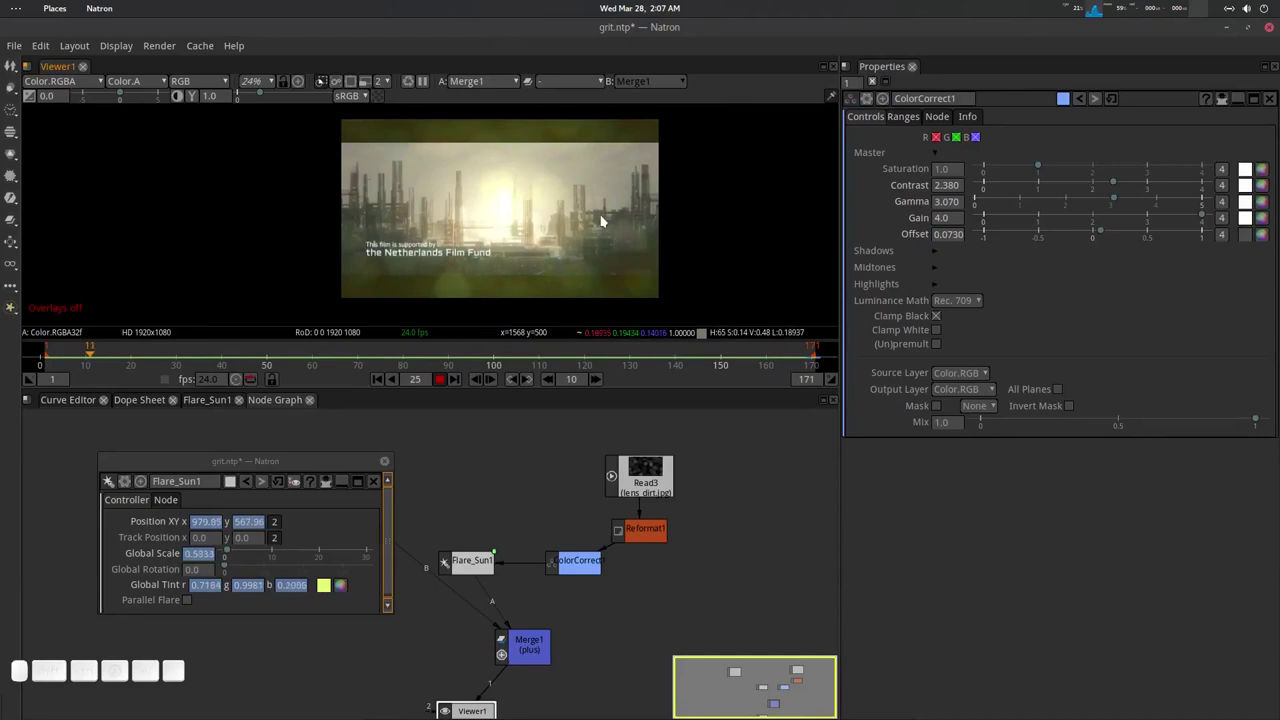
click(444, 389)
drag(485, 356, 332, 519)
Set the Flare_Sun1 keyframes to Linear interpolation.
right_click(183, 584)
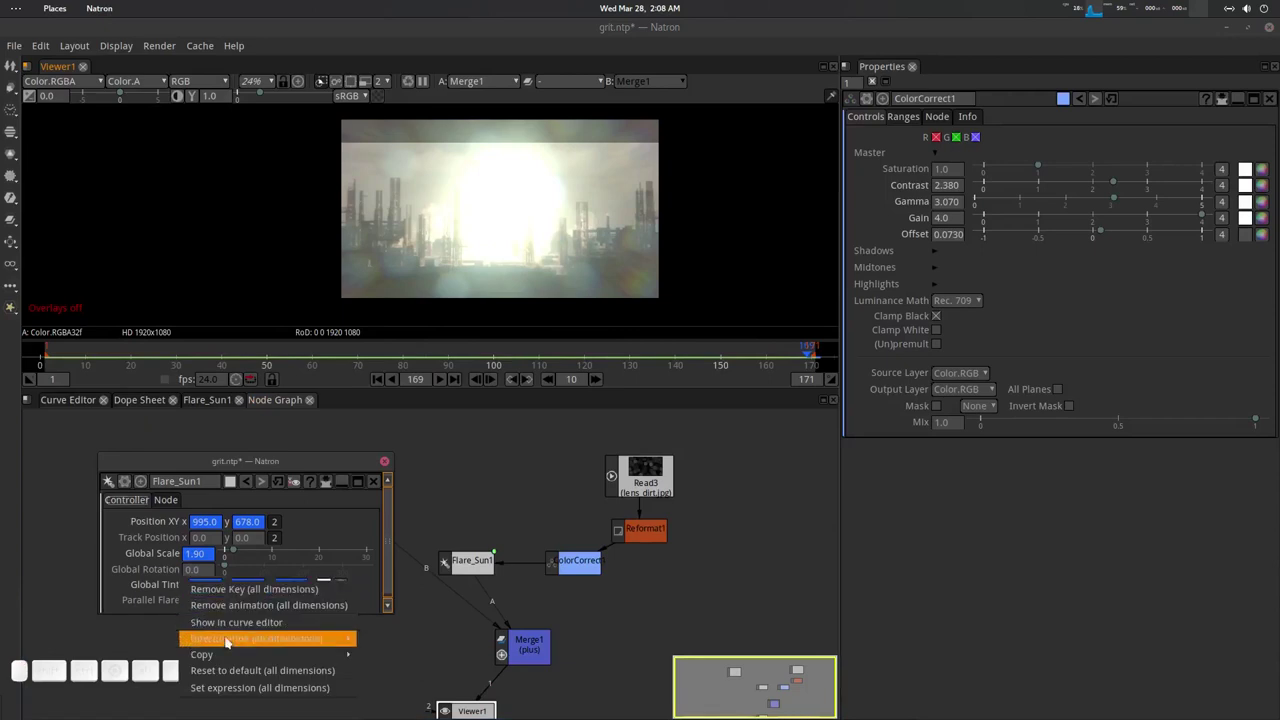
click(392, 669)
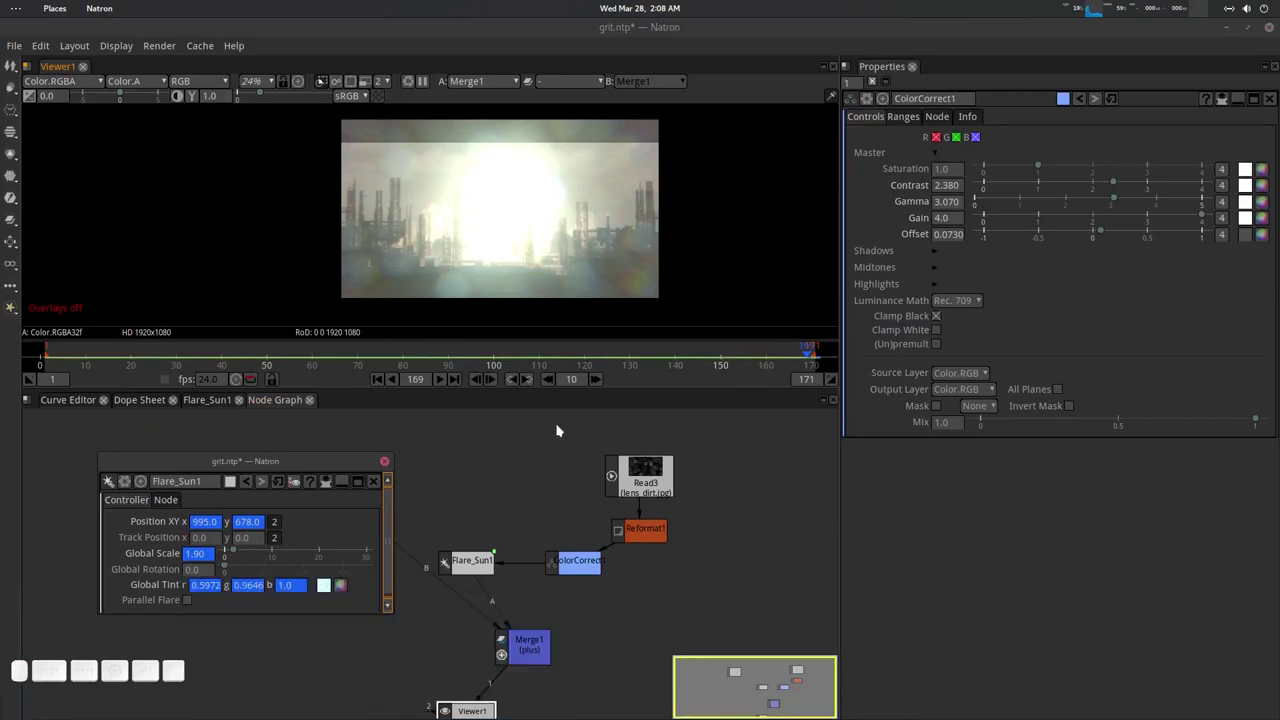
click(459, 385)
right_click(173, 584)
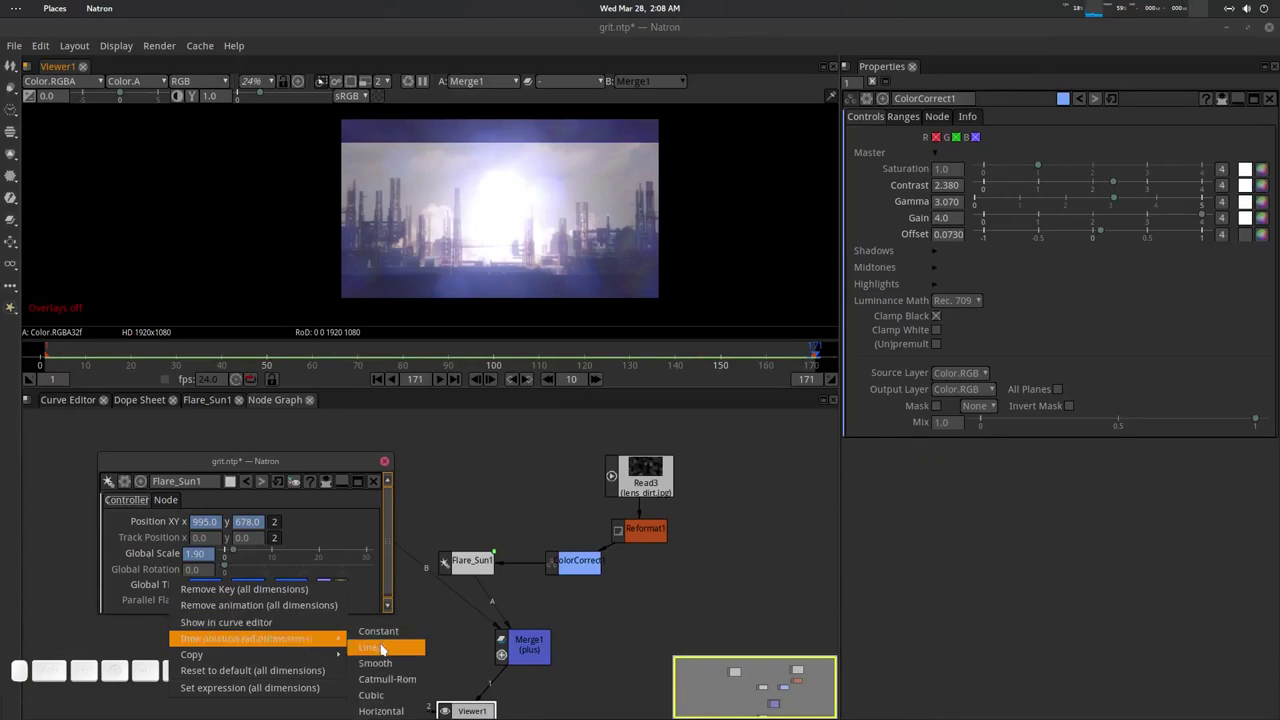
click(385, 648)
Scrub through the middle frames, return to frame 1 and play the animation forward.
drag(672, 351, 318, 507)
click(344, 588)
drag(291, 508, 341, 624)
click(405, 667)
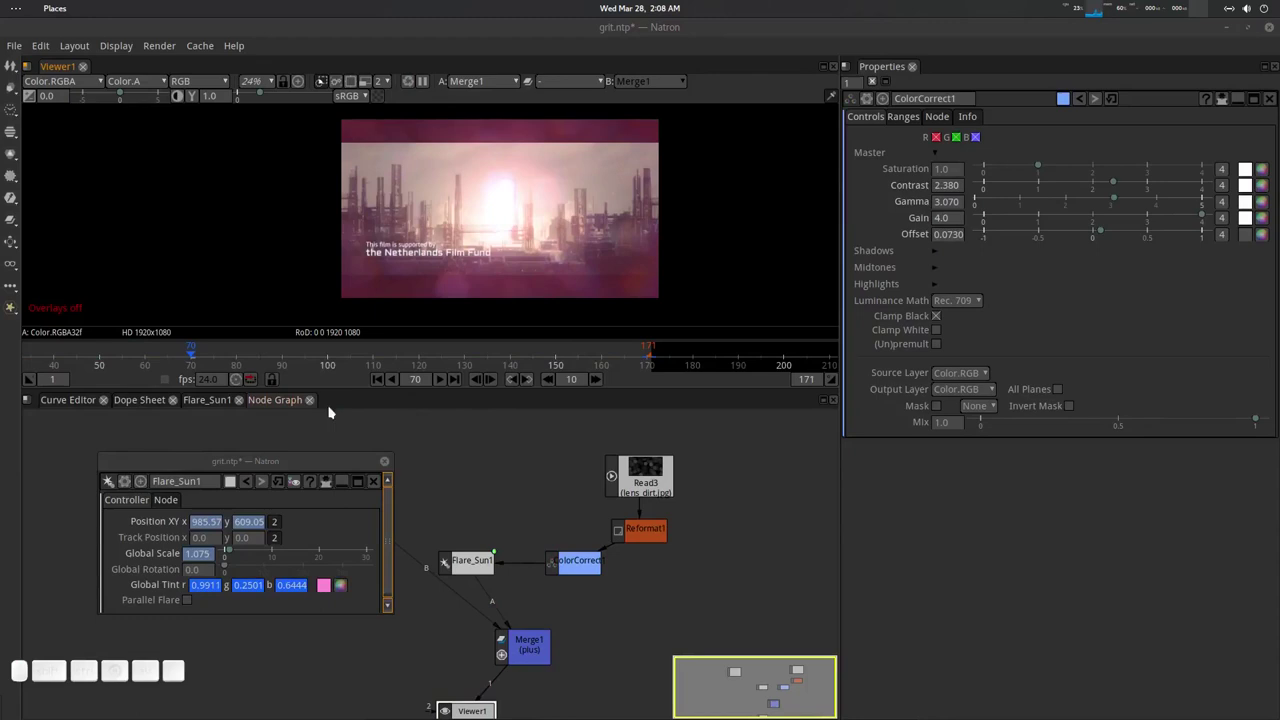
click(389, 388)
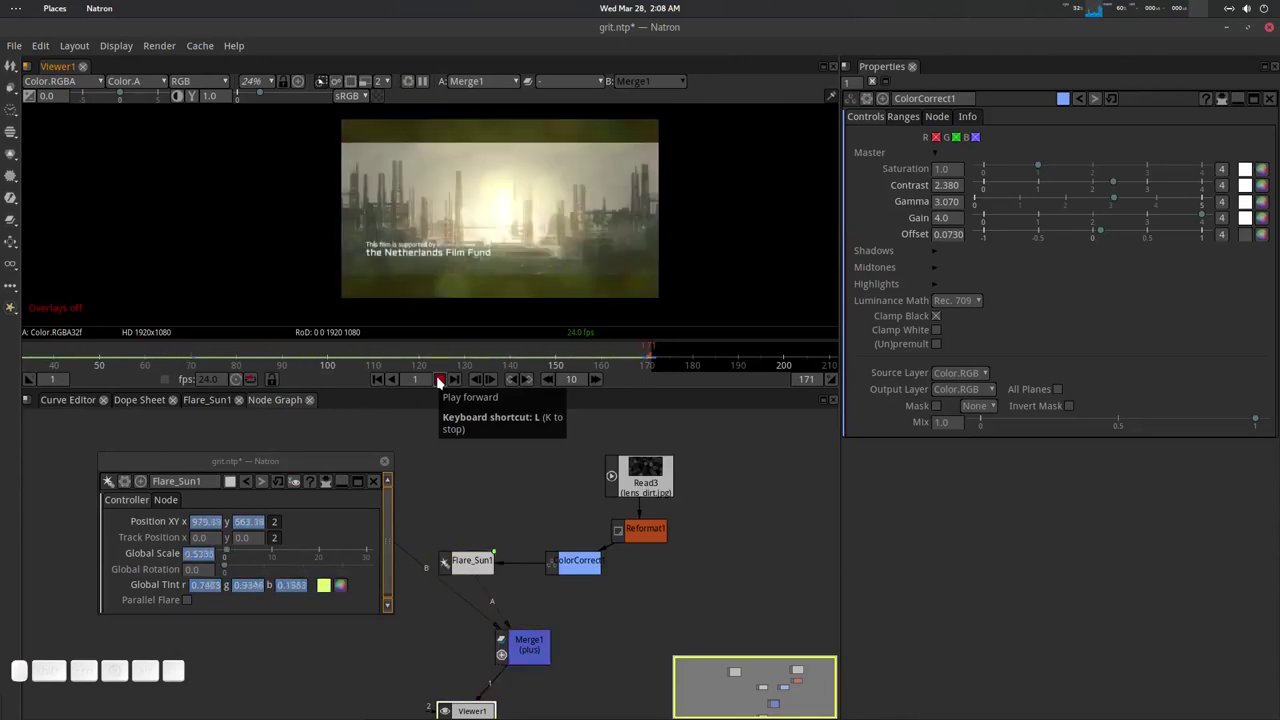
click(442, 381)
Pan and enlarge the Node Graph view around the flare nodes.
middle_click(451, 468)
scroll(up, 3)
click(469, 466)
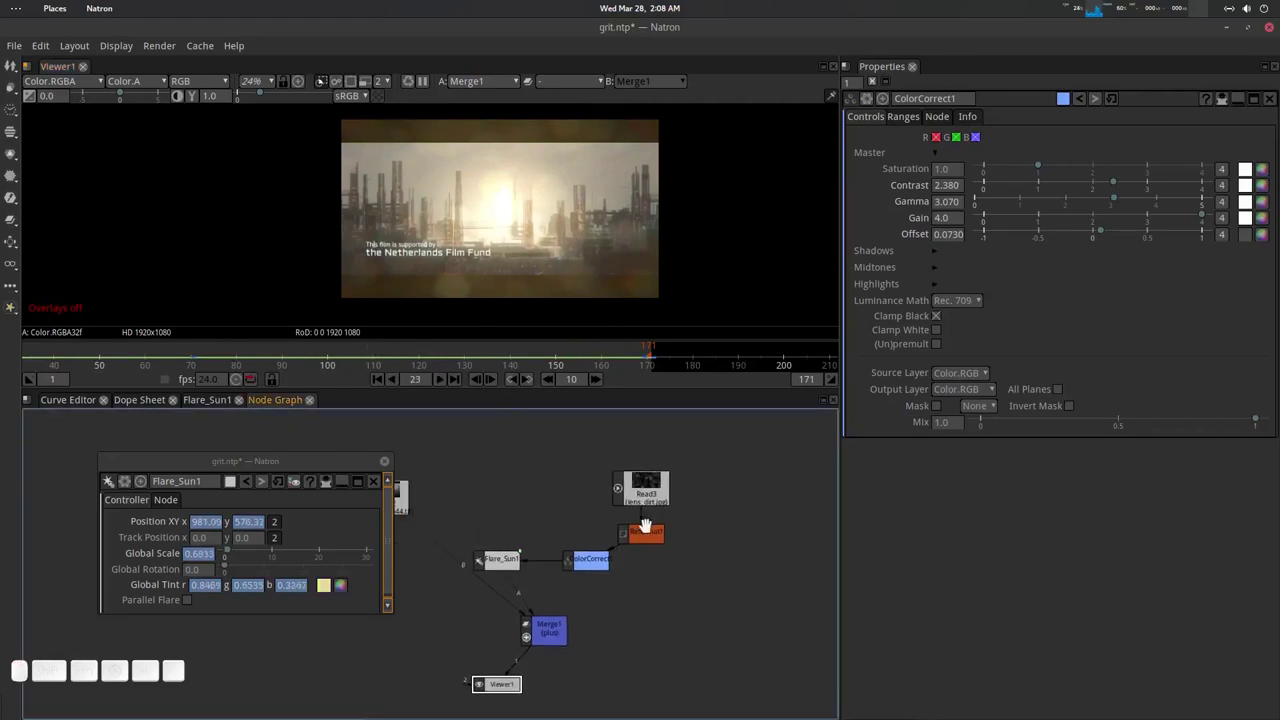
middle_click(670, 553)
Navigate the Node Graph and select the Flare_Sun1 node.
click(476, 524)
middle_click(527, 533)
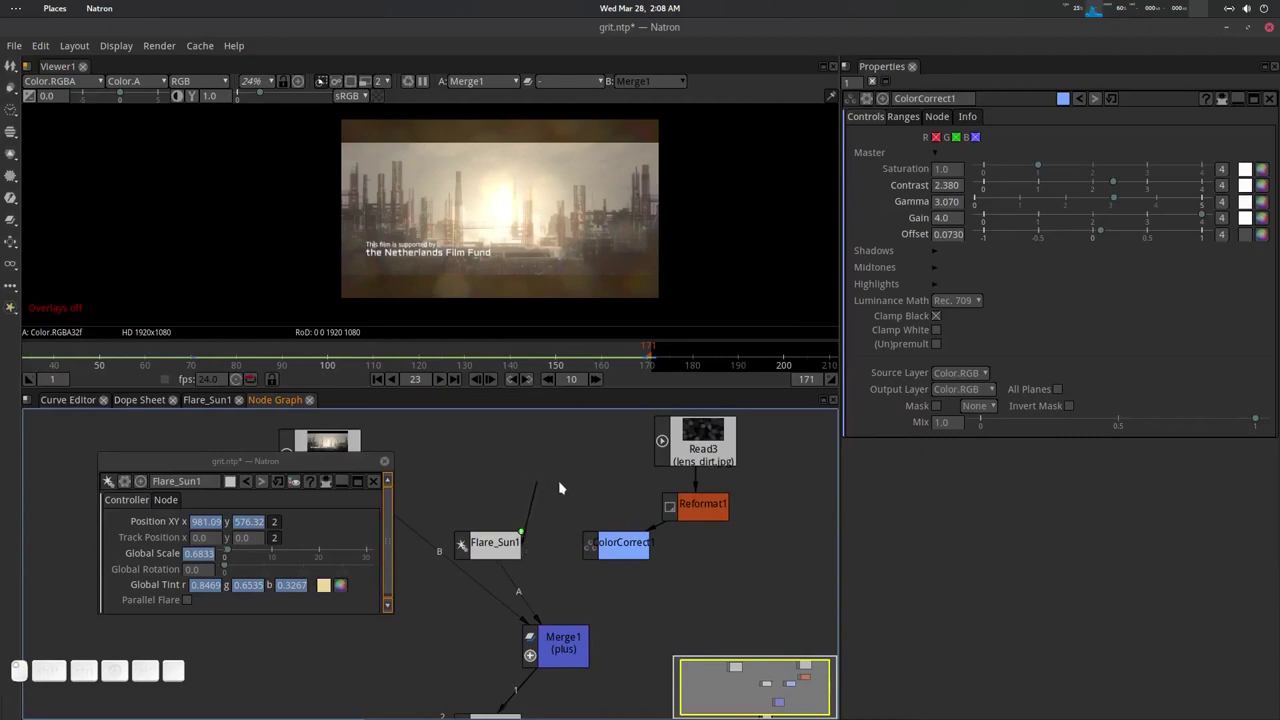
drag(493, 517, 602, 582)
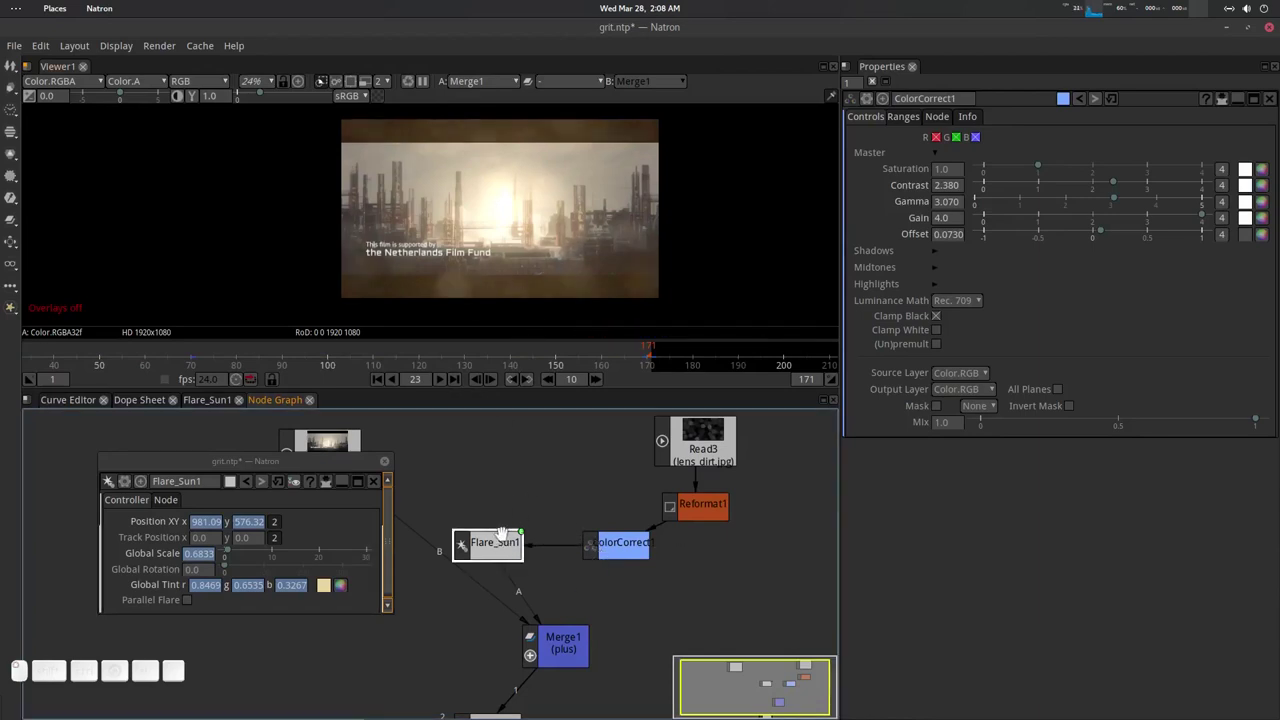
click(504, 539)
click(317, 466)
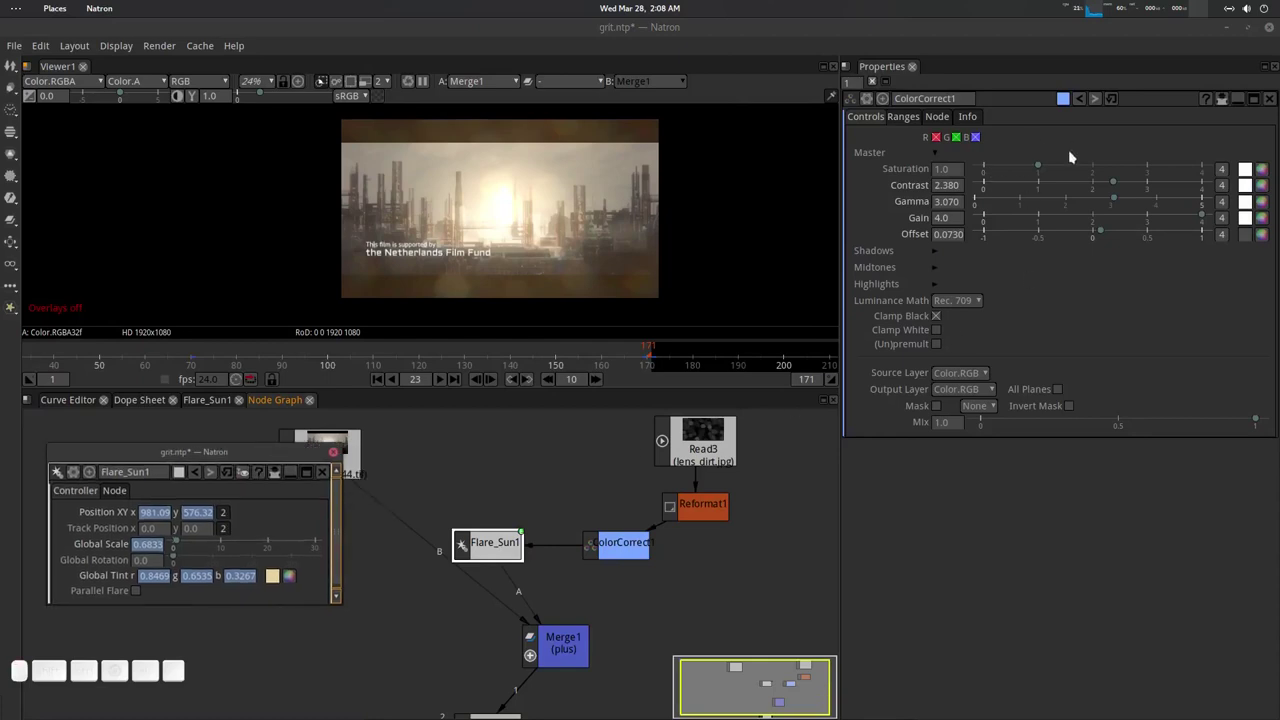
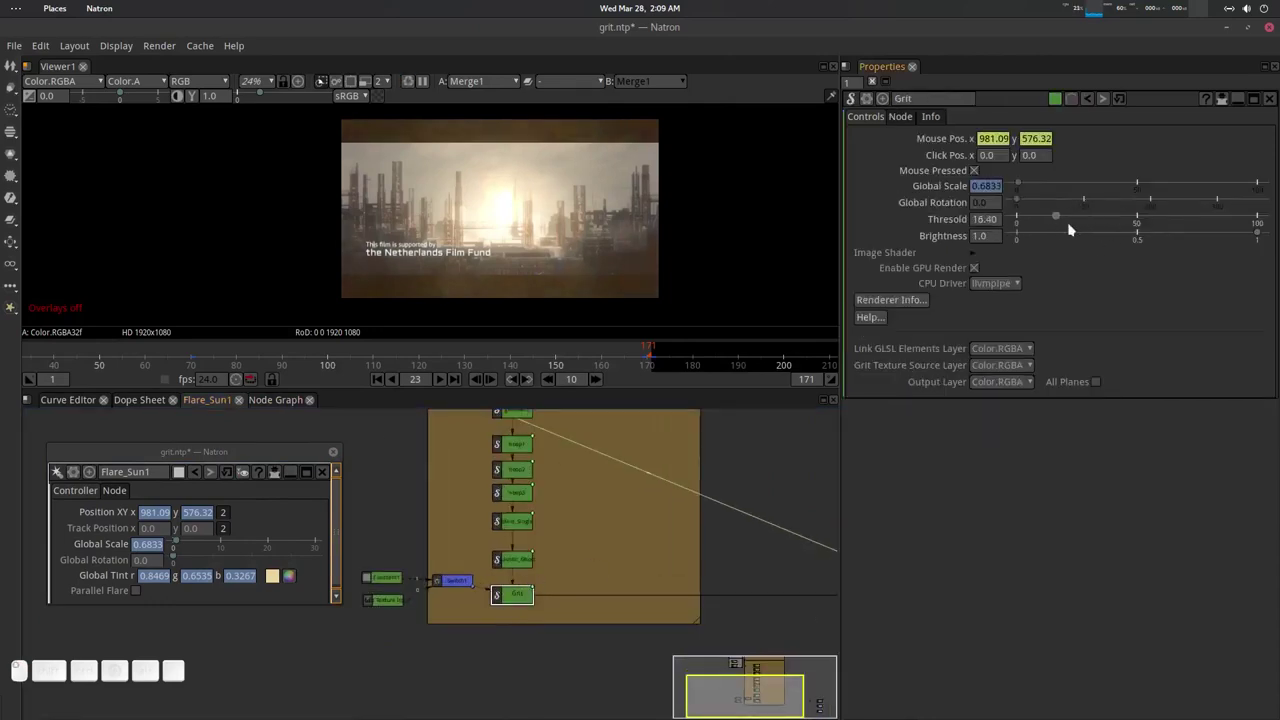
Set the Grit element Threshold to 60.70 and Brightness to 0.848.
drag(1126, 222, 1158, 237)
scroll(up, 3)
drag(1266, 237, 526, 412)
scroll(up, 3)
click(533, 441)
scroll(up, 3)
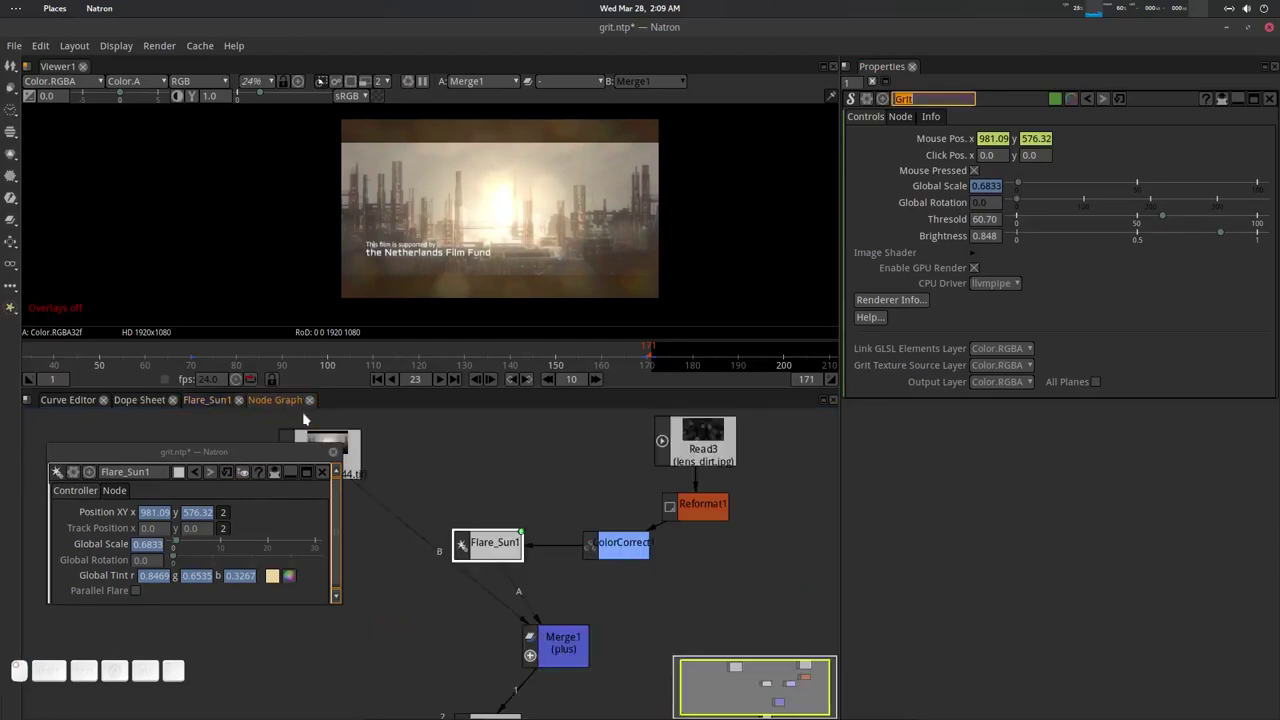
Load ColorCorrect1's parameters into the Properties panel.
click(579, 484)
scroll(up, 3)
click(622, 557)
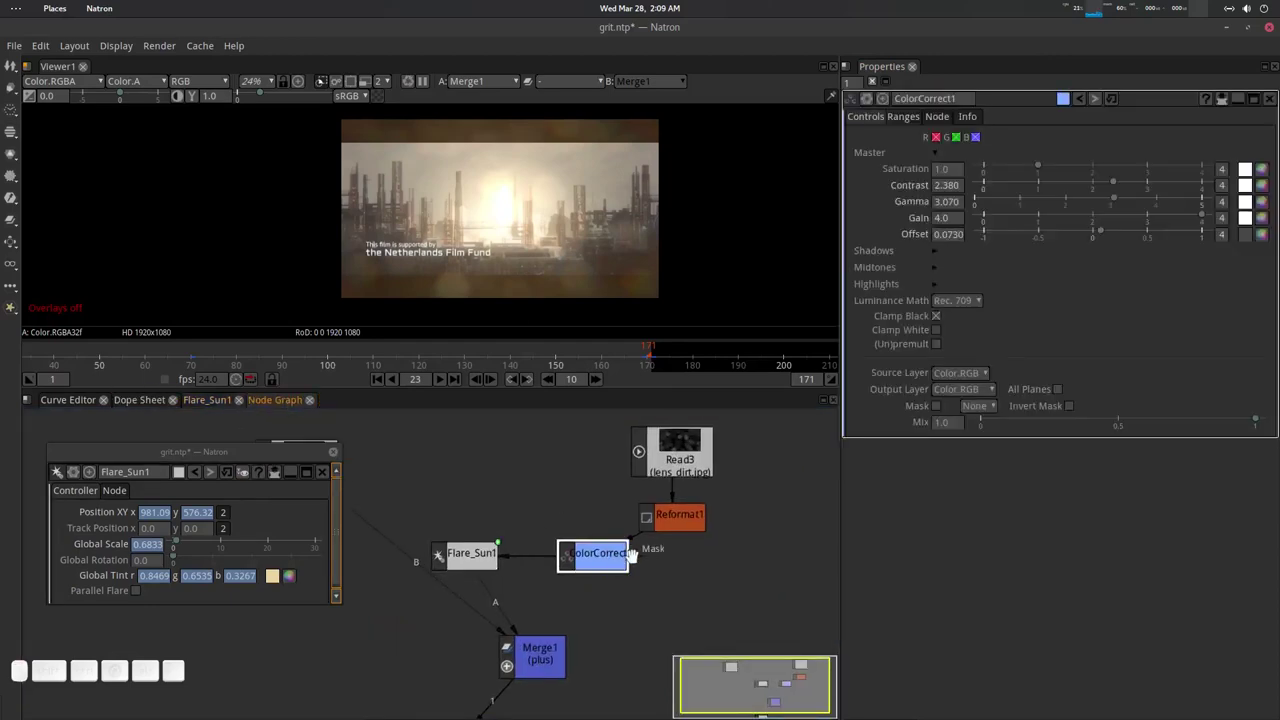
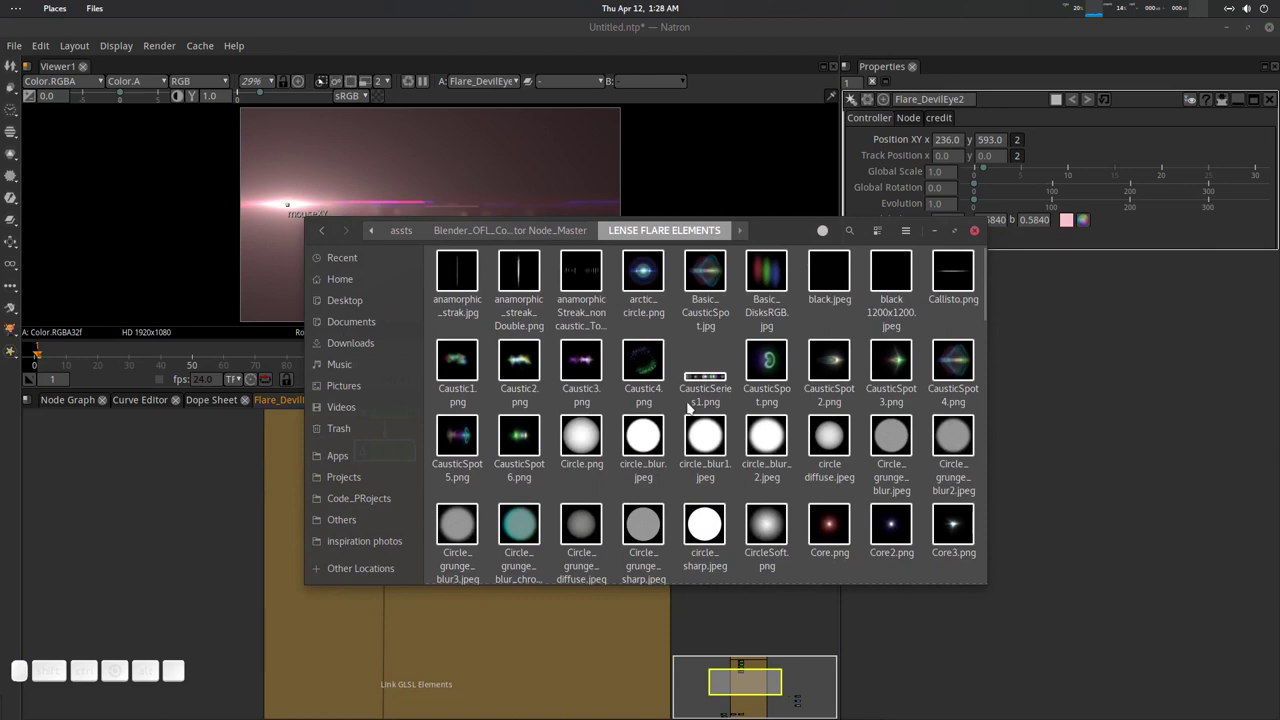
Check Caustic3.png's Properties Image tab confirming it is 720×720 pixels.
click(651, 447)
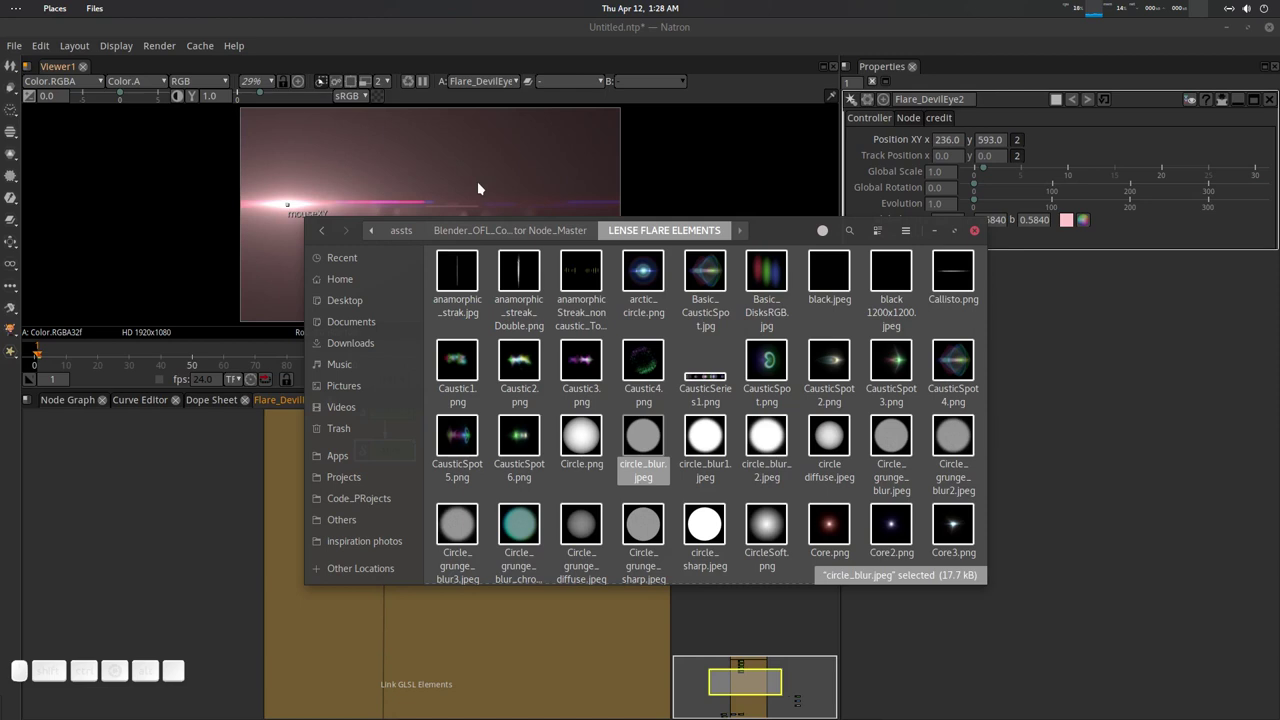
click(674, 431)
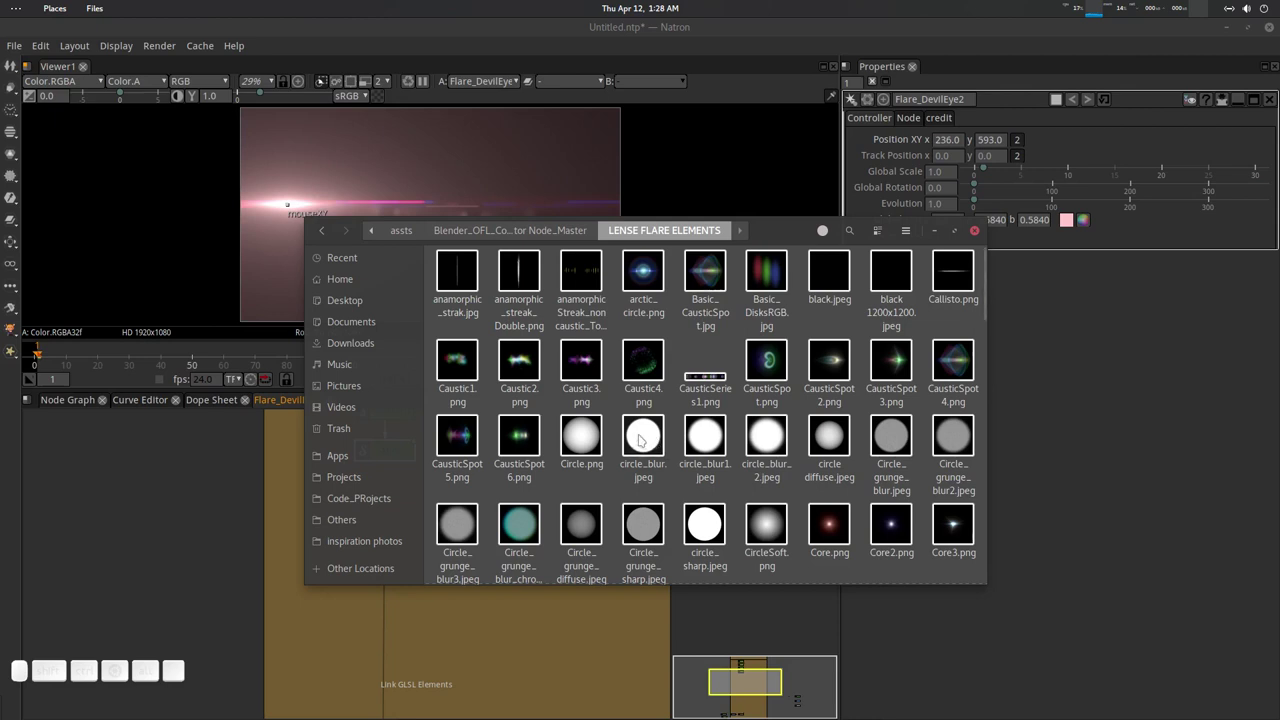
right_click(581, 375)
click(654, 630)
click(721, 278)
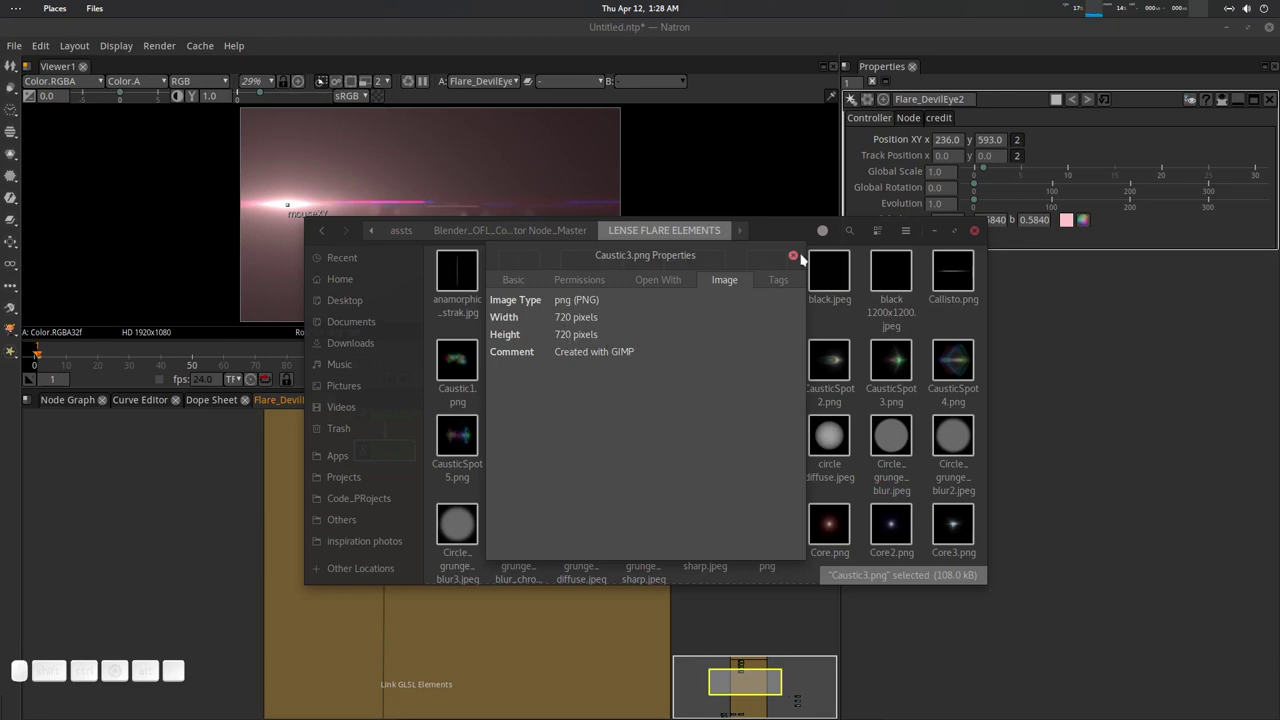
click(799, 260)
Check Elara.png's Properties Image tab confirming it is 720×720 pixels.
scroll(down, 3)
scroll(down, 3)
click(655, 488)
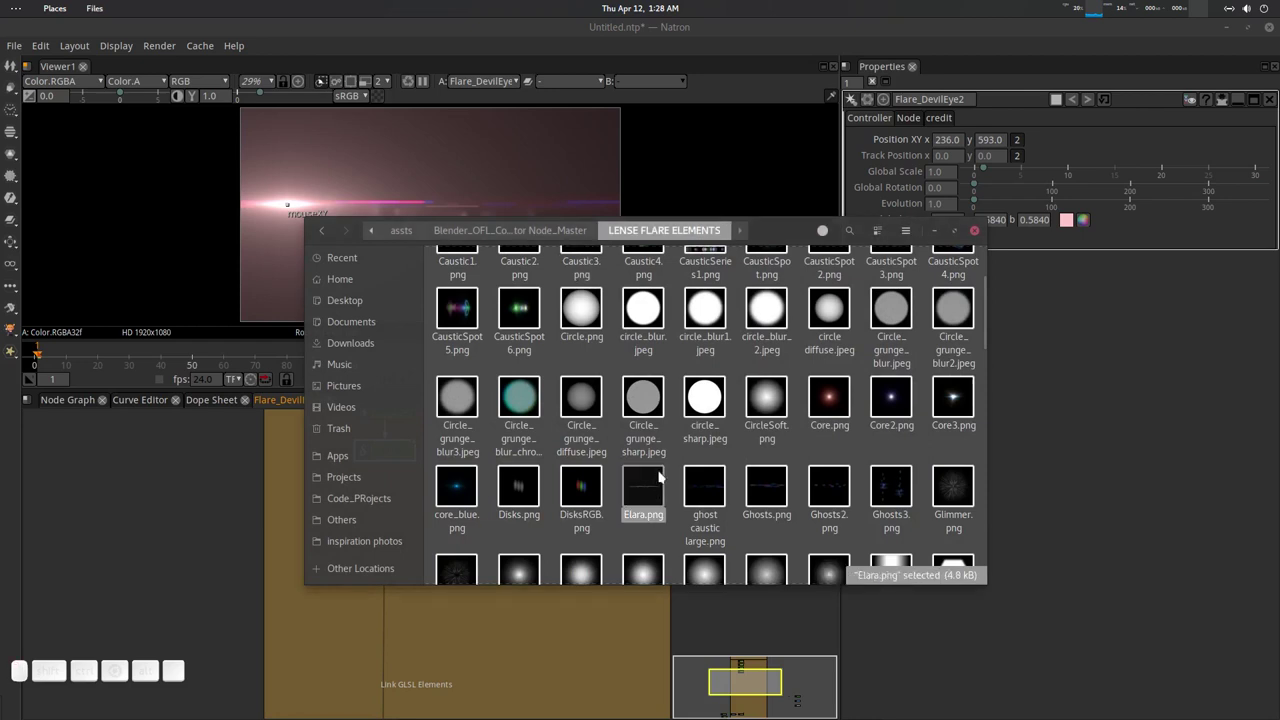
right_click(647, 488)
right_click(716, 472)
right_click(719, 283)
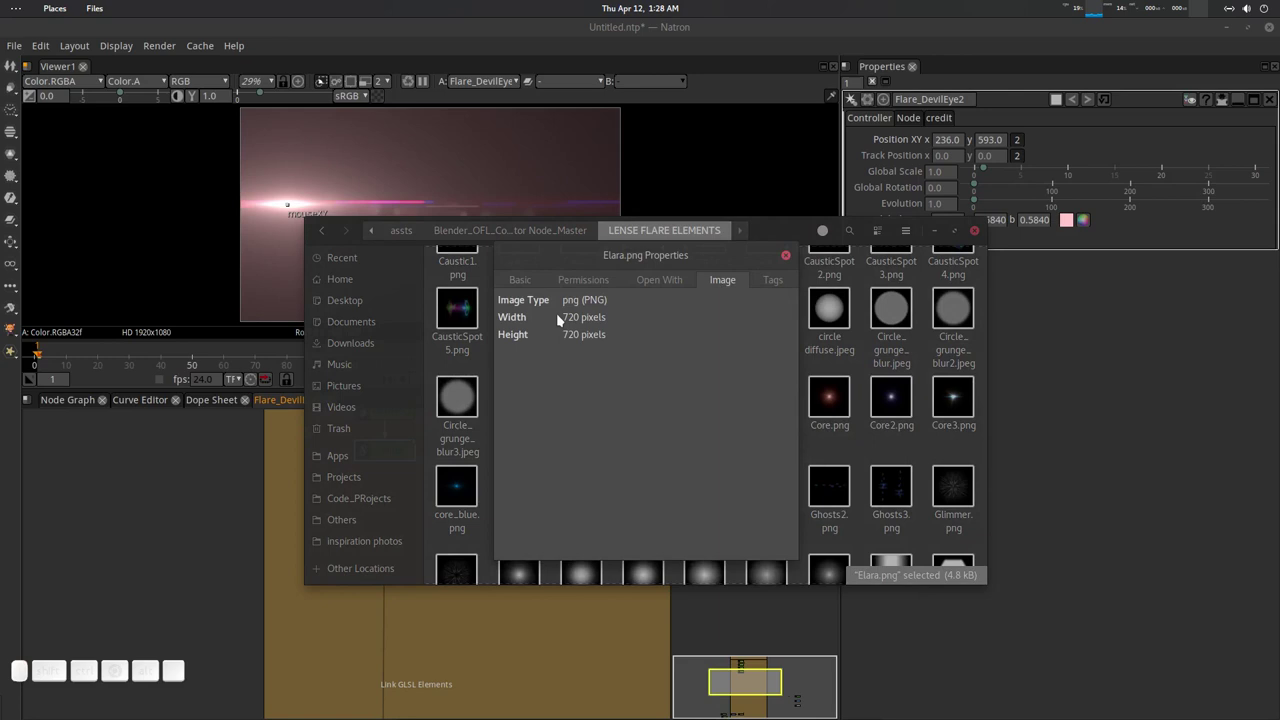
right_click(786, 264)
right_click(775, 226)
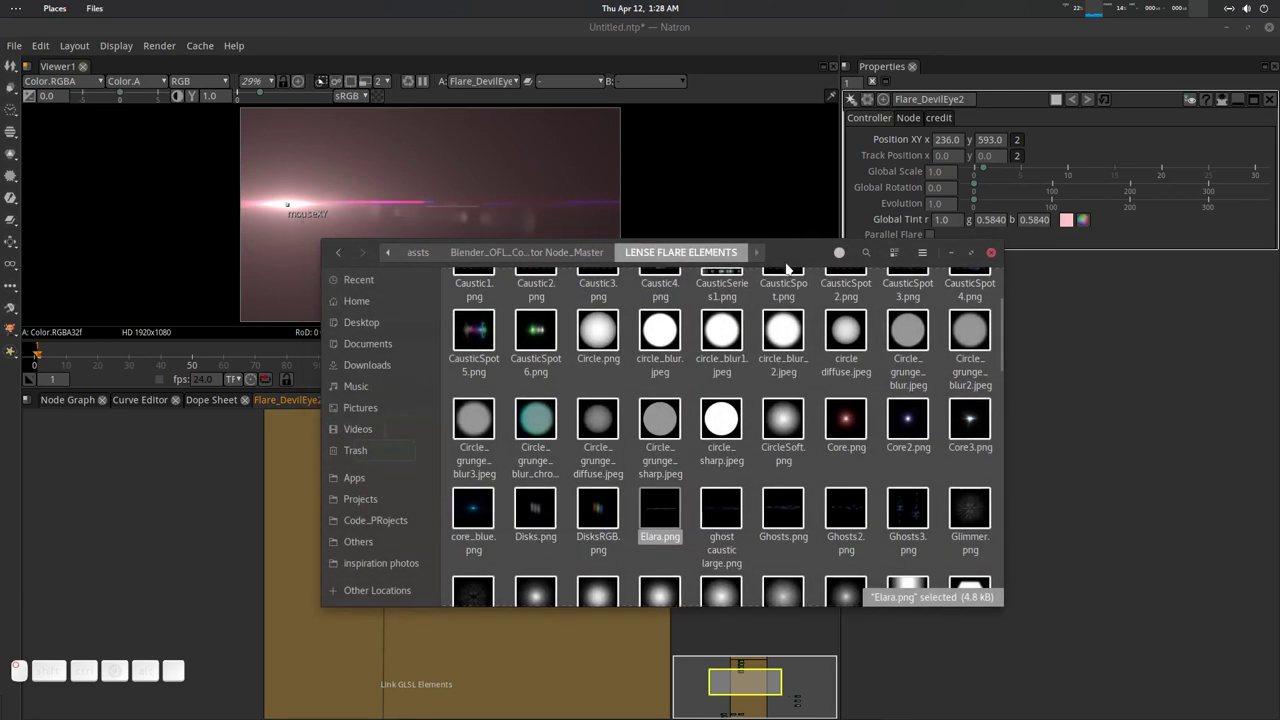
Browse the LENSE FLARE ELEMENTS thumbnails, selecting and clearing Caustic3.png.
right_click(694, 474)
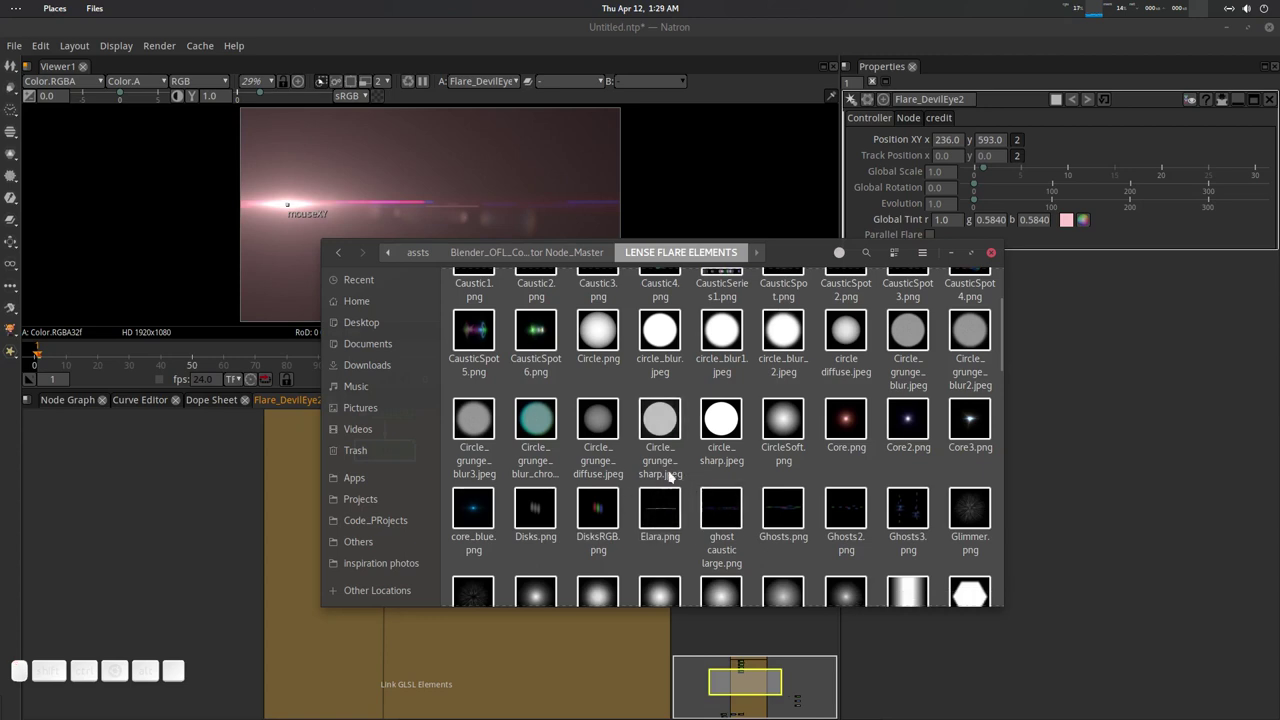
right_click(700, 480)
scroll(down, 3)
scroll(up, 3)
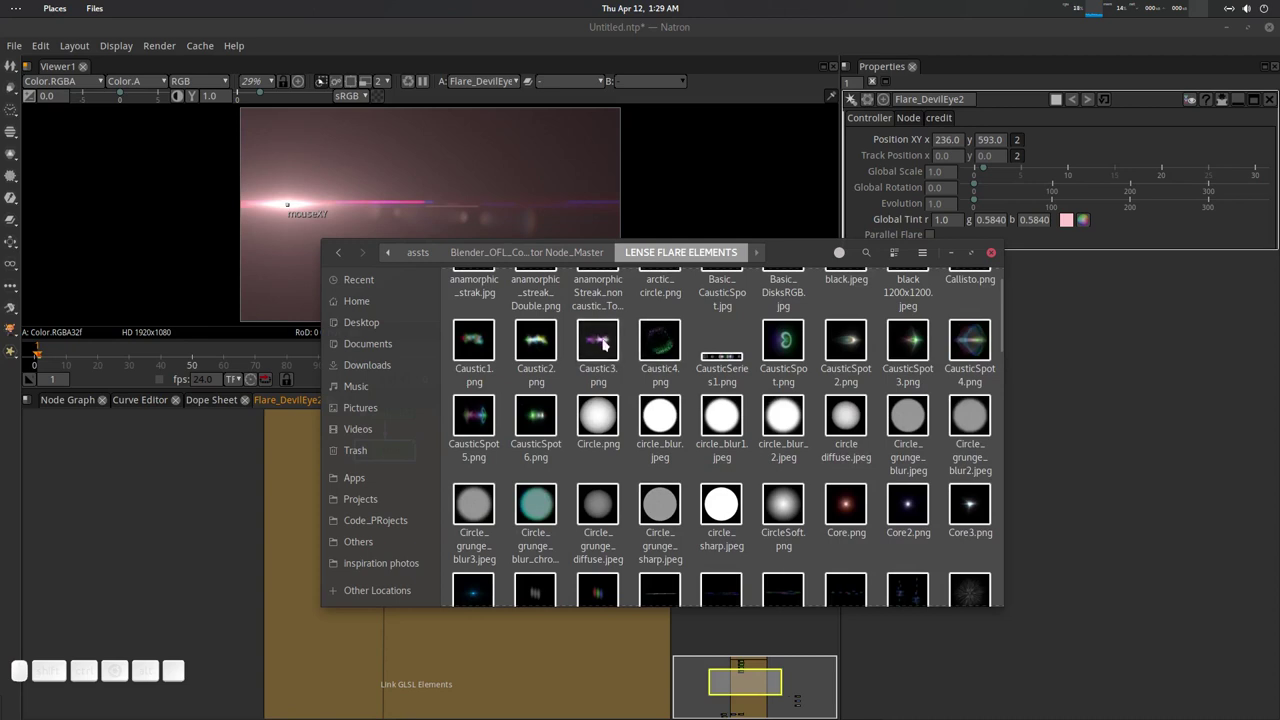
click(731, 494)
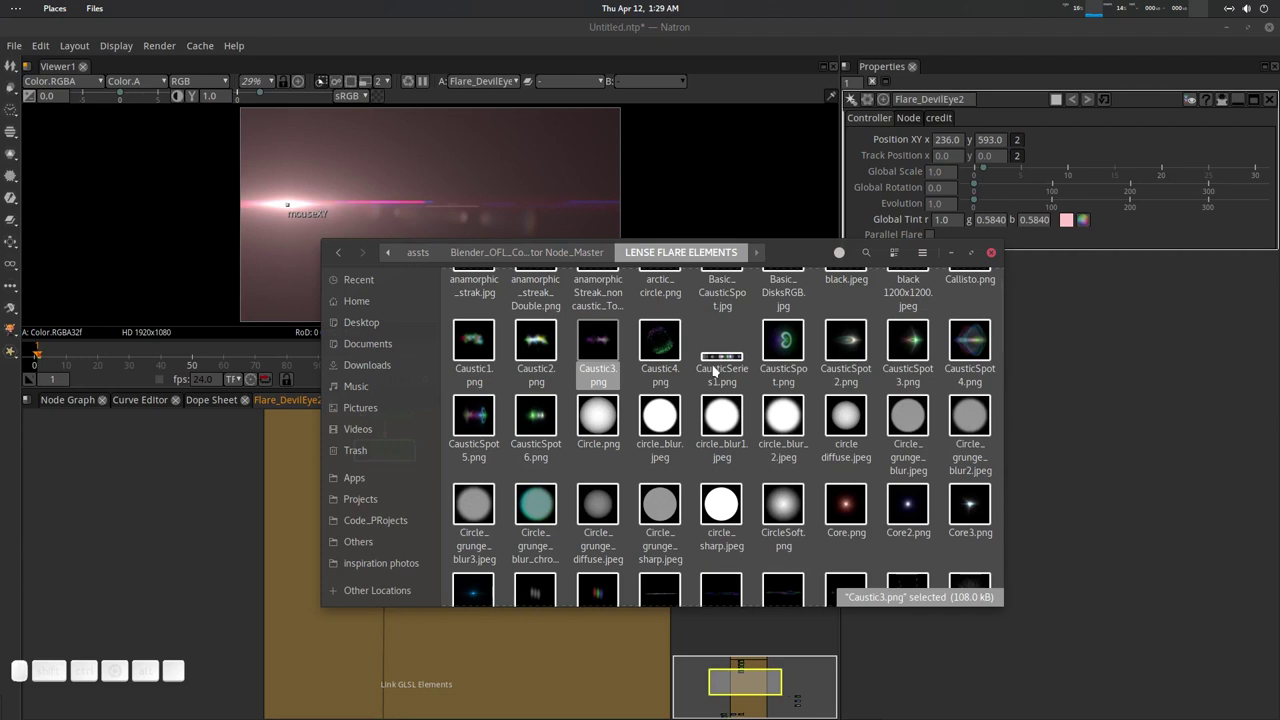
scroll(up, 3)
click(731, 536)
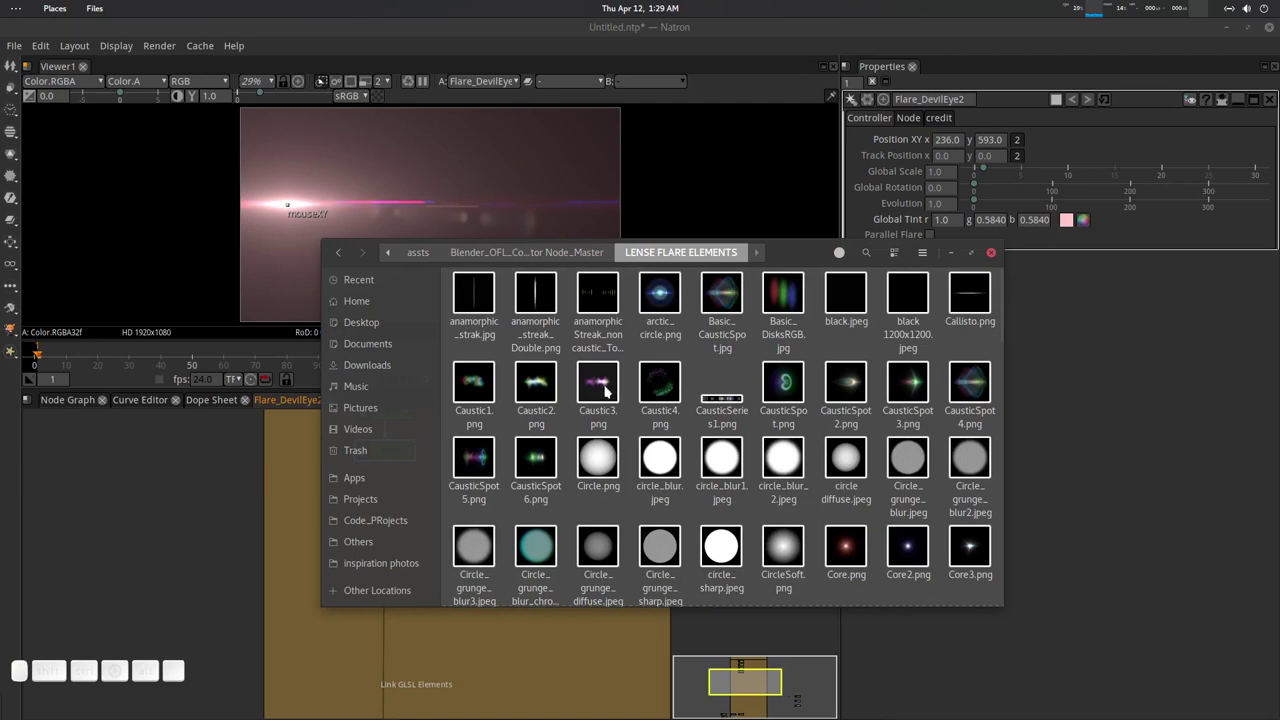
scroll(up, 3)
scroll(down, 3)
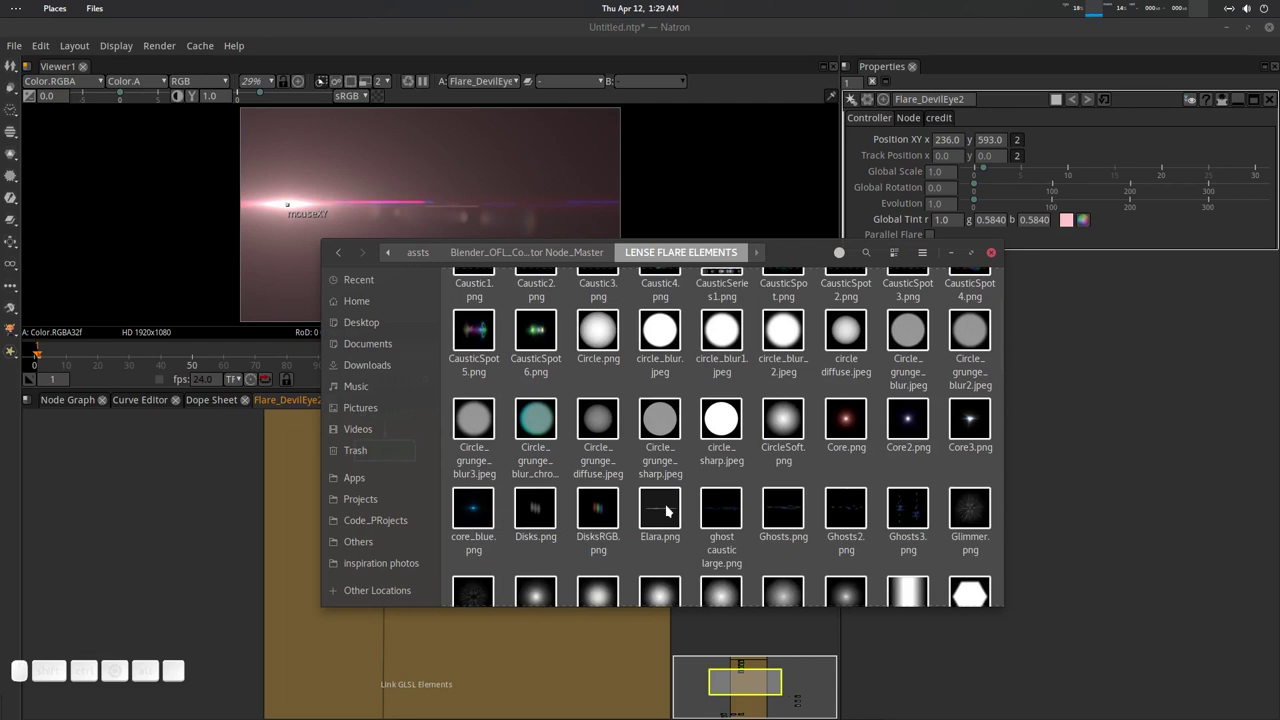
Settle on arctic_circle.png and move the Files window aside to reveal Natron.
right_click(673, 507)
click(665, 535)
click(697, 505)
scroll(up, 3)
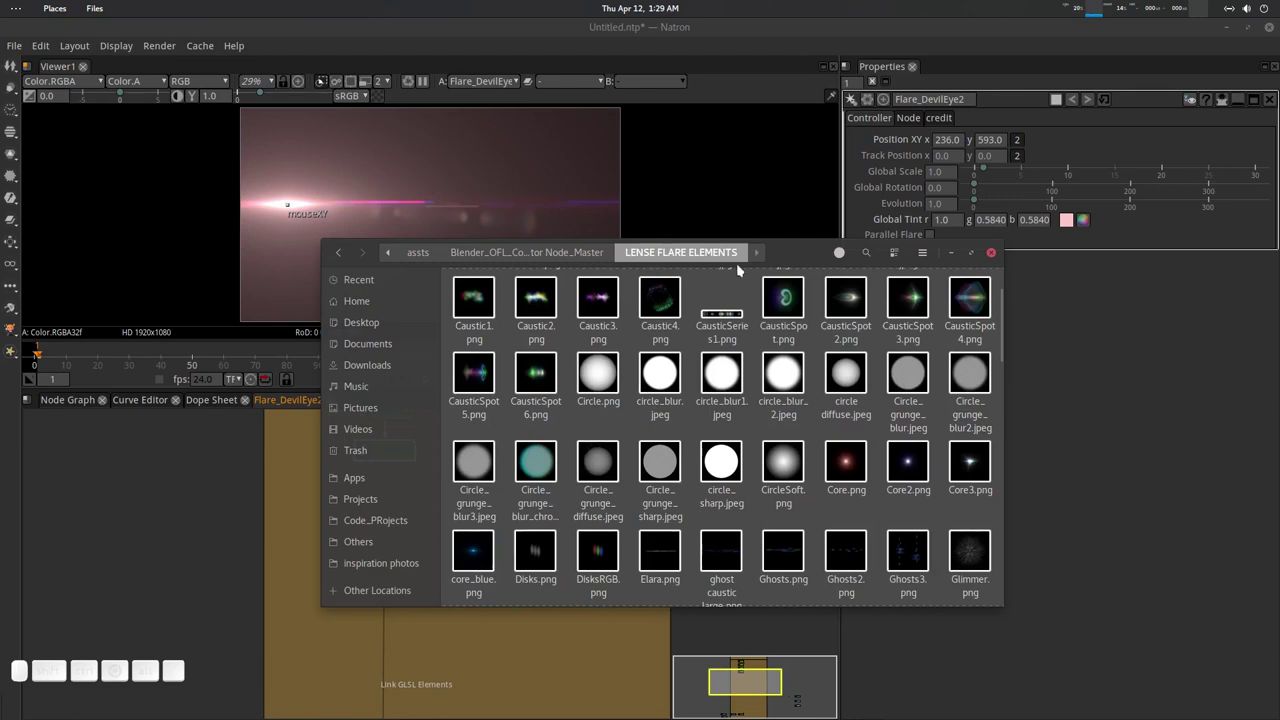
drag(731, 451, 845, 406)
scroll(down, 3)
scroll(up, 3)
scroll(up, 3)
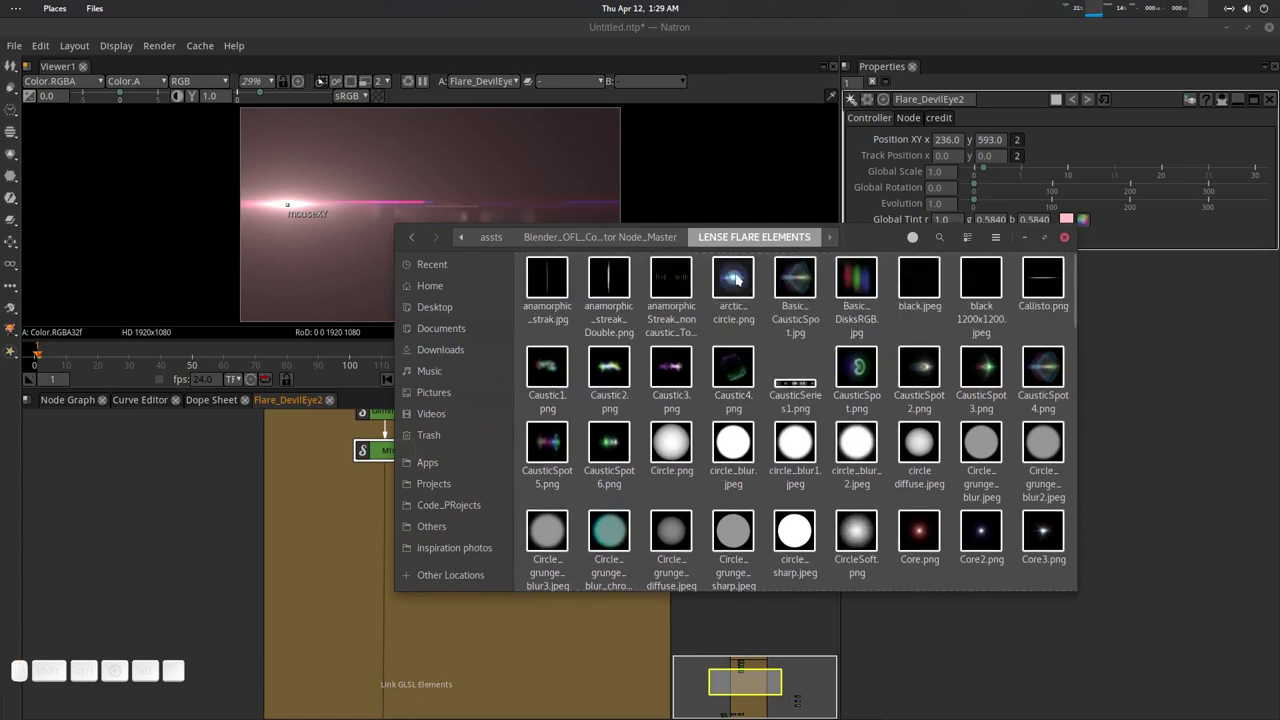
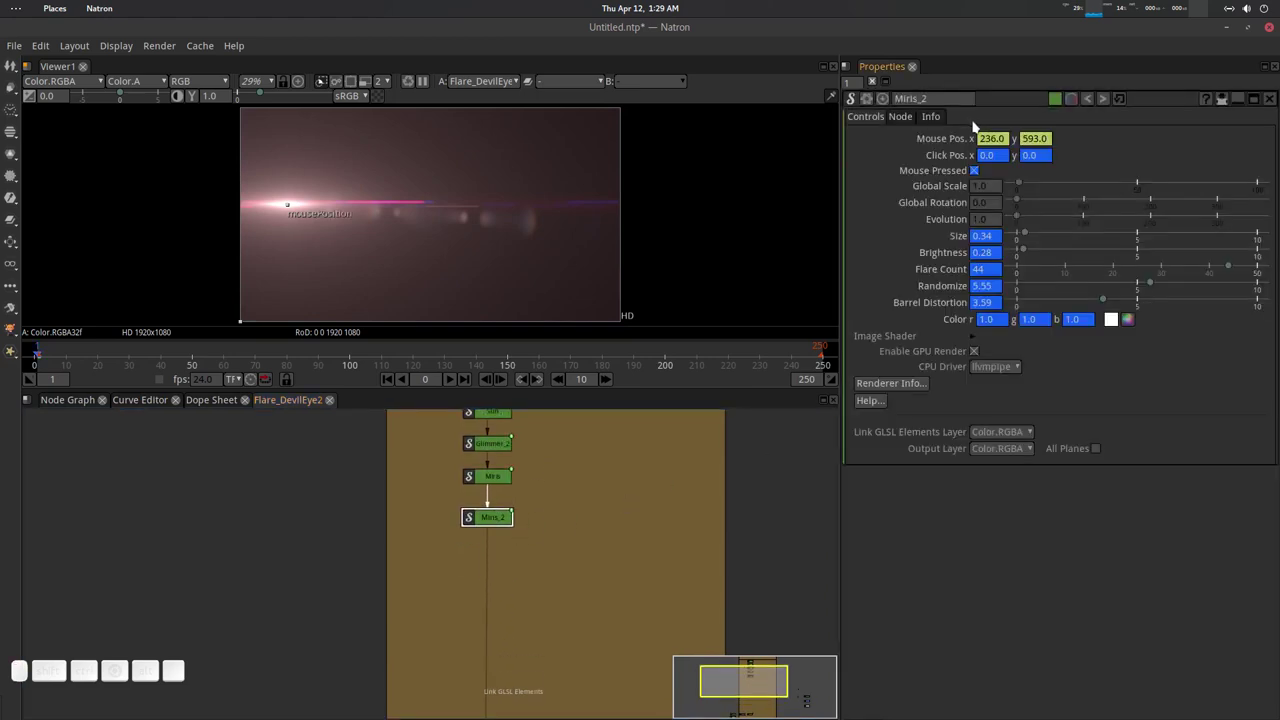
Show Miris_2's image shader settings and its Load from Preset list.
scroll(up, 3)
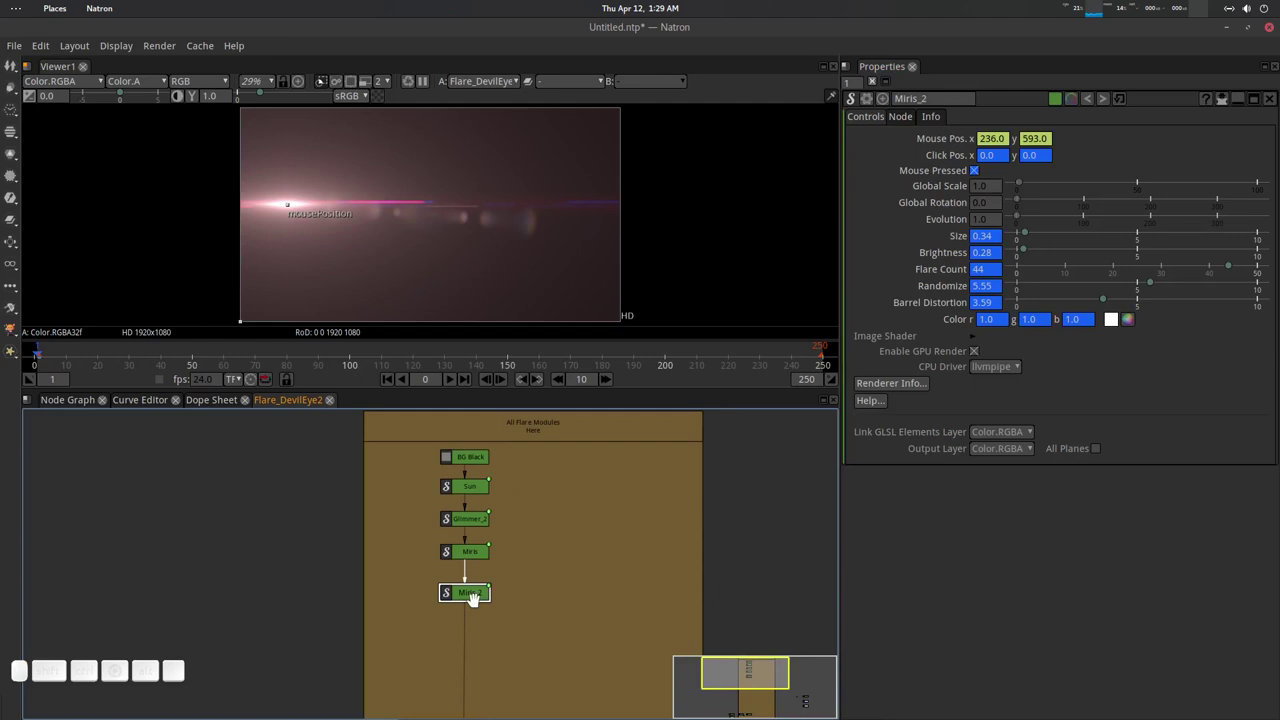
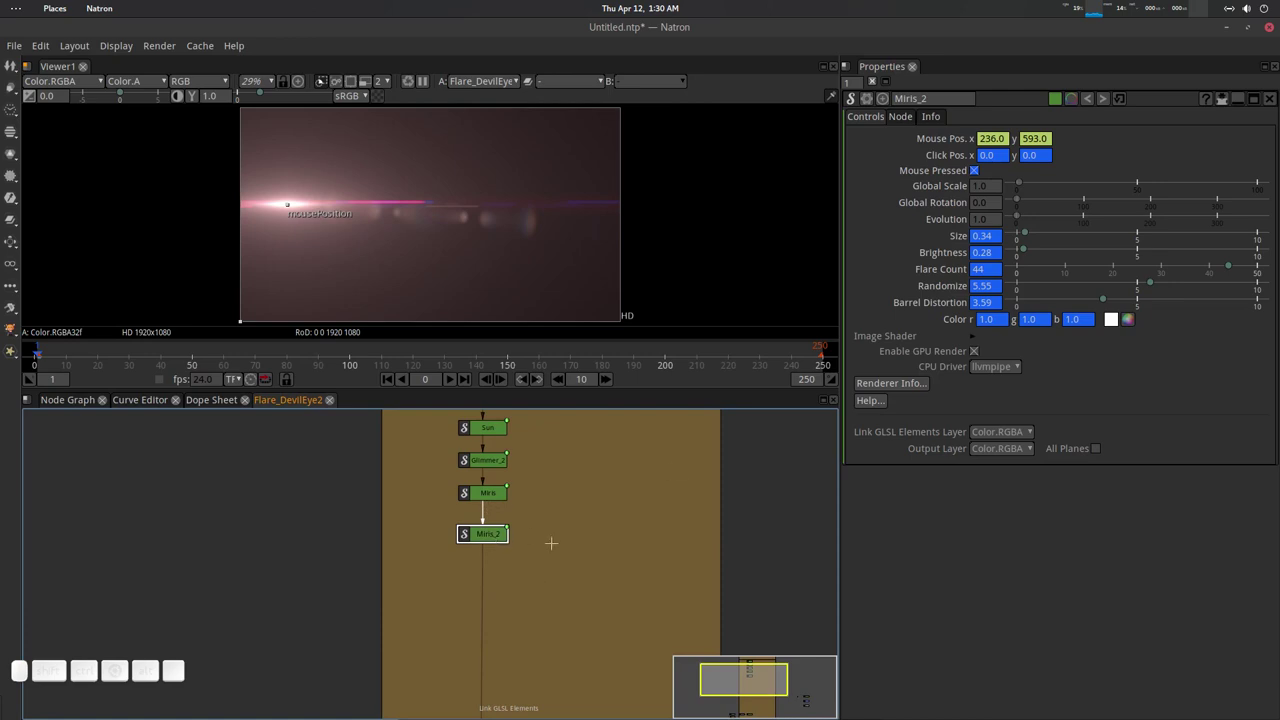
click(976, 343)
click(1000, 388)
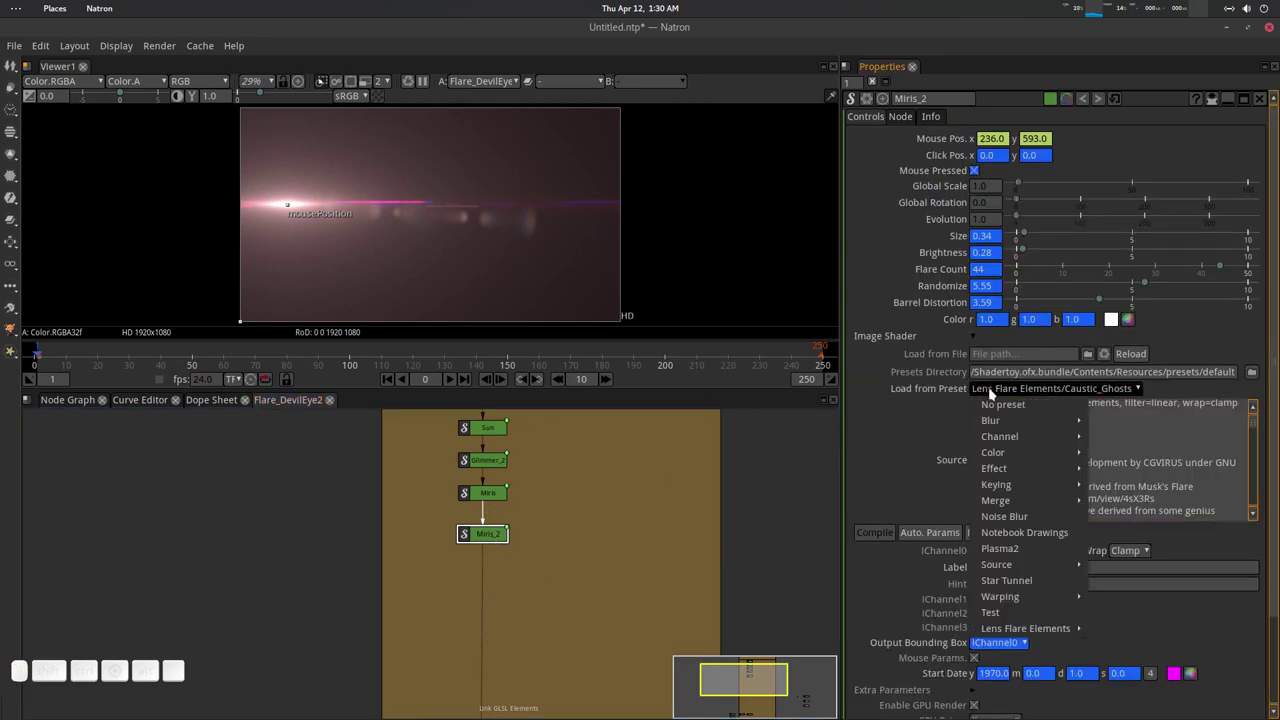
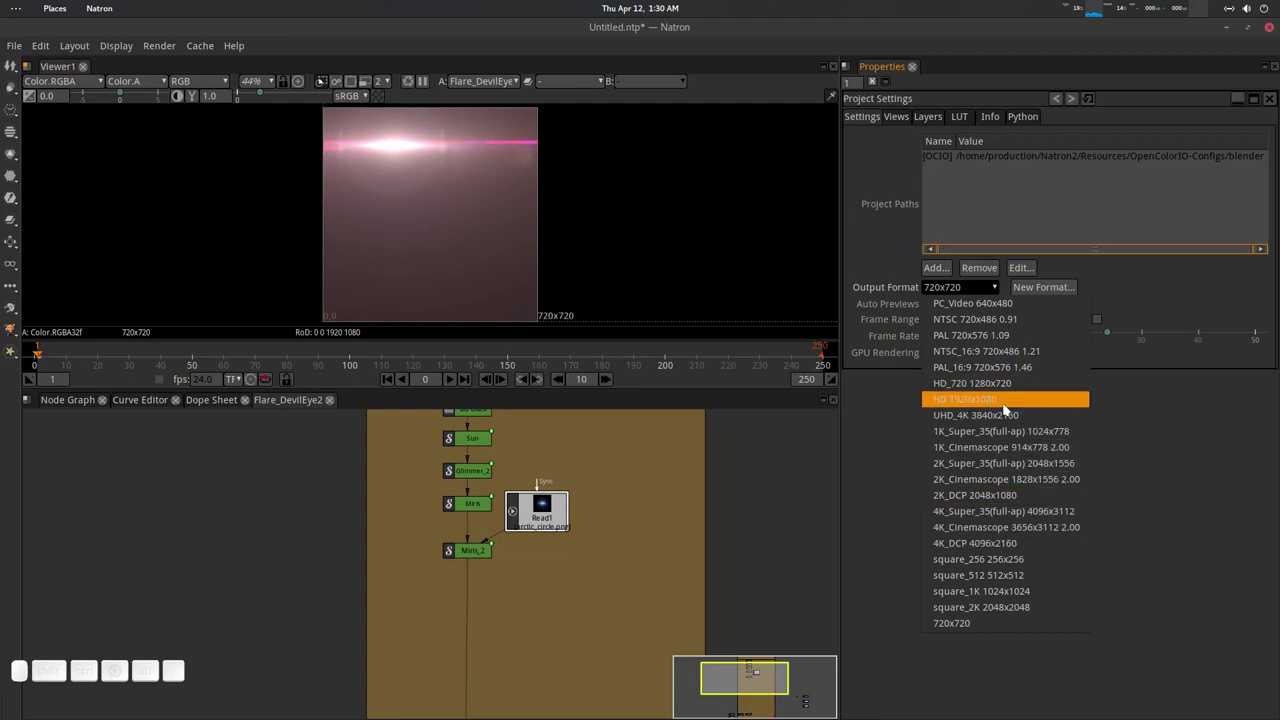
Set the project format to HD 1920x1080 and move the flare centre to 353, 607.
click(986, 402)
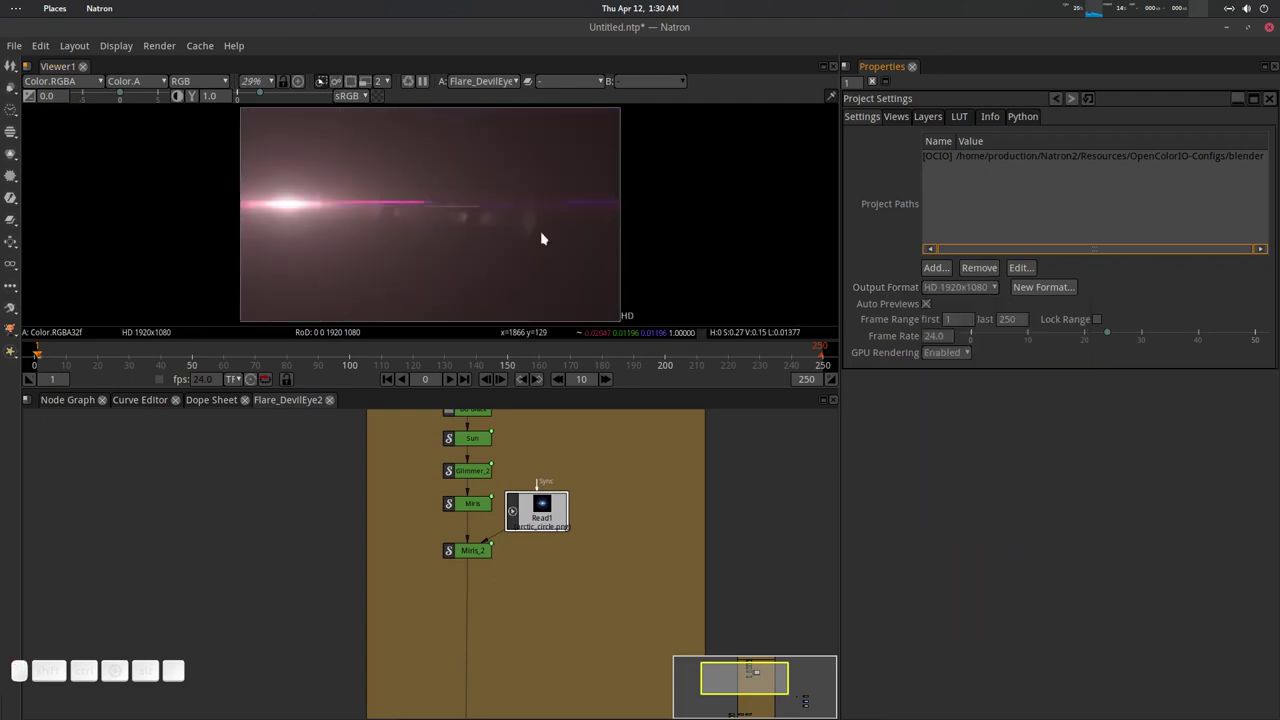
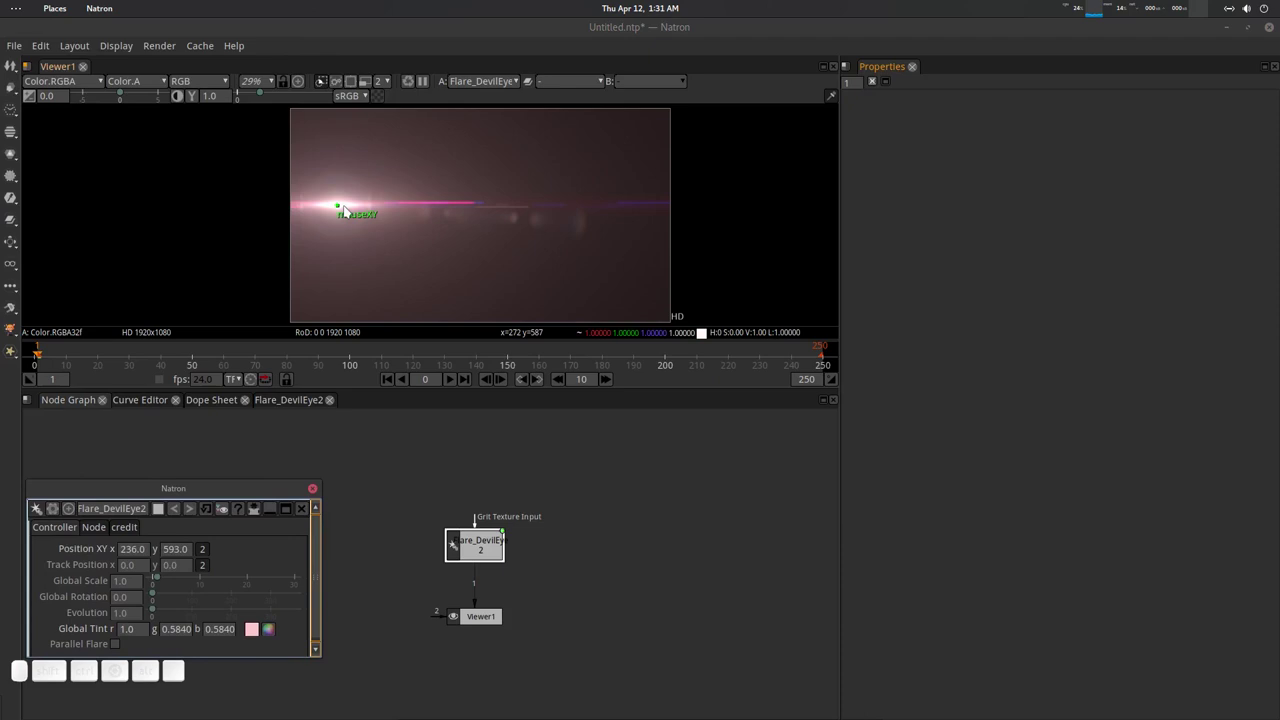
drag(347, 207, 369, 222)
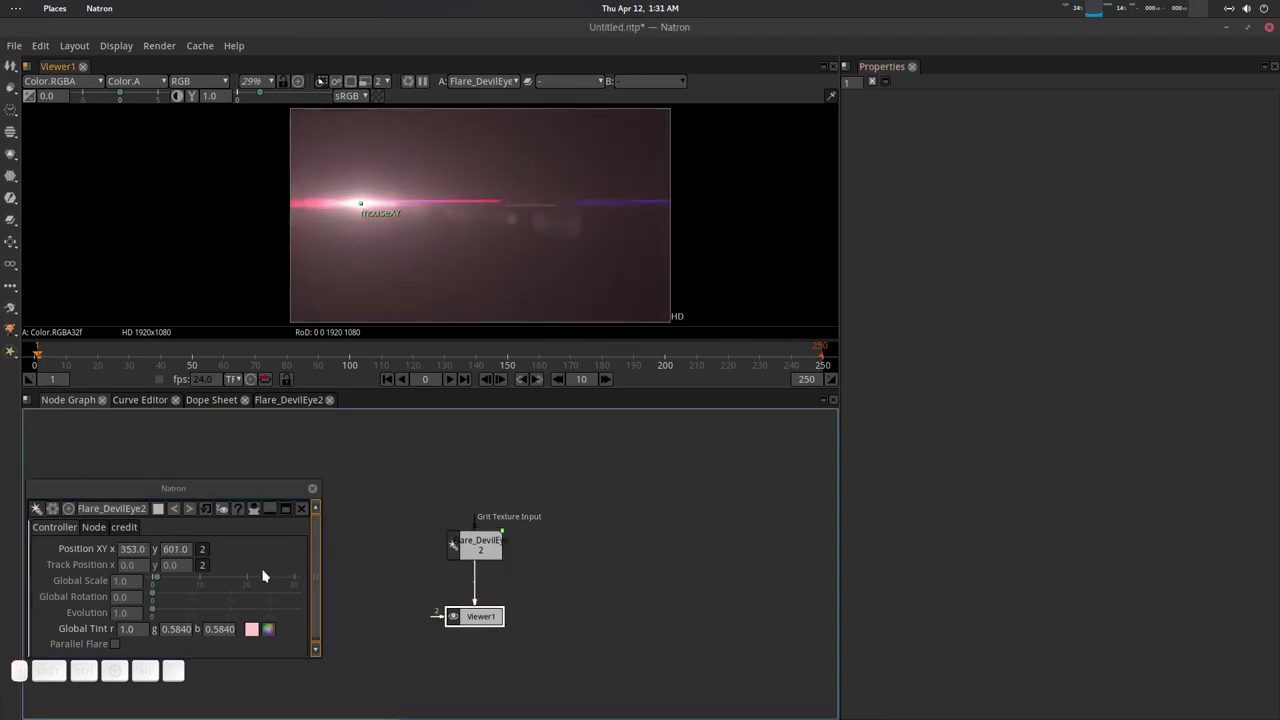
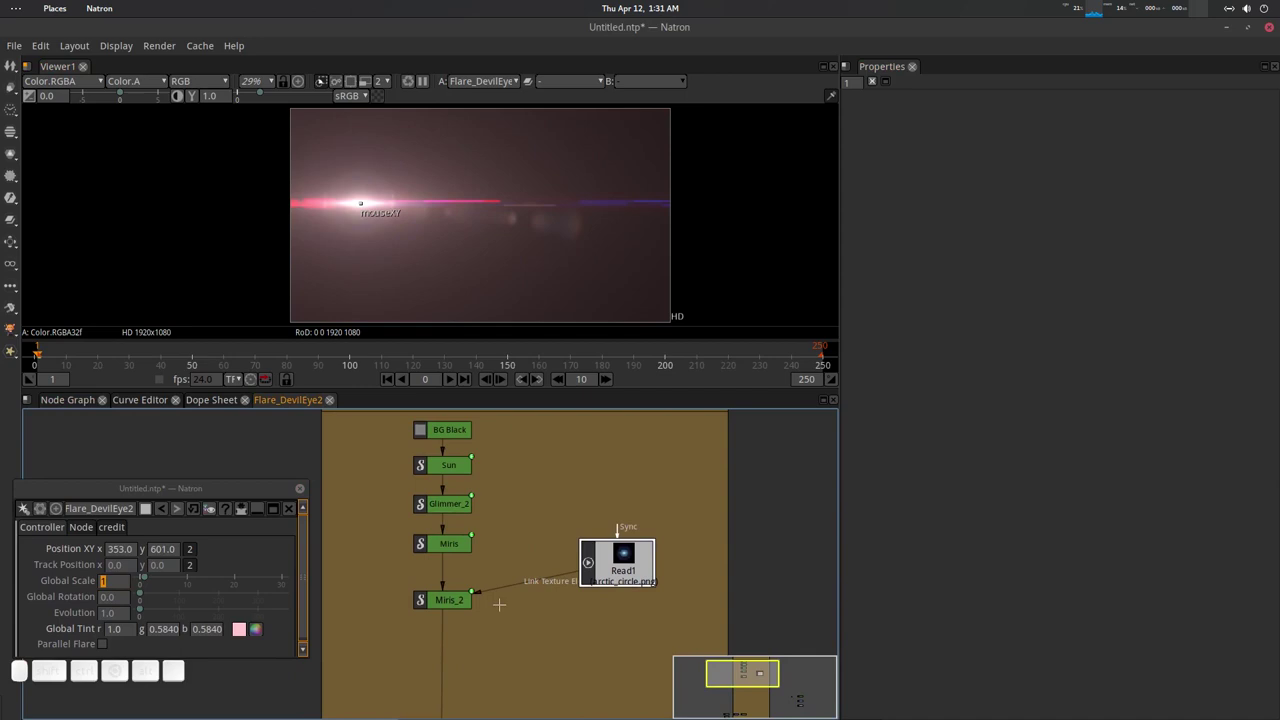
Adjust the Miris_2 element's scale, stretching it vertically to 1.1.
click(625, 559)
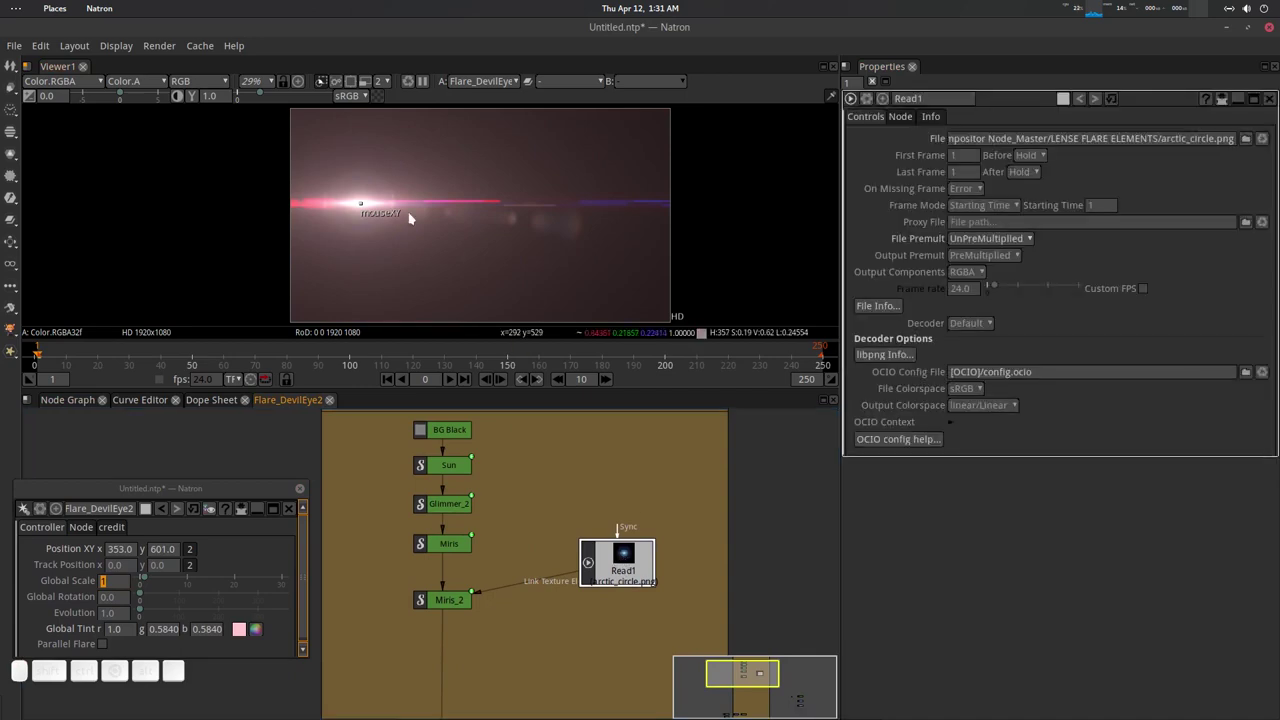
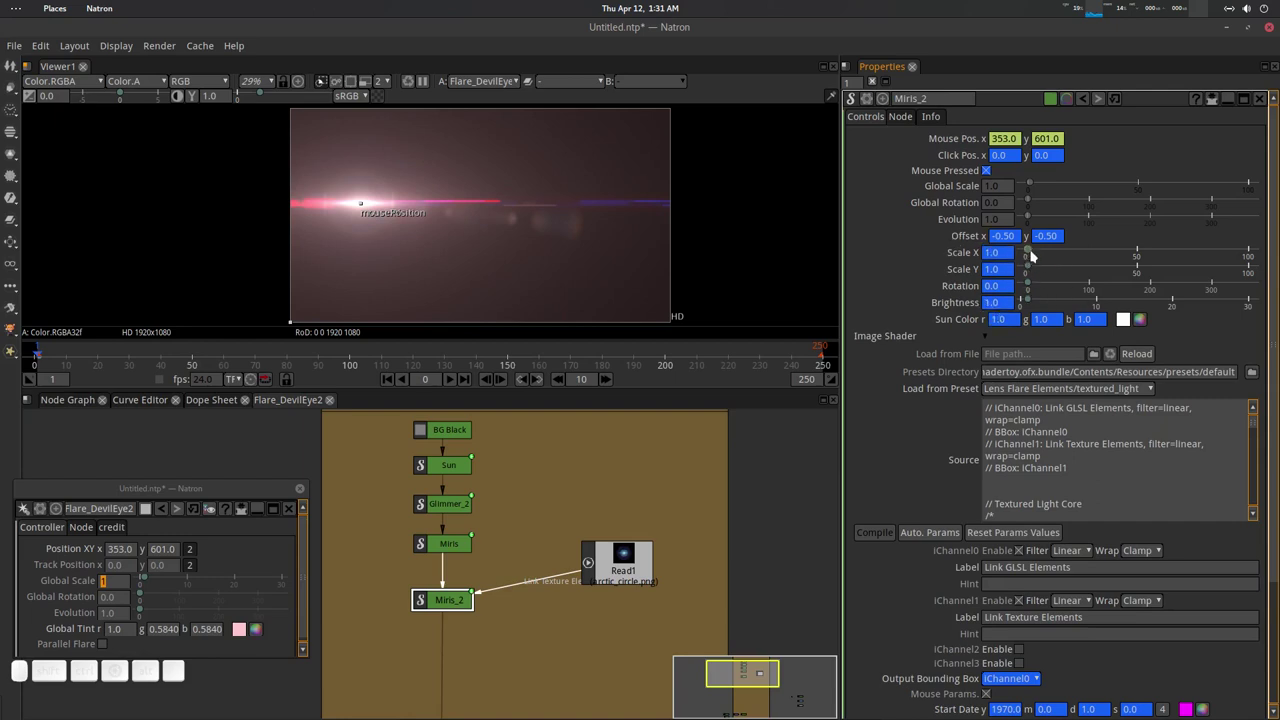
drag(1031, 254, 1033, 256)
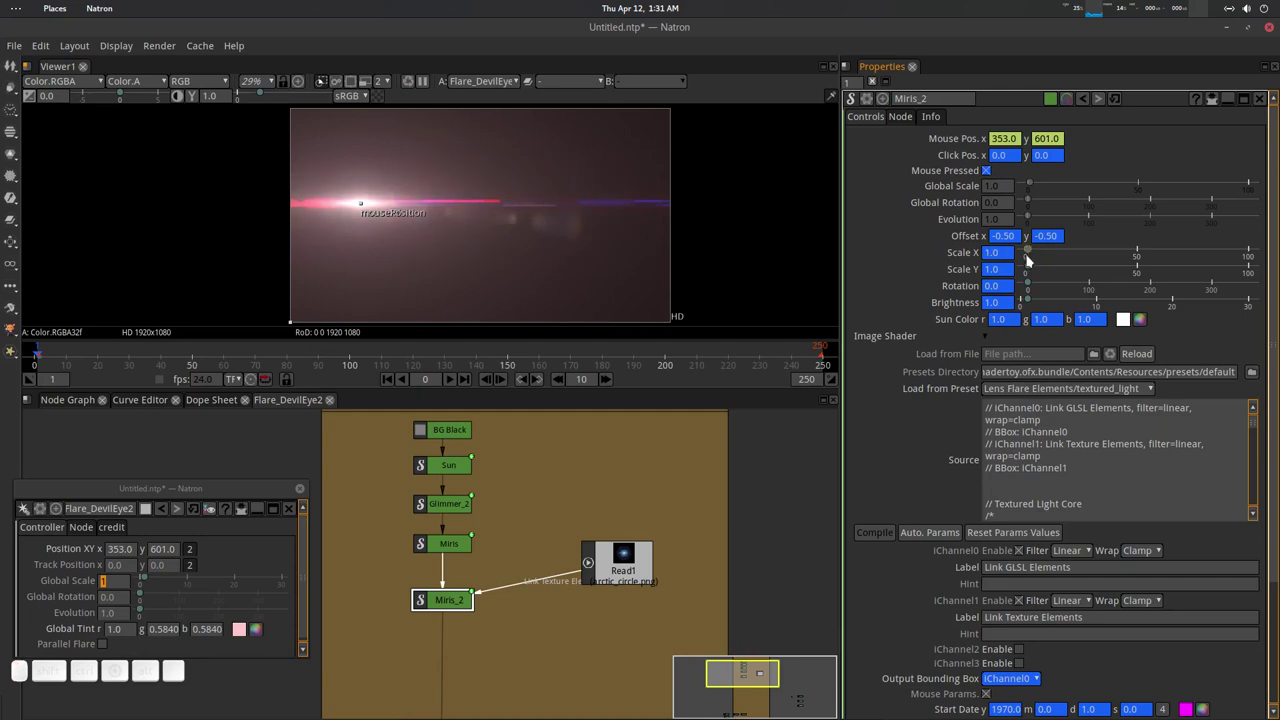
drag(1028, 269, 1069, 310)
drag(1034, 301, 1146, 324)
click(1148, 325)
drag(756, 326, 755, 506)
click(760, 496)
drag(1035, 285, 763, 355)
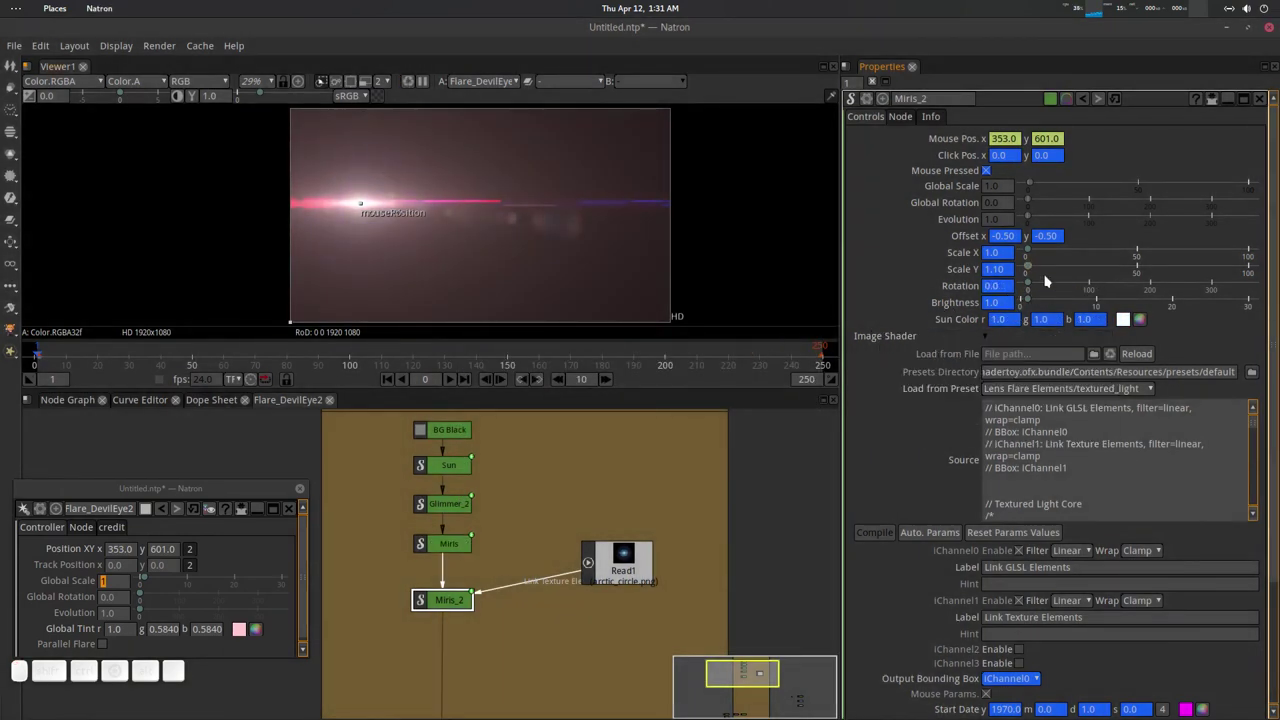
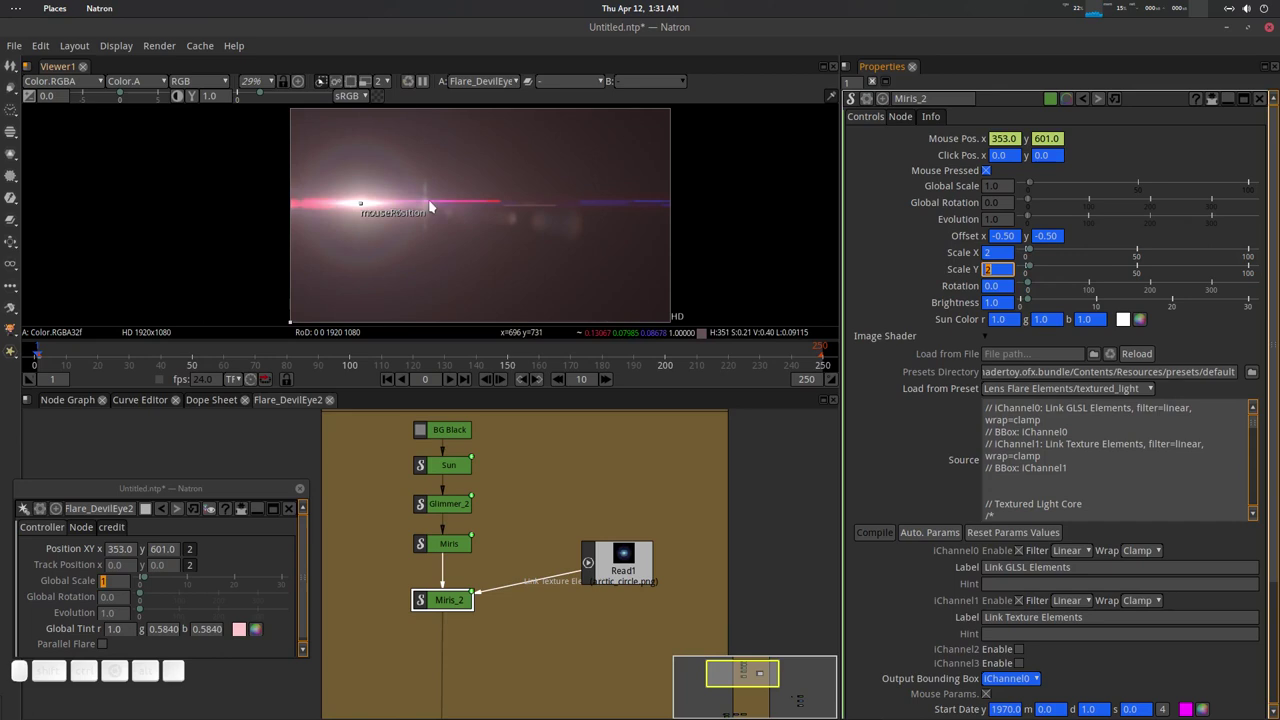
Move the flare centre toward the middle of the frame and tweak Miris_2's Offset values.
drag(364, 213, 905, 281)
click(920, 250)
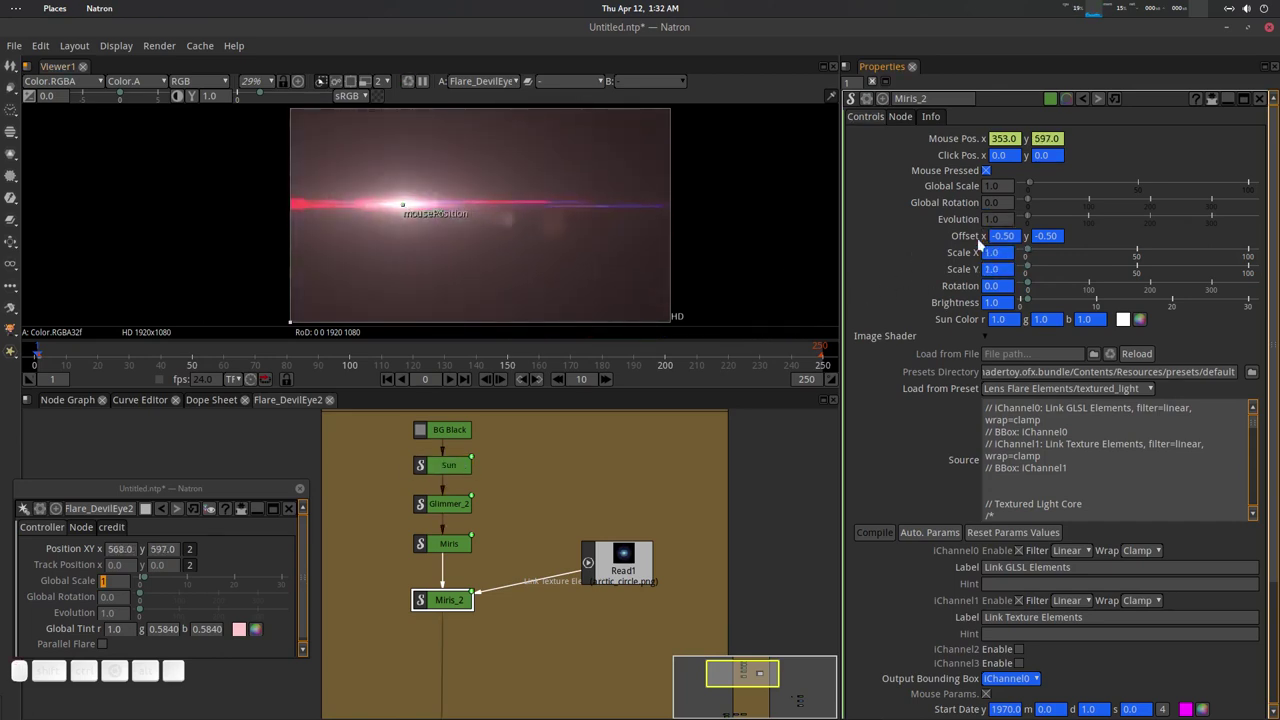
click(1007, 241)
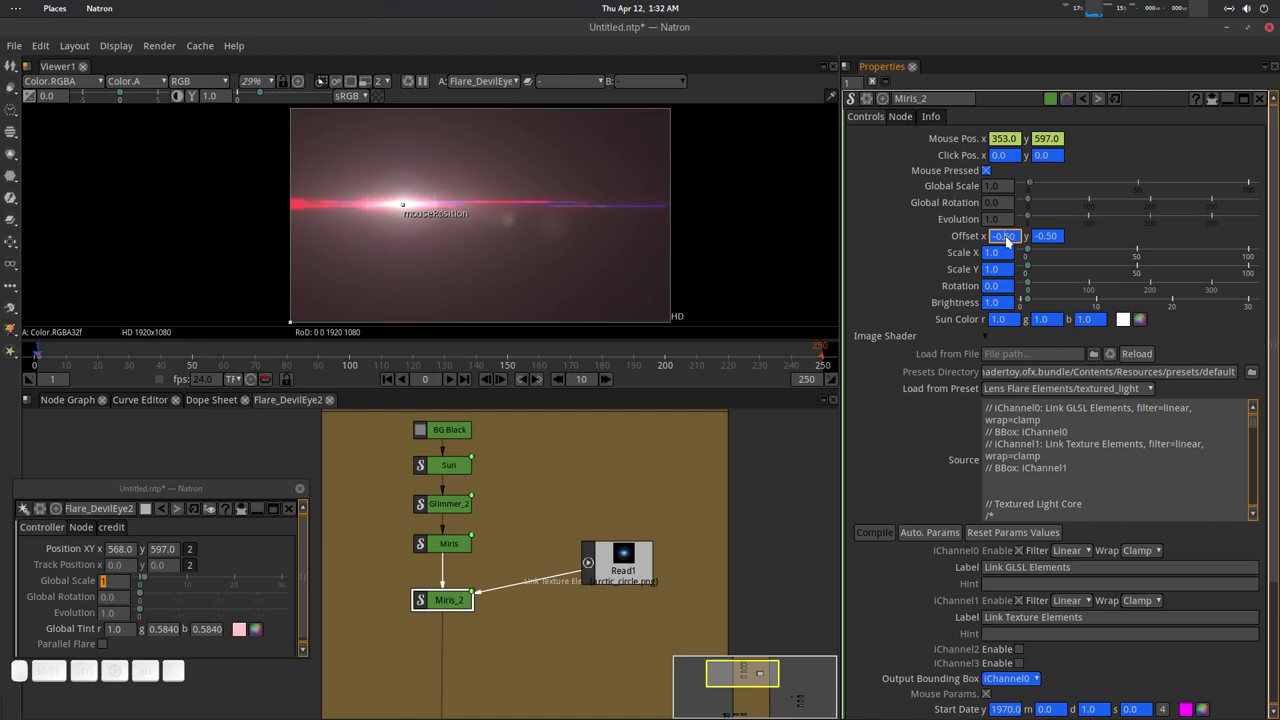
scroll(up, 3)
scroll(down, 3)
scroll(down, 3)
click(1055, 236)
scroll(up, 3)
scroll(up, 3)
scroll(down, 3)
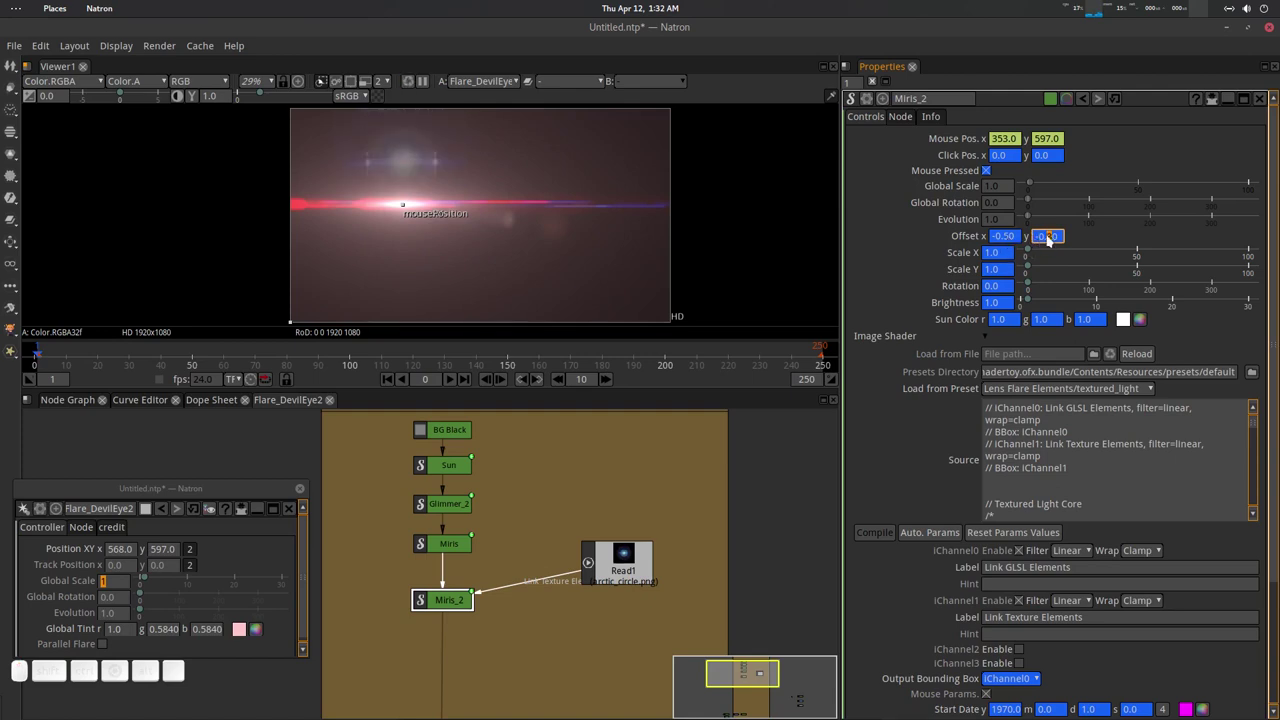
Nudge the flare centre slightly down and right, leaving Miris_2's Offset at -0.50, -0.50.
right_click(971, 238)
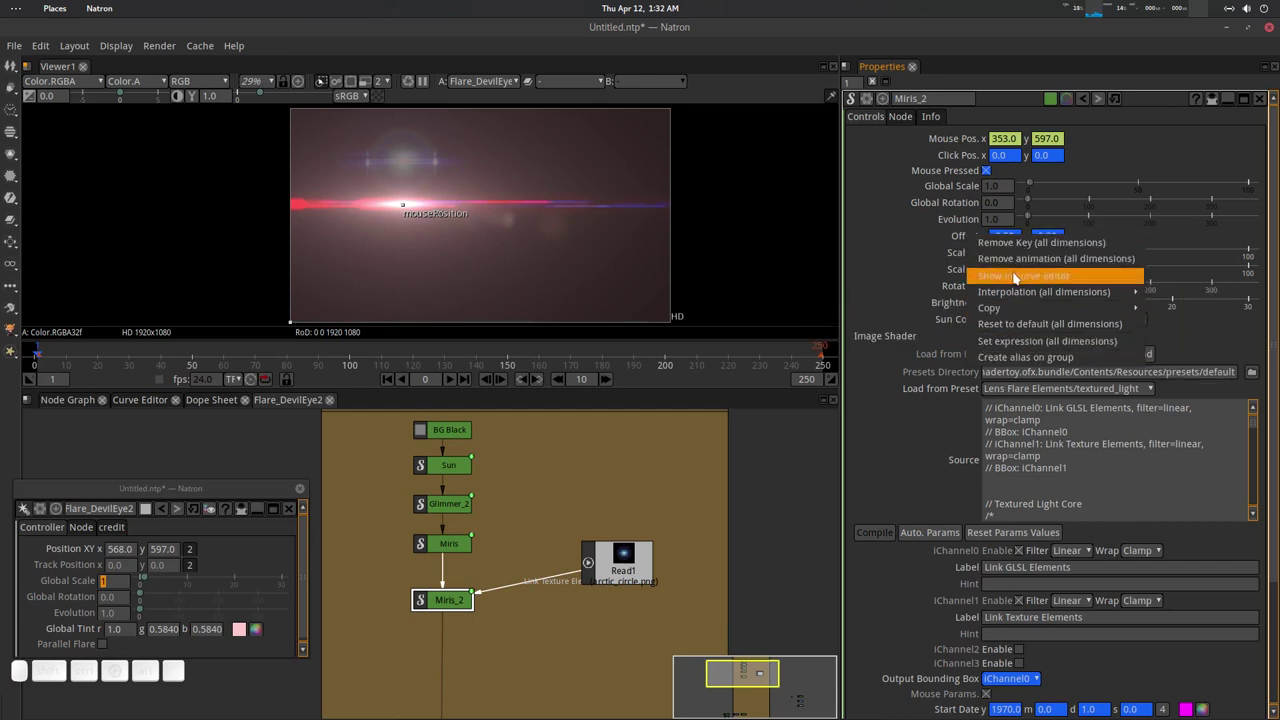
click(1017, 323)
right_click(958, 238)
click(987, 246)
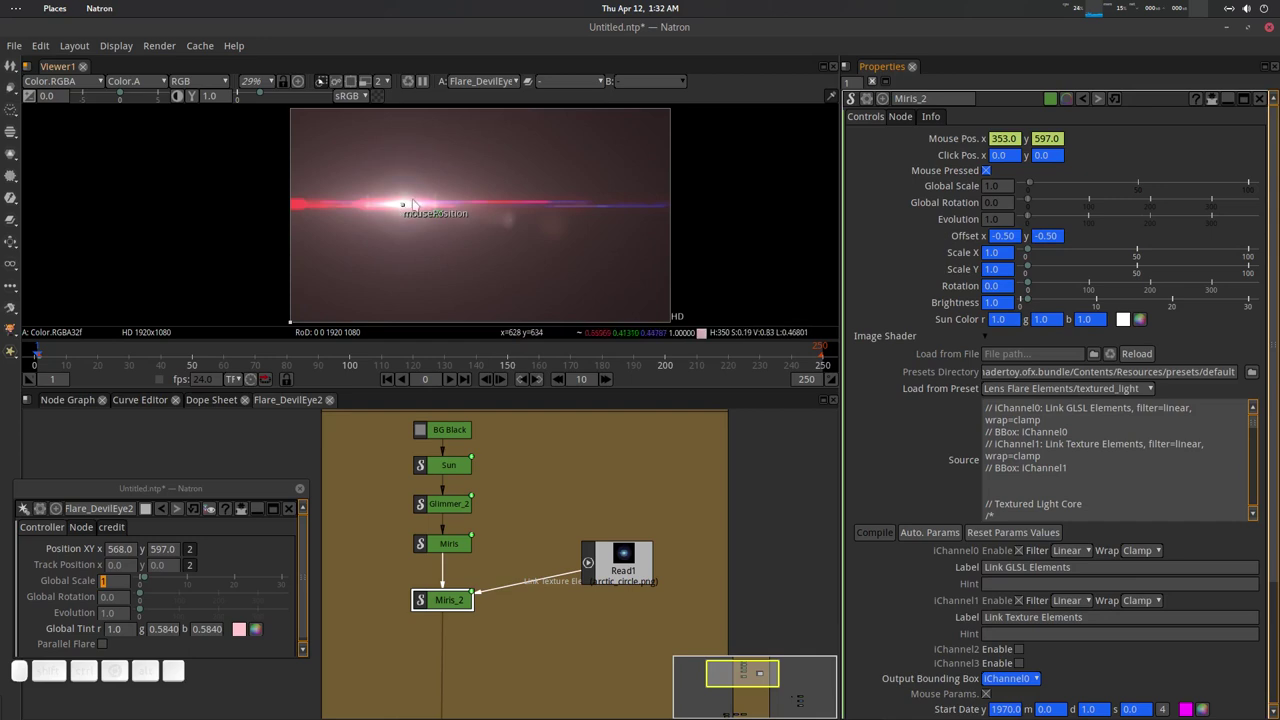
drag(405, 210, 473, 272)
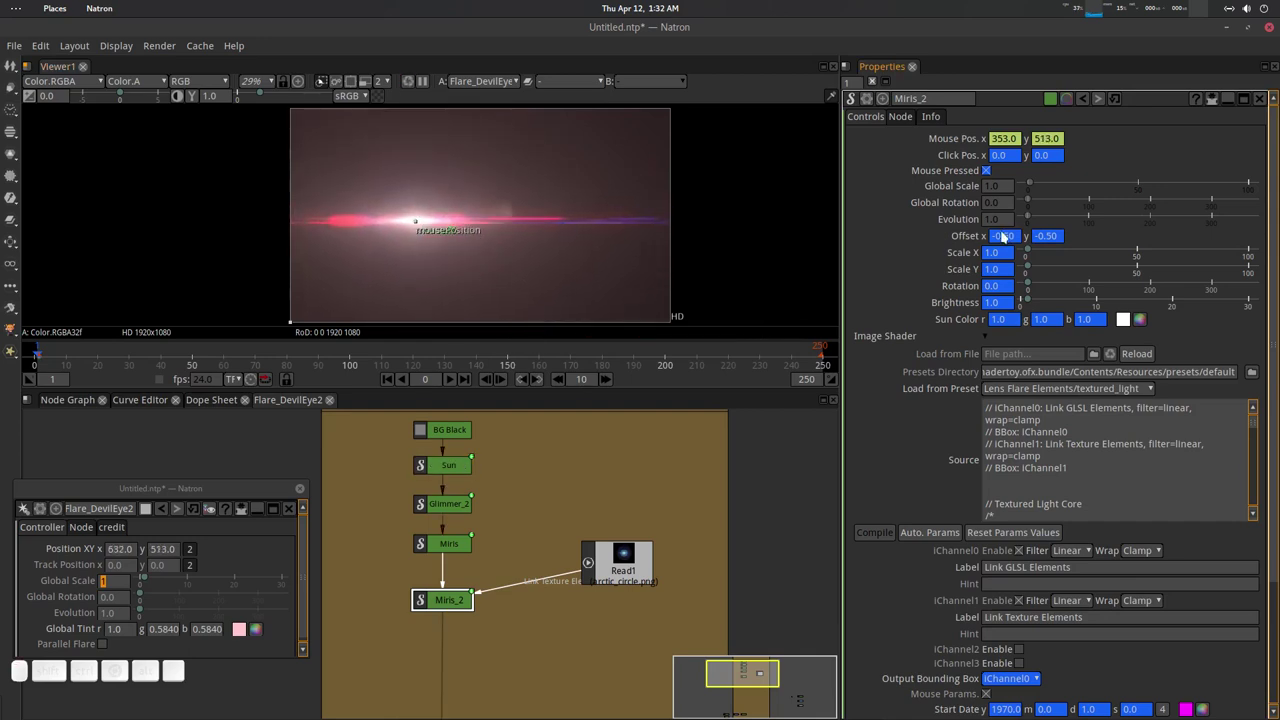
click(1012, 240)
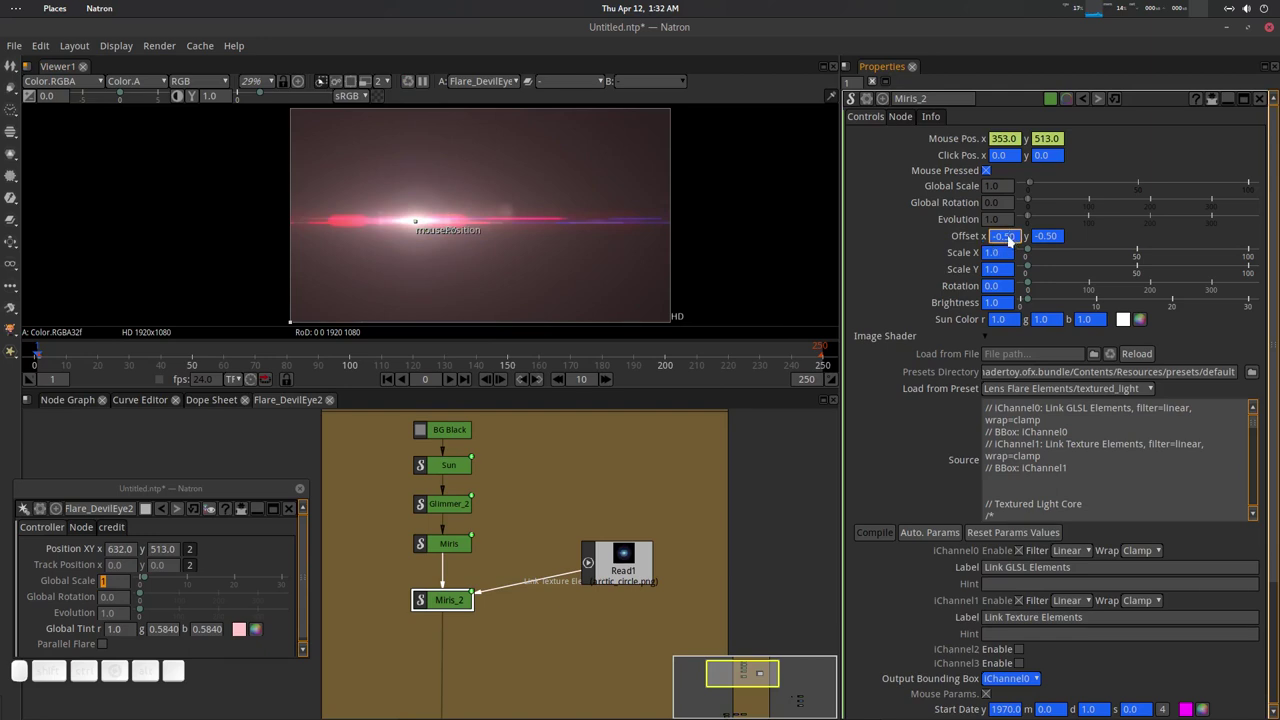
scroll(up, 3)
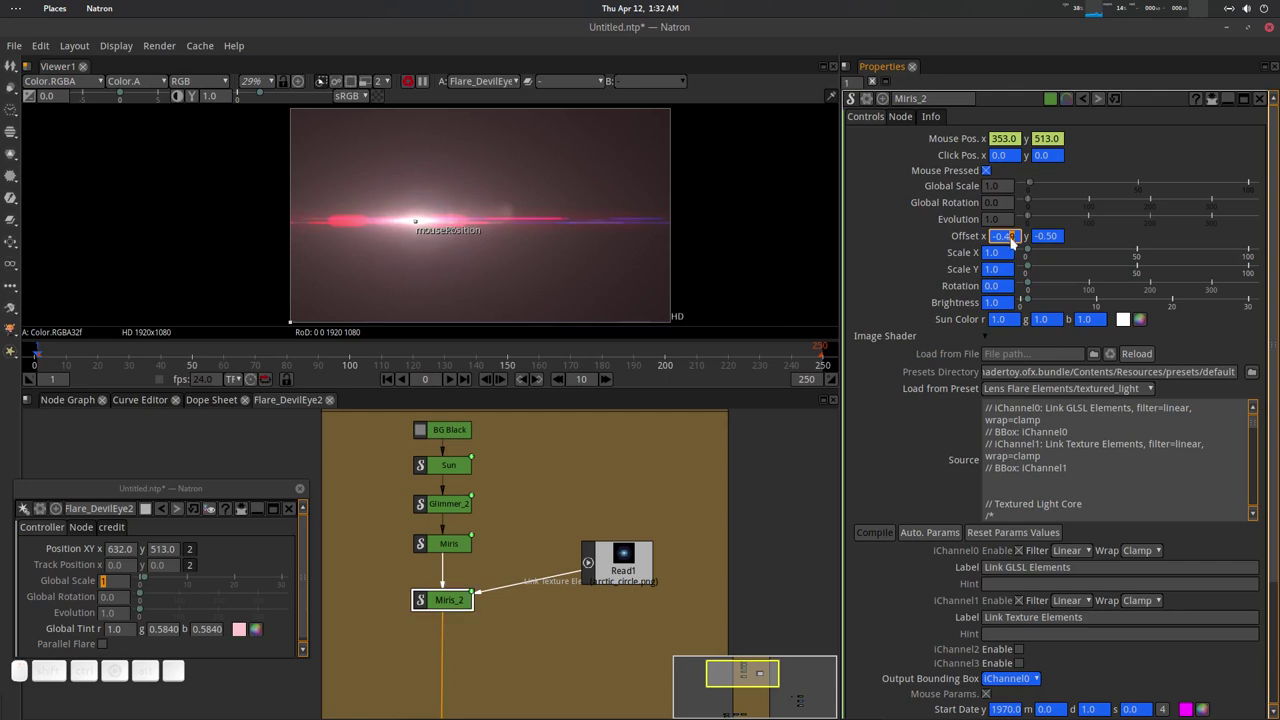
drag(1016, 241, 1011, 241)
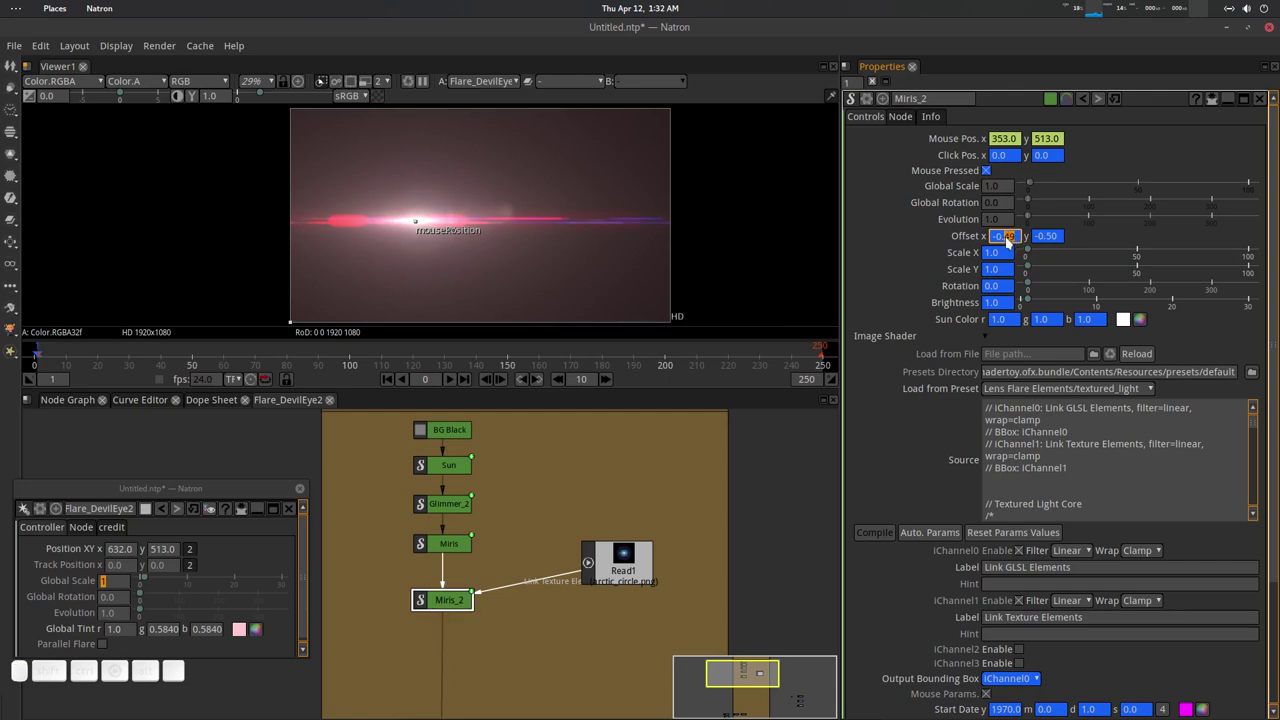
key(Return)
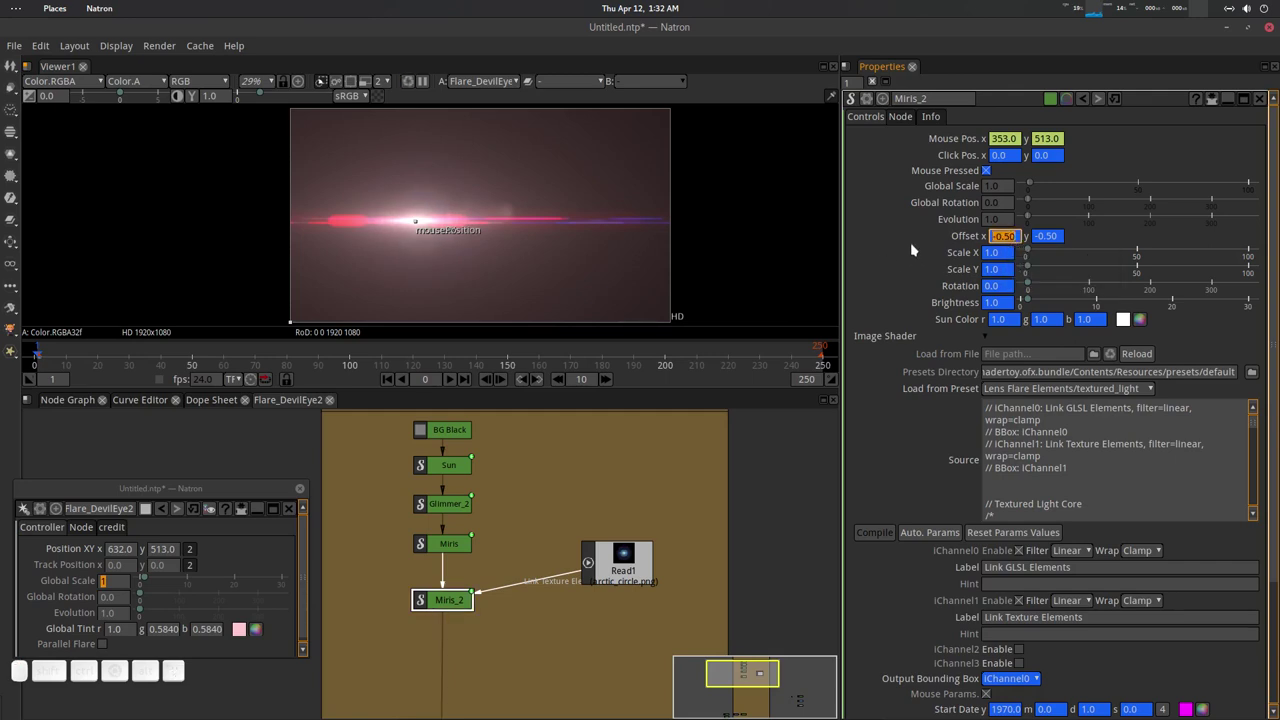
click(916, 248)
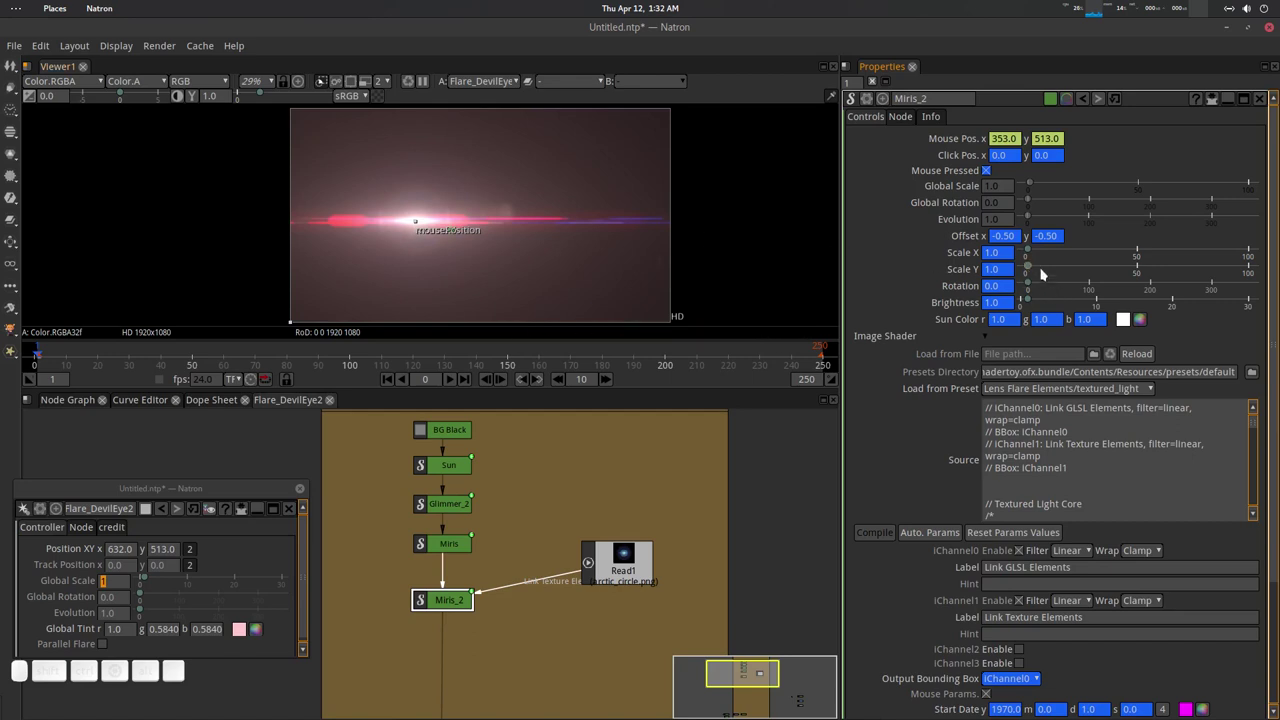
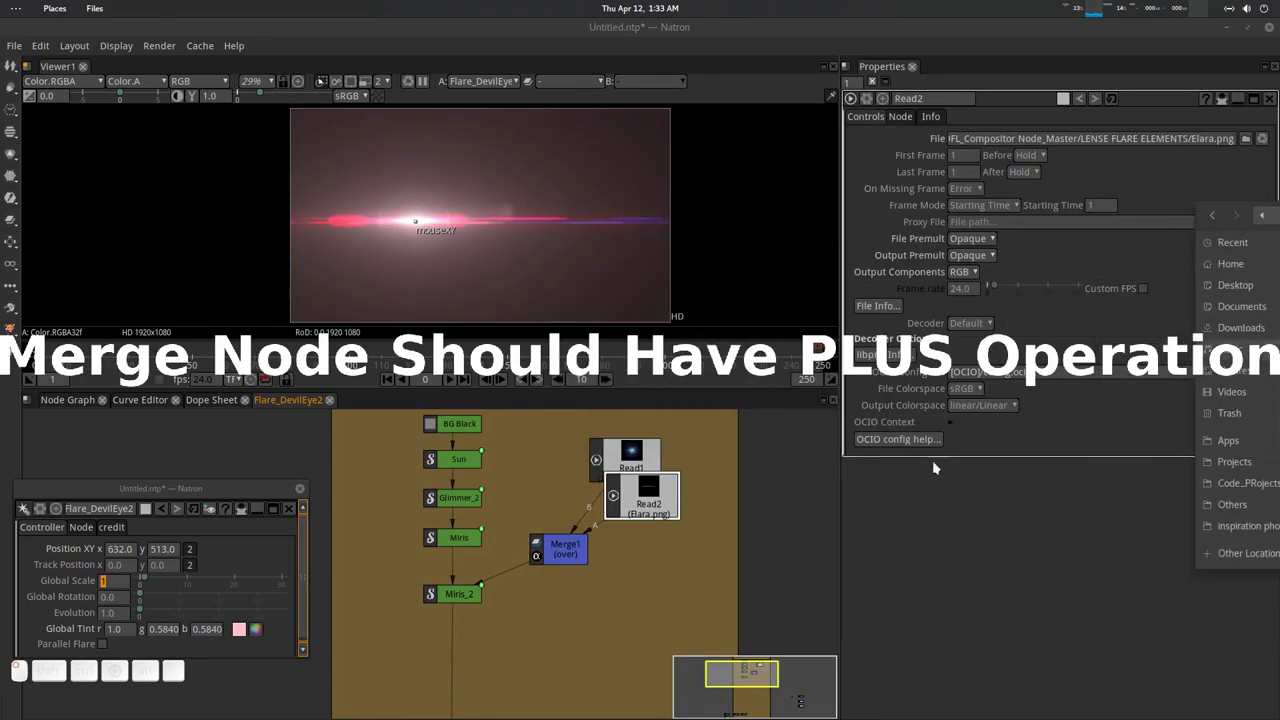
Review the Elara.png Read node in the viewer and delete it from the graph.
drag(1089, 350, 1089, 350)
click(1089, 350)
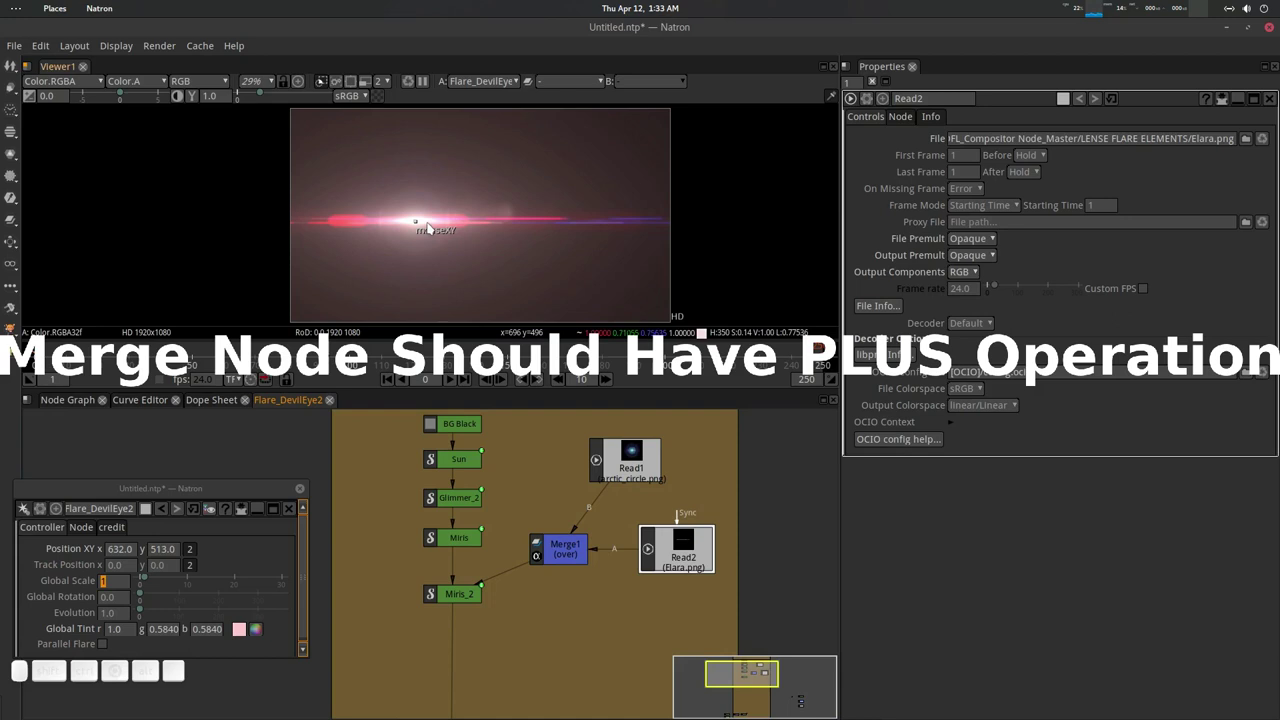
click(1011, 341)
key(d)
scroll(up, 3)
scroll(down, 3)
key(d)
click(1089, 350)
click(1089, 350)
key(d)
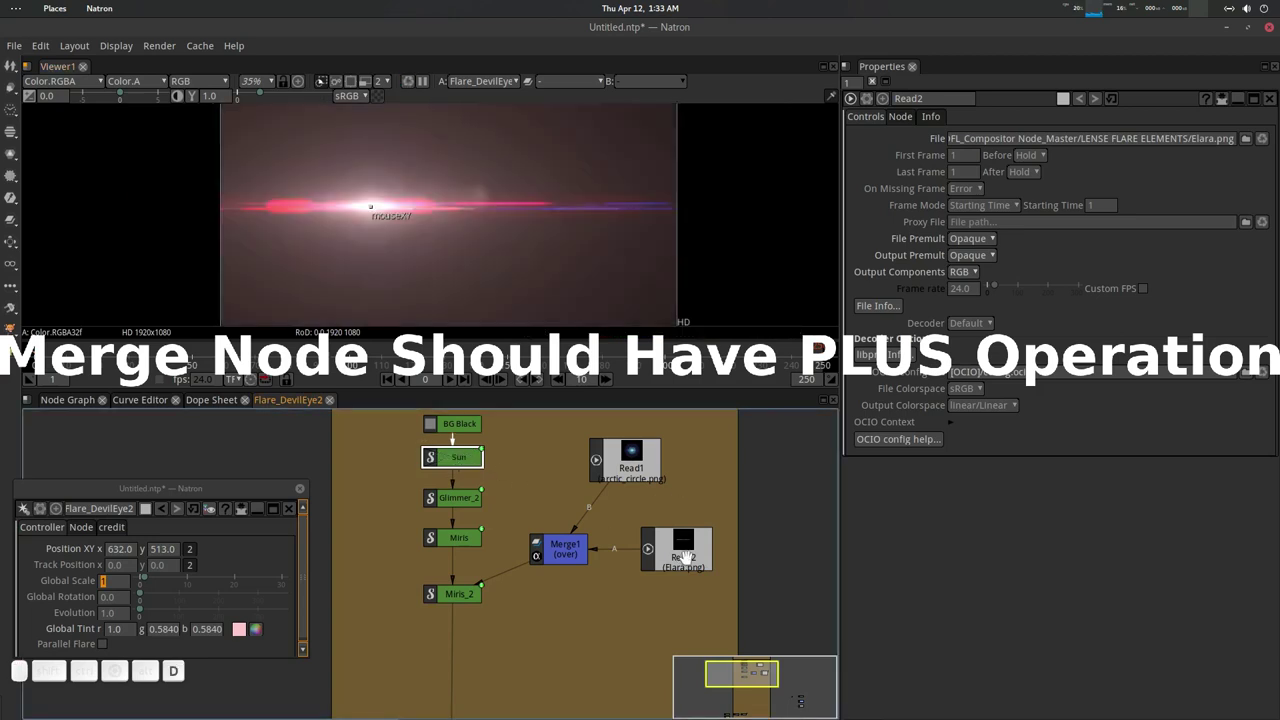
click(1089, 350)
key(Delete)
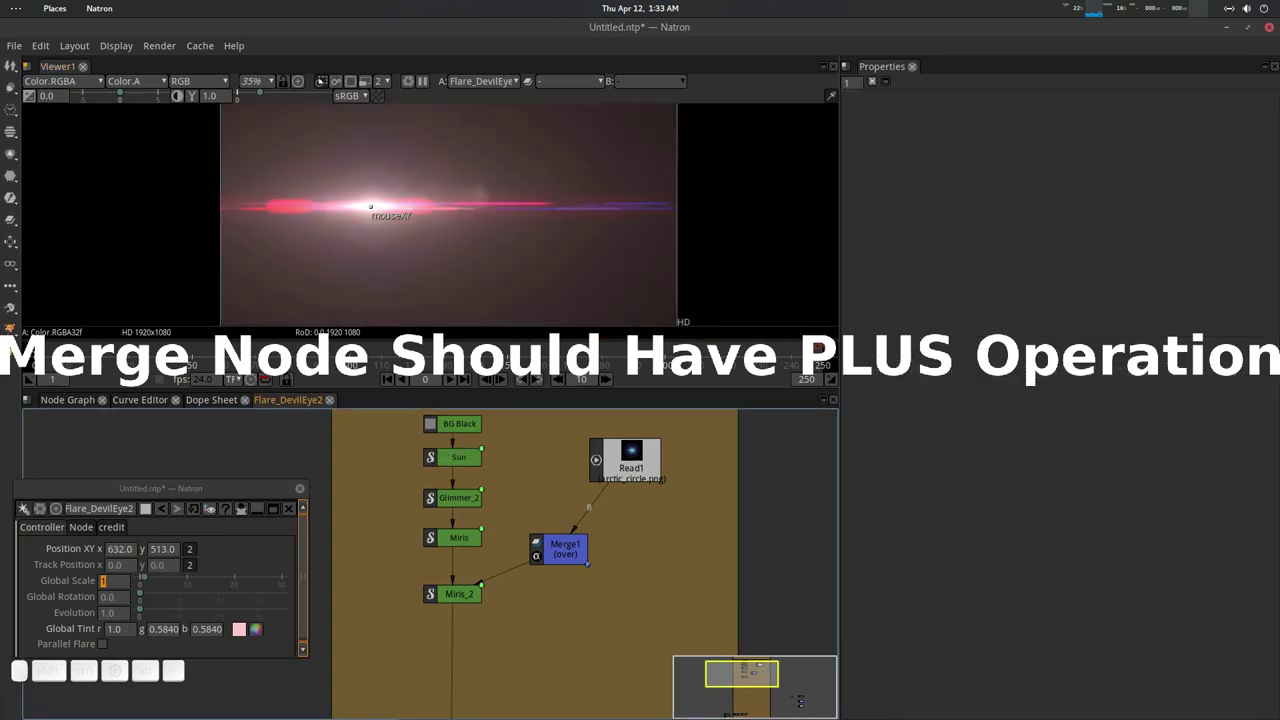
Load Glimmer2.png from the lens flare elements folder as a new Read node.
scroll(up, 3)
drag(1011, 341, 1011, 341)
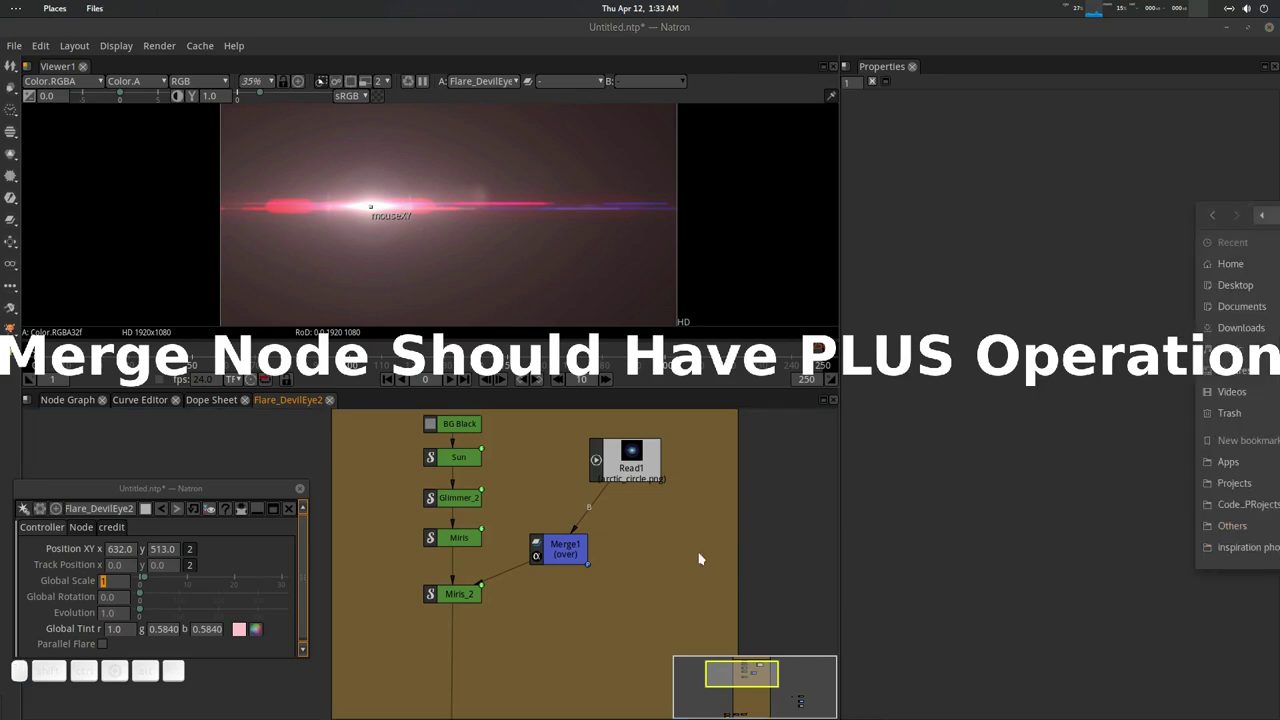
click(1011, 341)
click(1011, 341)
click(1011, 341)
click(1011, 341)
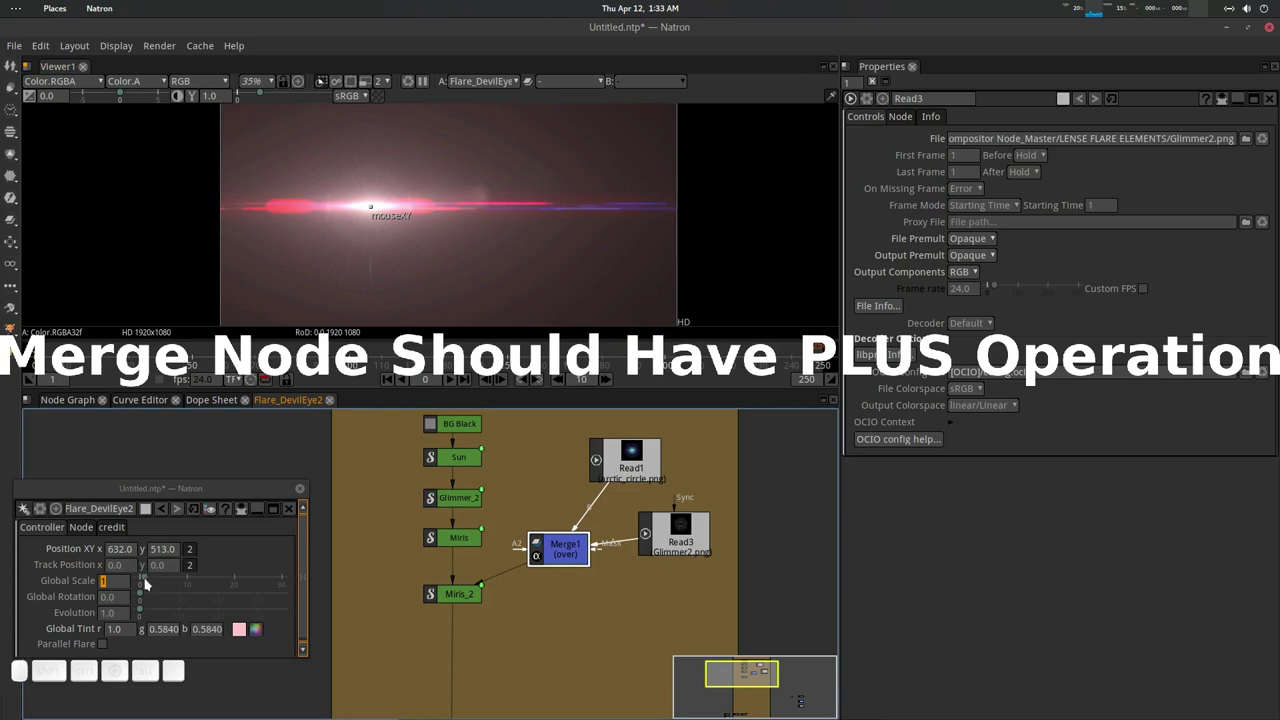
Enlarge the whole flare by setting Global Scale to 2.20.
drag(1089, 350, 1089, 350)
scroll(up, 3)
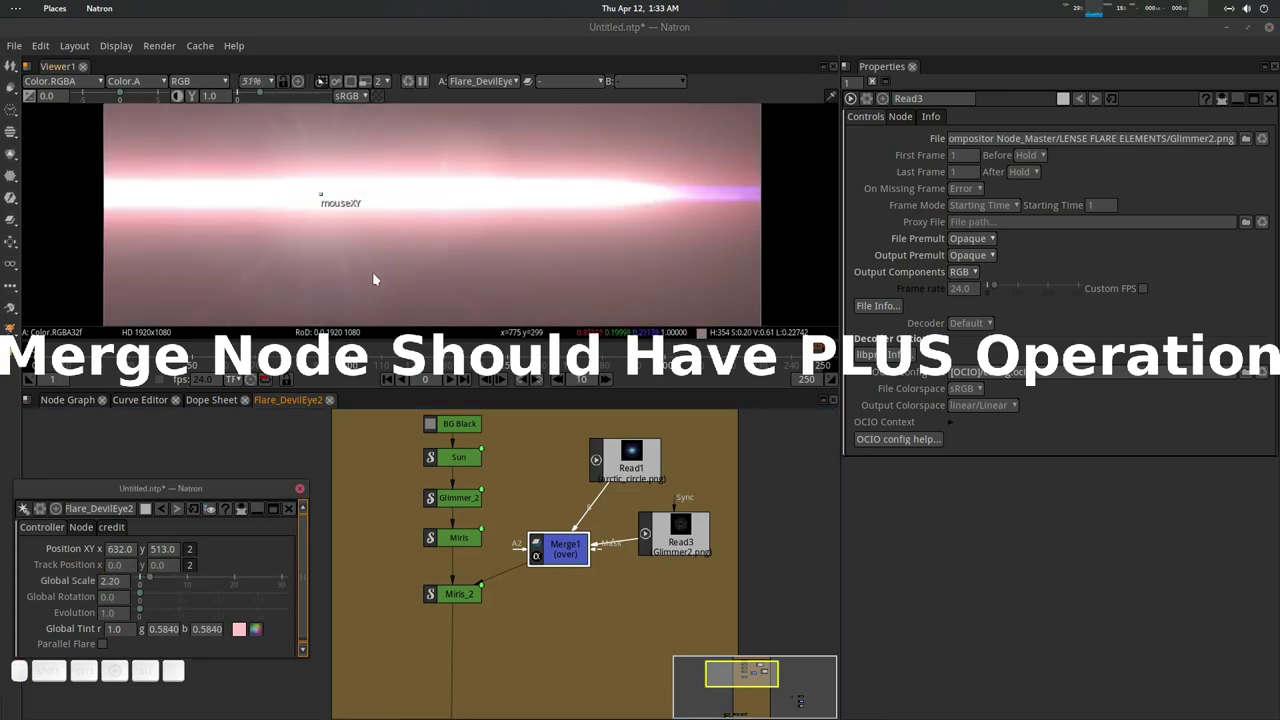
scroll(down, 3)
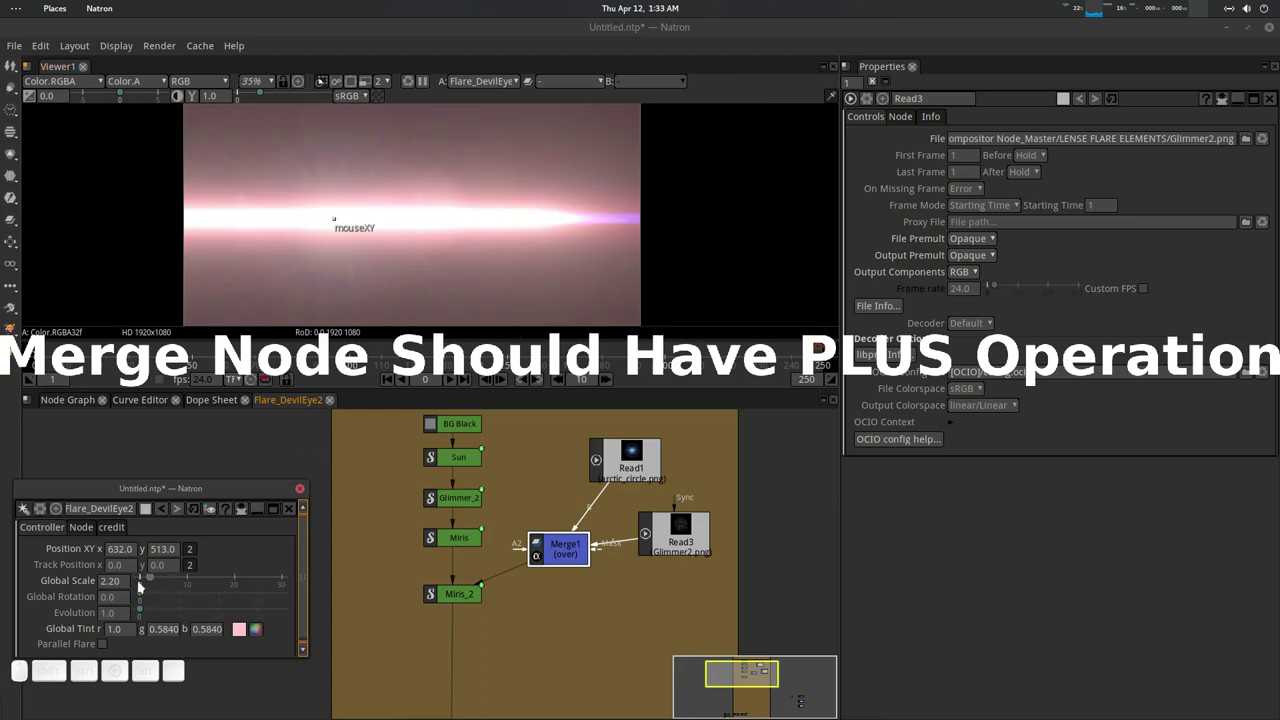
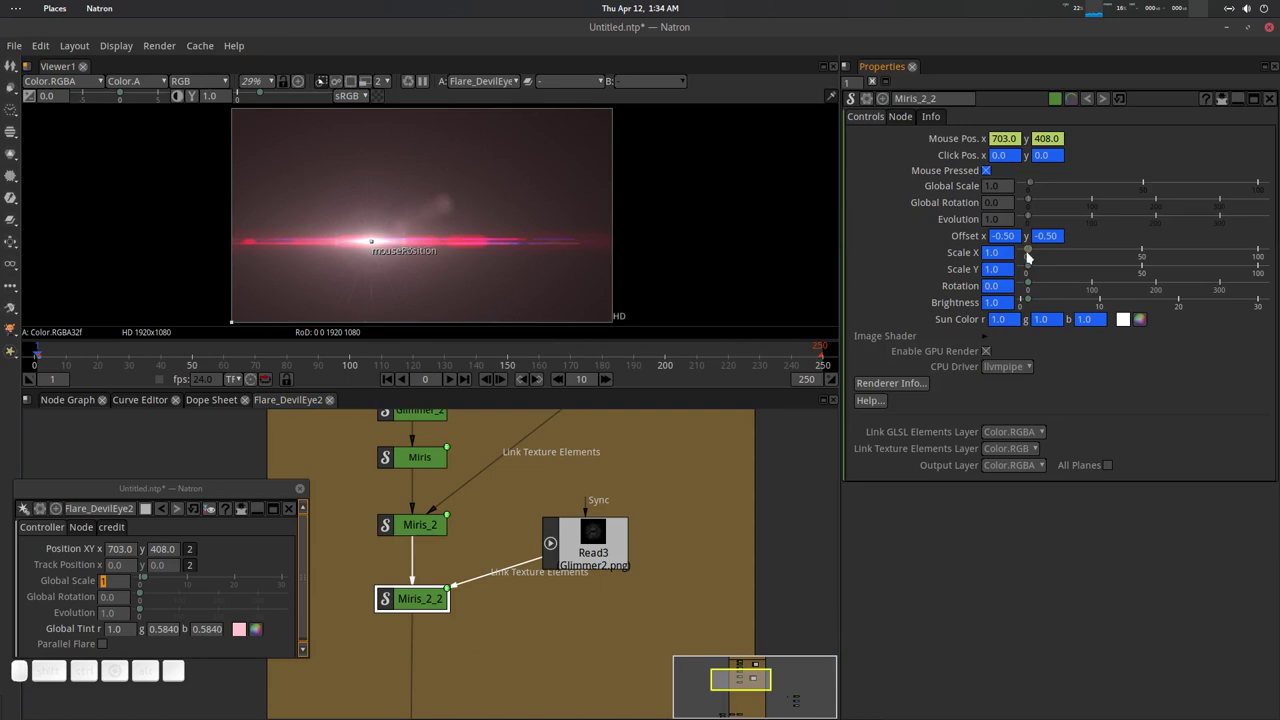
Set Miris_2_2's Scale X to 8.40 and Scale Y to 3.20.
drag(1037, 251, 1043, 268)
drag(1036, 270, 467, 227)
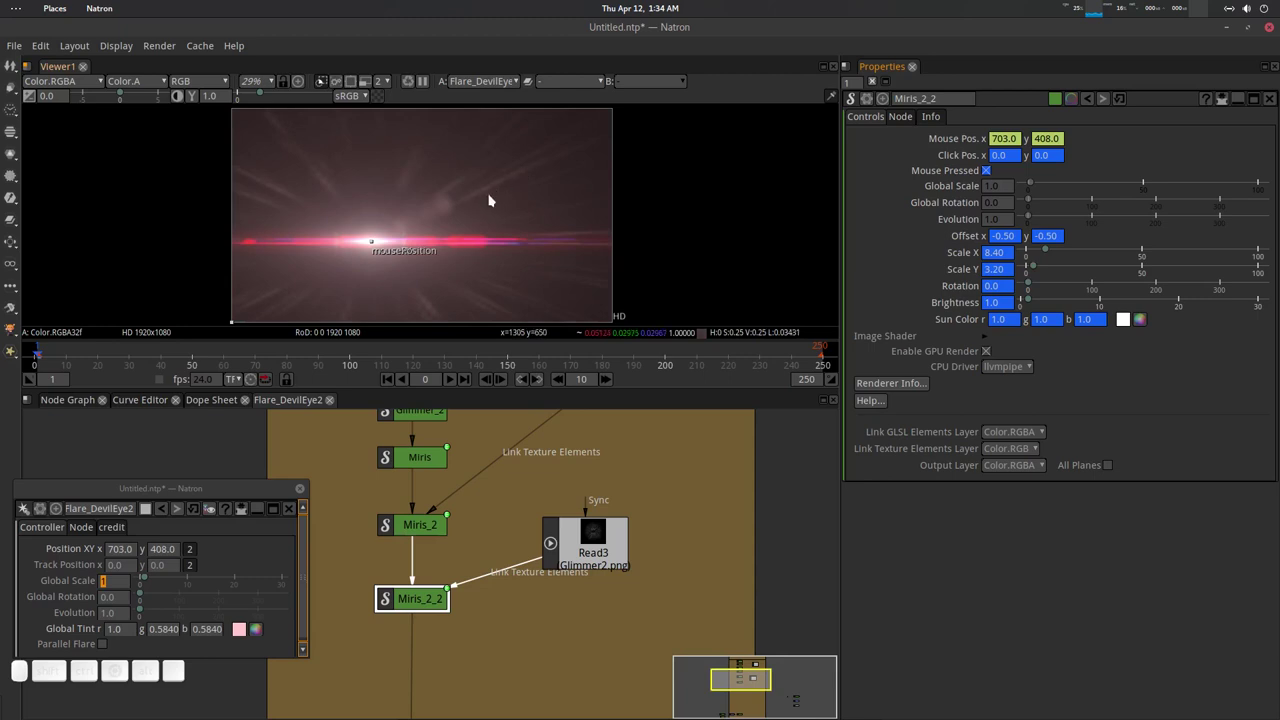
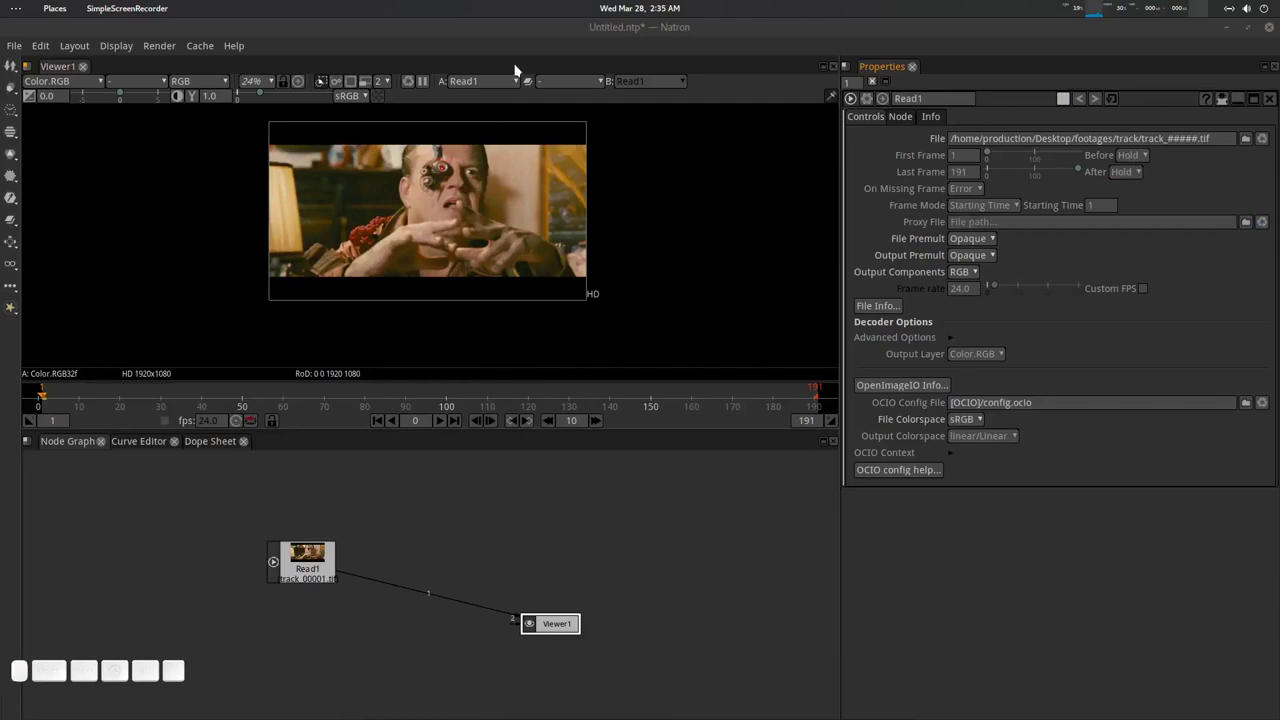
Save the project as track.ntp.
click(522, 51)
click(495, 549)
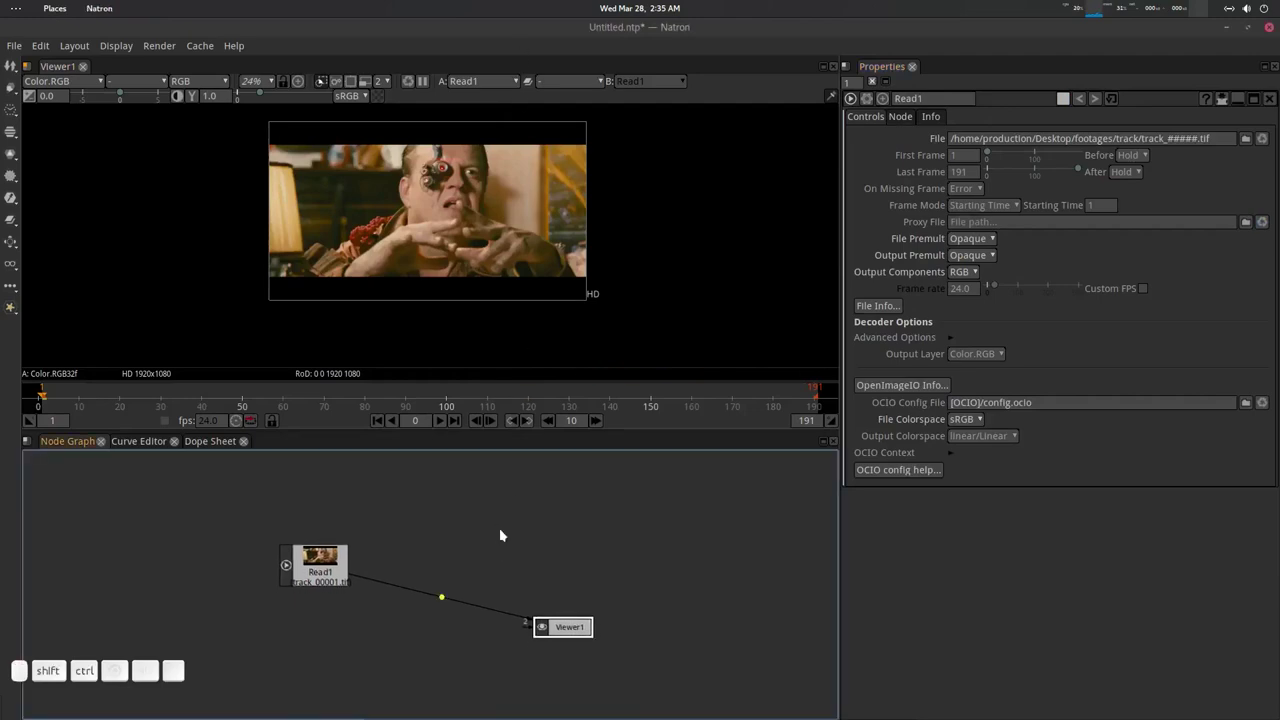
key(ctrl+shift+s)
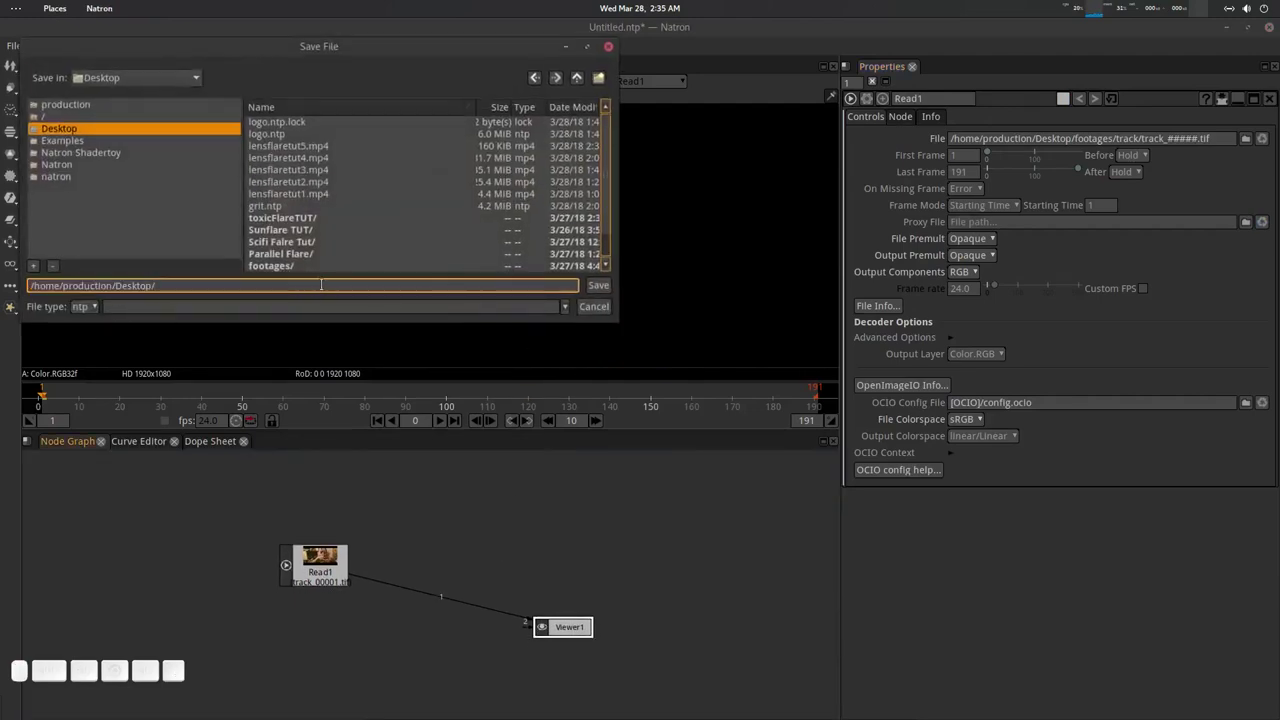
key(Return)
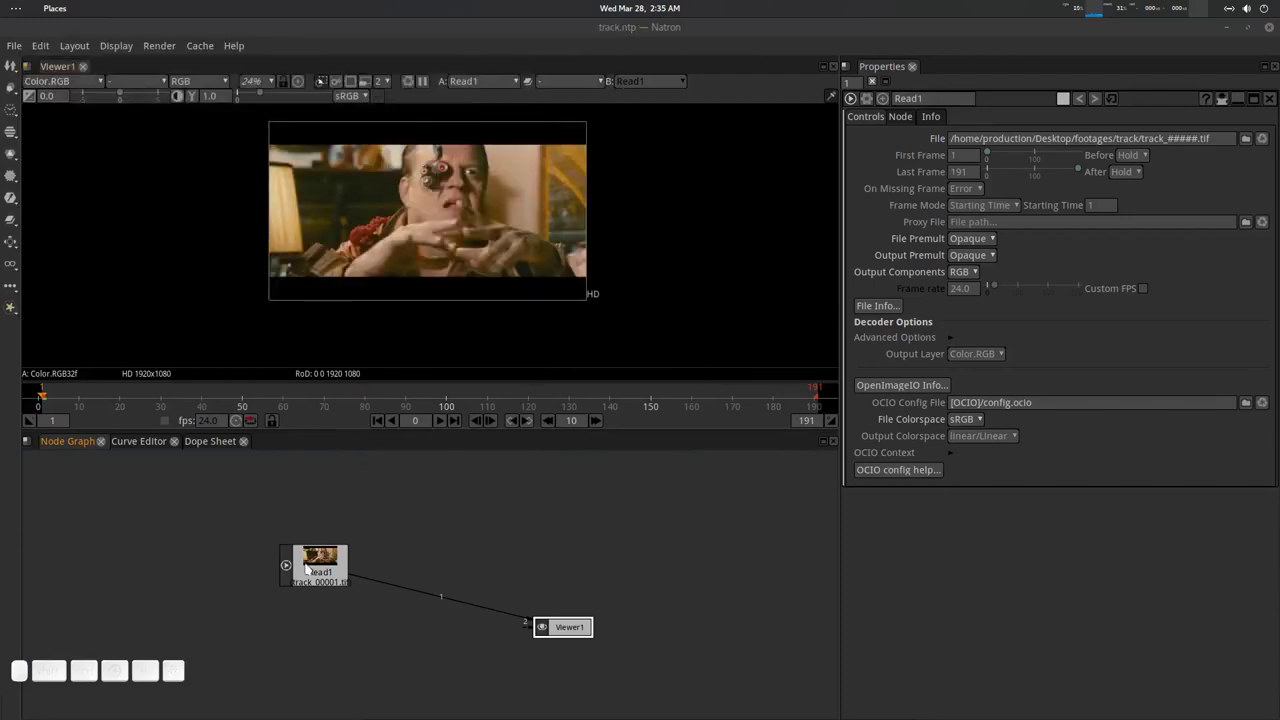
Add a Tracker node below the footage via the node search.
click(371, 561)
click(581, 645)
middle_click(497, 561)
middle_click(468, 548)
scroll(down, 3)
scroll(up, 3)
middle_click(439, 260)
middle_click(480, 570)
scroll(down, 3)
click(442, 507)
scroll(down, 3)
key(Tab)
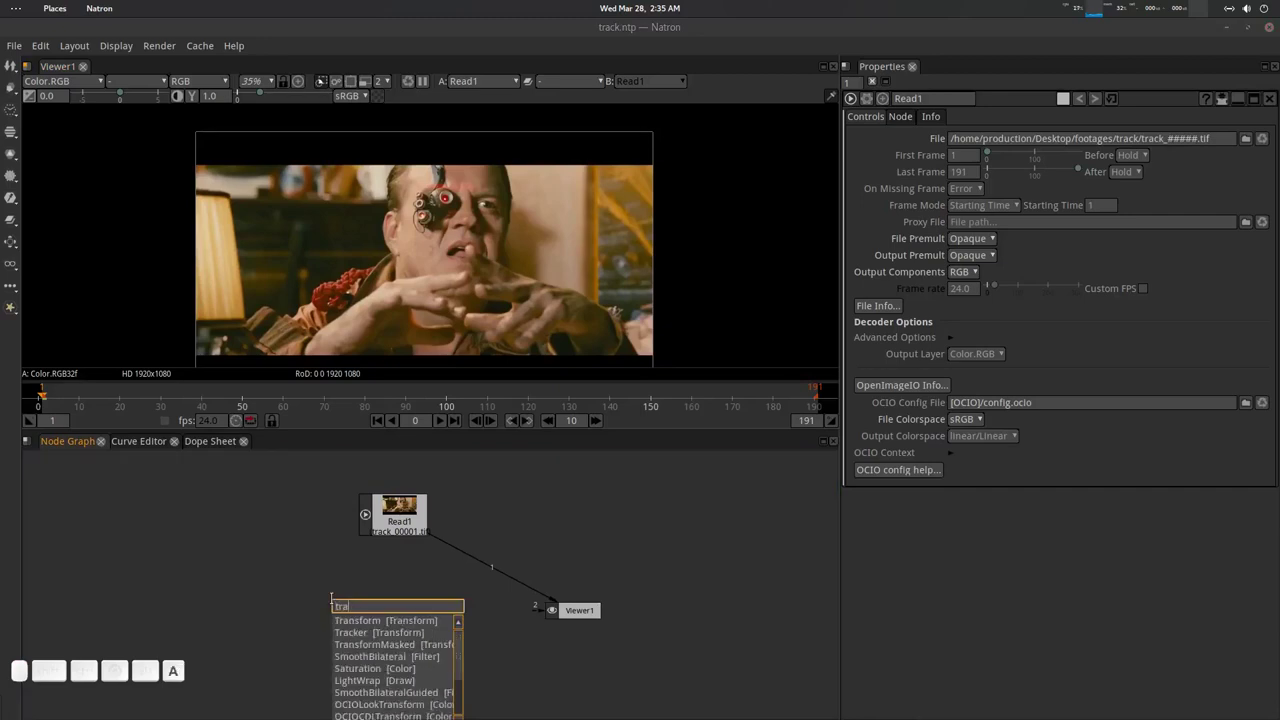
key(Down)
key(Return)
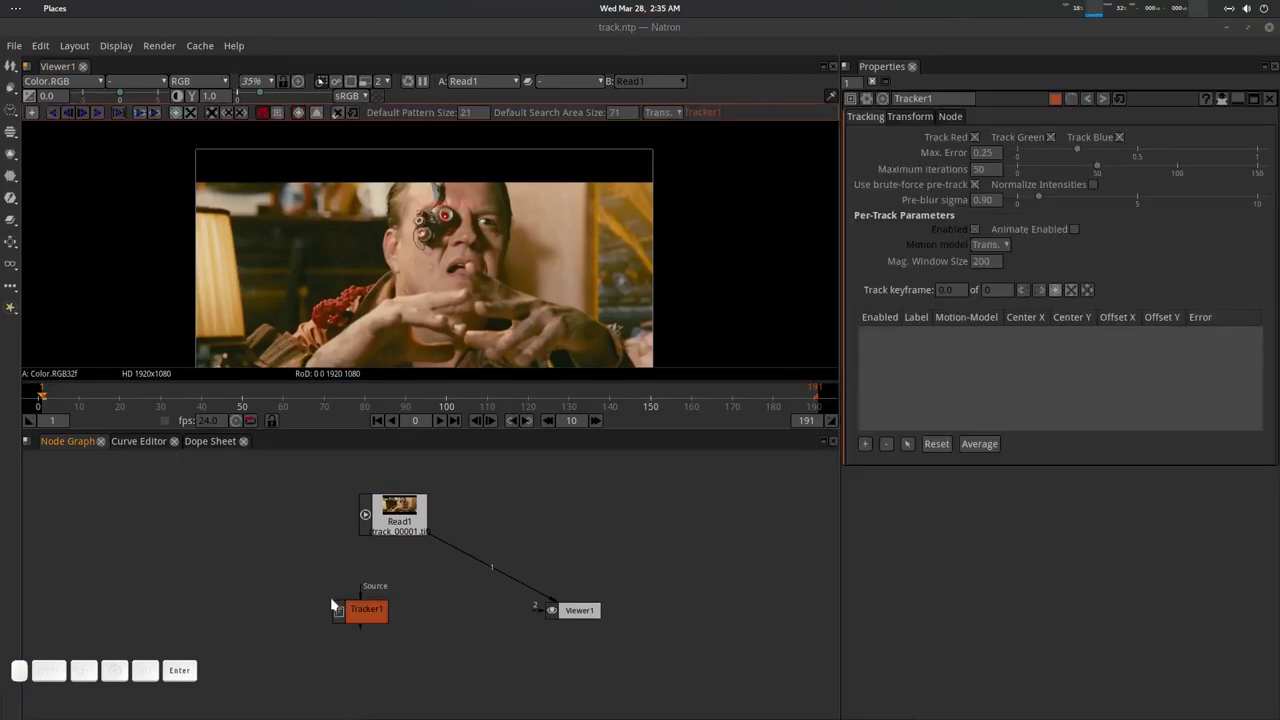
Connect Tracker1 to the viewer and show its output.
click(366, 587)
click(380, 609)
key(1)
scroll(up, 3)
click(494, 236)
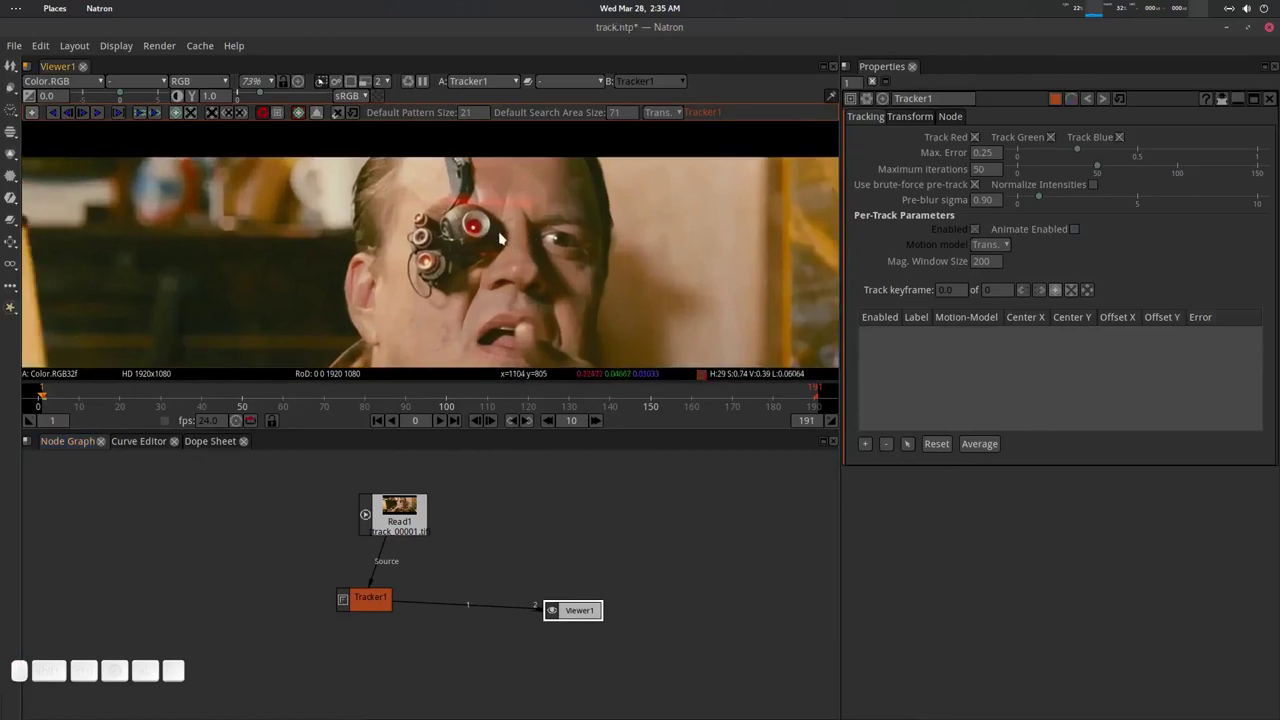
Place track1 on the glowing red eye light and track it forward through the clip.
click(869, 449)
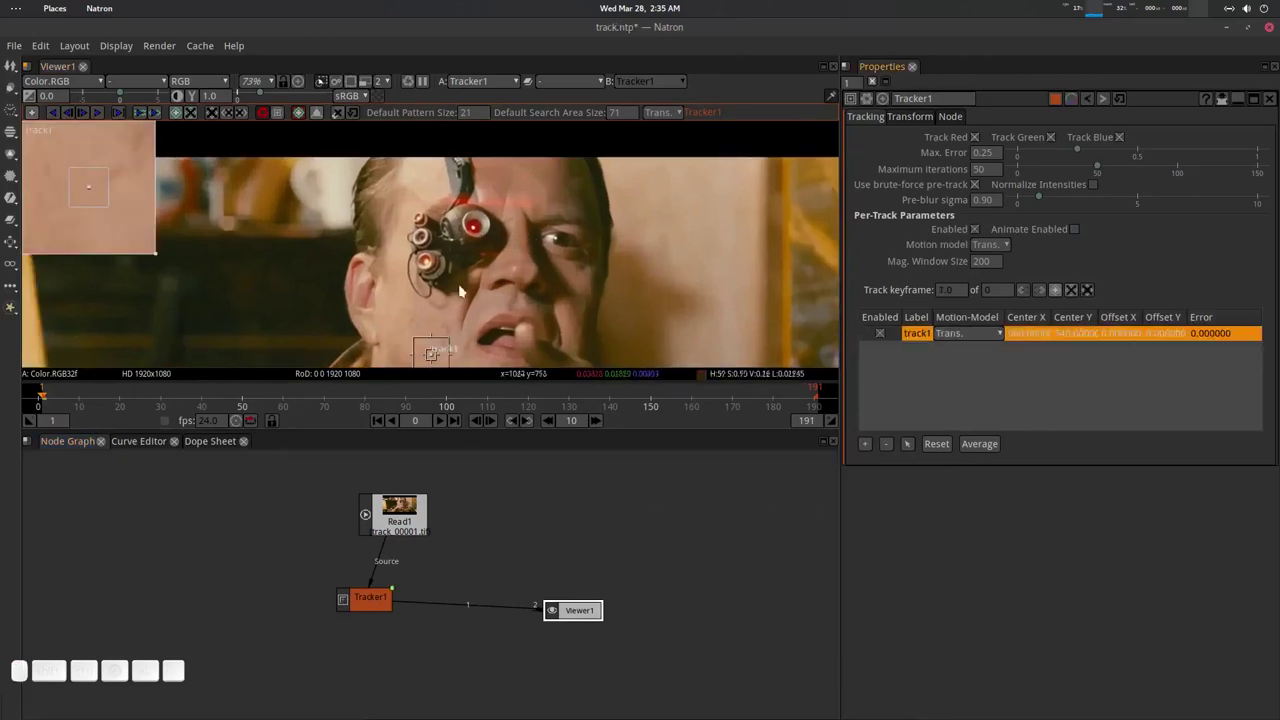
drag(432, 360, 566, 338)
scroll(up, 3)
scroll(down, 3)
click(588, 304)
click(569, 260)
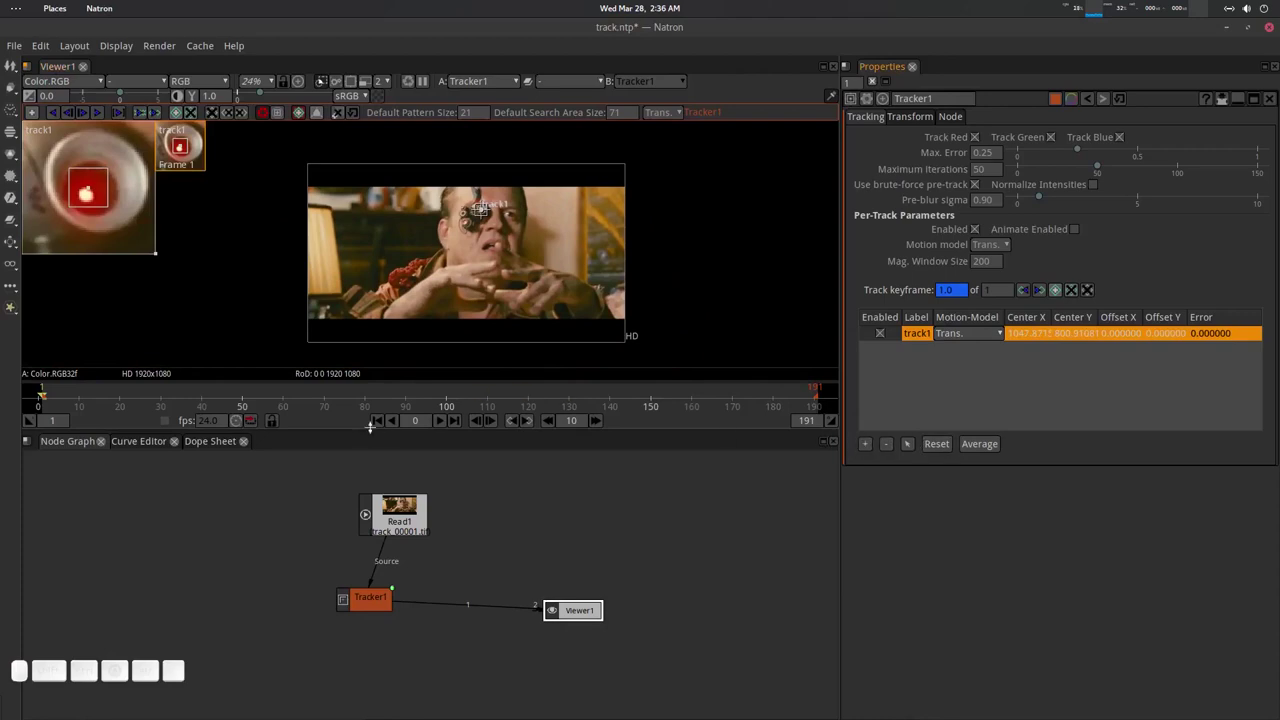
click(103, 117)
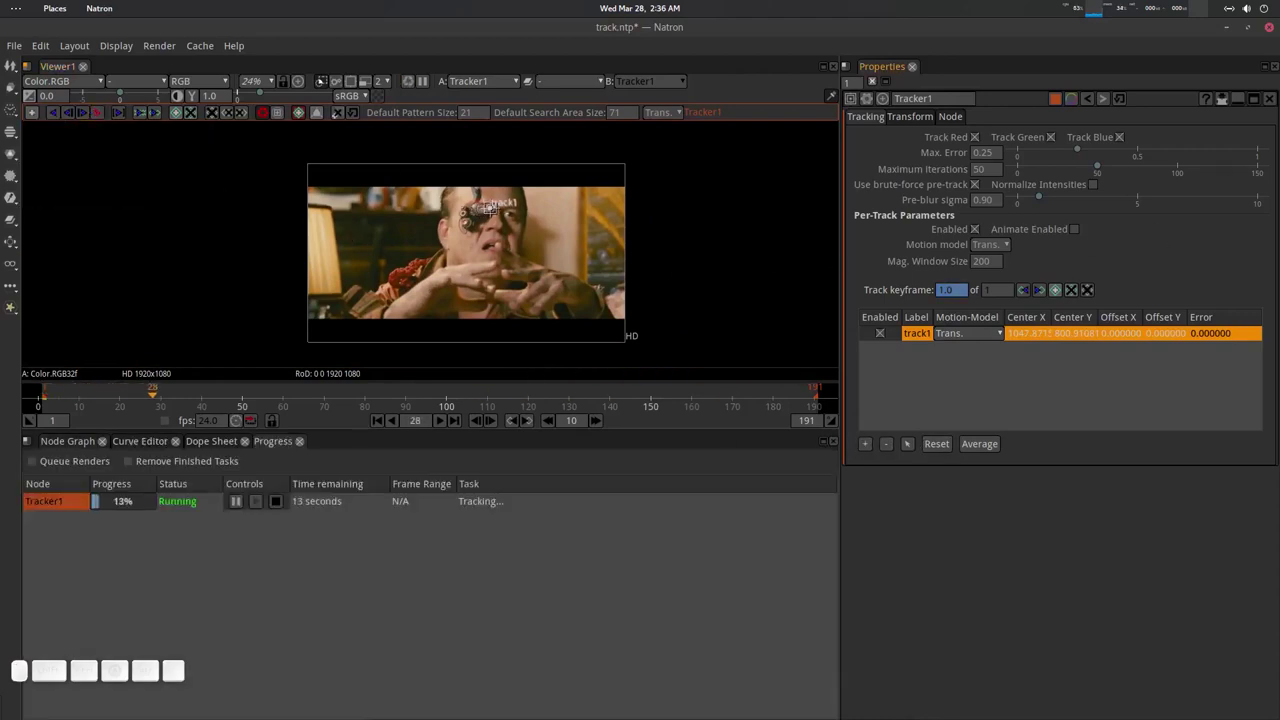
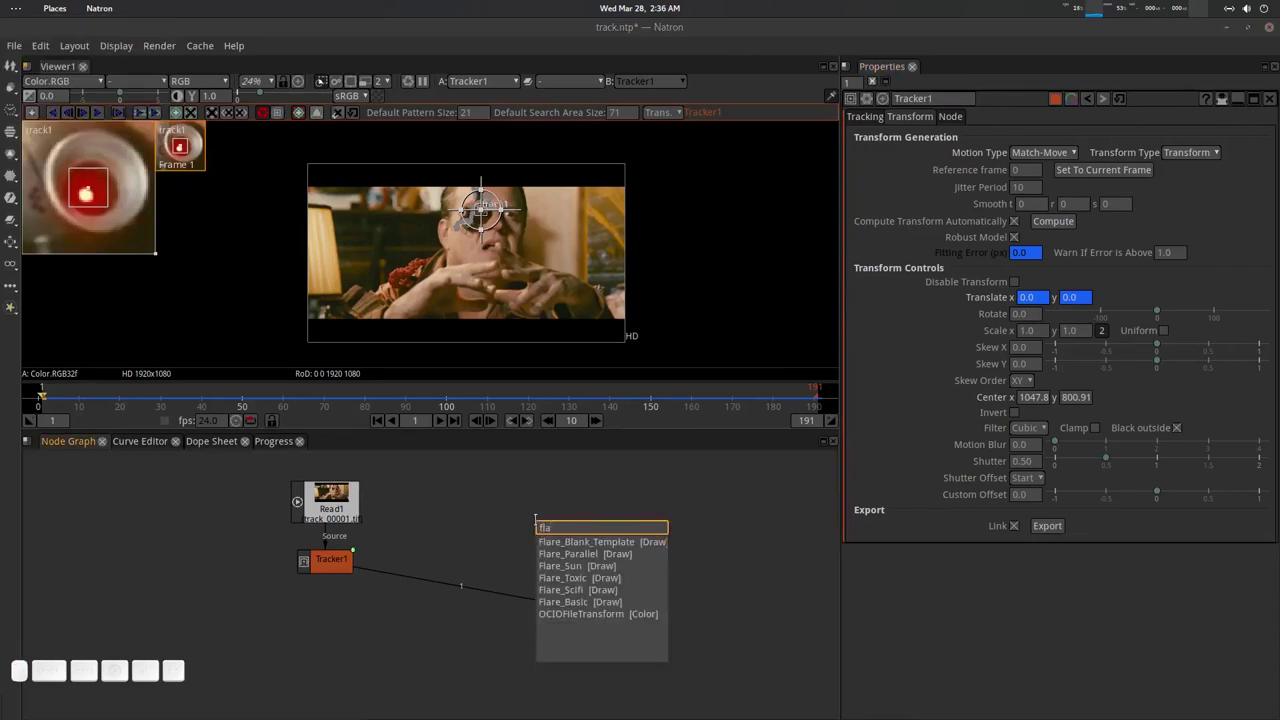
Choose Flare_Toxic from the matching flare nodes and add it to the graph.
key(Down)
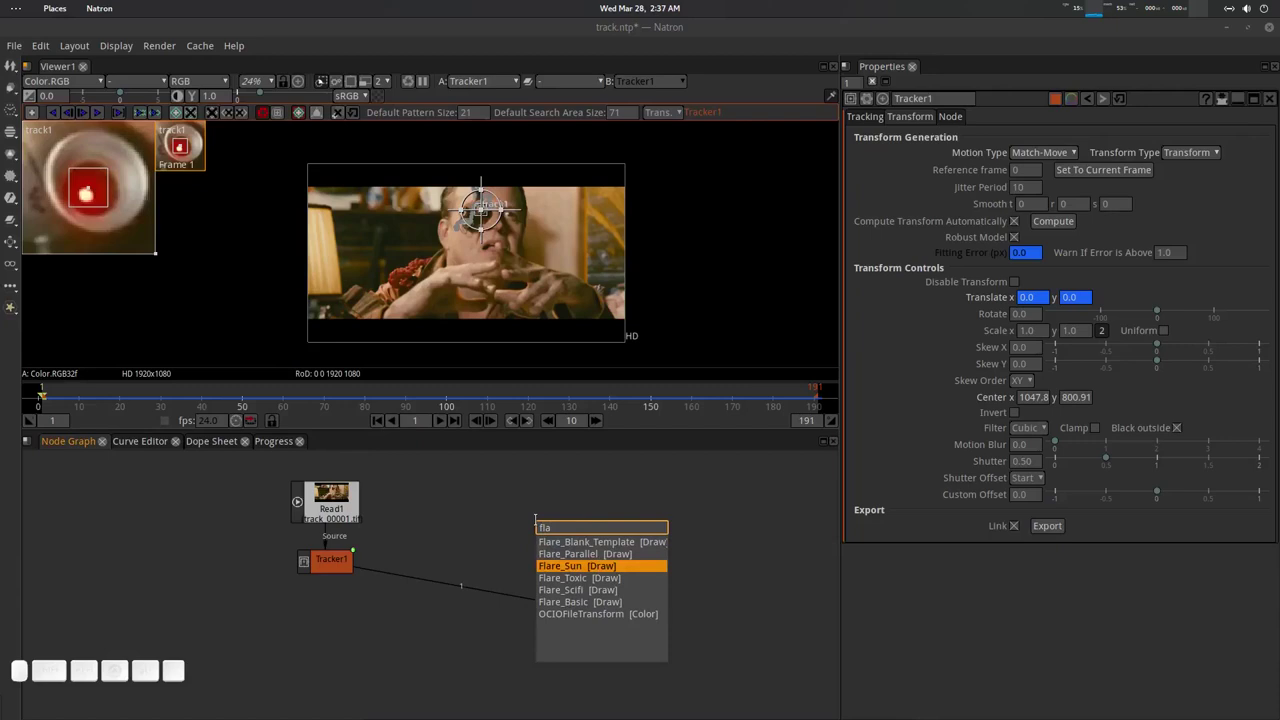
key(Down)
key(Up)
key(Down)
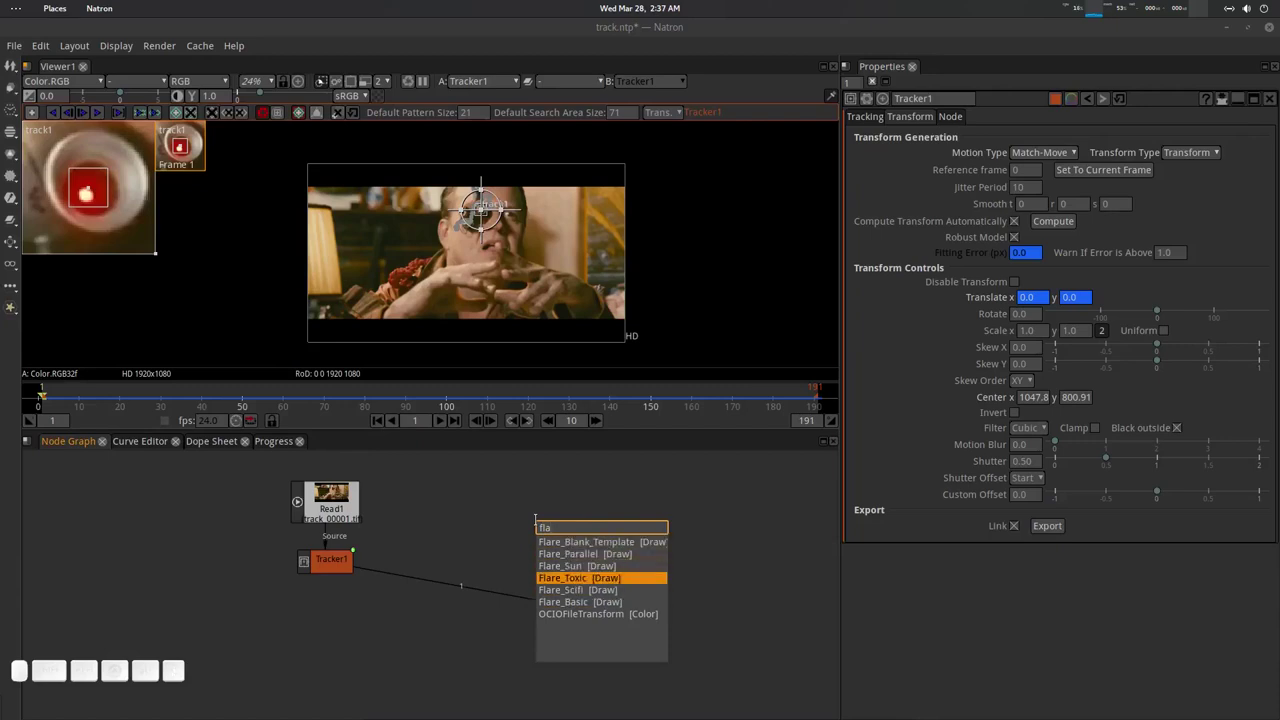
key(Return)
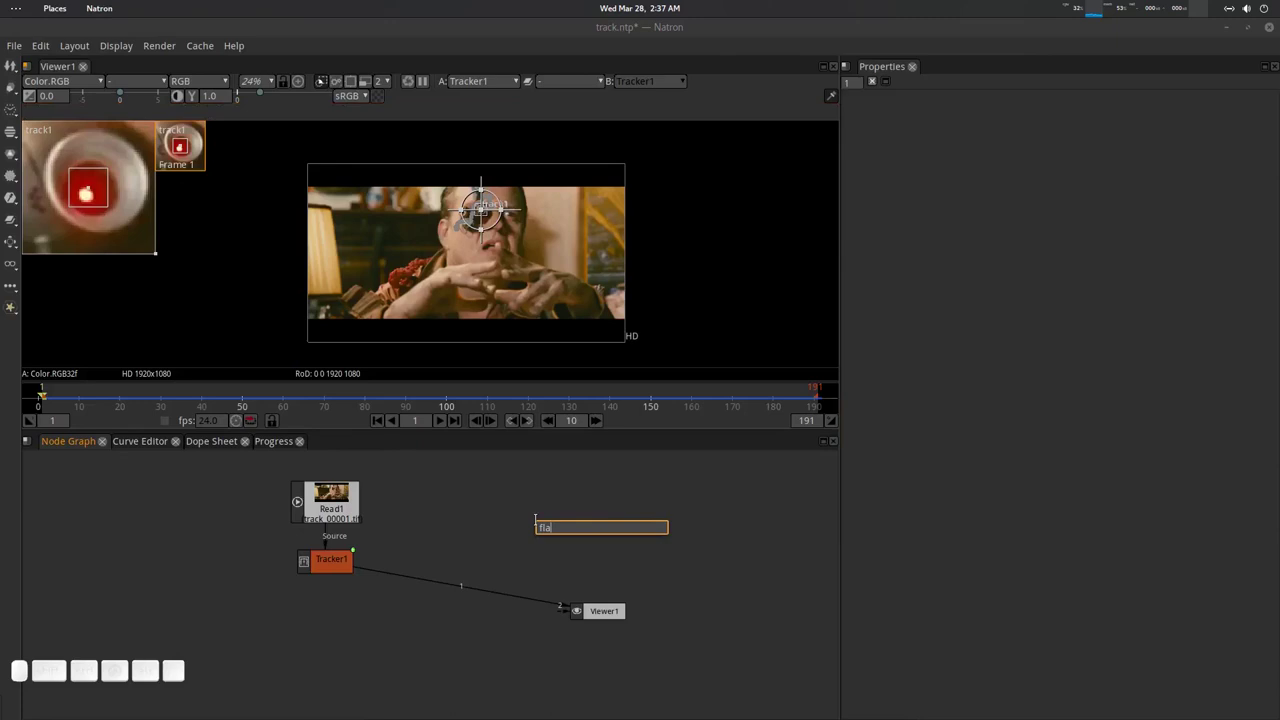
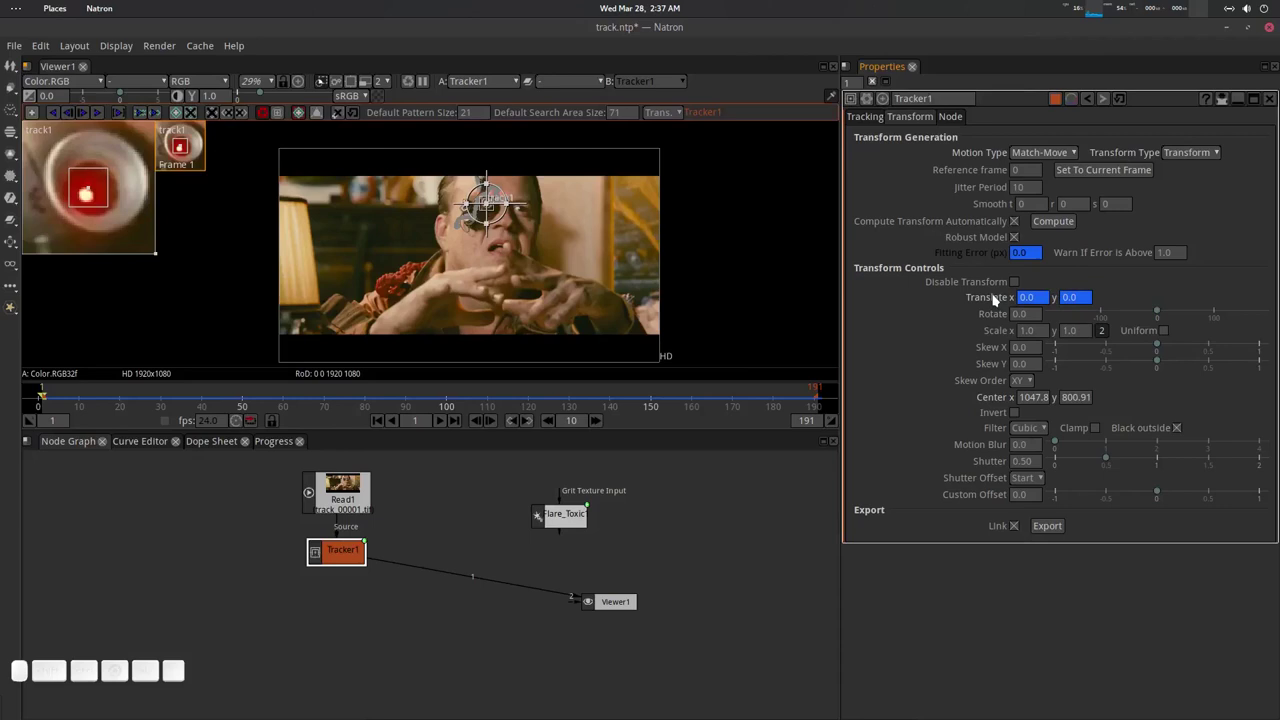
Copy a link from Tracker1's Translate and paste it onto Flare_Toxic1's Track Position.
right_click(997, 298)
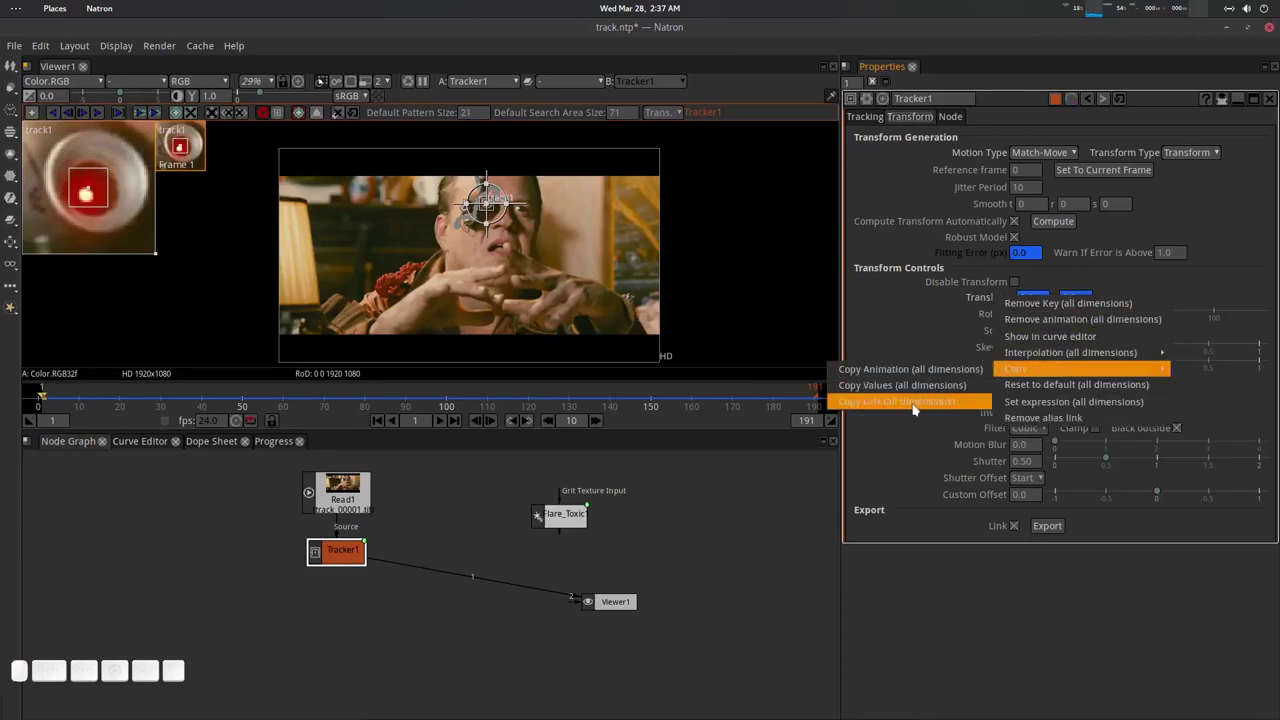
click(921, 406)
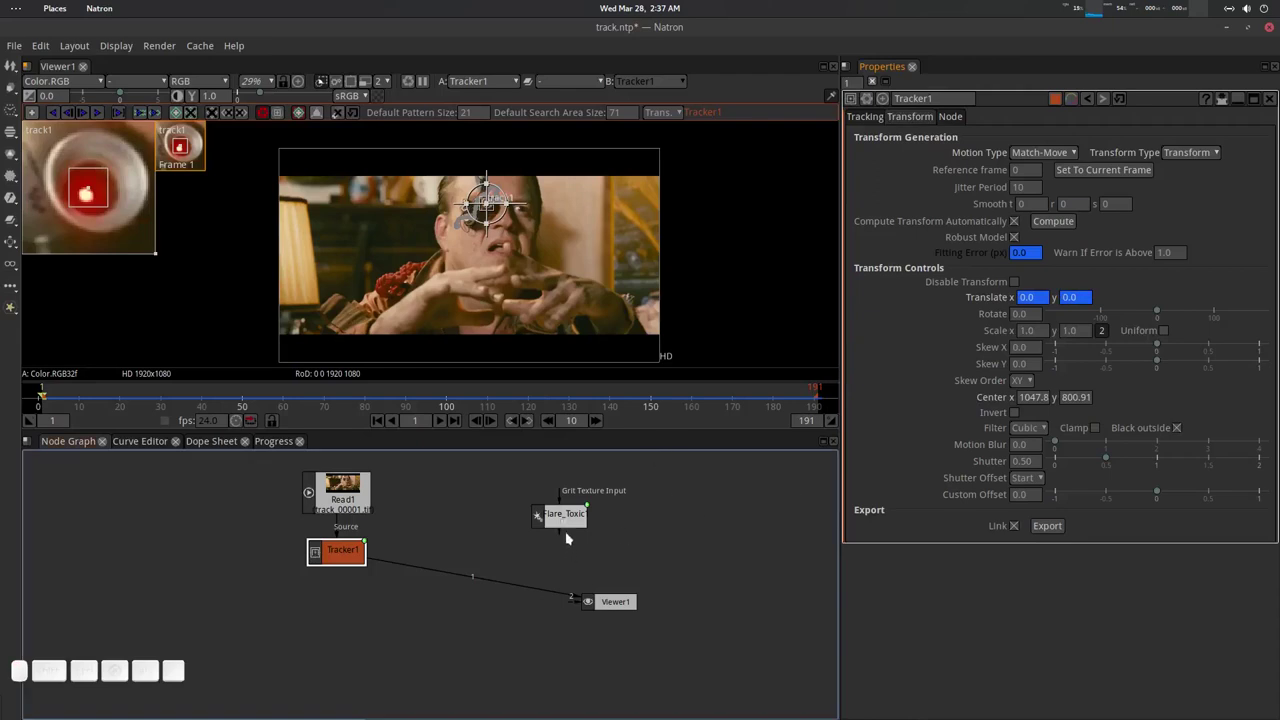
click(569, 517)
click(567, 518)
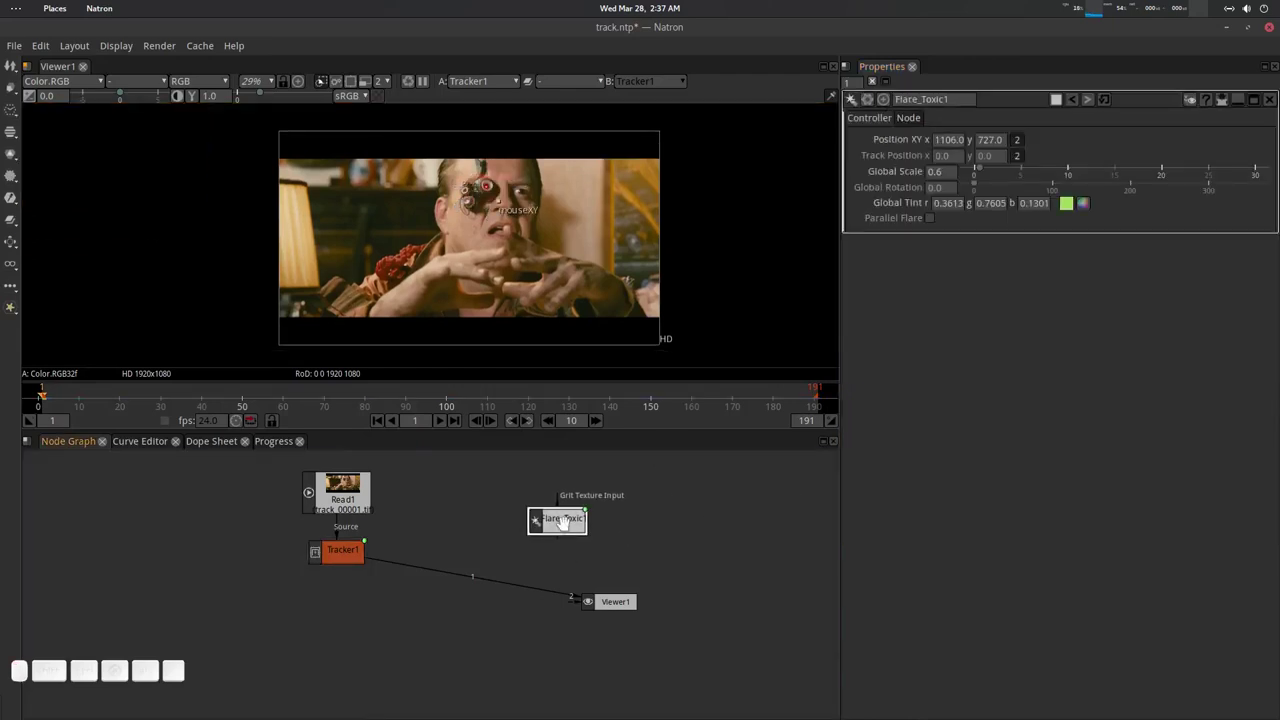
key(1)
click(573, 517)
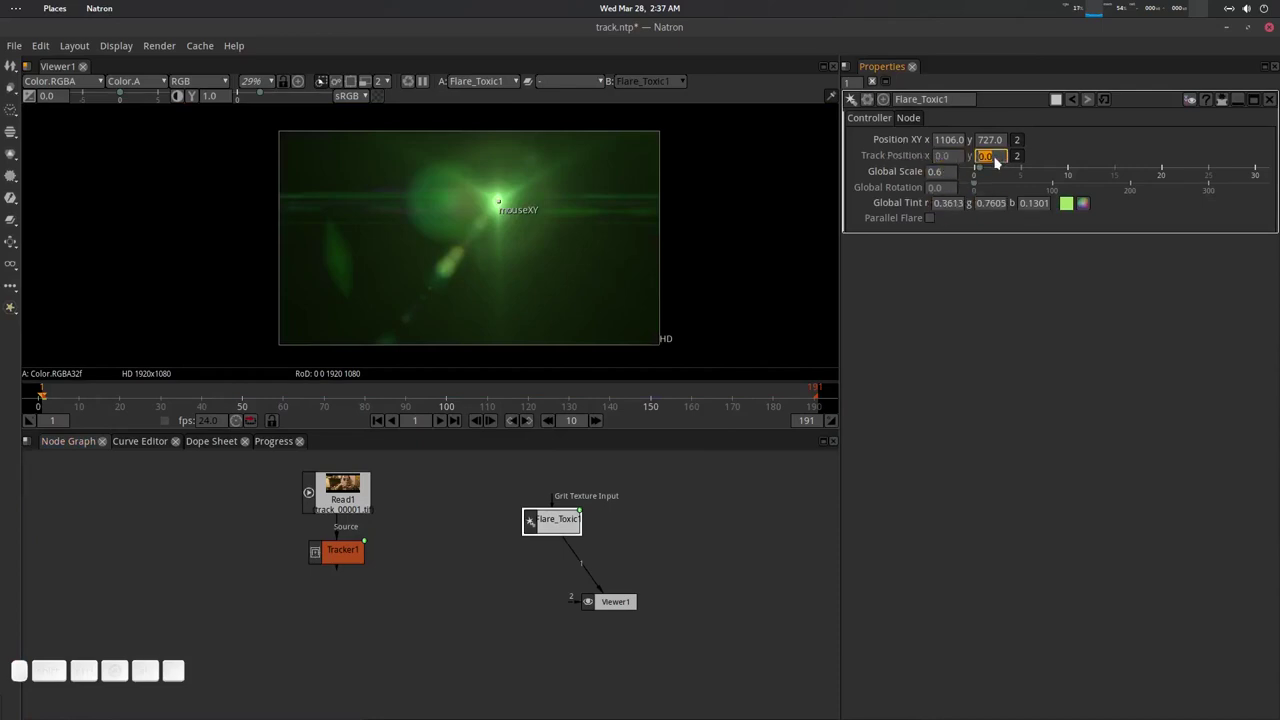
right_click(908, 157)
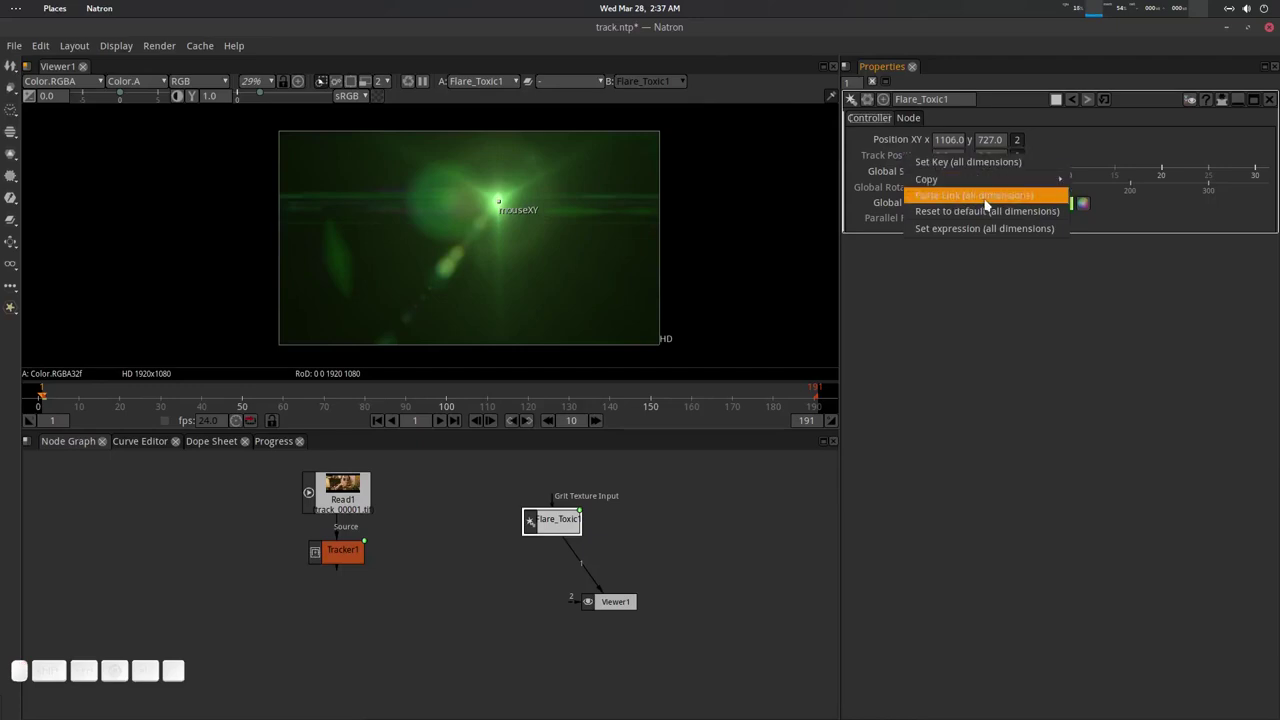
click(989, 203)
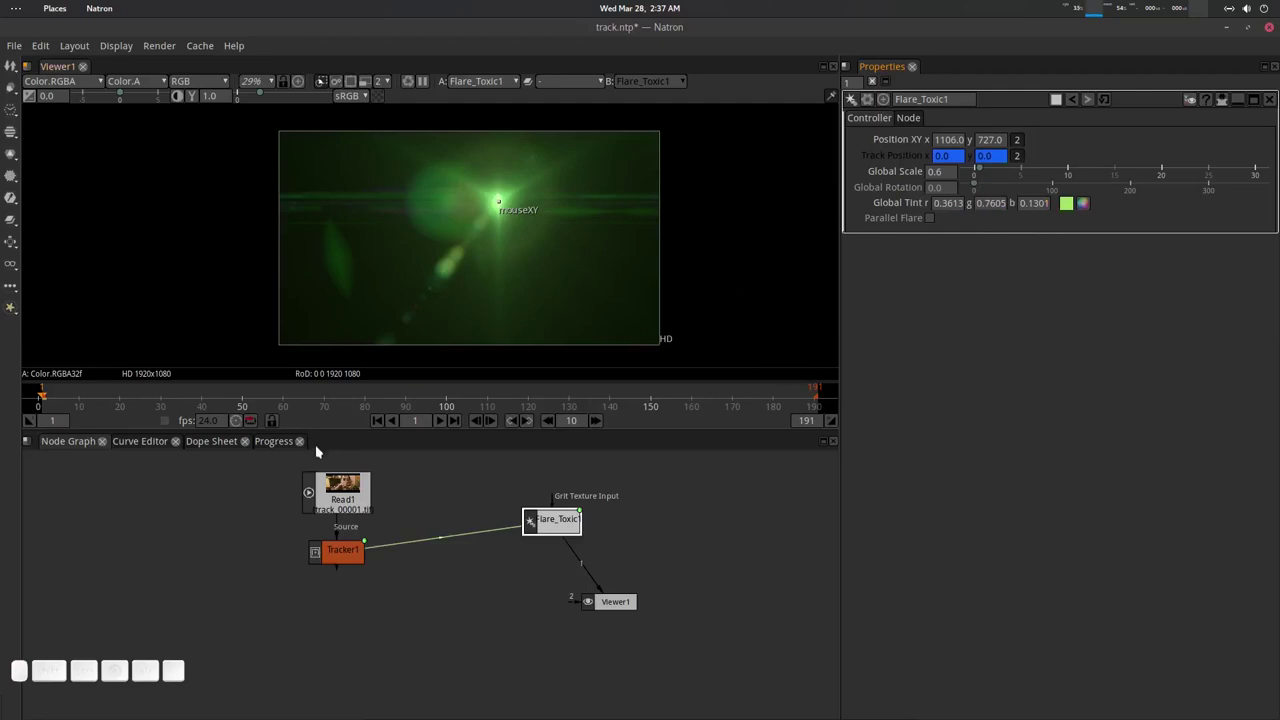
Scrub through frames to confirm the flare follows the eye, then return to the first frame.
drag(97, 396, 307, 411)
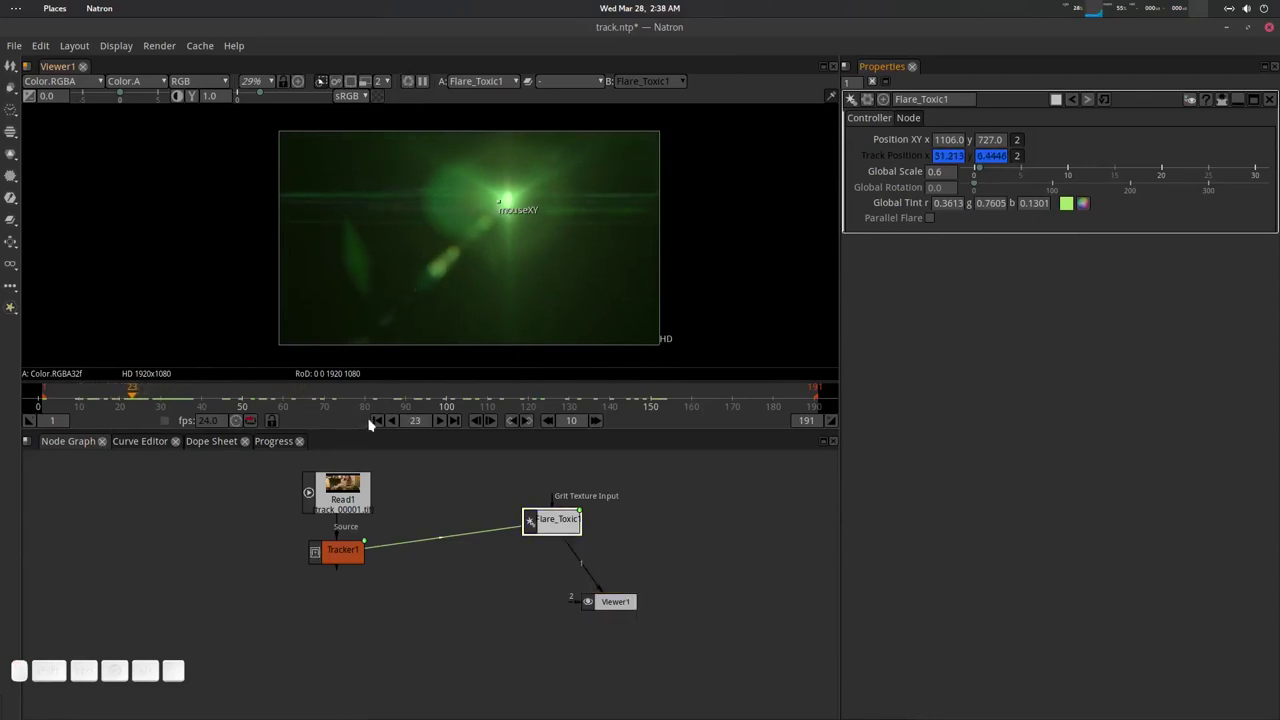
click(380, 422)
click(547, 517)
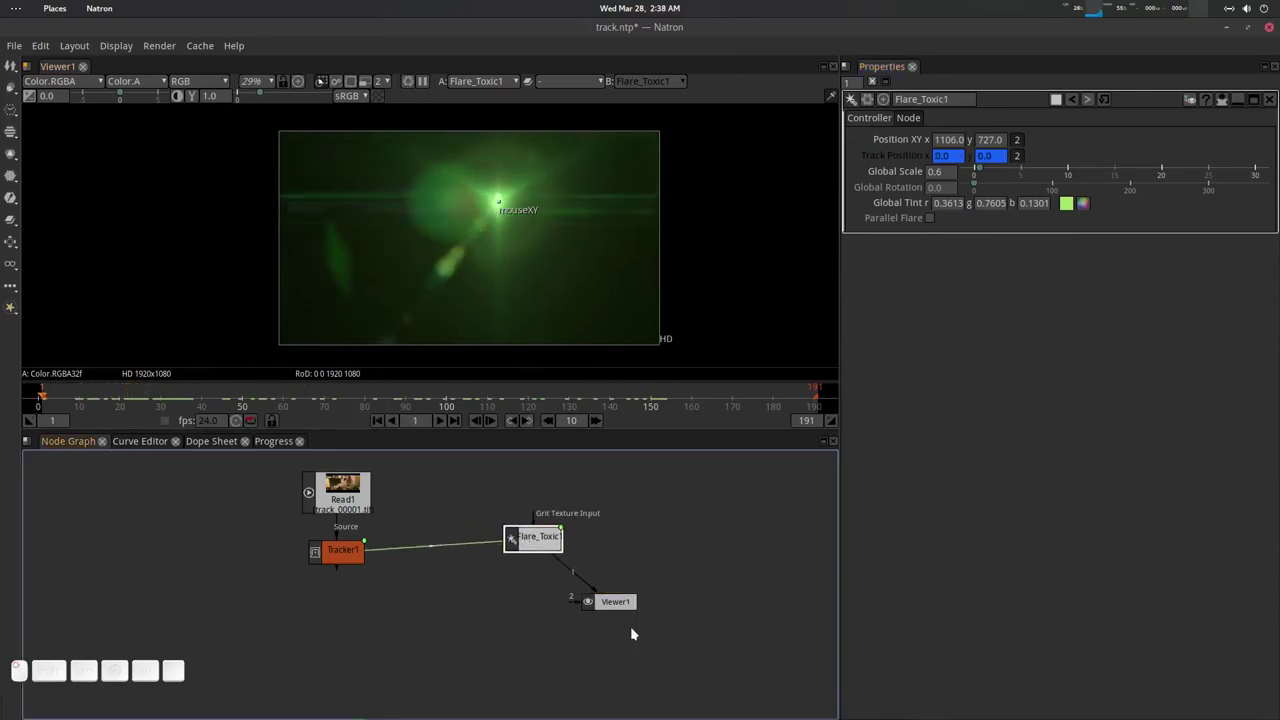
click(641, 621)
click(651, 567)
Add Merge1 set to plus, with Tracker1 in B and Flare_Toxic in A, and view the result.
click(501, 604)
click(460, 621)
key(m)
click(509, 622)
click(940, 143)
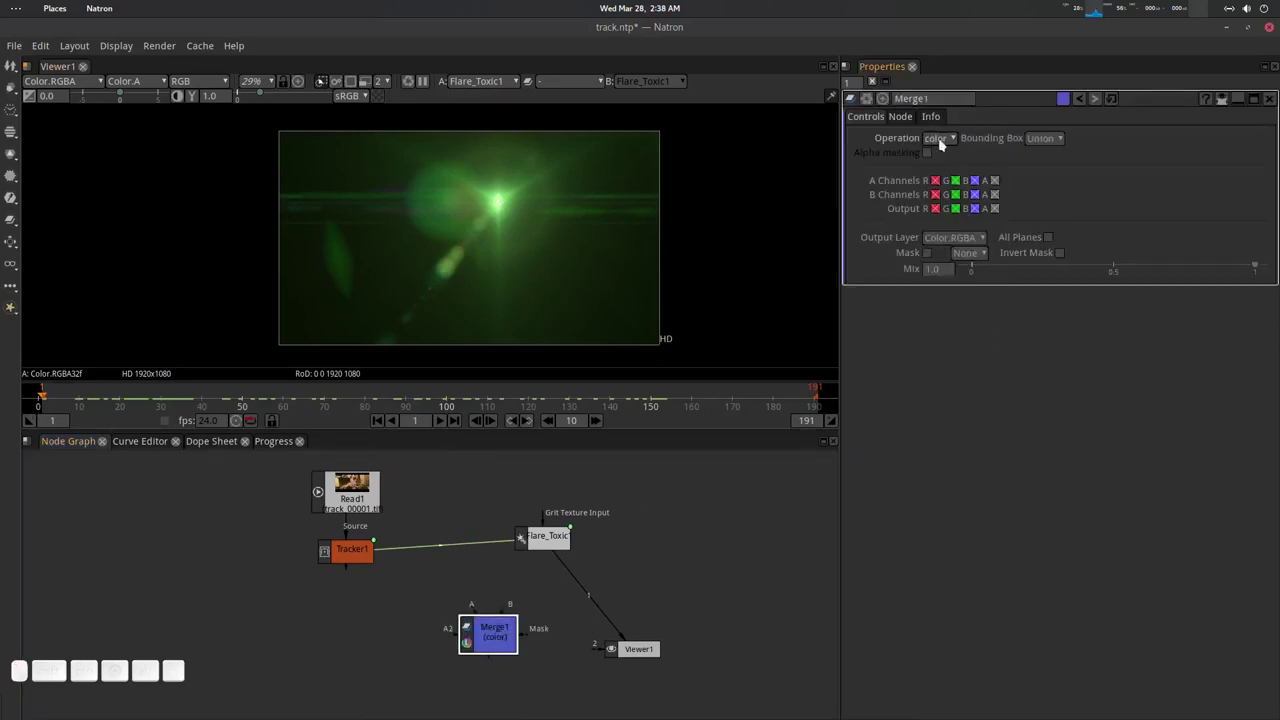
drag(946, 139, 775, 645)
drag(511, 606, 385, 496)
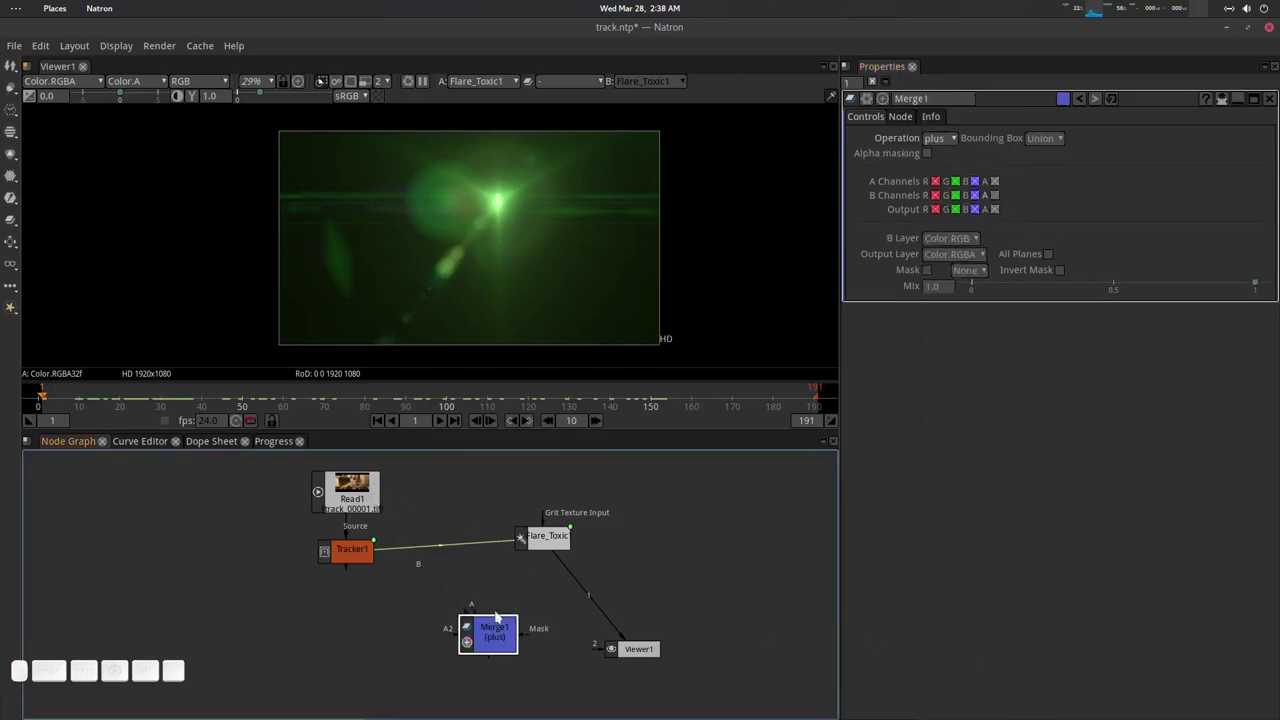
drag(476, 604, 561, 573)
click(502, 631)
key(1)
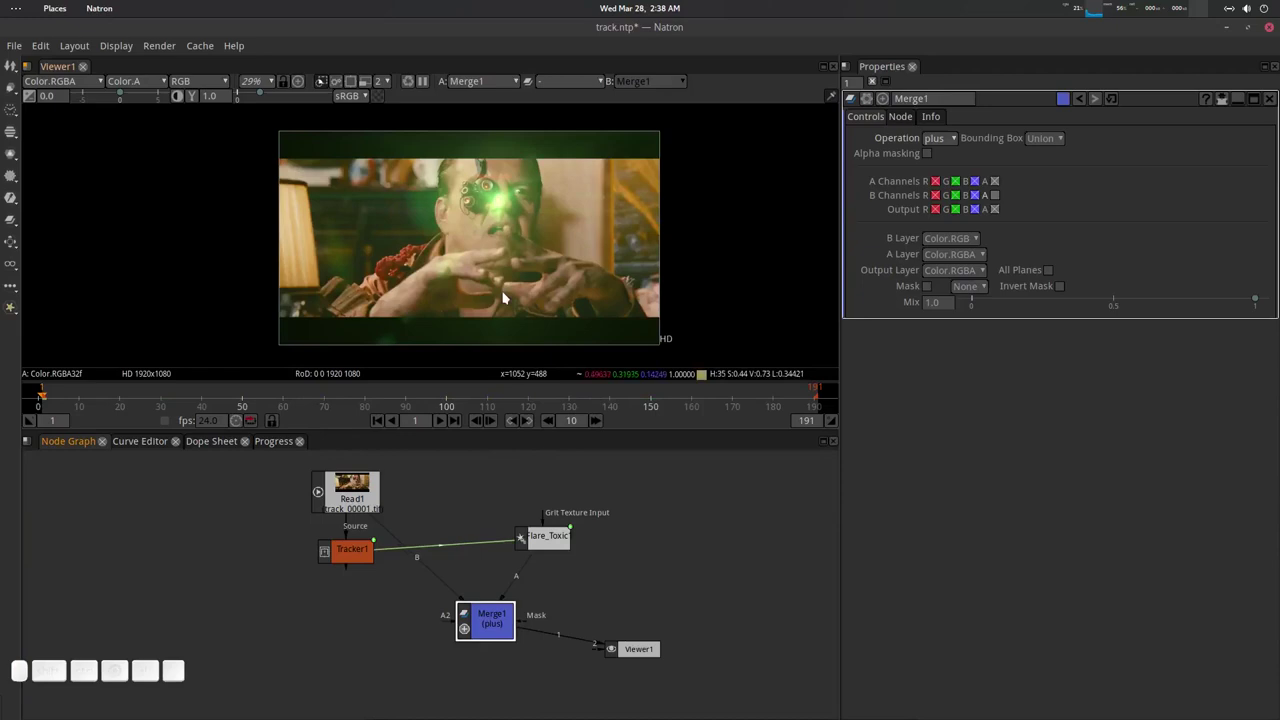
On a later frame, move the flare centre onto the cyborg eye at 1051, 807.
drag(162, 397, 527, 257)
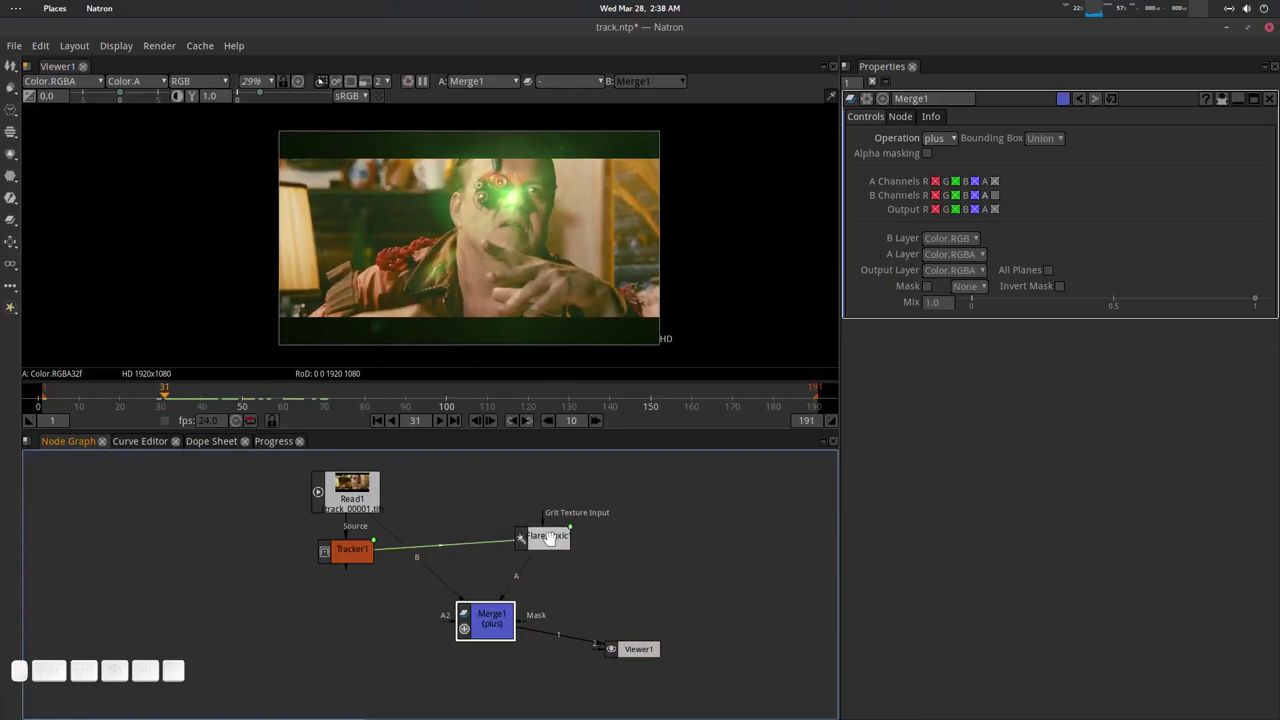
click(555, 535)
scroll(up, 3)
scroll(down, 3)
click(512, 220)
drag(487, 208, 547, 238)
middle_click(544, 232)
click(541, 232)
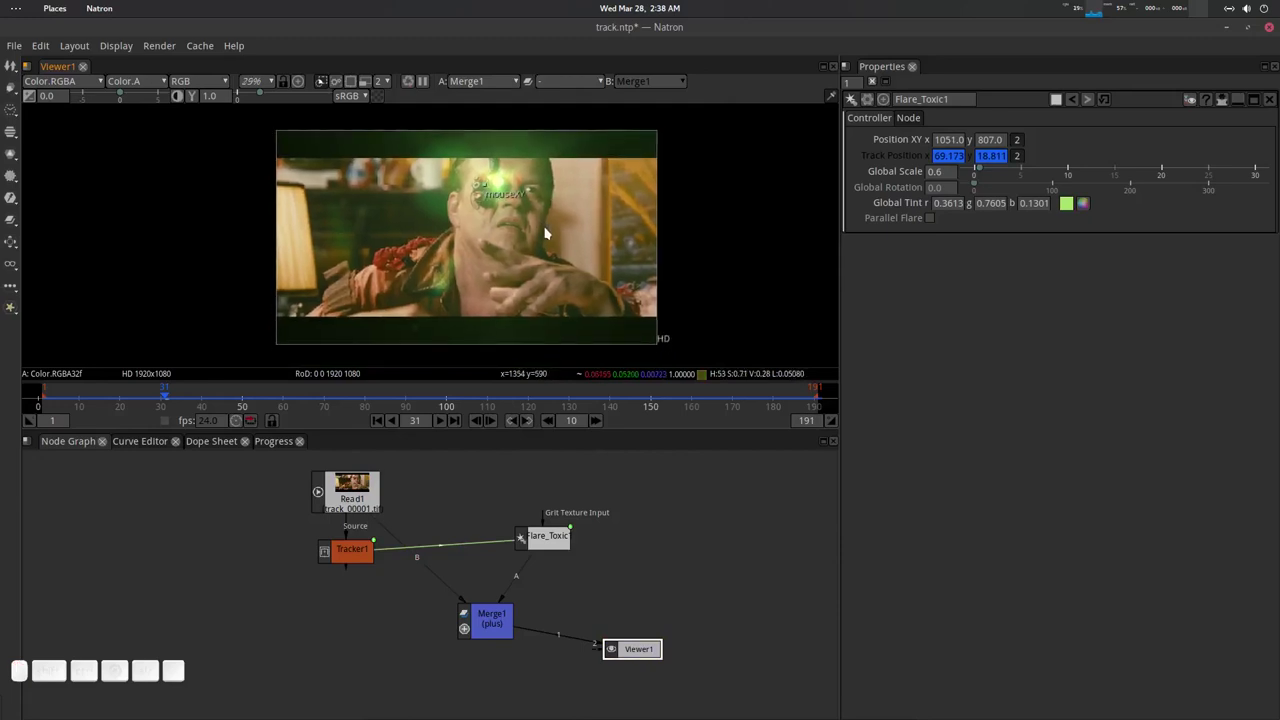
Play the footage to review the tracked flare, then stop on a later frame.
key(o)
click(380, 427)
click(445, 421)
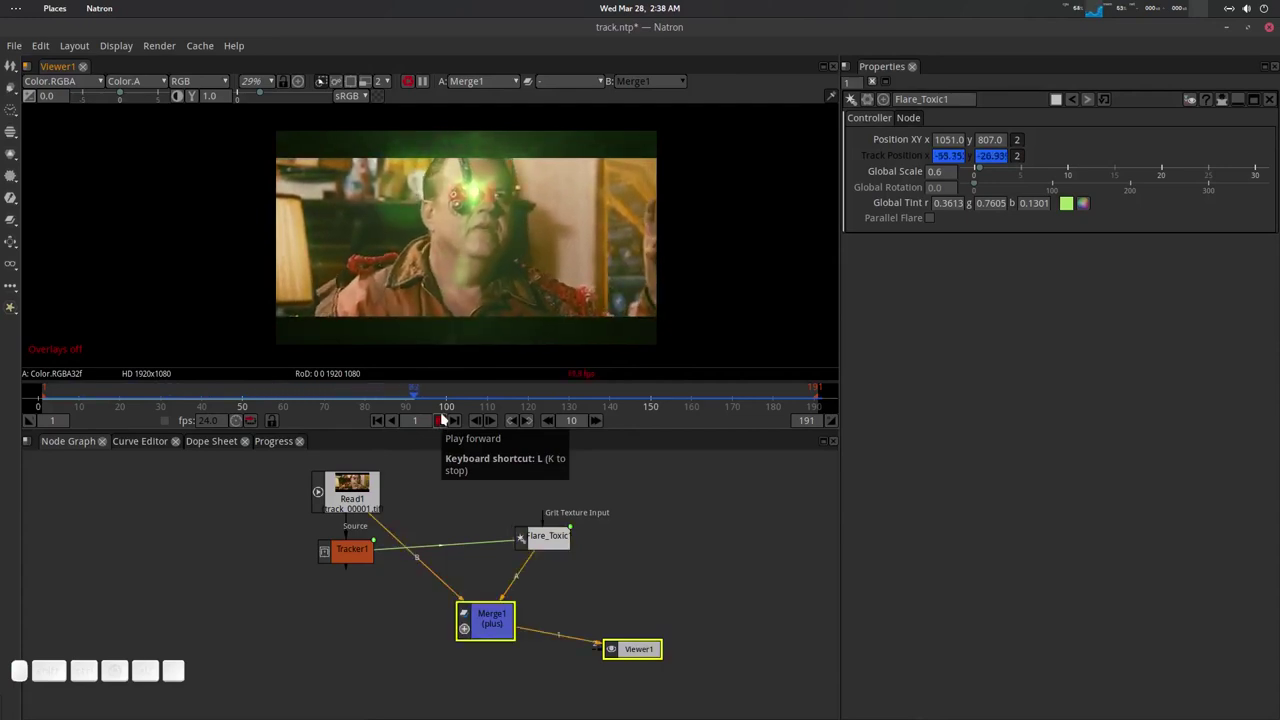
click(446, 421)
drag(435, 391, 544, 539)
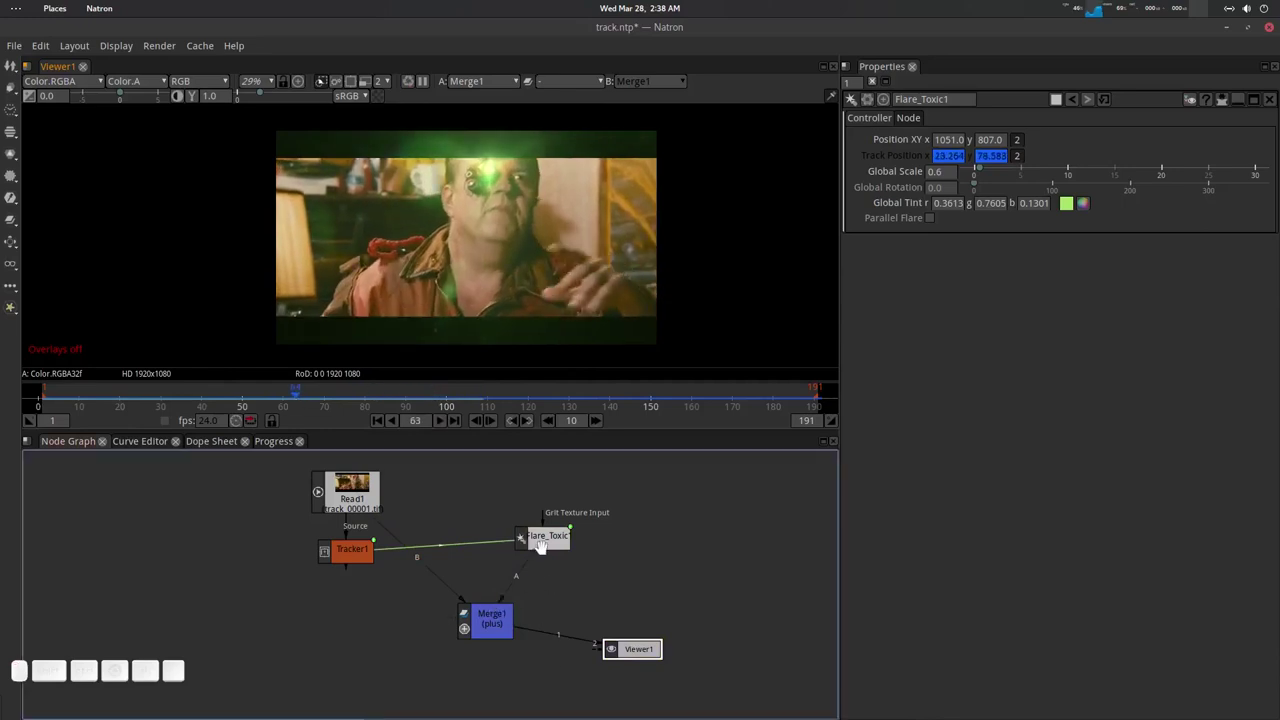
Change Flare_Toxic1's Global Tint from green to a warm yellow.
click(549, 537)
click(1093, 201)
drag(652, 281, 824, 446)
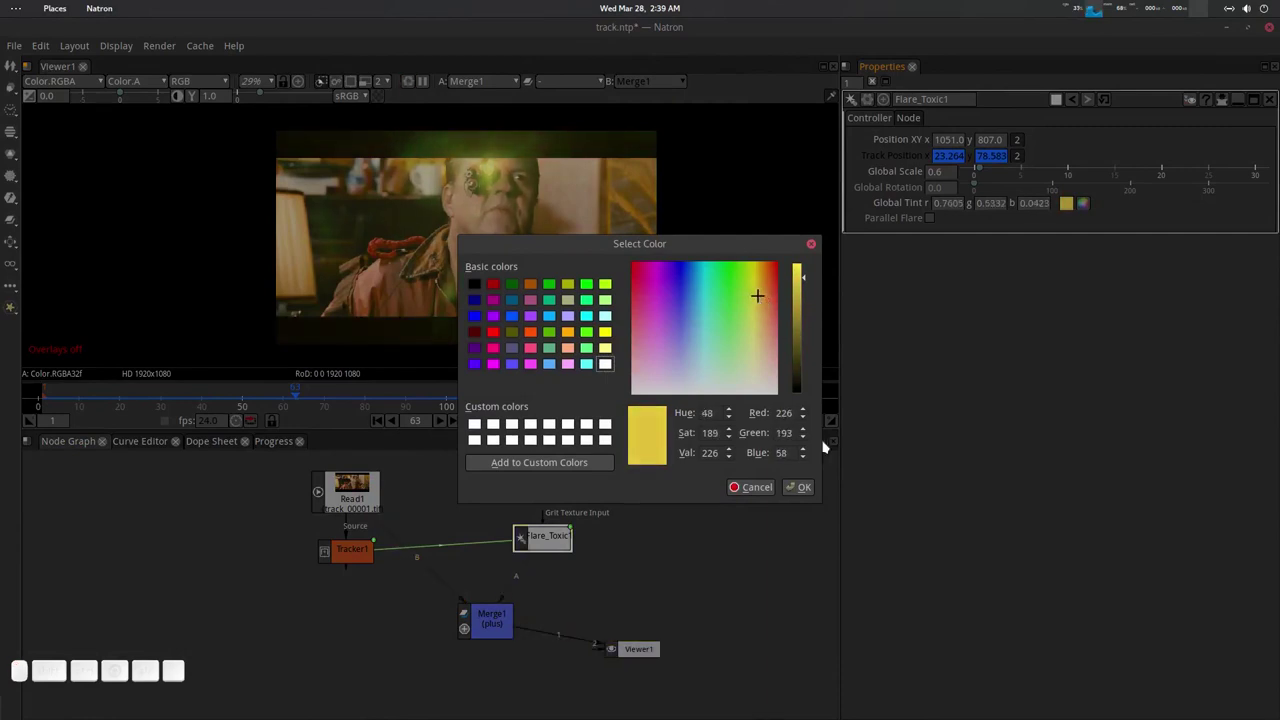
click(818, 488)
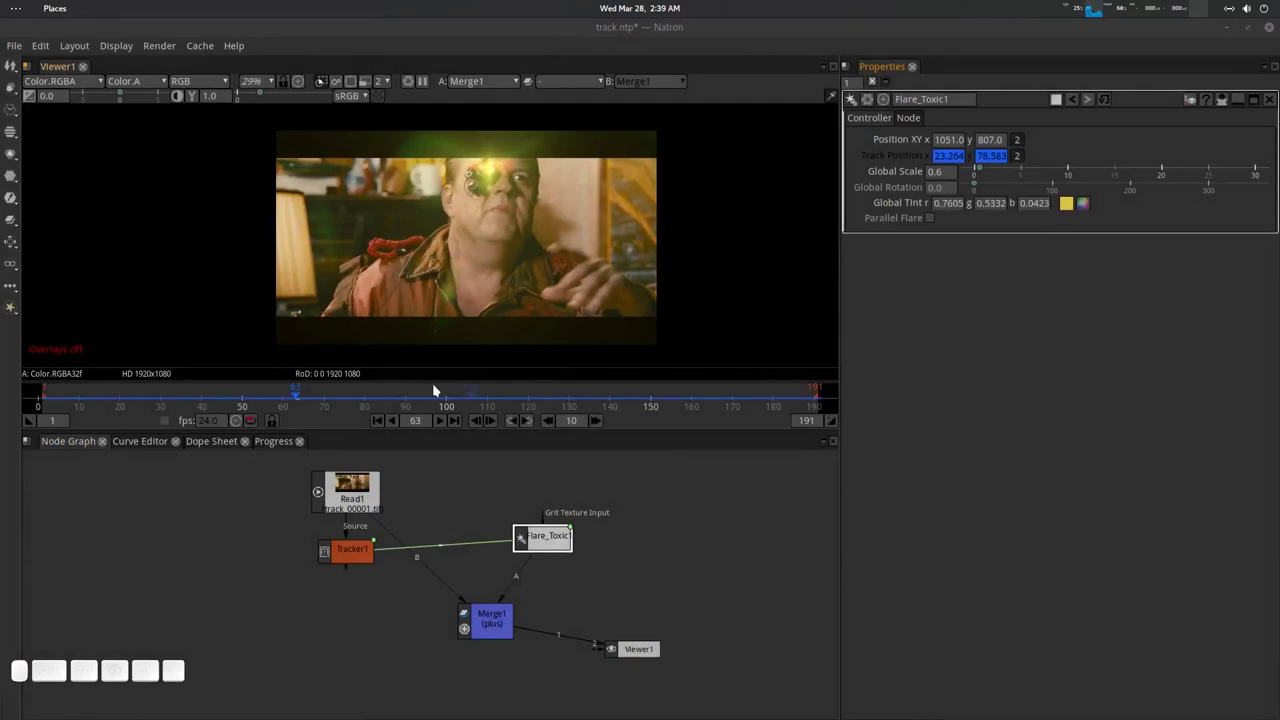
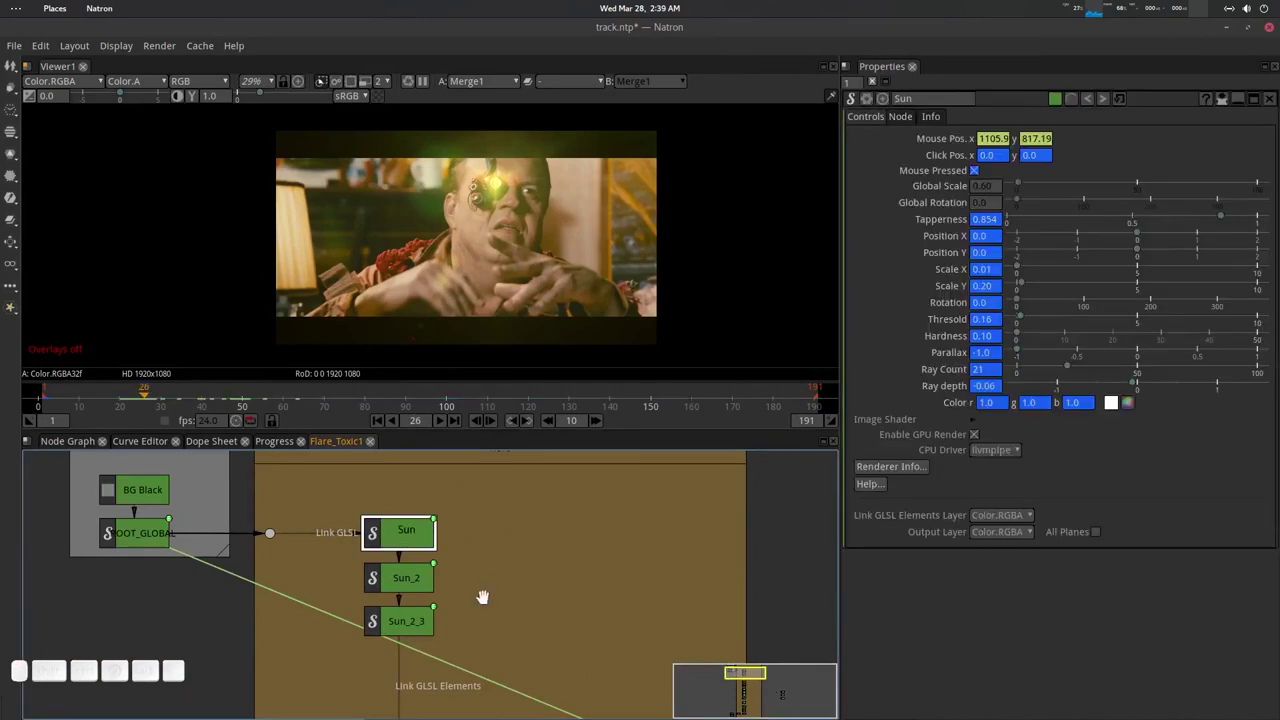
Lower the Sun threshold, rotate its rays about 90° and adjust its horizontal scale.
scroll(up, 3)
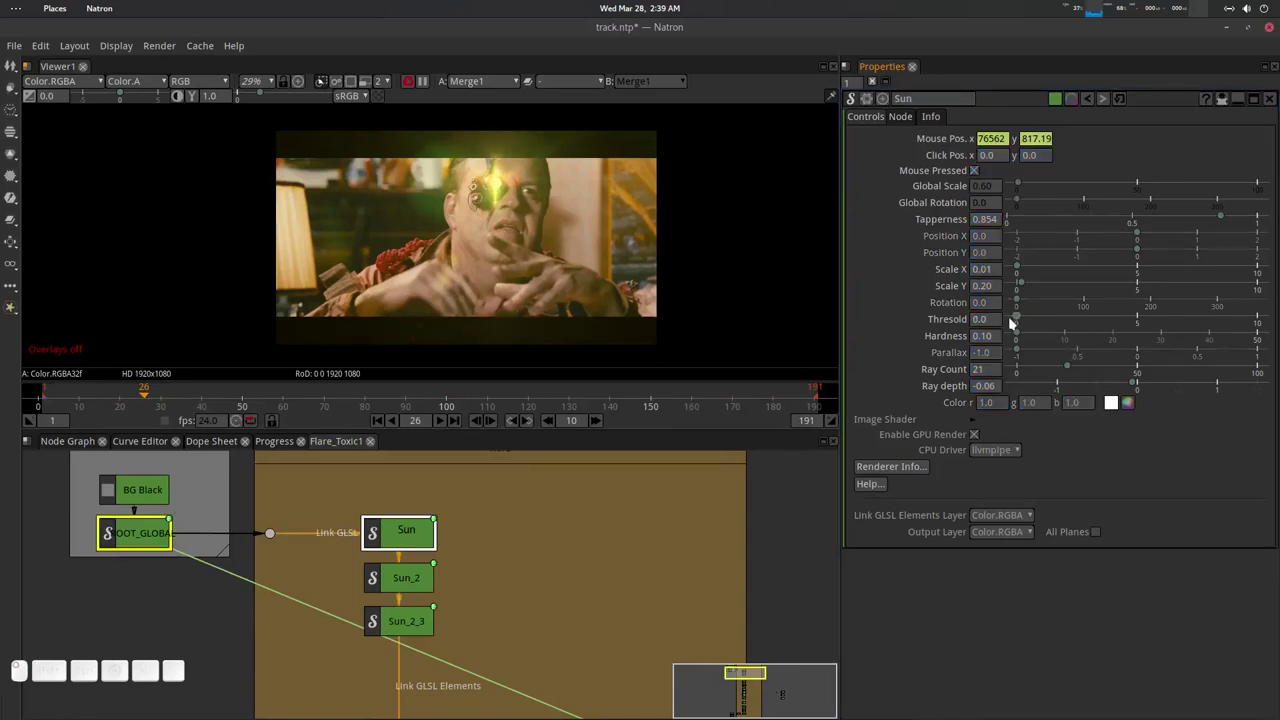
drag(1030, 328, 1023, 330)
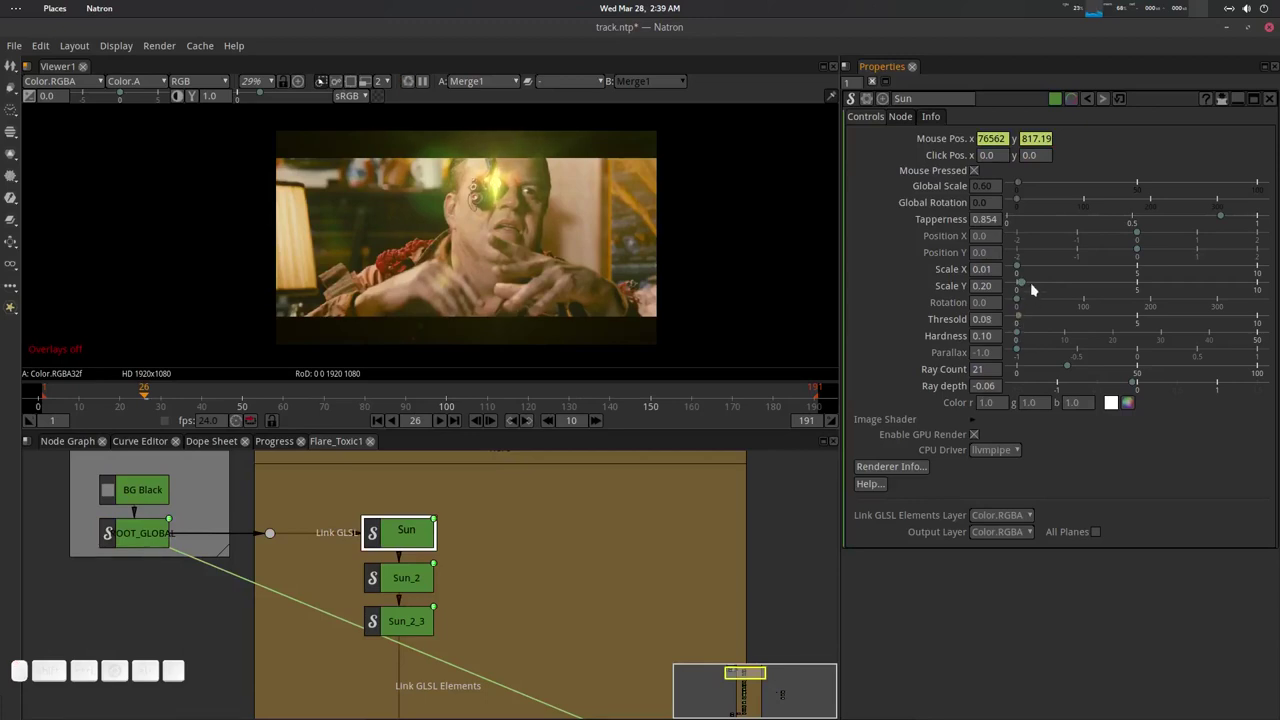
drag(1025, 301, 1078, 335)
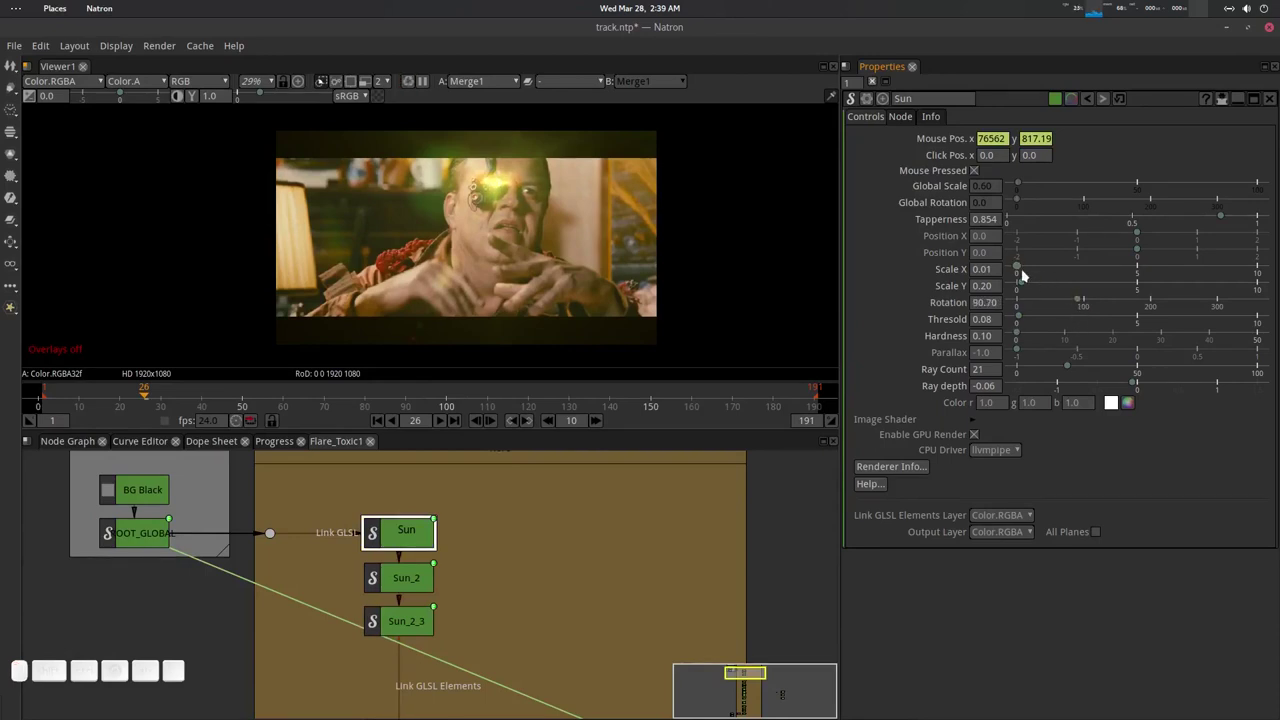
drag(1023, 269, 1004, 283)
click(991, 273)
click(987, 273)
scroll(up, 3)
scroll(down, 3)
click(998, 275)
scroll(up, 3)
scroll(down, 3)
scroll(down, 3)
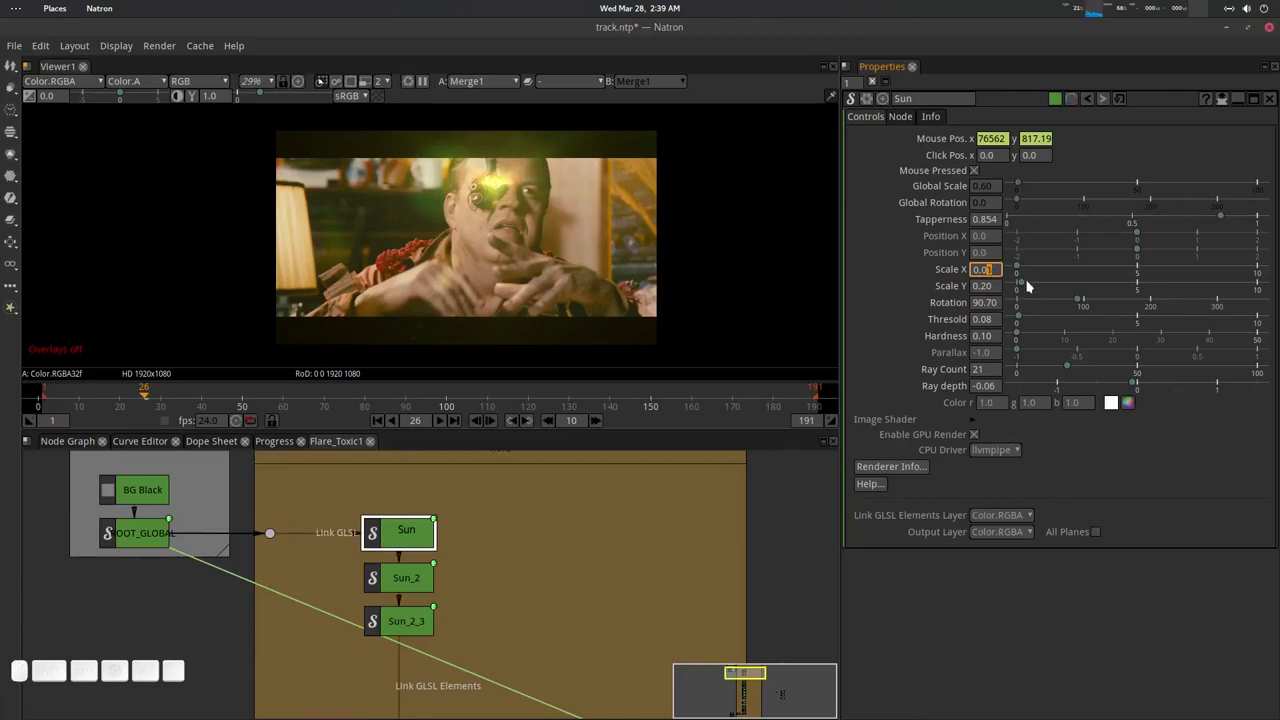
Stretch the Sun to Scale Y 3.35 with Thresold 0.0 and Rotation back to 0.
drag(1027, 286, 1067, 343)
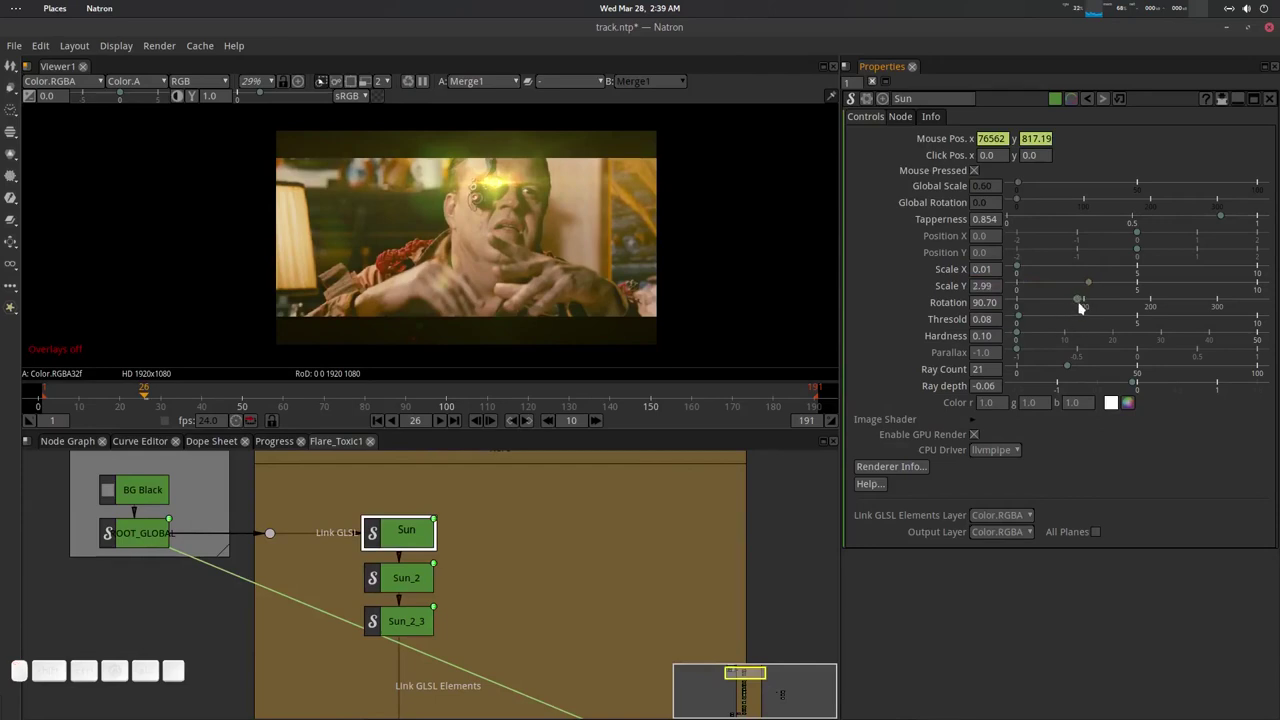
drag(1025, 319, 1063, 312)
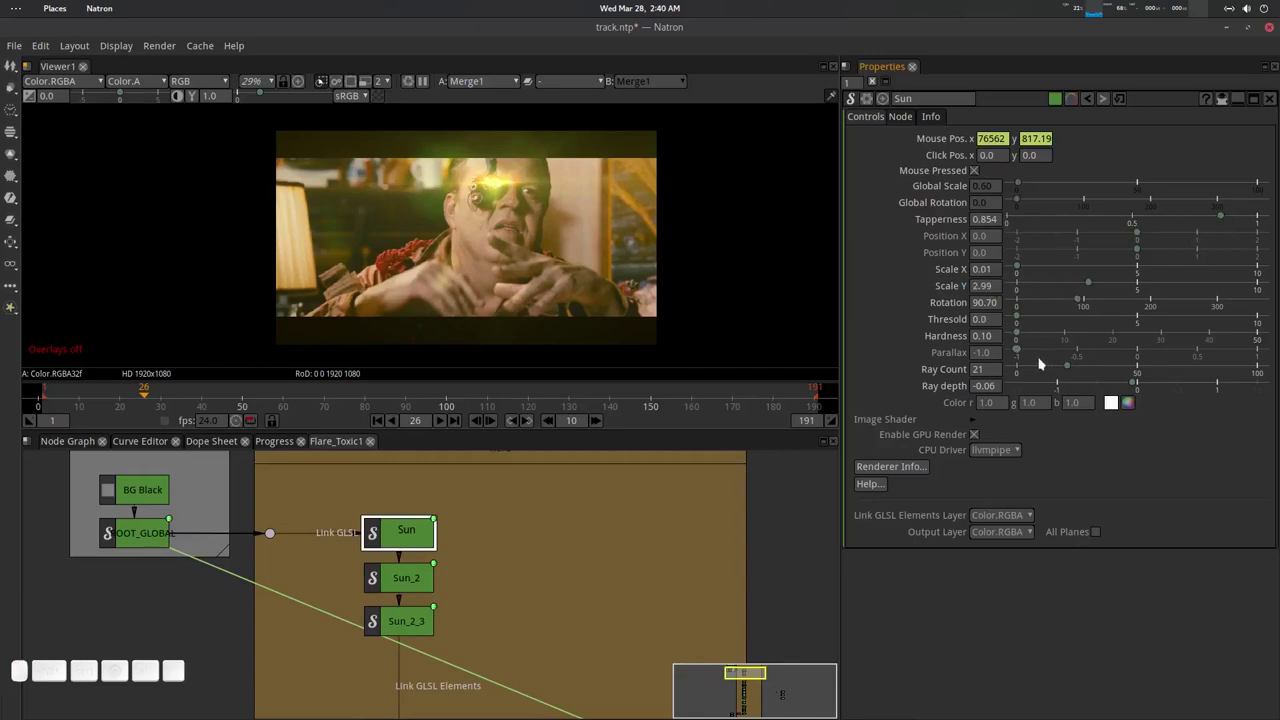
drag(1023, 336, 987, 368)
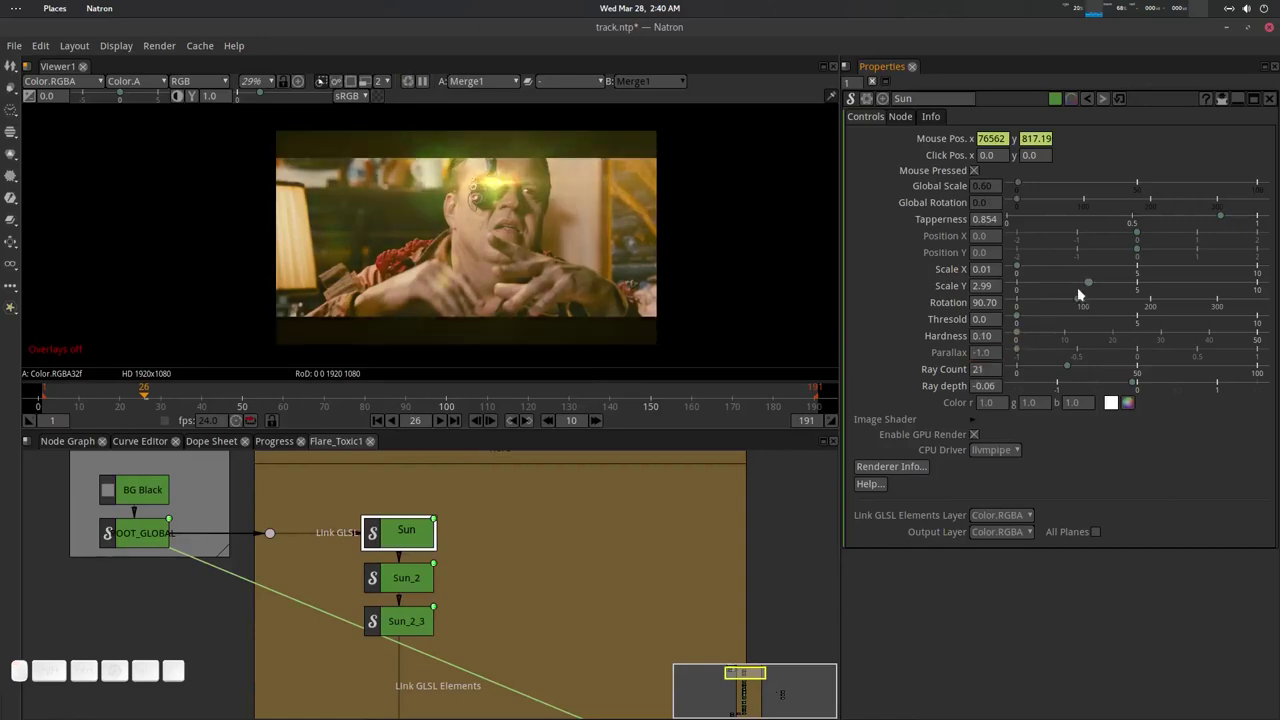
drag(1093, 286, 1035, 304)
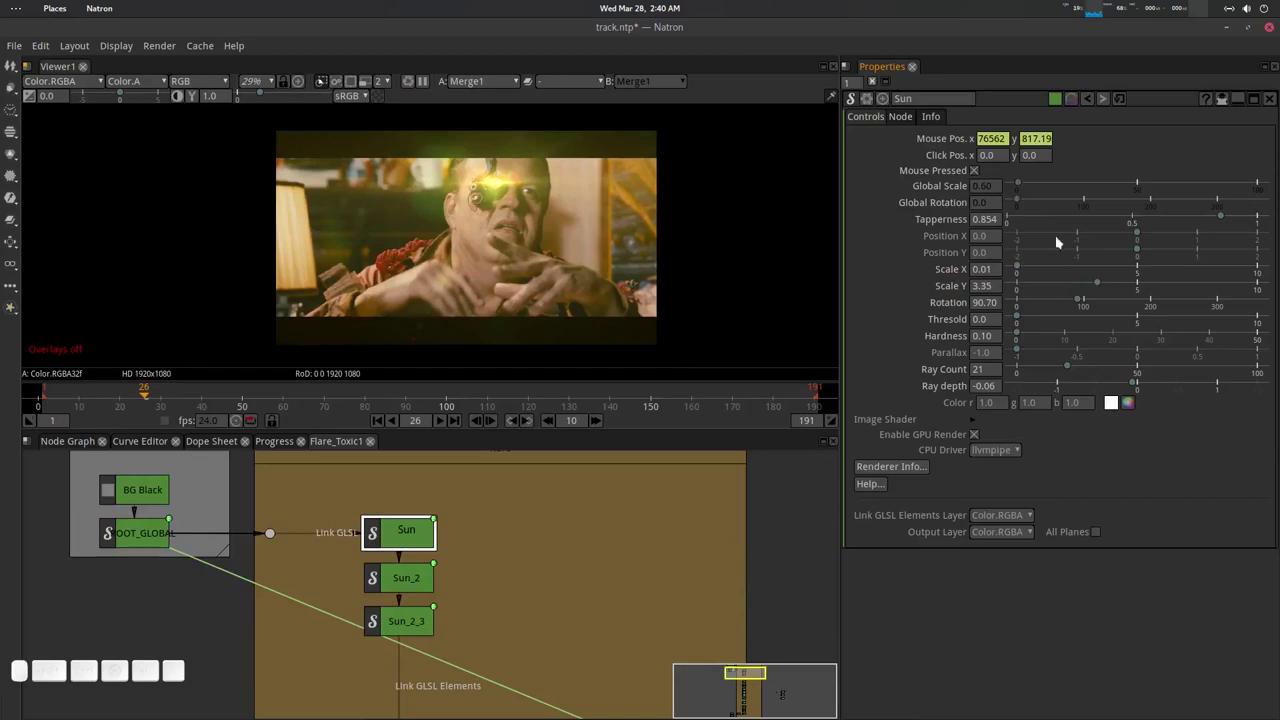
drag(1084, 302, 1045, 308)
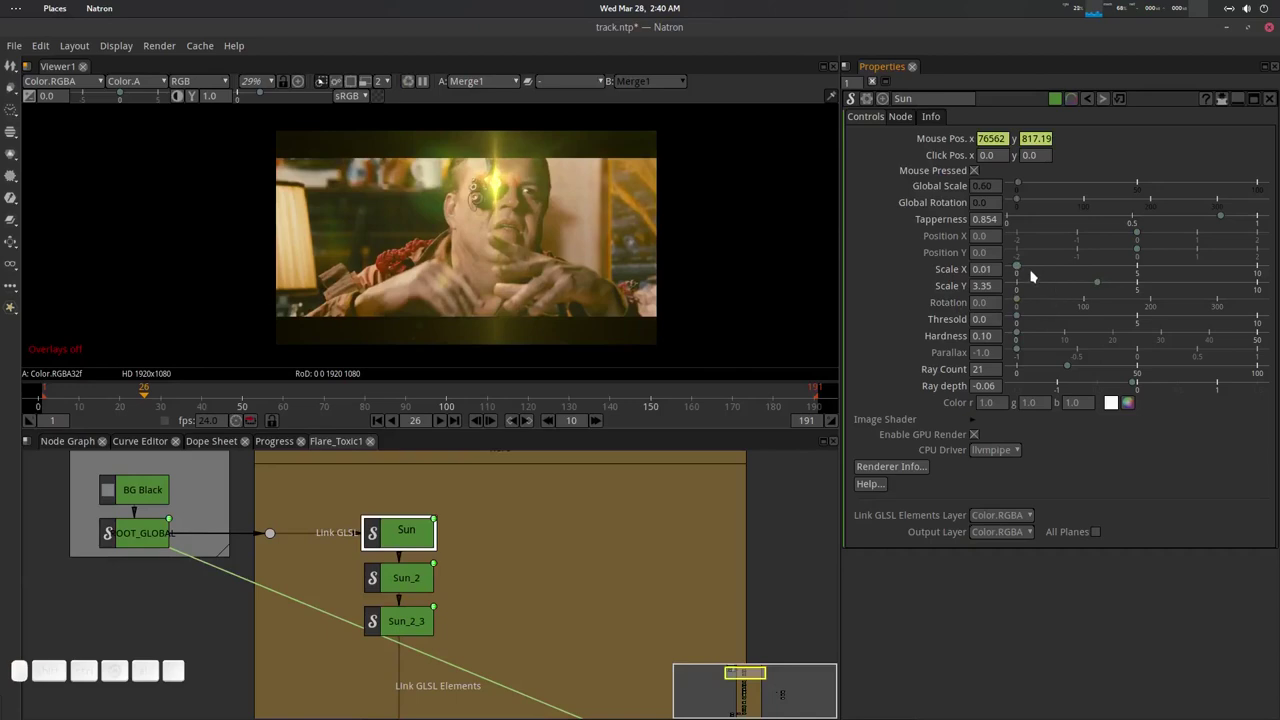
Flatten the Sun scales, then widen and stretch it into a thin streak.
click(1076, 283)
drag(1038, 285, 1025, 278)
drag(1023, 269, 1017, 280)
click(1022, 289)
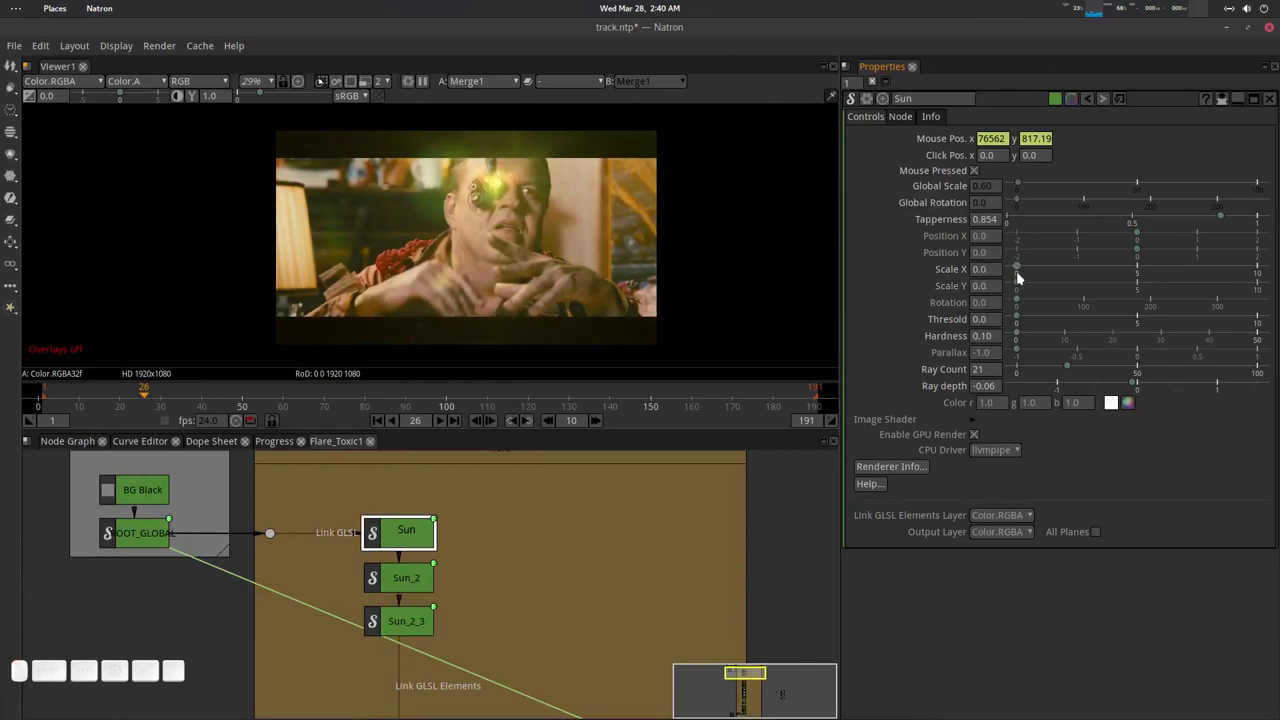
drag(1023, 269, 1031, 283)
drag(1023, 283, 1021, 271)
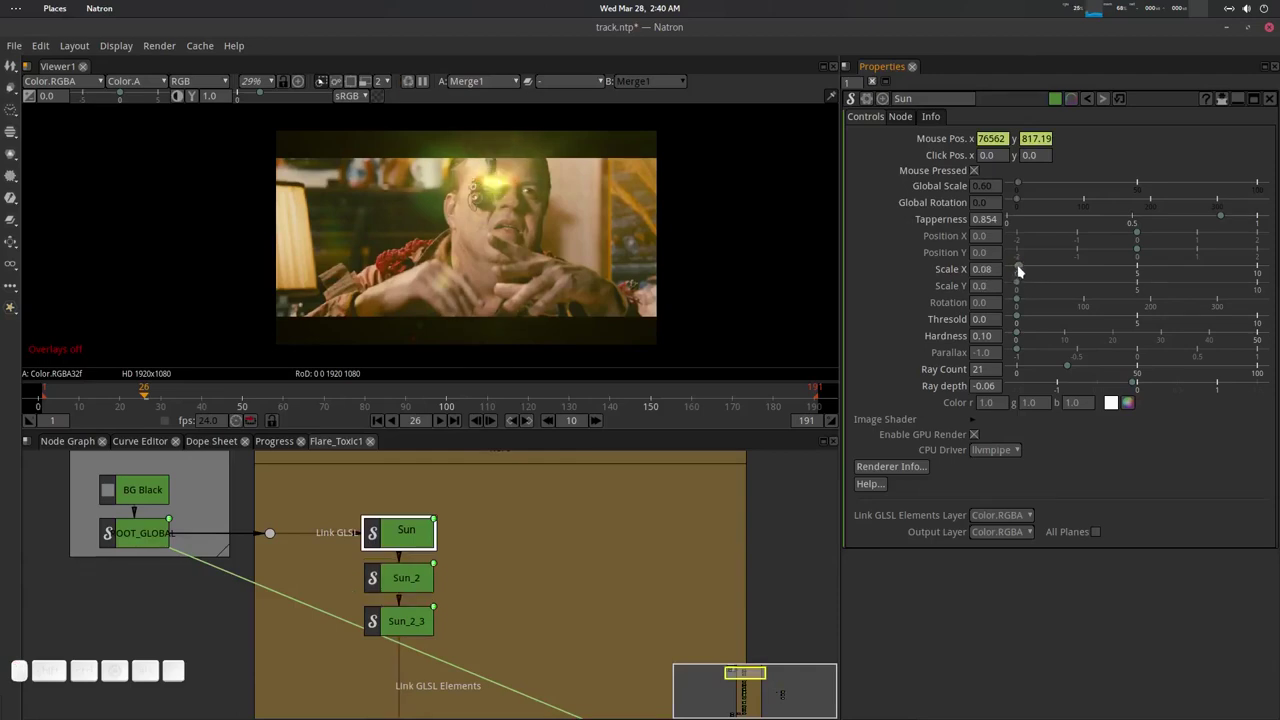
drag(1024, 270, 1033, 314)
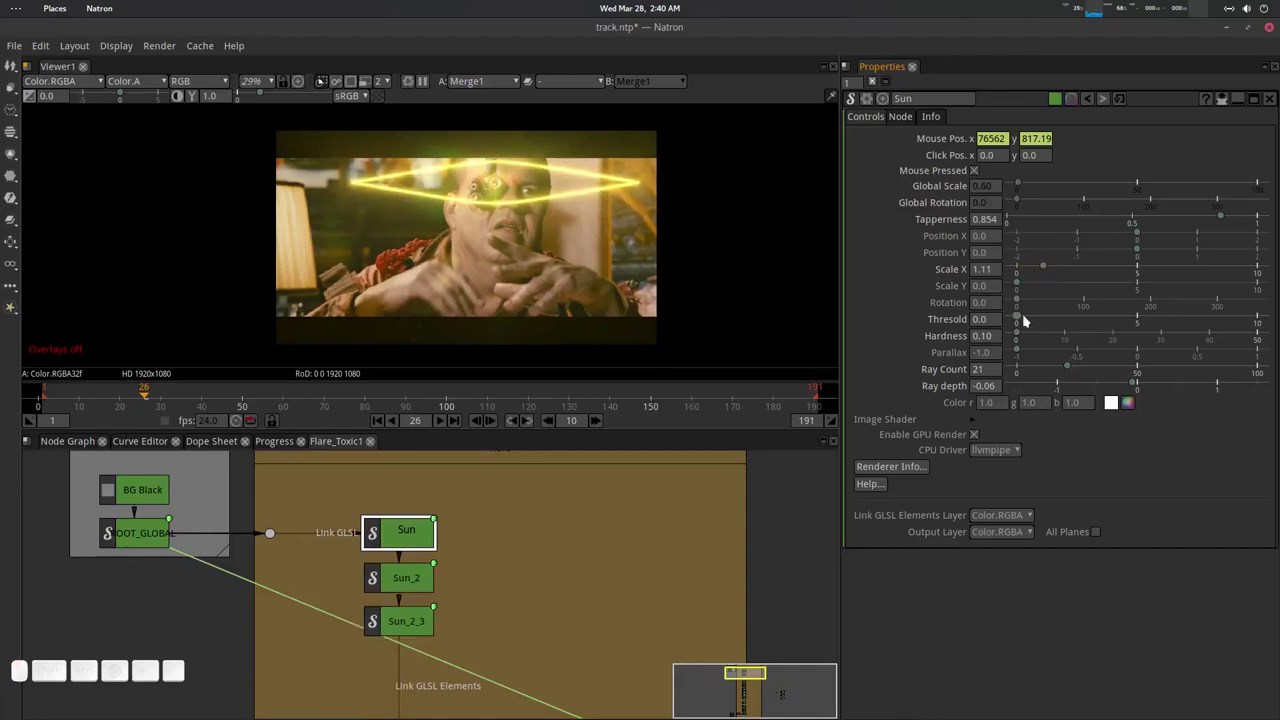
drag(1025, 317, 1017, 325)
drag(1043, 271, 1033, 288)
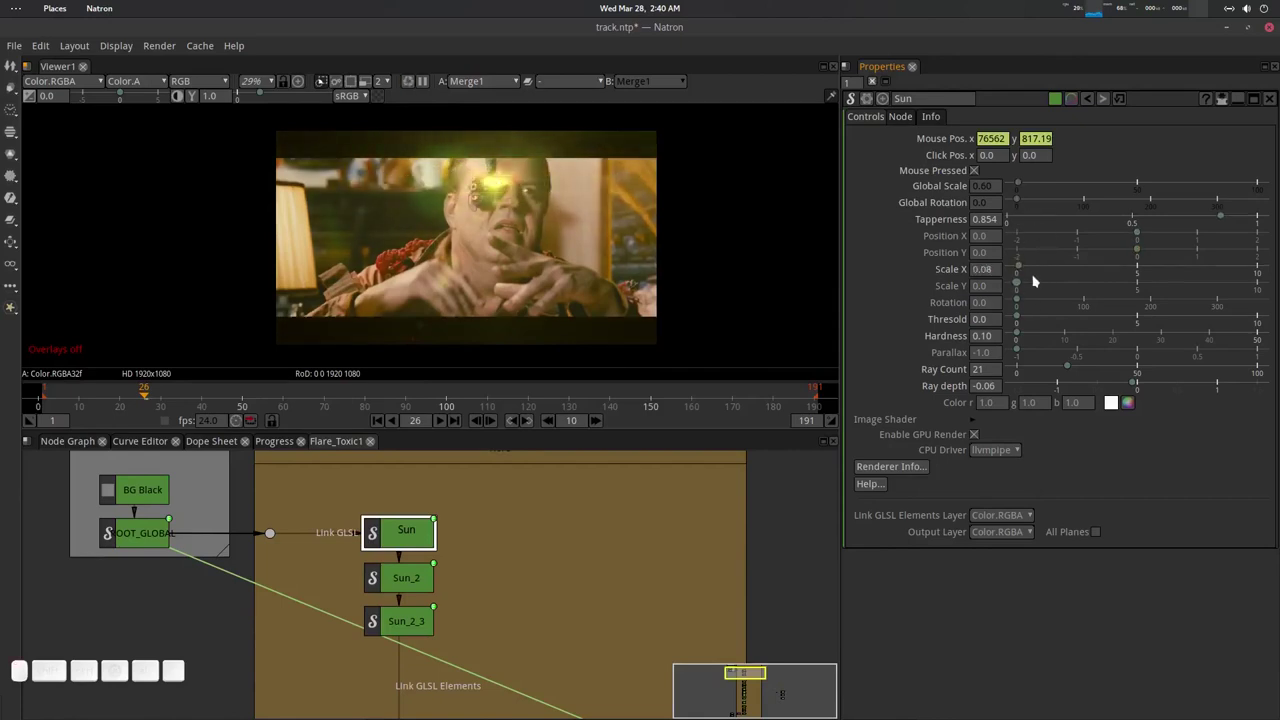
drag(1023, 285, 1025, 246)
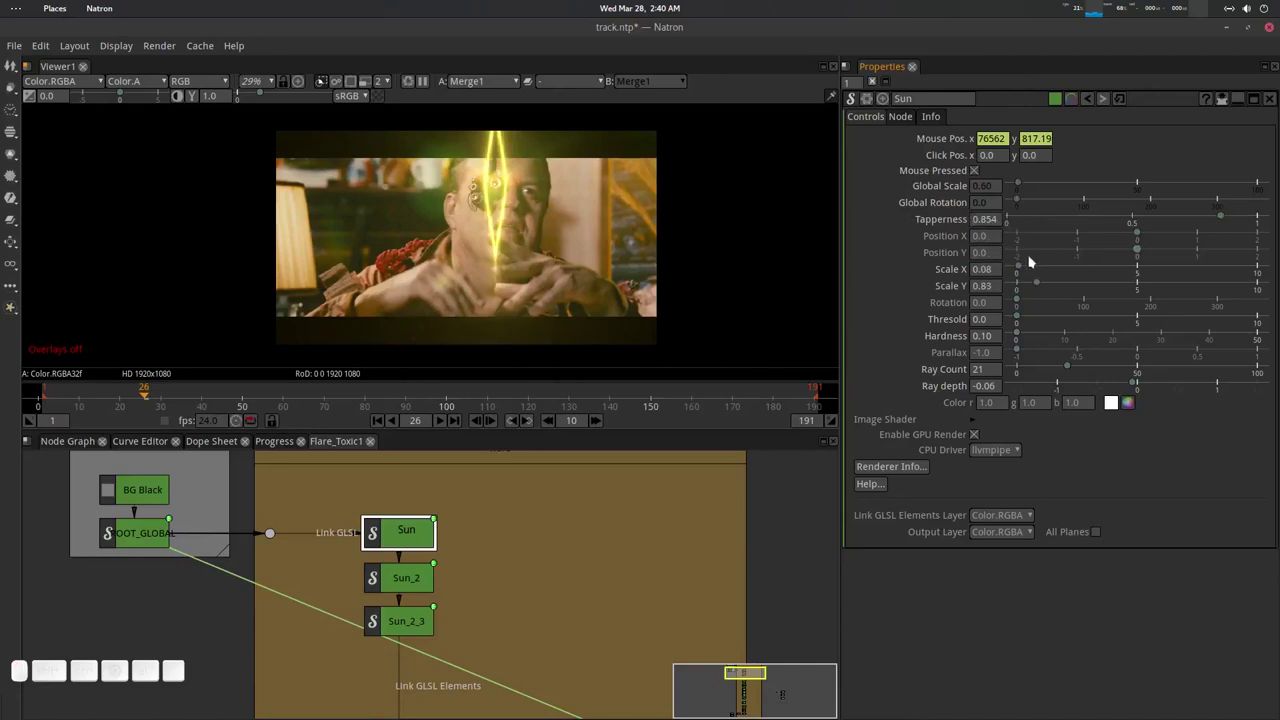
drag(1022, 333, 1075, 291)
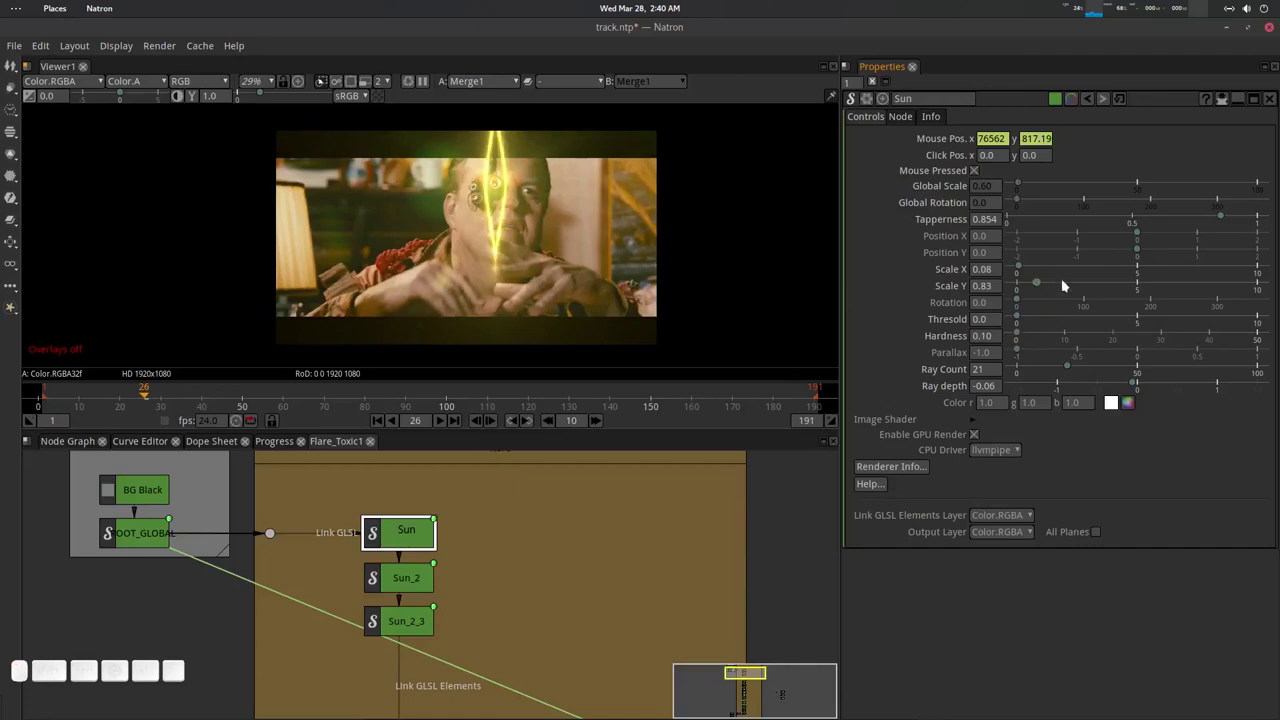
drag(1023, 304, 1026, 309)
Set the Sun Rotation to 90, Scale X to 0.0 and Scale Y to 2.30.
click(1004, 305)
key(9)
key(Return)
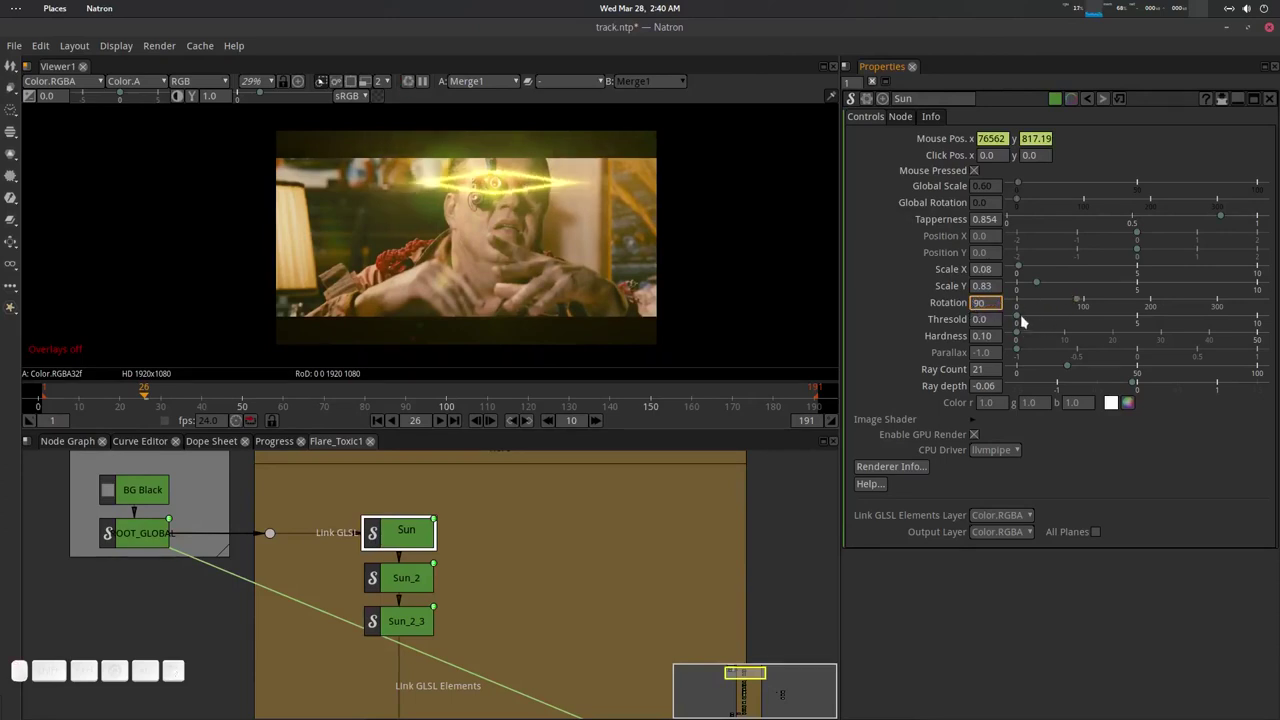
drag(1024, 320, 1043, 285)
drag(1026, 267, 1020, 328)
drag(1039, 318, 1017, 322)
click(1021, 322)
drag(1043, 285, 1034, 331)
drag(1021, 335, 1035, 340)
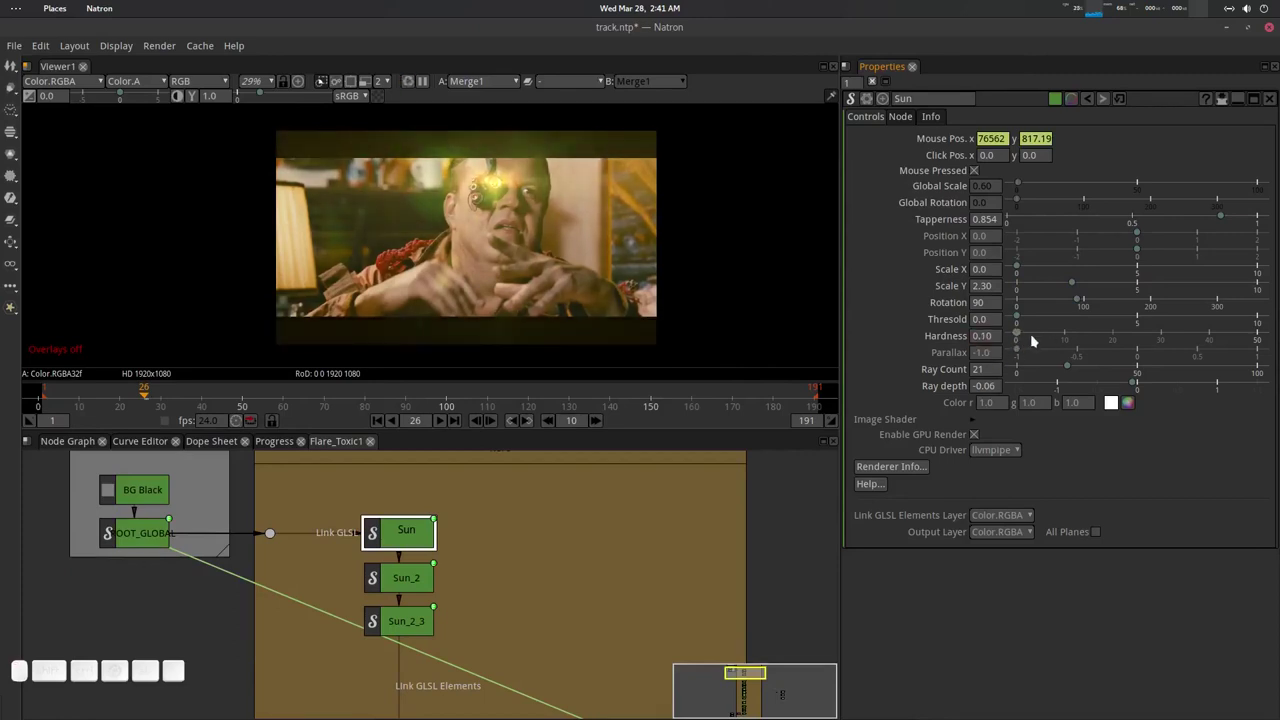
Give the Sun Ray Count 24, Tapperness 0.968 and a warm orange colour (1.0, 0.62, 0.34).
drag(1072, 370, 1049, 367)
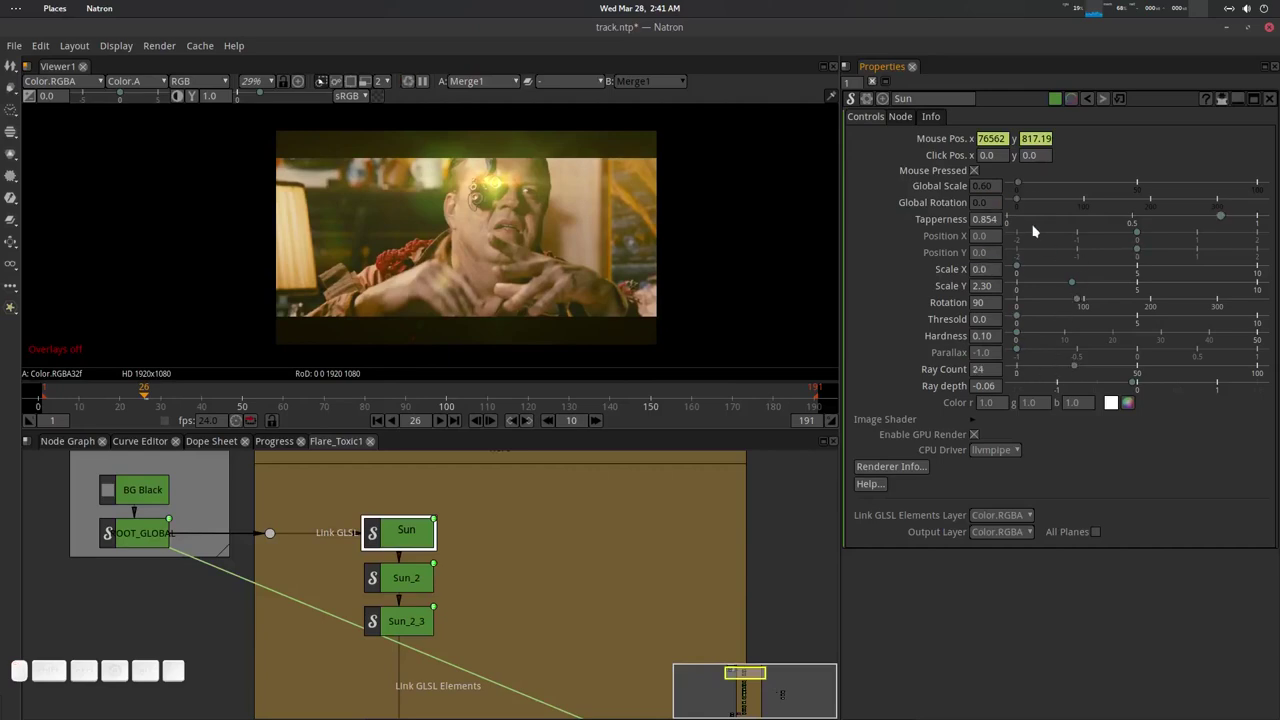
drag(1229, 219, 1155, 324)
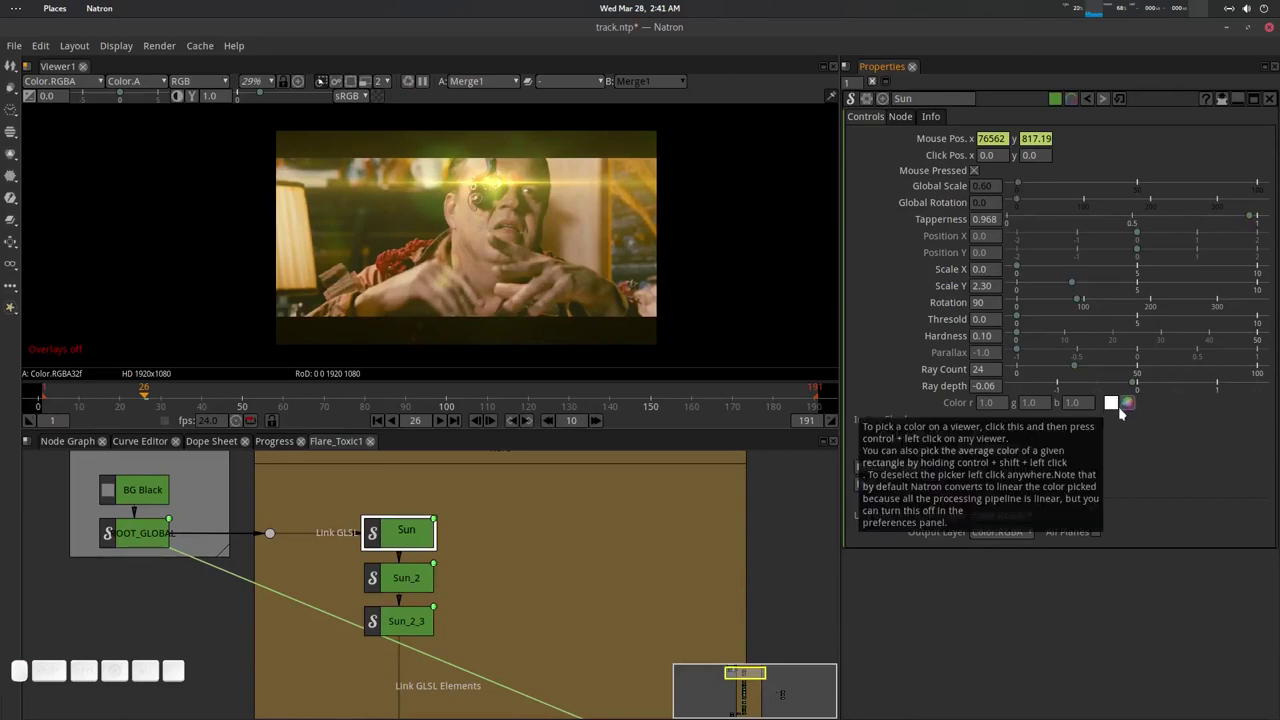
click(1129, 406)
drag(677, 306, 814, 502)
click(812, 492)
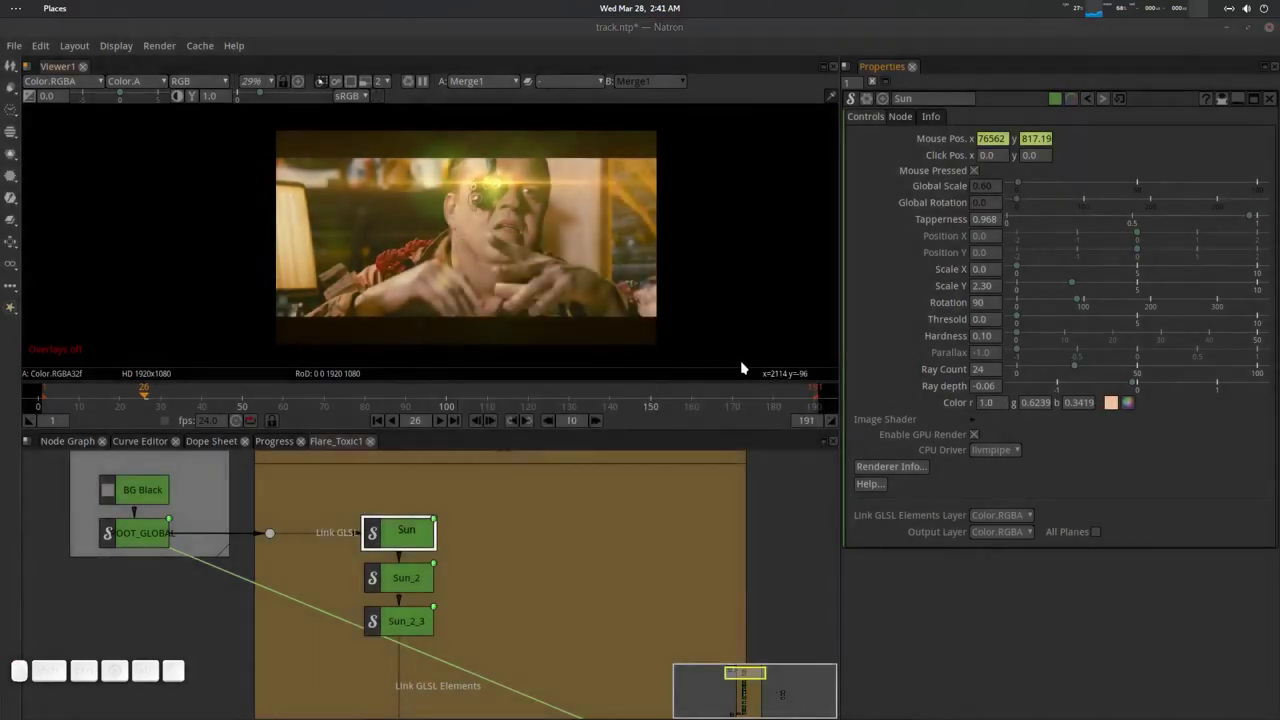
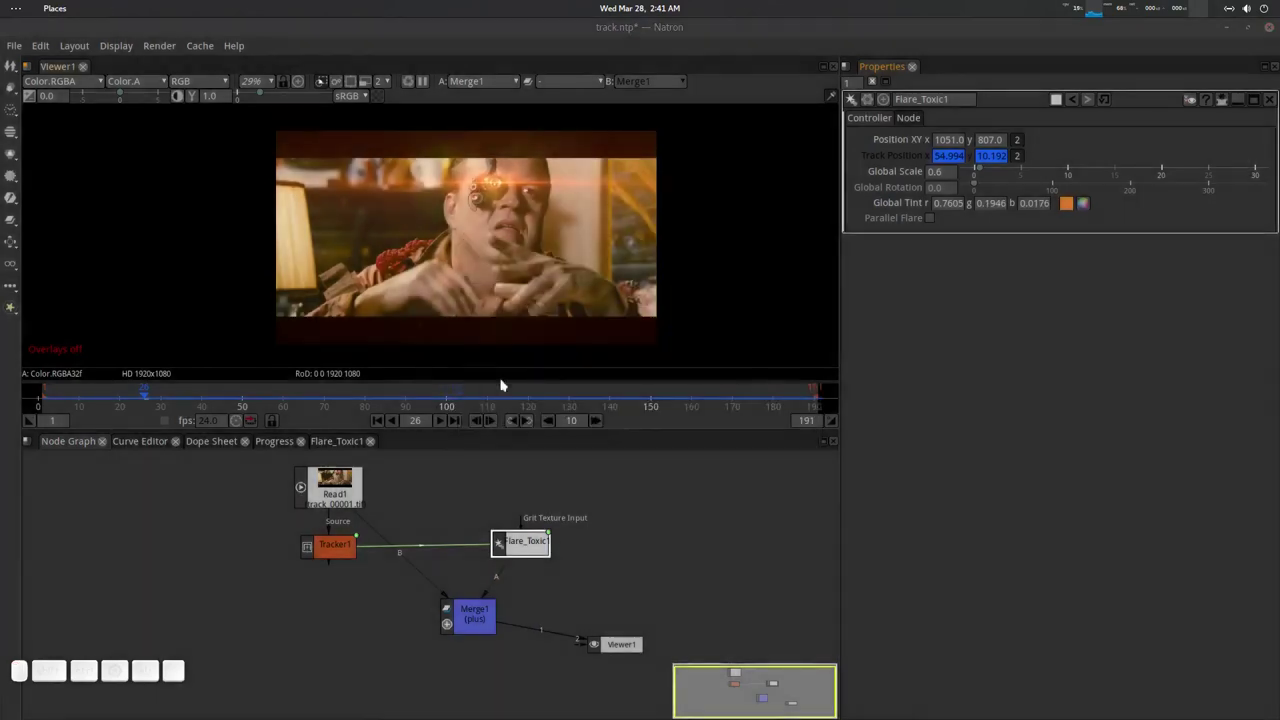
Dismiss the tint colour chooser and scrub through the shot to check the flare tracking.
scroll(down, 3)
click(518, 204)
key(o)
key(F5)
drag(473, 195, 490, 217)
scroll(down, 3)
drag(486, 205, 523, 241)
scroll(down, 3)
click(525, 250)
key(o)
scroll(down, 3)
click(544, 237)
Set Flare_Toxic1's Global Scale to 1.0.
click(380, 428)
click(440, 425)
scroll(up, 3)
scroll(up, 3)
click(444, 426)
click(526, 533)
click(942, 174)
scroll(up, 3)
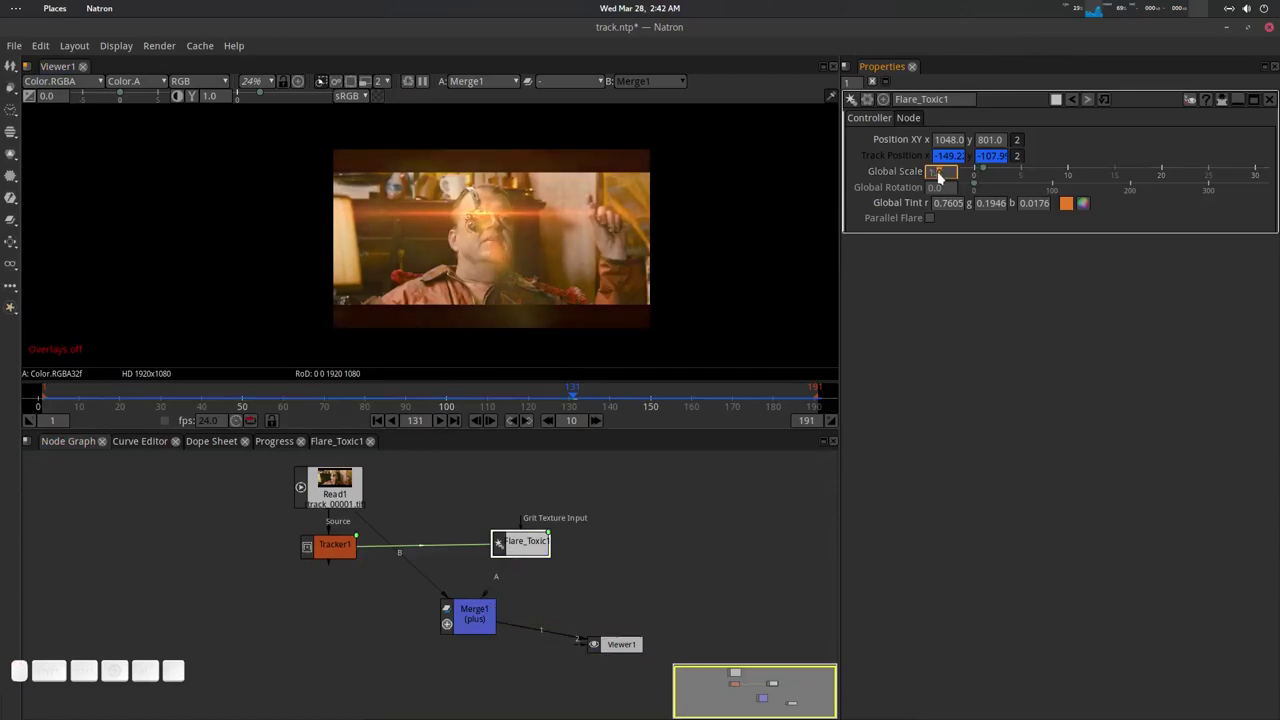
scroll(down, 3)
scroll(up, 3)
scroll(up, 3)
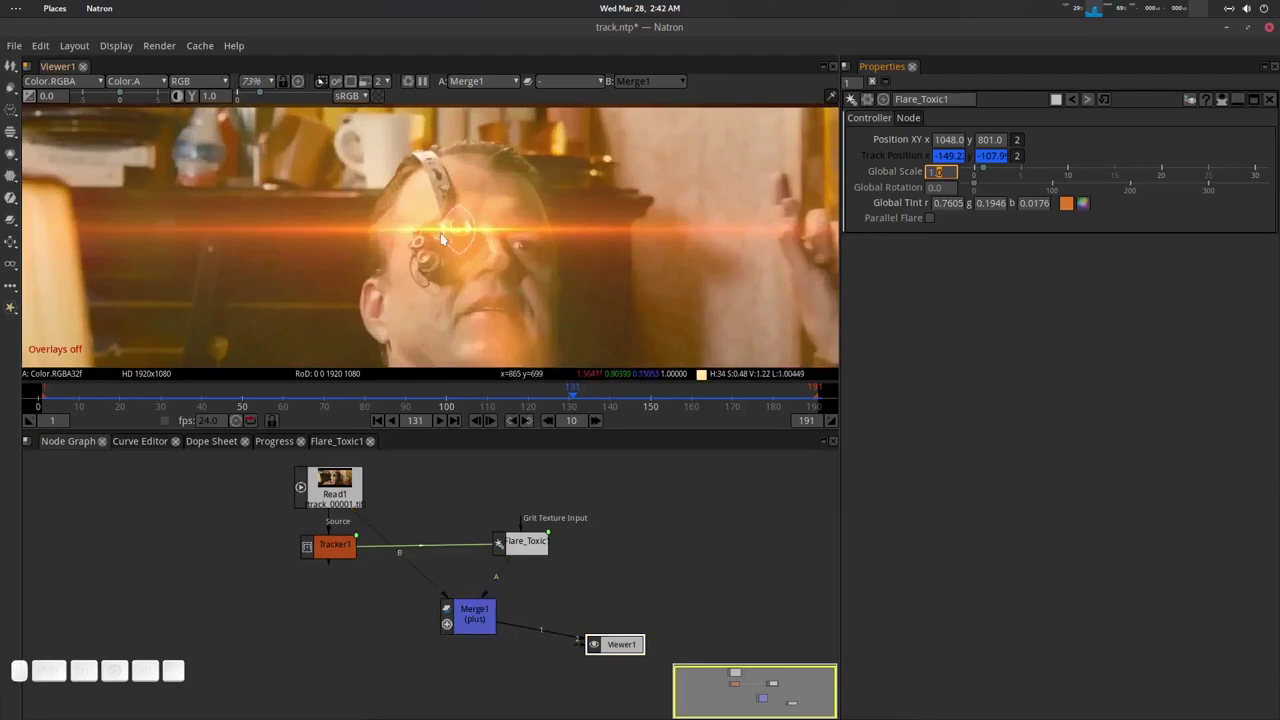
scroll(down, 3)
click(496, 267)
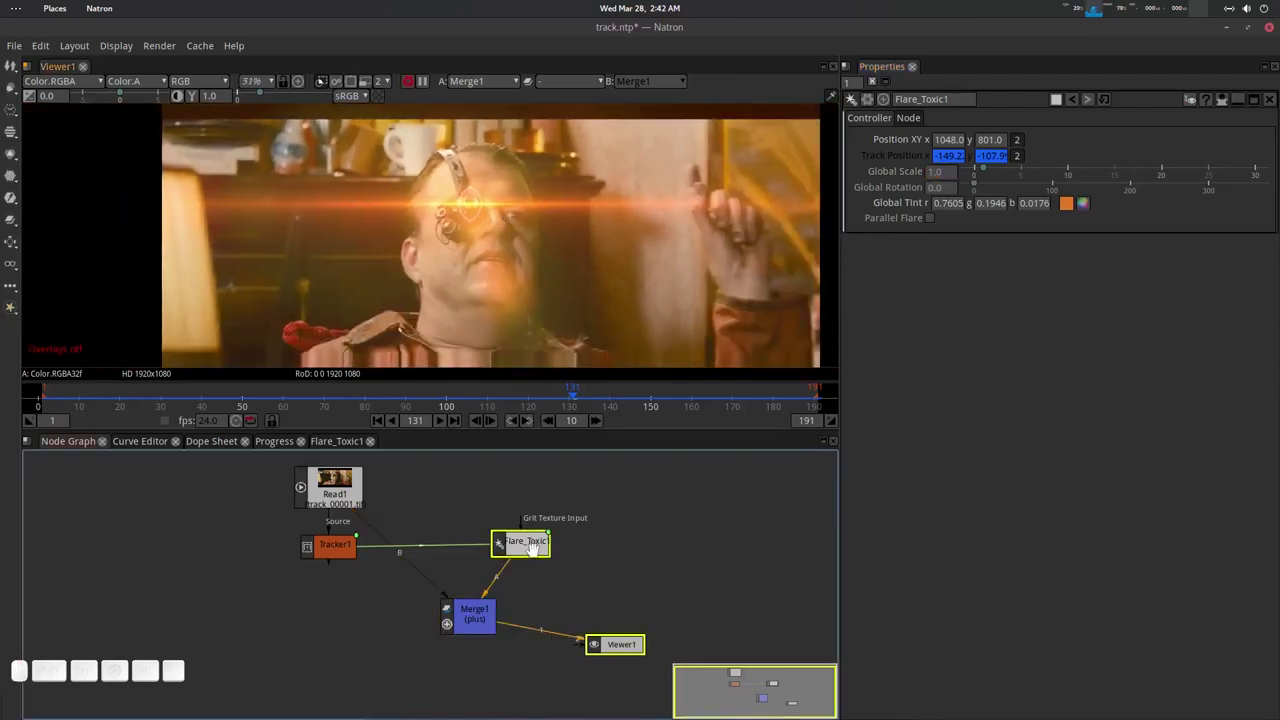
Enter the Flare_Toxic1 group contents and select the Sun_2 element.
click(537, 546)
click(335, 444)
click(488, 540)
click(411, 548)
Disable the Sun_2 element with D and reframe the footage in the viewer.
key(d)
key(d)
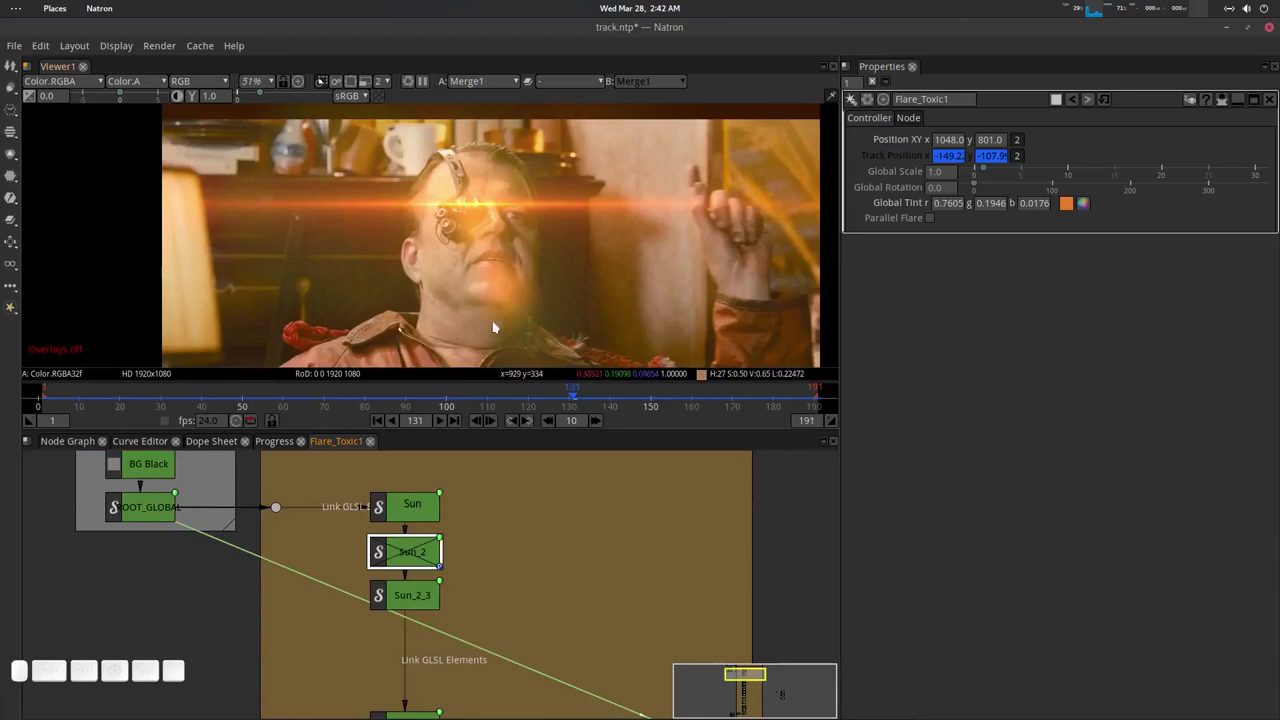
middle_click(517, 294)
scroll(down, 3)
click(522, 284)
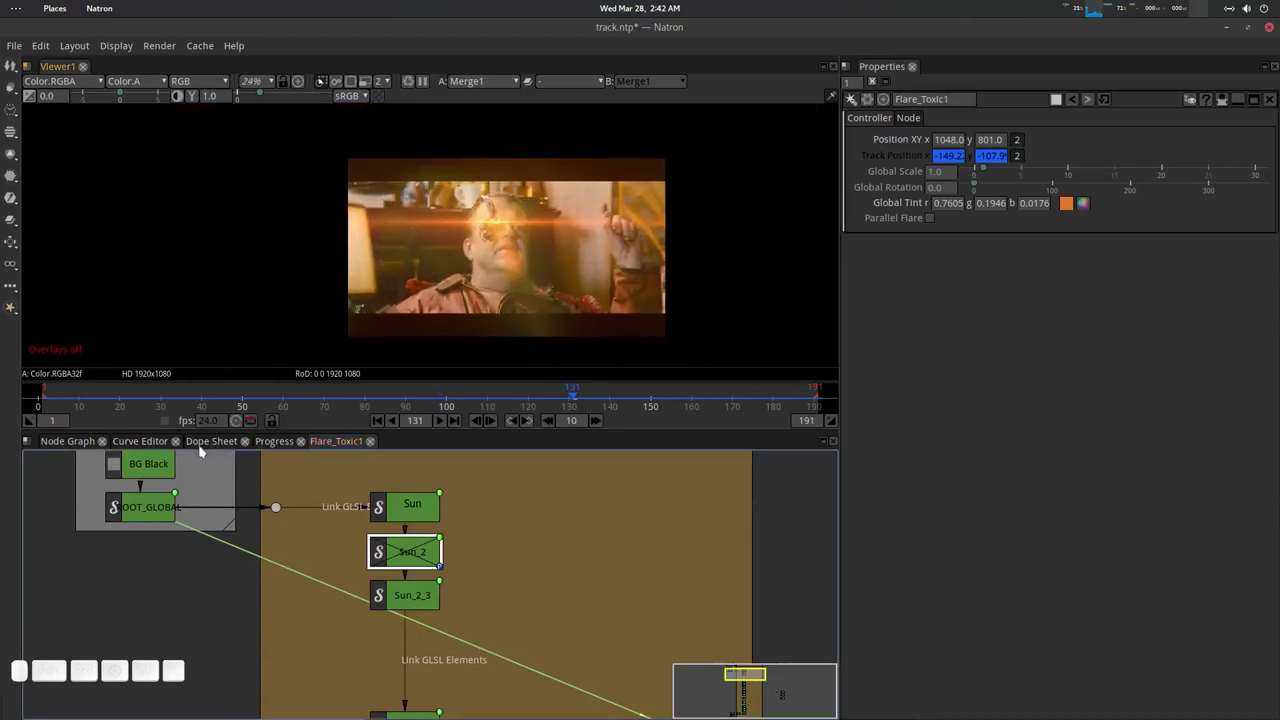
Return to the main node graph and play the shot through to about frame 101.
click(85, 439)
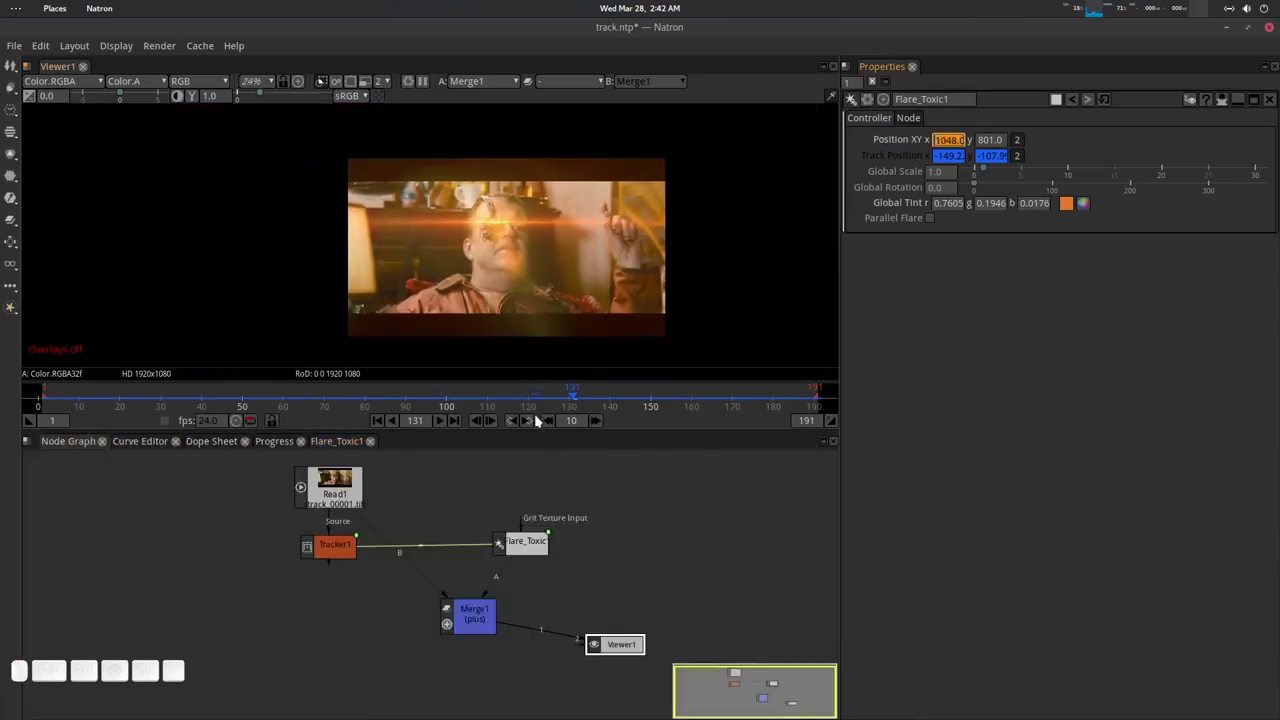
click(376, 420)
click(441, 417)
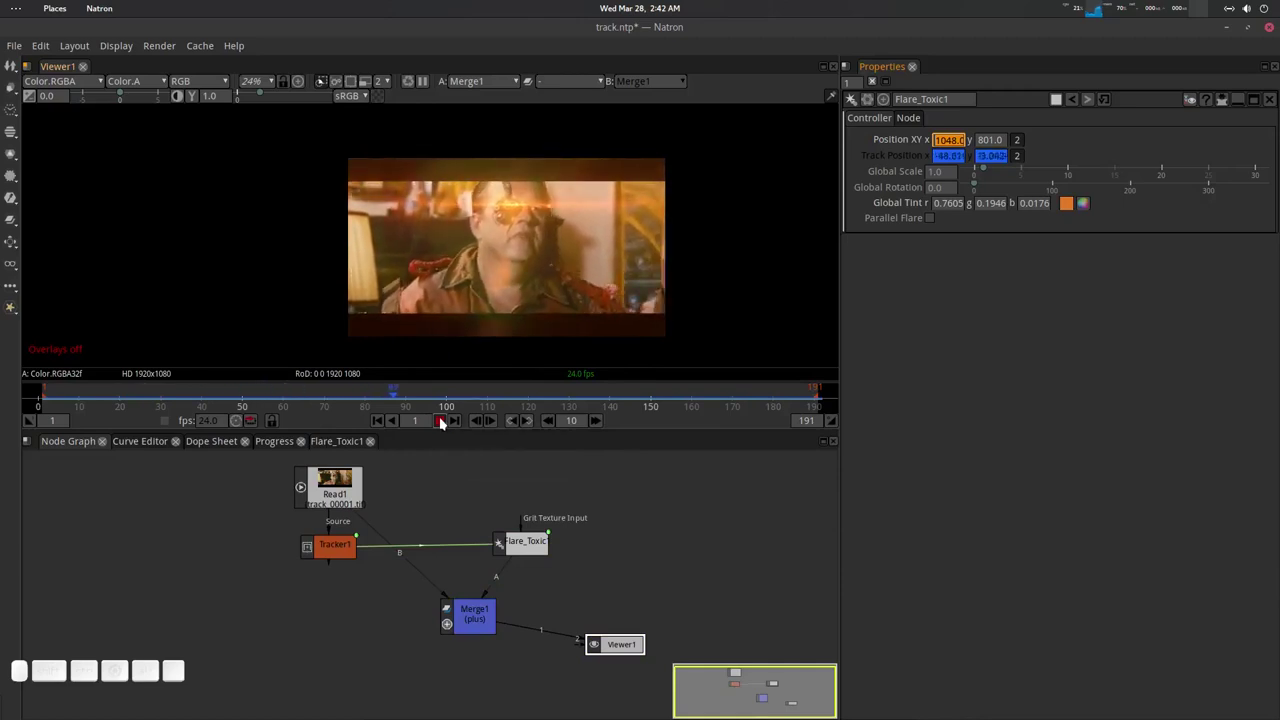
click(447, 420)
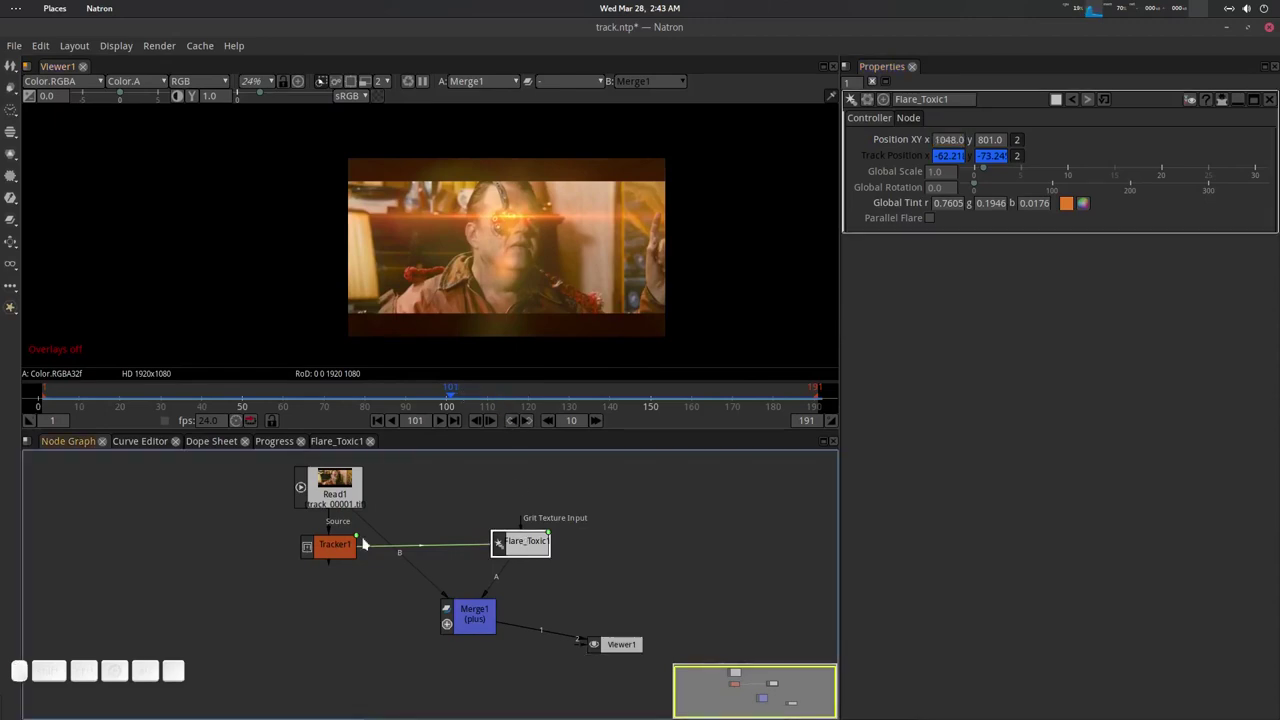
Select Star_2 in the Flare_Toxic1 group and reset its Image Shader parameters to defaults.
click(342, 436)
click(458, 571)
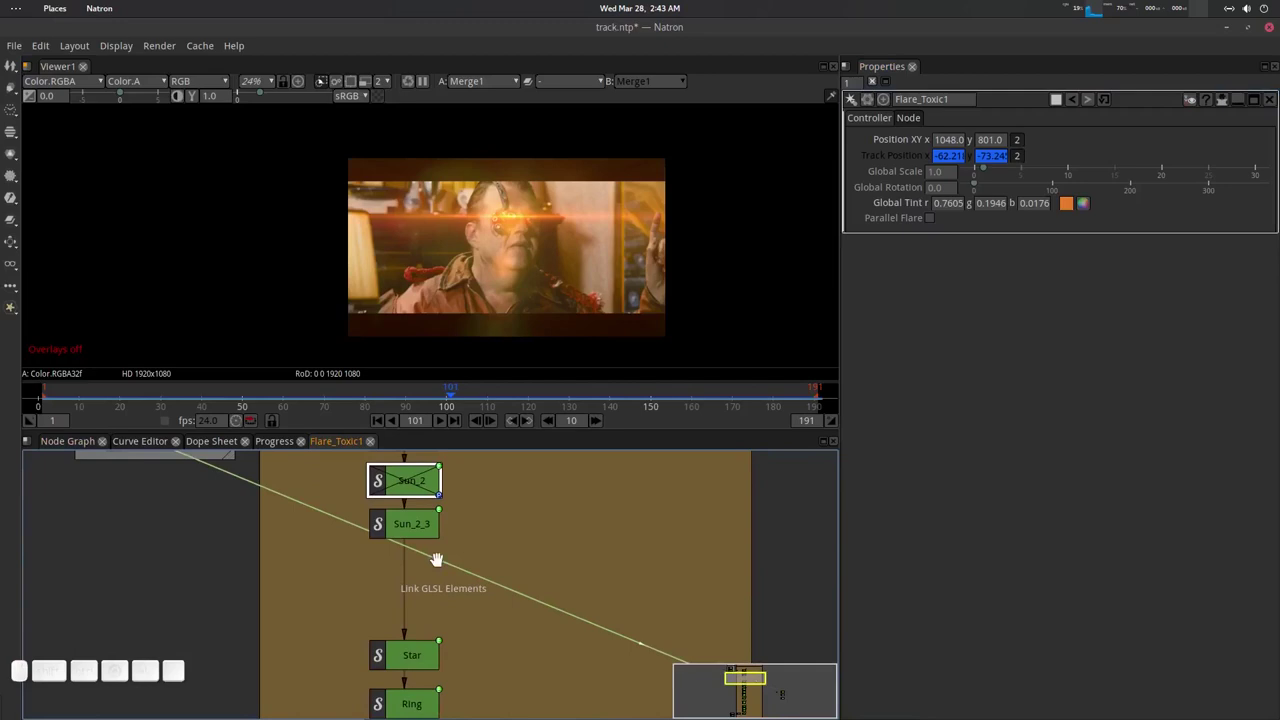
click(447, 540)
click(419, 536)
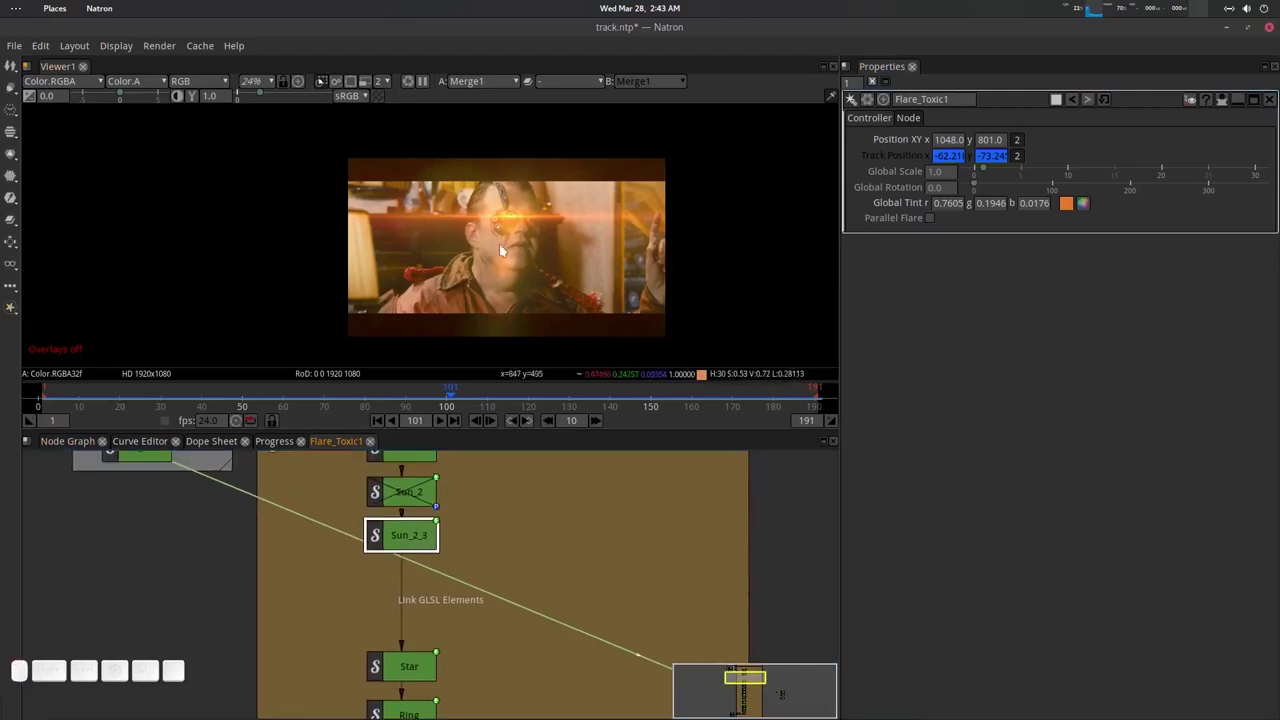
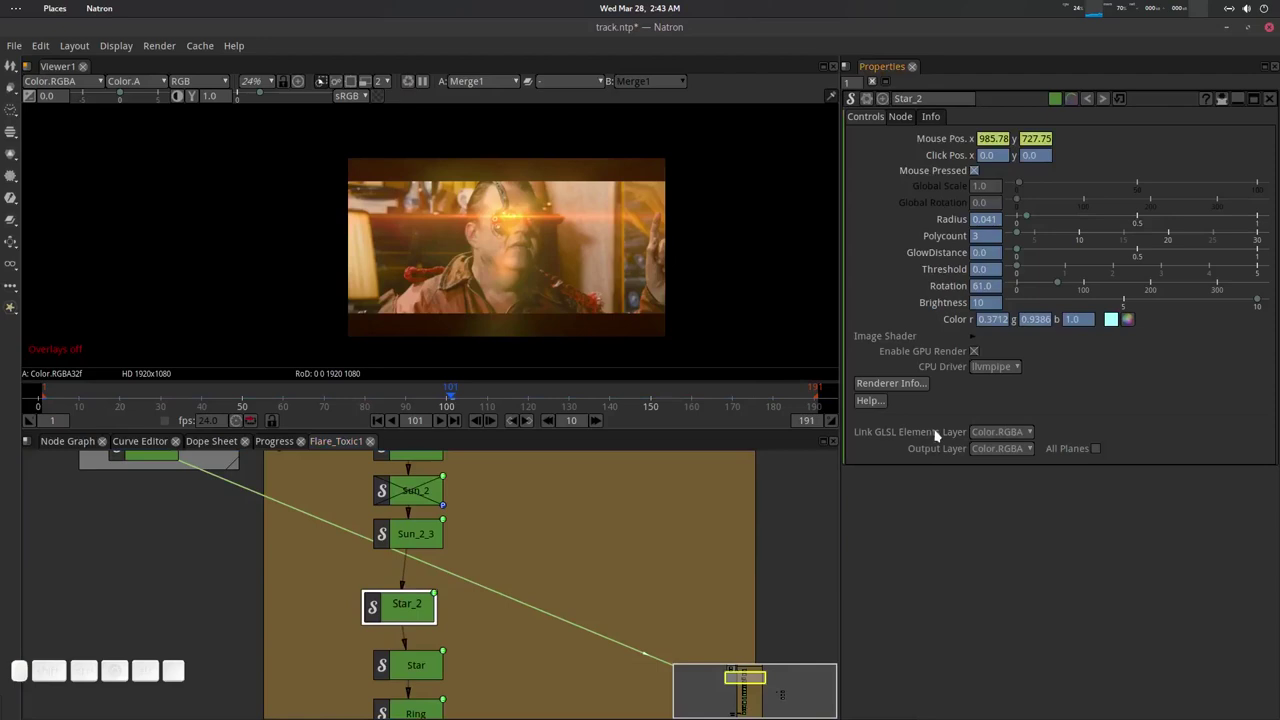
click(976, 341)
click(873, 100)
click(943, 174)
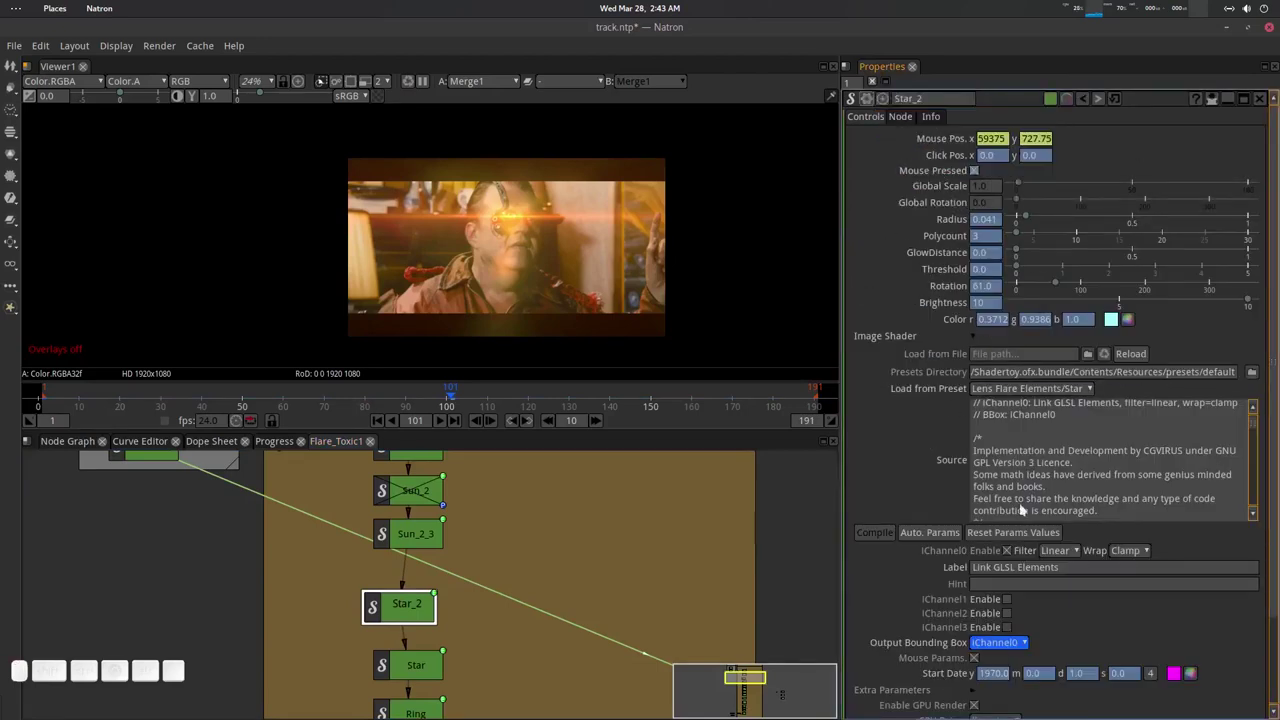
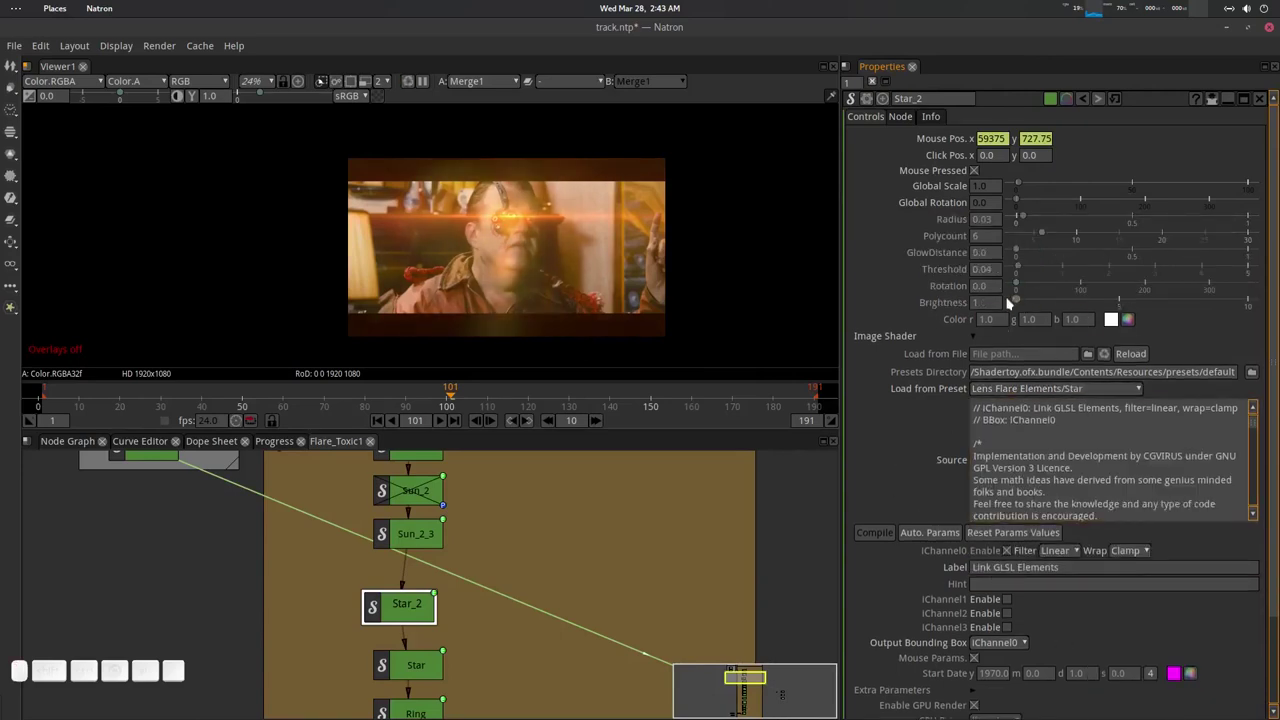
Set Star_2 Brightness 10, threshold 0 and GlowDistance 0.195, adjusting radius and points.
drag(1017, 301, 1176, 302)
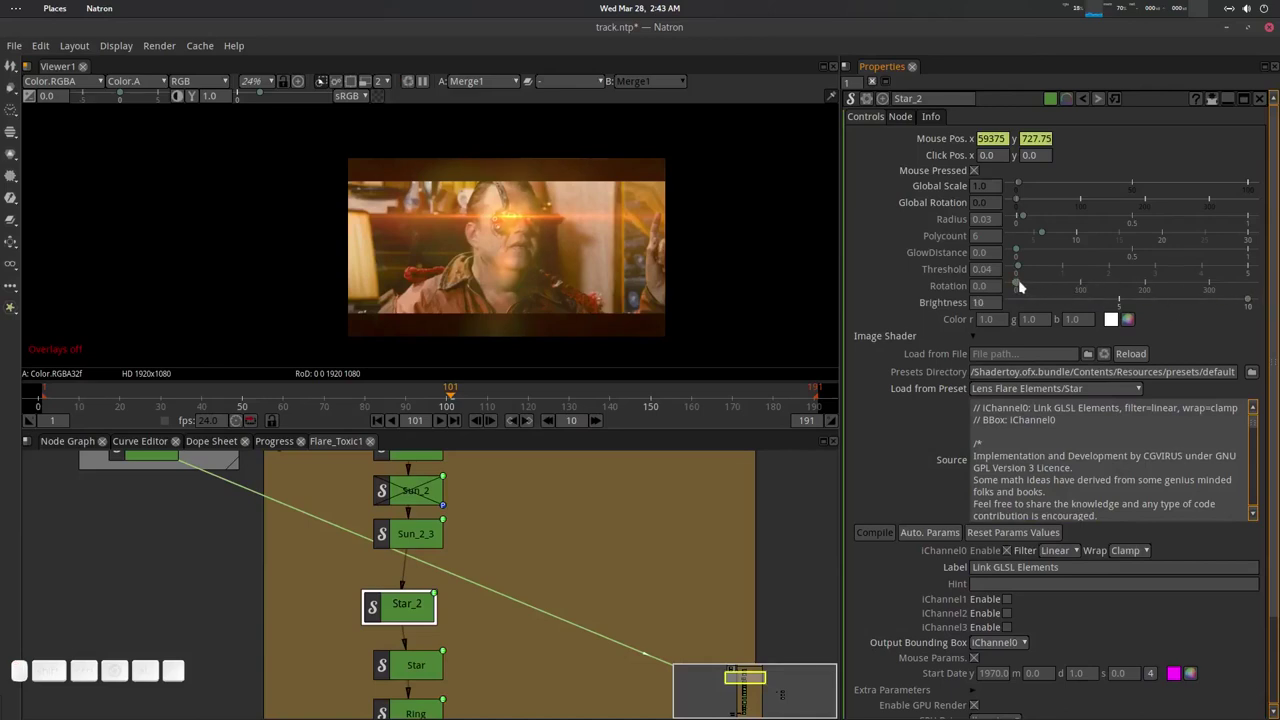
drag(1026, 283, 1038, 274)
drag(1025, 267, 1011, 287)
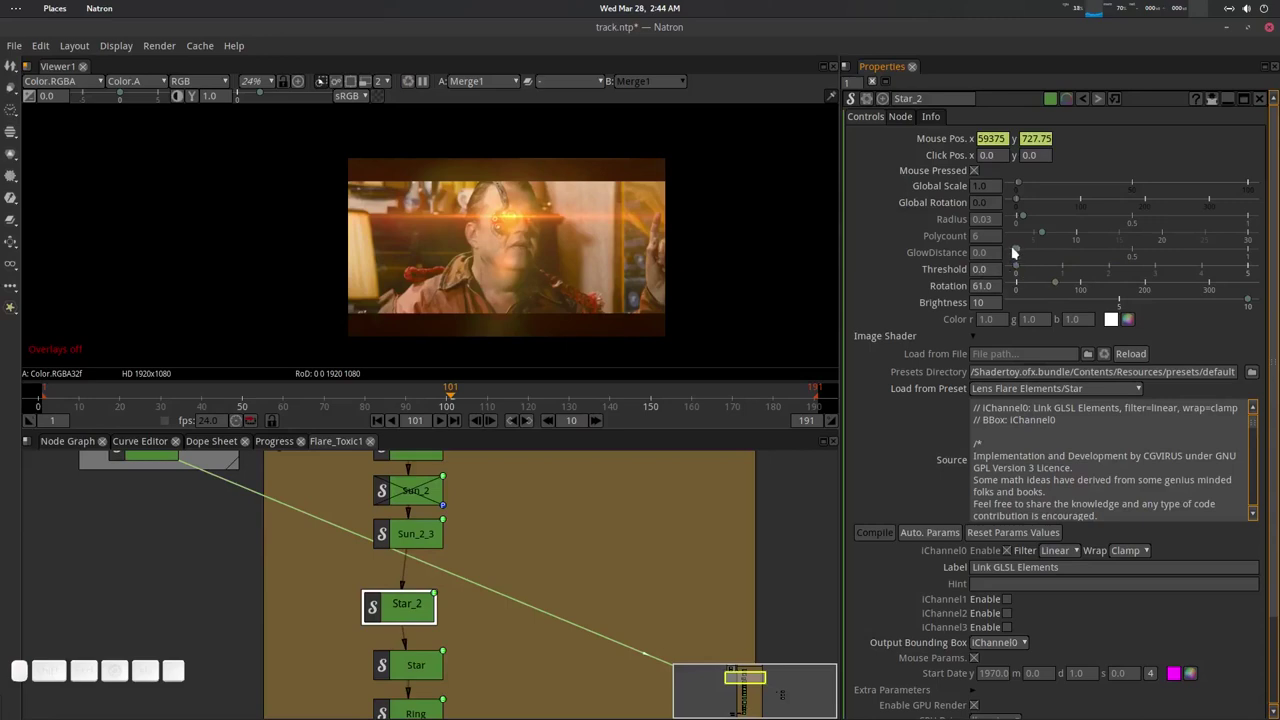
drag(1014, 252, 1045, 234)
drag(1031, 221, 1058, 251)
drag(1043, 236, 1047, 265)
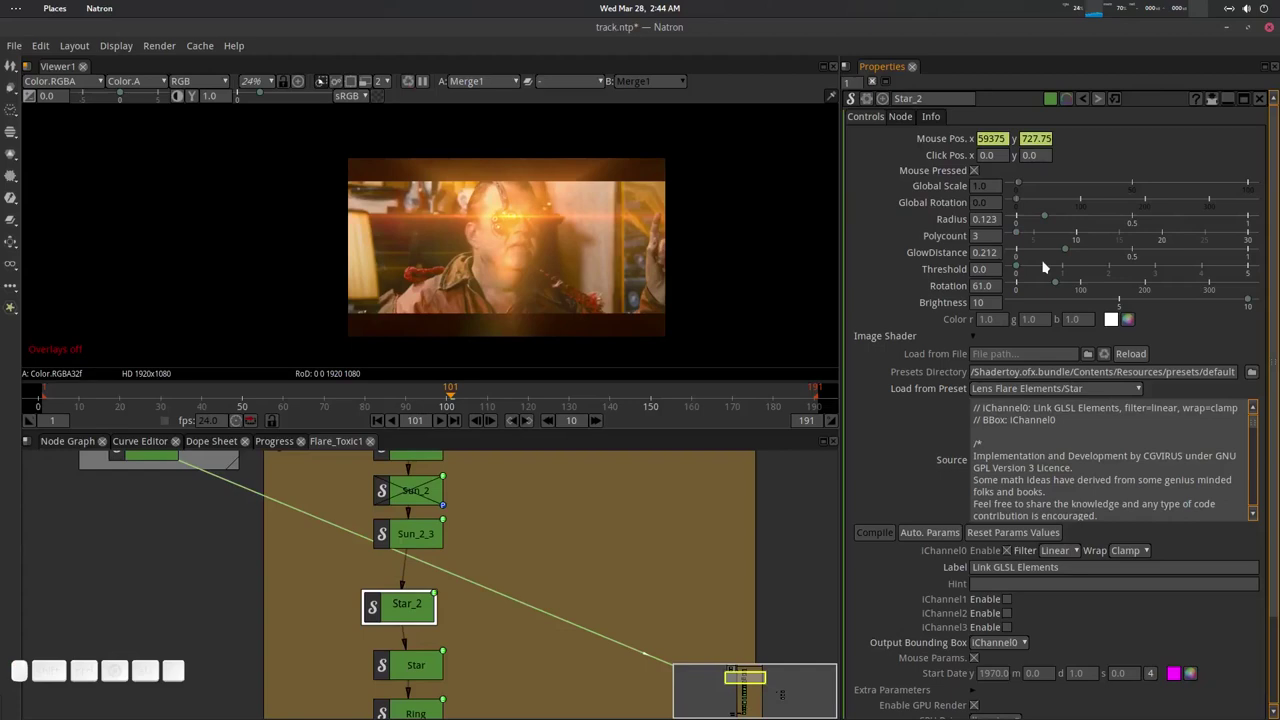
drag(1065, 255, 1081, 275)
Settle Star_2 at Radius 0.062, Rotation 45 and Polycount 8.
click(1016, 268)
drag(1060, 285, 1005, 241)
drag(1044, 215, 584, 250)
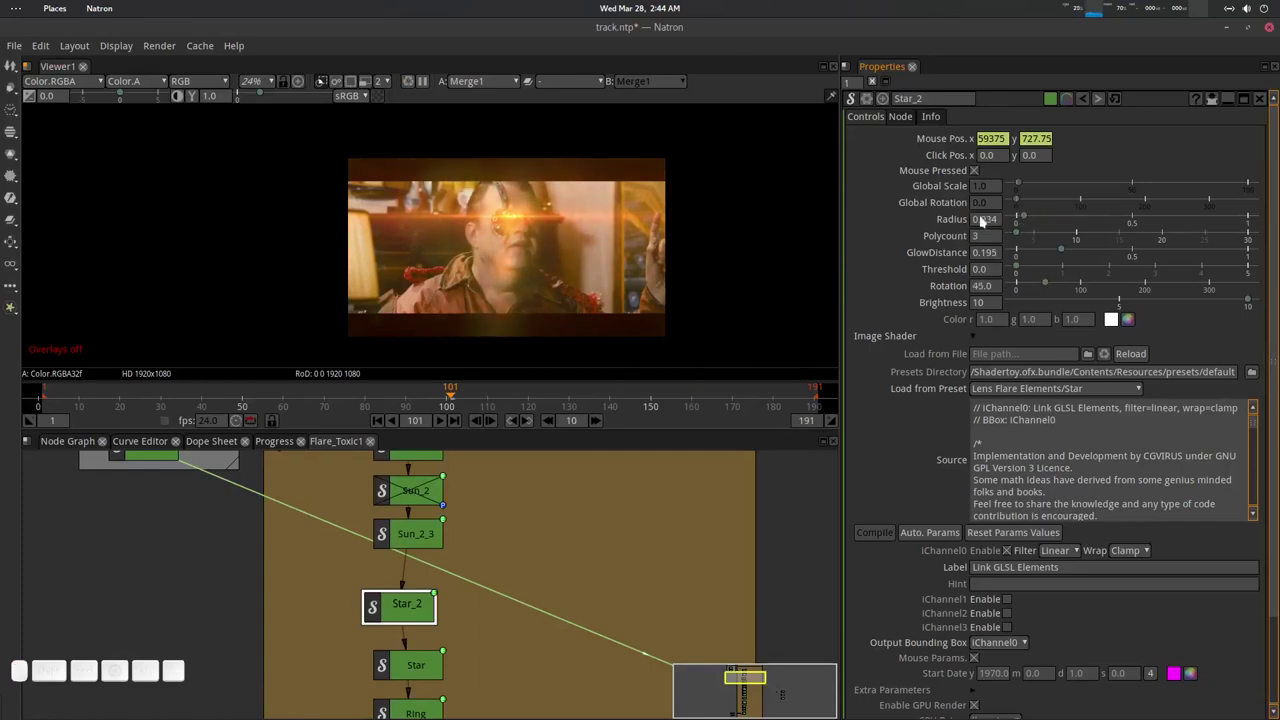
drag(1023, 237, 1028, 233)
drag(1026, 221, 1012, 244)
drag(1024, 232, 995, 259)
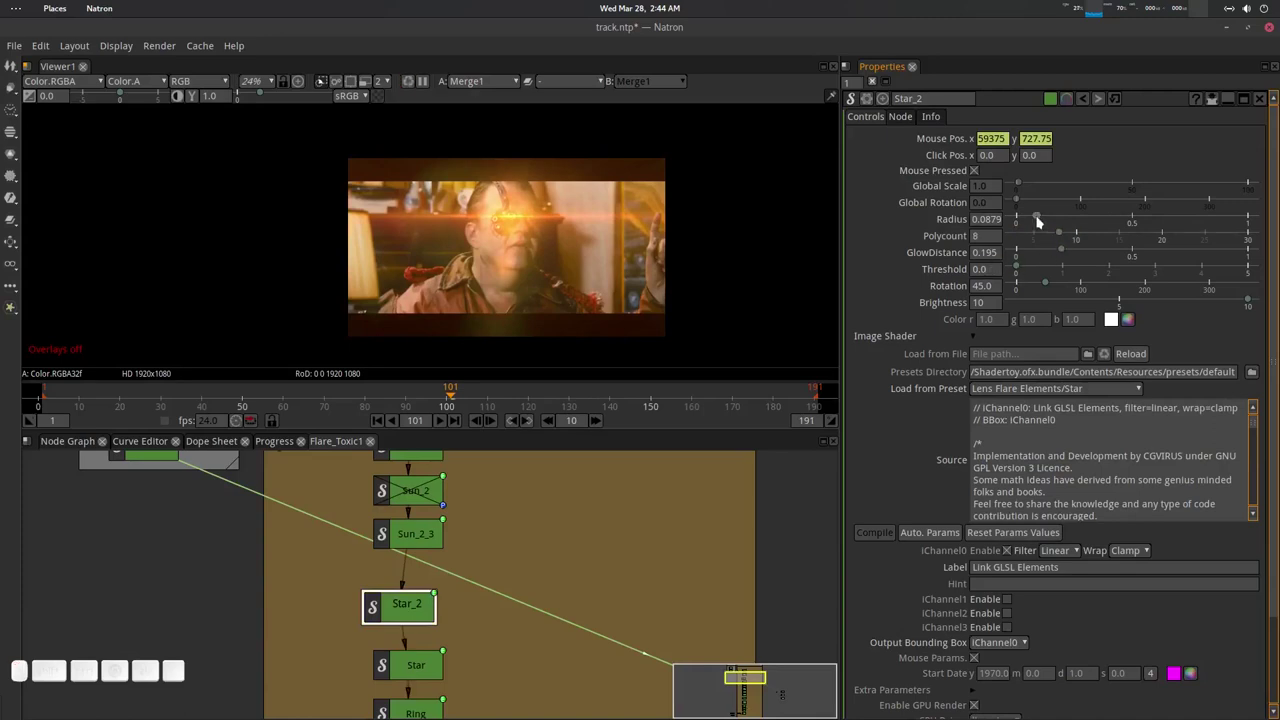
drag(1043, 218, 1202, 363)
Recolour Star_2 green (0.016, 1.0, 0.10).
click(1136, 325)
drag(699, 307, 787, 469)
click(814, 488)
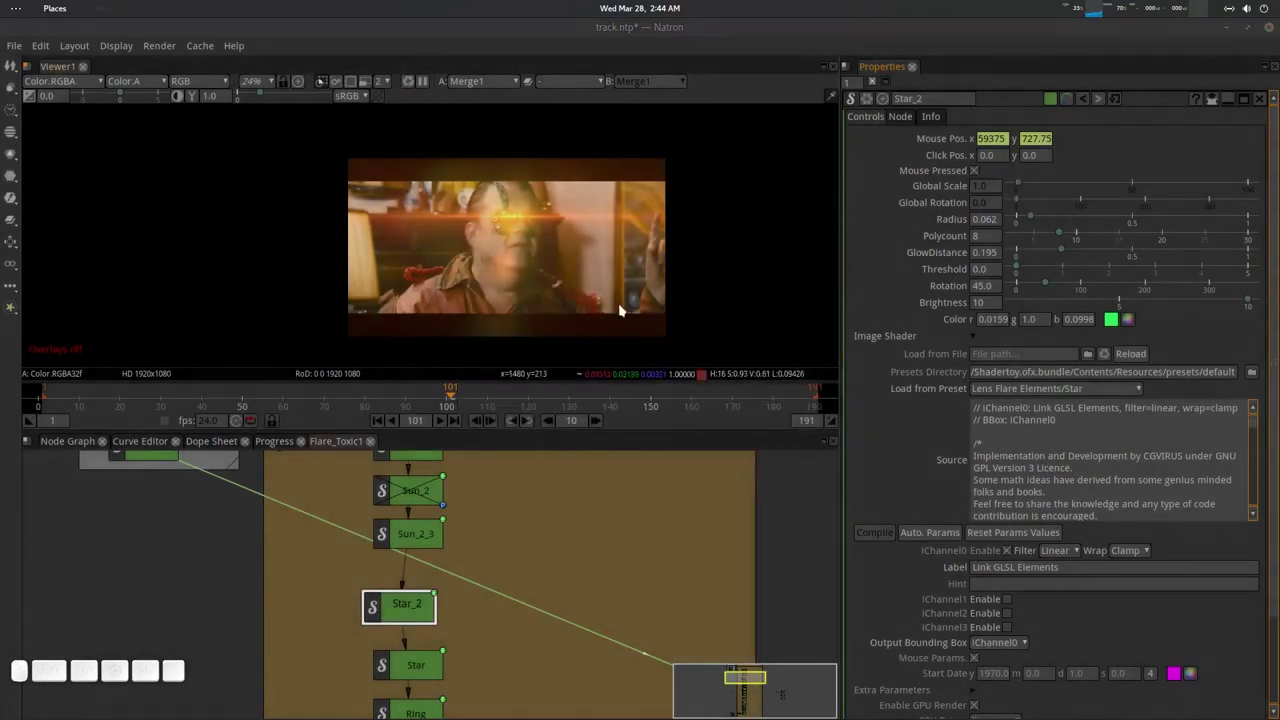
Return to the main node graph, save track.ntp and play the shot back to frame 106.
middle_click(85, 443)
click(429, 539)
middle_click(613, 539)
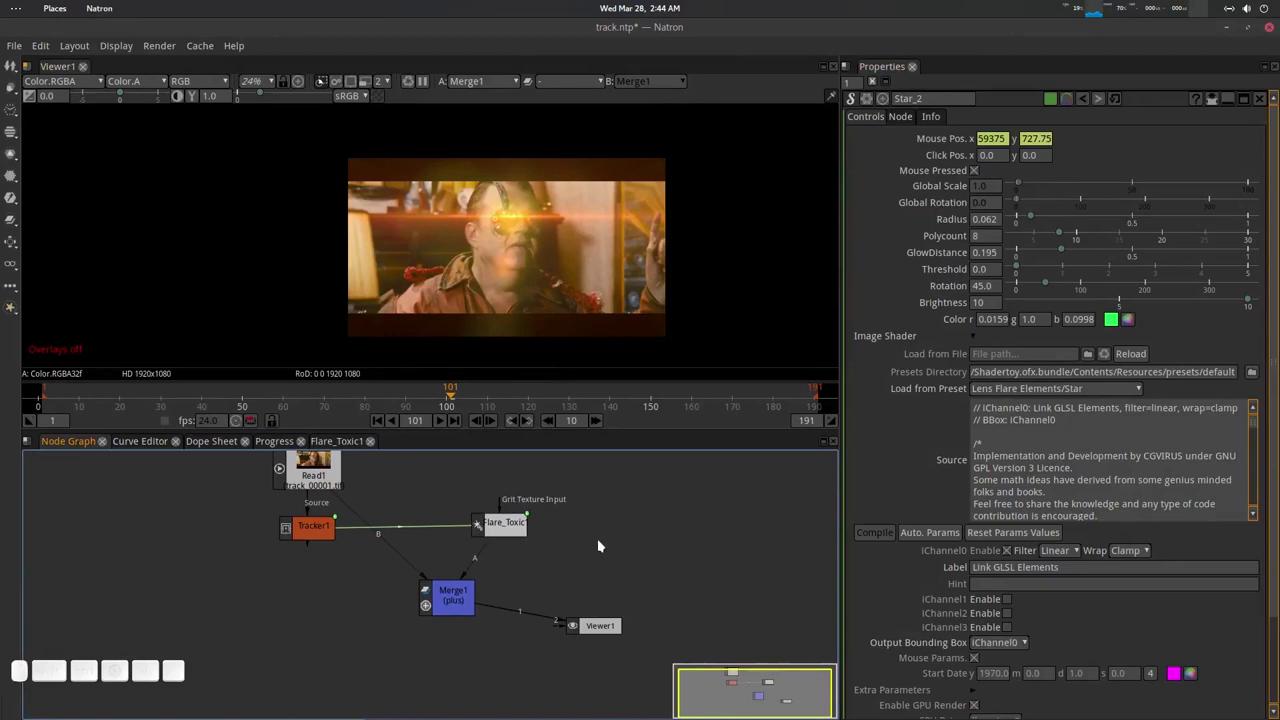
key(ctrl+s)
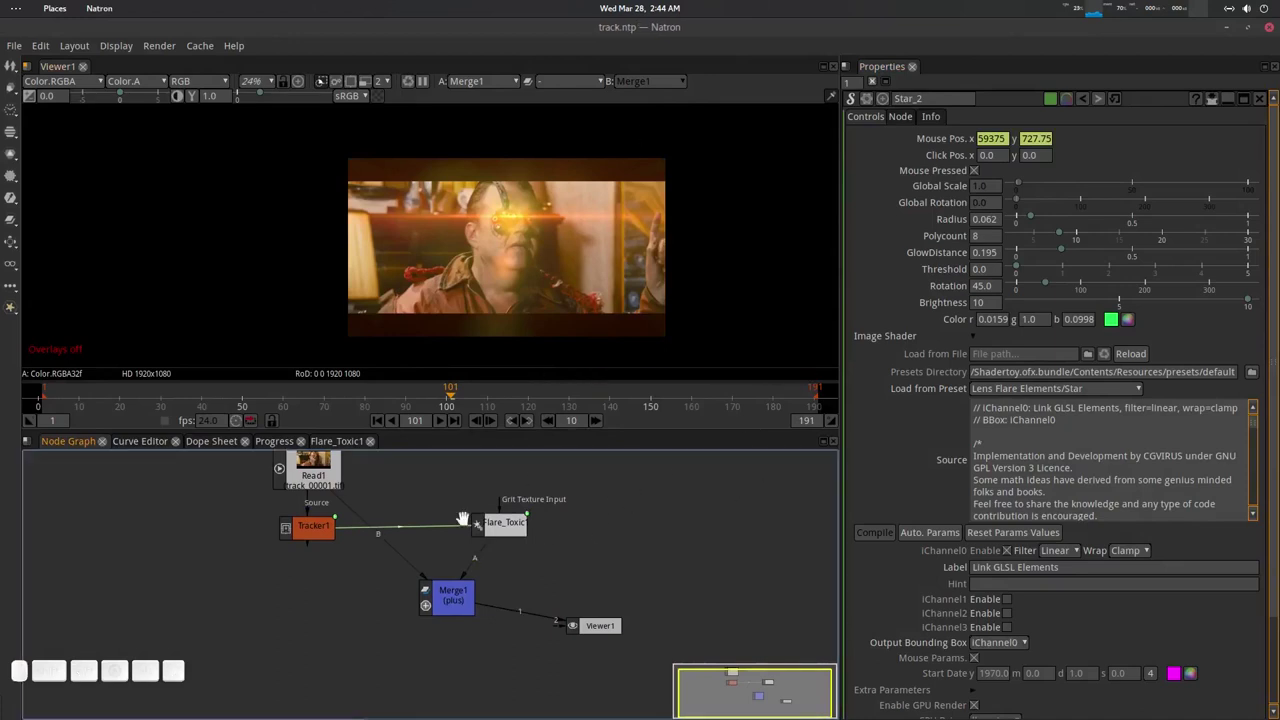
click(442, 427)
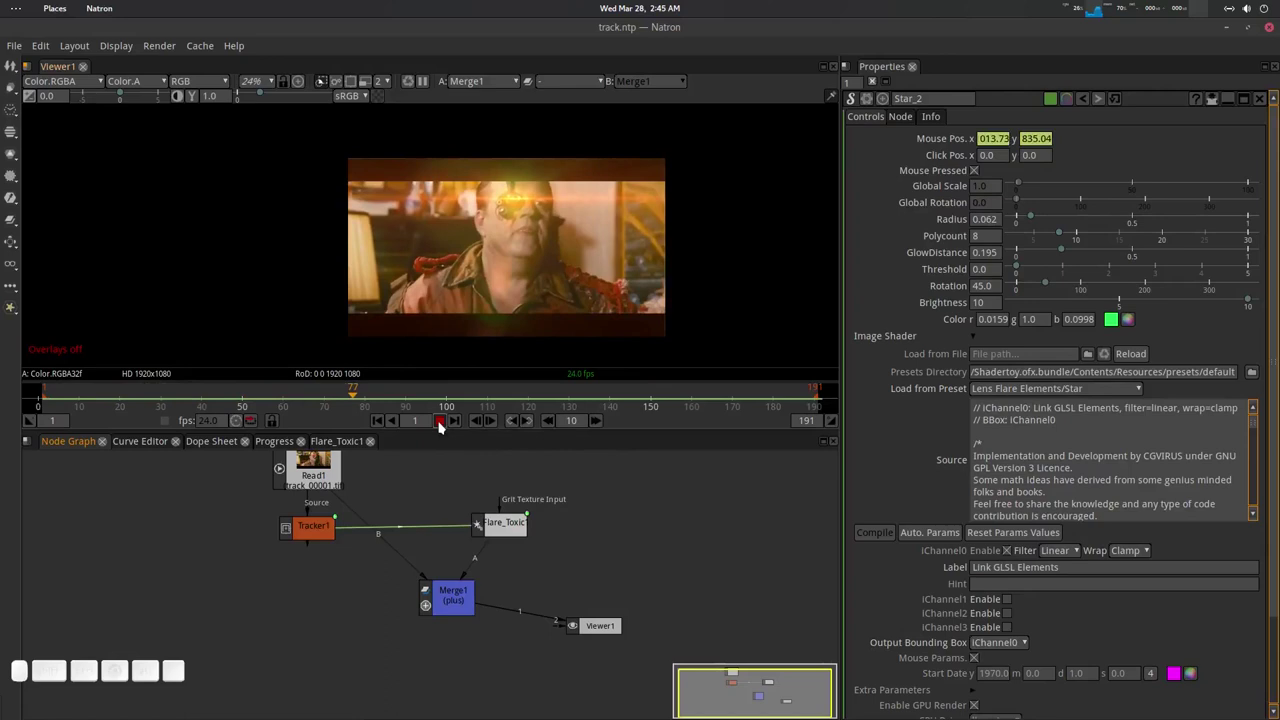
click(440, 427)
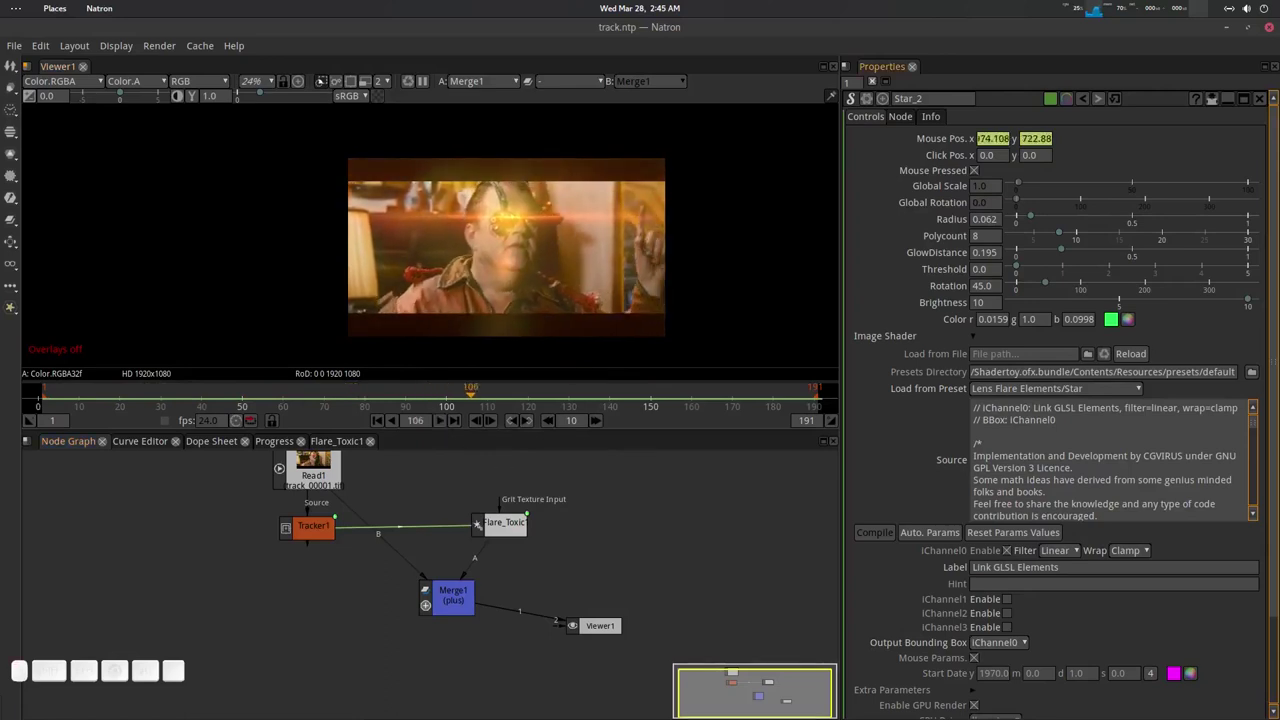